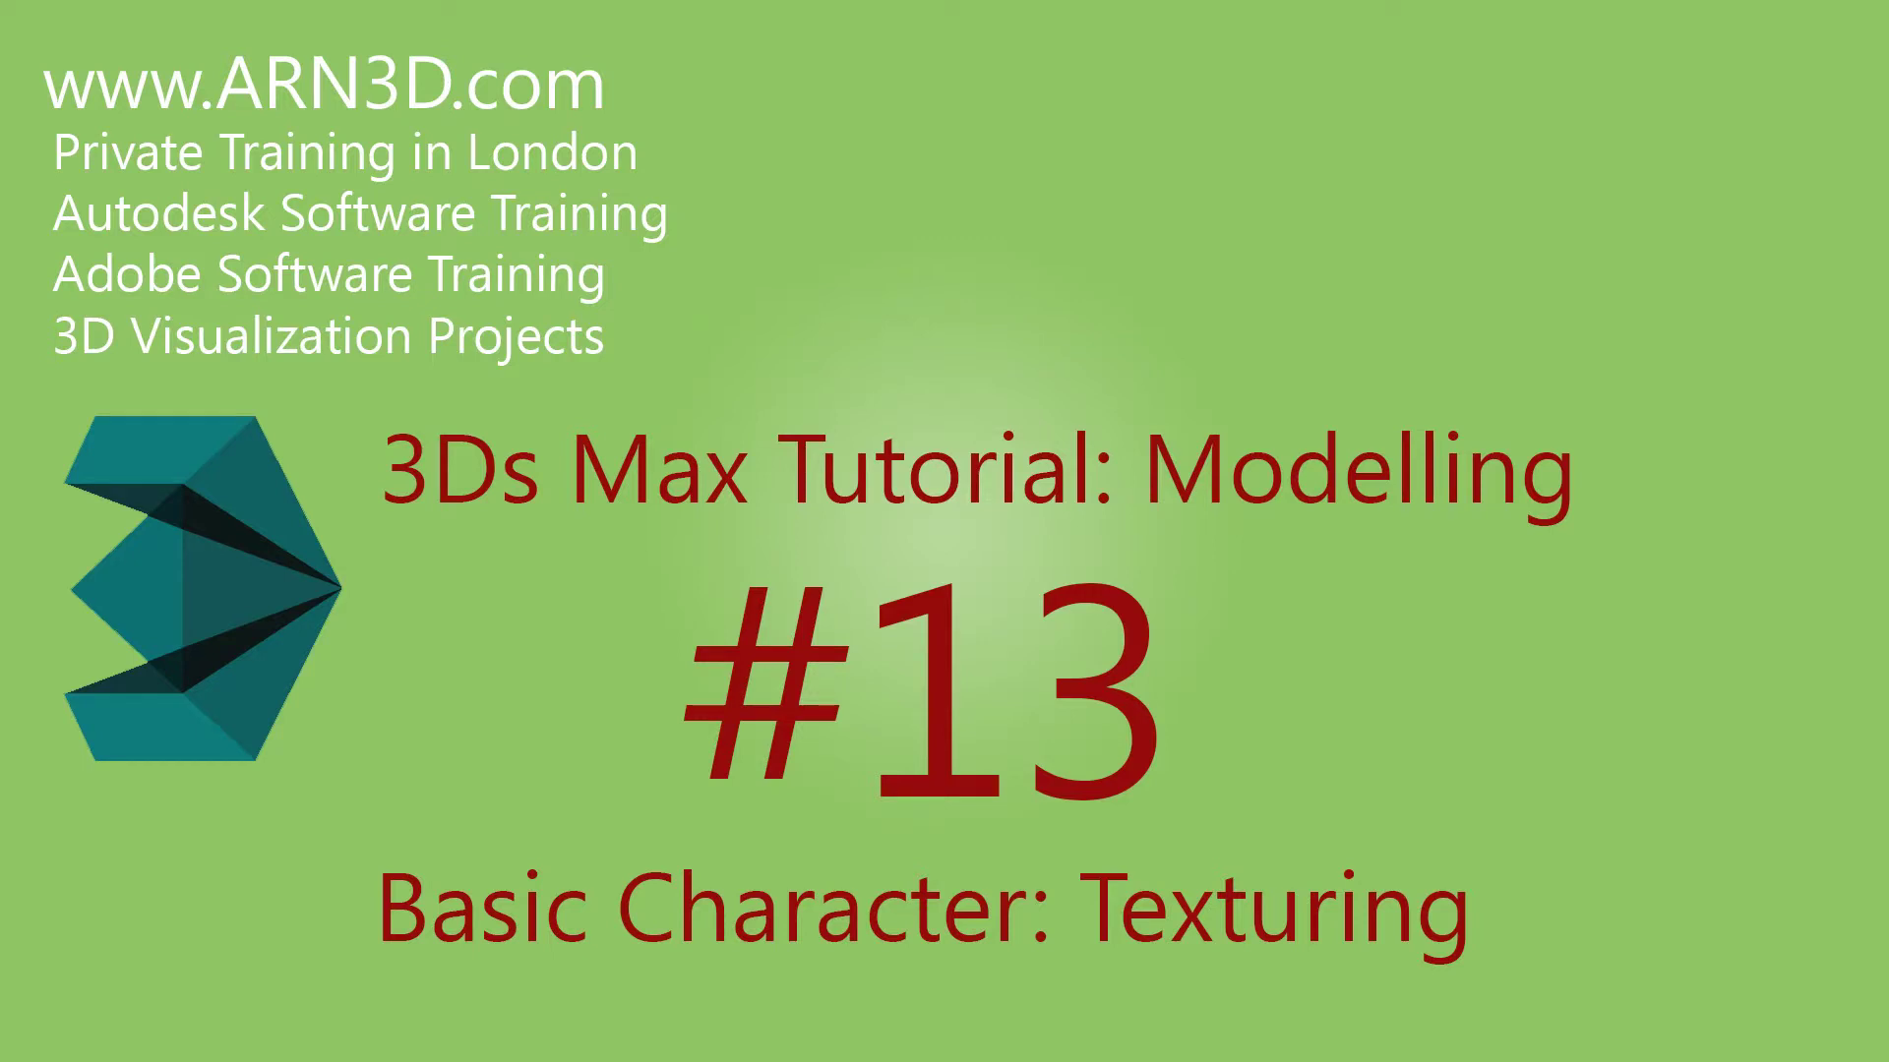
Load UVW_Layout.png in Photoshop, then move over to the 3ds Max scene.
left_click(624, 422)
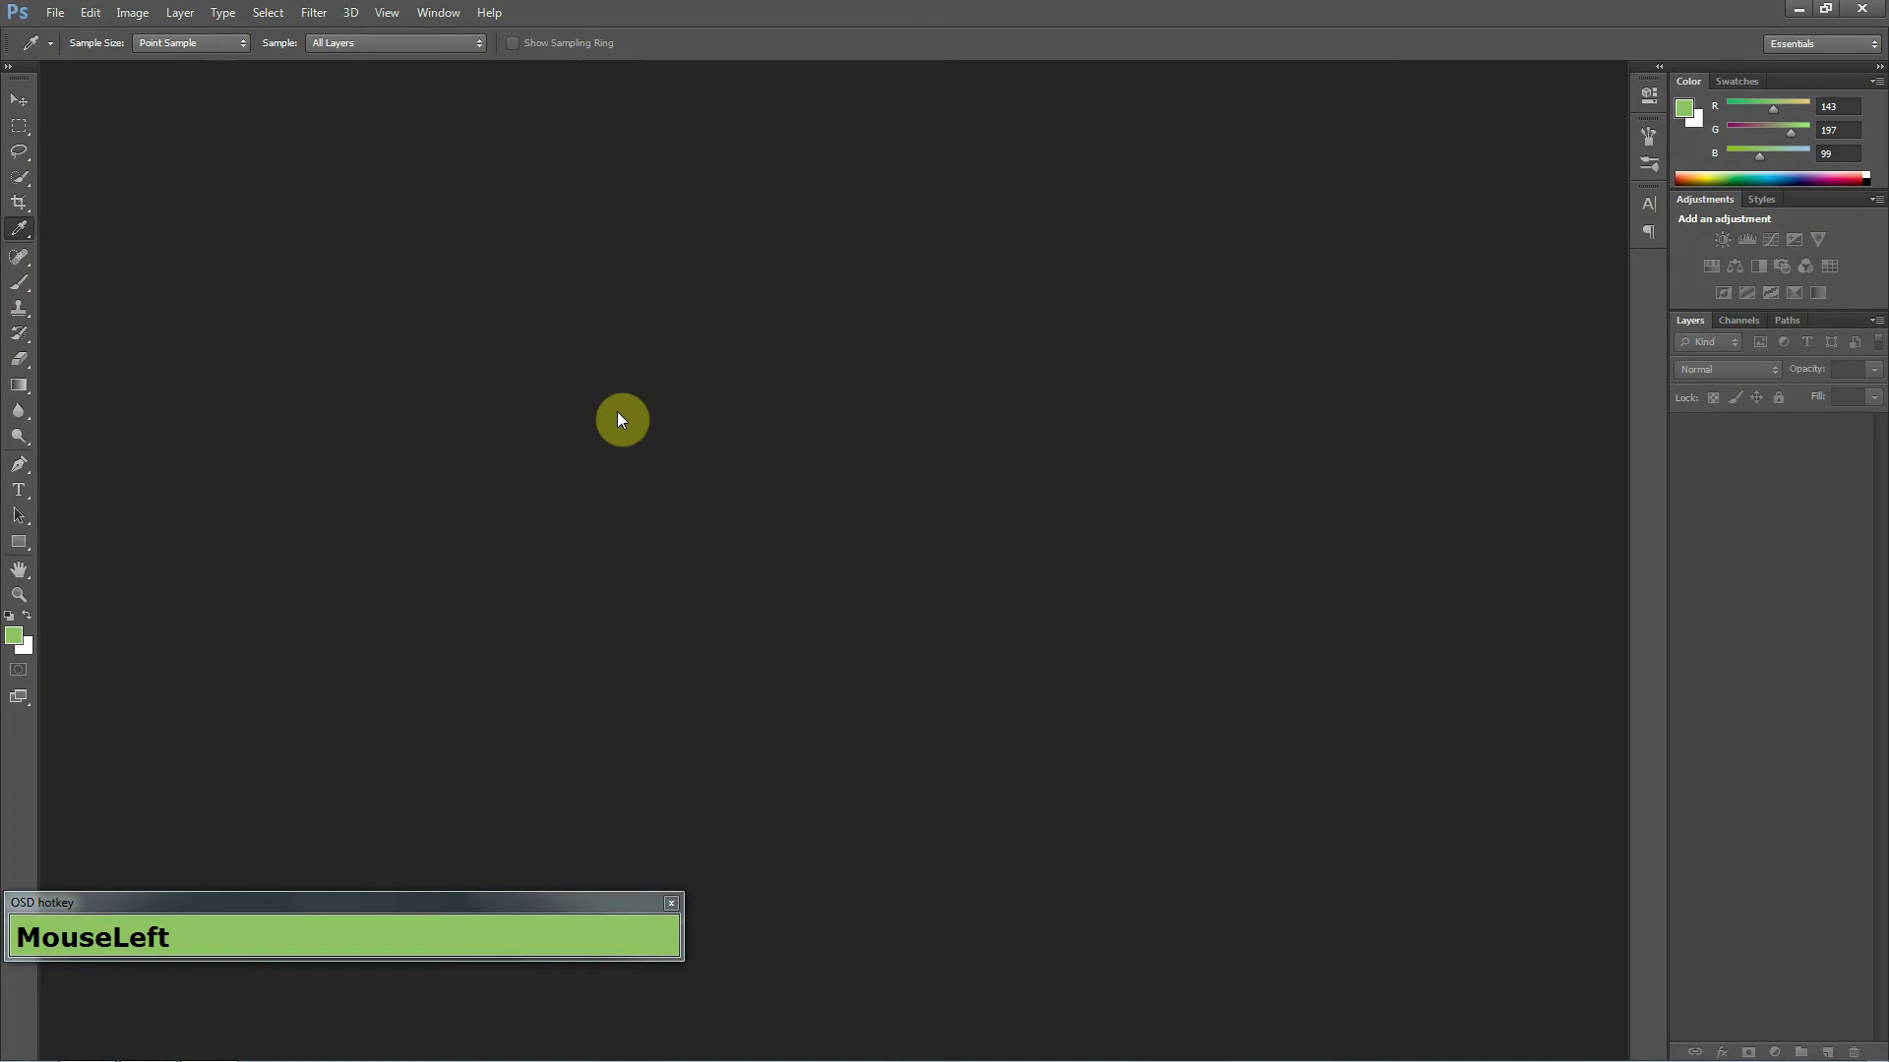
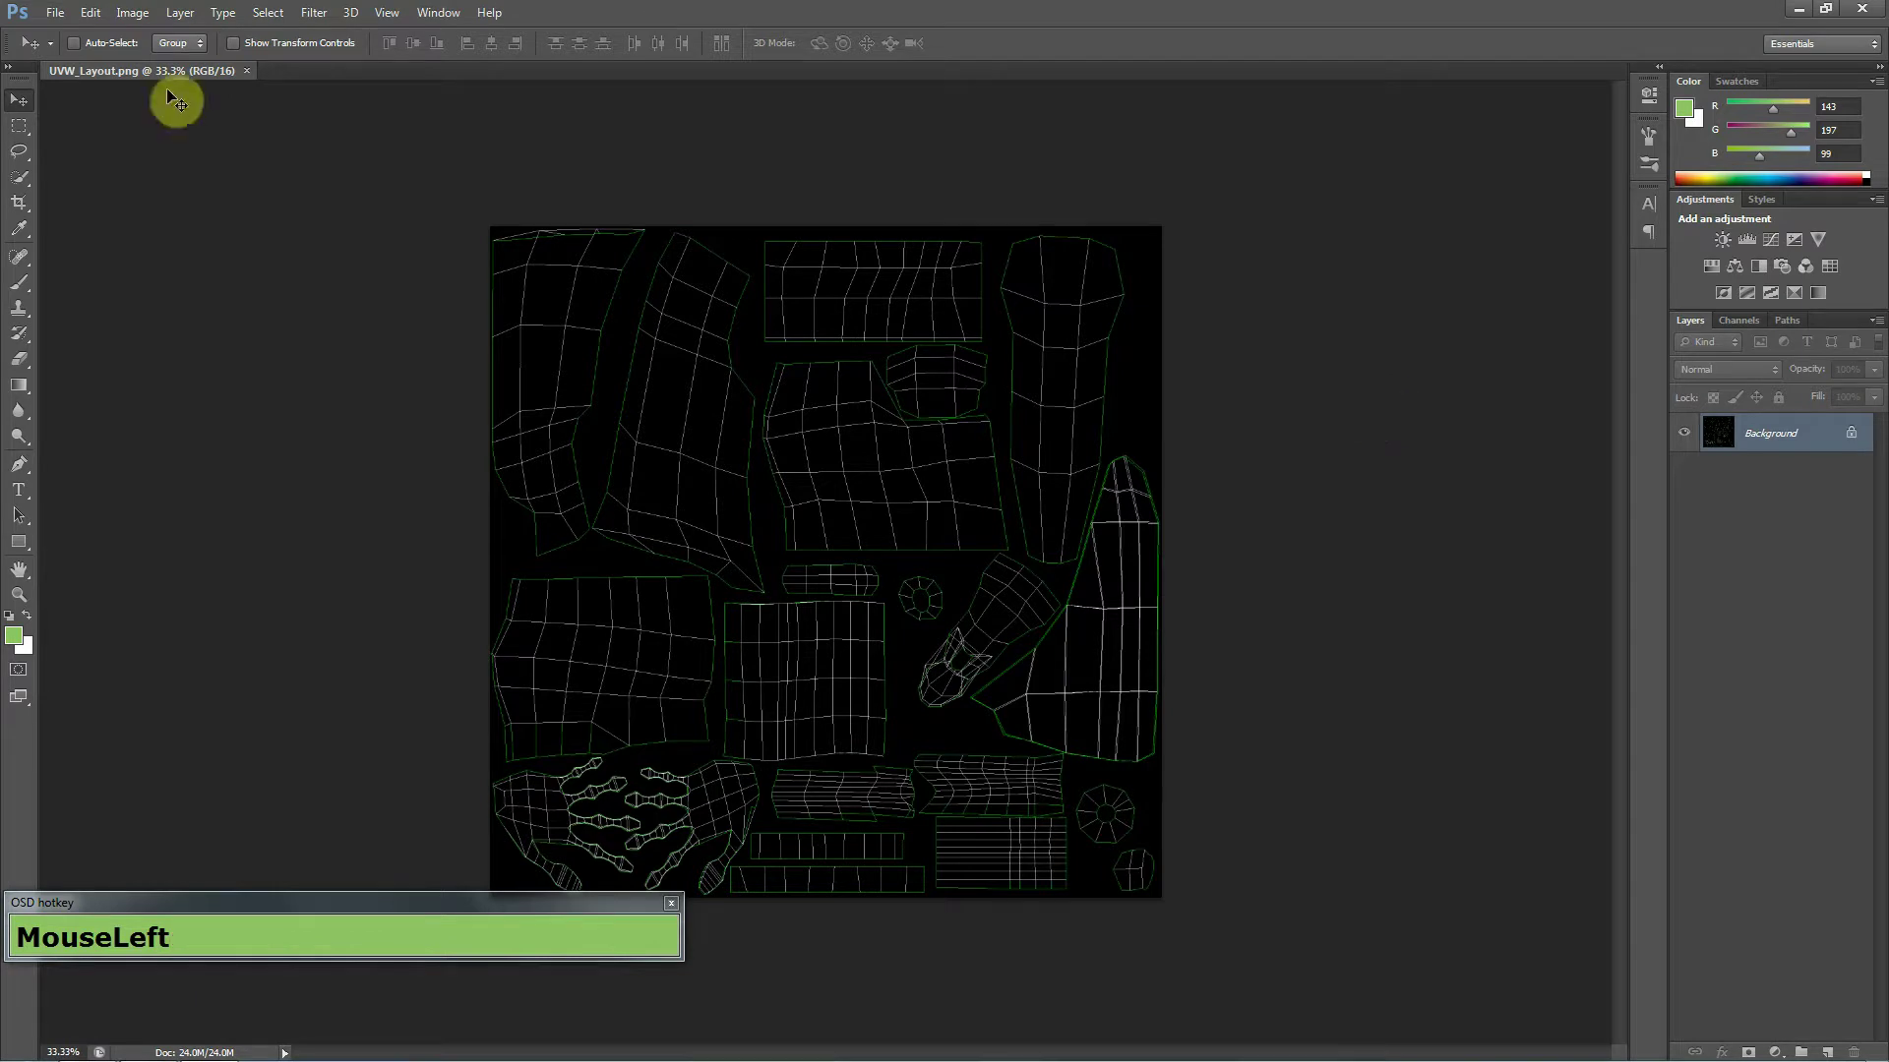
key("alt+Tab")
key("alt+Tab")
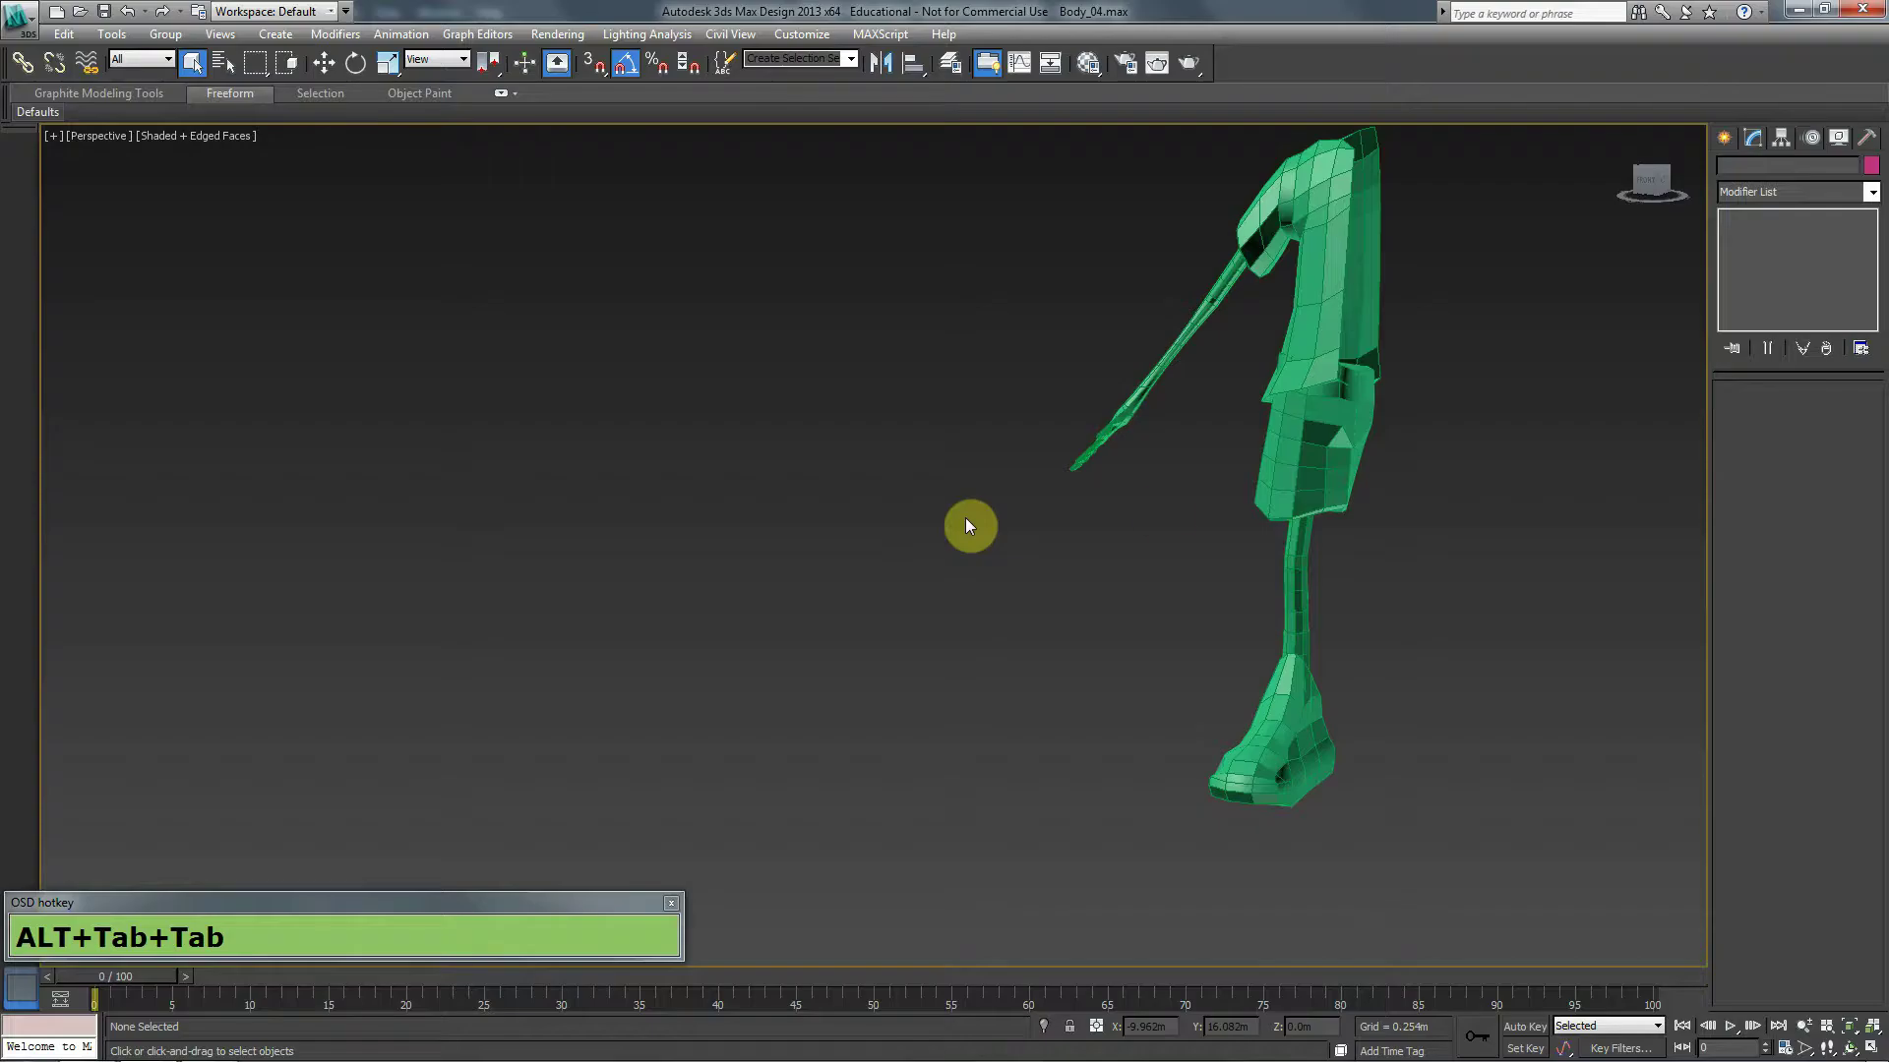
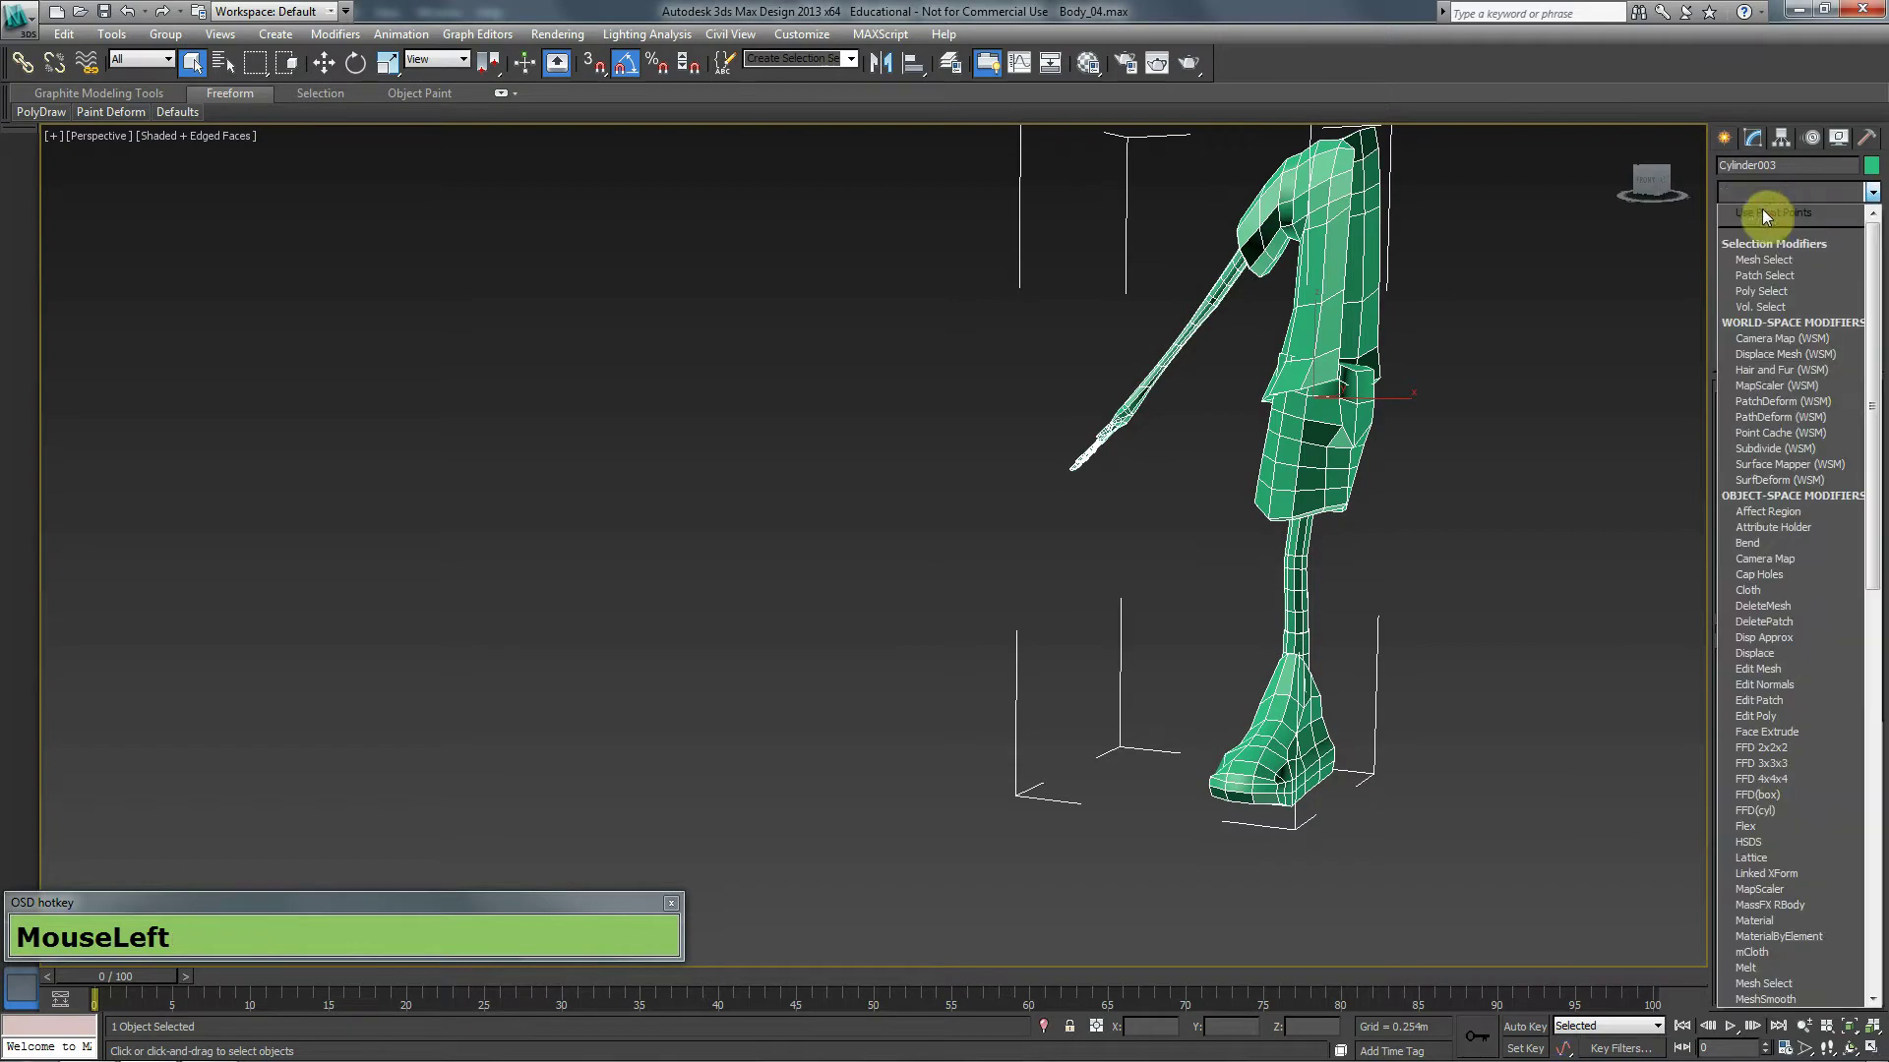
Add an Unwrap UVW modifier to the body and bring up the UV Editor.
key("u")
type("u+v+w+Enter")
left_click(1840, 344)
Render a 2048 x 2048 UVW template over UVW_Layout.png and return to Photoshop.
type("MouseLeft+u+n+w")
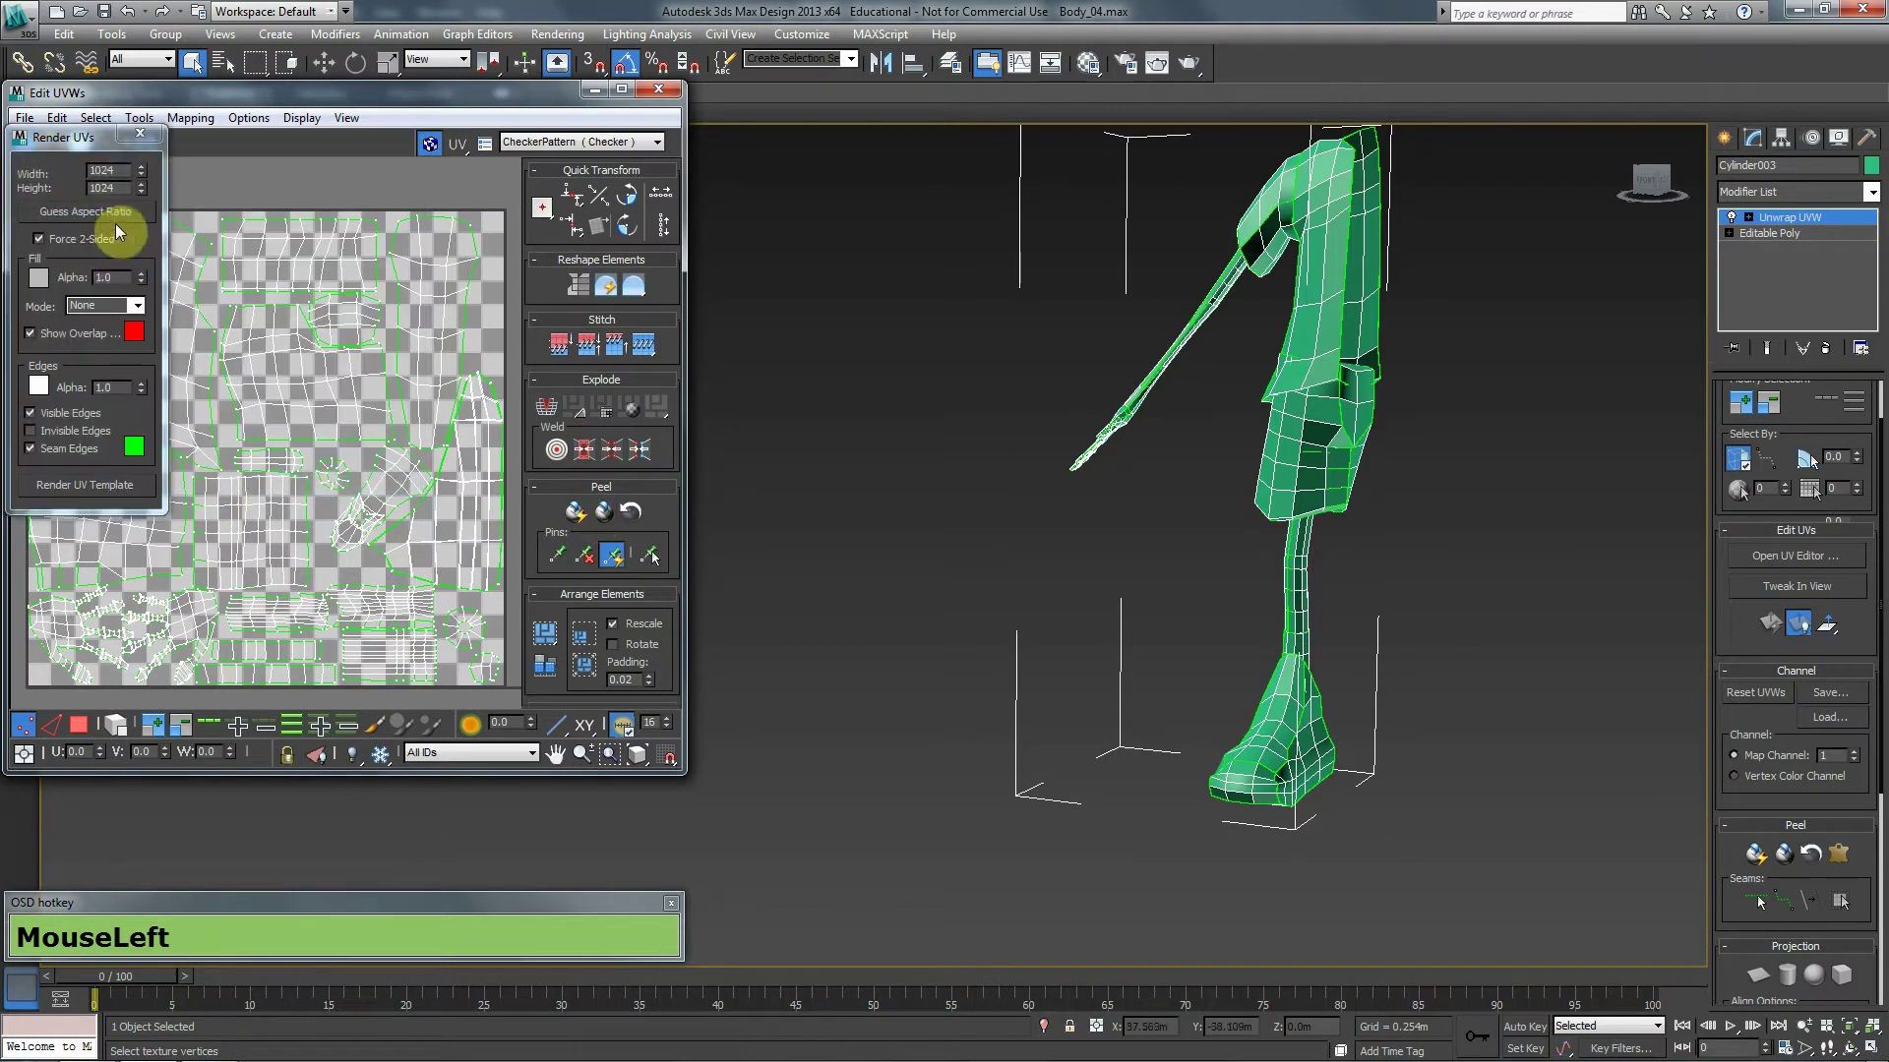
key("KP_2")
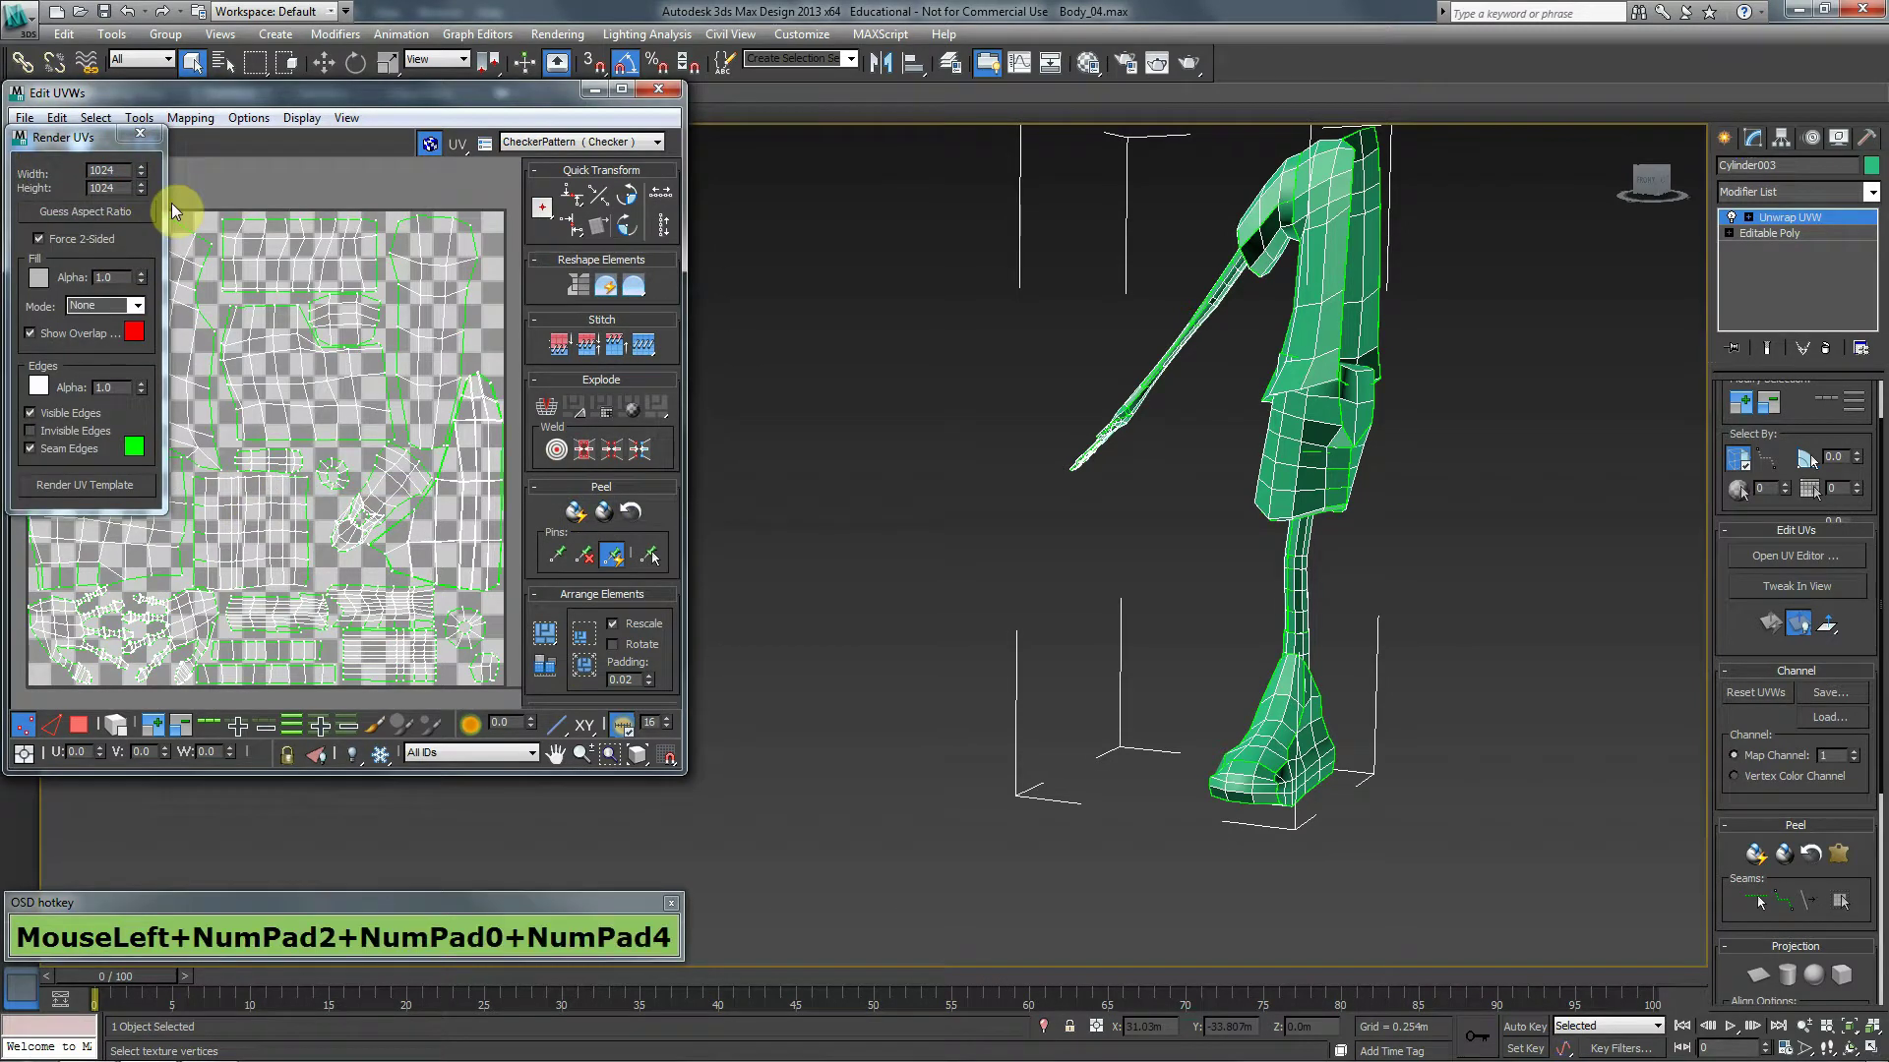
key("KP_2")
key("KP_4")
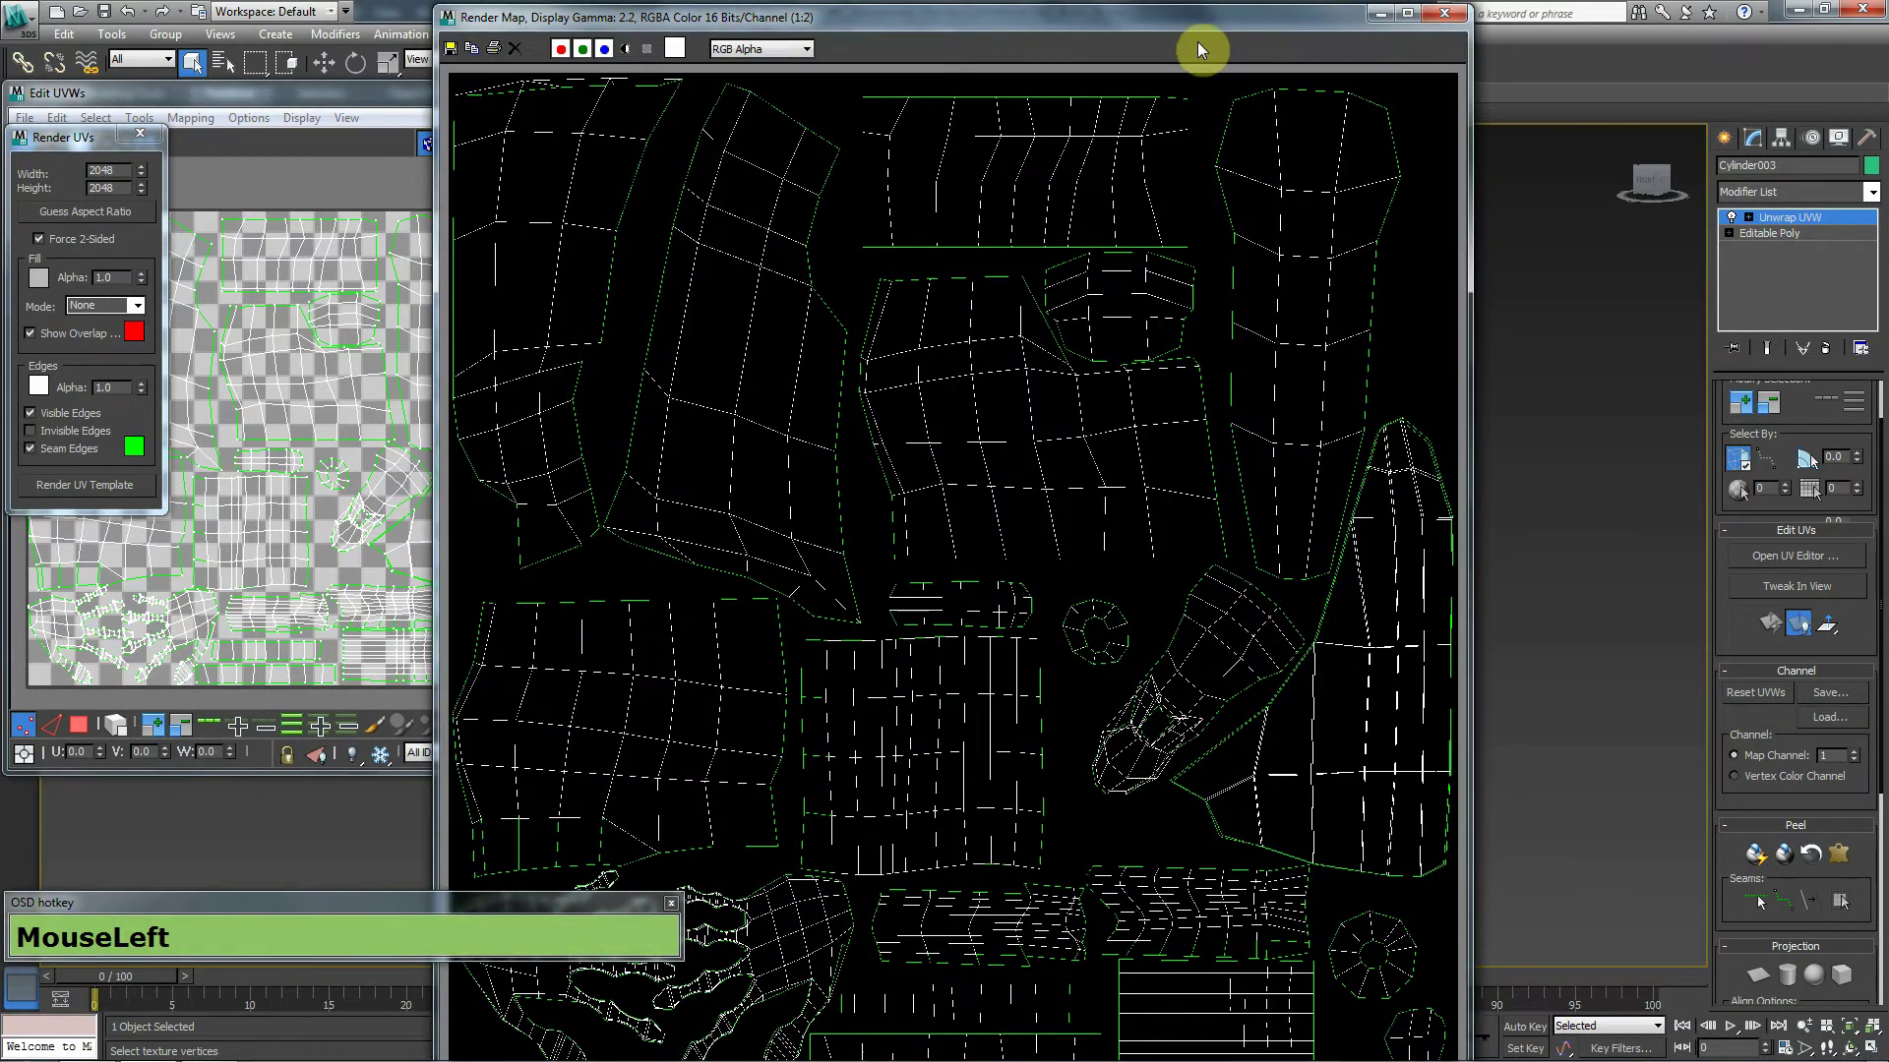
key("alt+Tab")
Close the old layout and reopen UVW_Layout with the wires on a UV layer above black Layer 1.
left_click(249, 80)
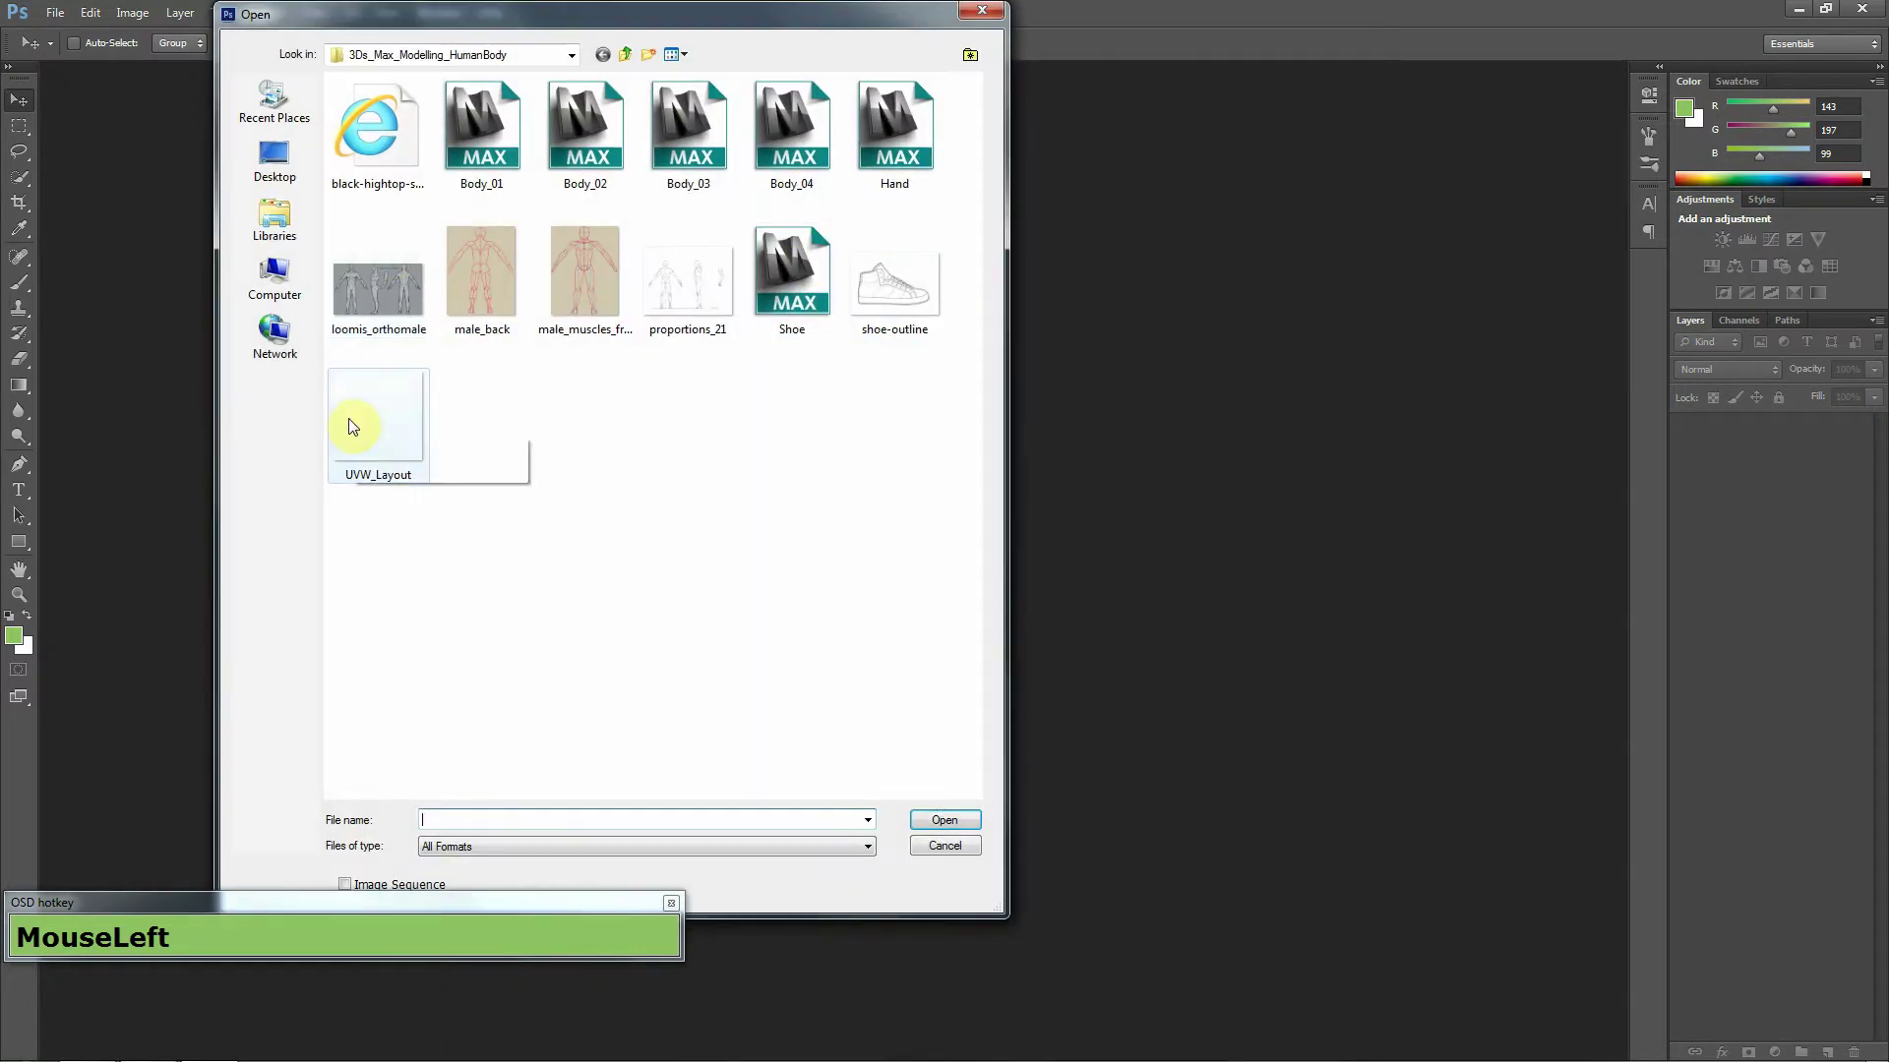
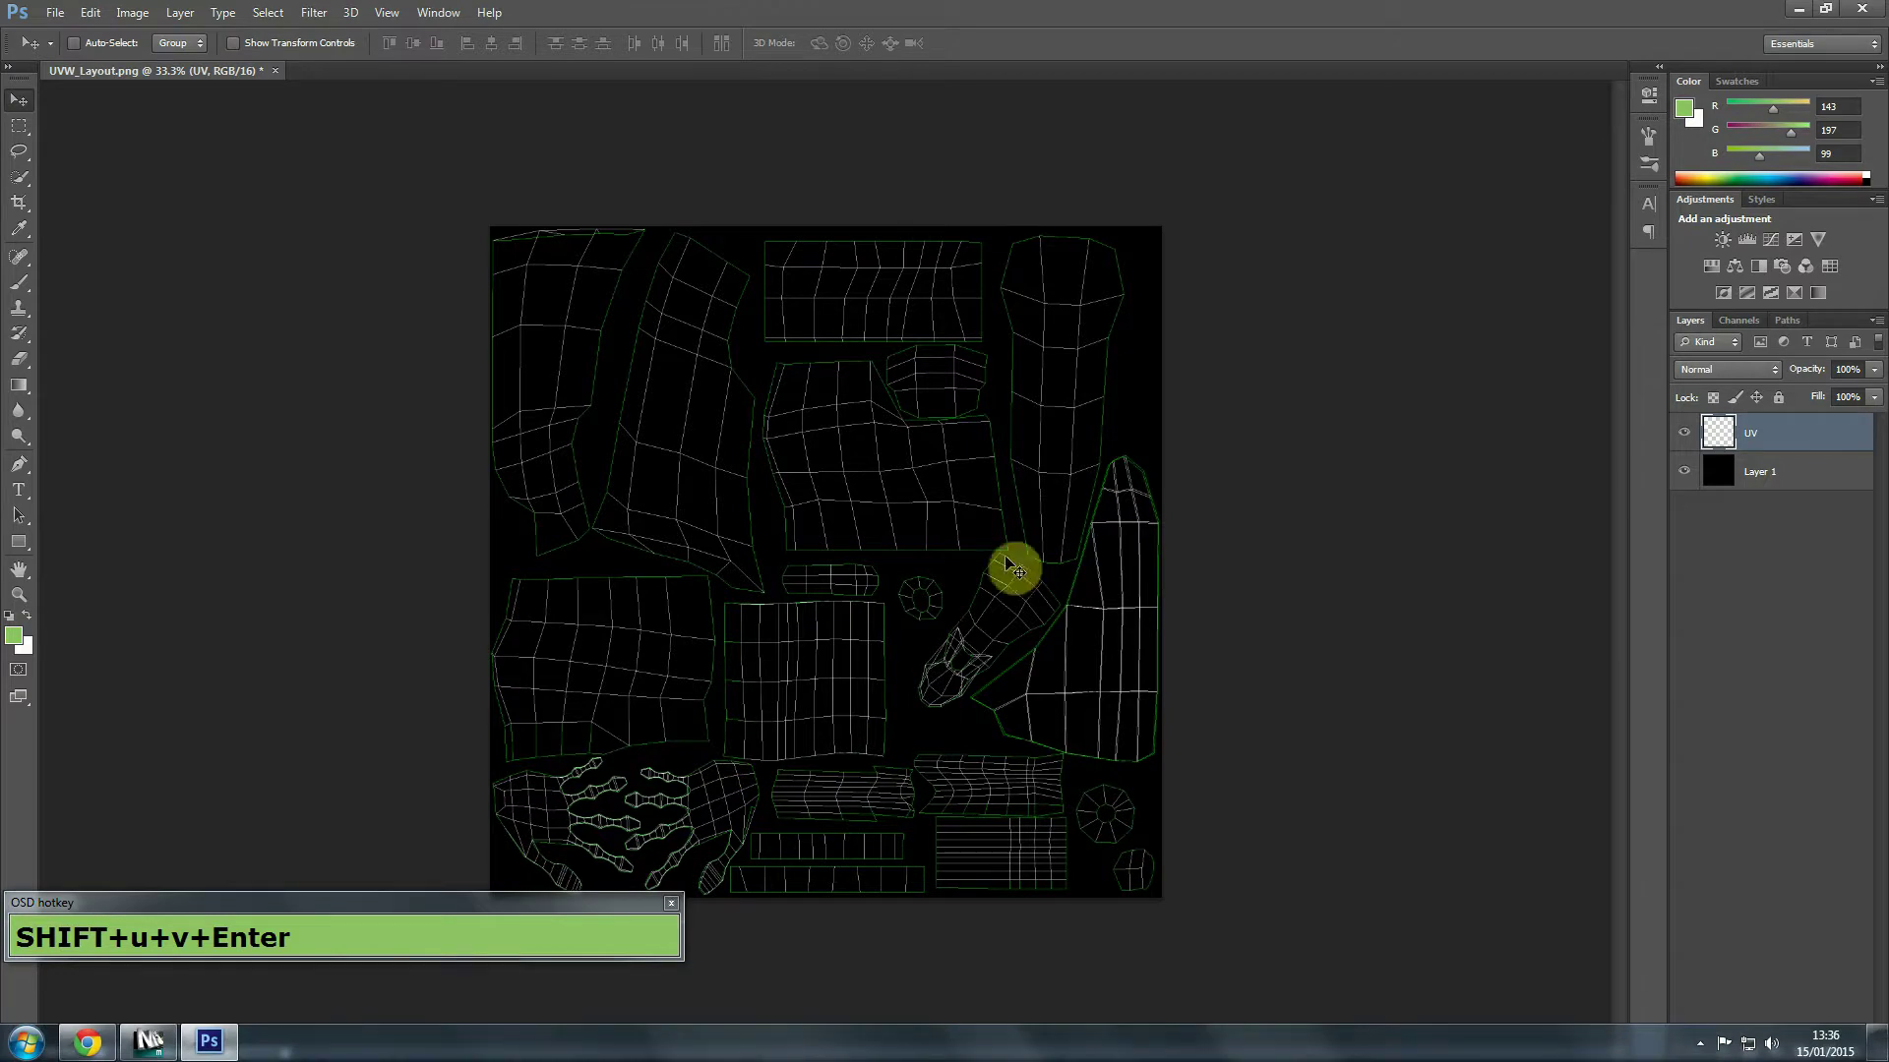
left_click(1345, 463)
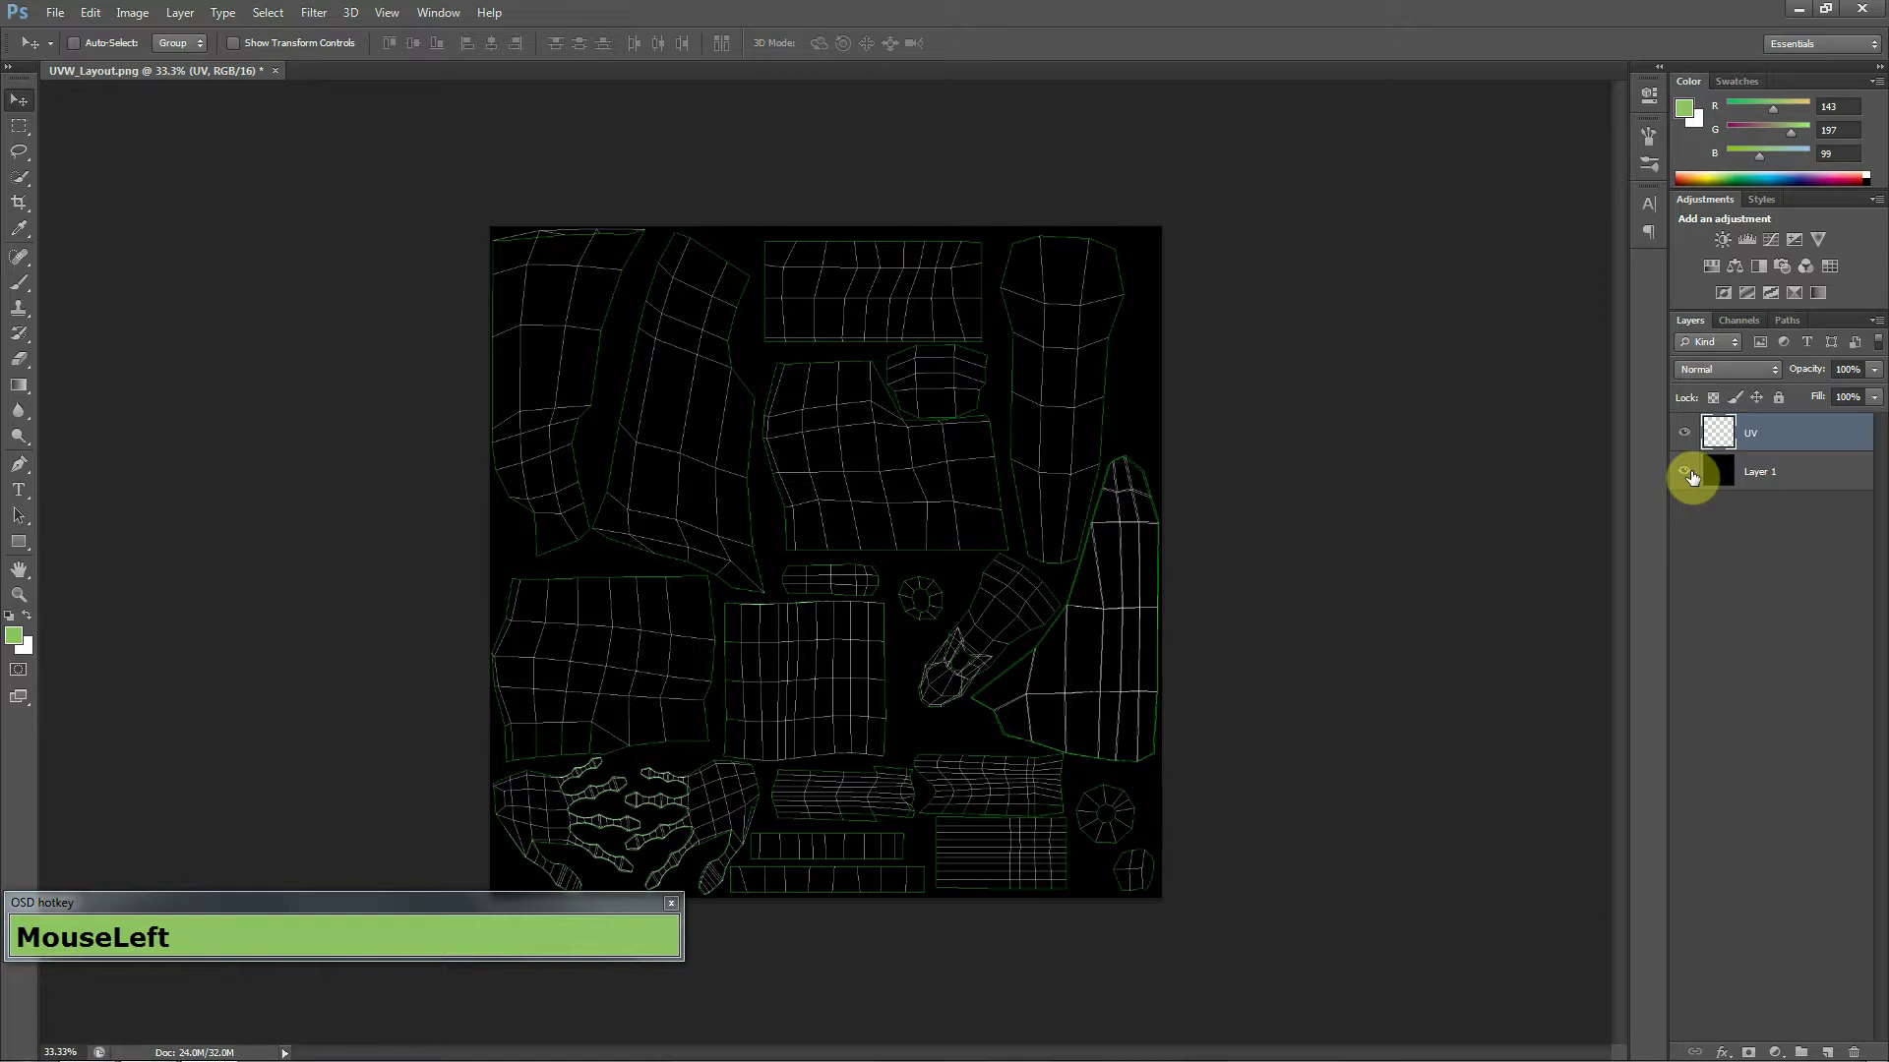
Bring the Chrome browser to the front and clear the search box.
key("alt+Tab")
key("alt+Tab")
key("alt+Tab")
key("r")
key("ctrl+a")
key("ctrl+BackSpace")
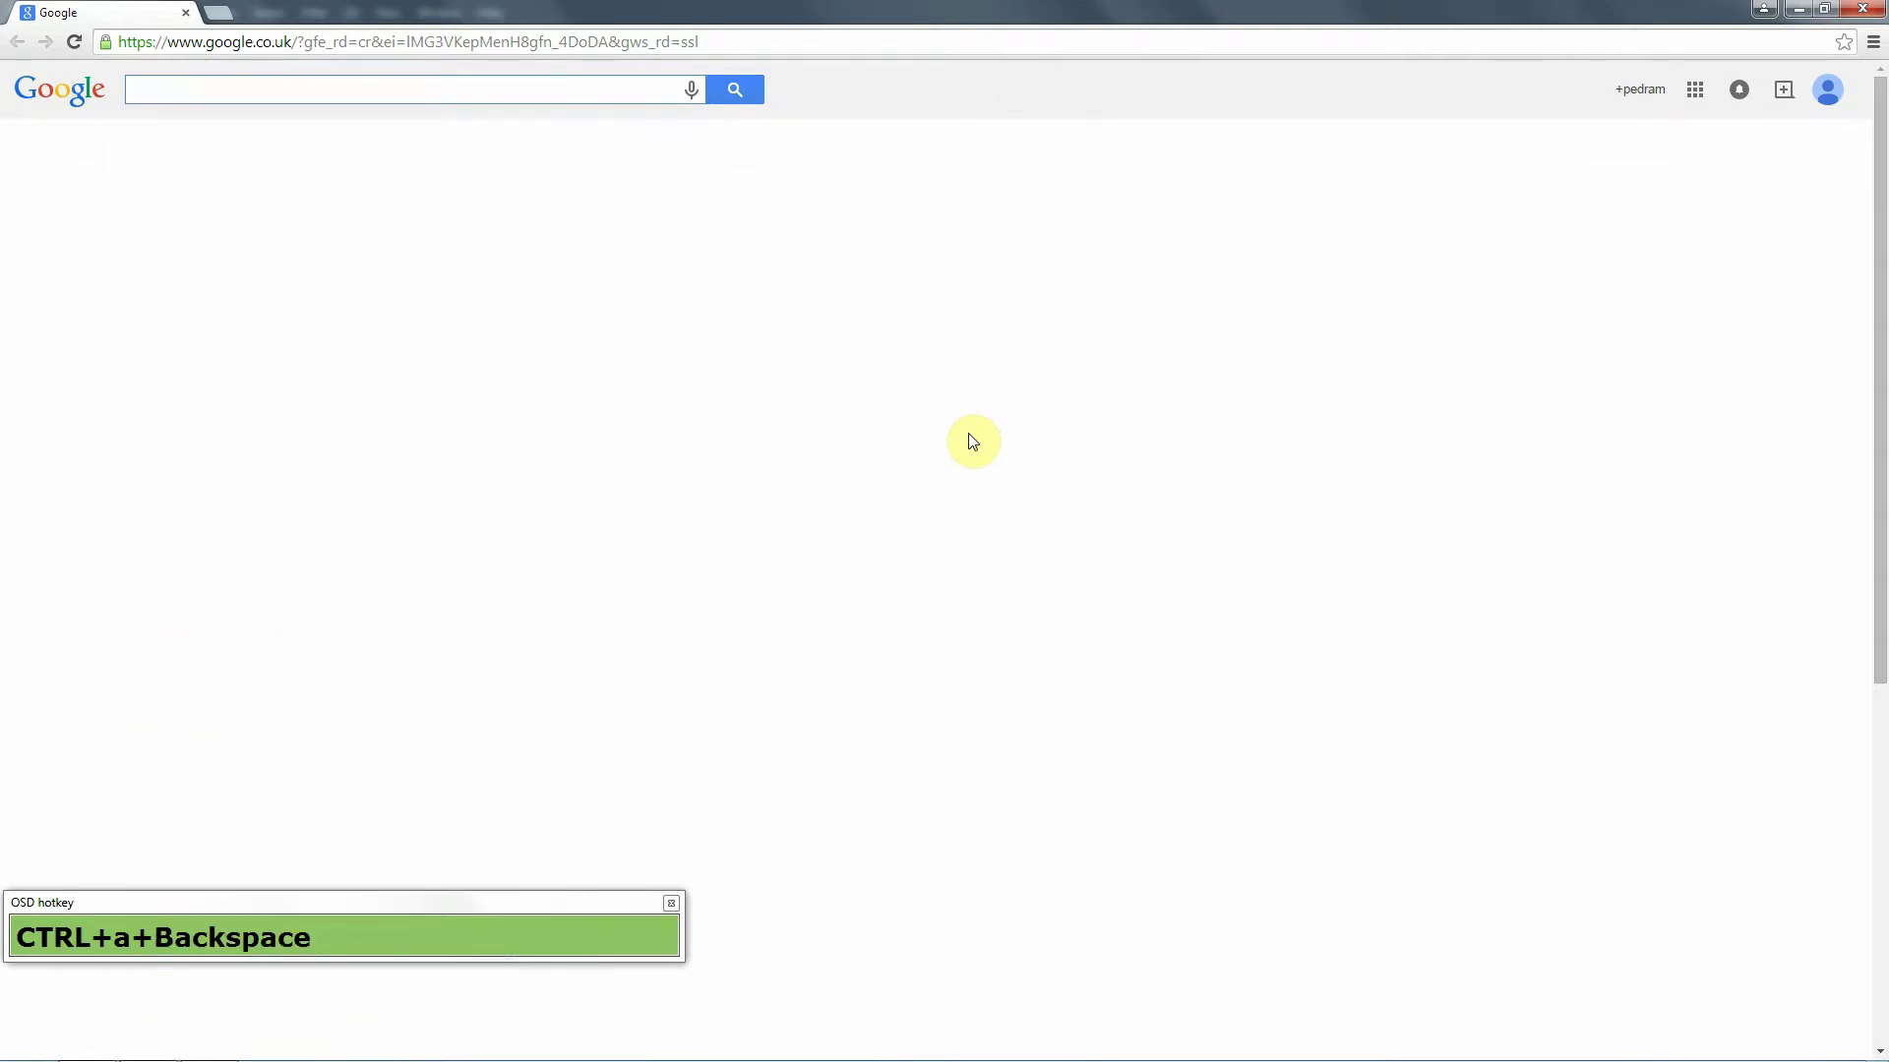
Search Google Images for 'man u' to find Manchester United crests.
key("r")
type("r+e+a+l+Backspace")
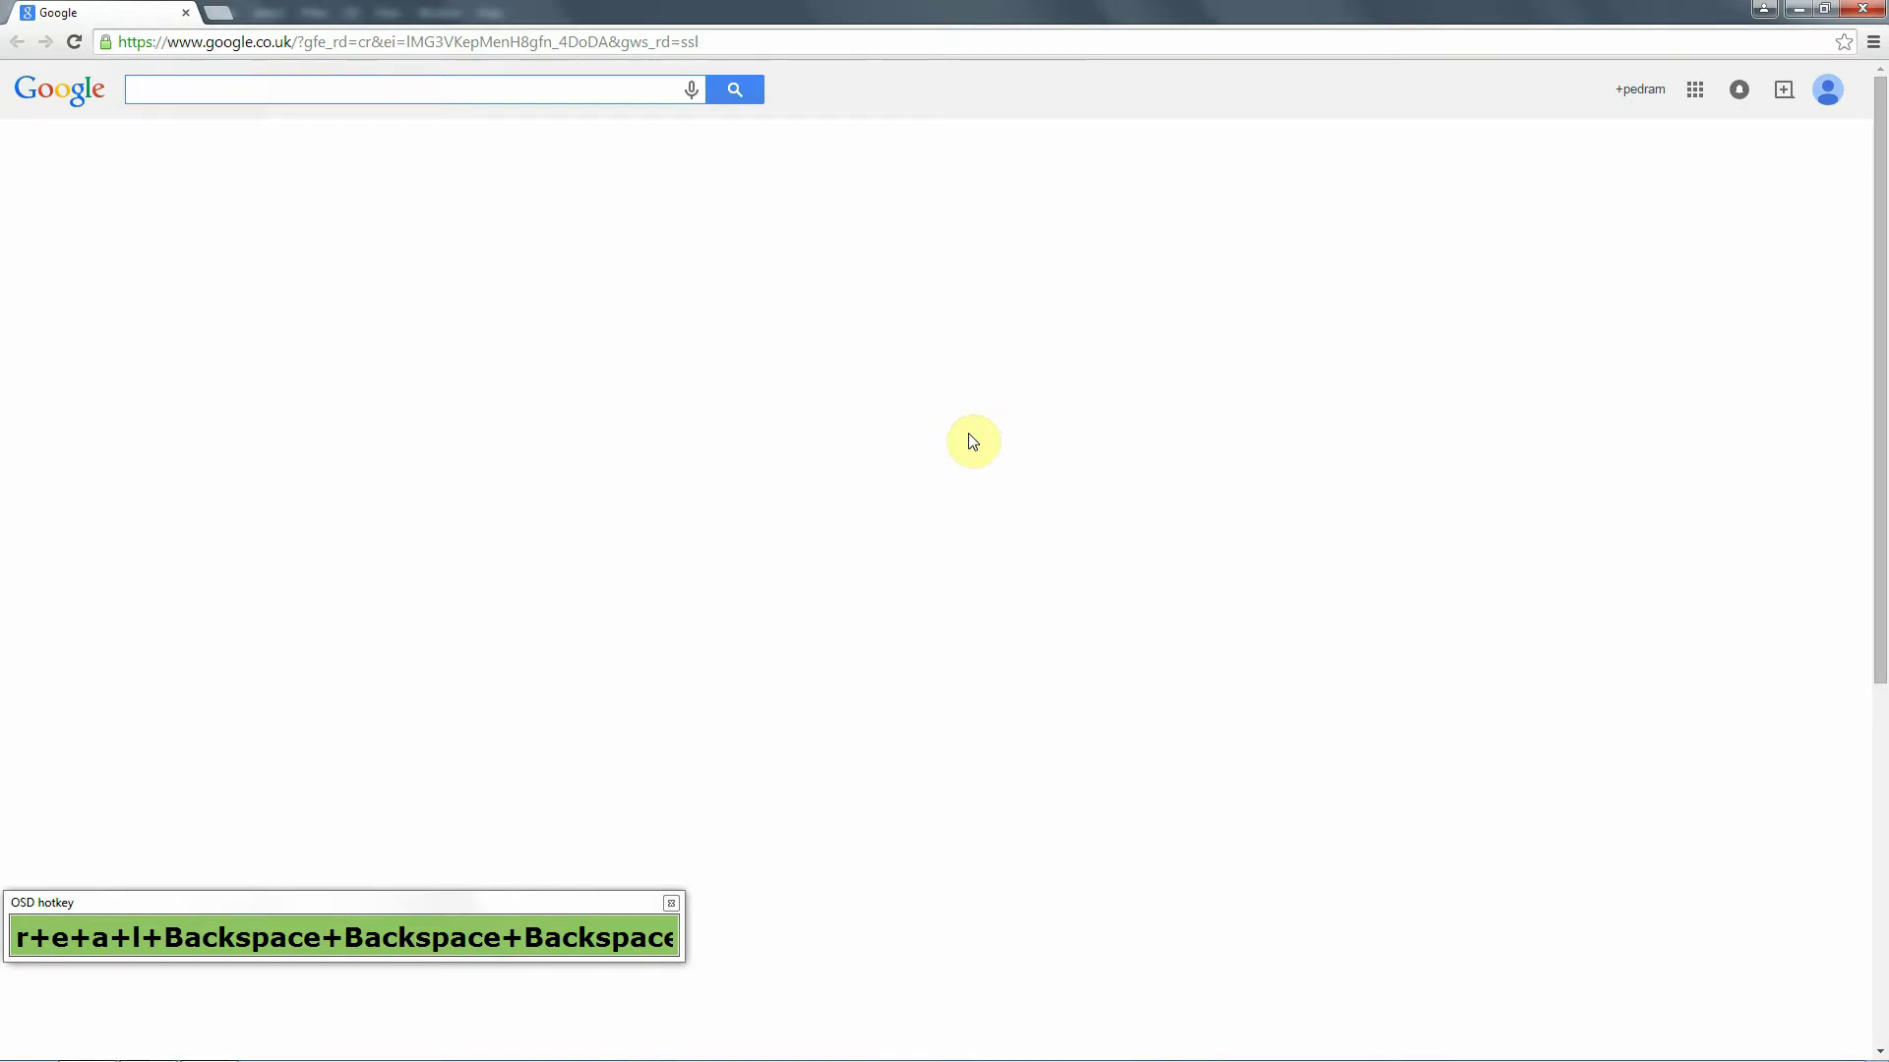
type("+Backspace+Backspace")
key("m")
type("m+a+n+Space+u")
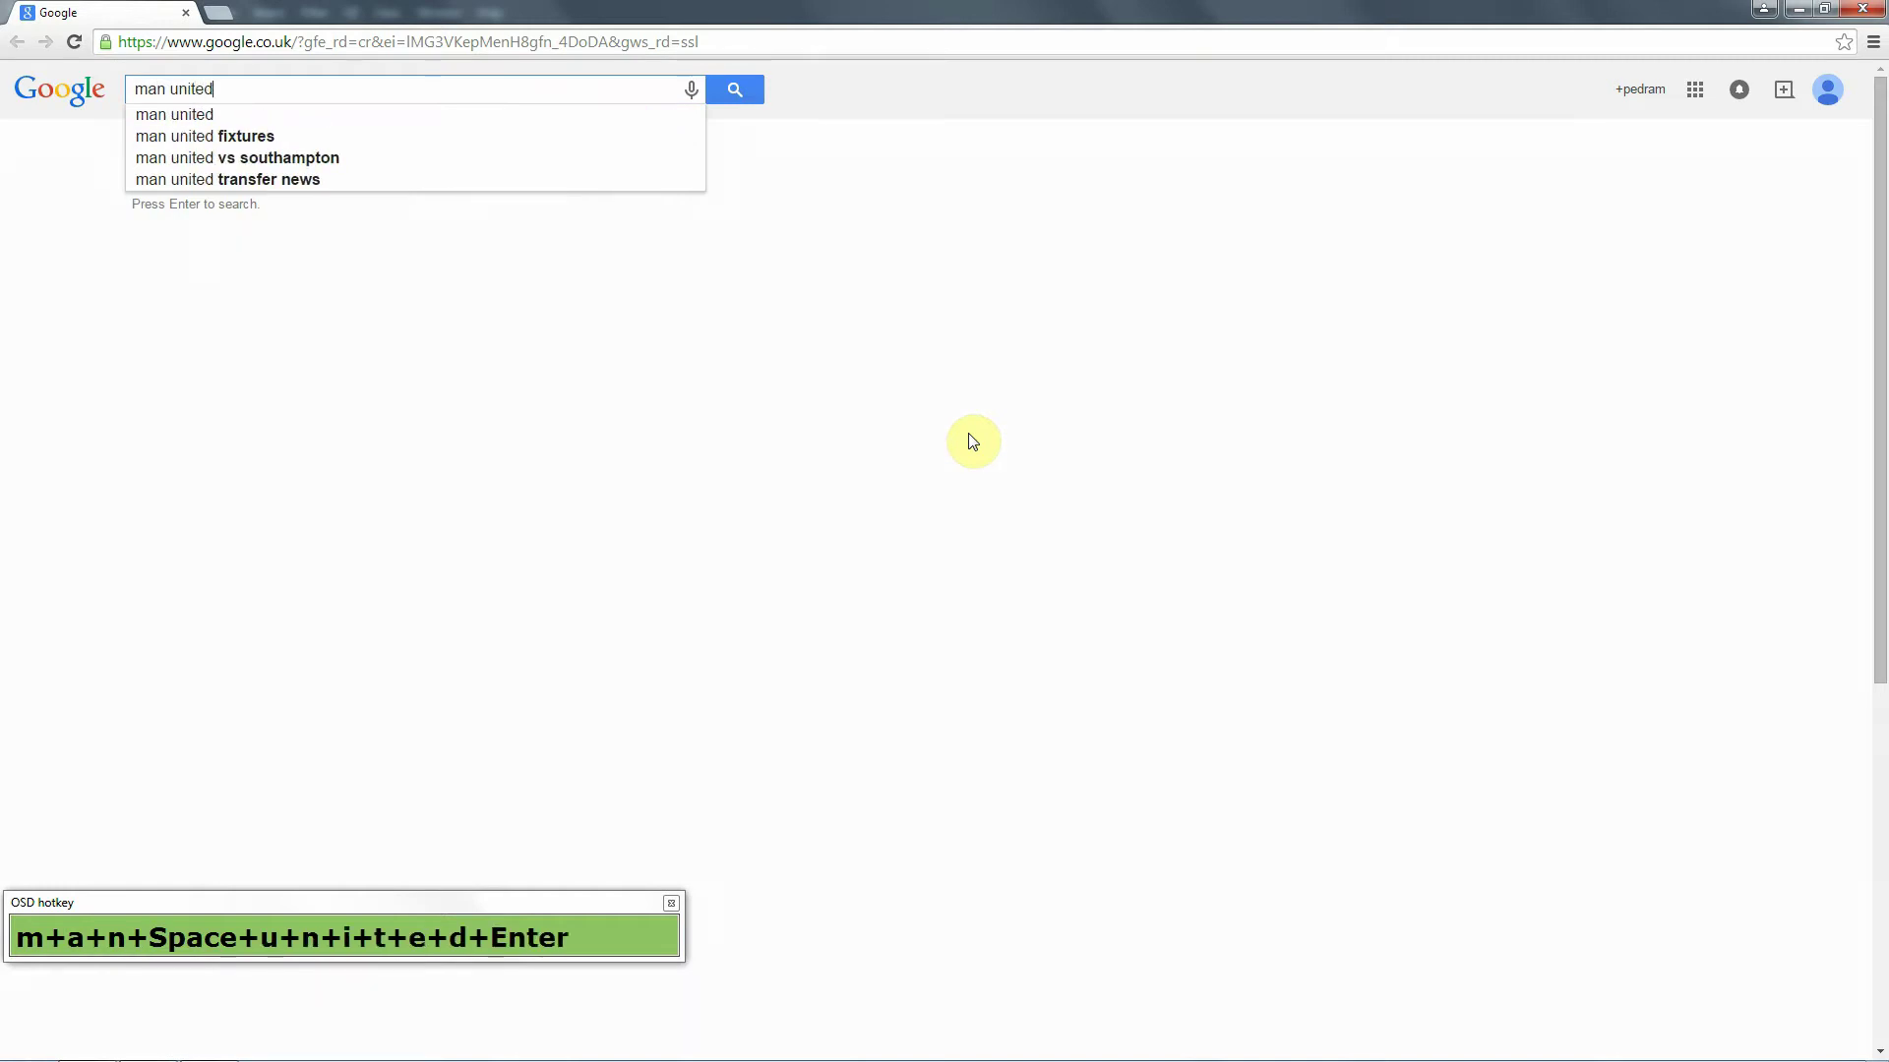
left_click(279, 158)
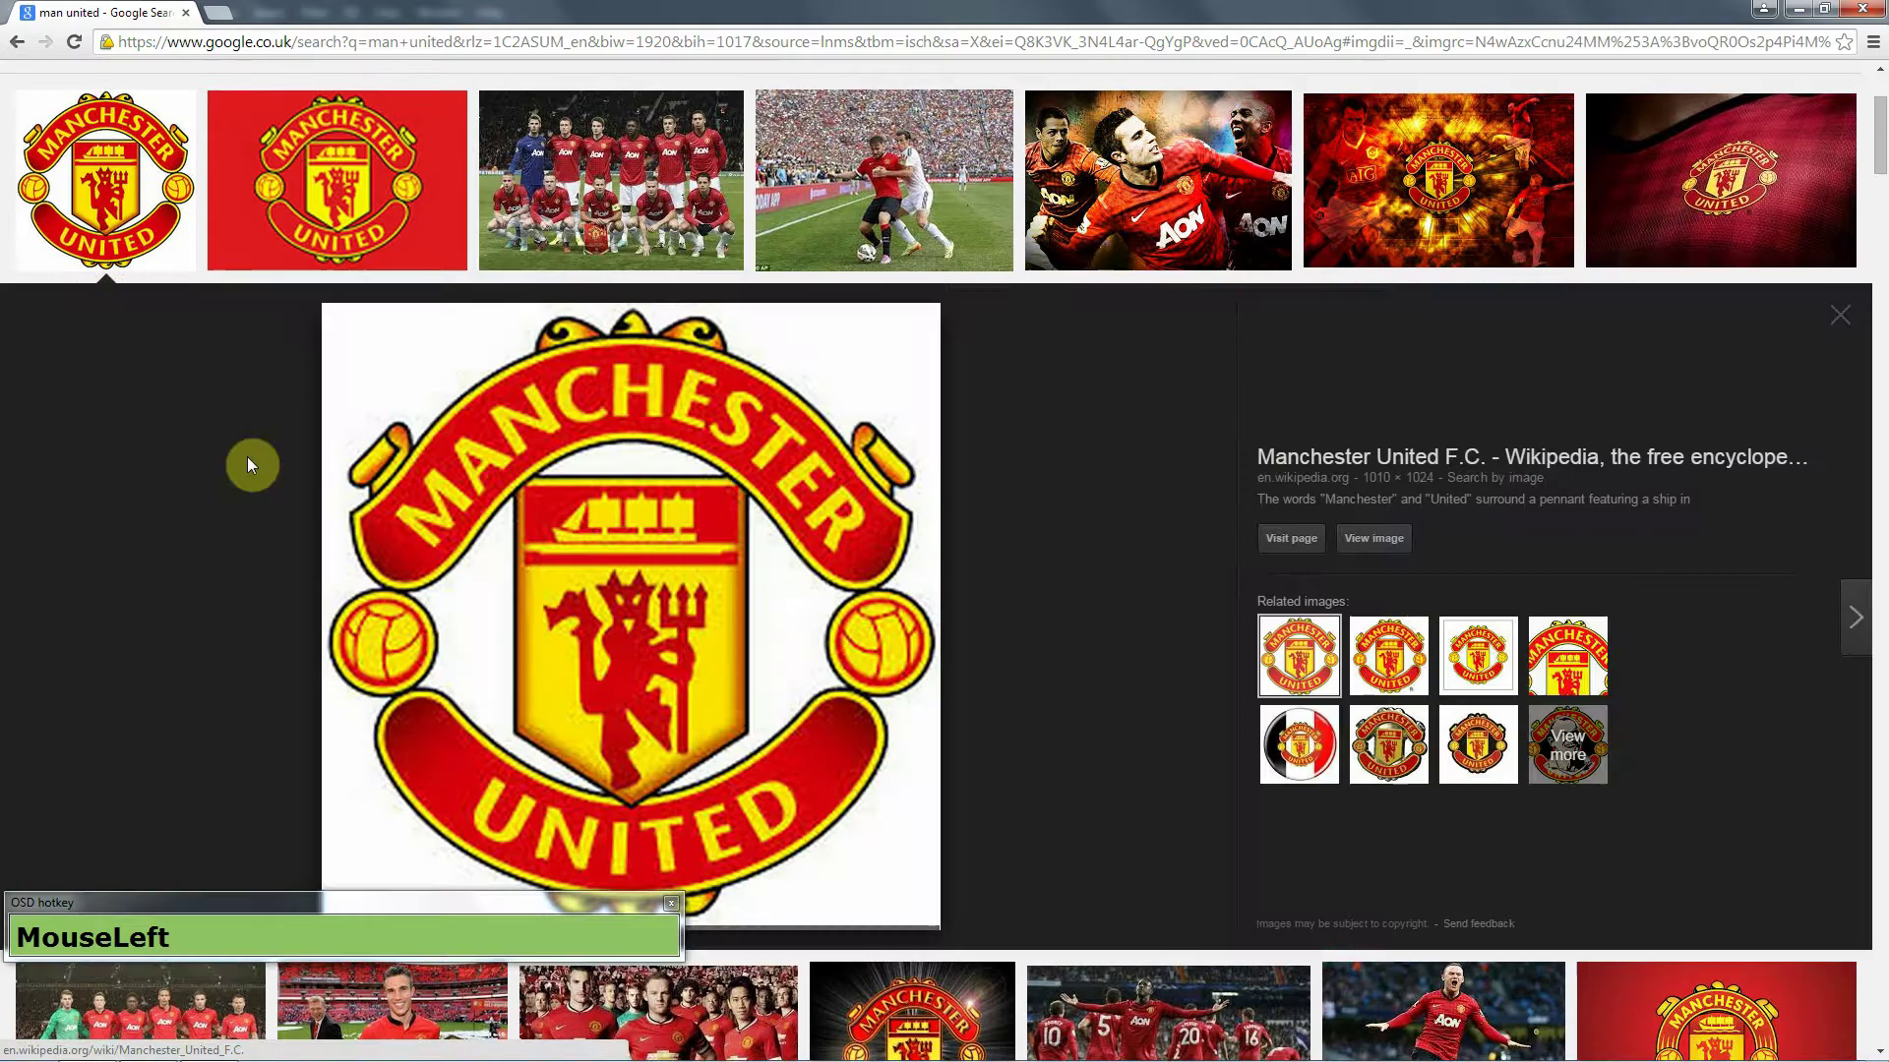
Copy the Manchester United crest image from the results.
right_click(564, 465)
left_click(599, 519)
Paste the crest into the texture and shrink it into the top-left corner.
key("alt+Tab")
key("ctrl+v")
key("ctrl+v")
left_click(859, 558)
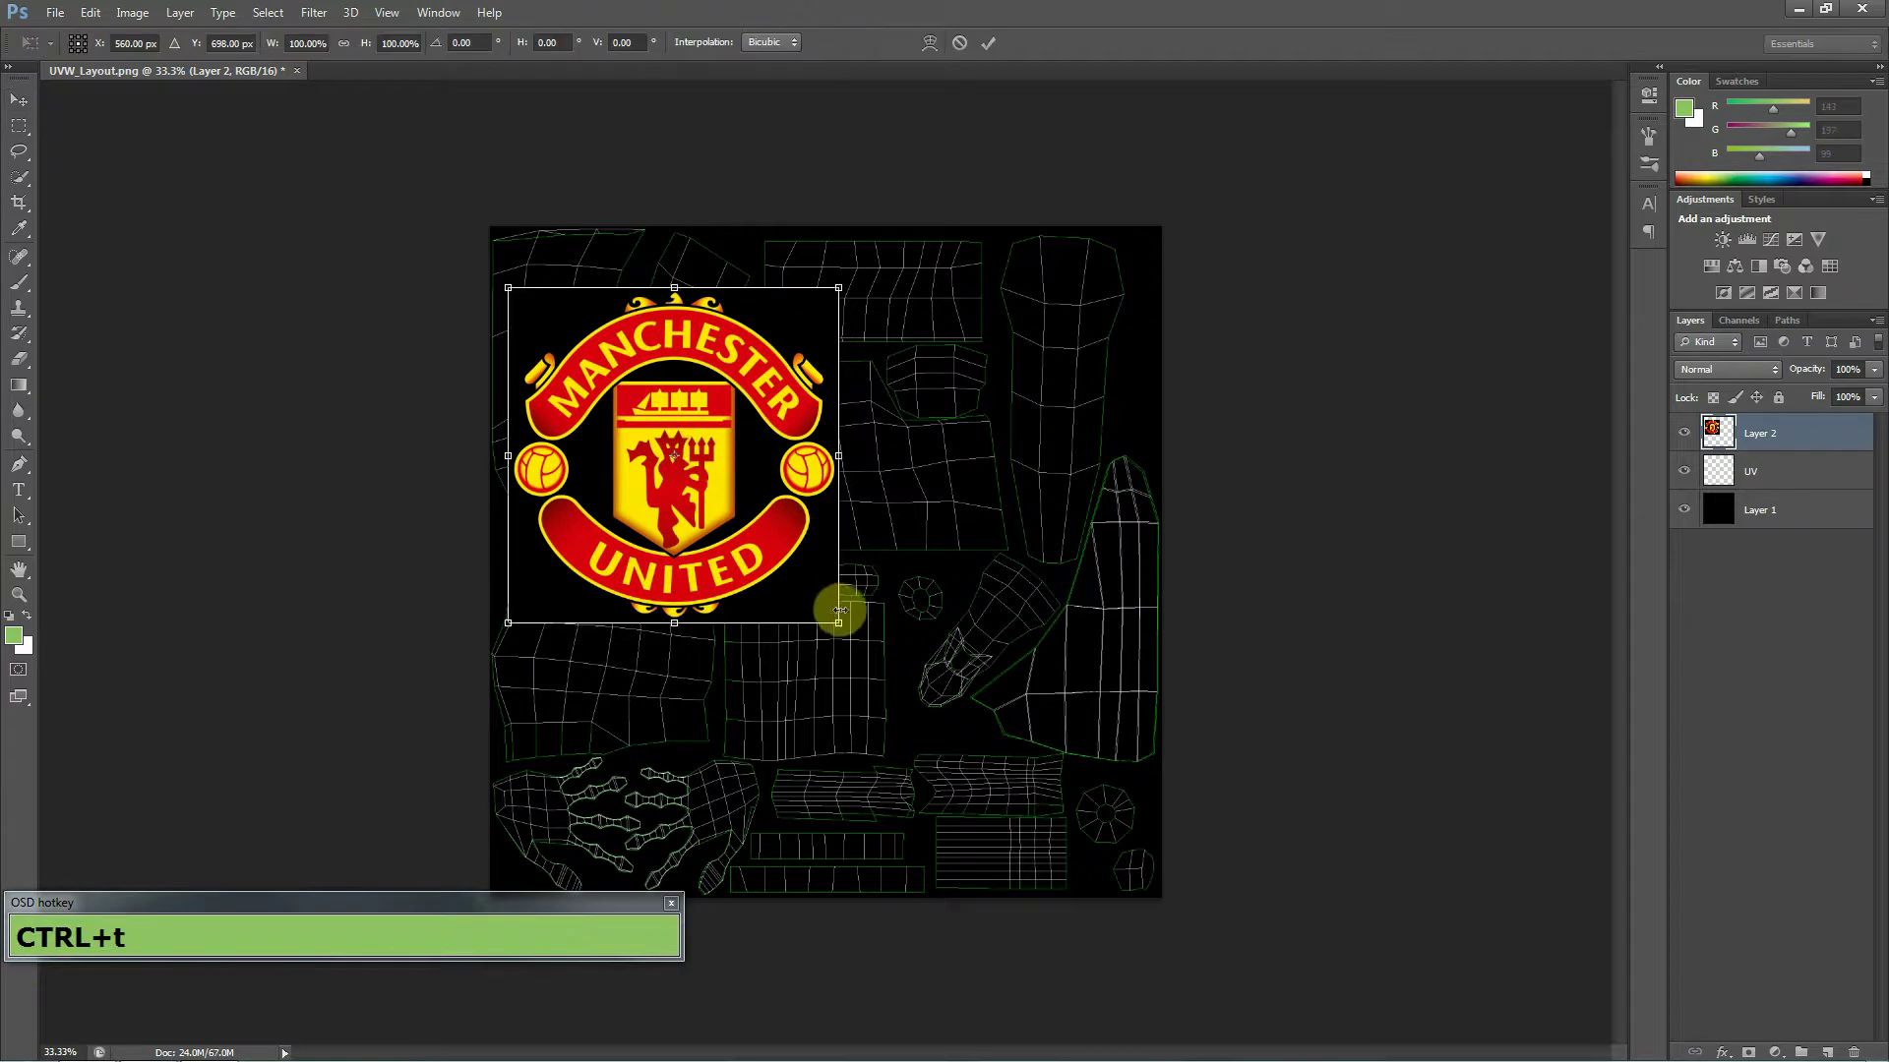
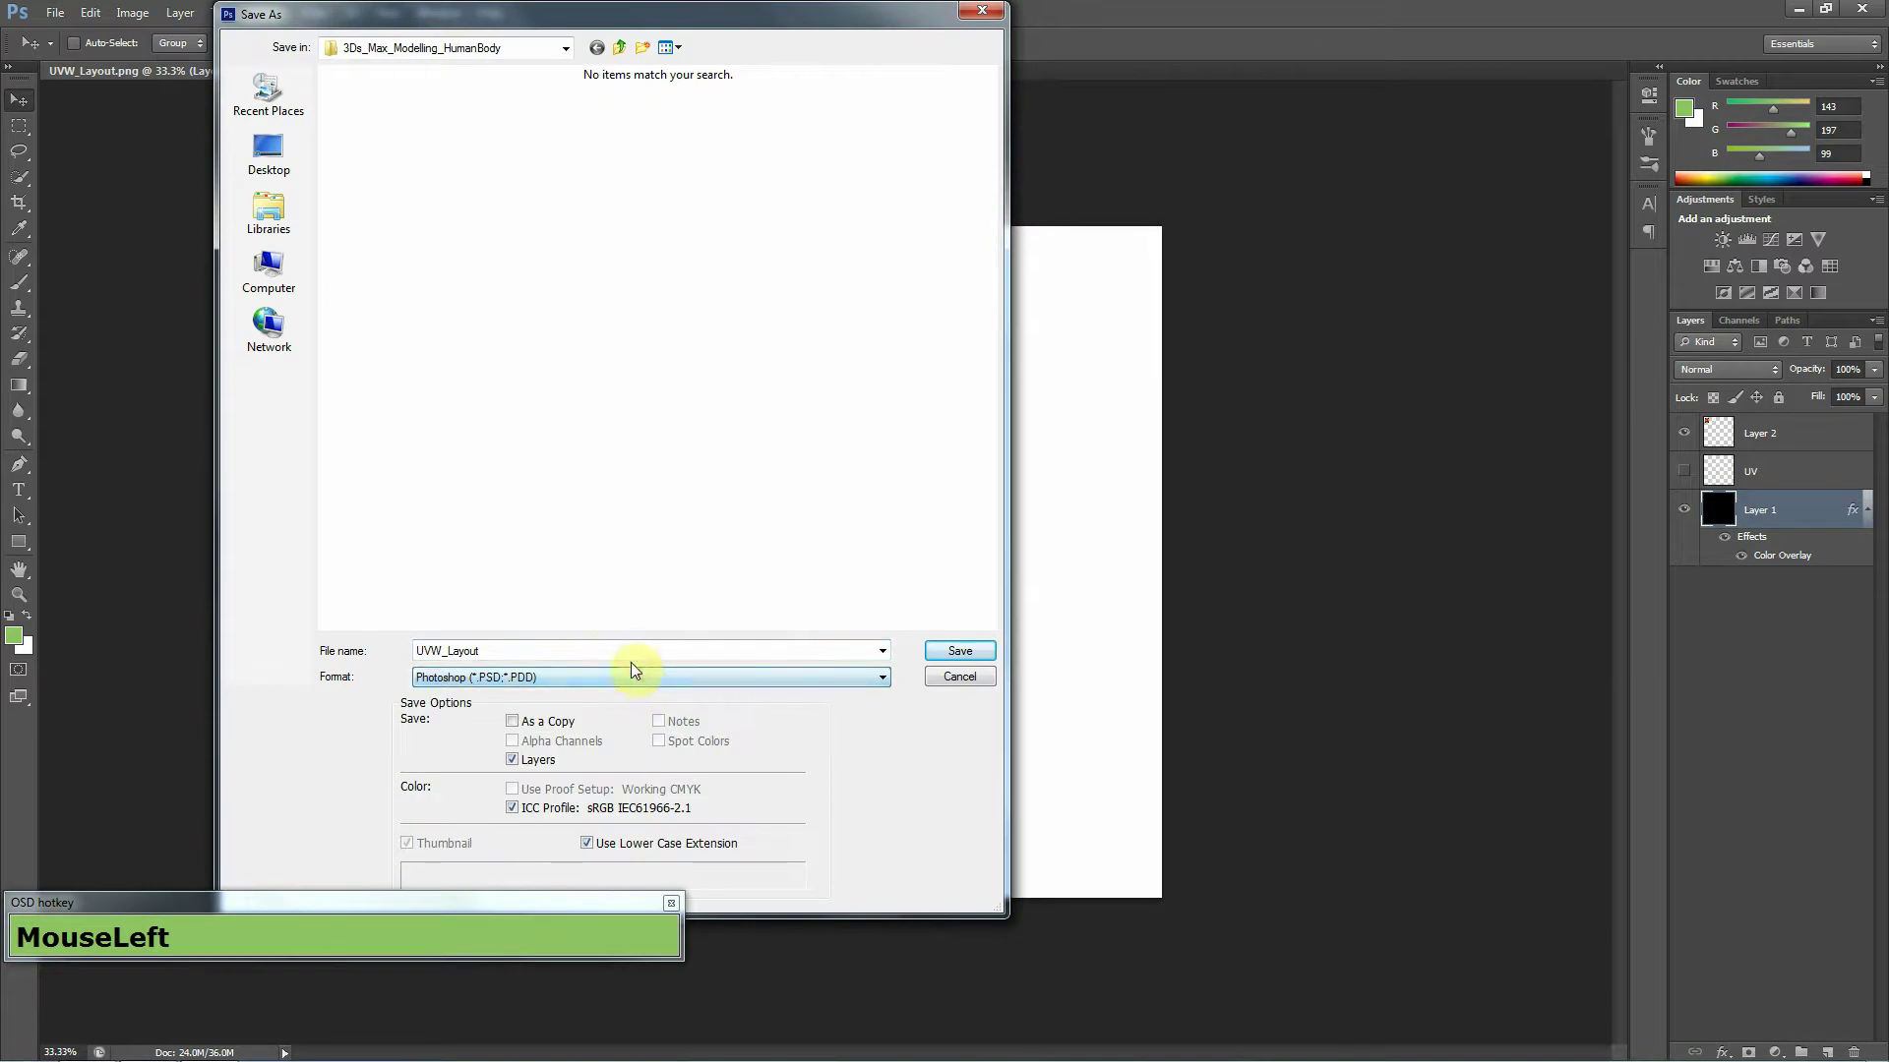
Save the layered texture as a Photoshop PSD file.
type("T+e+x+t")
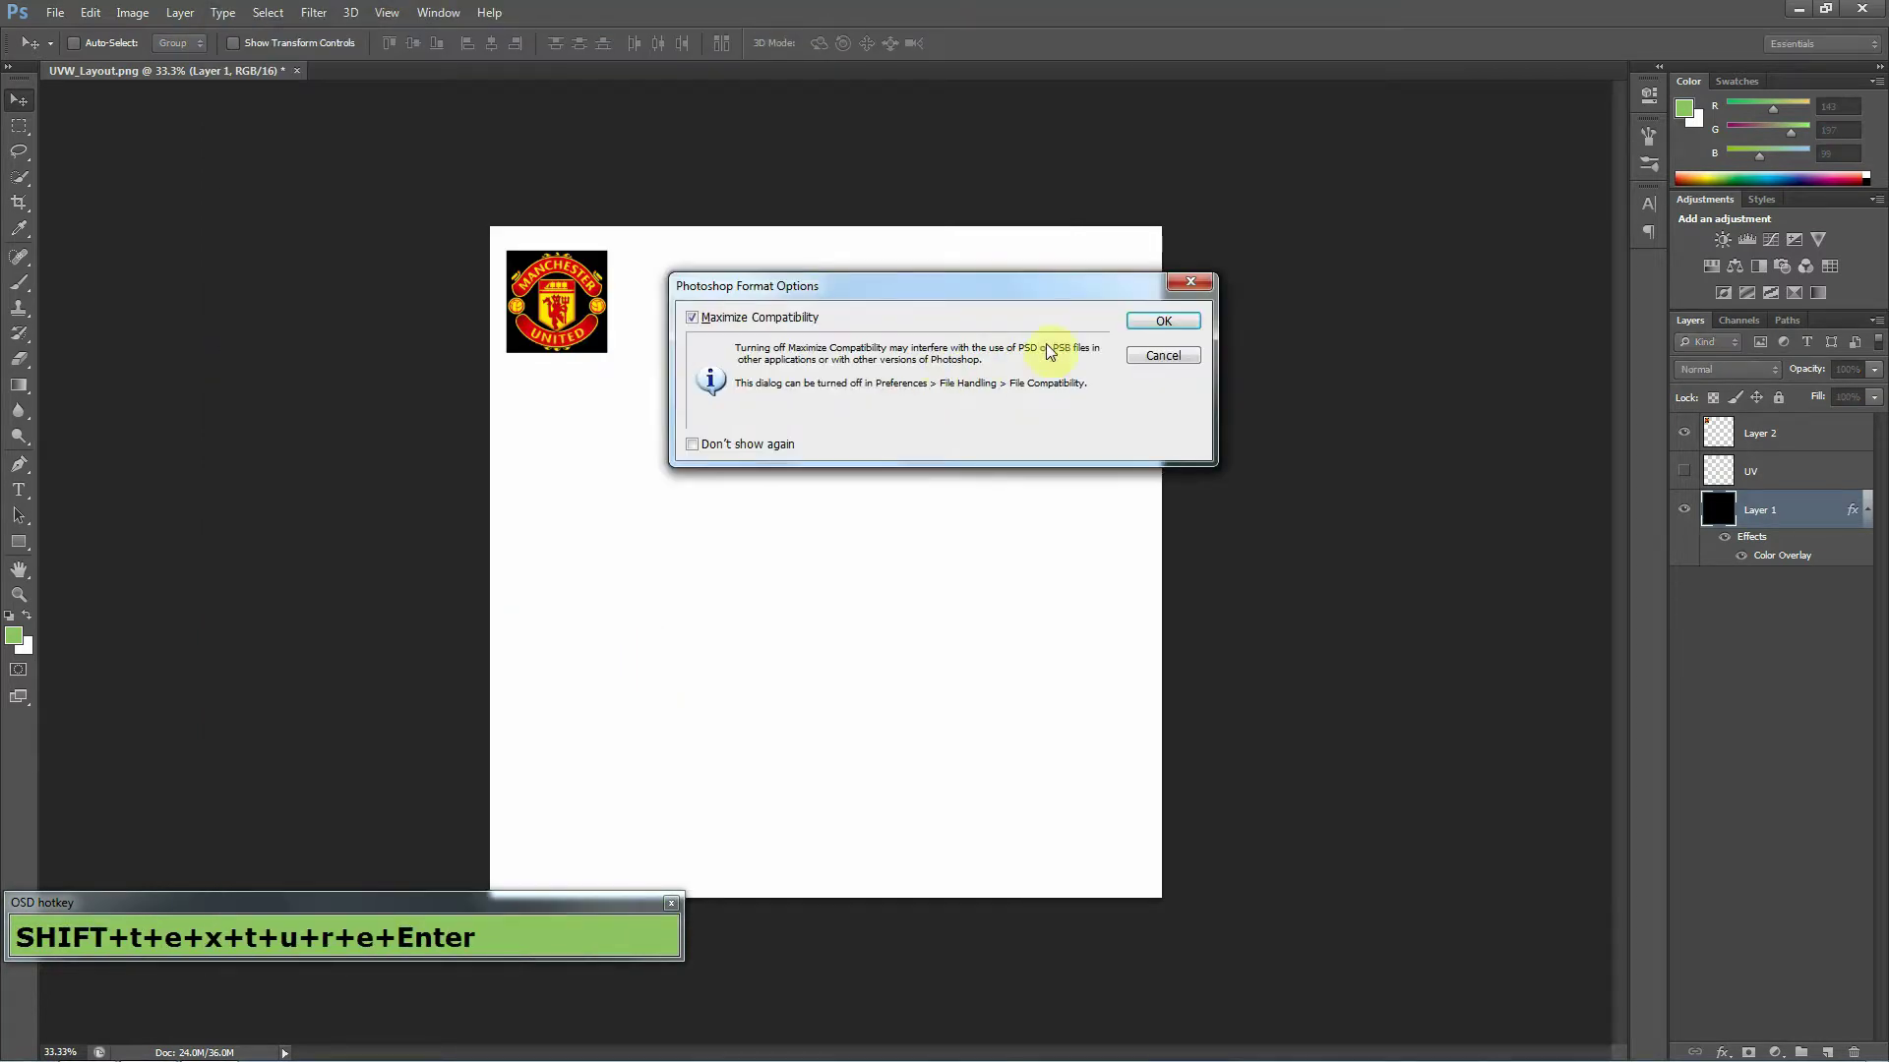
double_click(1183, 318)
key("alt+Tab")
Return to 3ds Max, close the UV editor and bring up the body model's options.
key("alt+Tab")
left_click_drag(154, 135, 673, 92)
right_click(1327, 361)
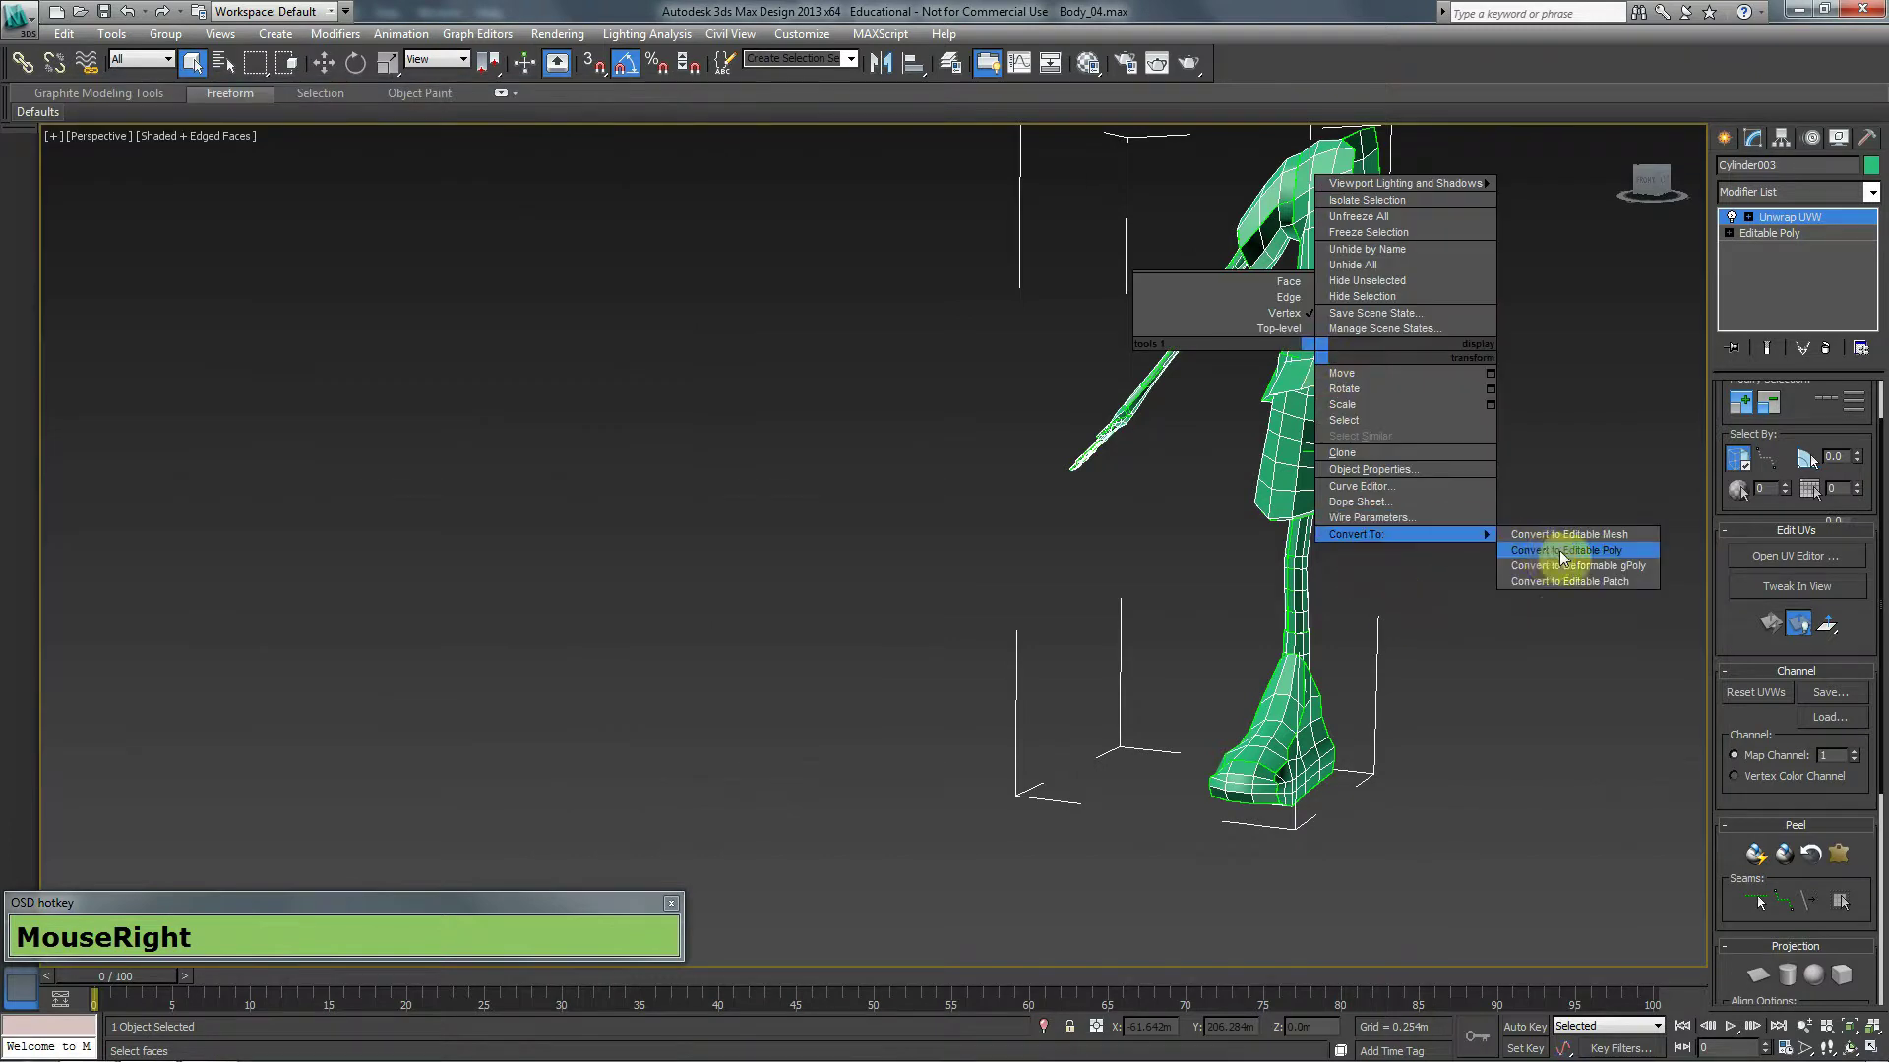
Convert the body to an Editable Poly and frame it in the view.
left_click(1546, 555)
middle_click(1407, 564)
left_click_drag(1199, 463, 336, 62)
Add a Bitmap map to the material's Diffuse colour for the saved texture.
left_click(271, 122)
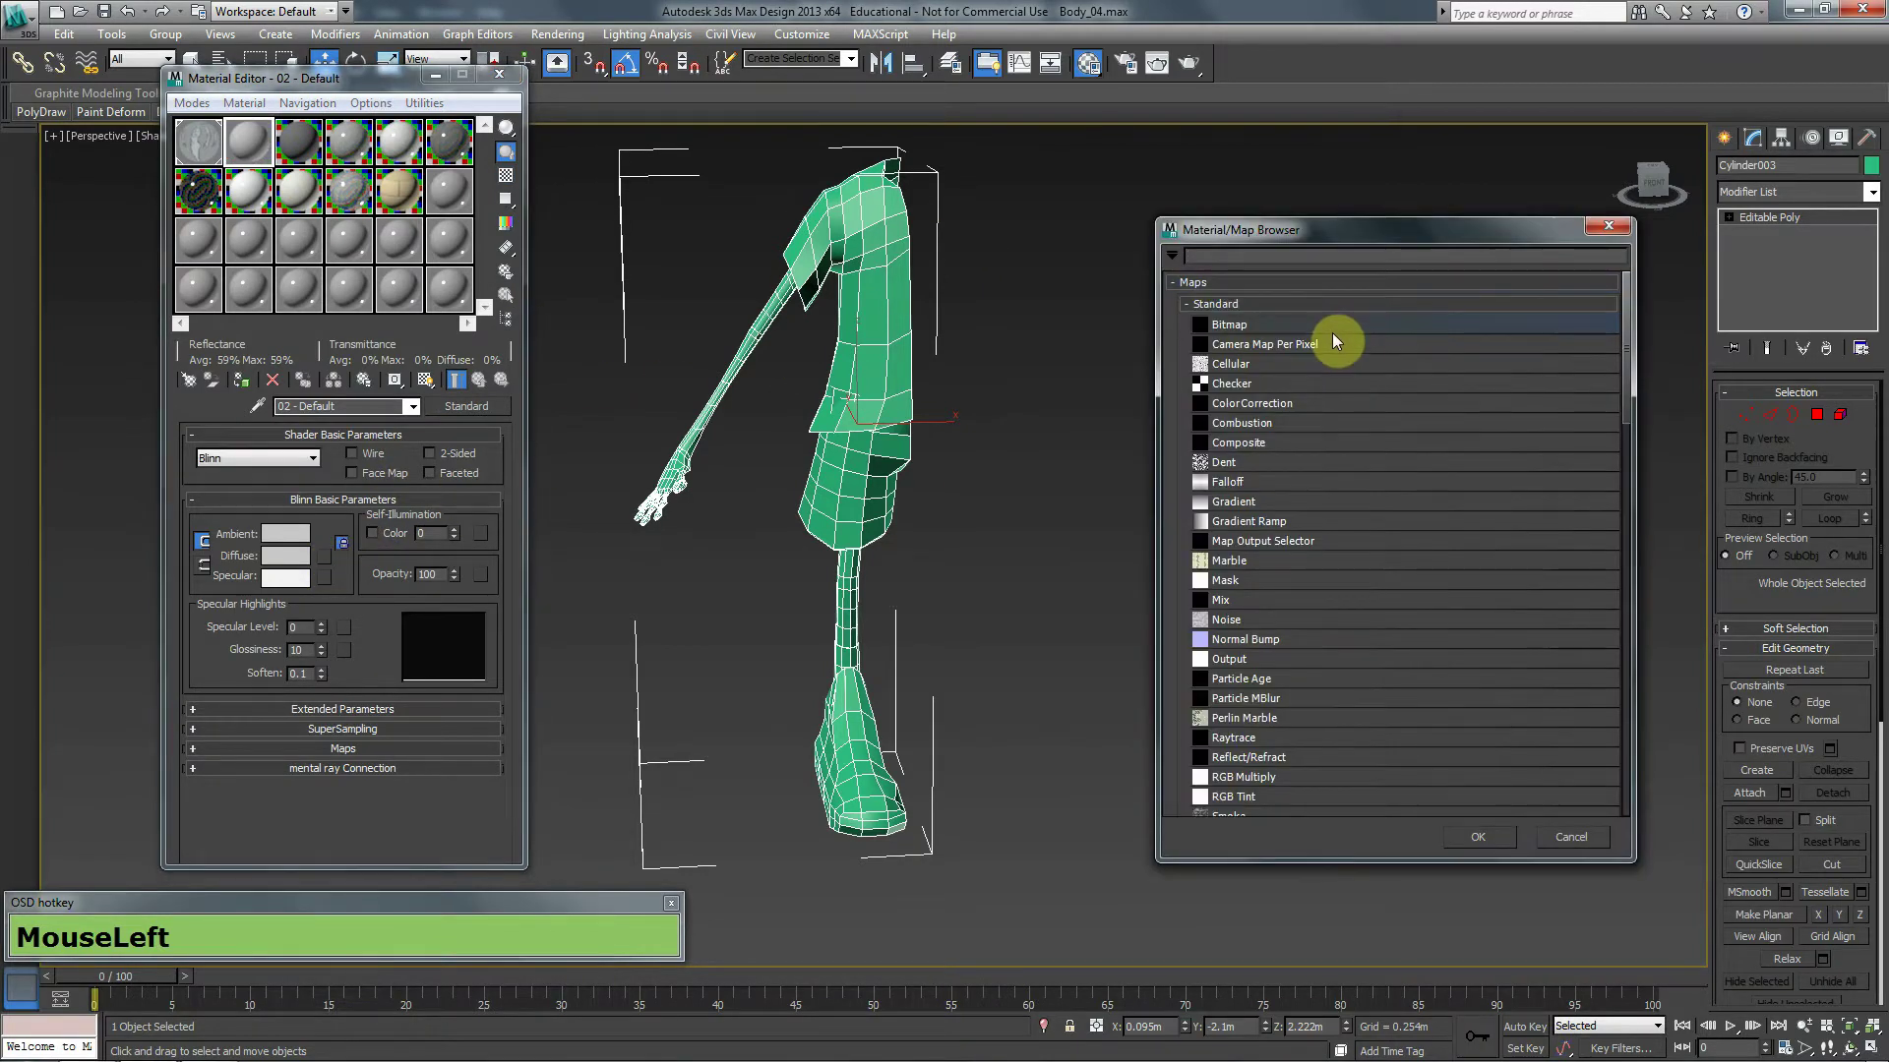
scroll("up", 3)
left_click(141, 103)
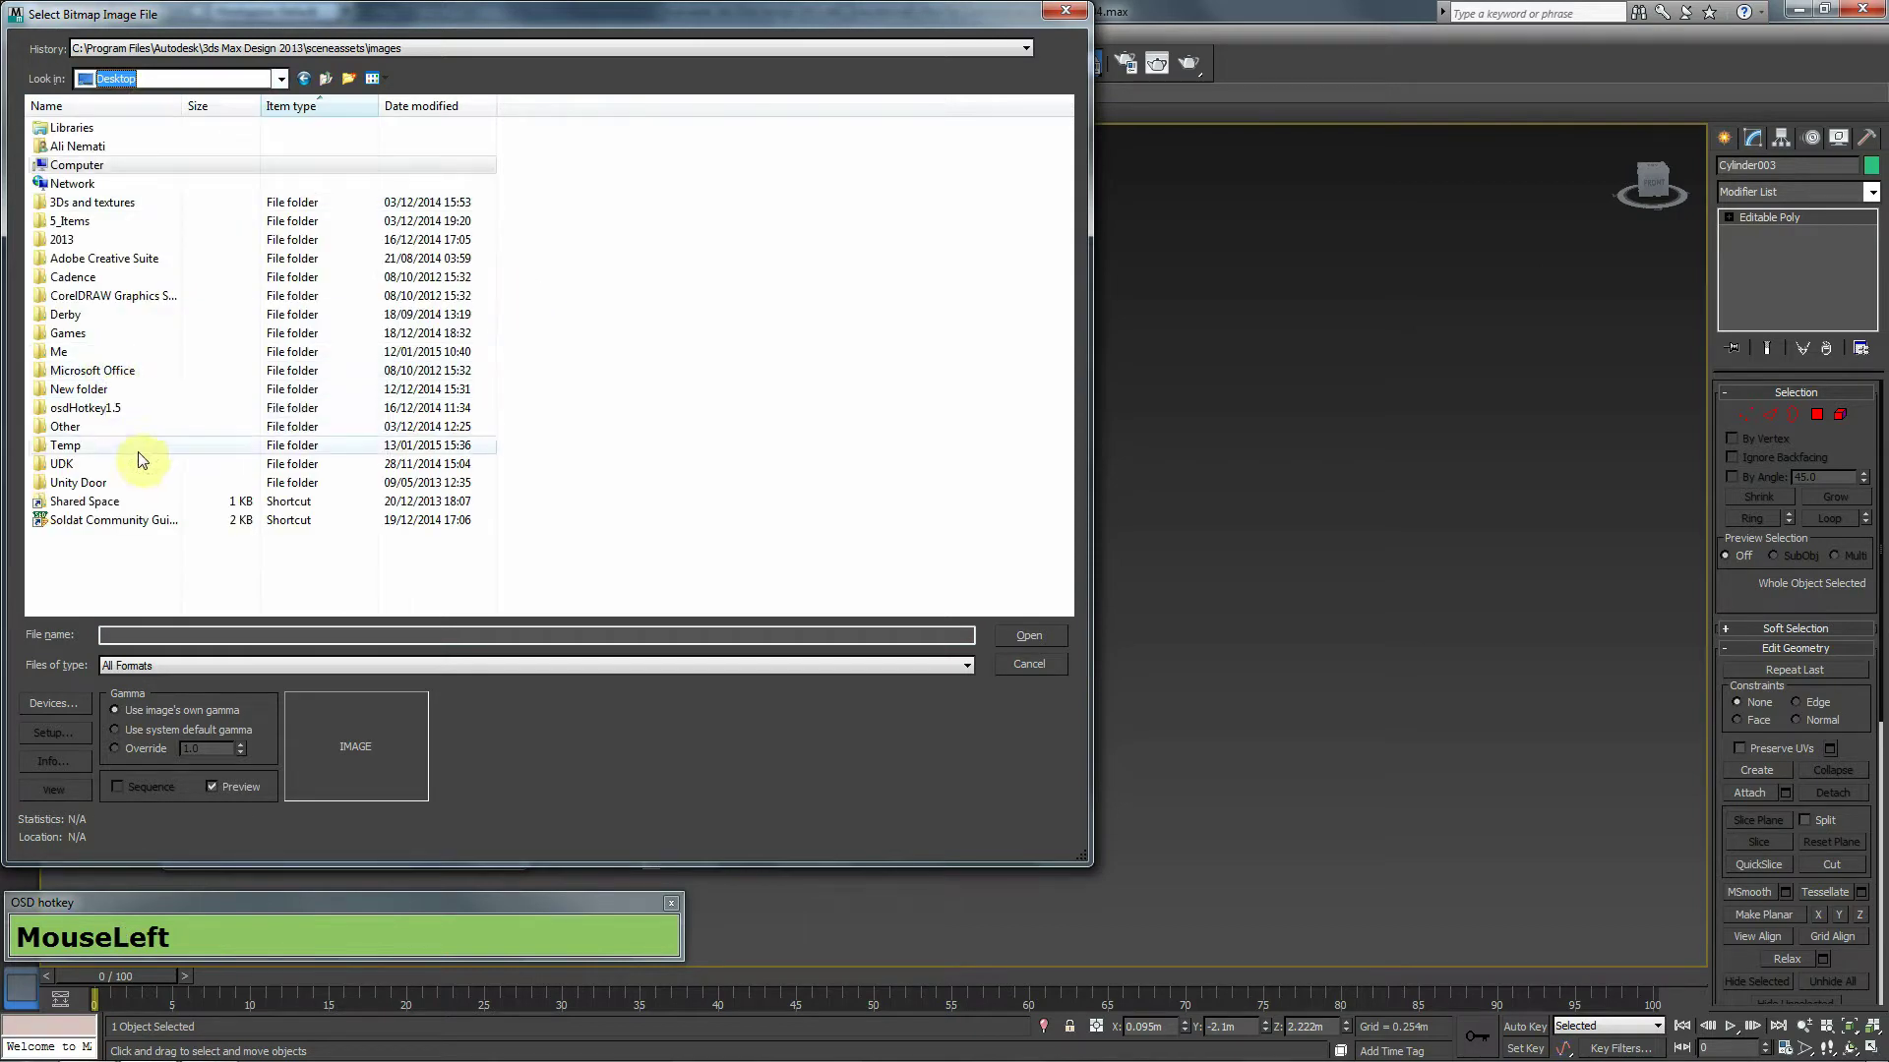
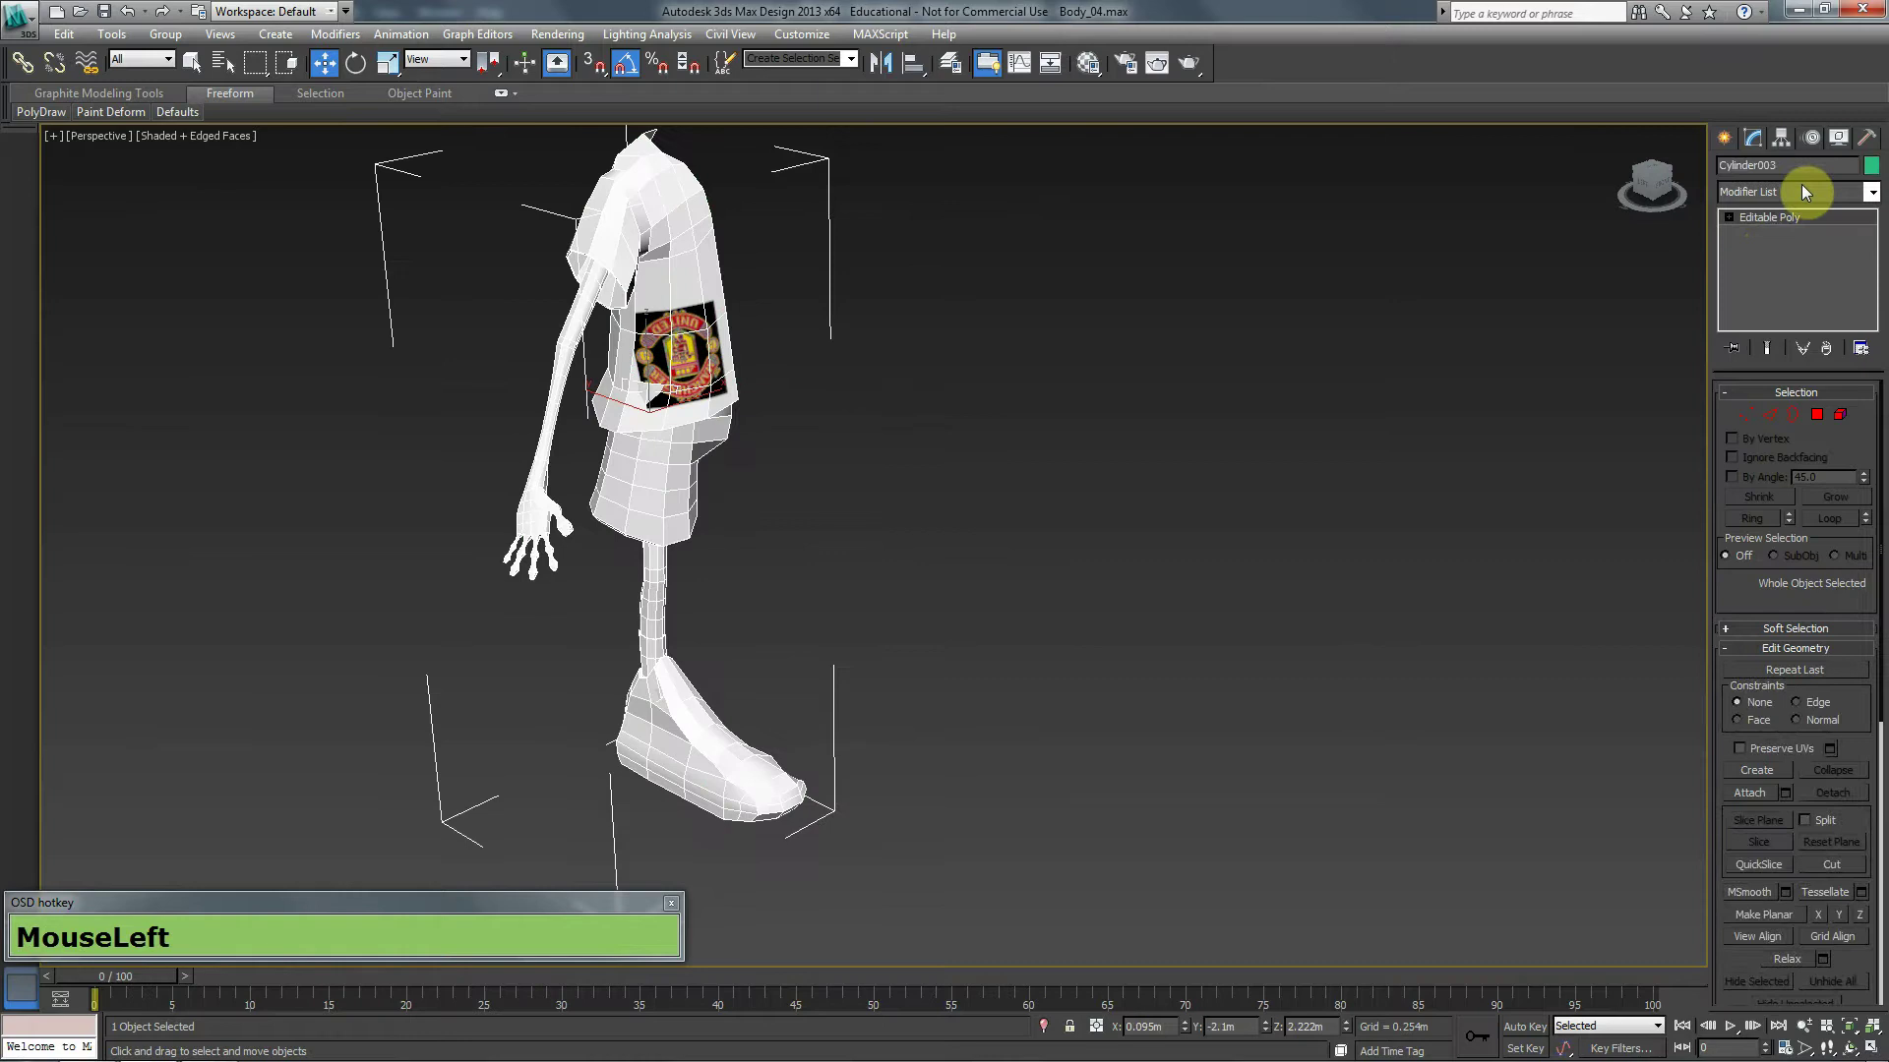
Add a Symmetry modifier and adjust its mirror plane so the crest shows on both sides.
type("MouseLeft+s+y+m+j")
key("f")
middle_click(1188, 417)
left_click(1742, 454)
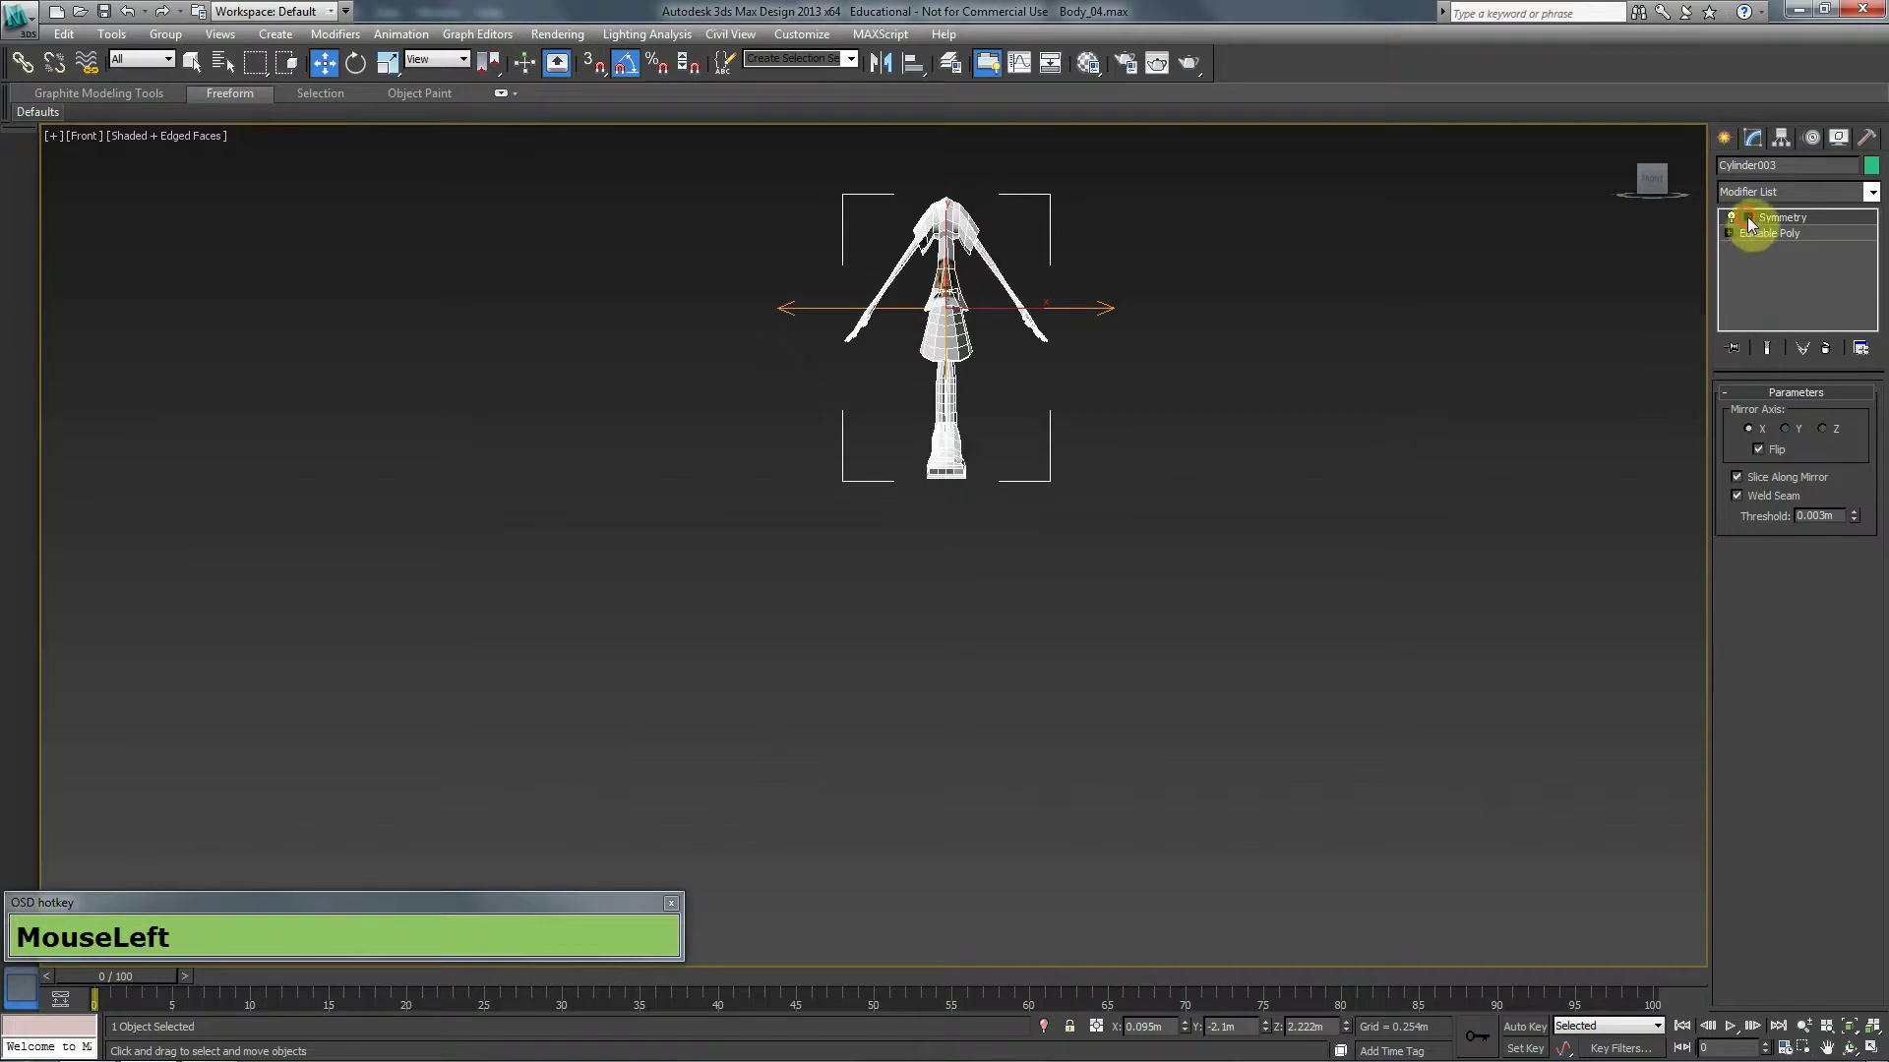
middle_click(1295, 272)
scroll("up", 3)
key("w")
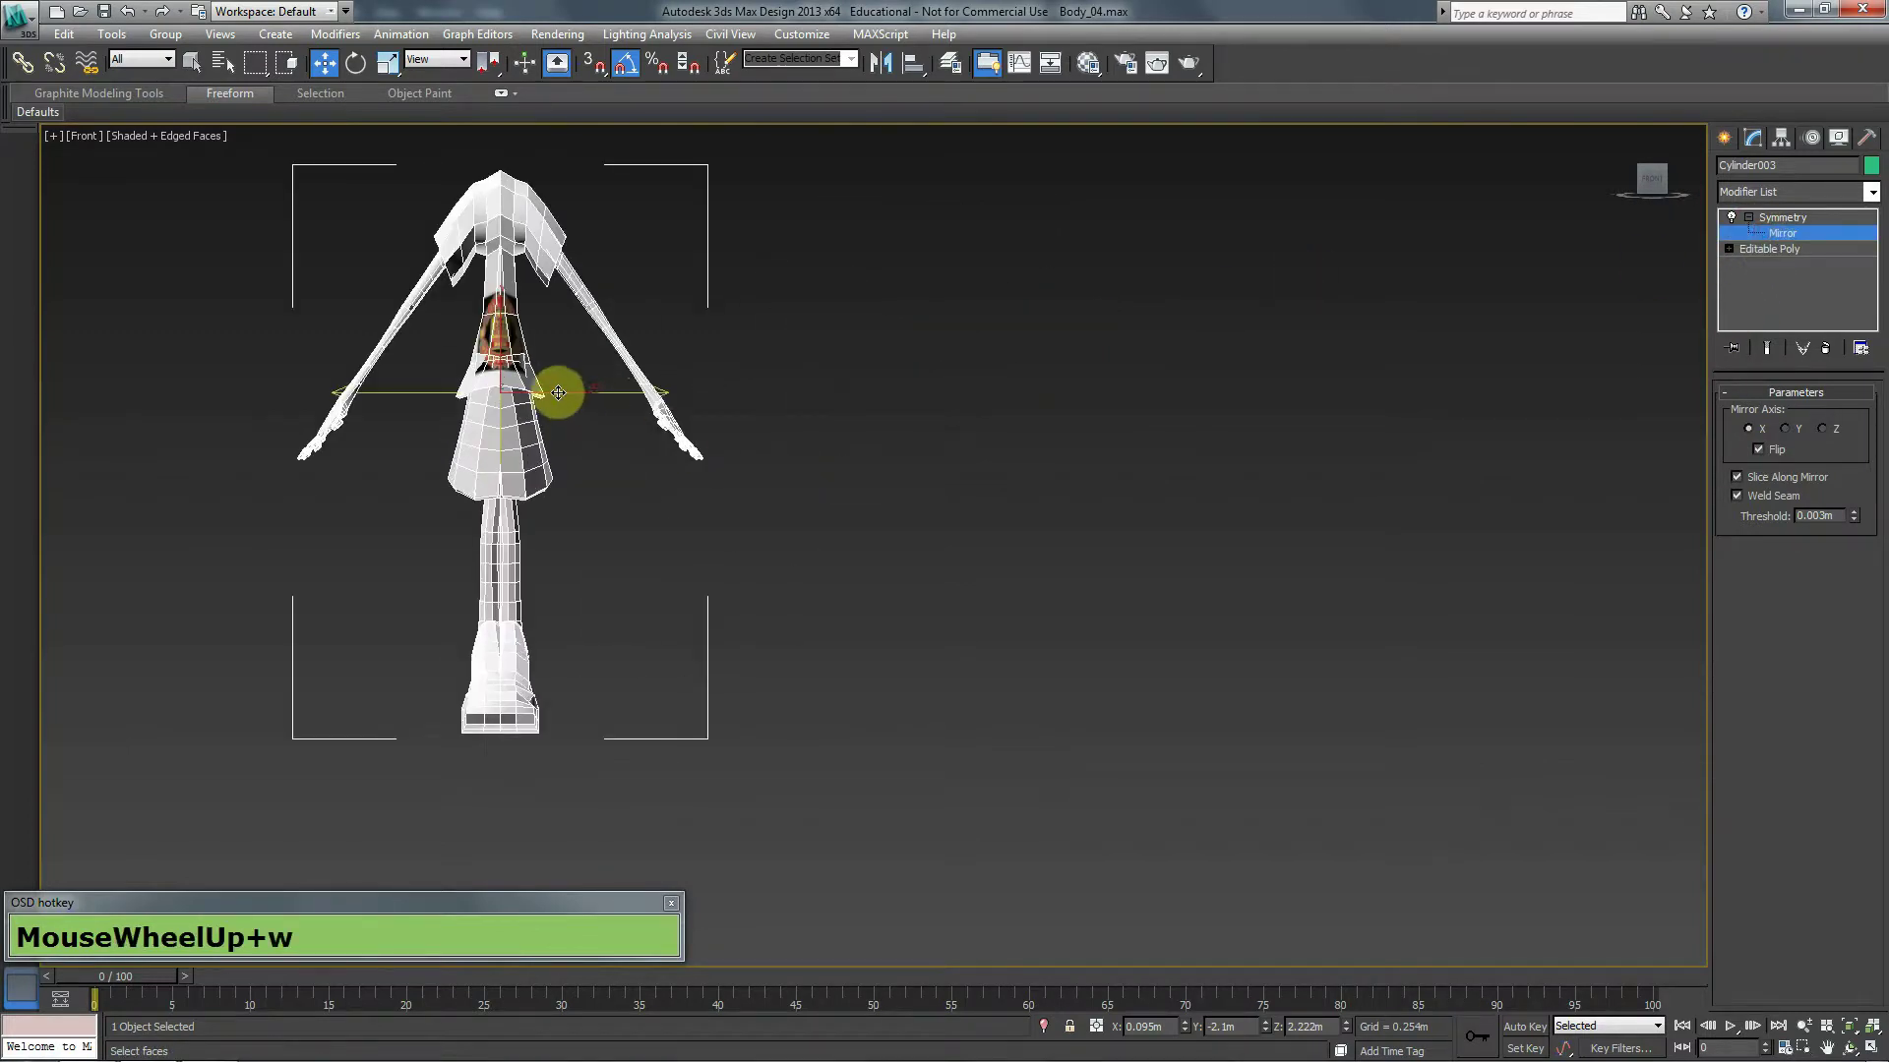
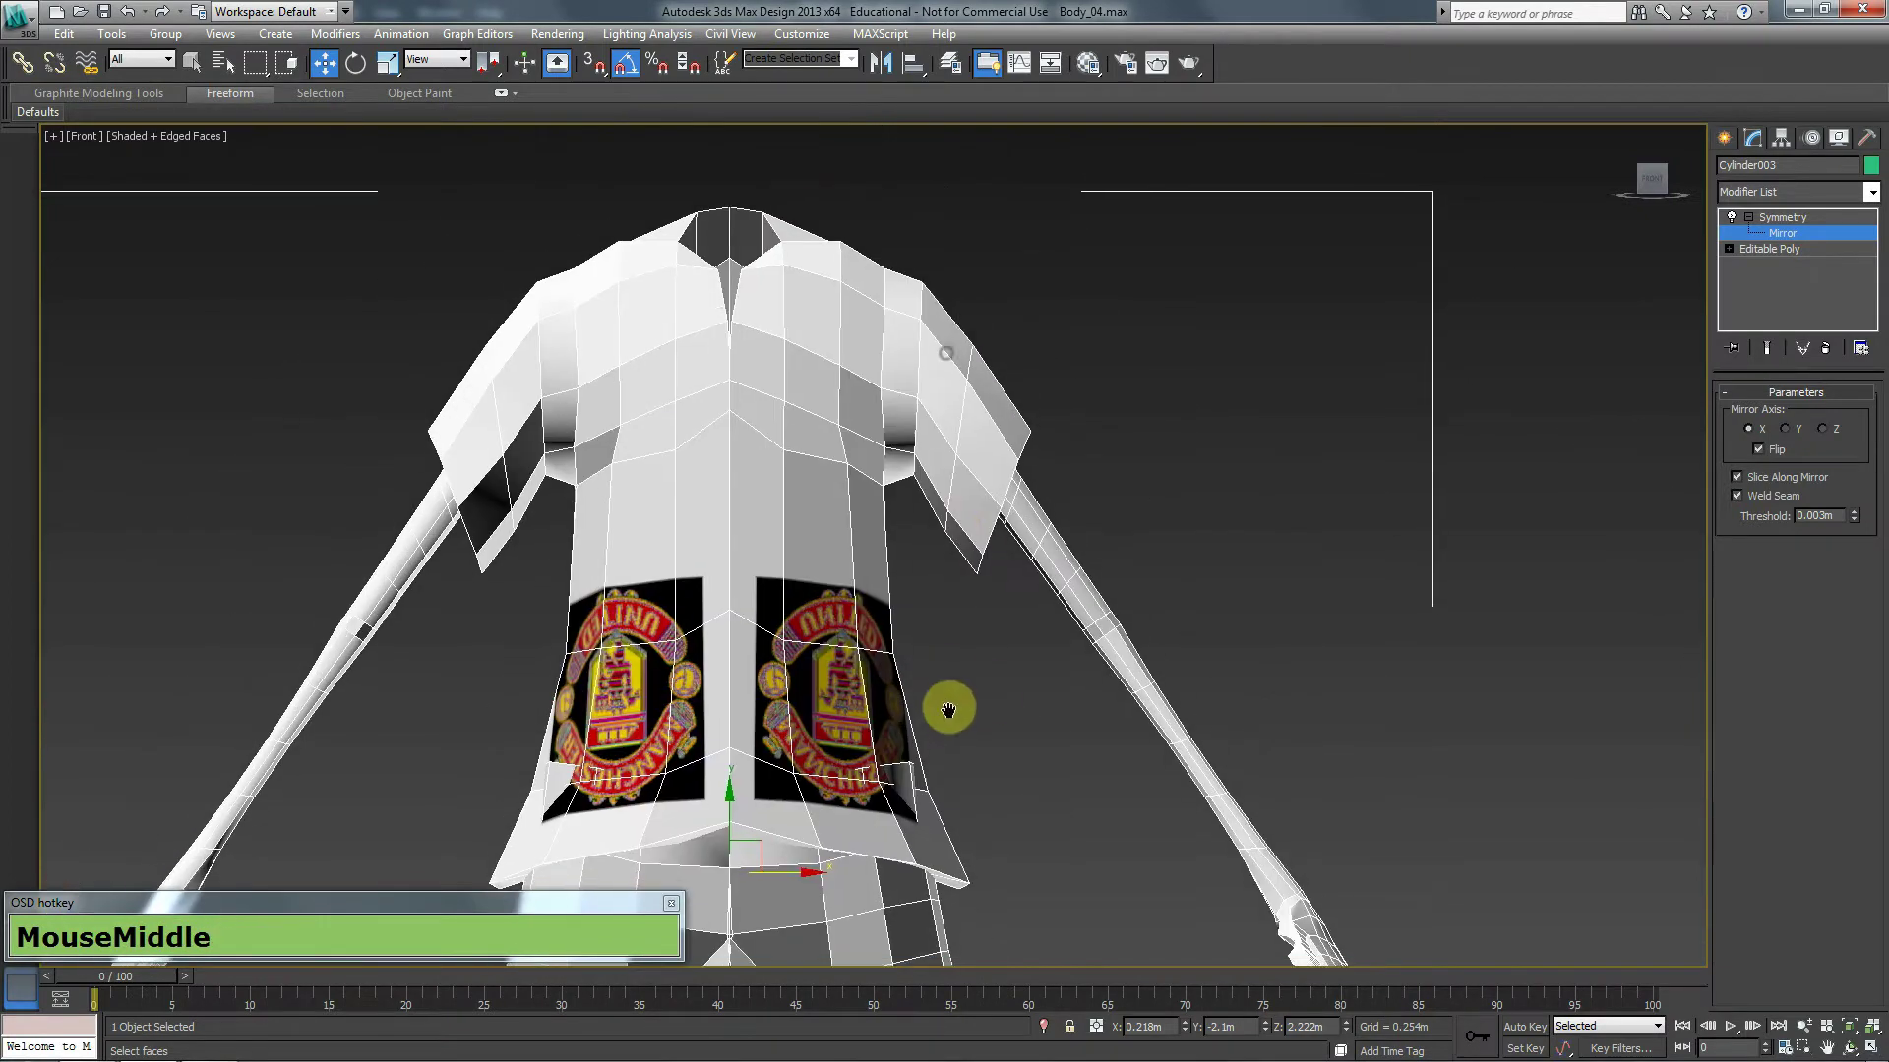
Add a MeshSmooth modifier from the modifier list to smooth the figure.
left_click(1823, 190)
type("MouseLeft+m+e+s+h")
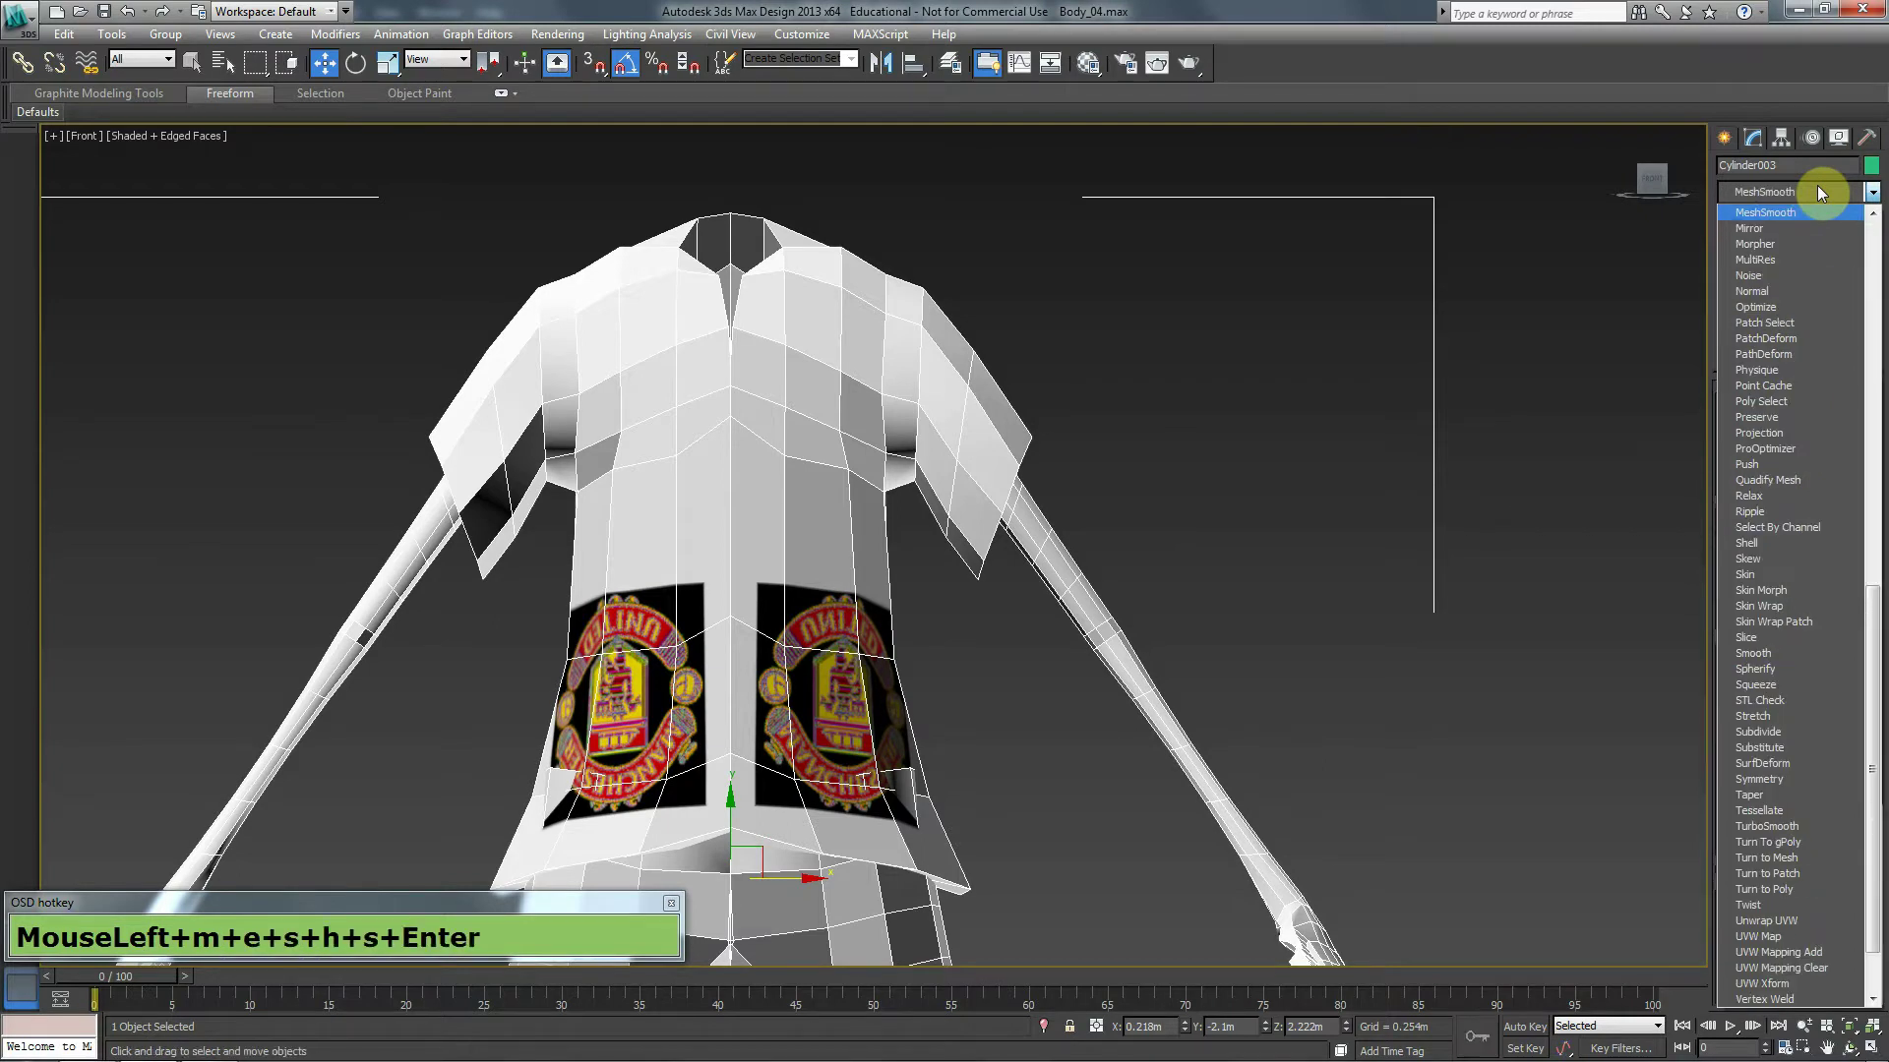
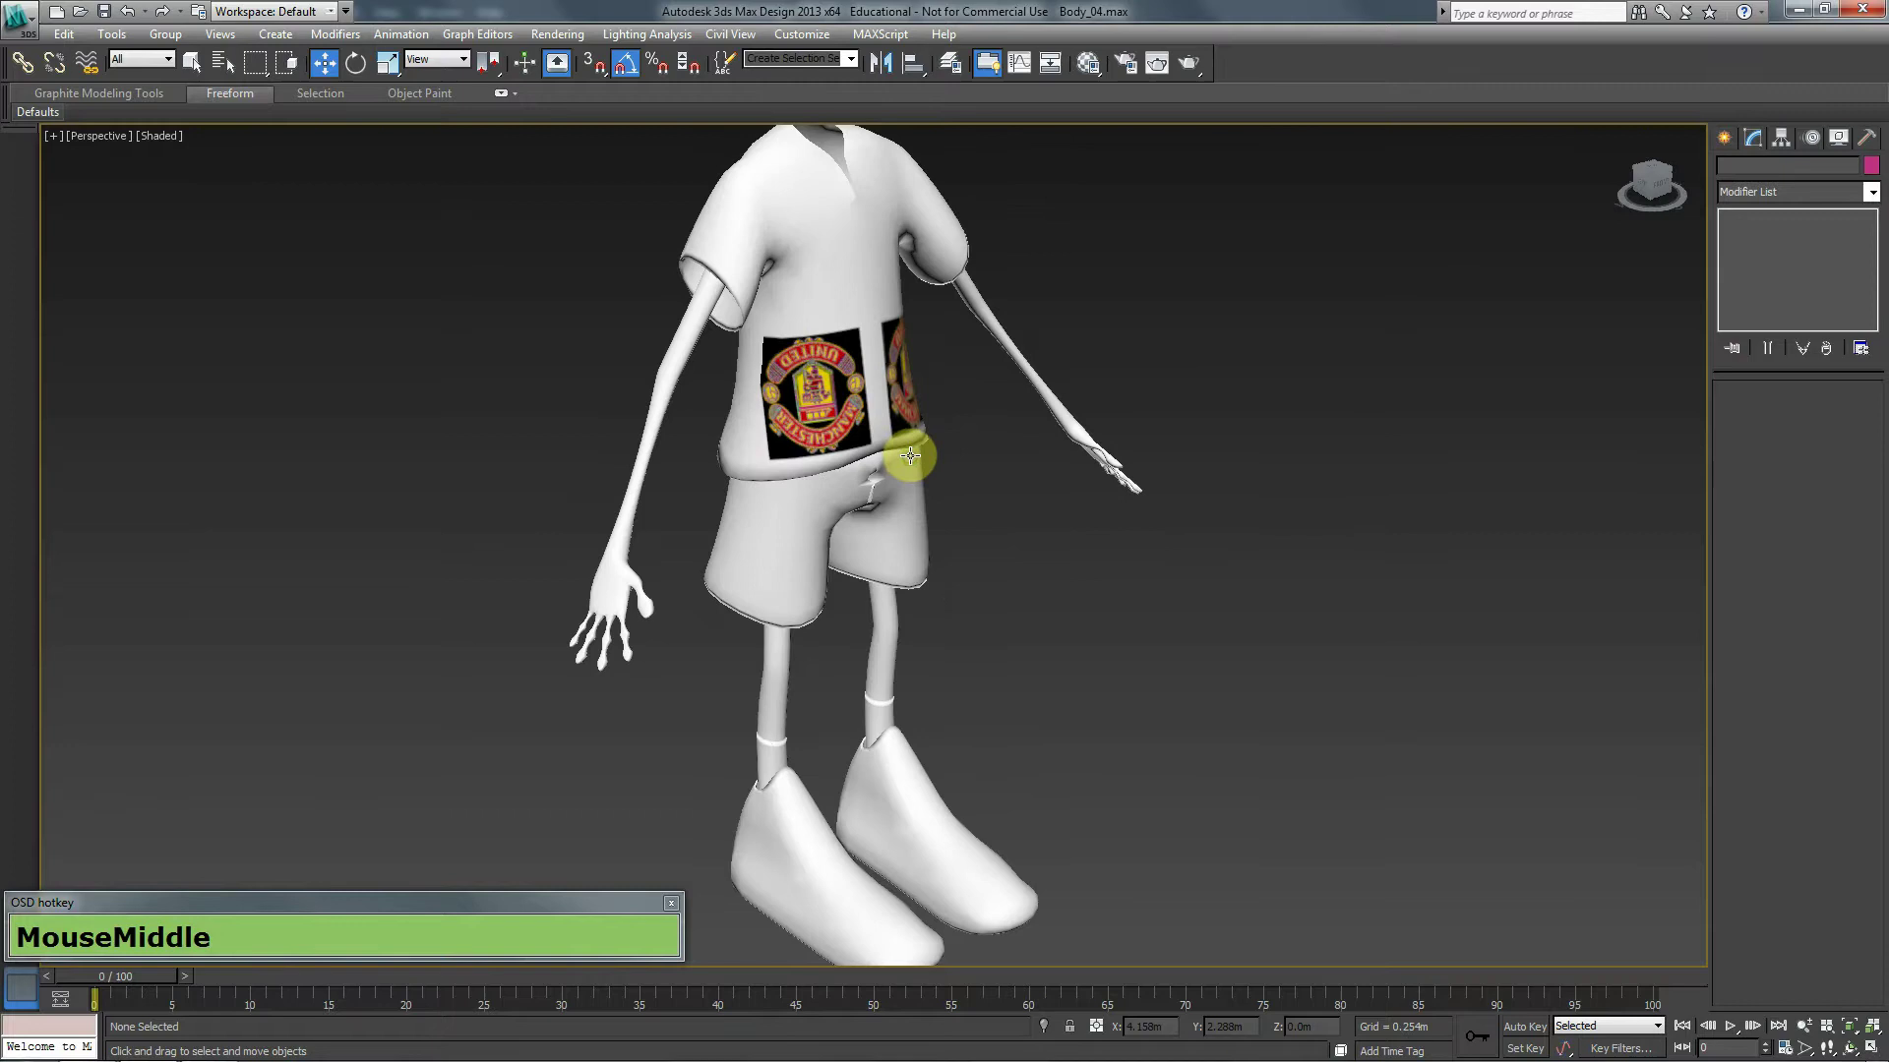
Hide the white Layer 1 so the background is transparent around the crest.
scroll("up", 3)
key("alt+Tab")
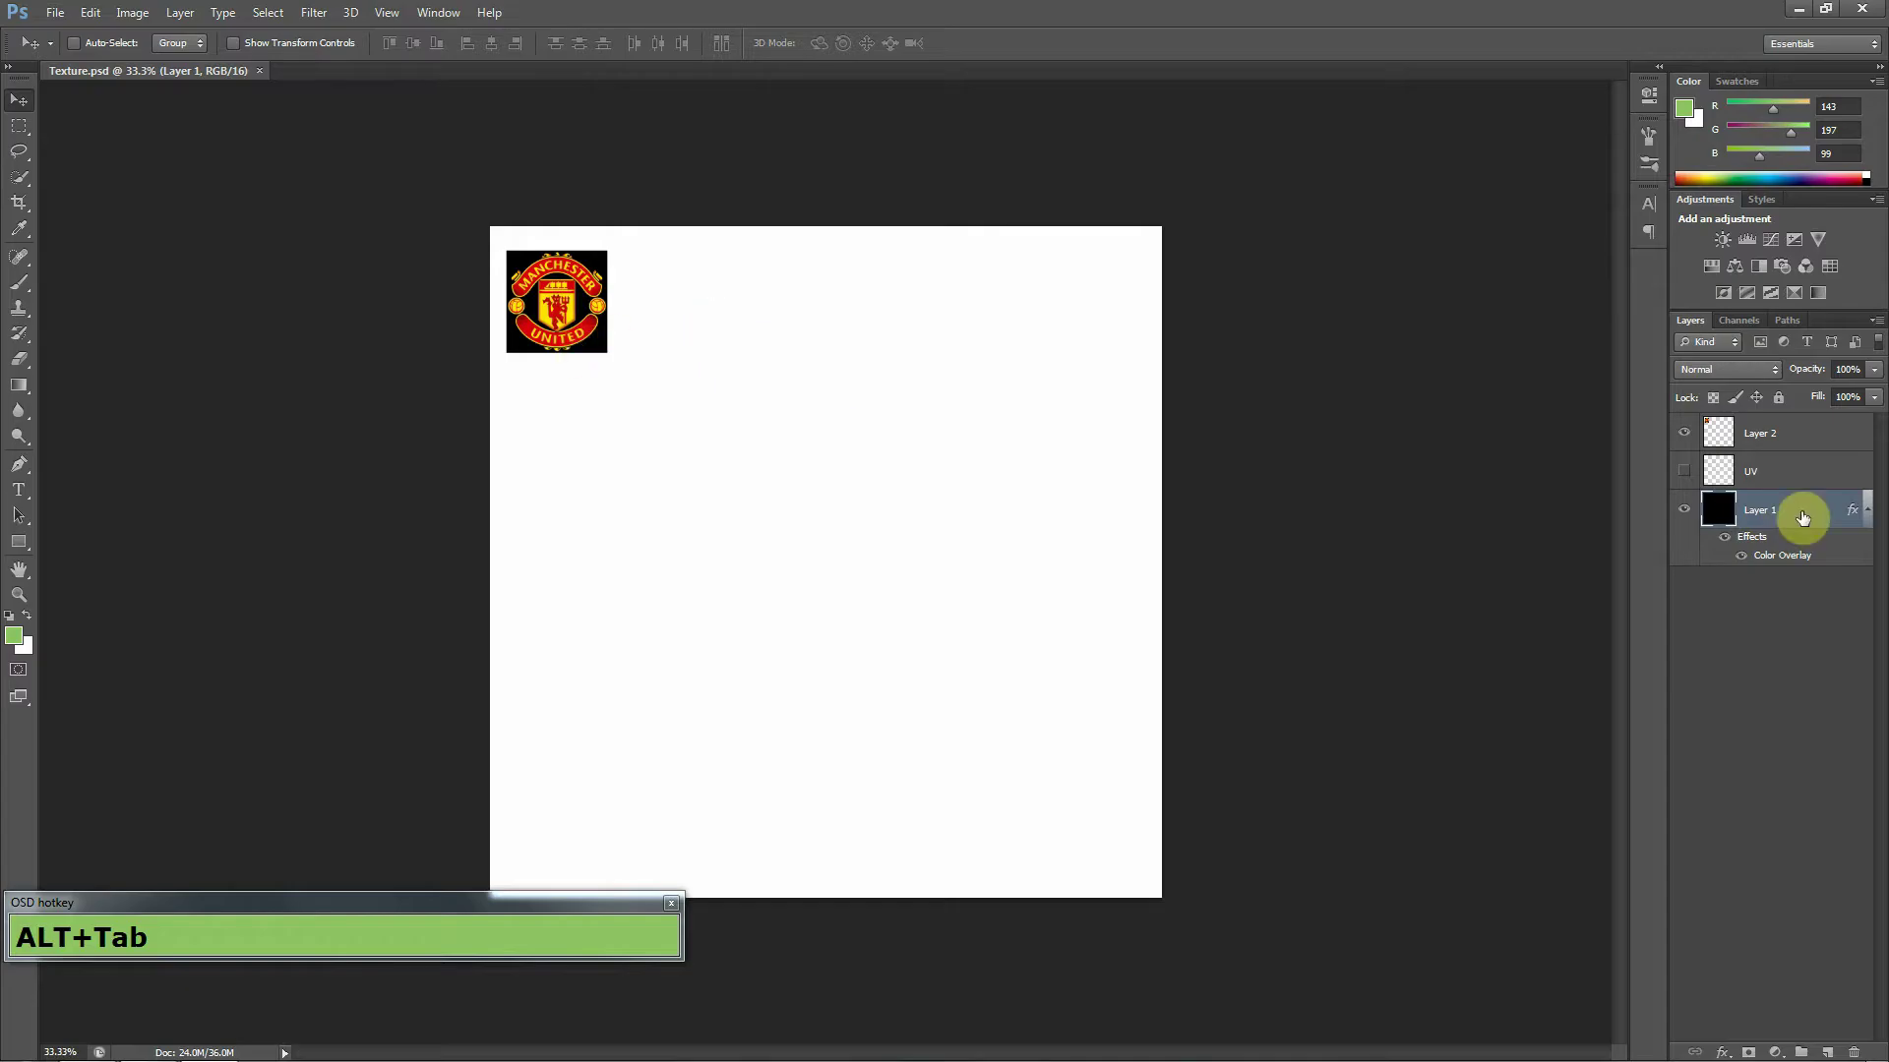
left_click(1694, 479)
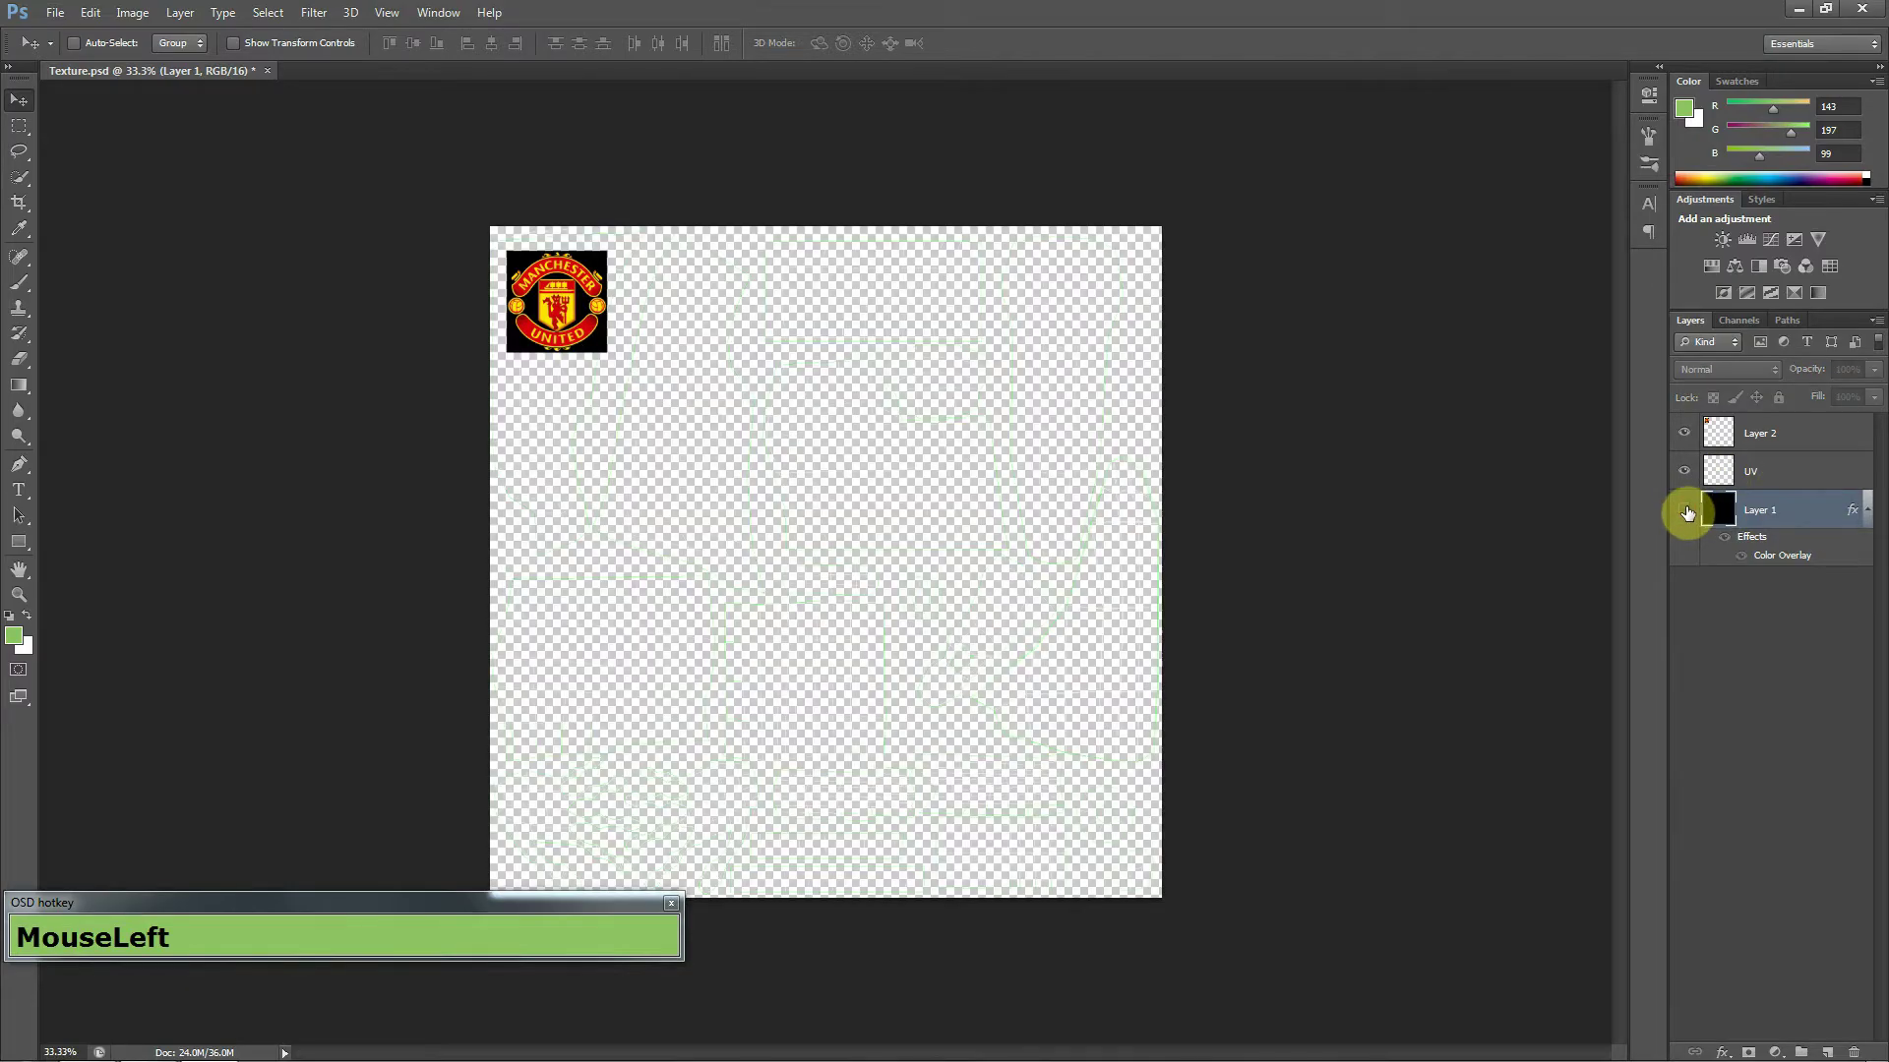
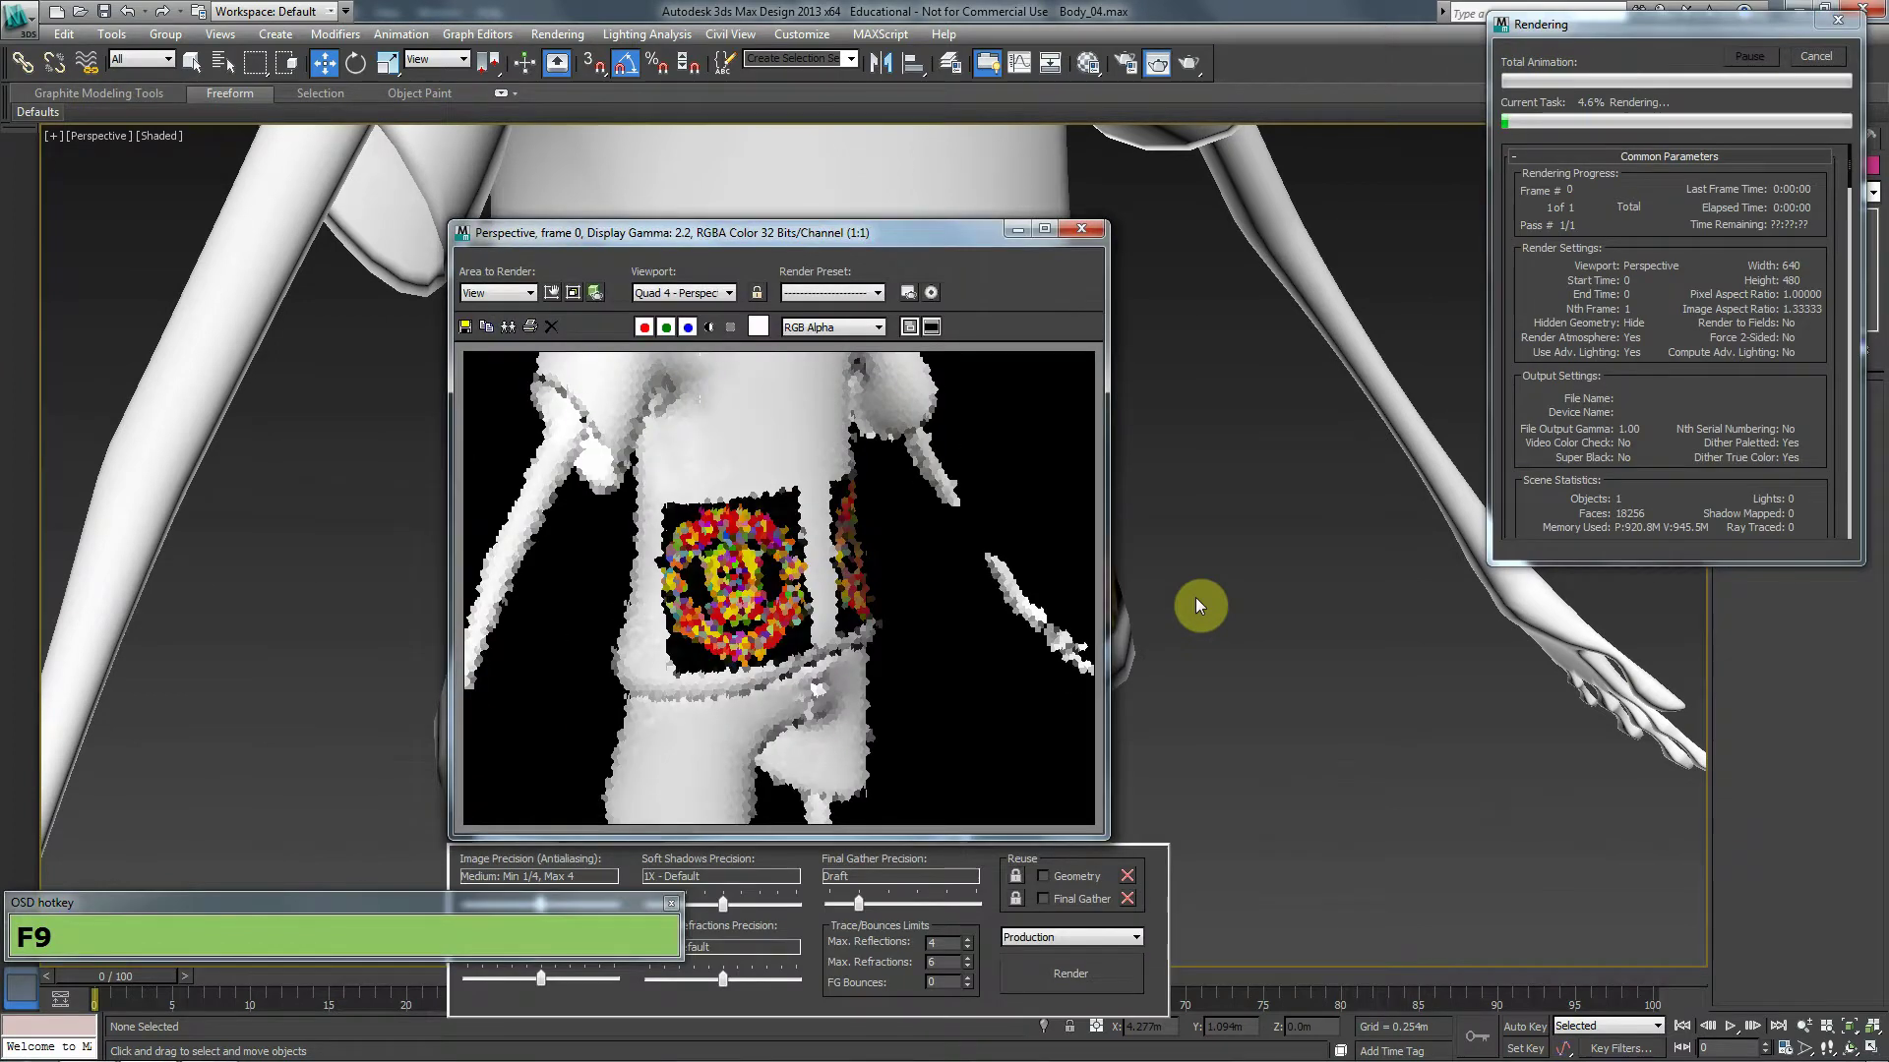
Inspect and close the test render of the crest on the shirt.
left_click(1099, 232)
key("alt+Tab")
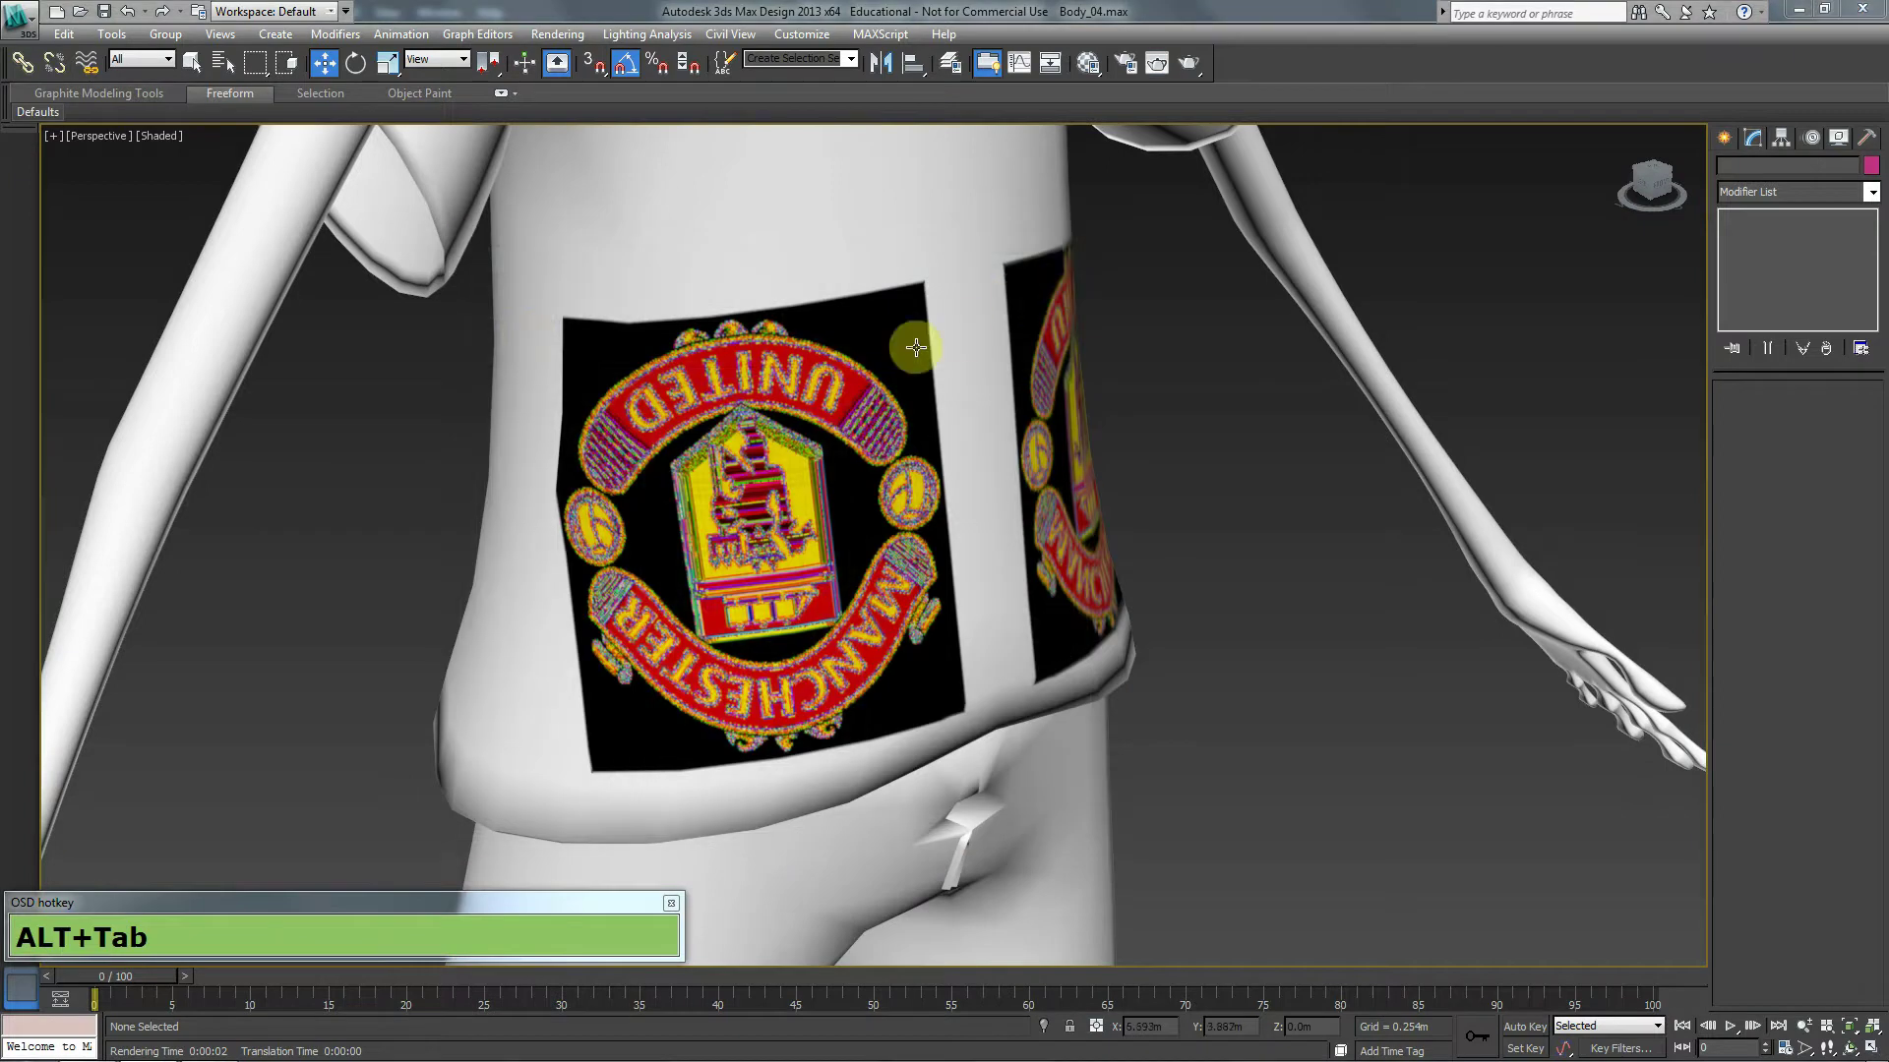
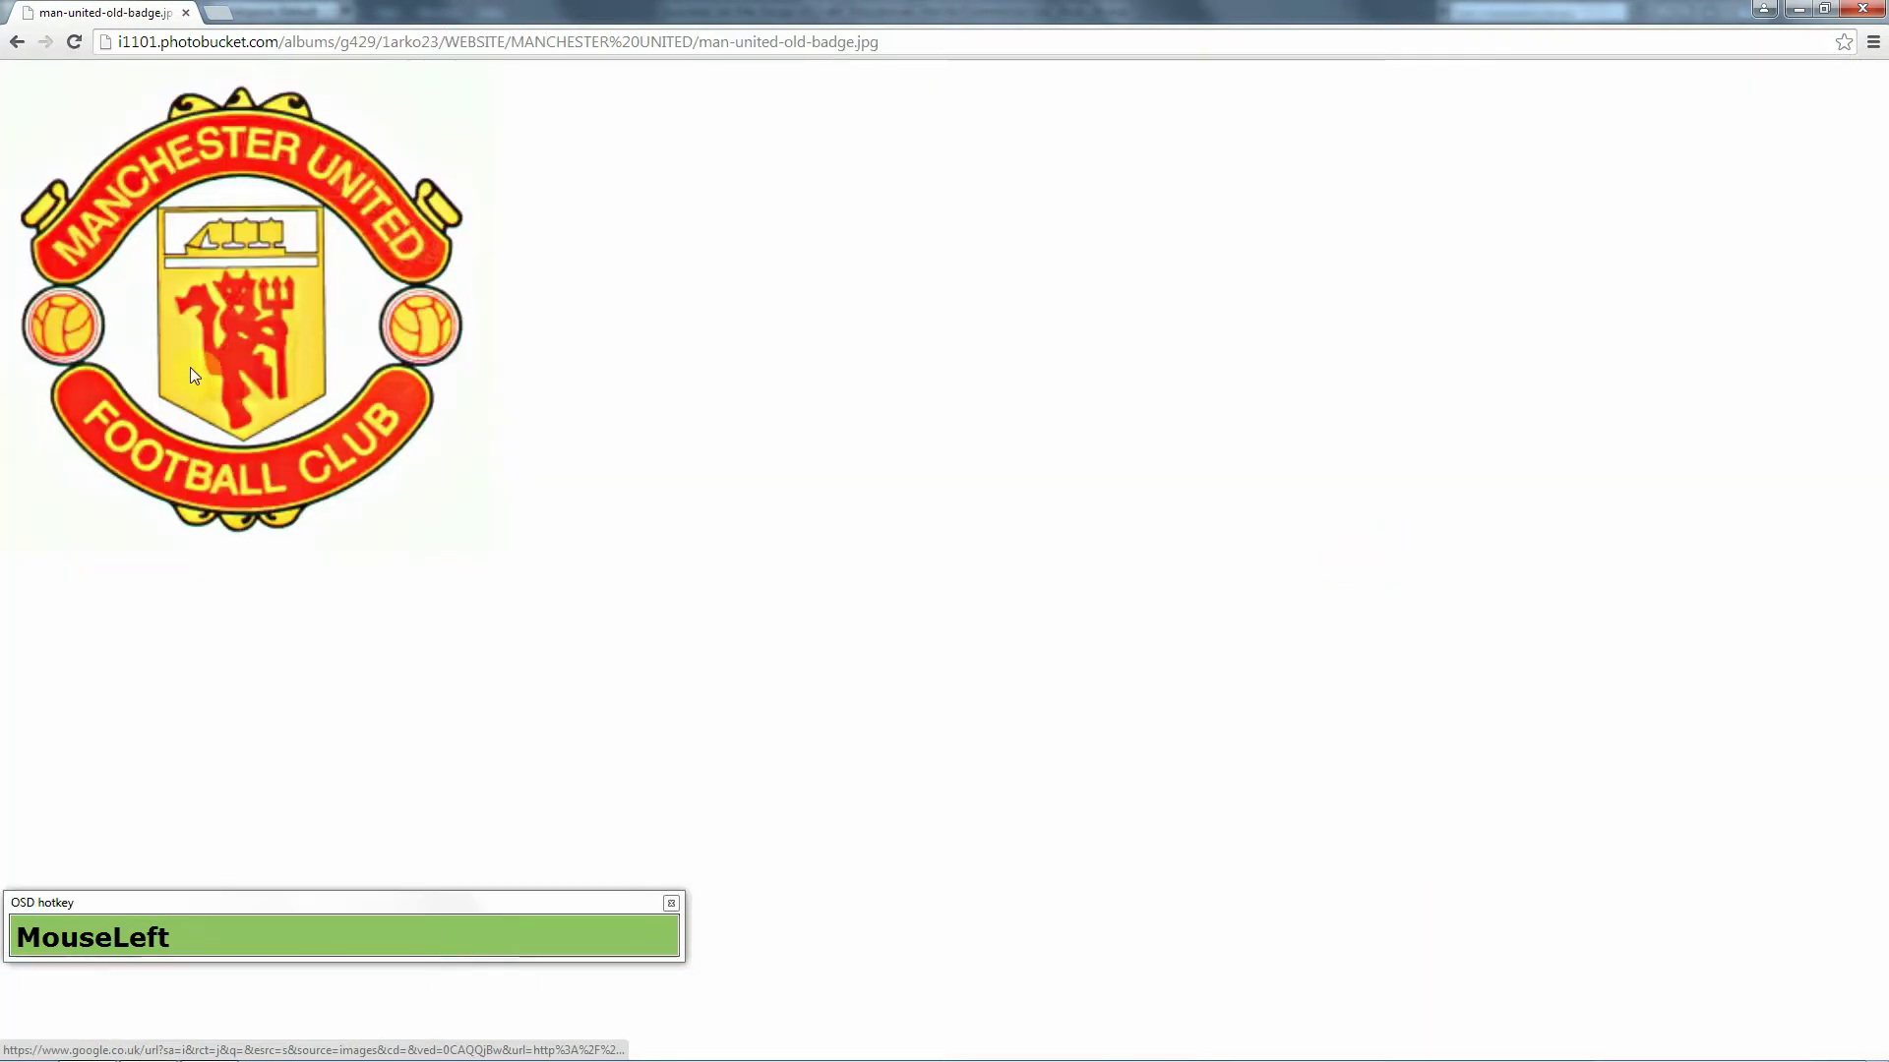
Go back from the old badge to the Manchester United image results.
right_click(236, 317)
left_click(23, 41)
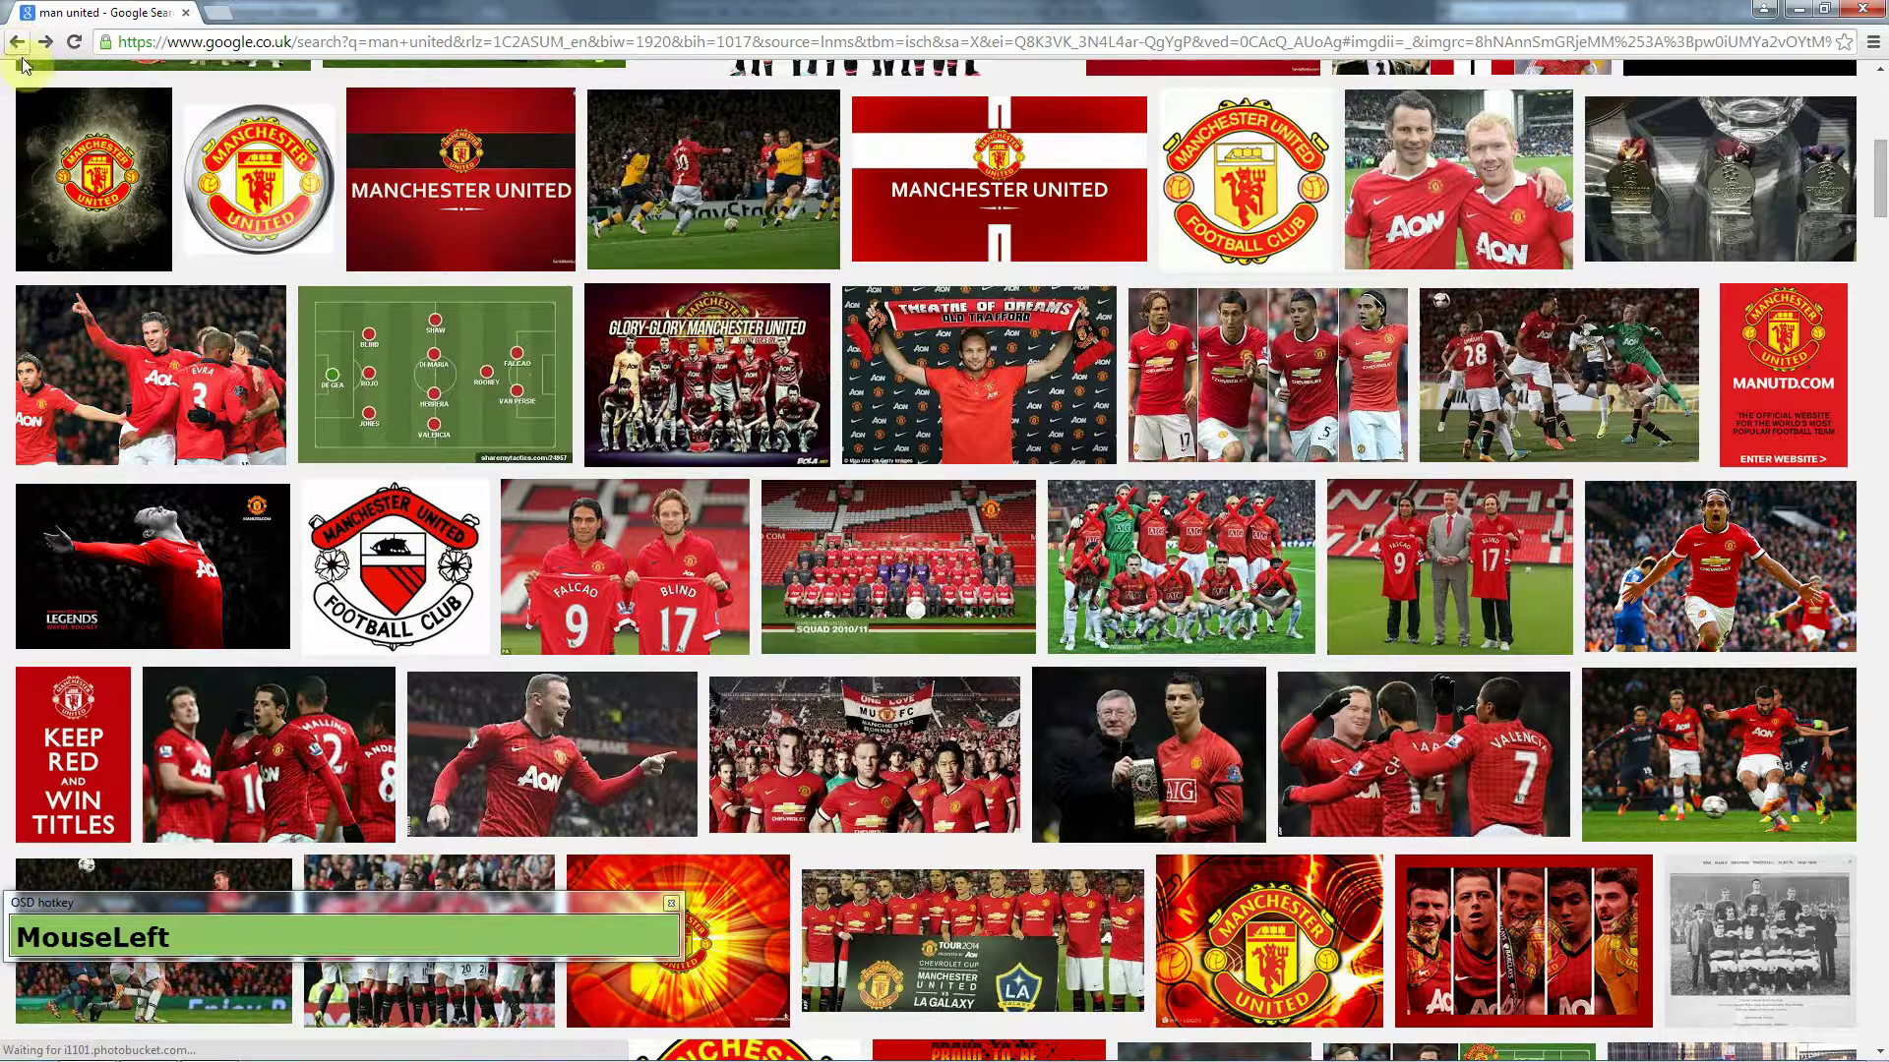
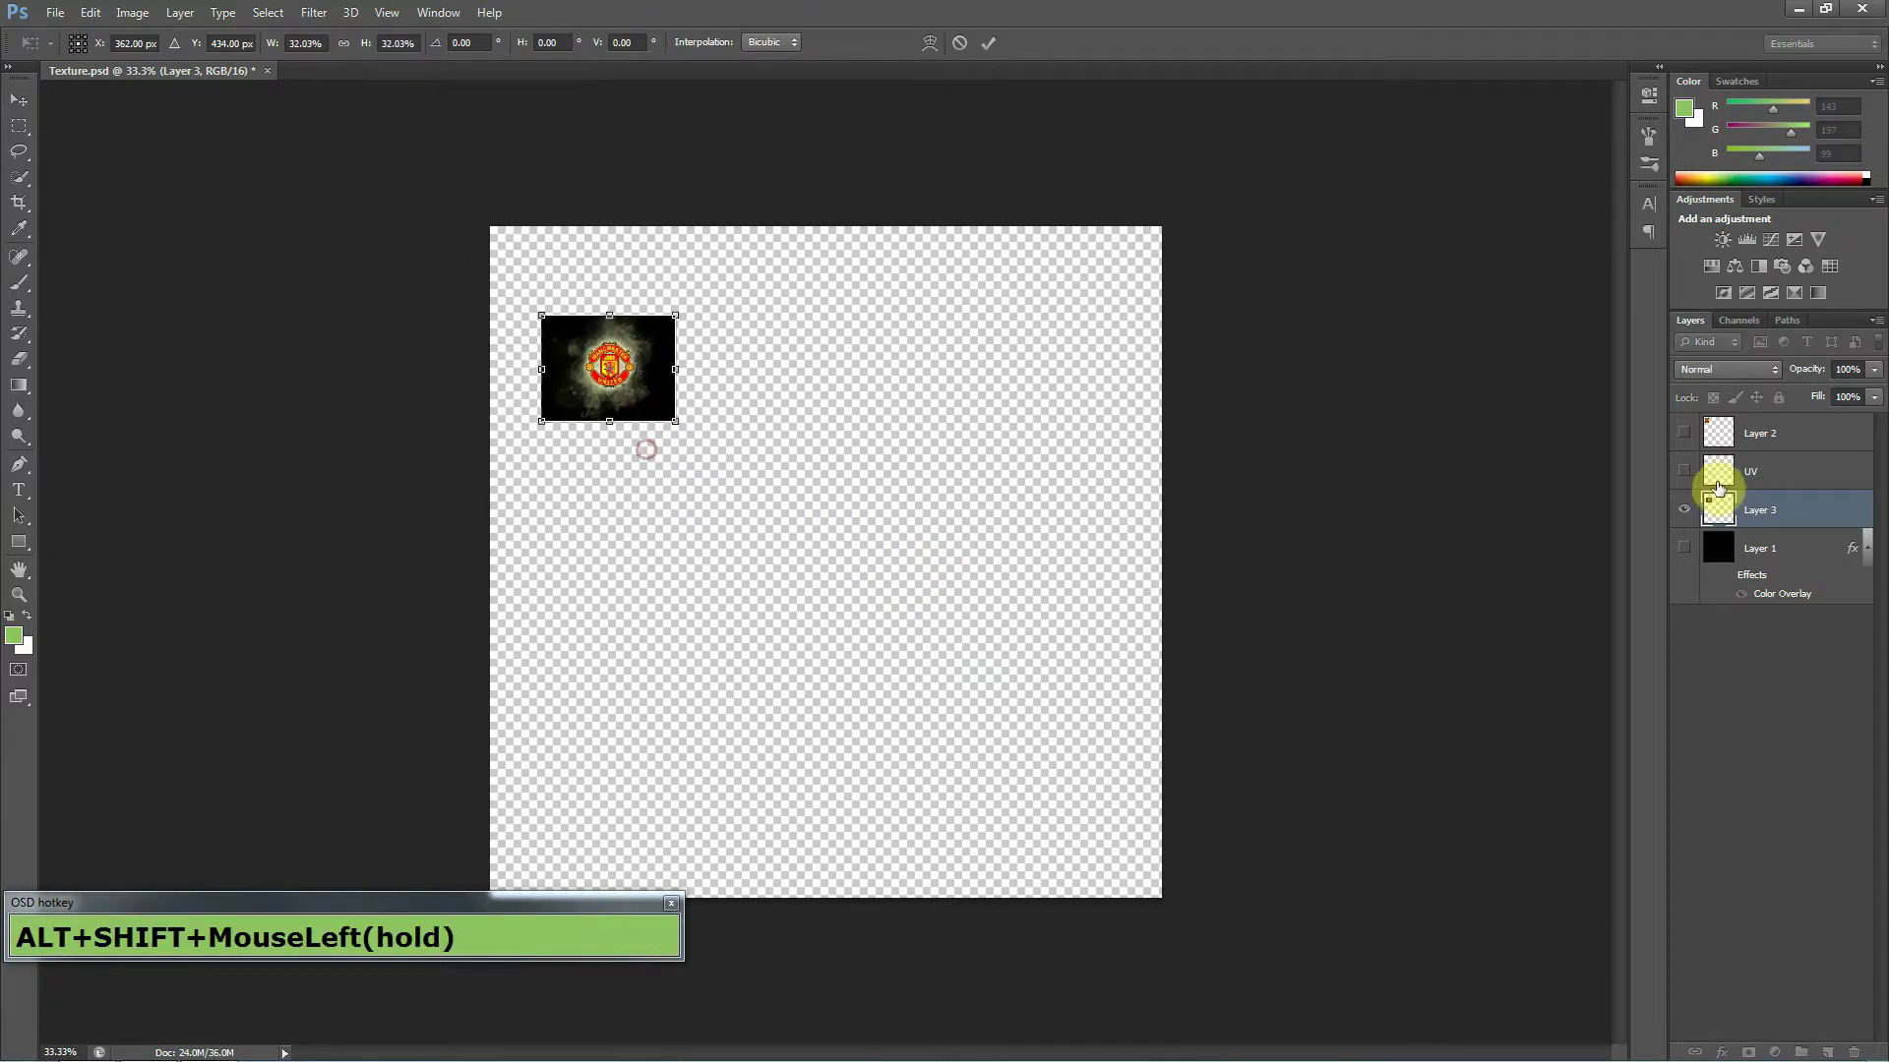
Commit the ~32% badge transform in the top-left, save Texture.psd, and return to the shirt scene.
key("Return")
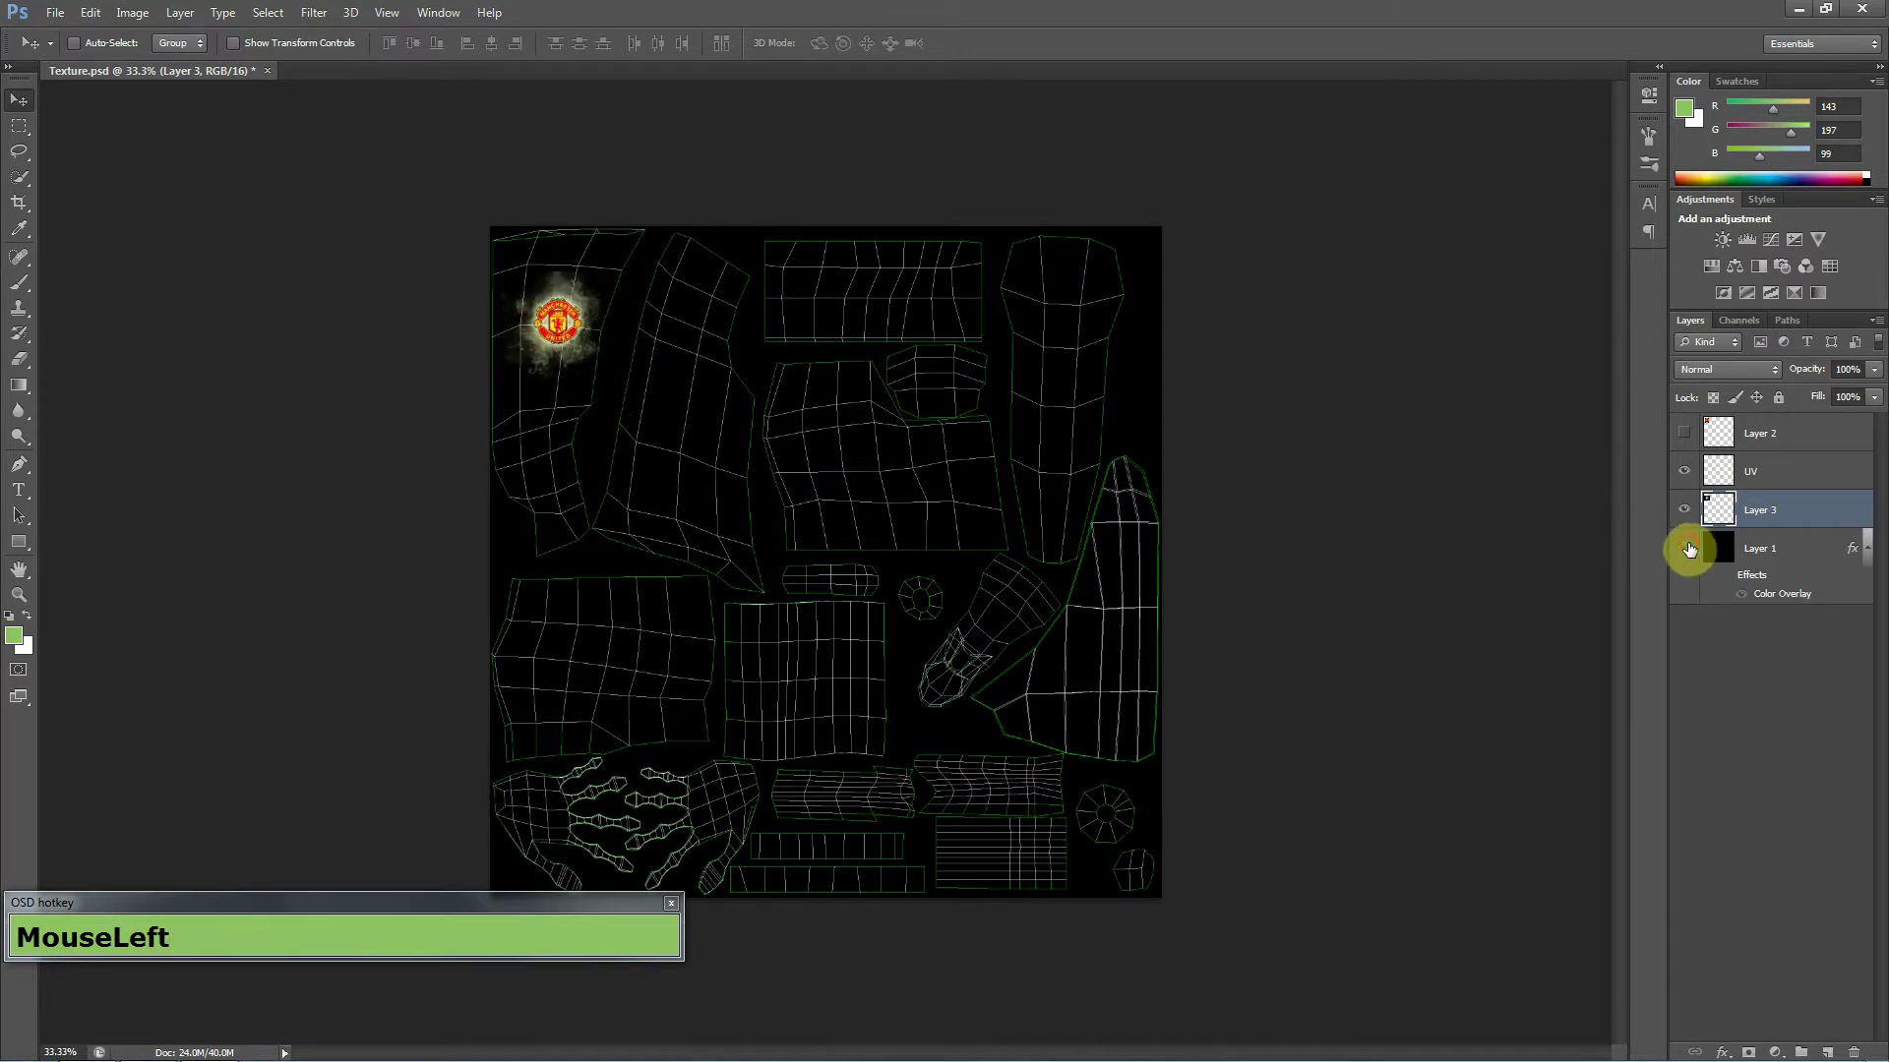
key("ctrl+s")
key("alt+Tab")
key("alt+Tab")
key("alt+Tab")
key("alt+Tab")
key("alt+Tab")
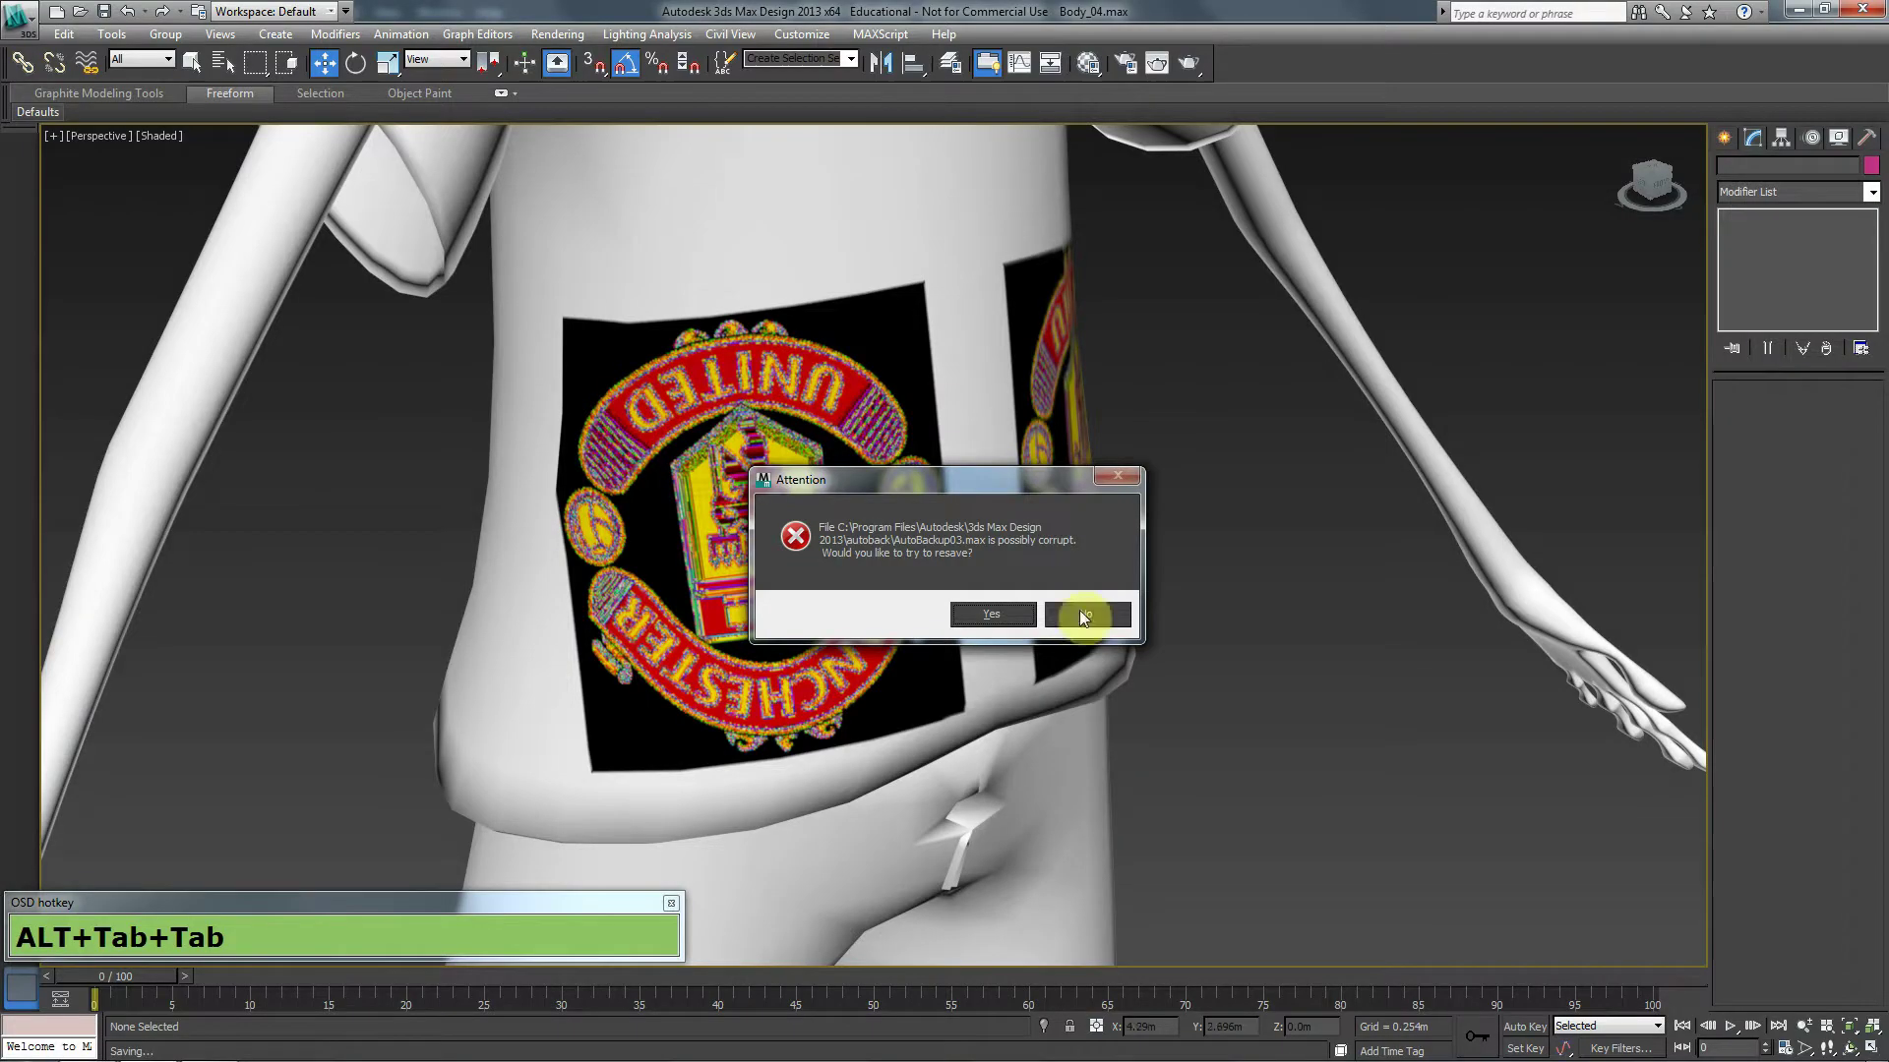
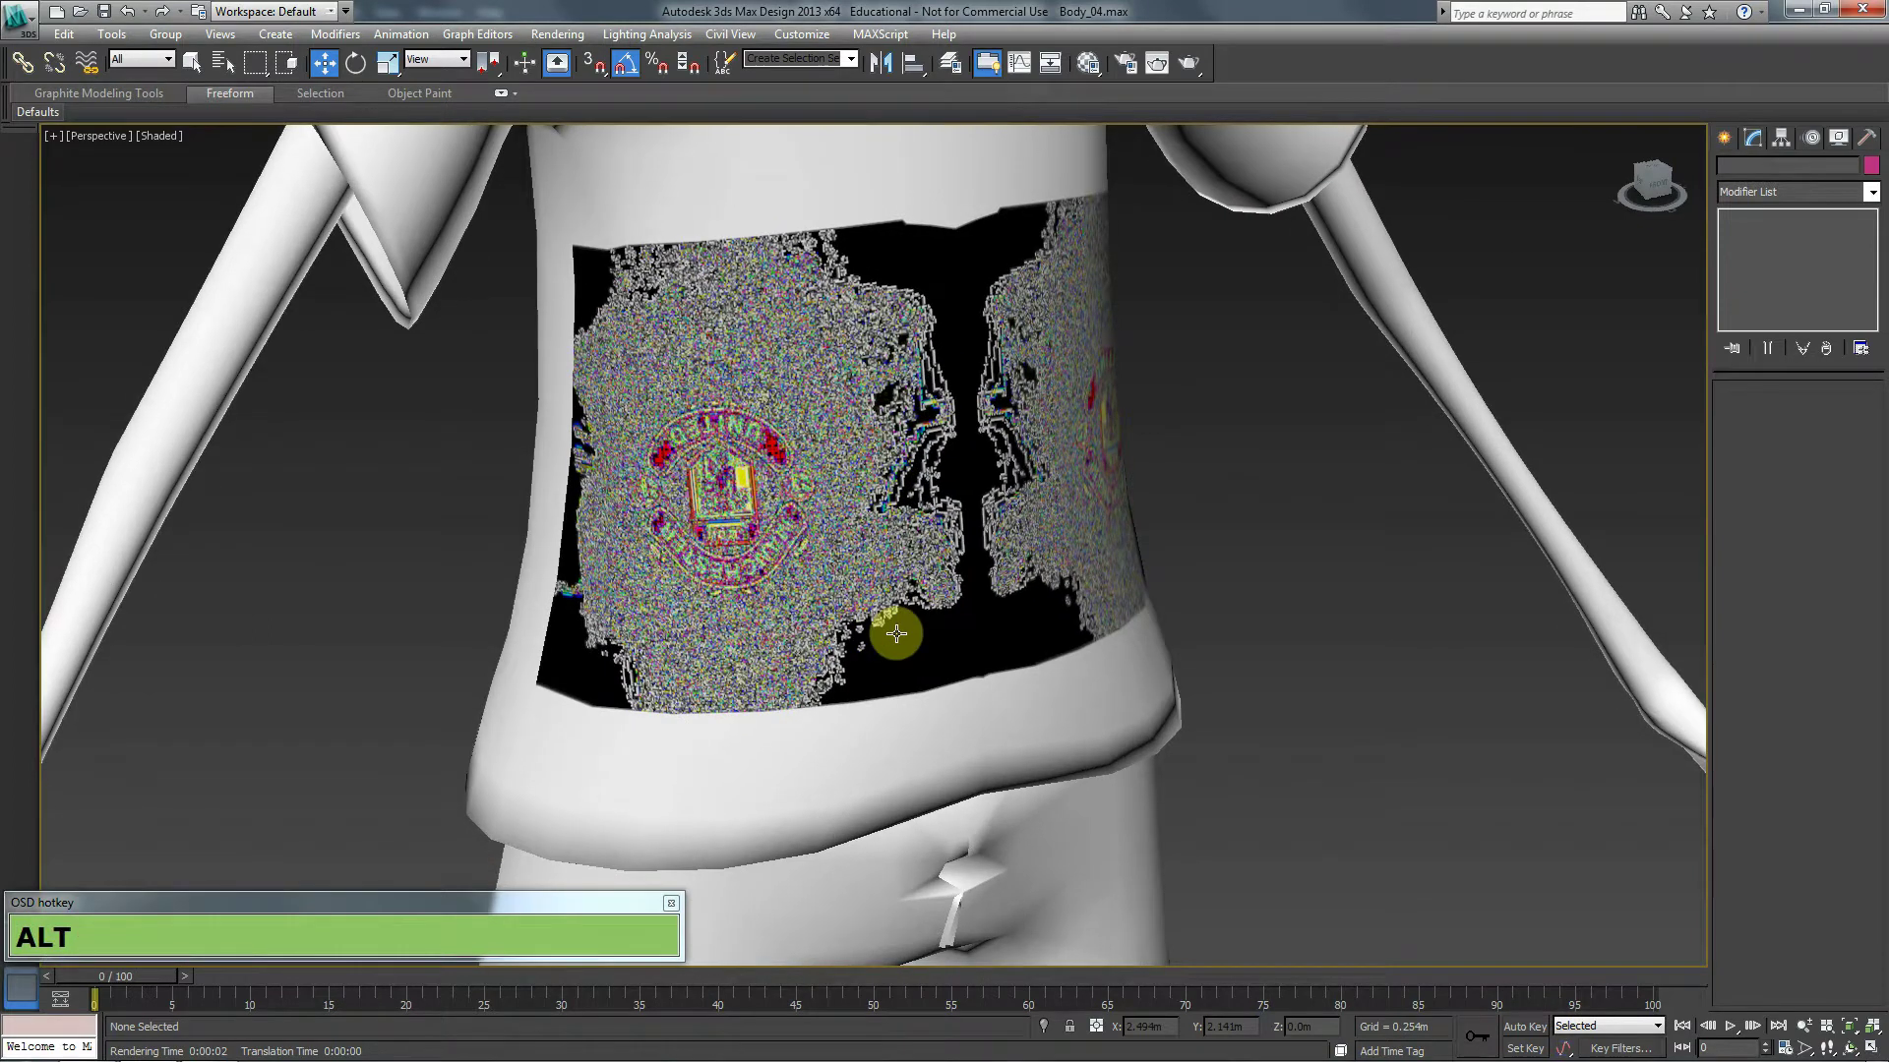
Render the Perspective view of the torso with the badge texture, then go back to Photoshop.
key("F9")
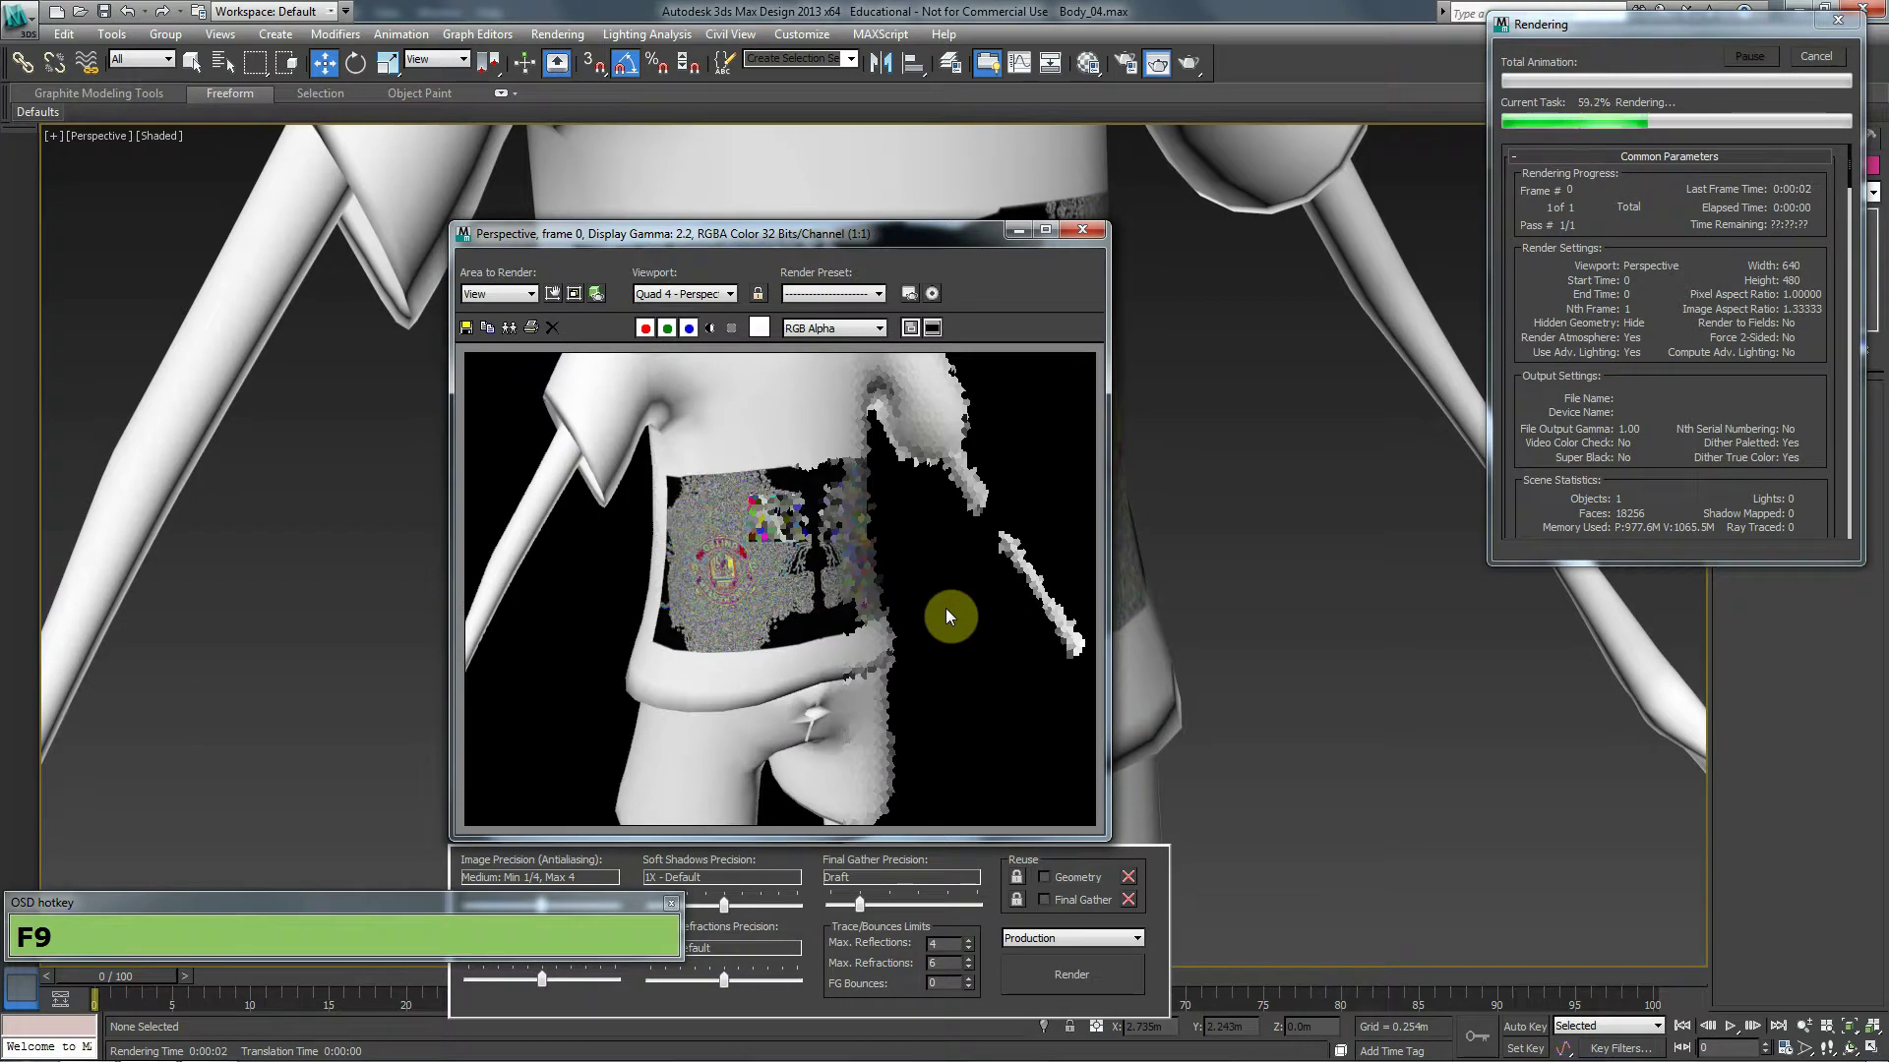
left_click(1094, 230)
key("alt+Tab")
key("alt+Tab")
Save the texture as a JPEG copy and return to the shirt model scene.
left_click_drag(59, 20, 1055, 289)
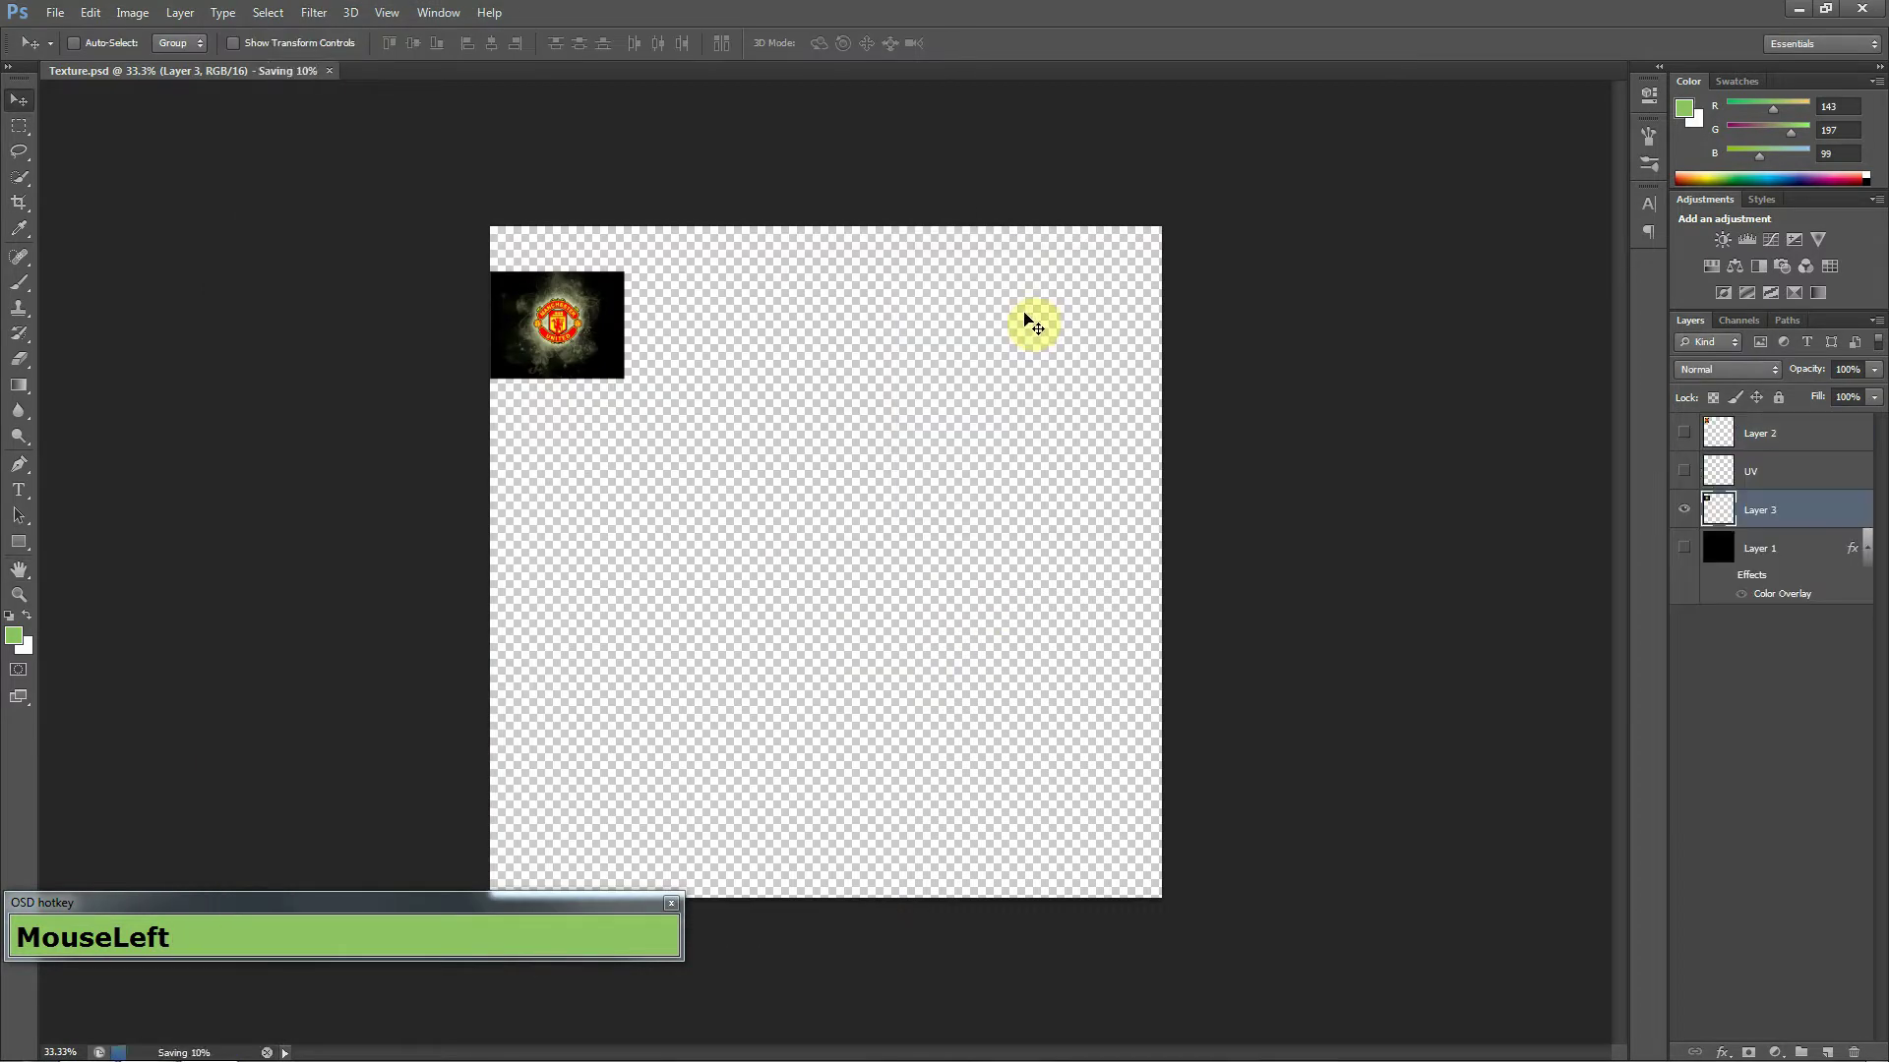
key("alt+Tab")
key("m")
Reload the updated JPEG on the shirt material and render the torso again.
left_click(306, 150)
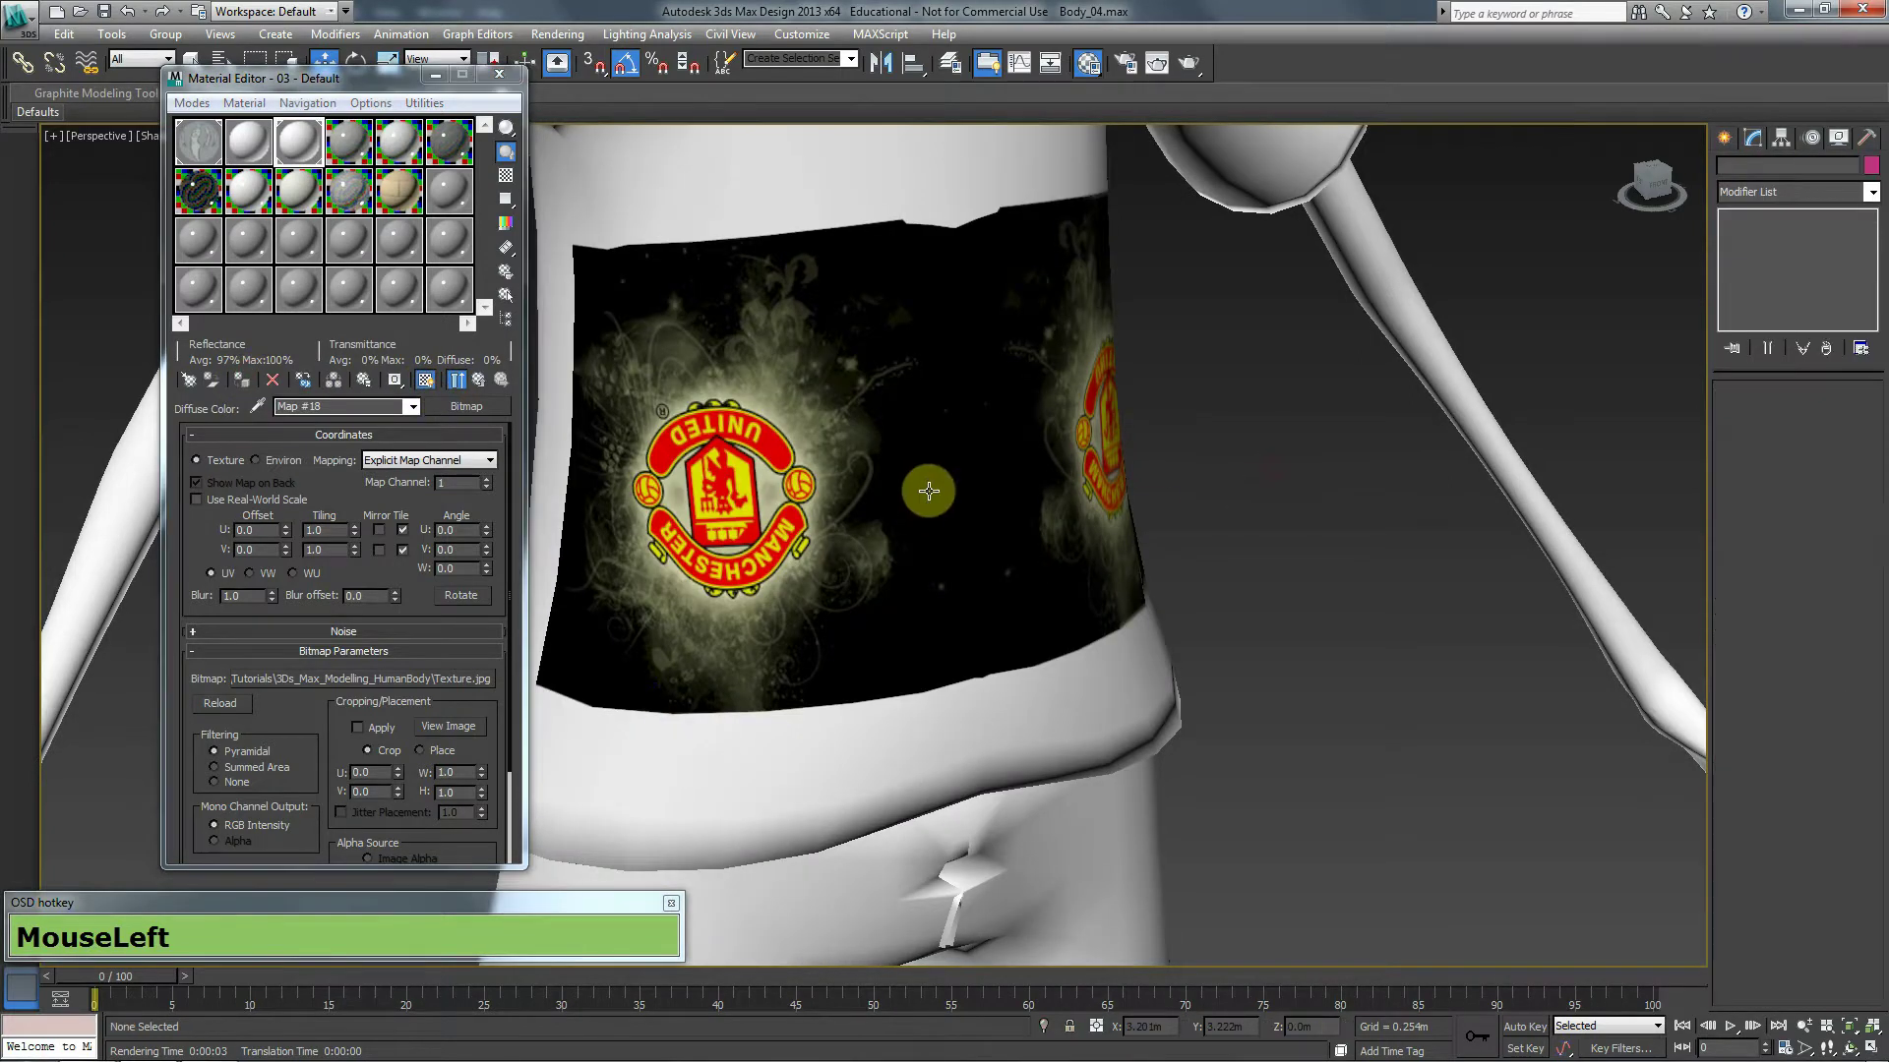
key("F9")
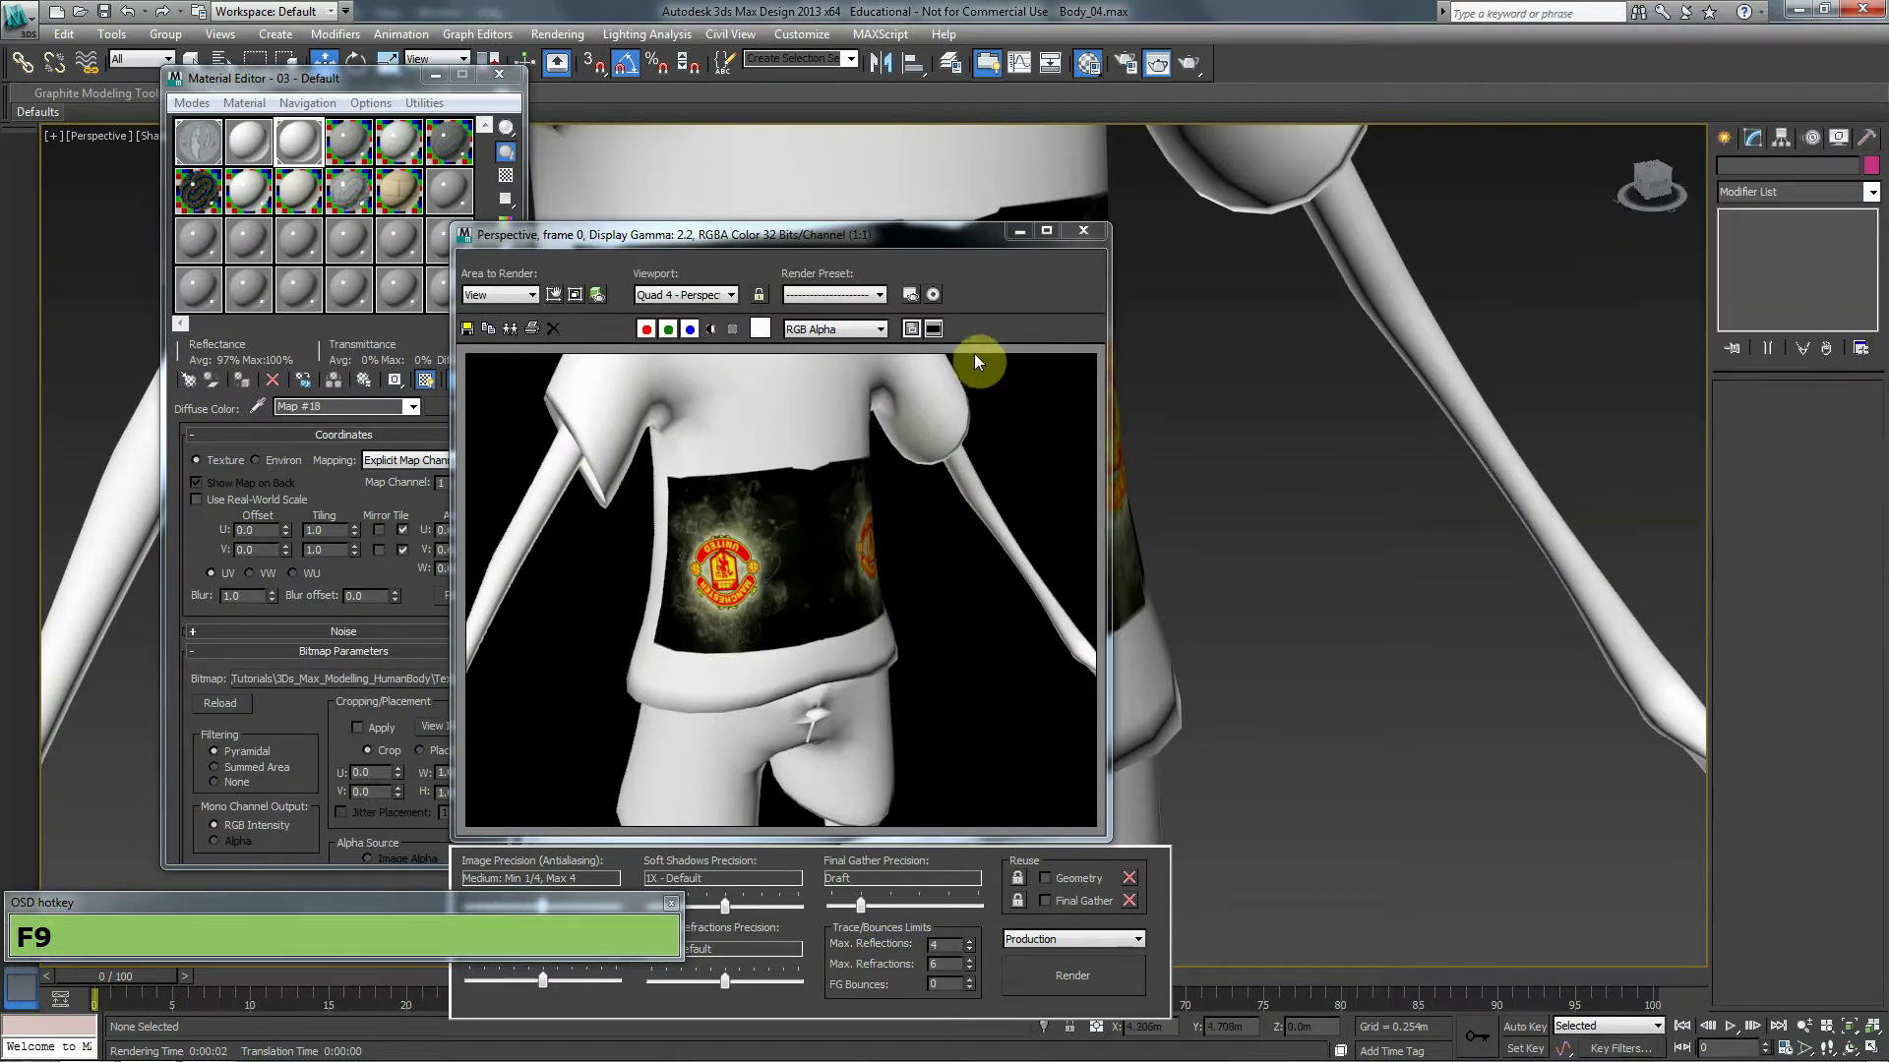
left_click(1087, 241)
Back in Photoshop, delete Layer 3 so only the UV layout over black Layer 1 remains.
key("alt+Tab")
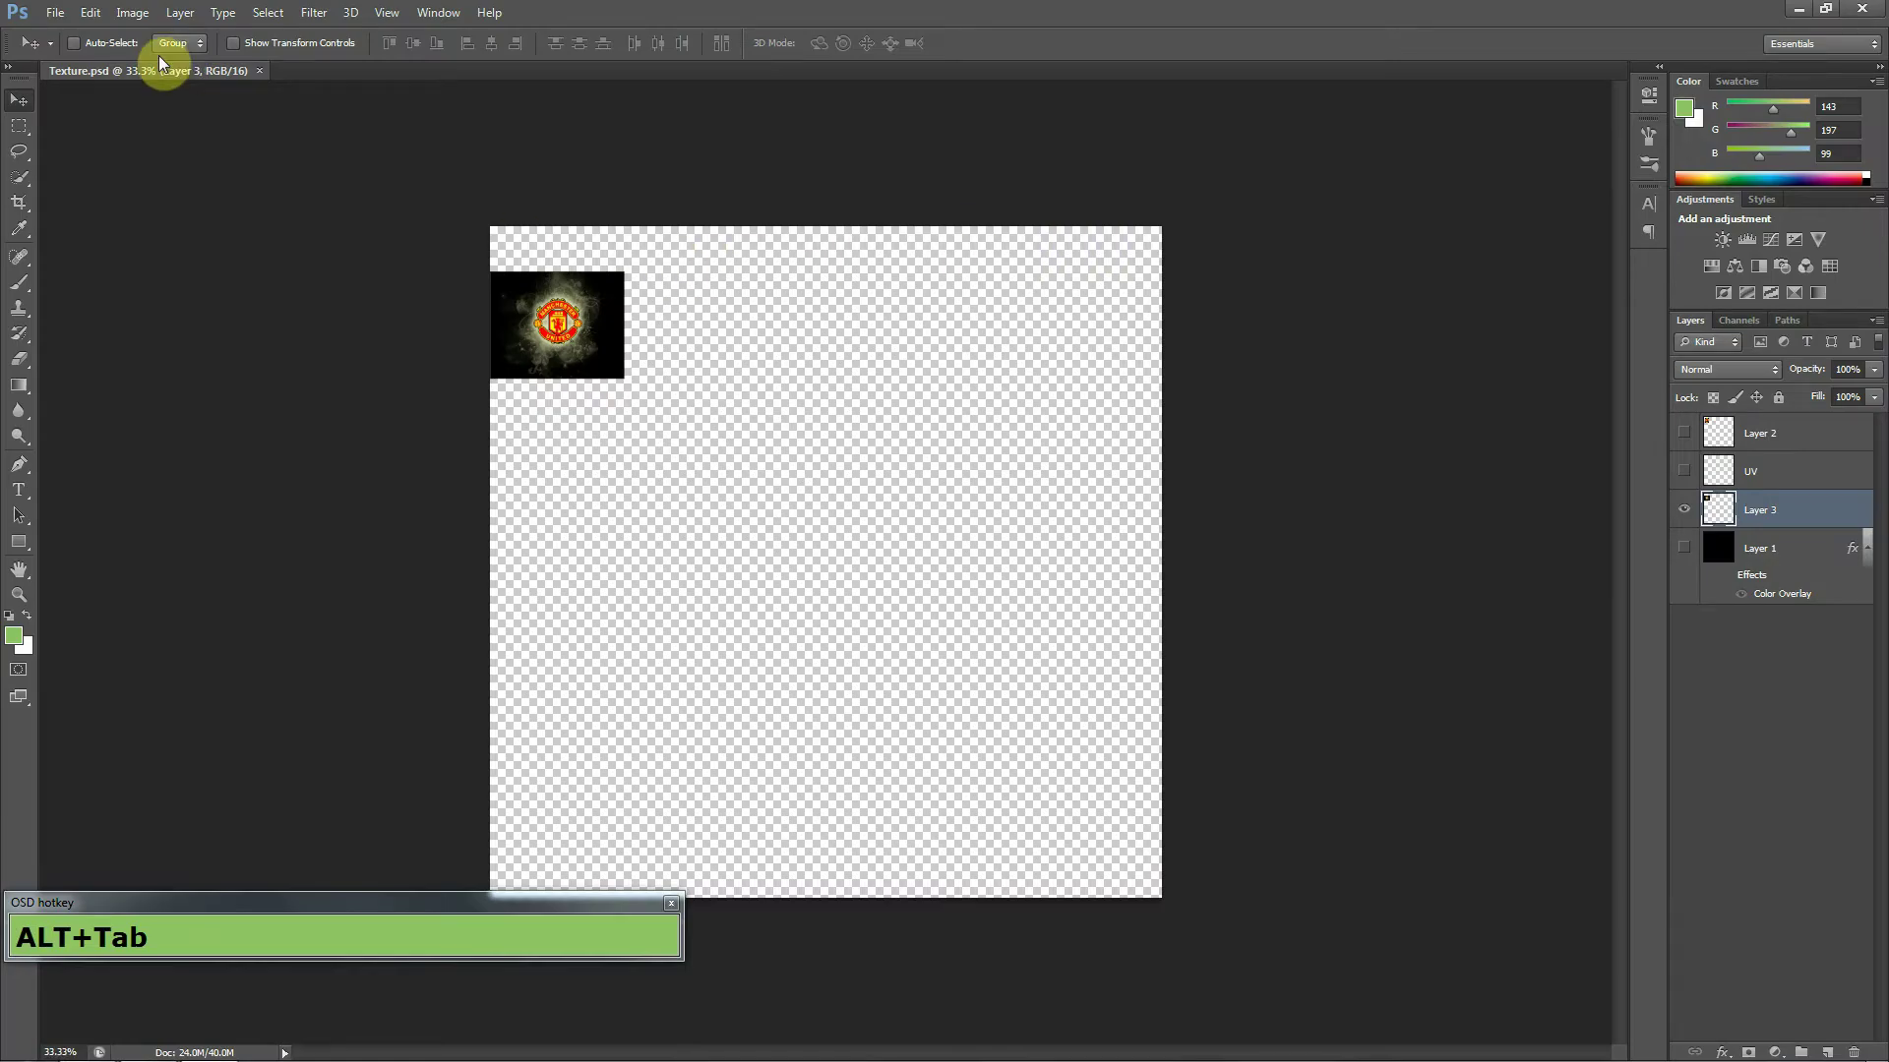
left_click(64, 10)
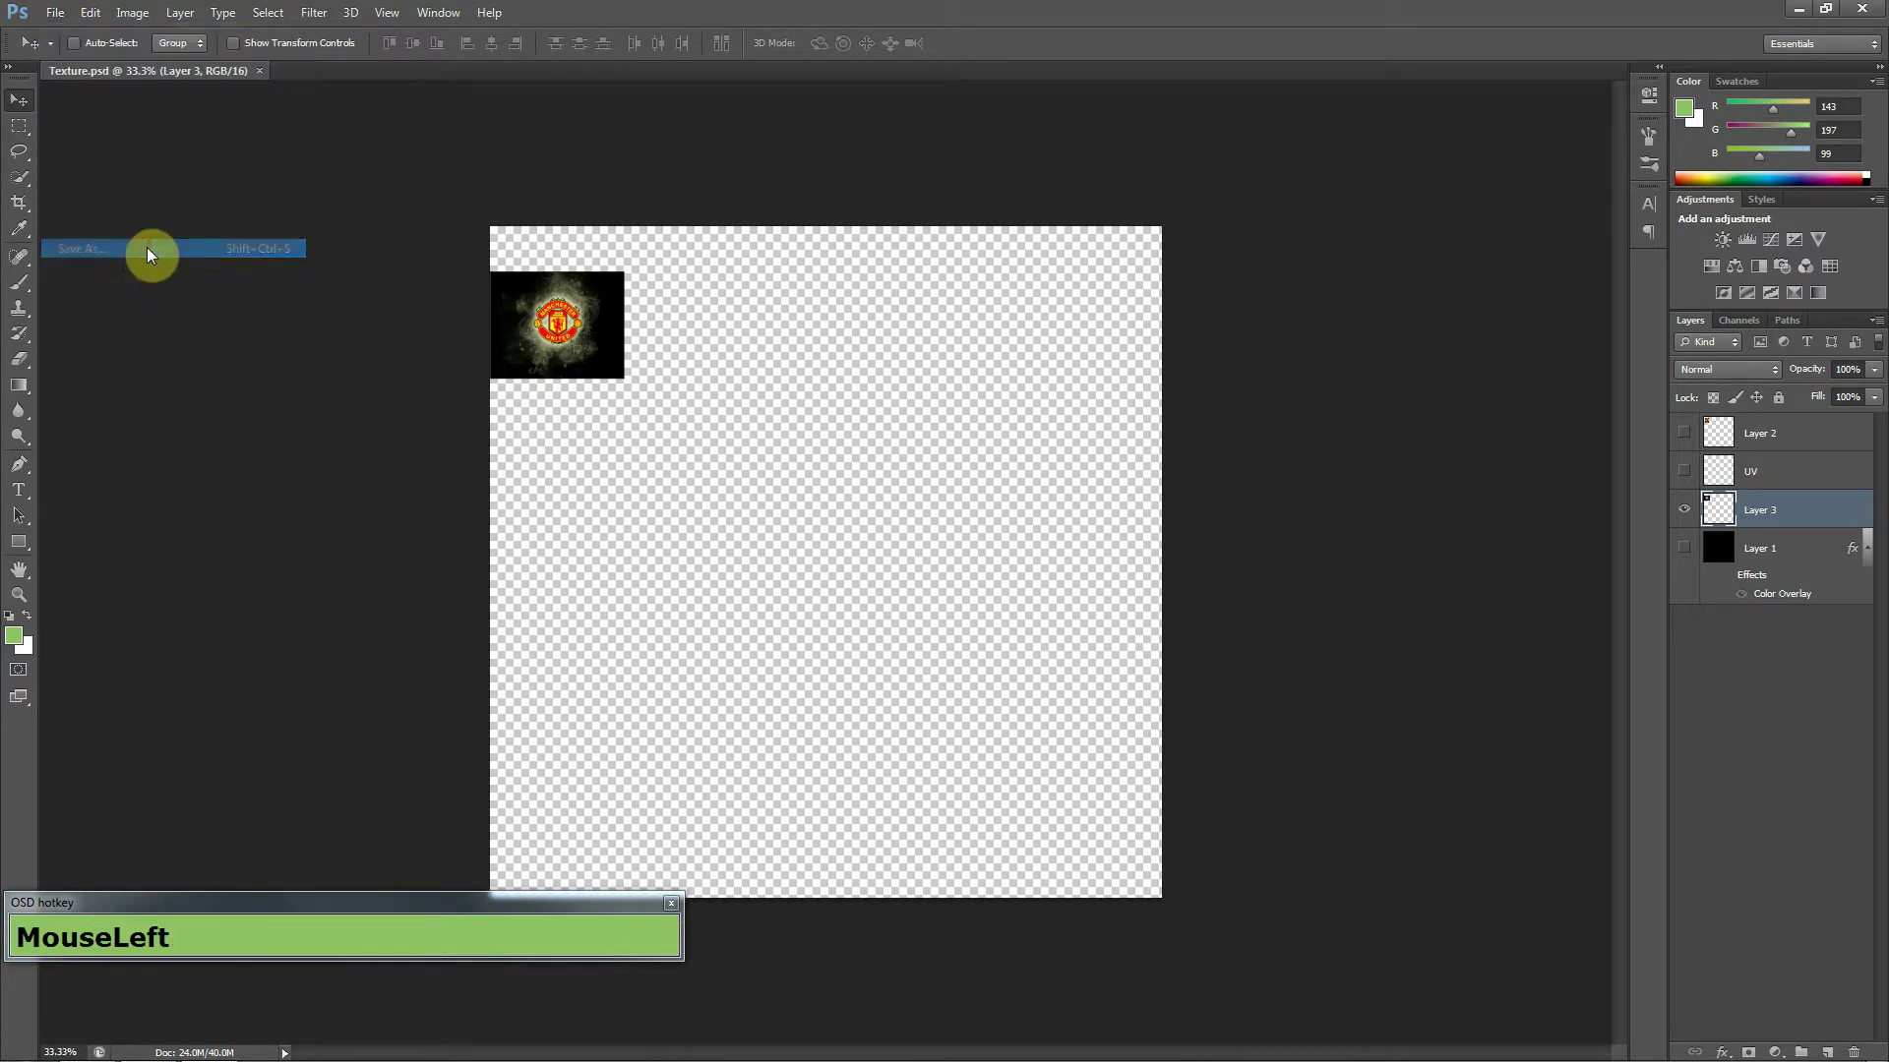
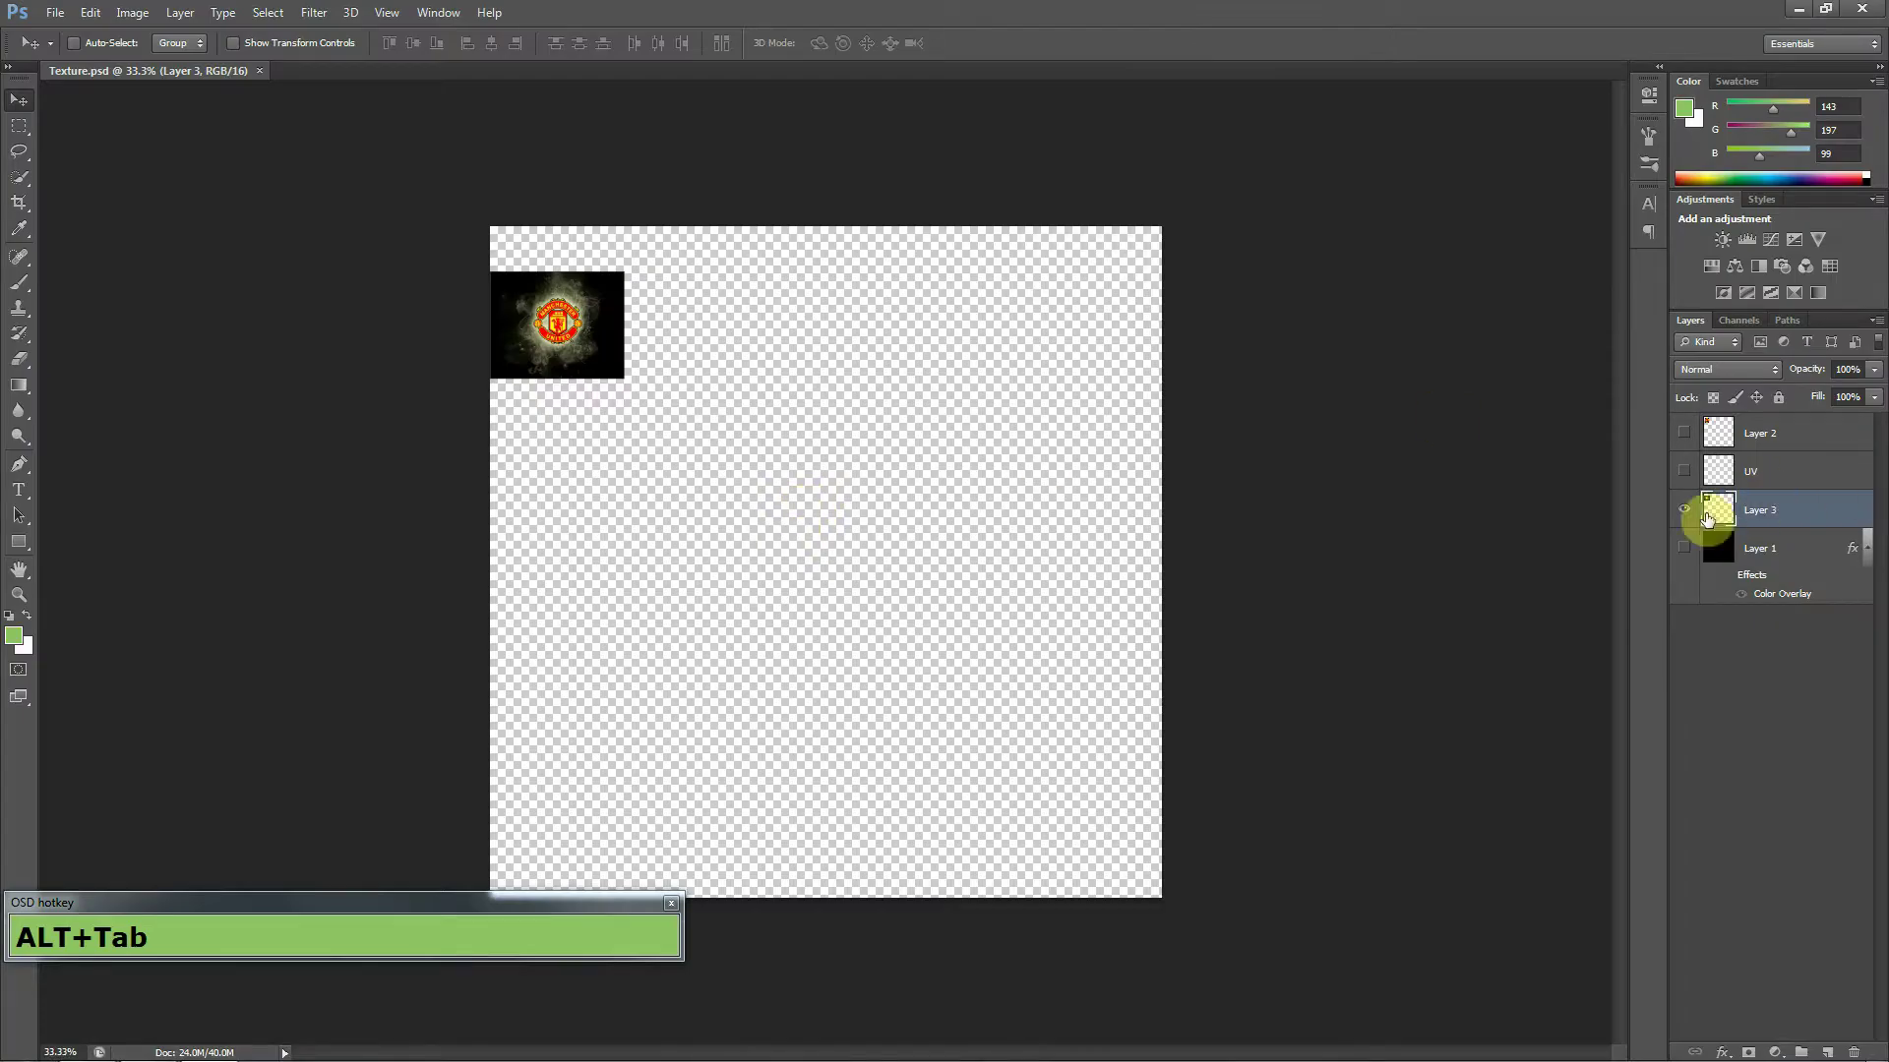
left_click(1813, 514)
key("Delete")
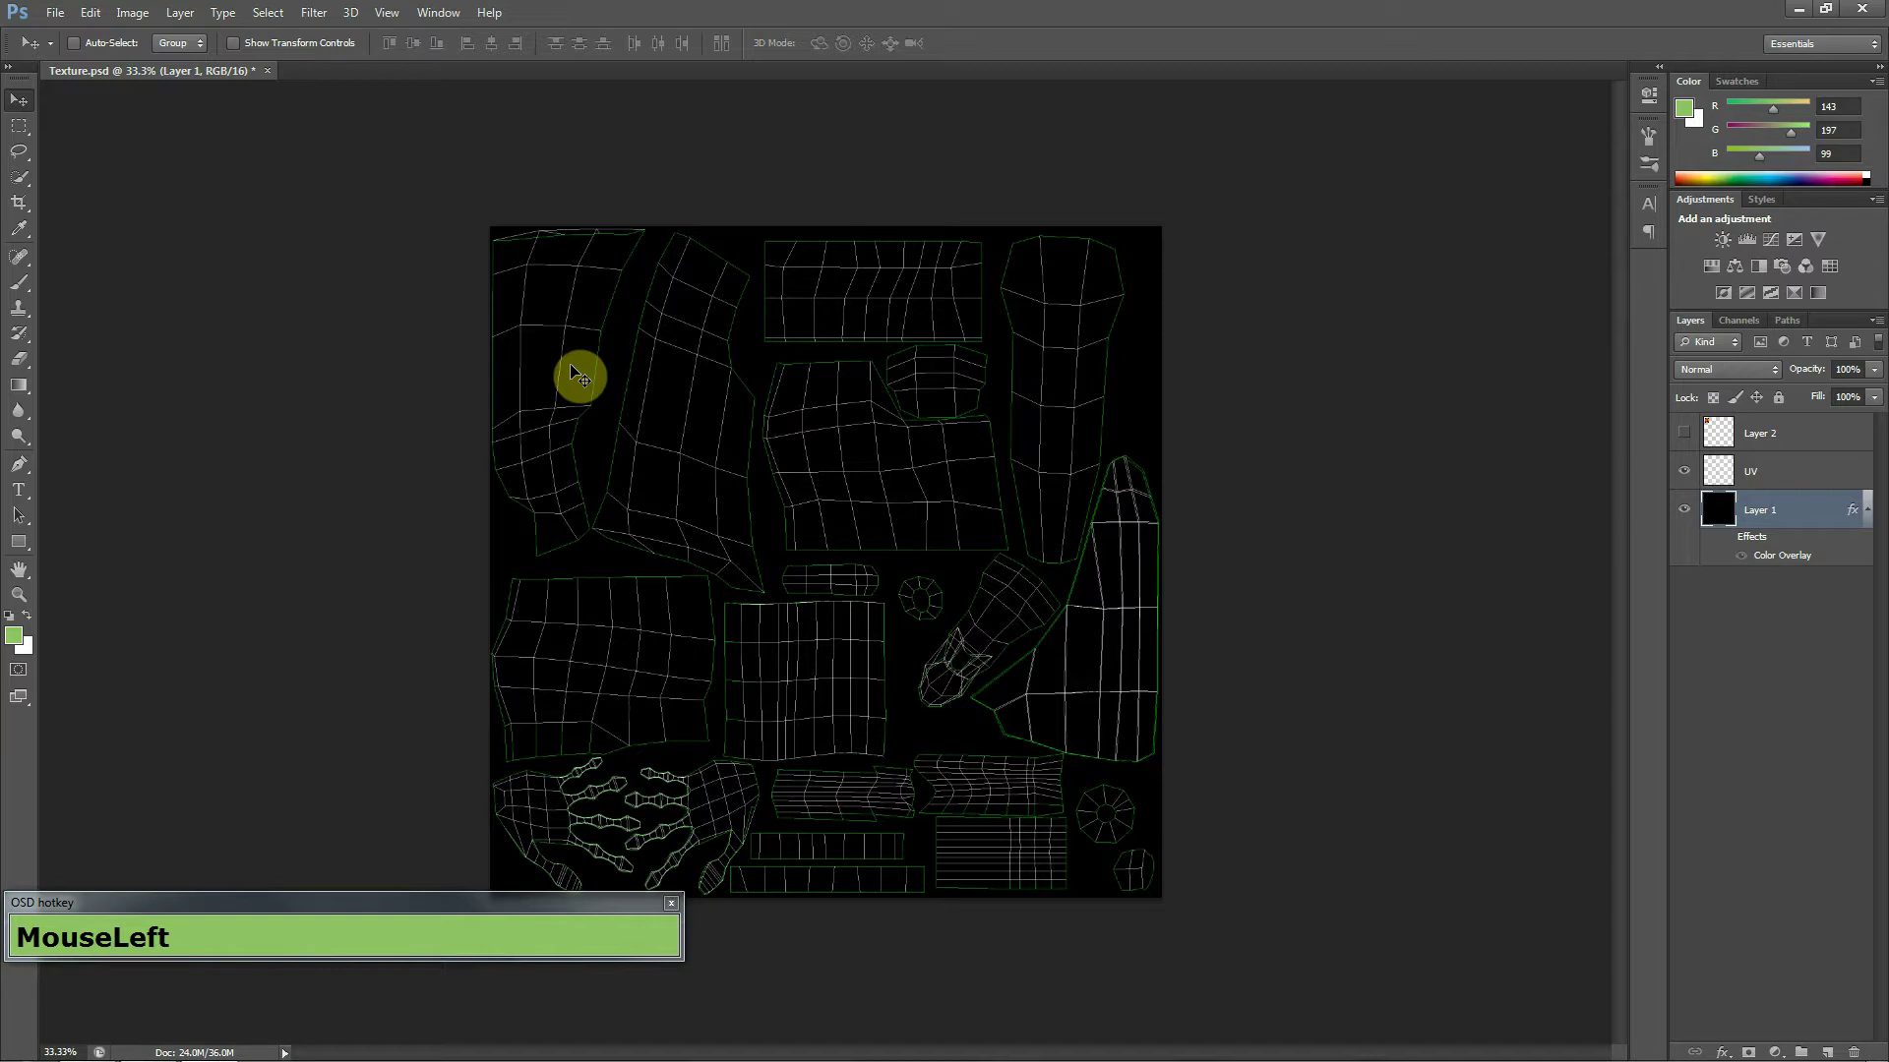
Switch windows to the Chrome browser showing the badge image.
key("alt+Tab")
key("alt+Tab")
key("alt+Tab")
key("alt+Tab")
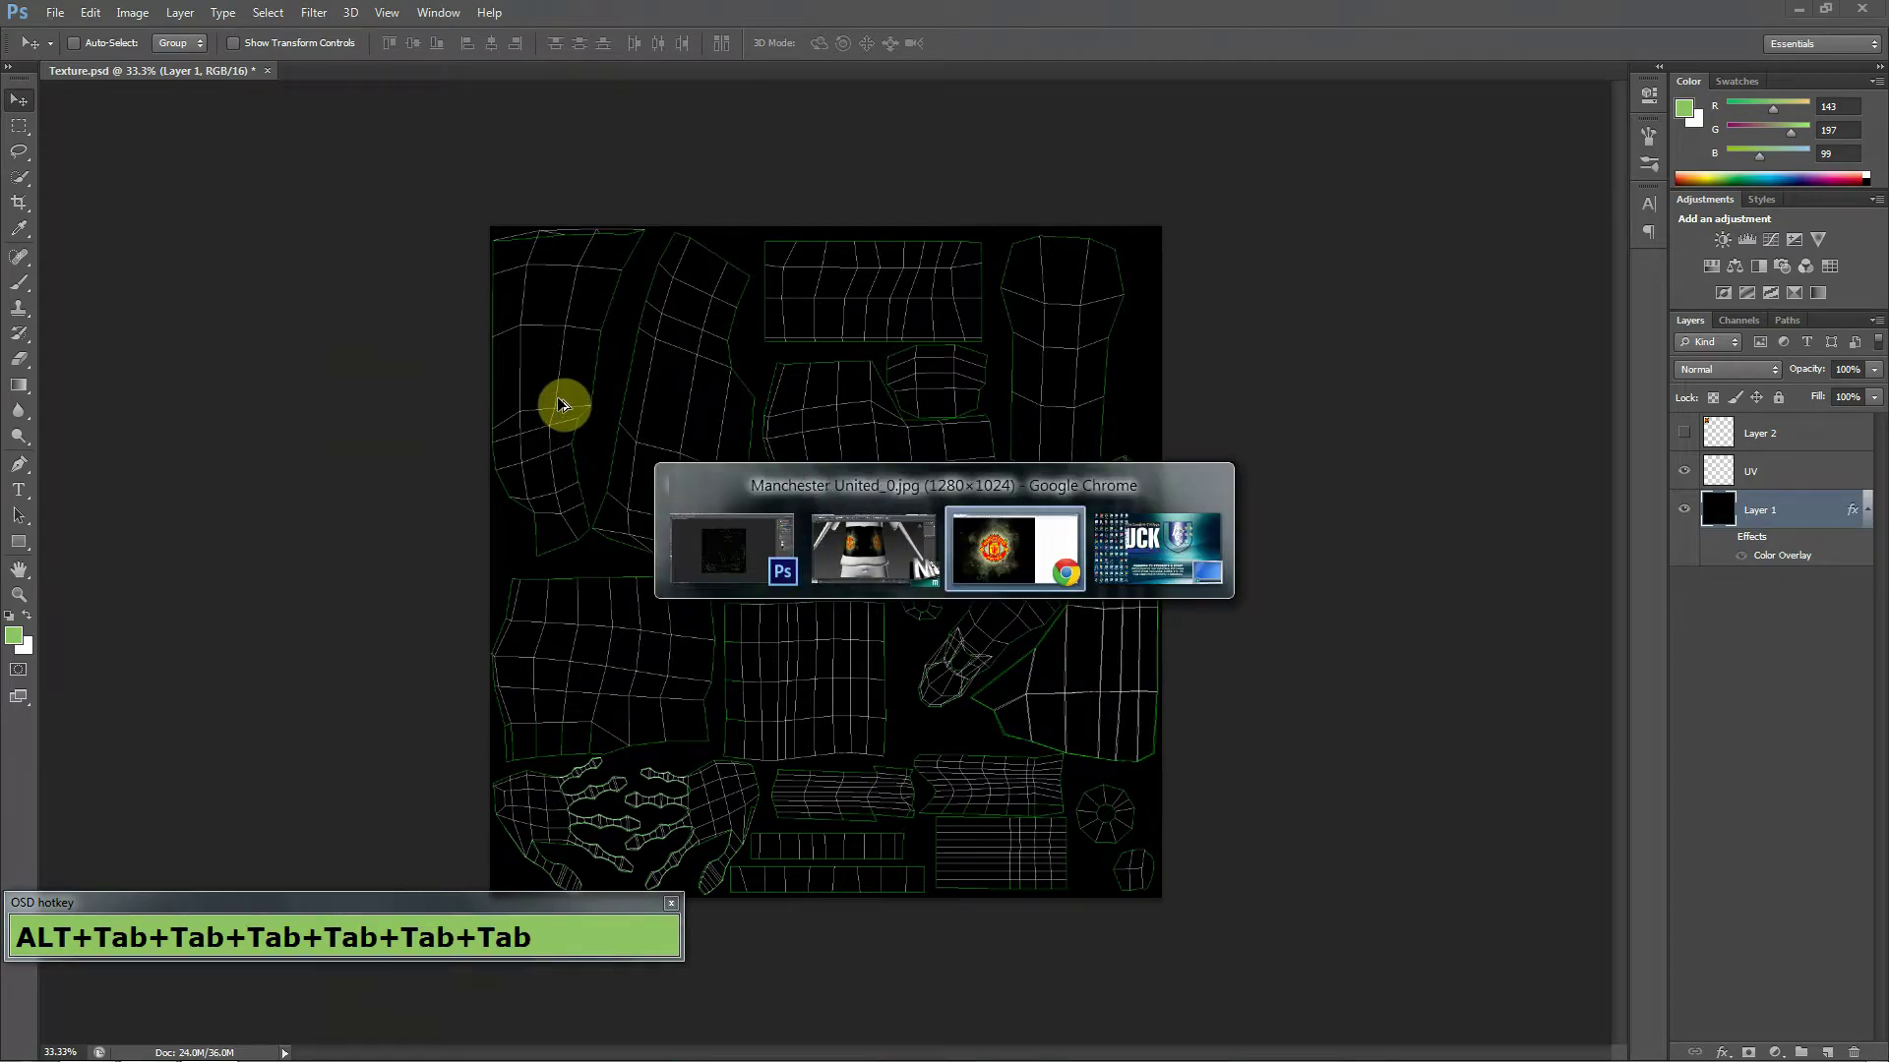
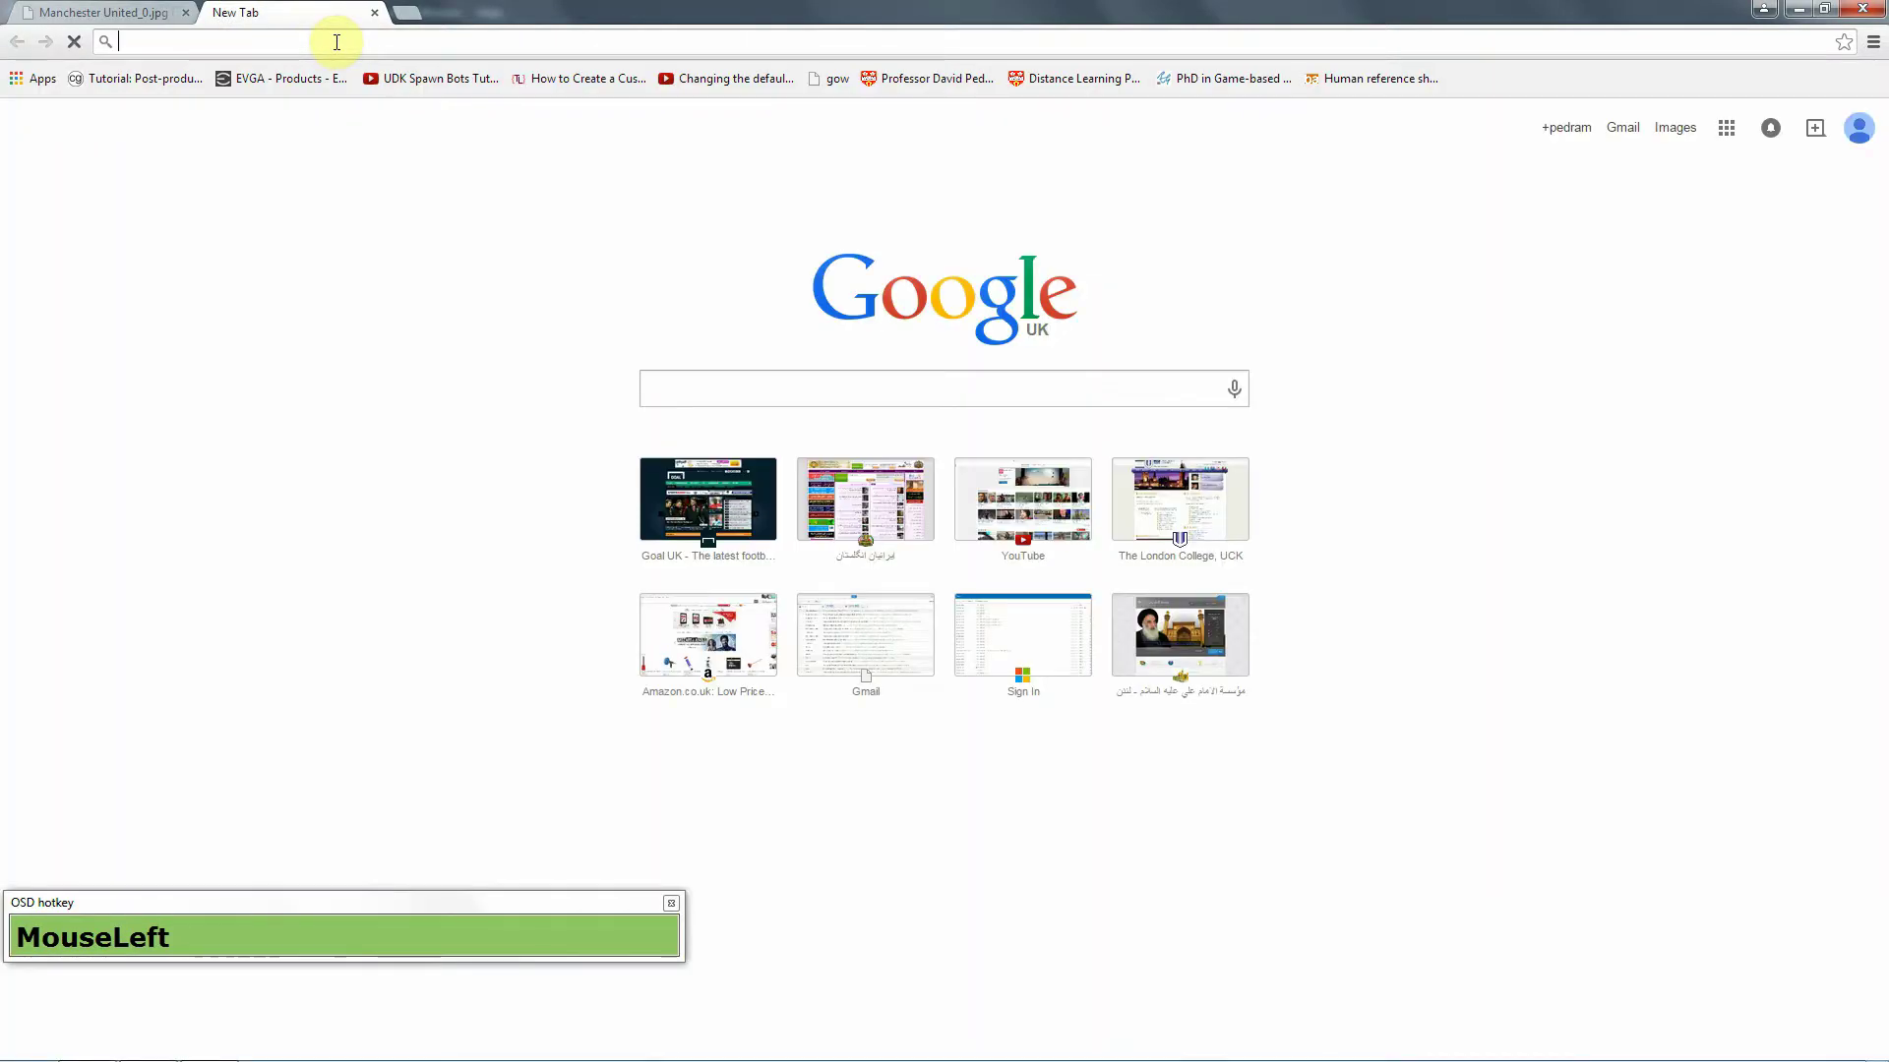
In a new tab, search Google for 'cgtextures' and pick the CG Textures result.
key("g")
key("BackSpace")
key("BackSpace")
key("ctrl+g")
key("t")
type("t+Down+Enter")
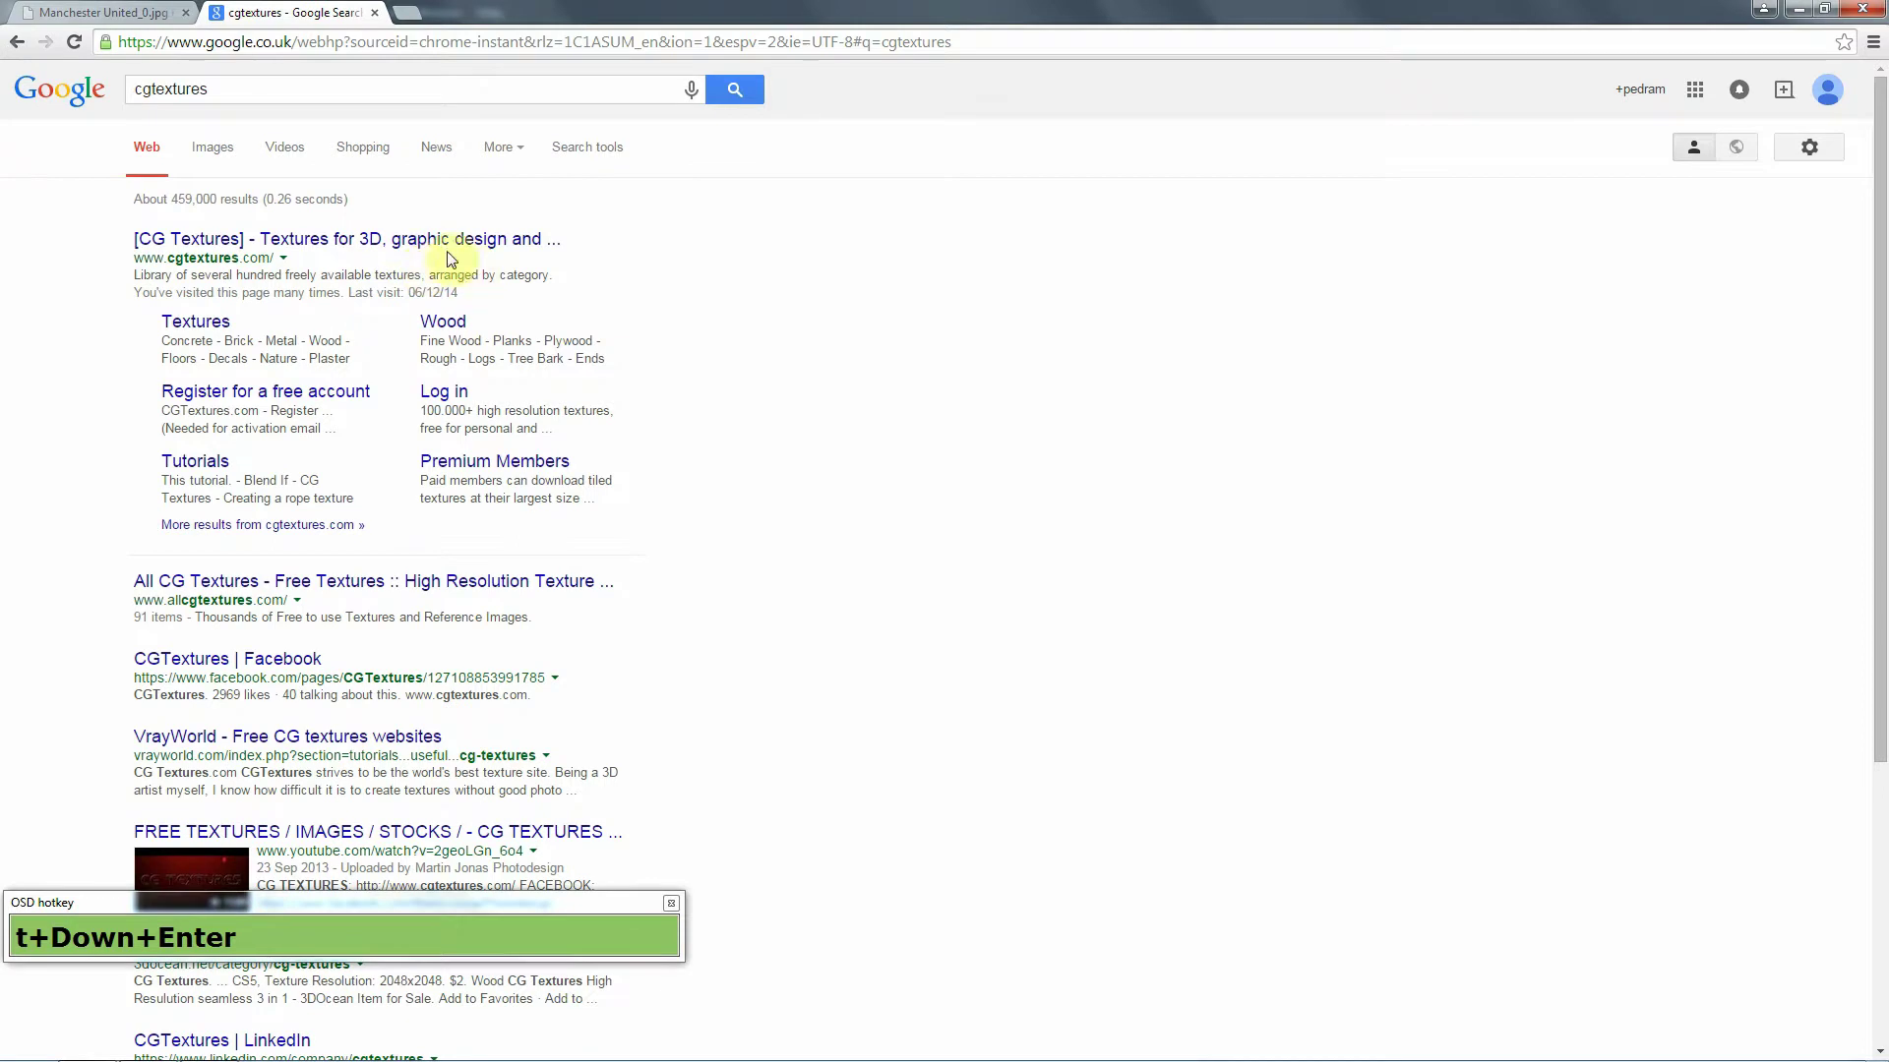
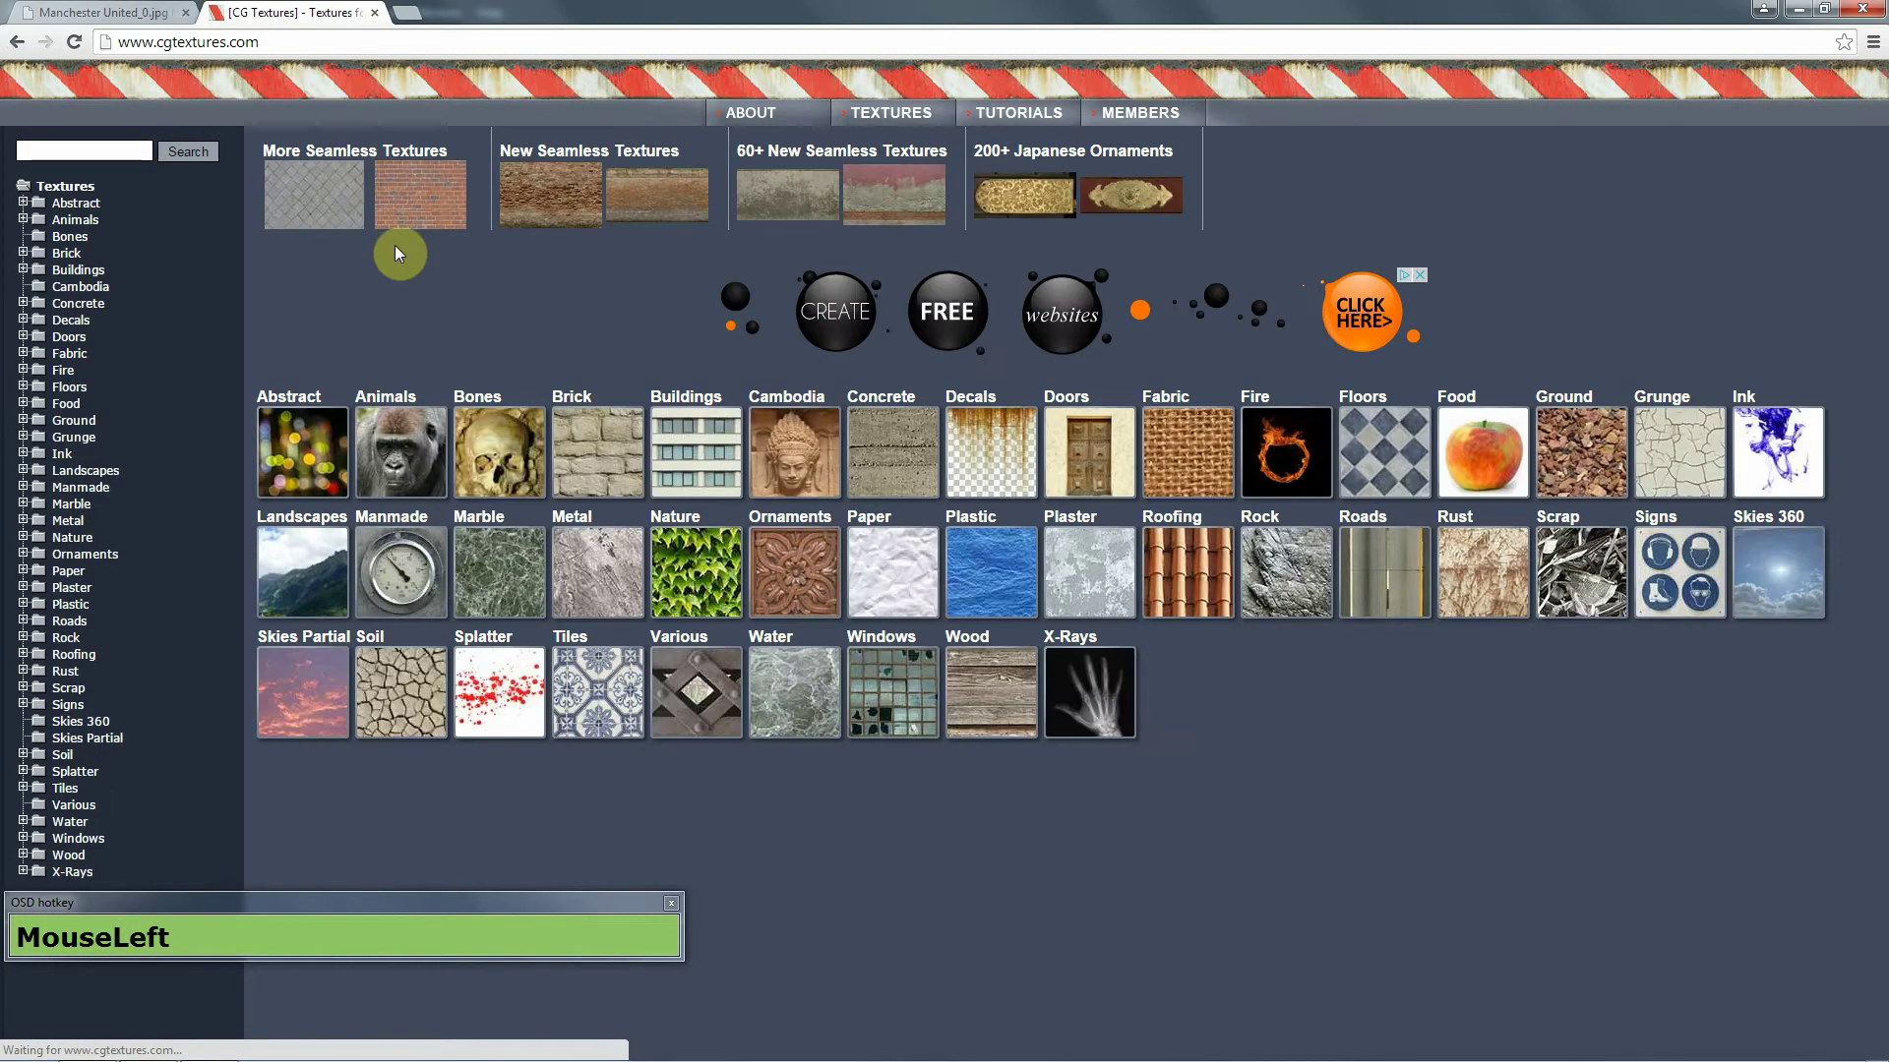
Search CGTextures for 'cloth' and browse result pages 2 and 3.
type("MouseLeft+c+l+o+t")
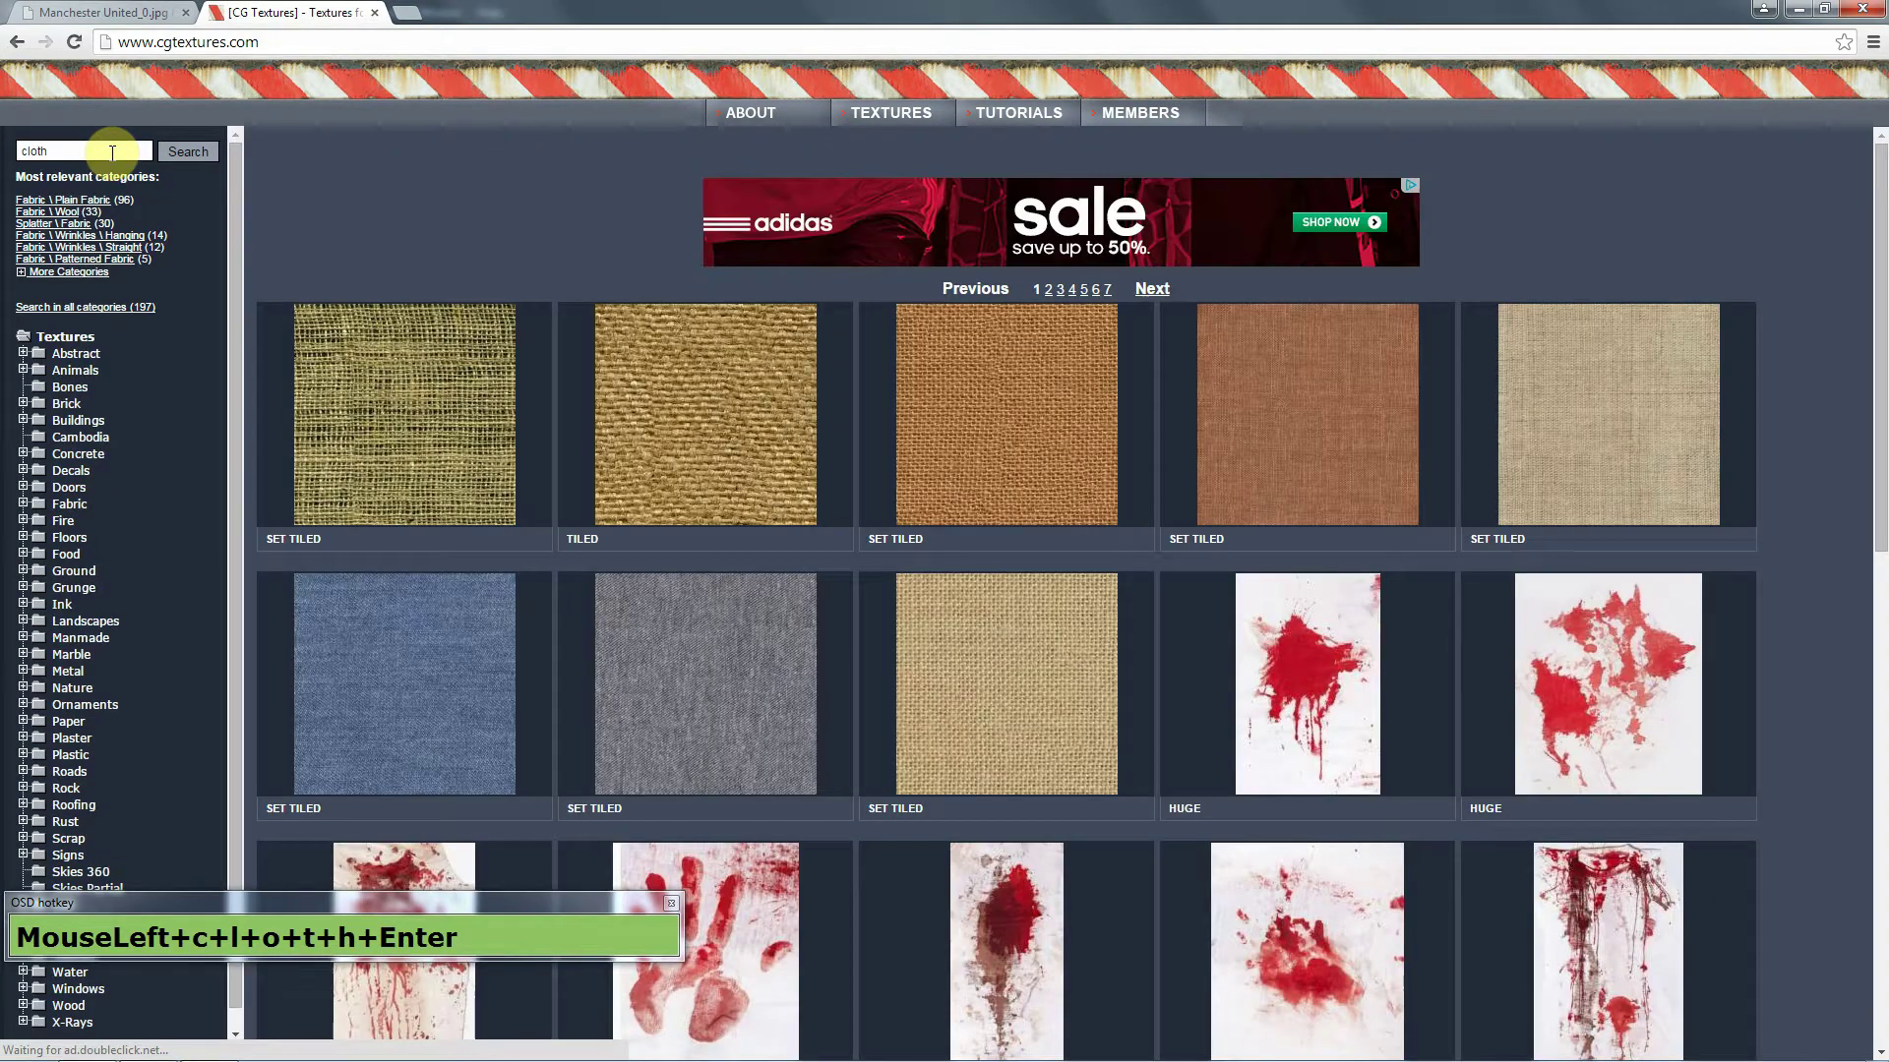
type("+h+Enter")
scroll("down", 3)
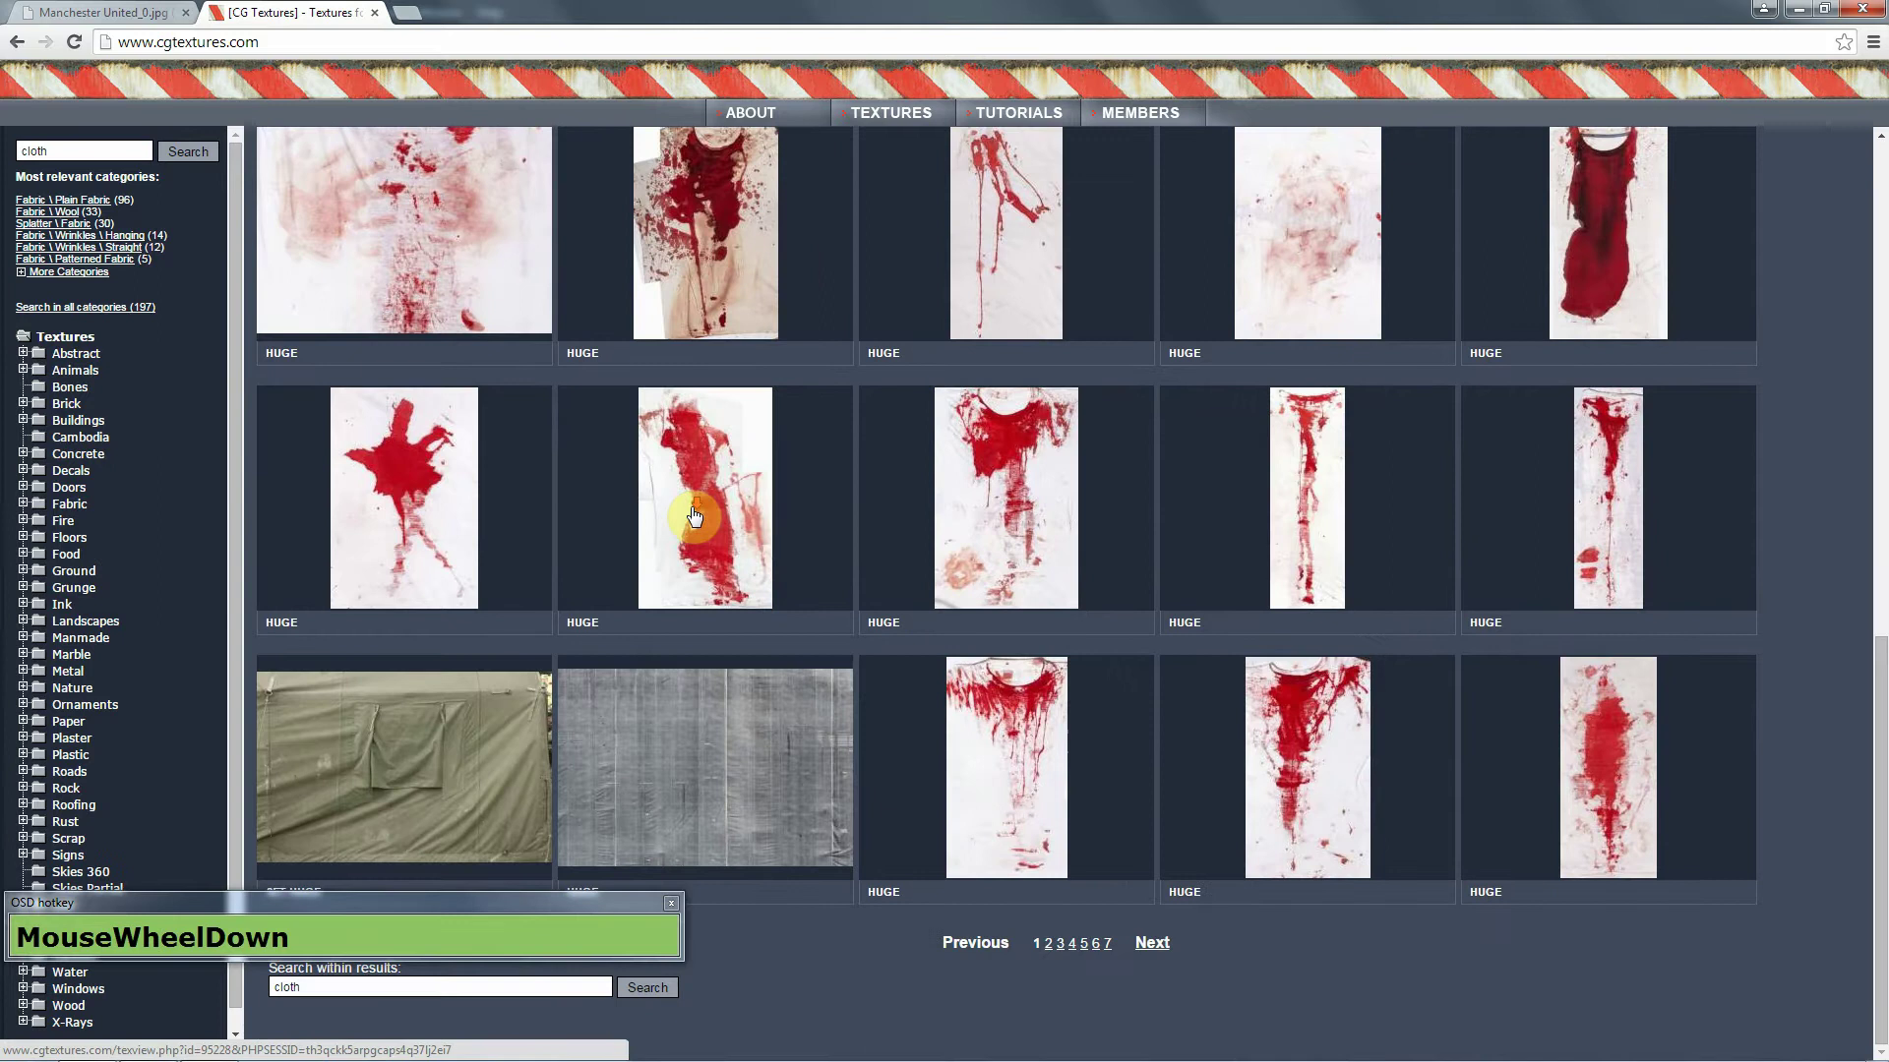
left_click(1173, 957)
scroll("down", 3)
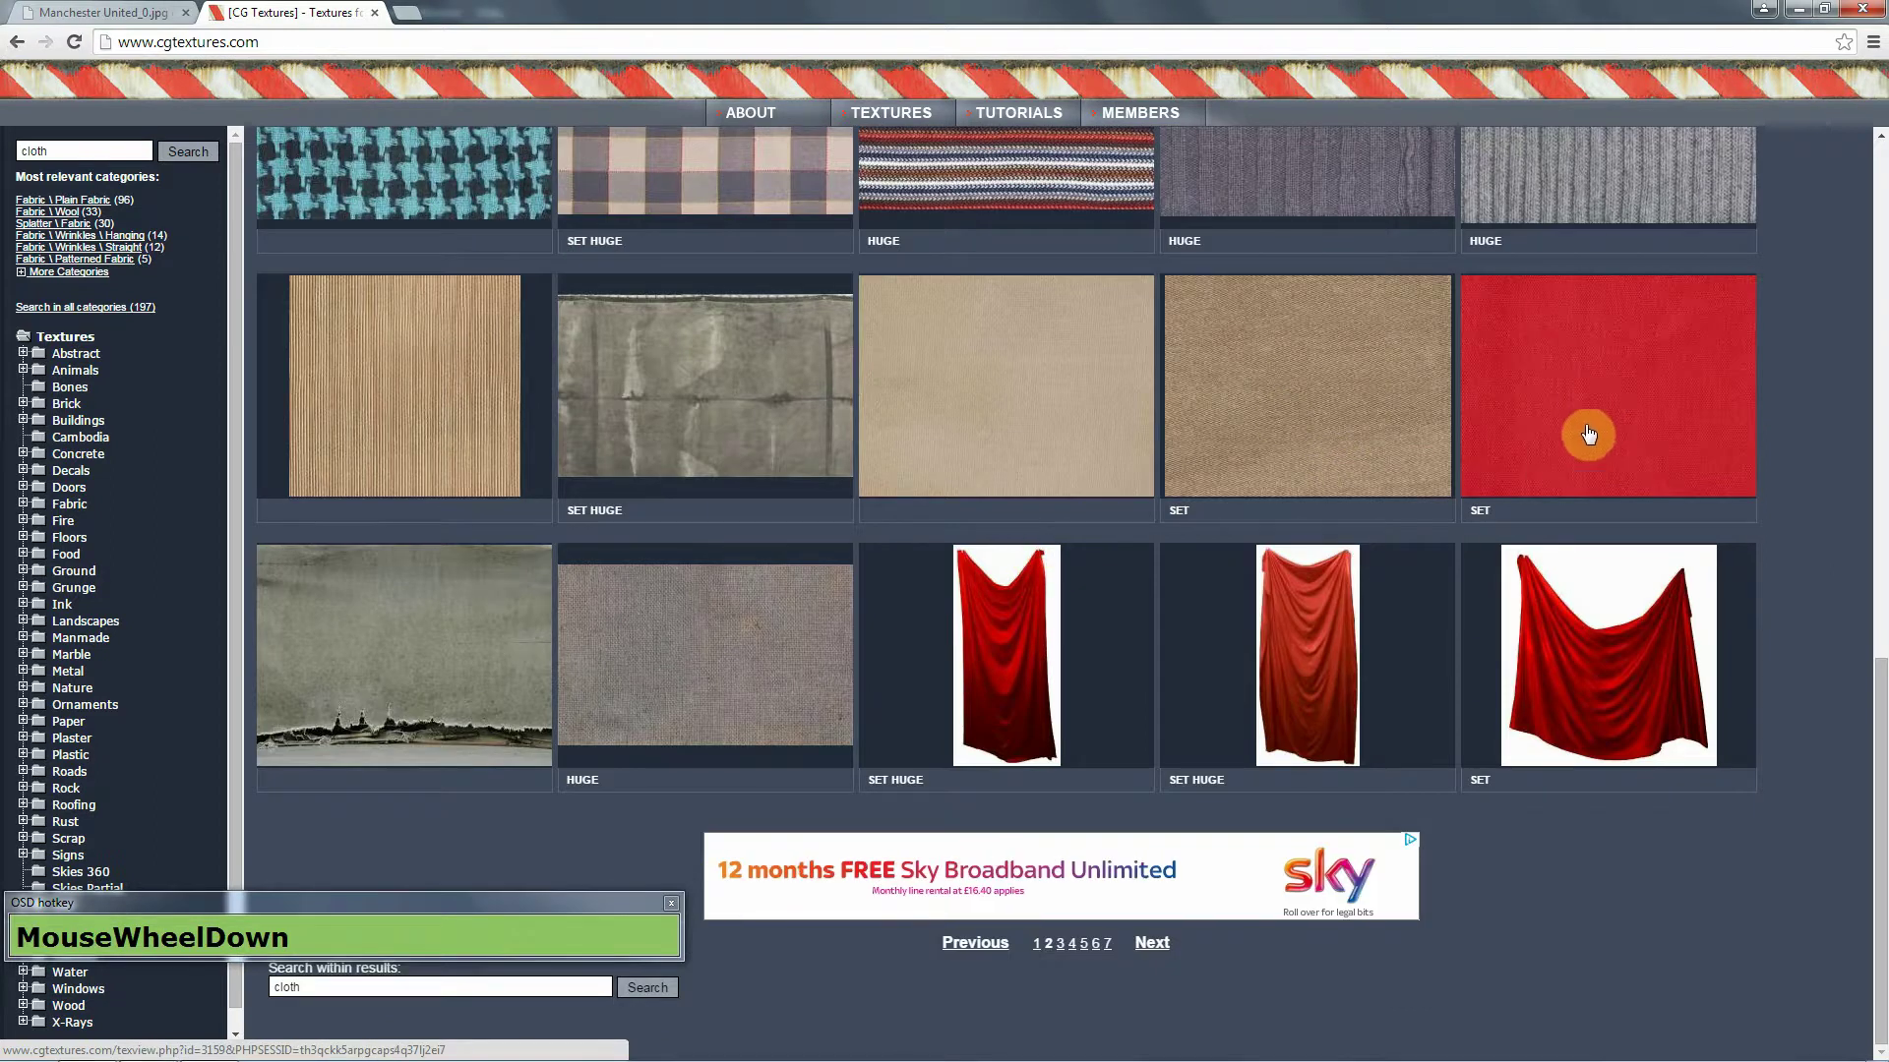
left_click(1157, 959)
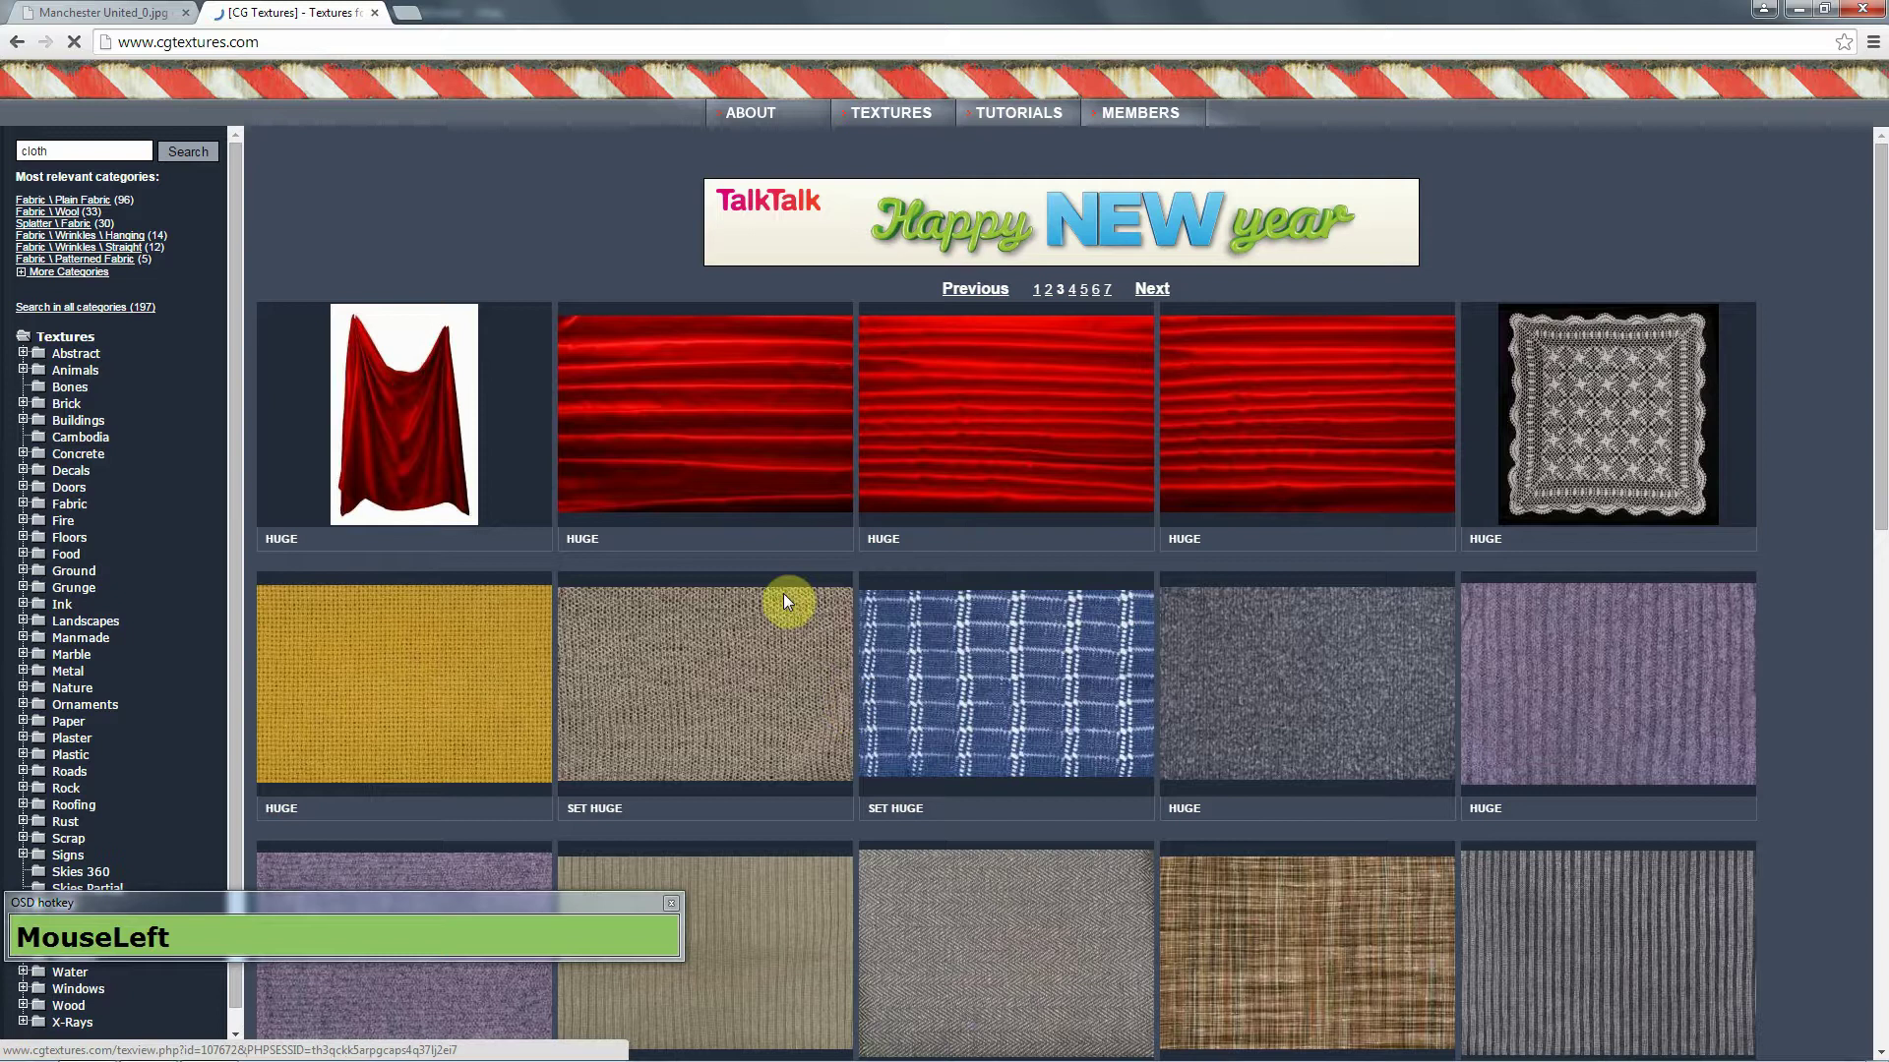
Scan page 3 of the cloth results and move on to page 4.
scroll("down", 3)
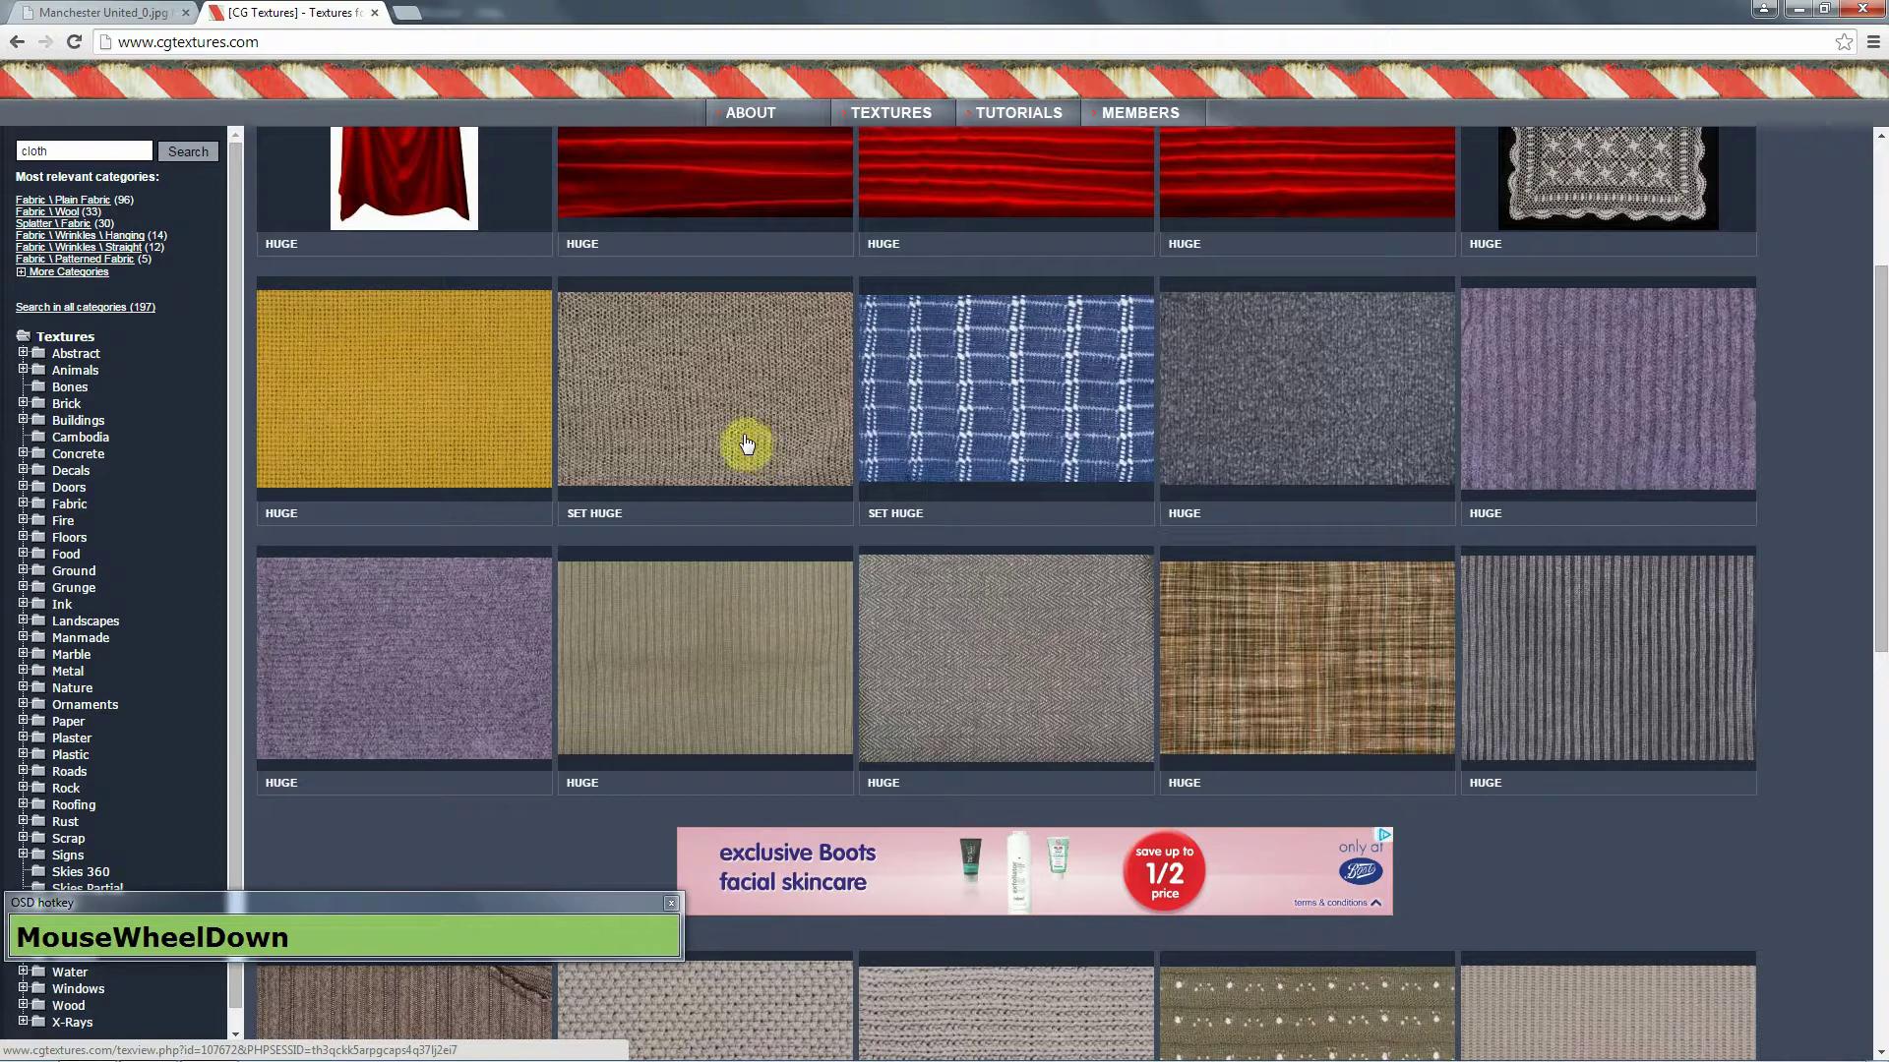
scroll("up", 3)
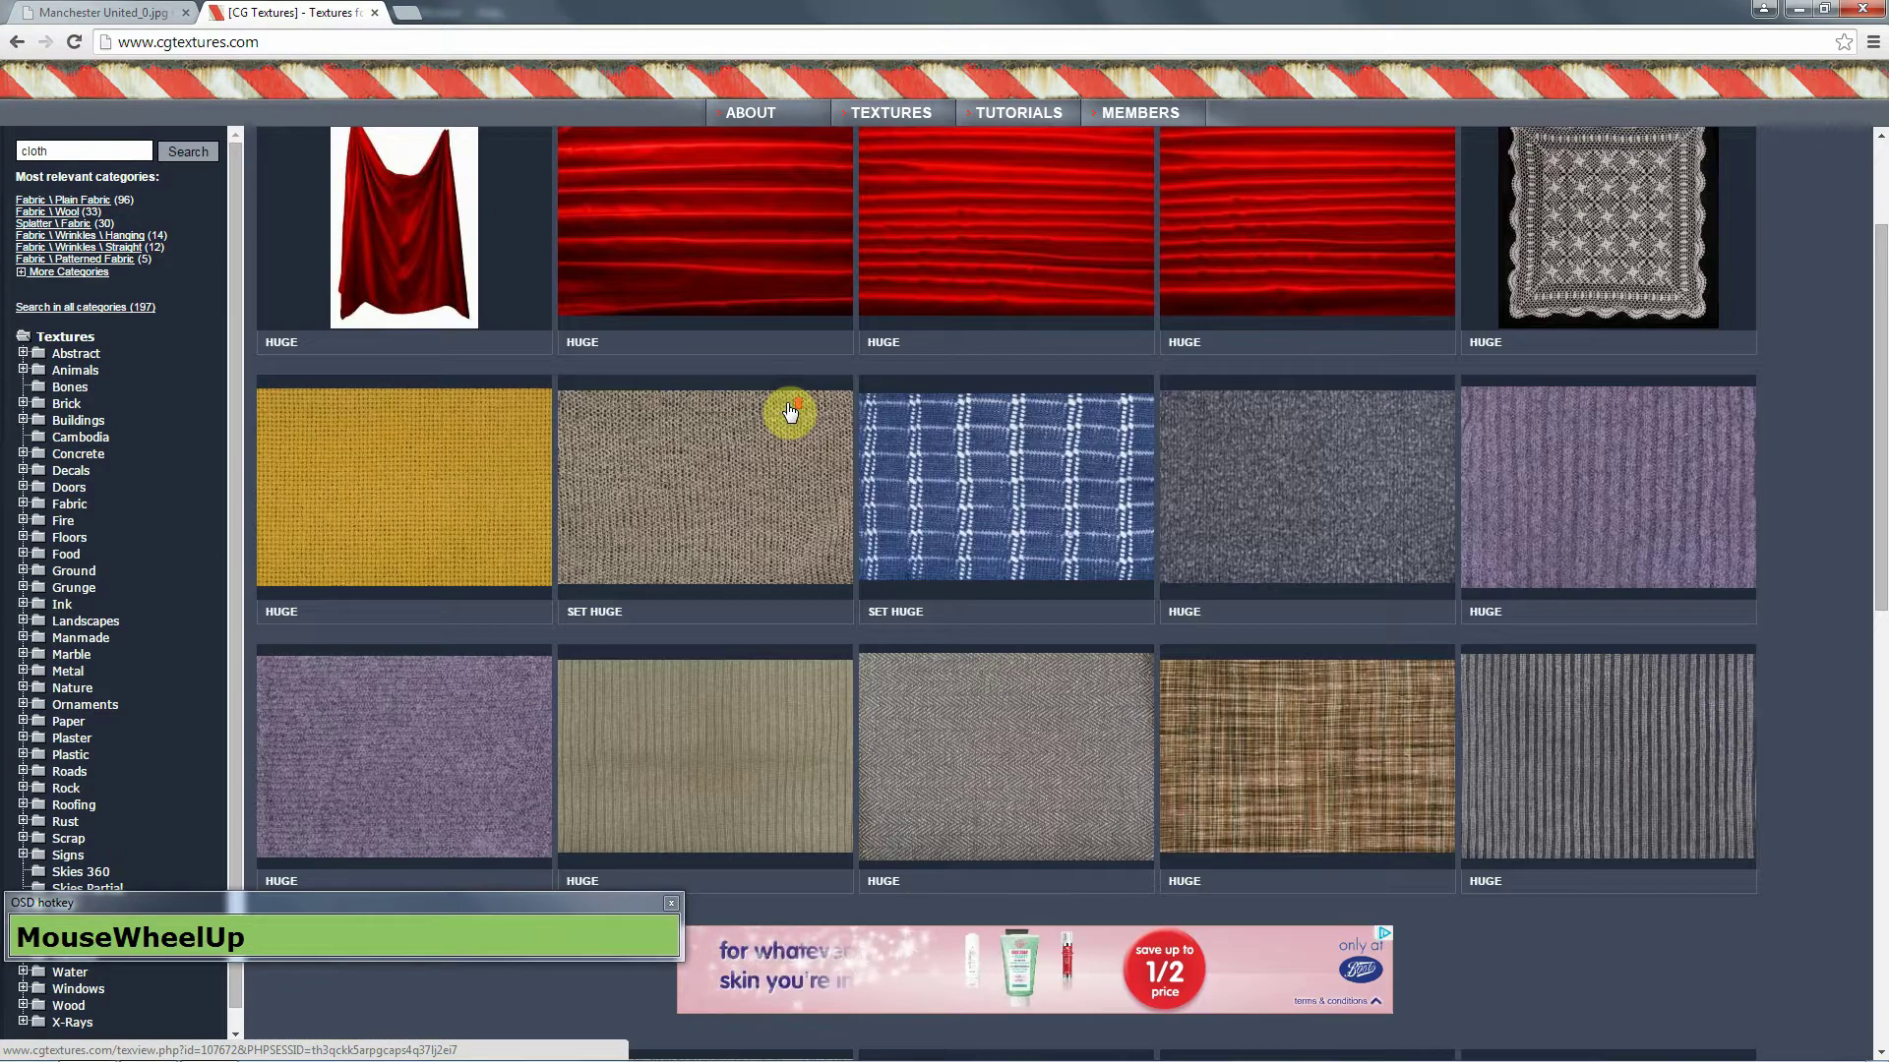
scroll("down", 3)
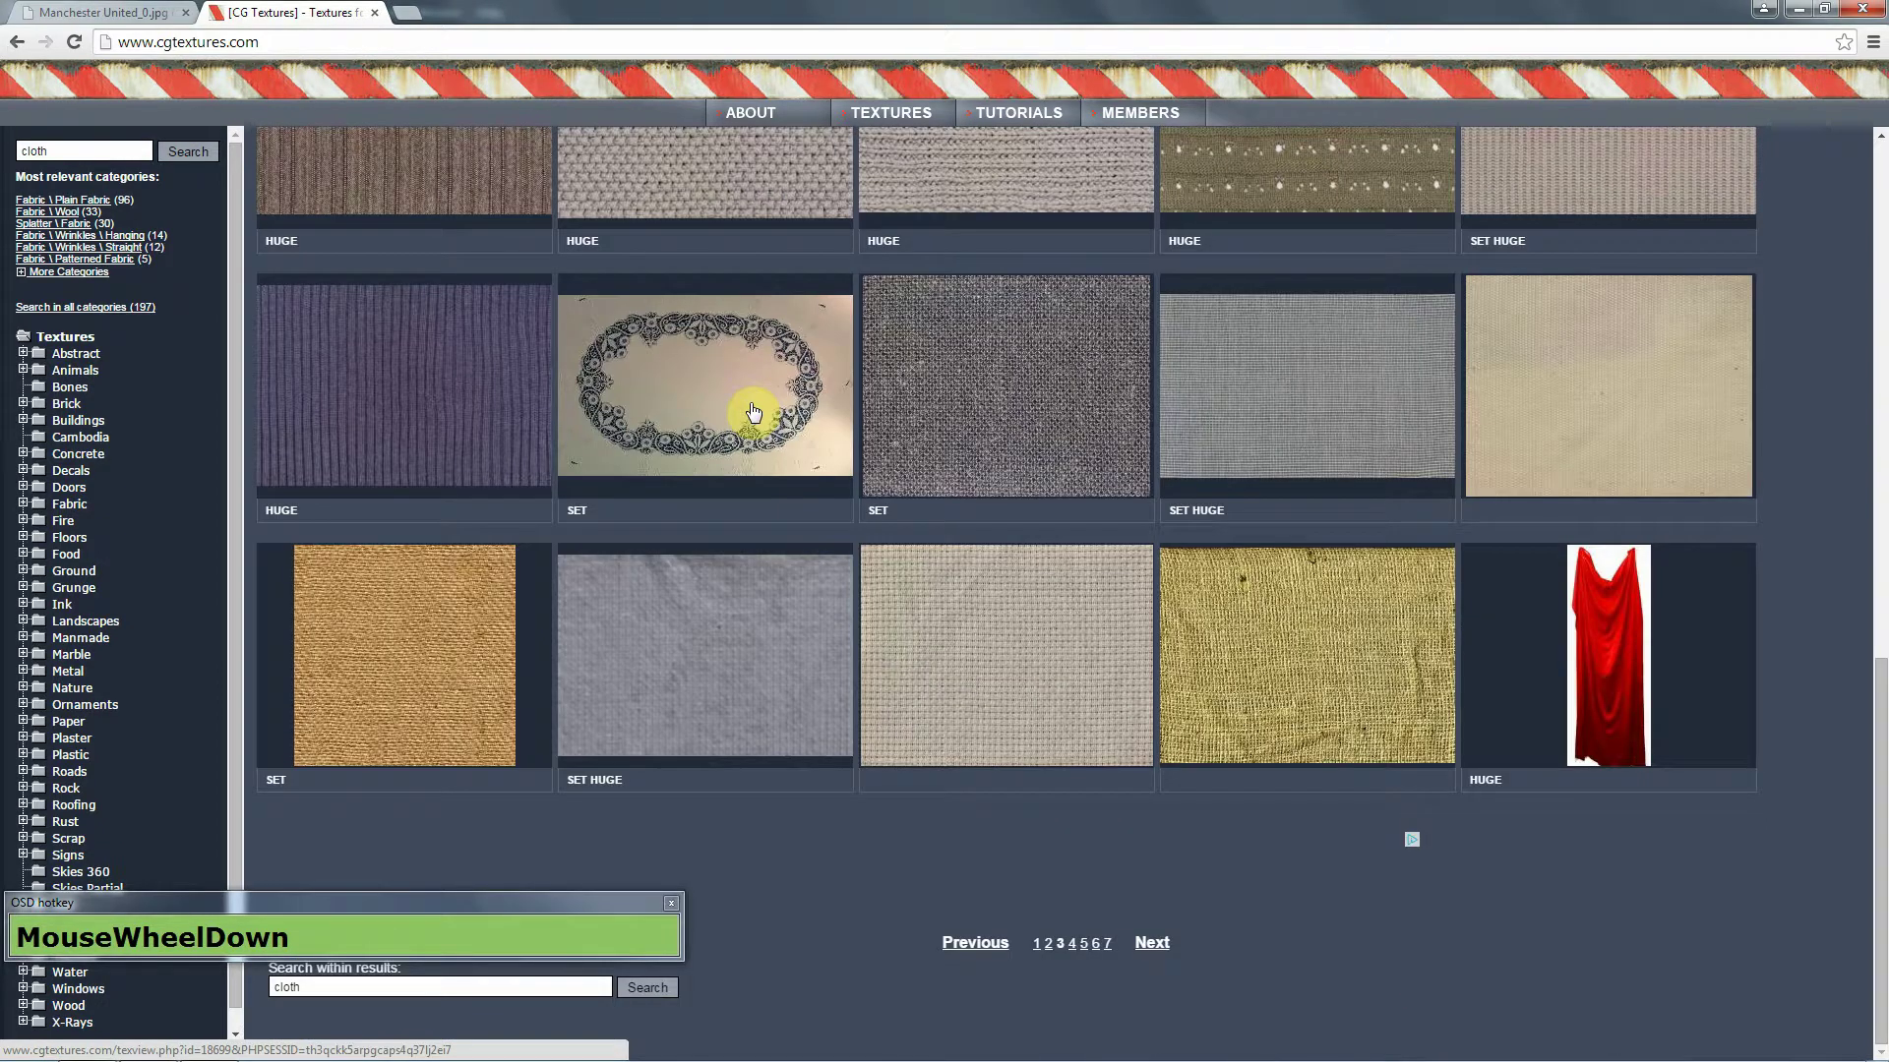
scroll("up", 3)
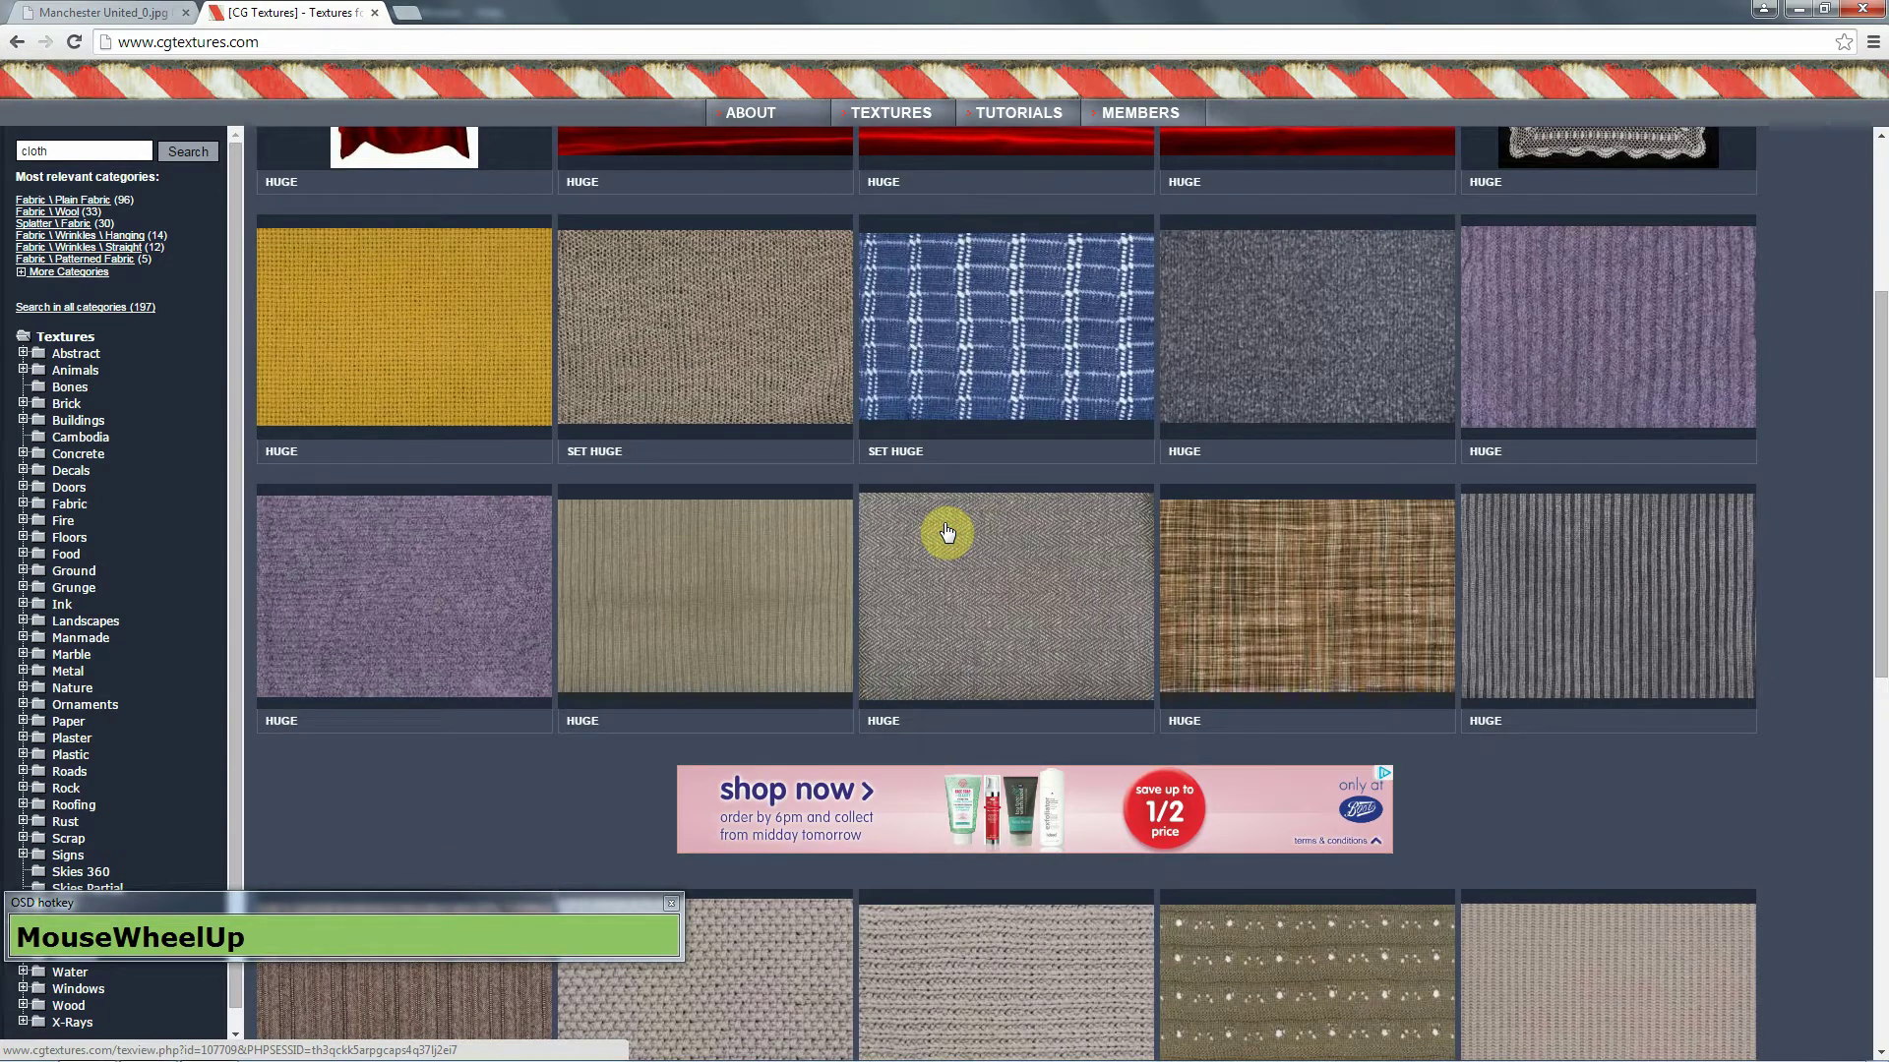
scroll("down", 3)
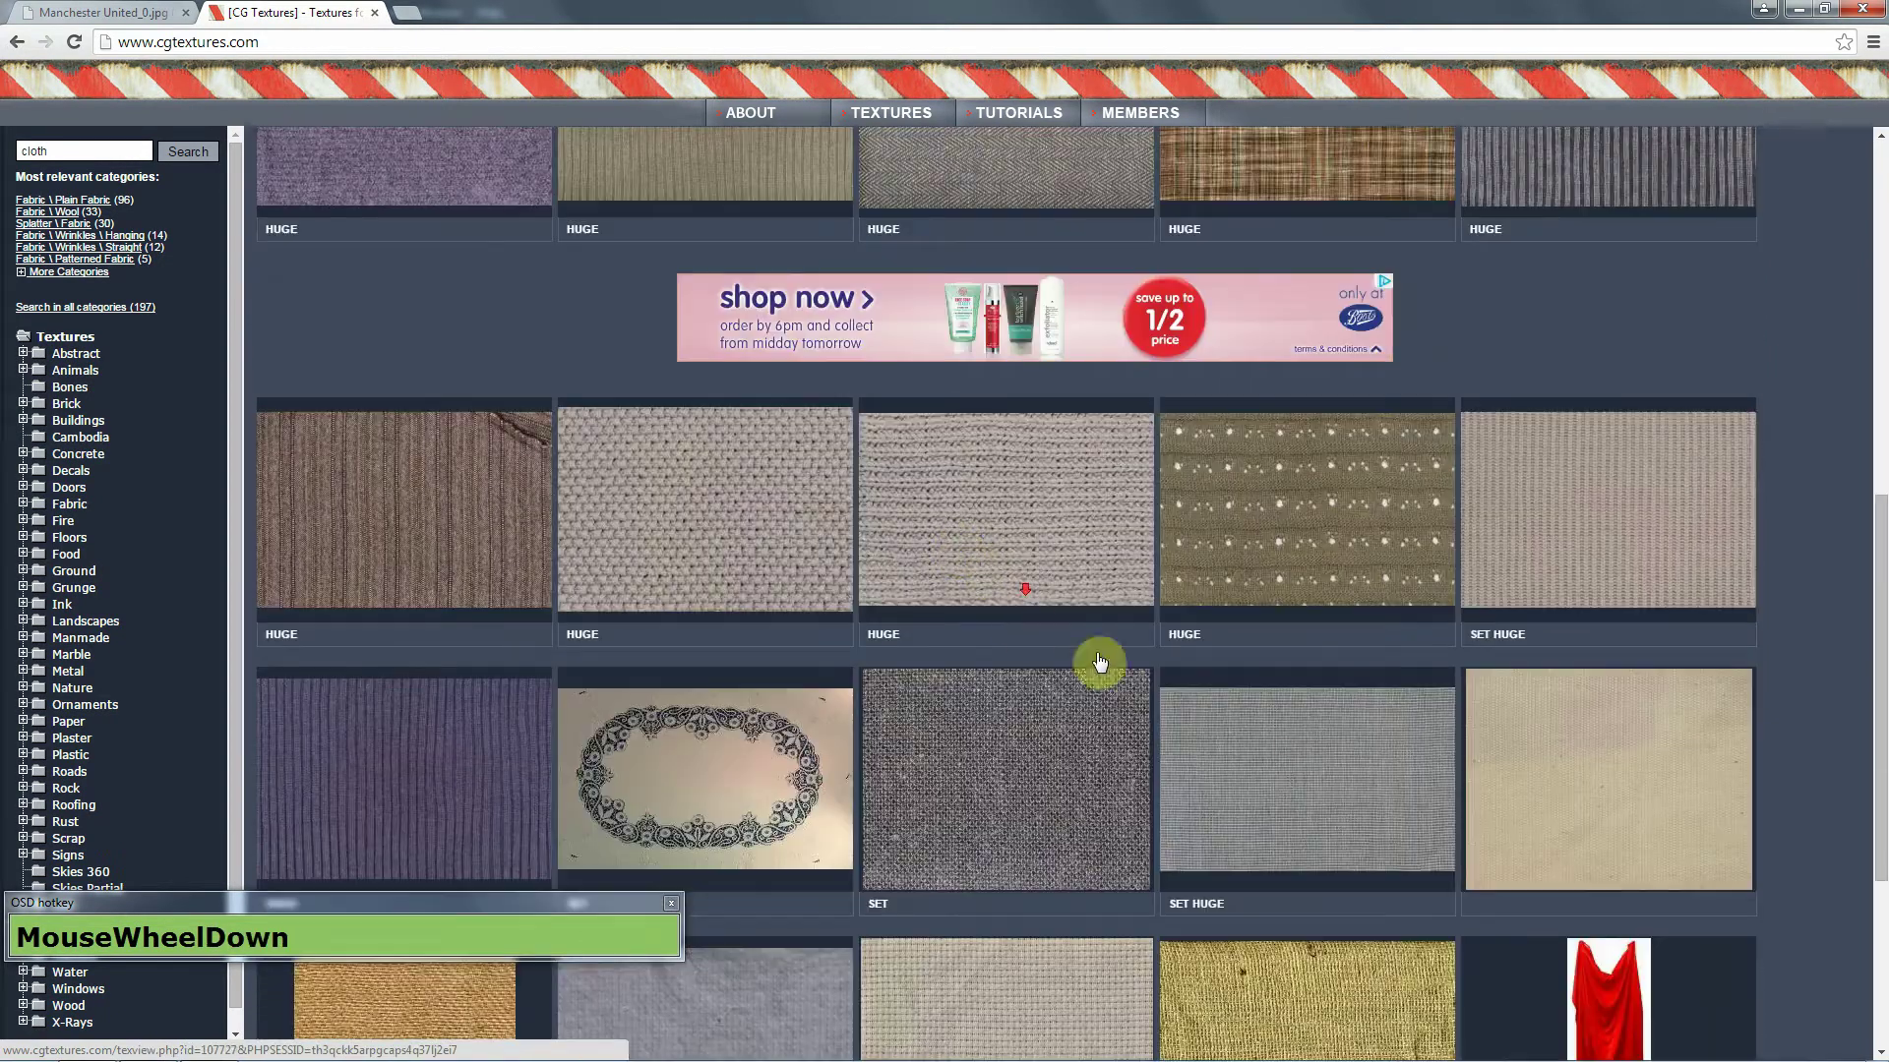
left_click(1162, 934)
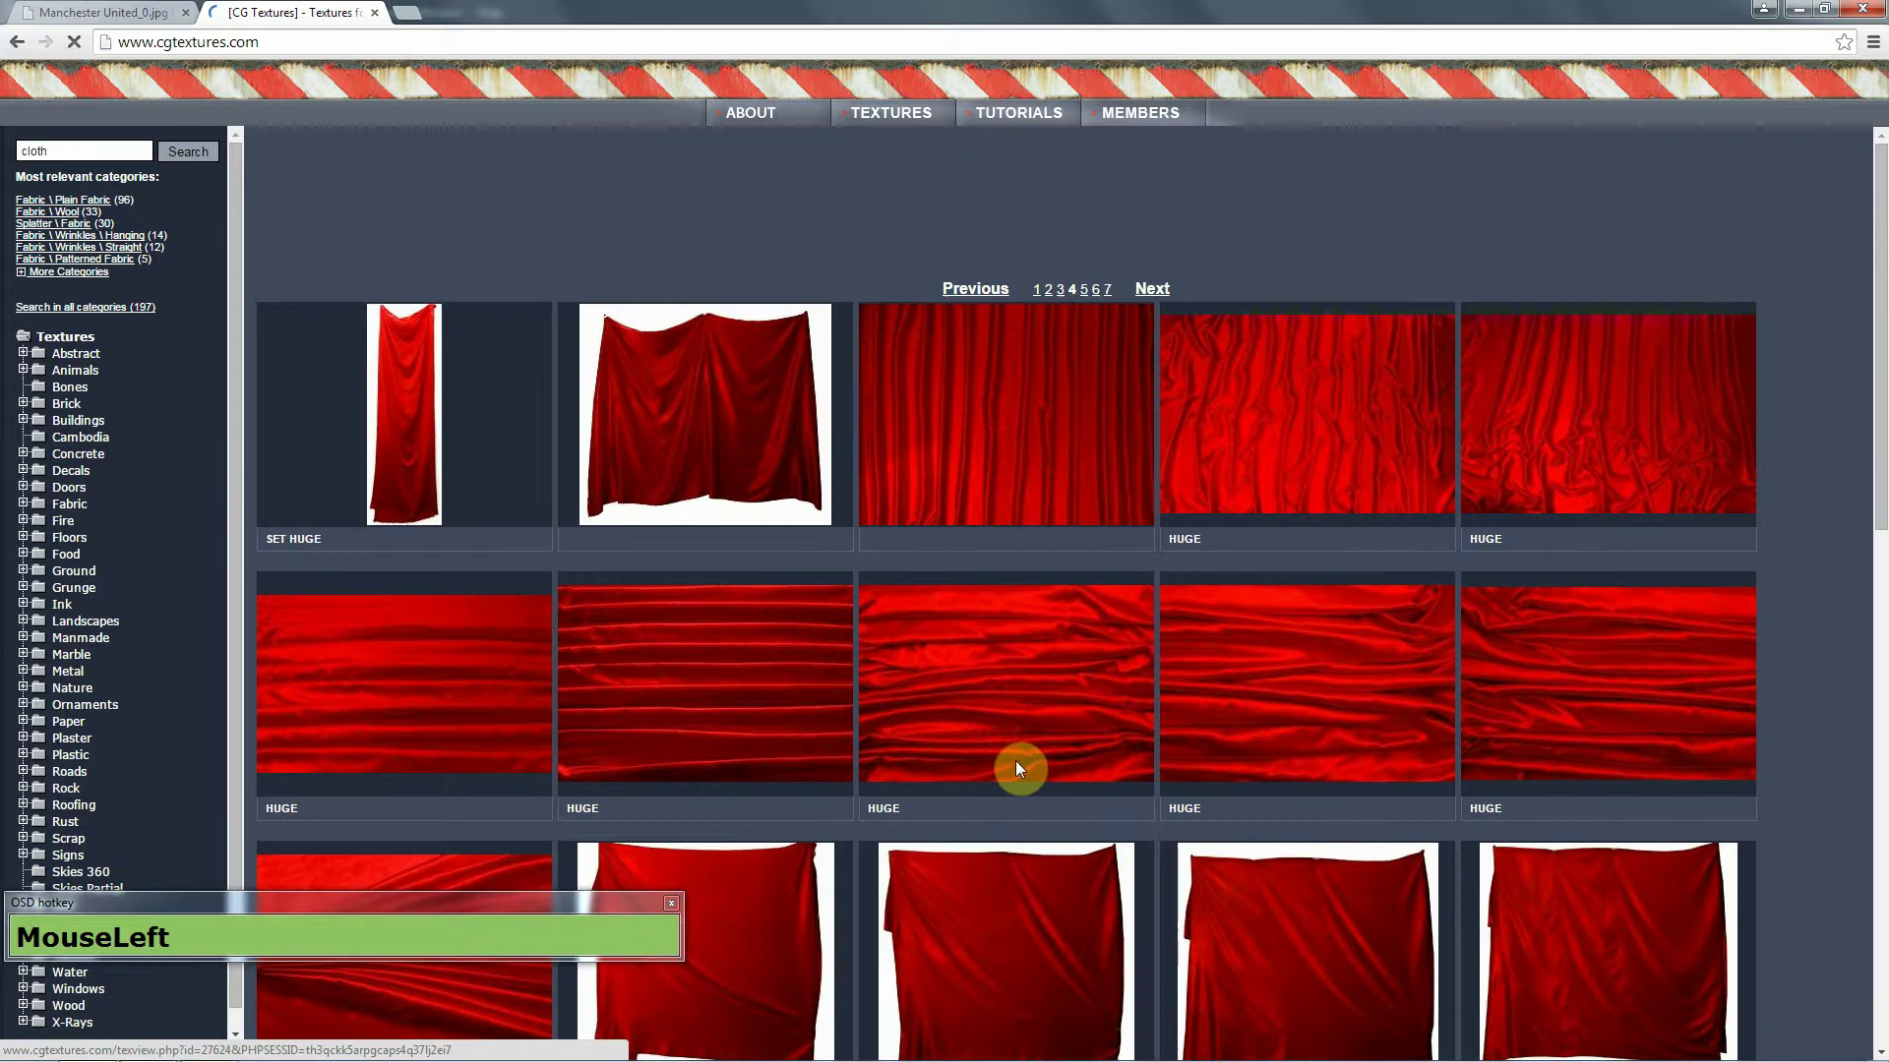
scroll("down", 3)
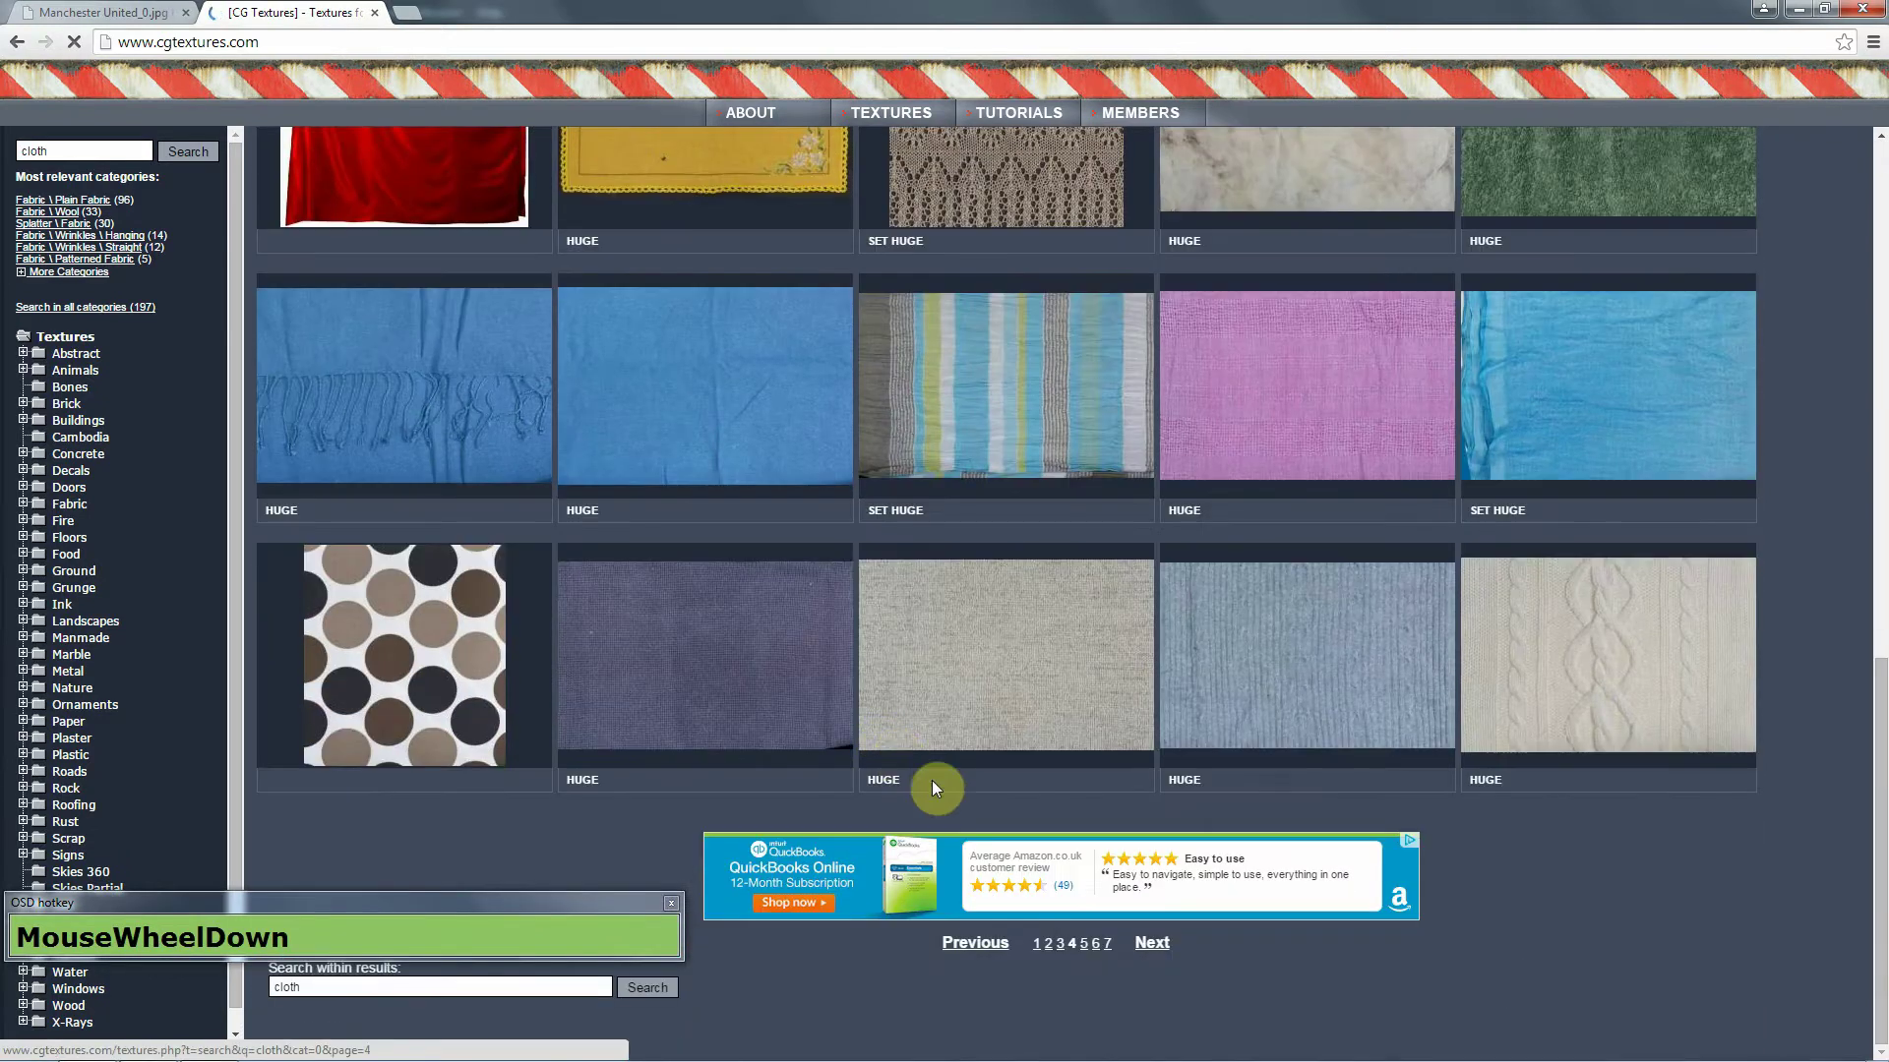
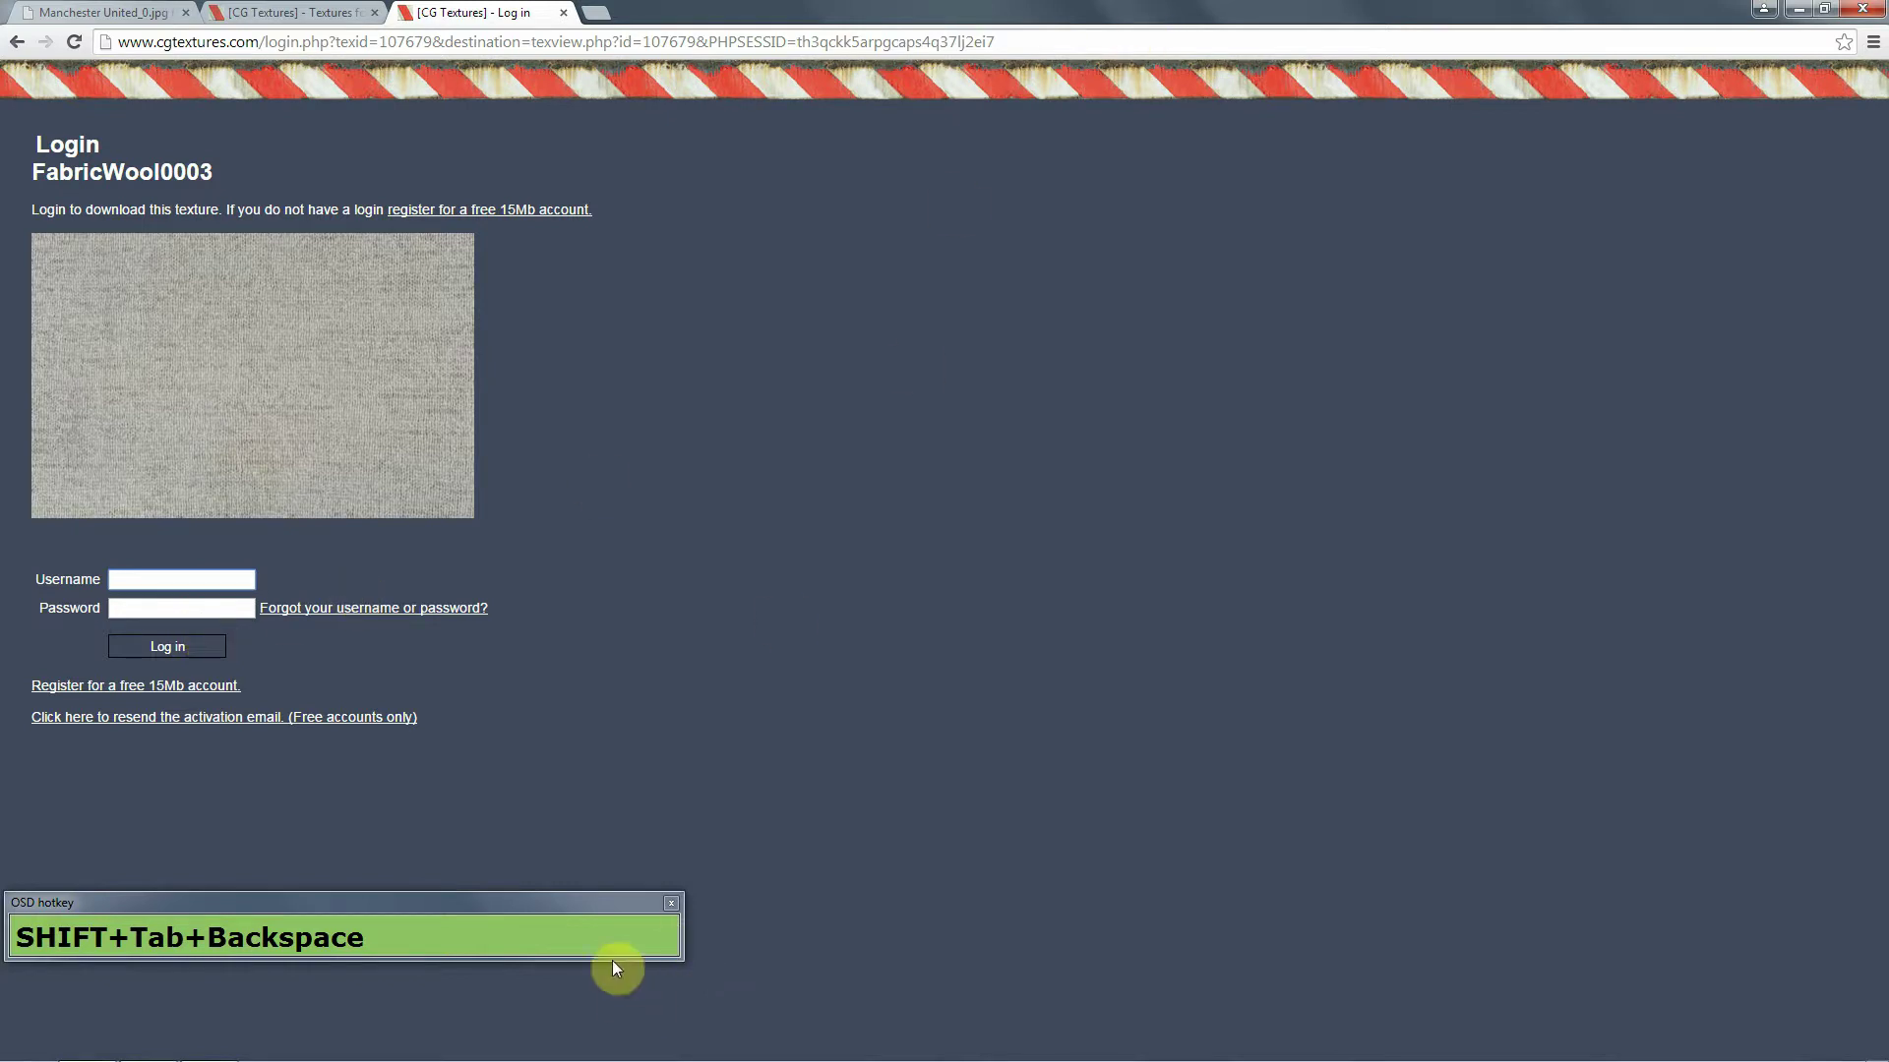
Log in to CGTextures with the entered username and password.
left_click(625, 910)
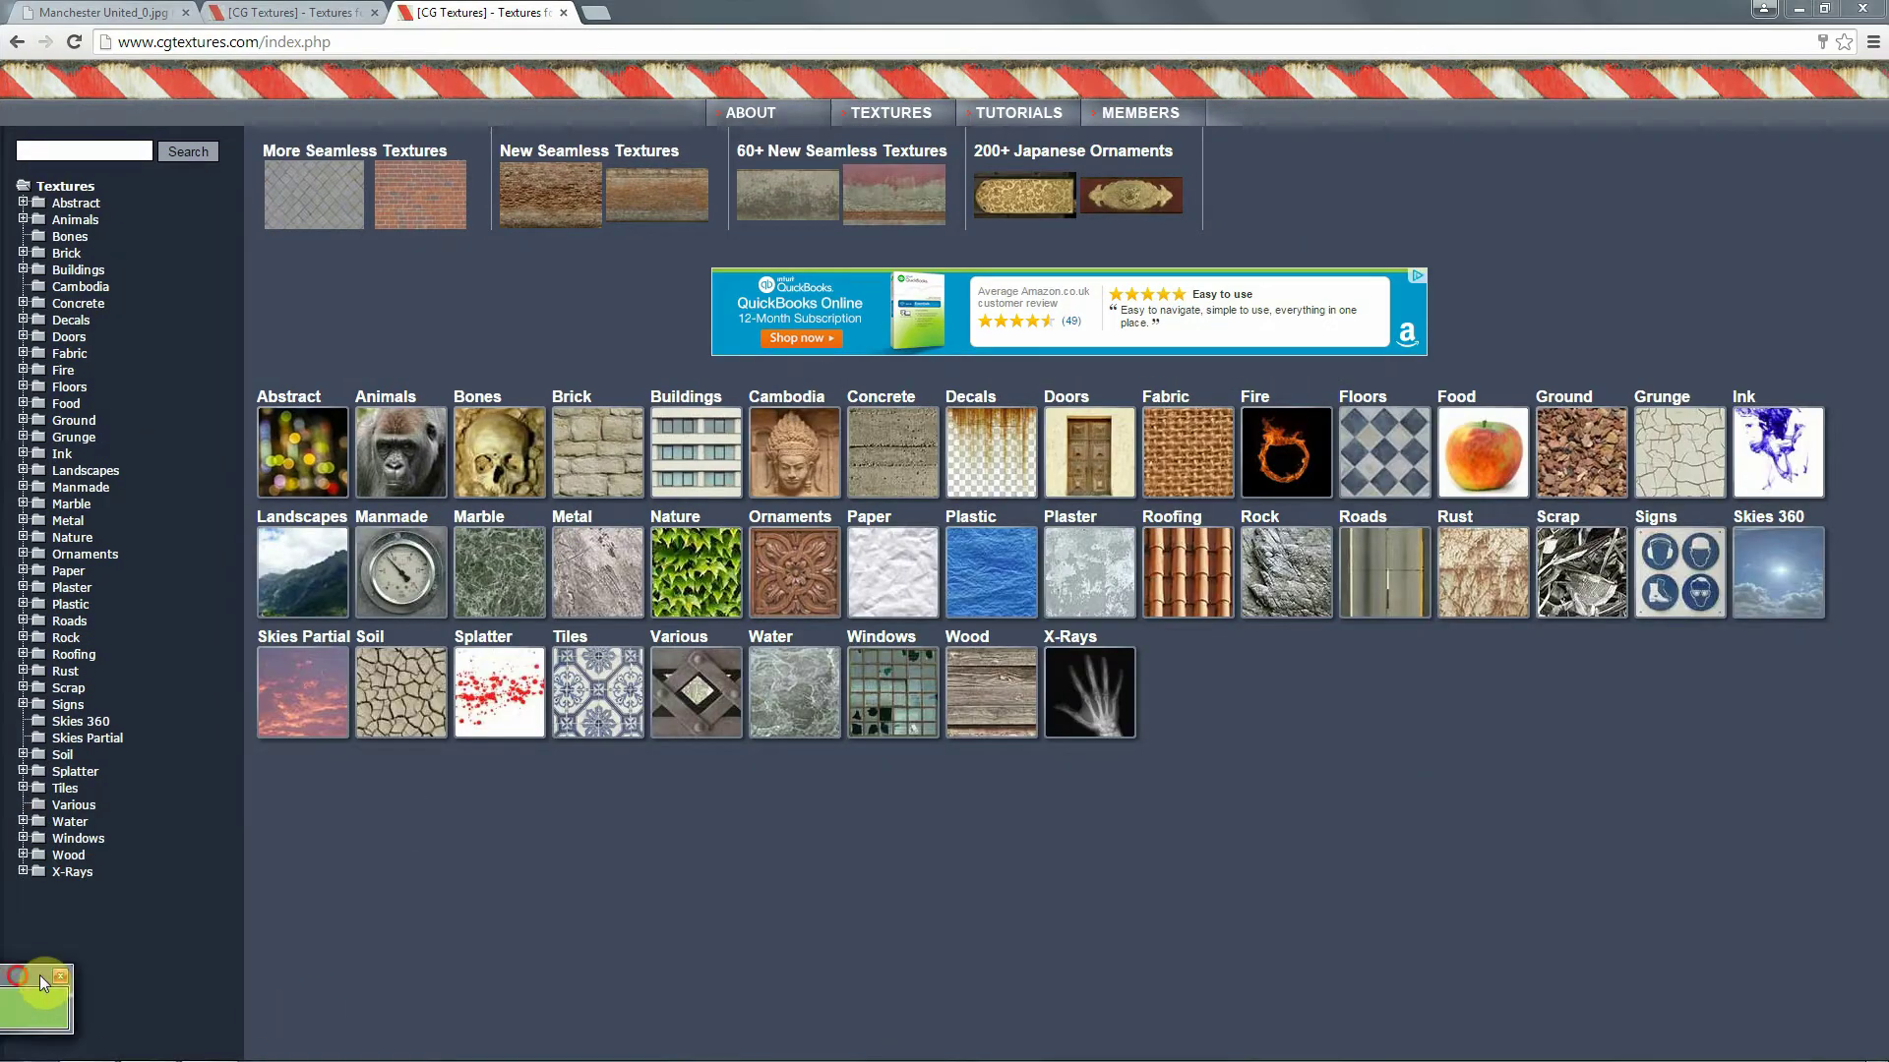
Download FabricWool0003_S and paste it into the 3Ds_Max_Modelling_HumanBody tutorial folder.
left_click_drag(586, 903, 637, 880)
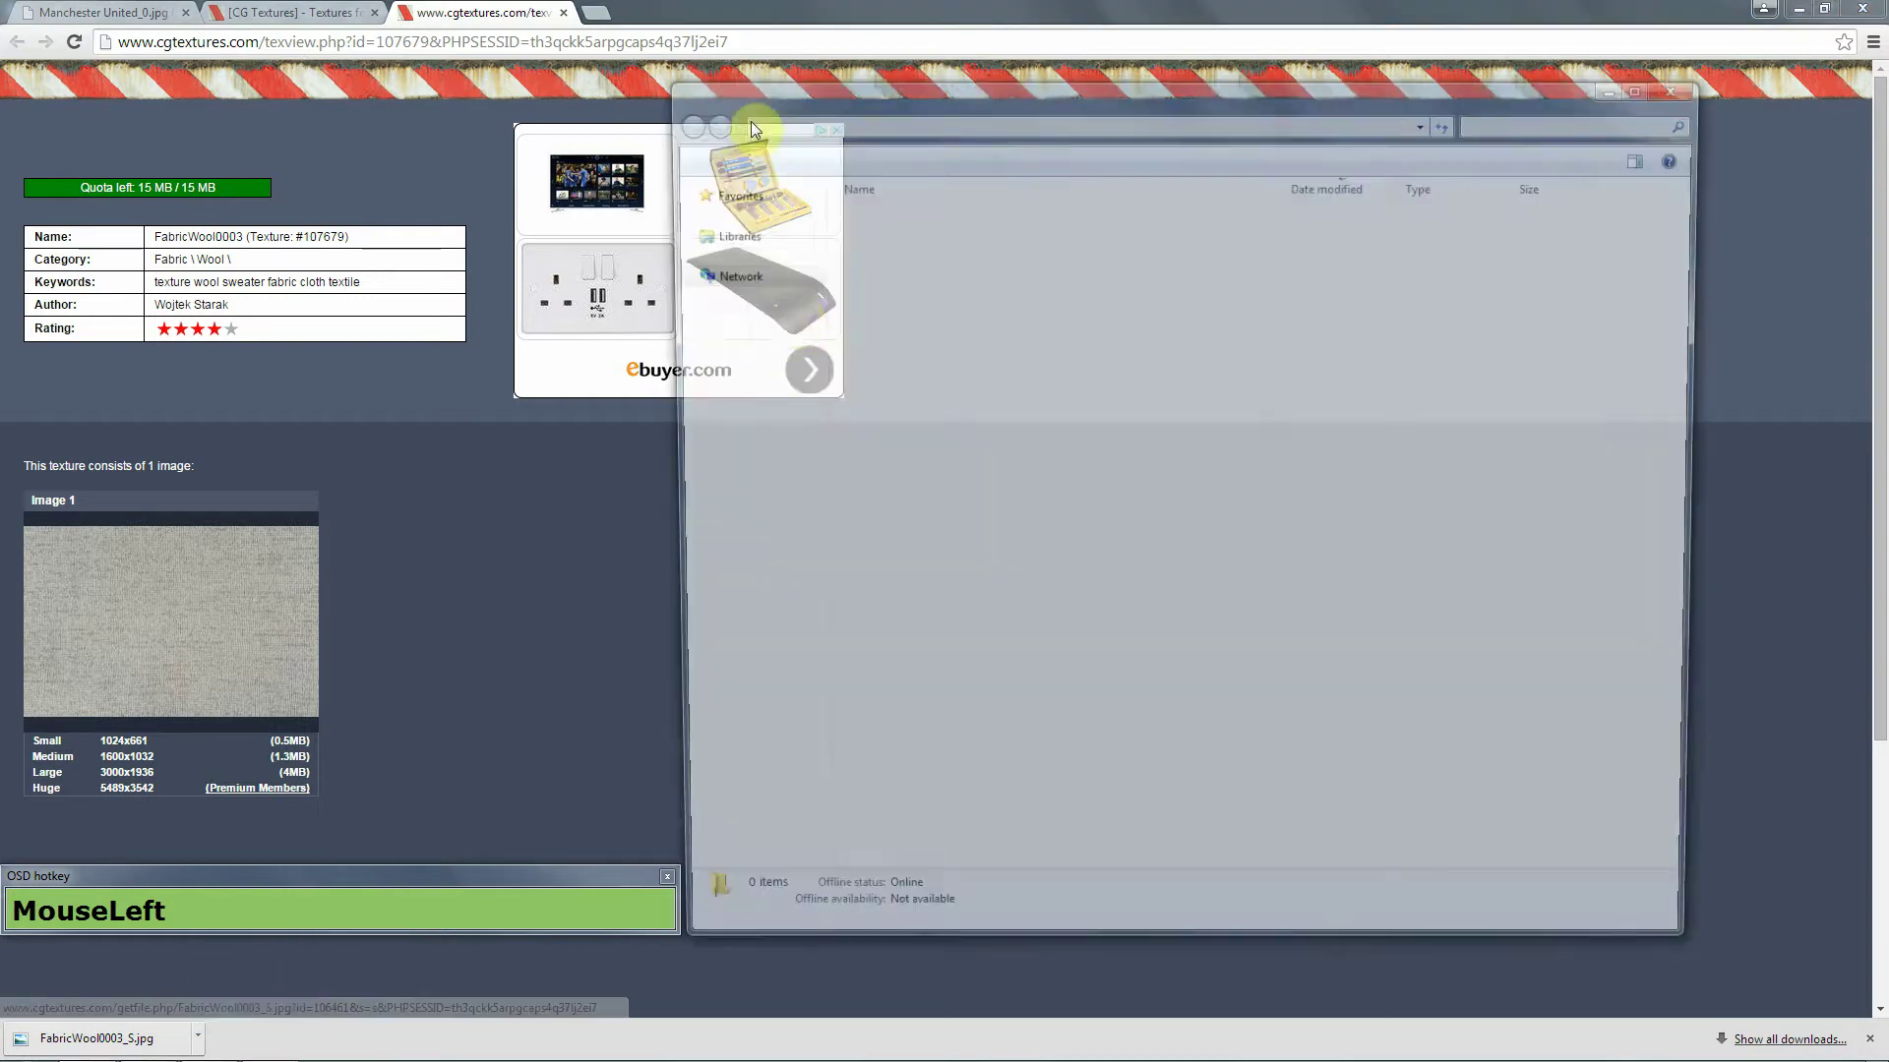
key("ctrl+c")
left_click(1686, 86)
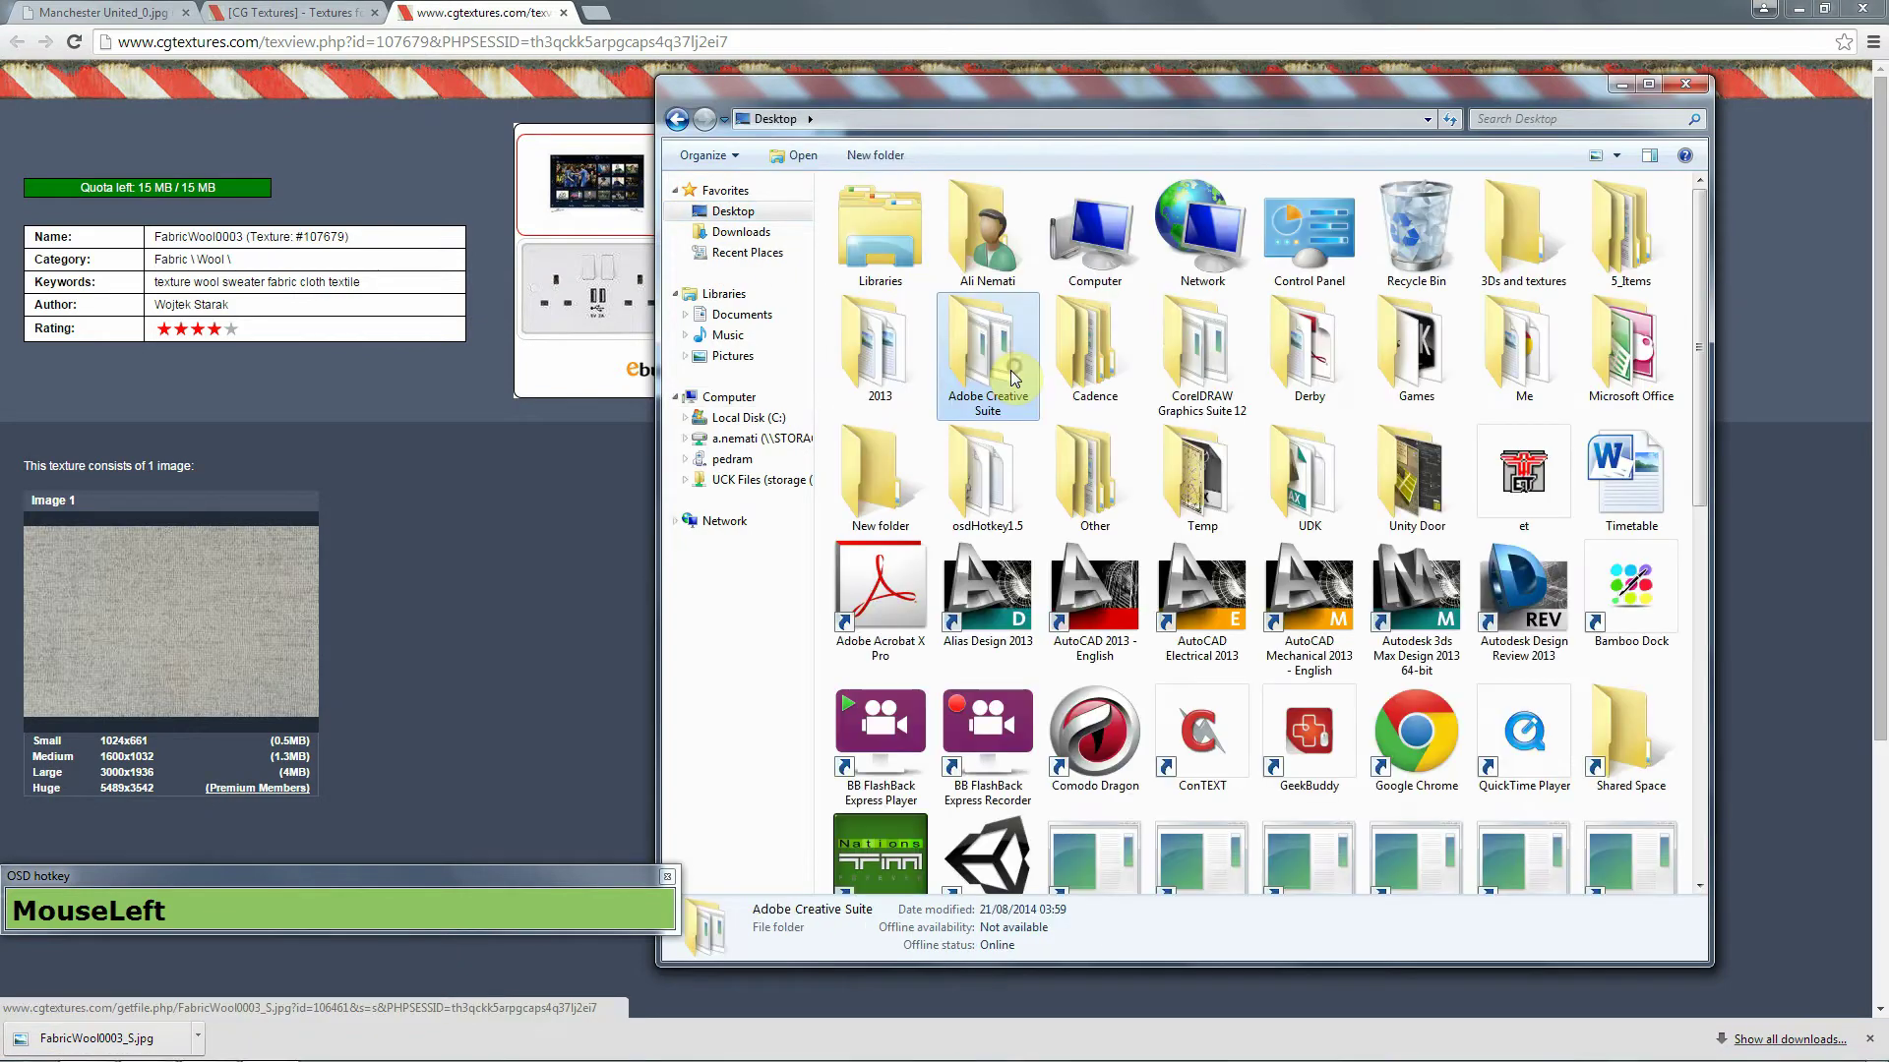
key("KP_2")
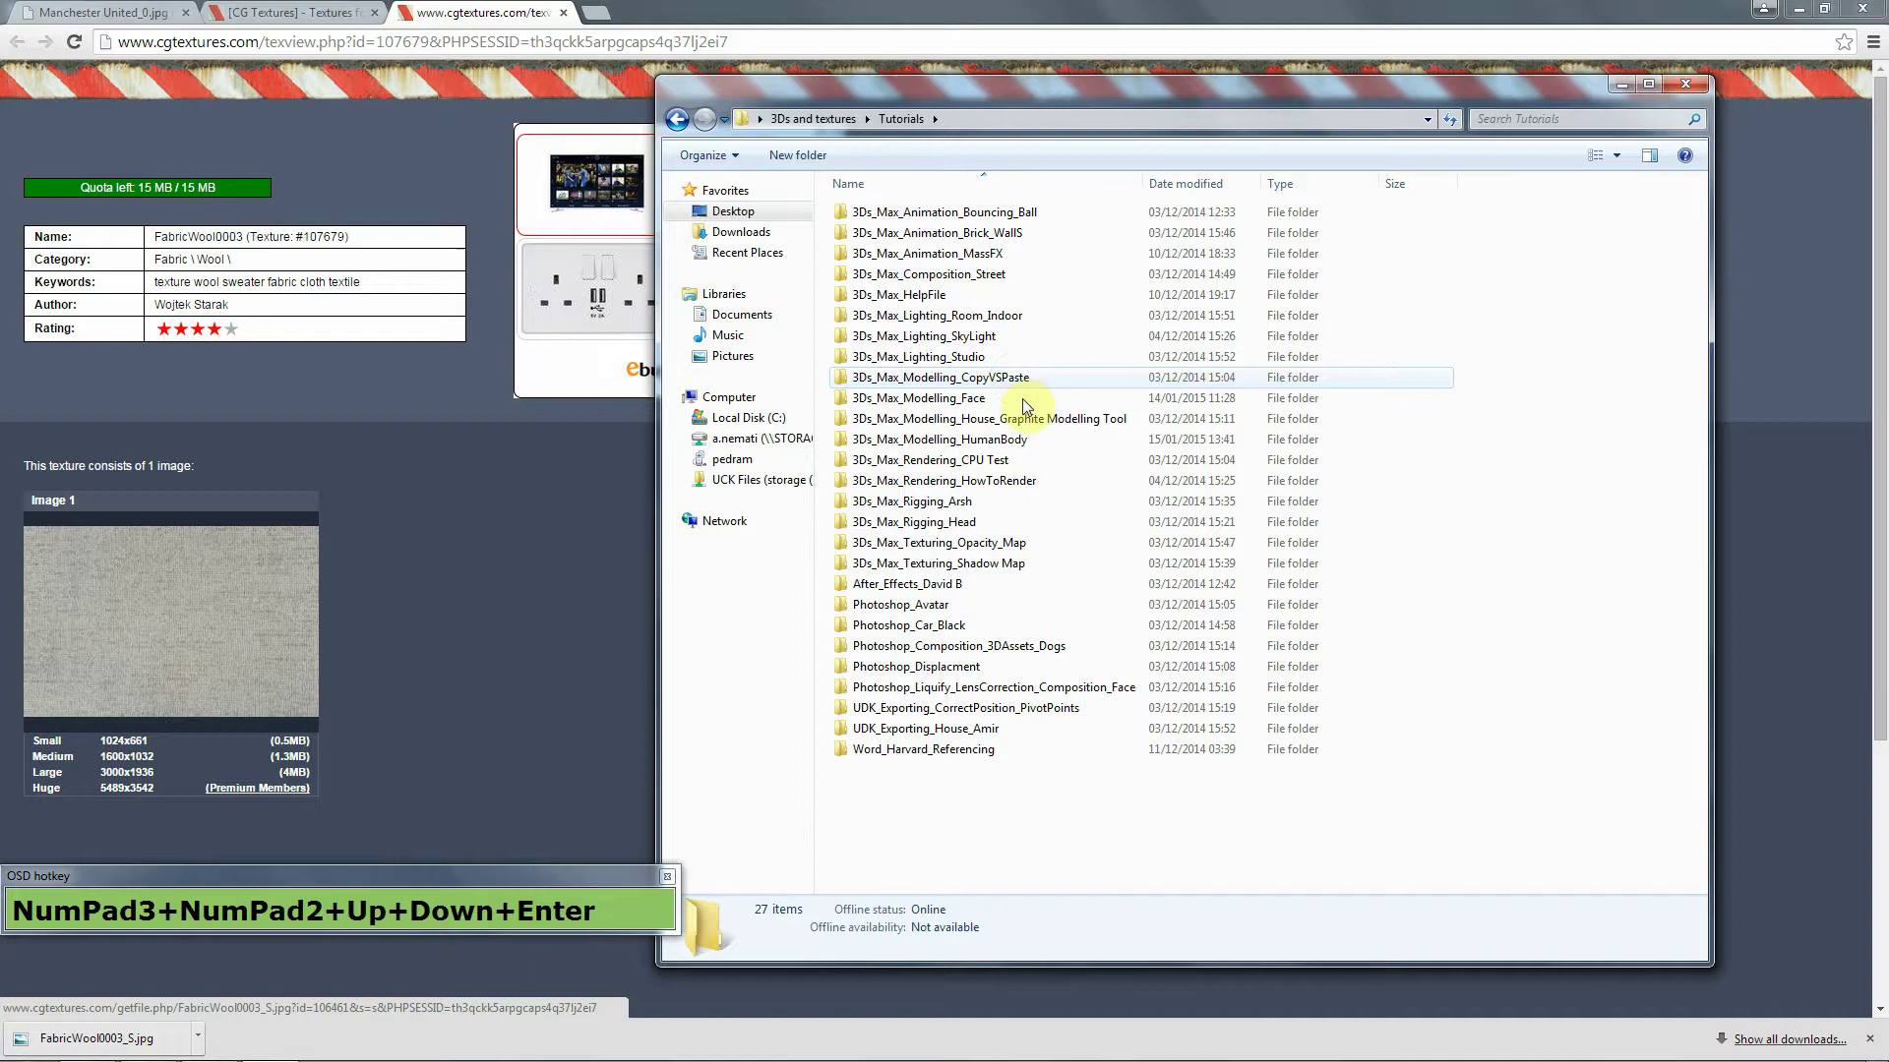
left_click(1045, 443)
key("ctrl+v")
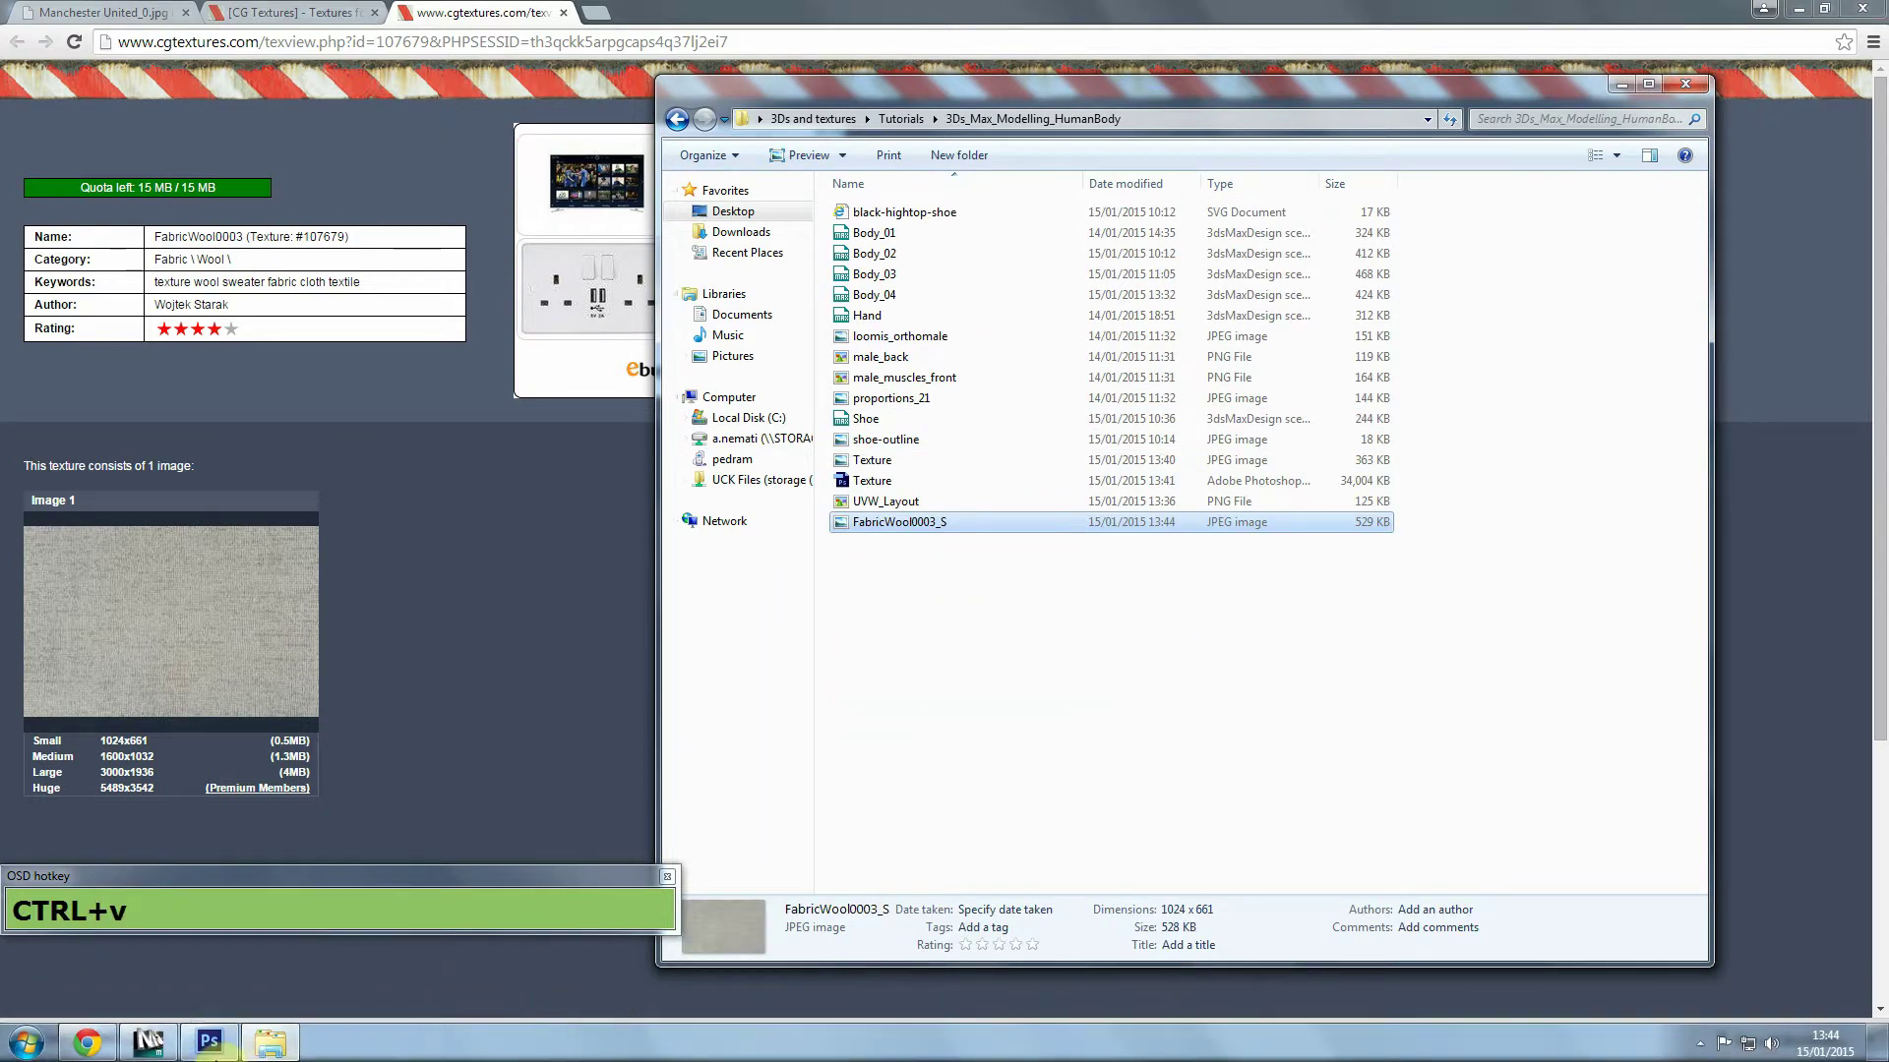
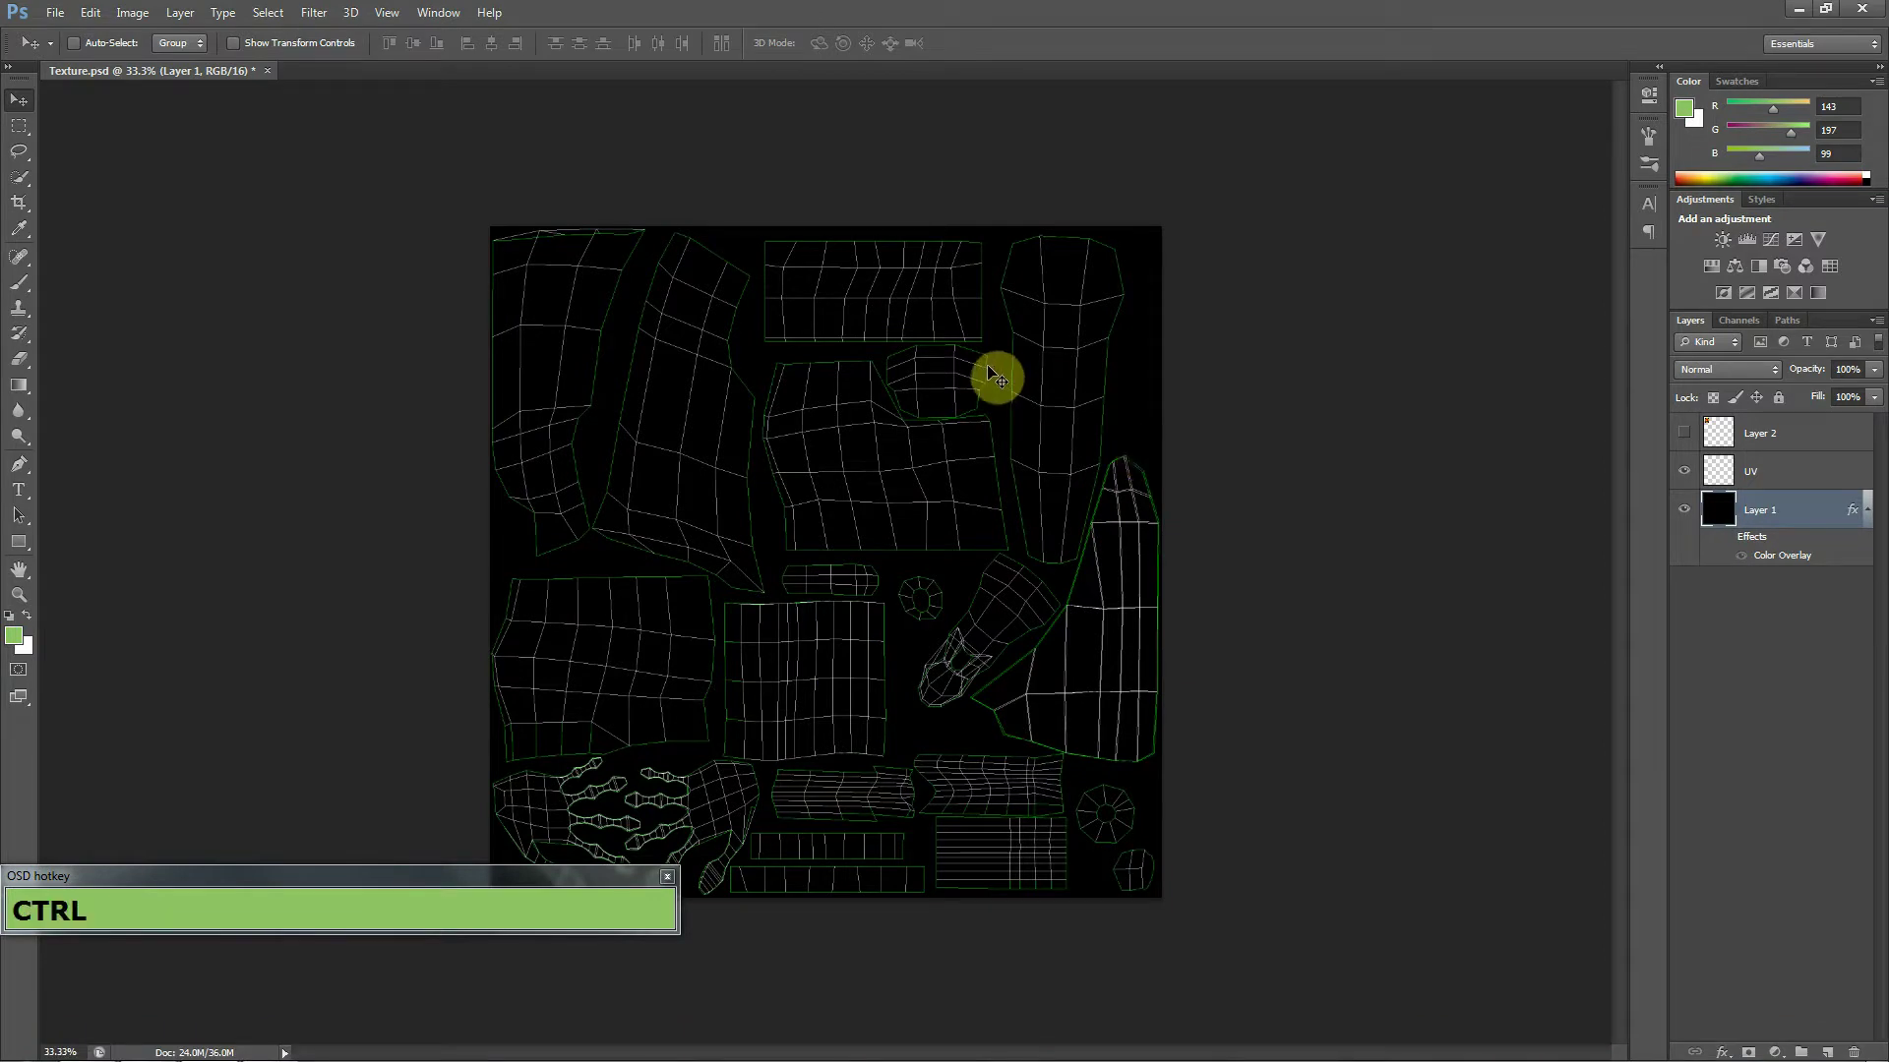
Bring up Photoshop's Open dialog at the tutorial folder to load FabricWool0003_S.jpg.
key("ctrl+o")
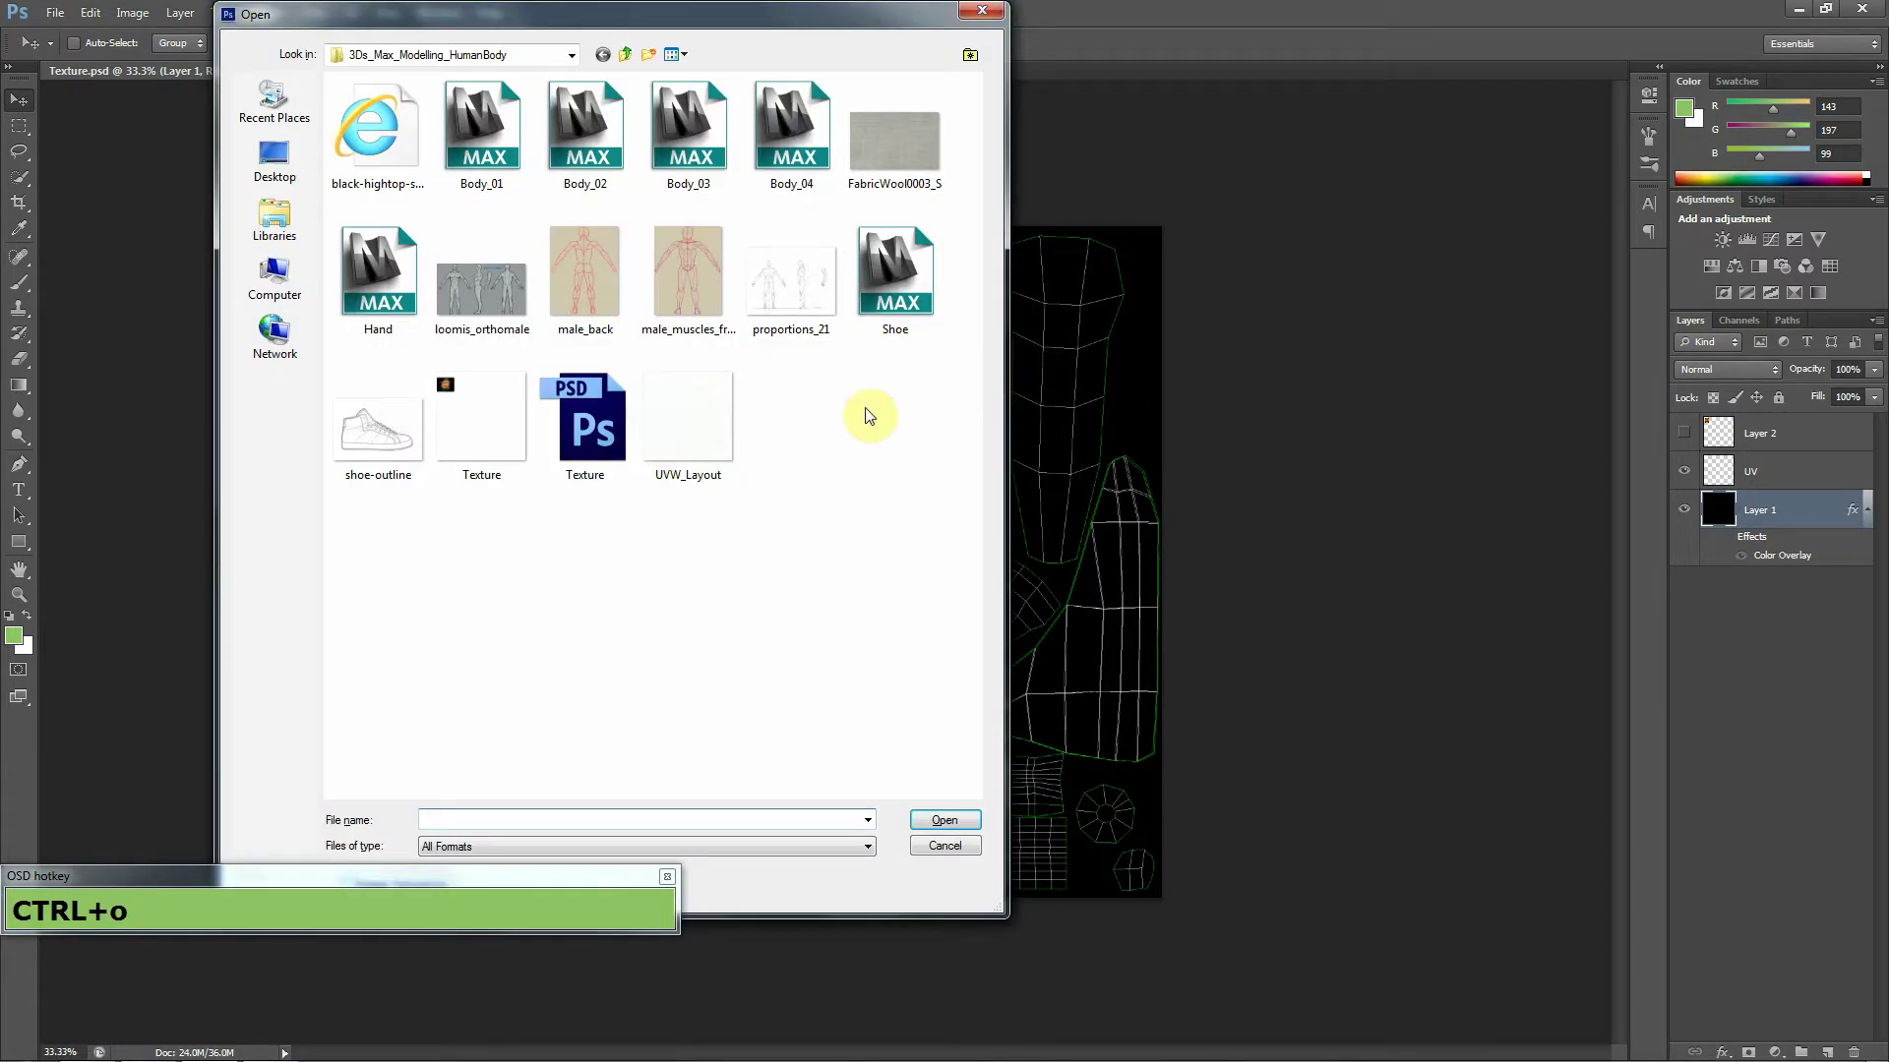
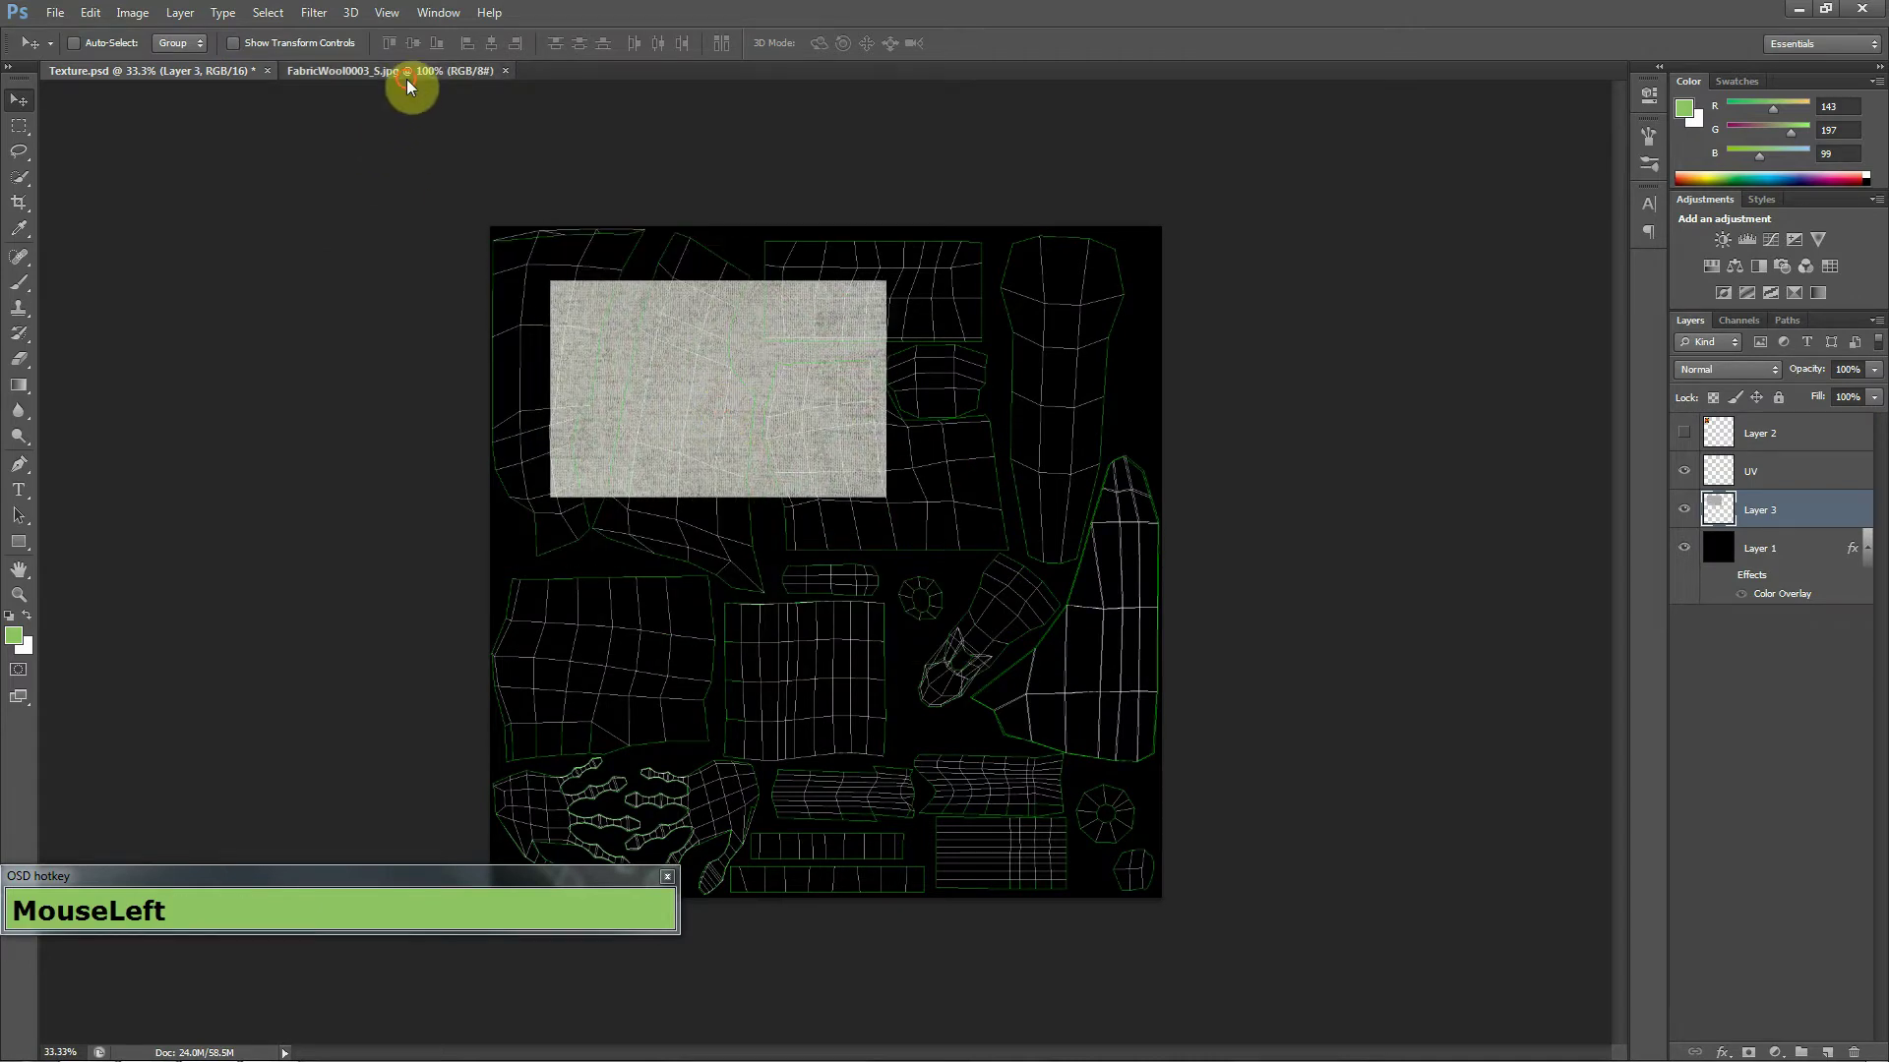
Offset the wool fabric 512 right and 330 down with Wrap Around so tile edges meet mid-image.
key("ctrl+d")
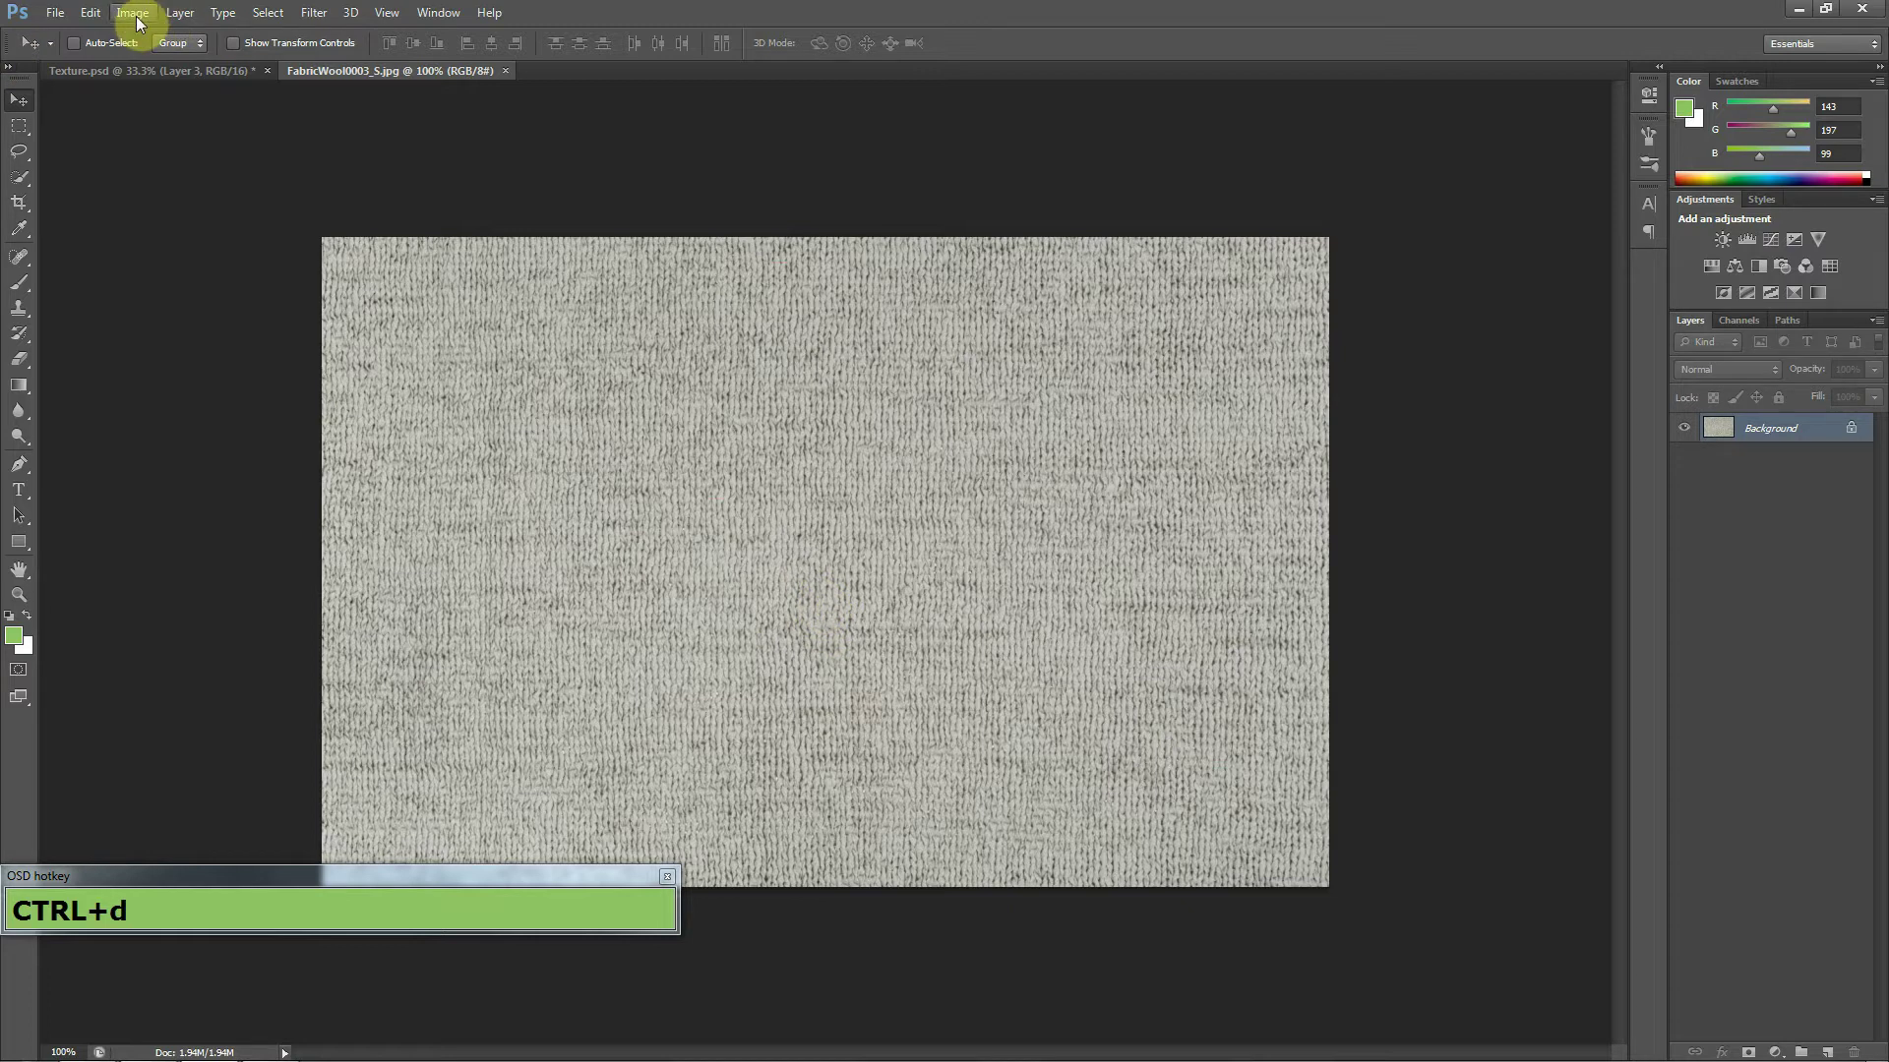
left_click(139, 10)
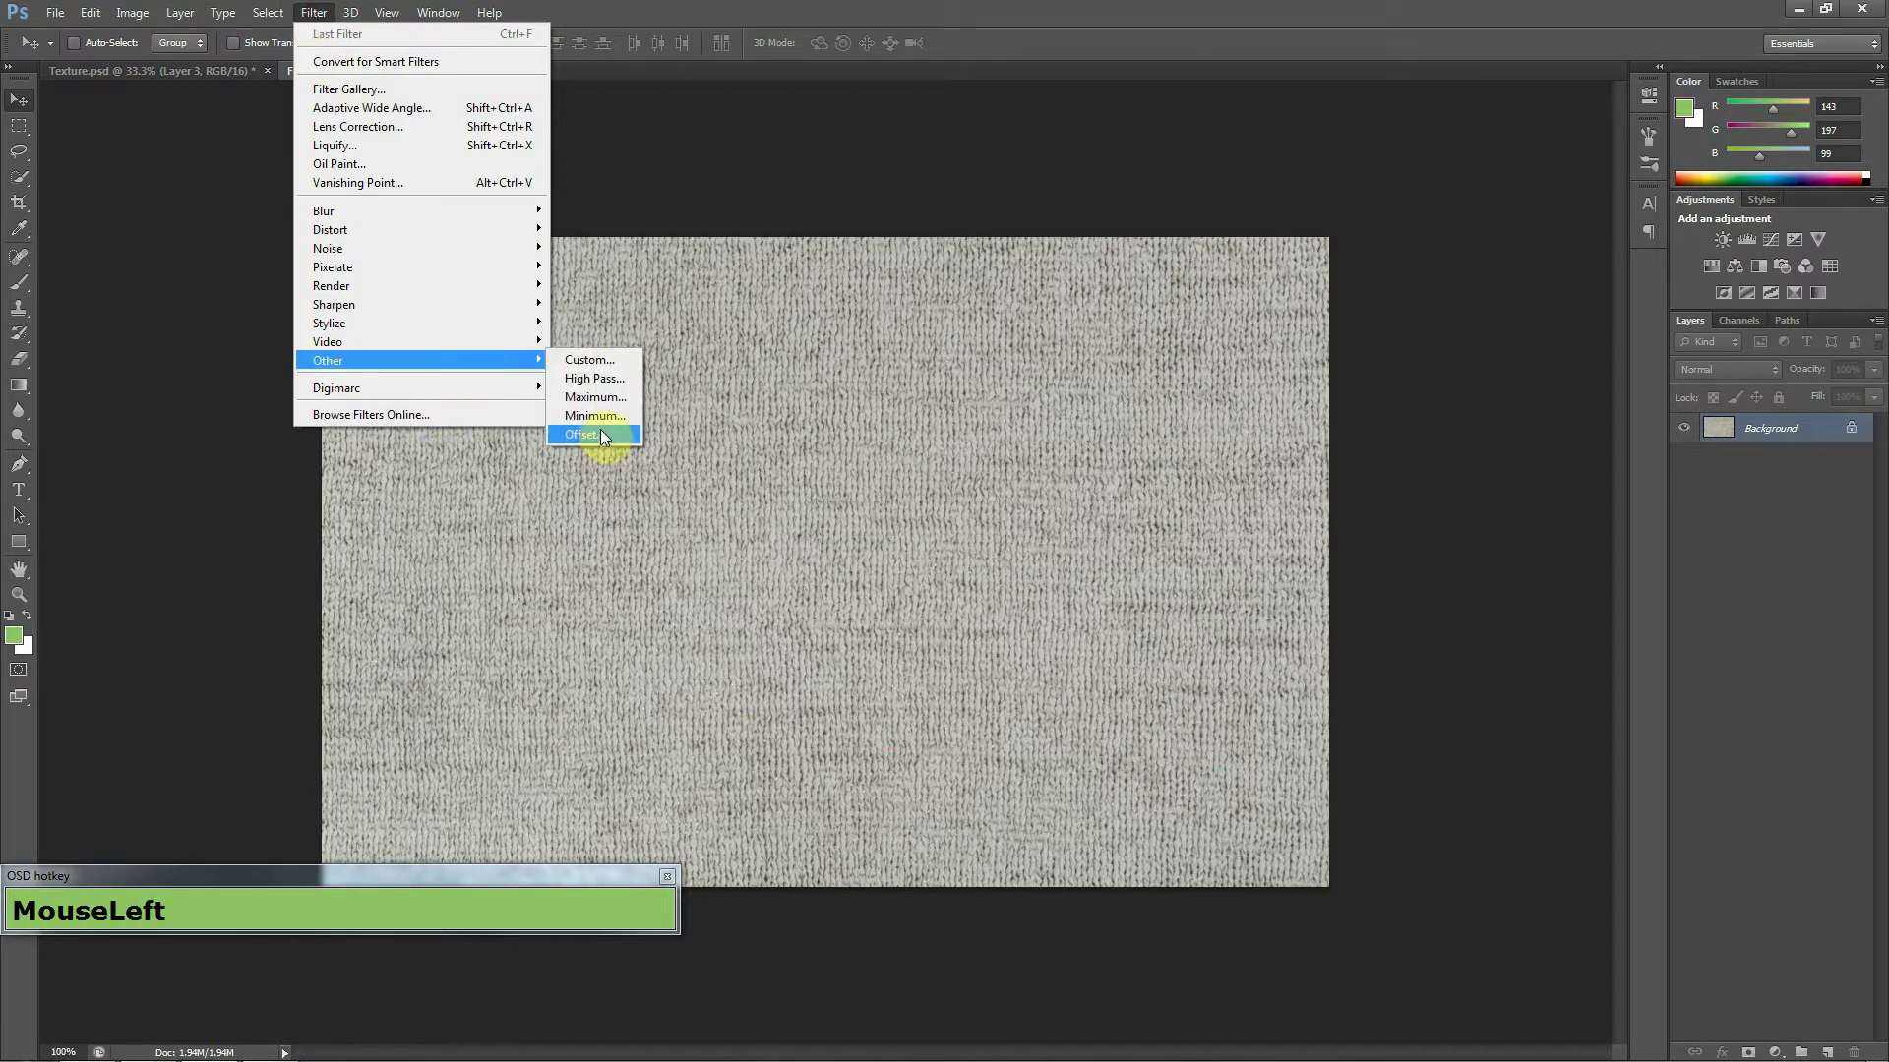
key("KP_5")
key("KP_1")
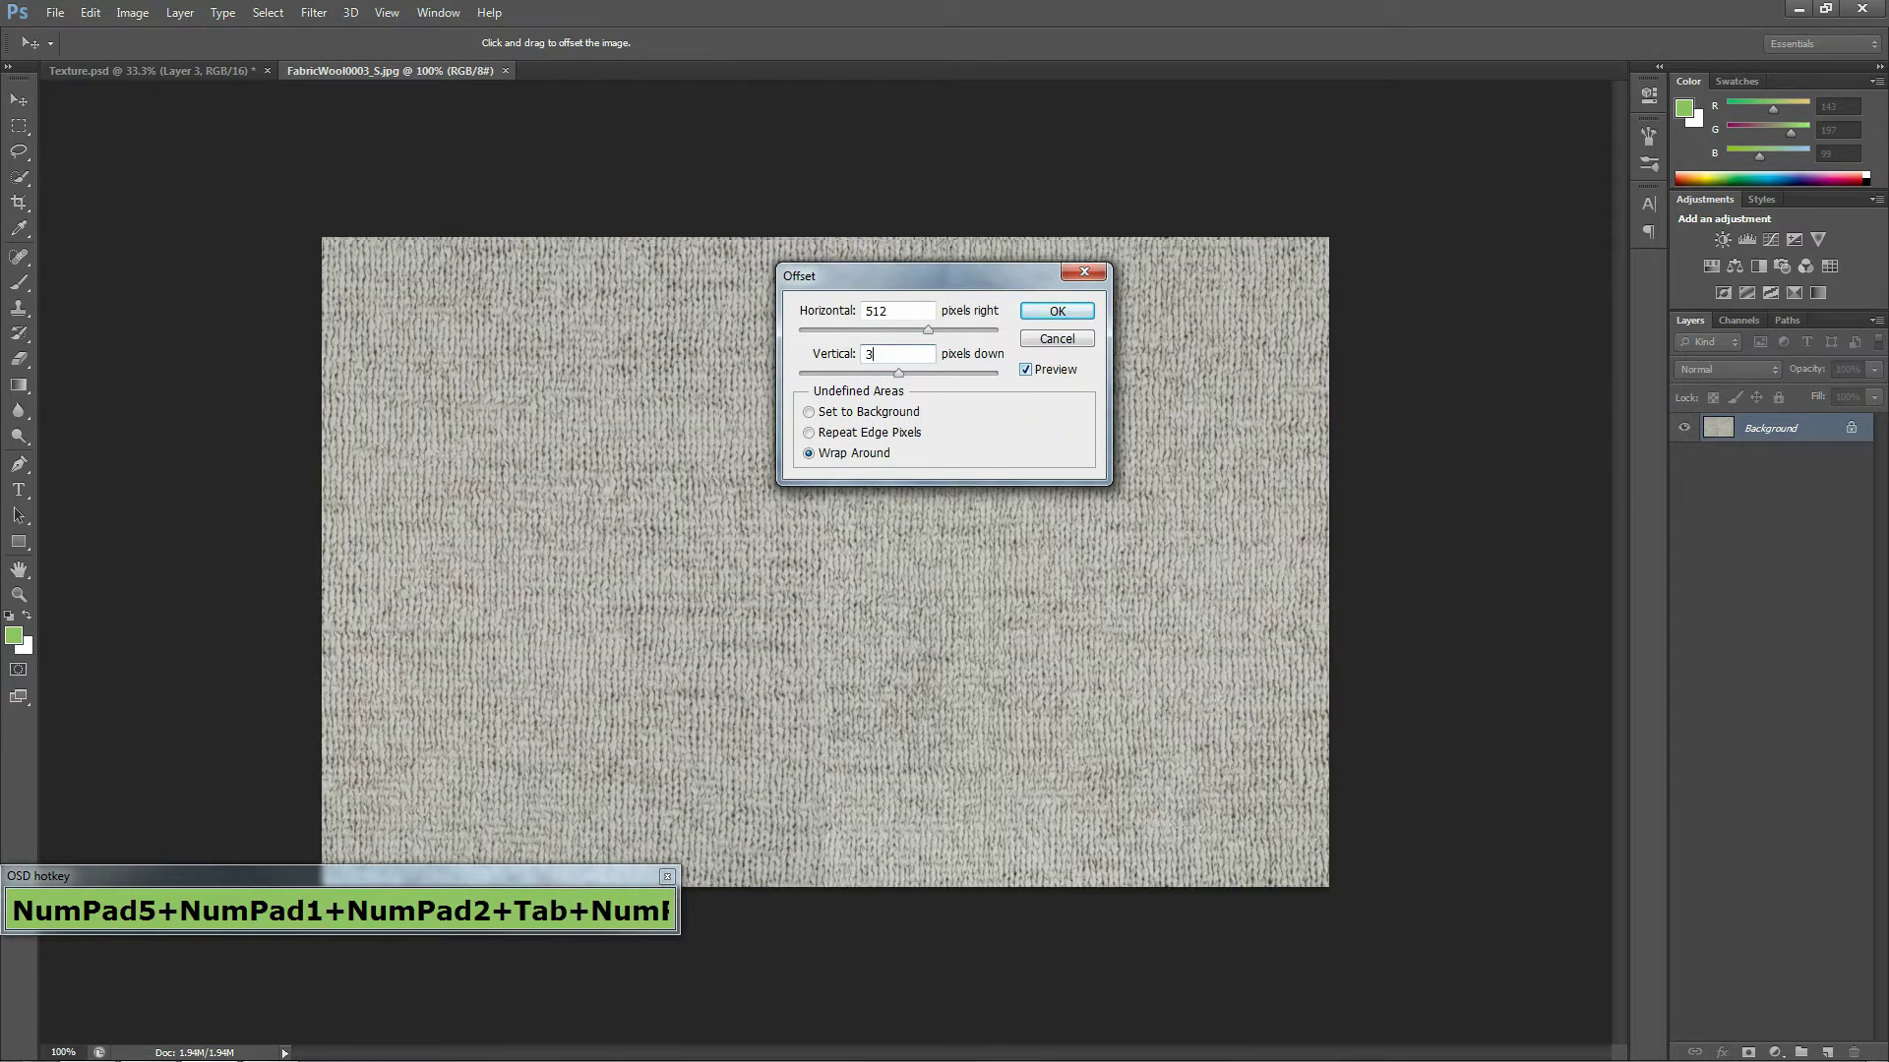
key("KP_3")
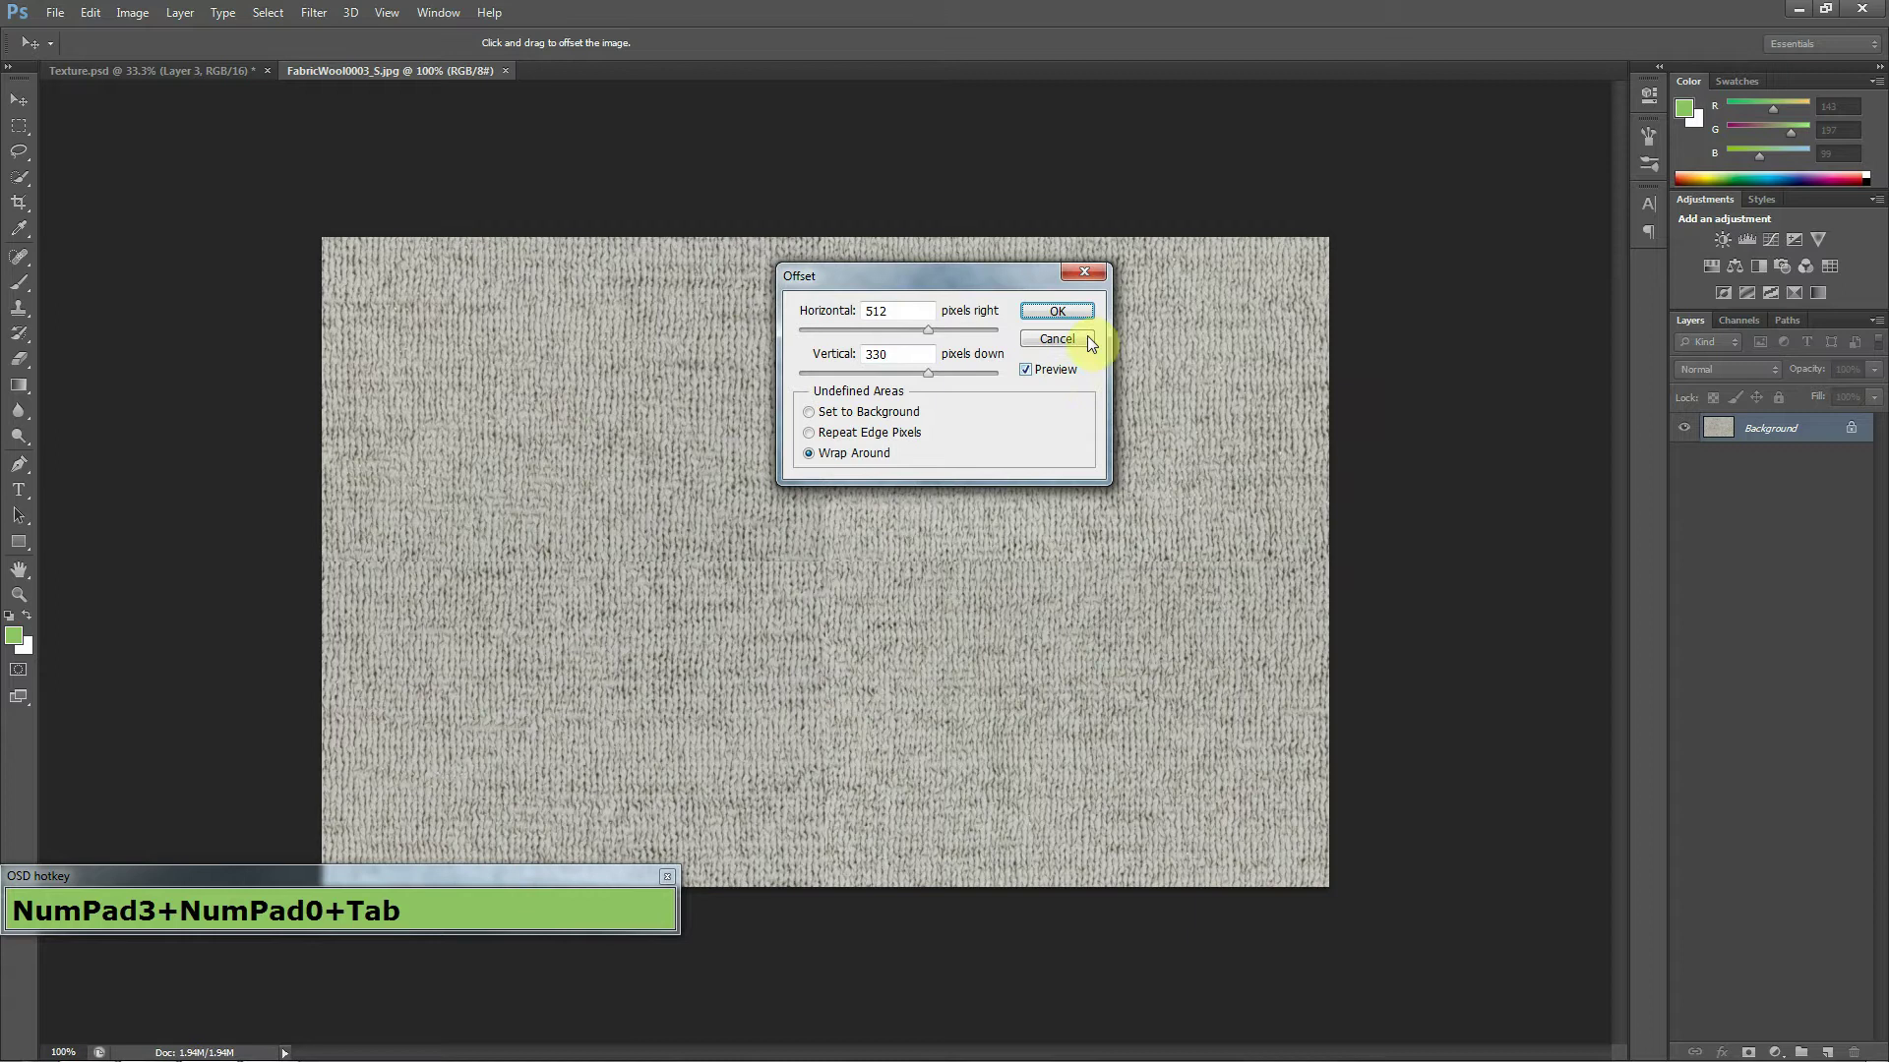
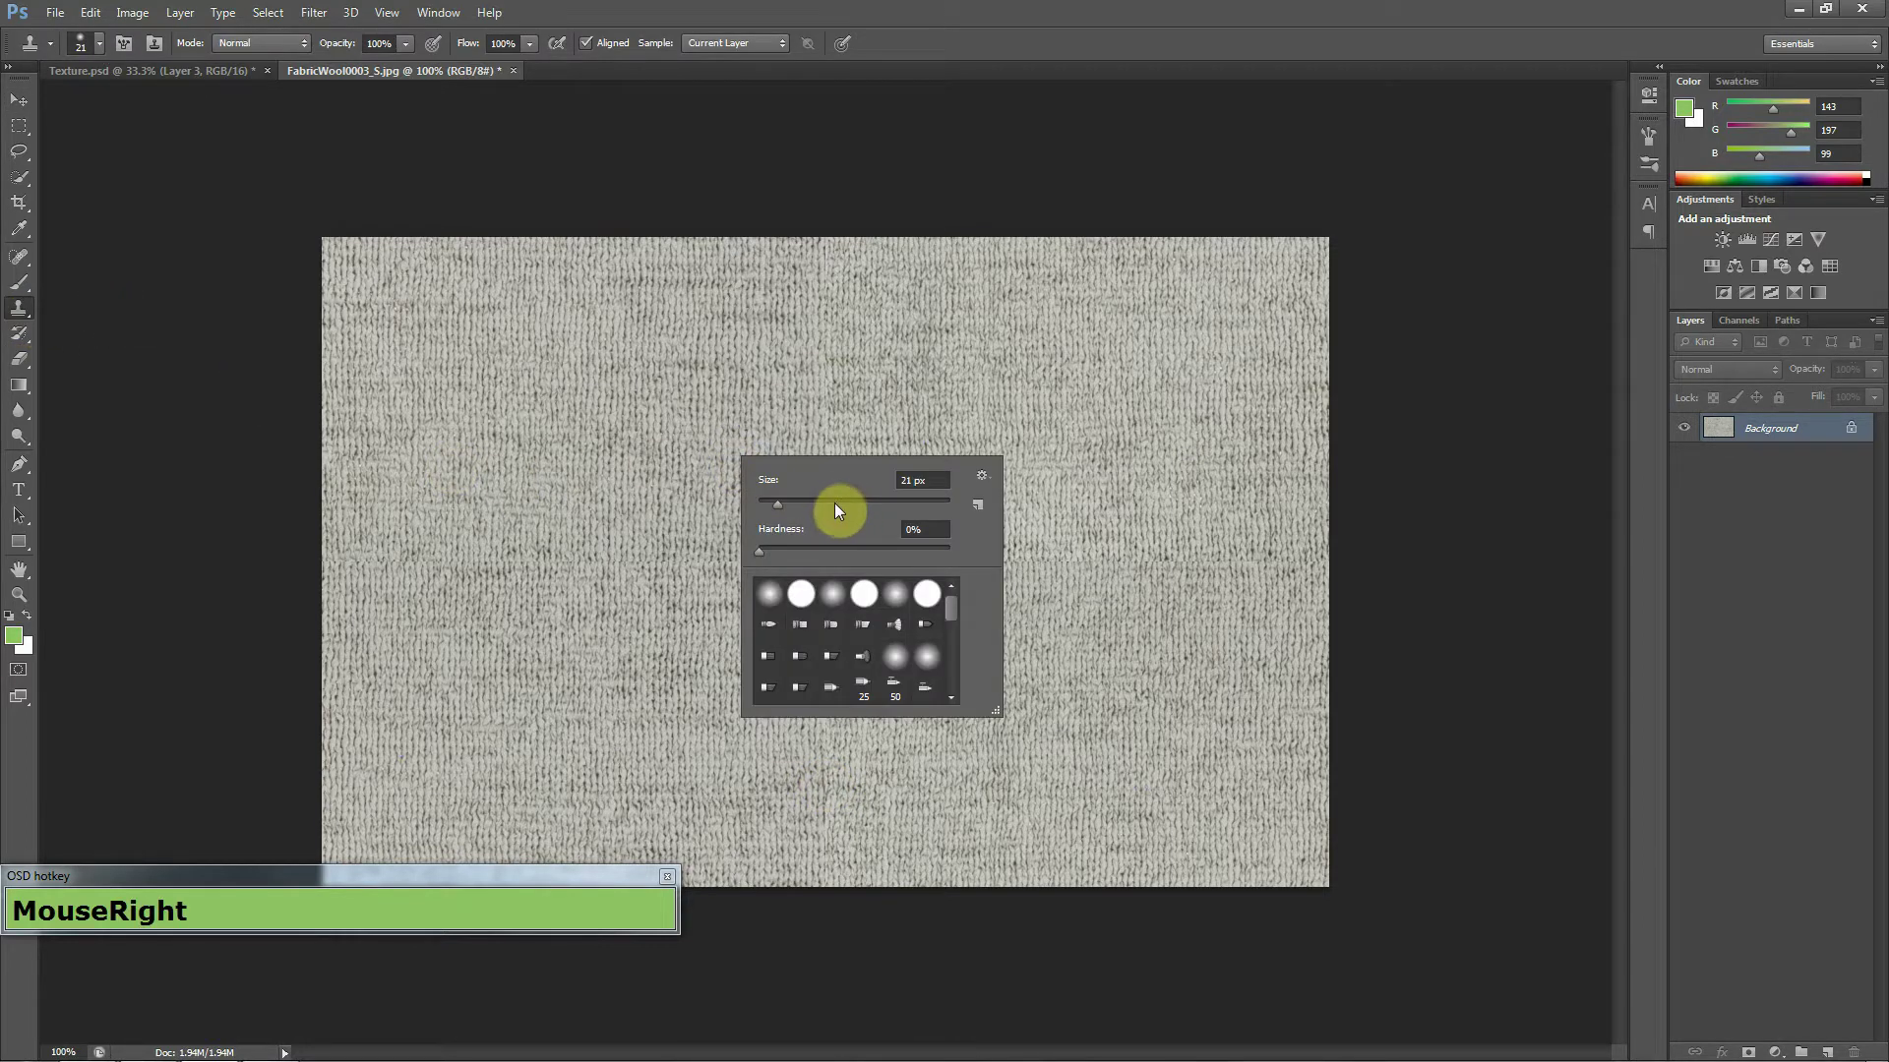
Enlarge the healing brush, paint over the central seams, stepping back over unsatisfactory strokes.
left_click_drag(845, 502, 856, 501)
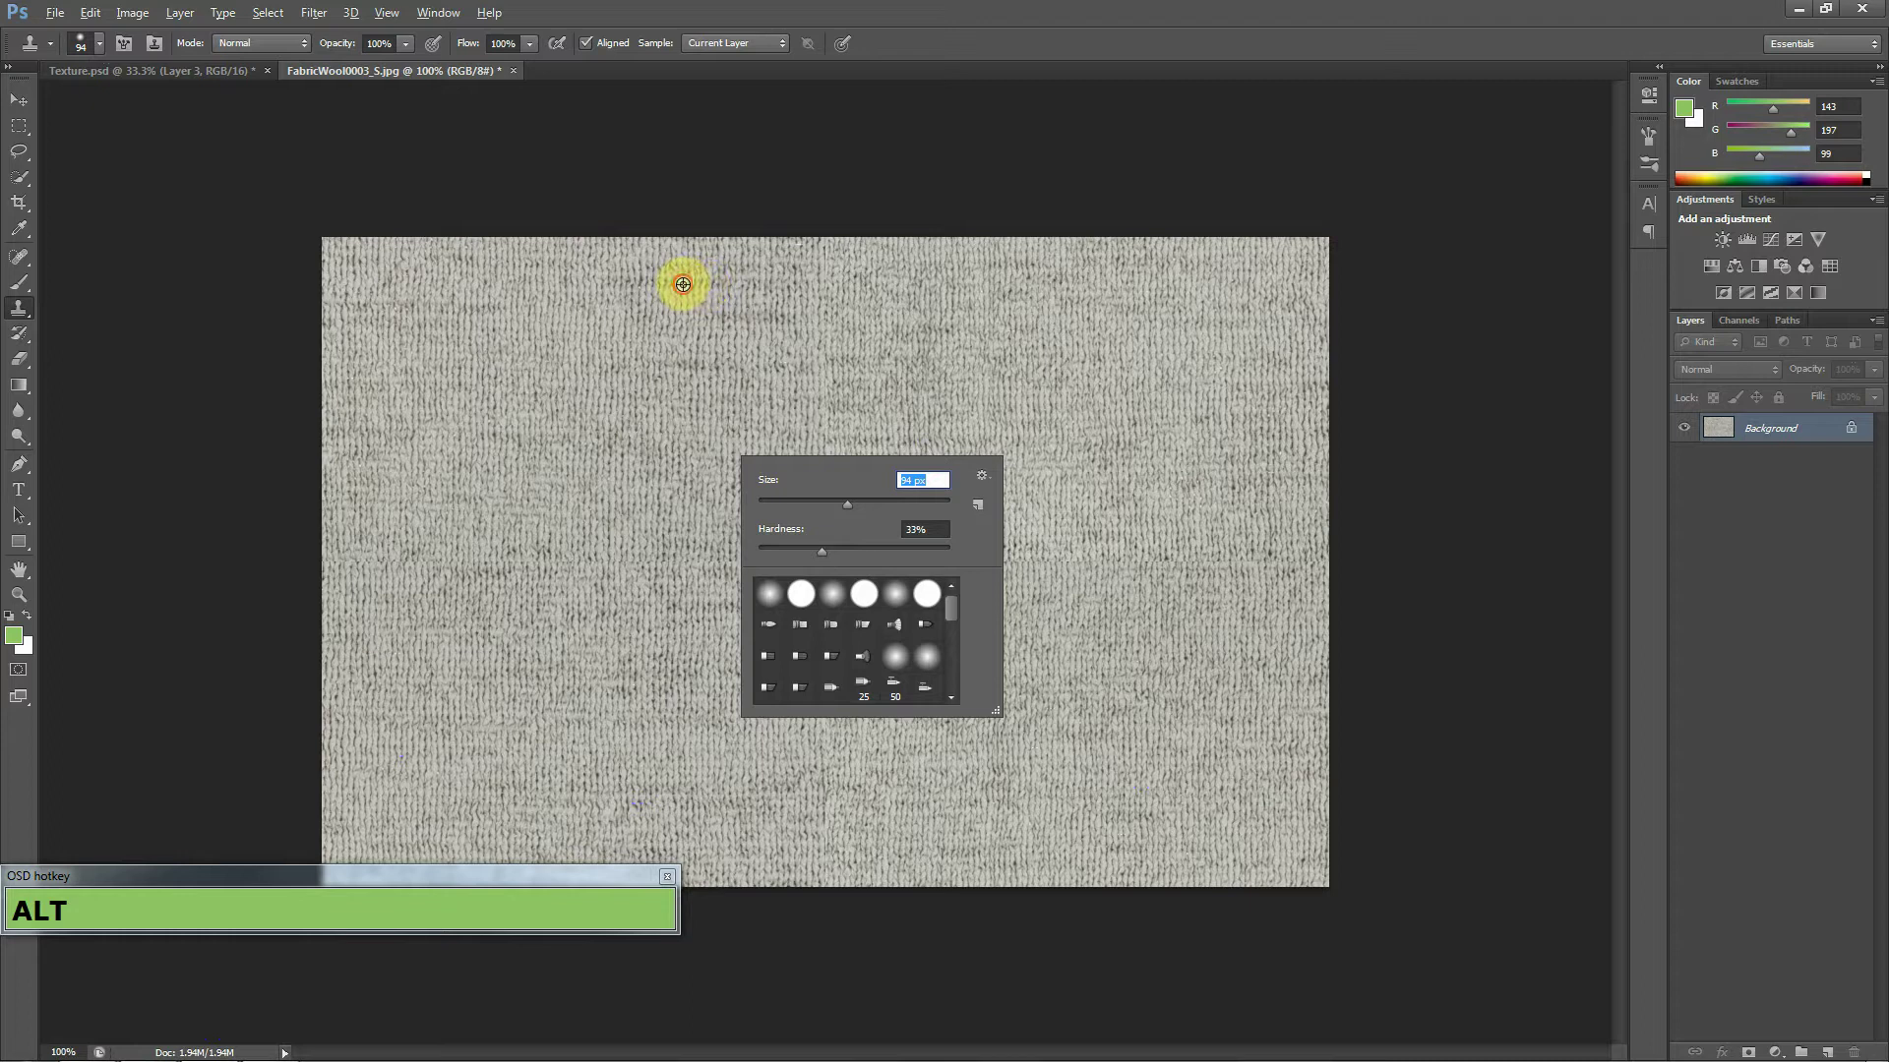
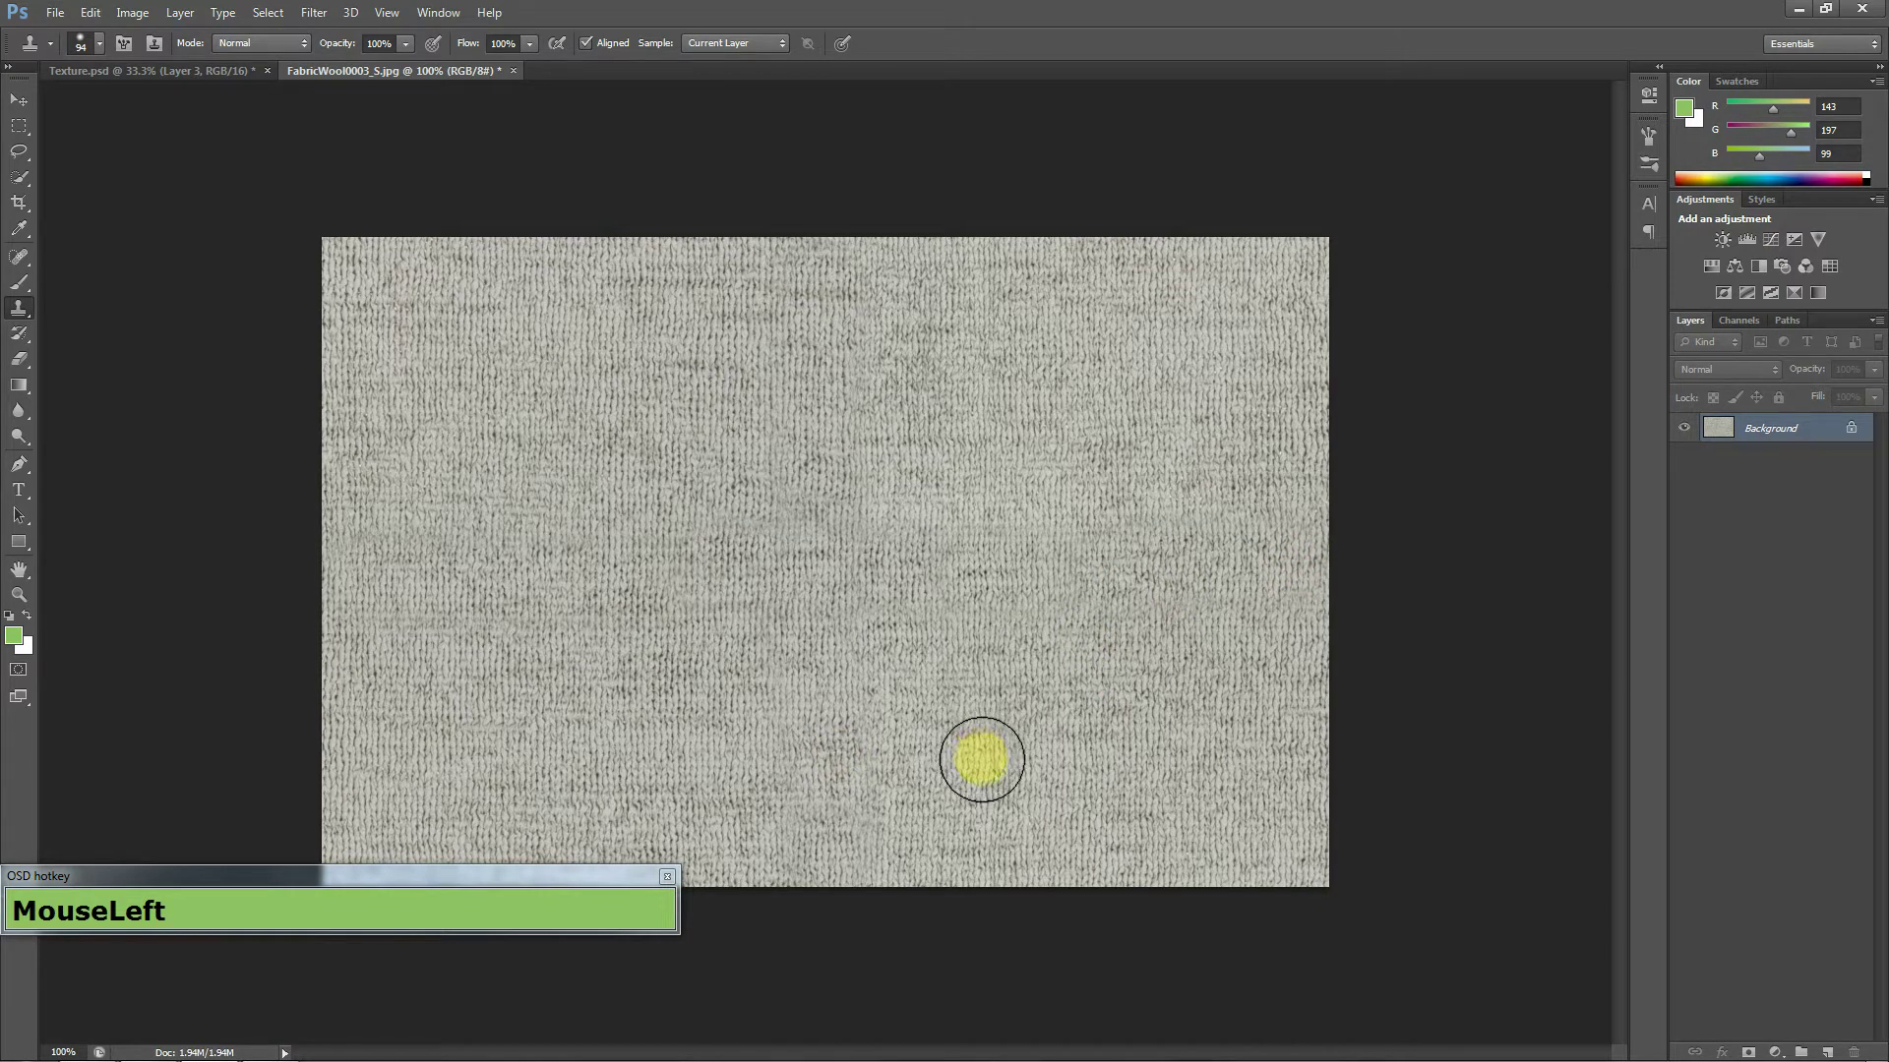
key("ctrl+alt+z")
key("ctrl+alt+z")
key("ctrl+alt+z")
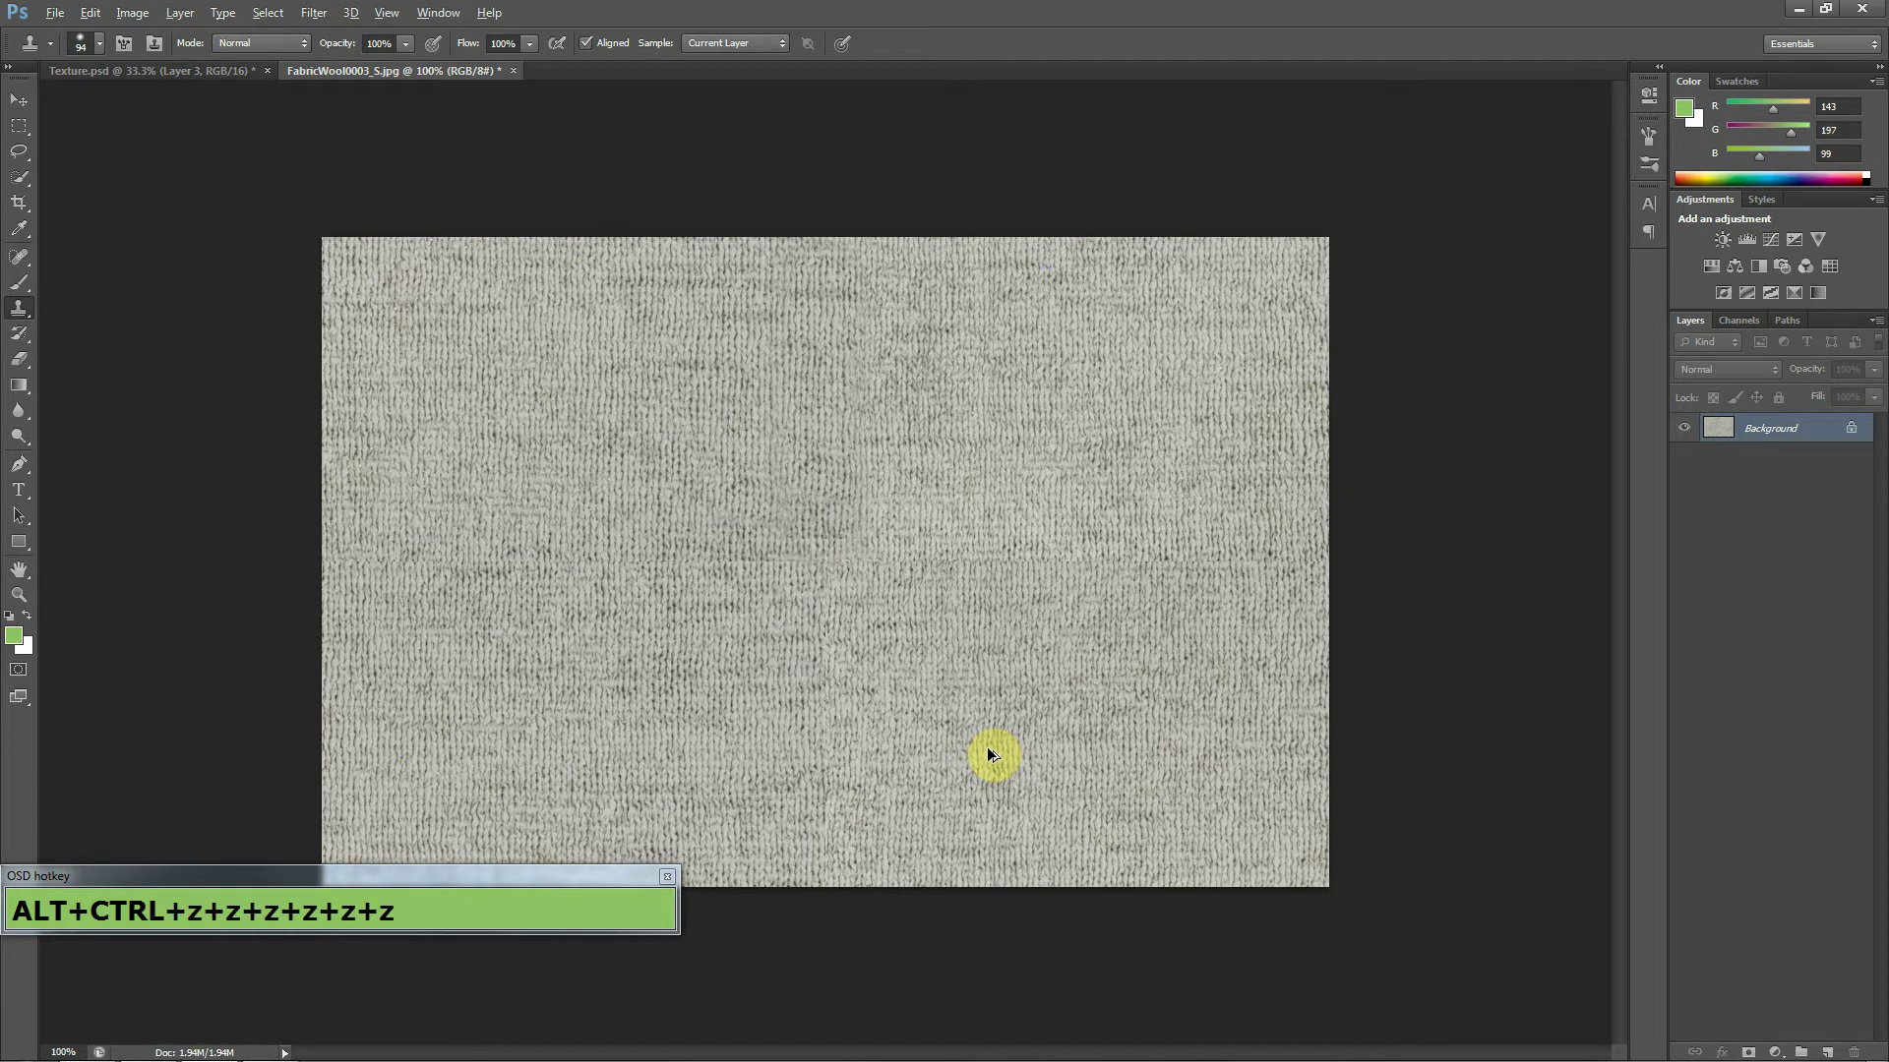
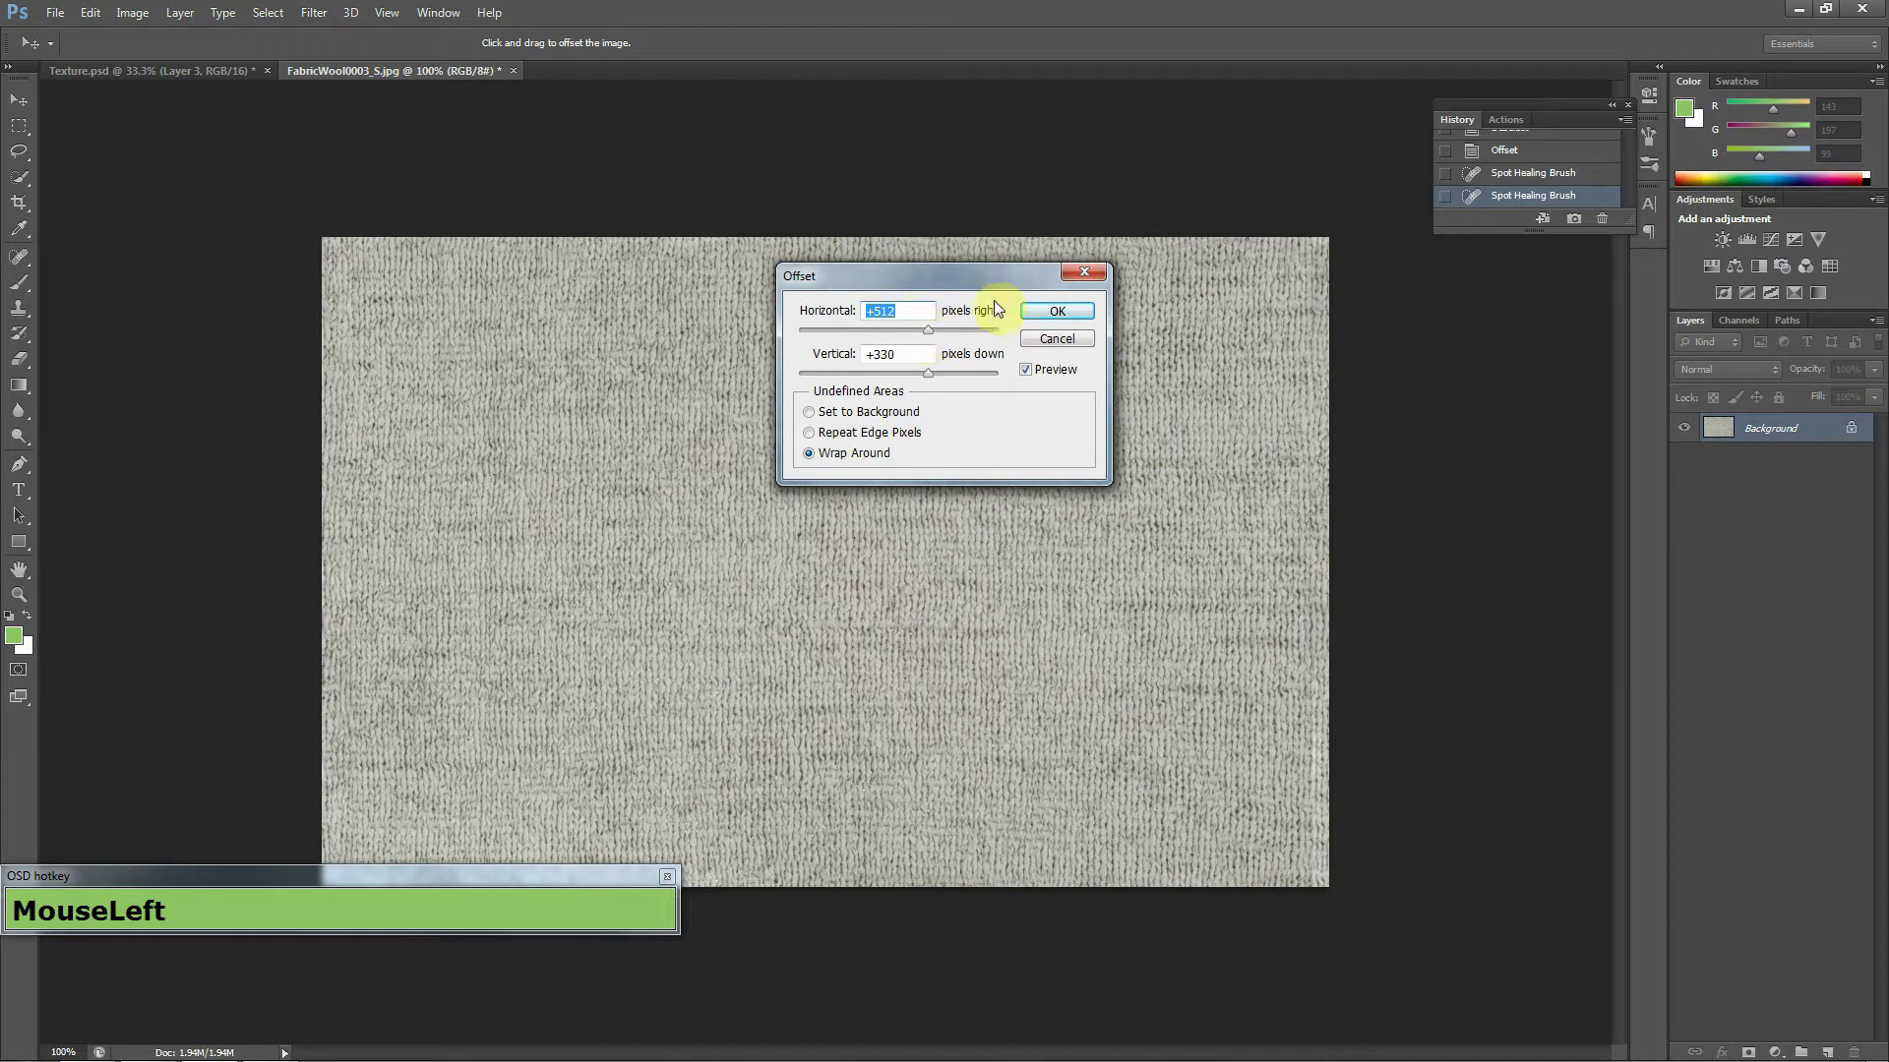
Zero the fabric offset, step back in History before it, and define the healed wool as a pattern.
key("KP_0")
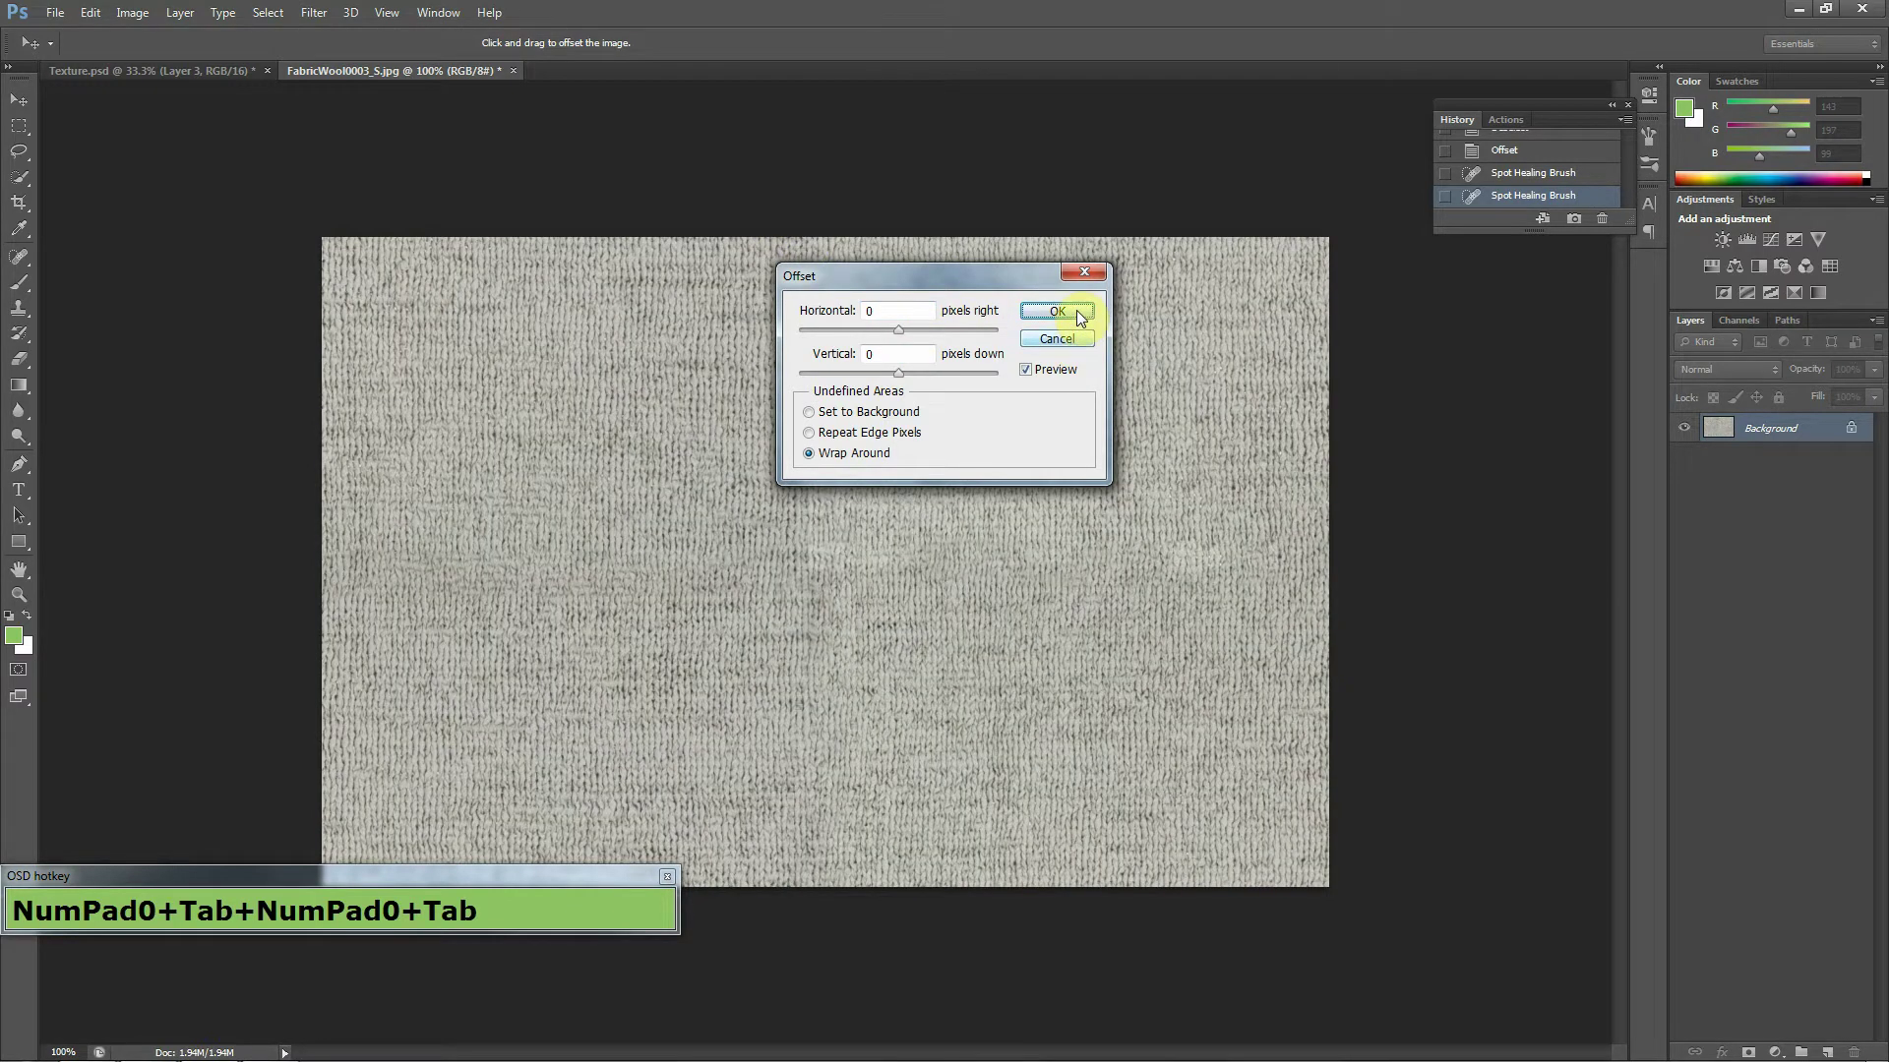
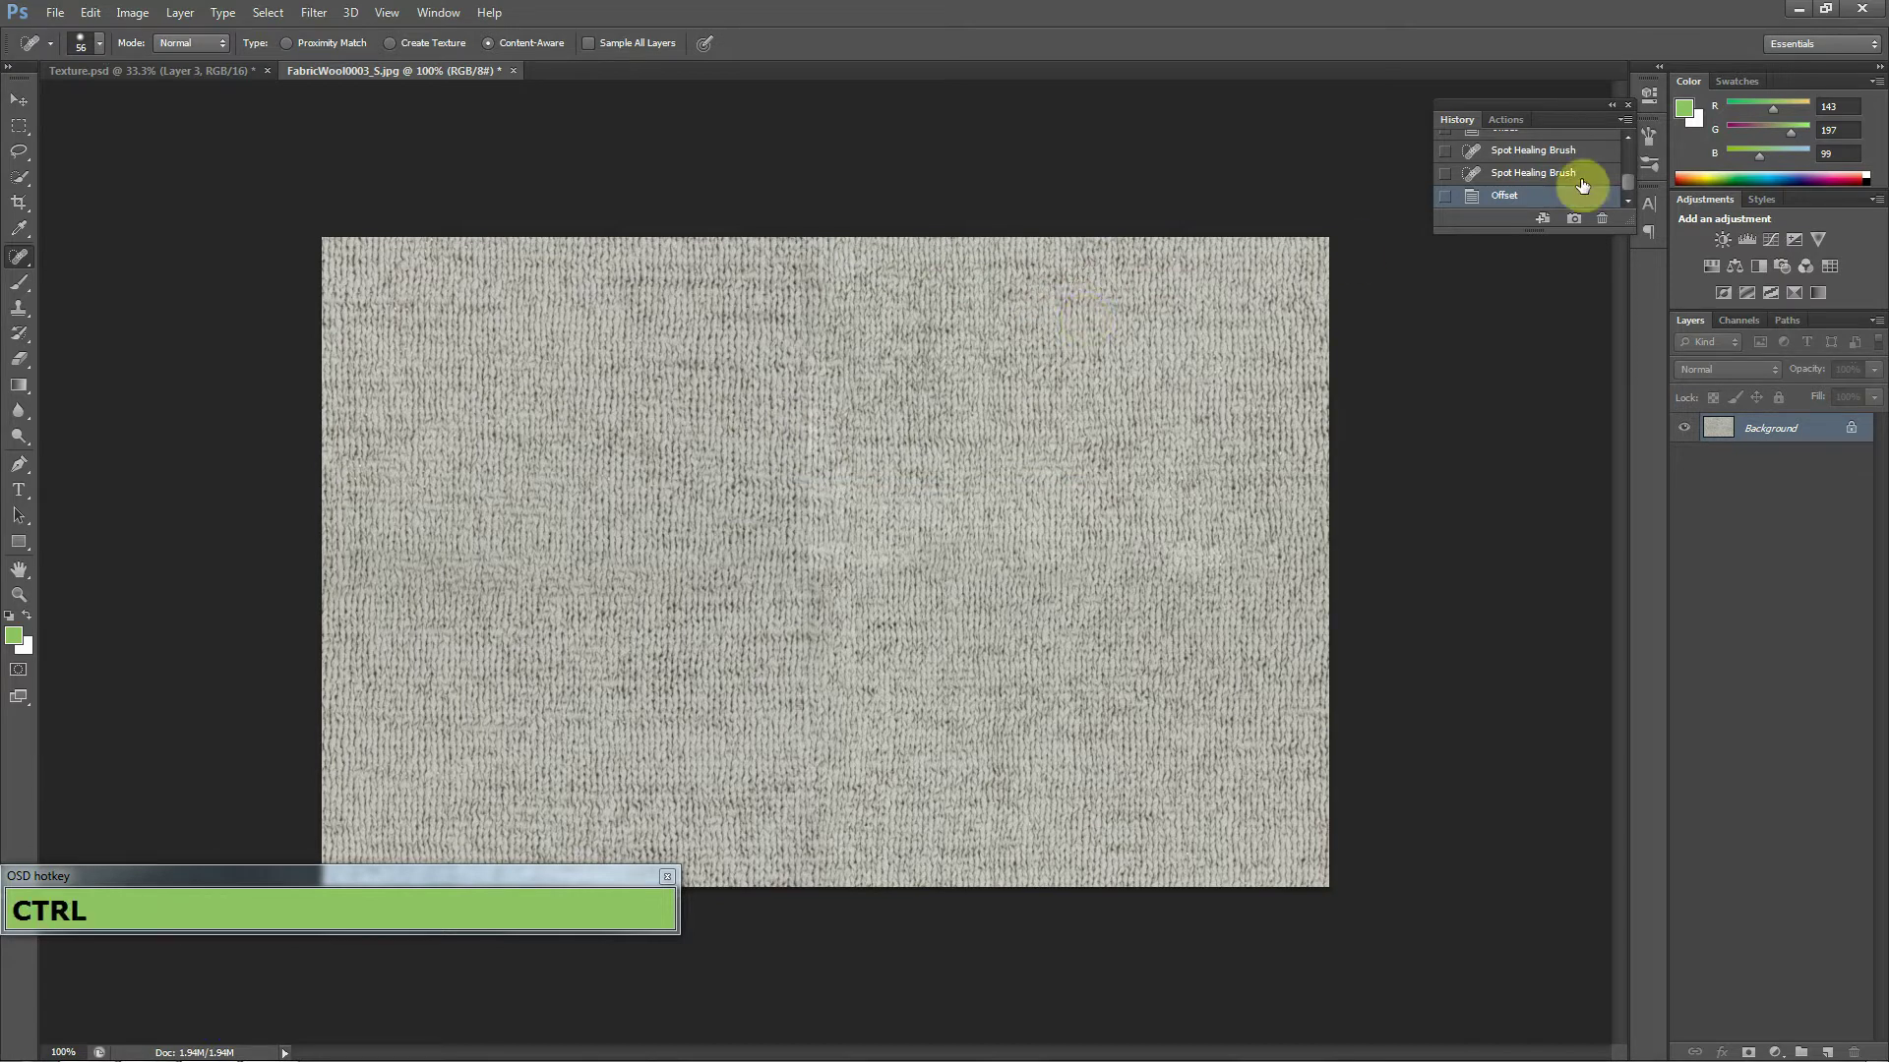
left_click_drag(1572, 183, 970, 430)
key("Delete")
key("Return")
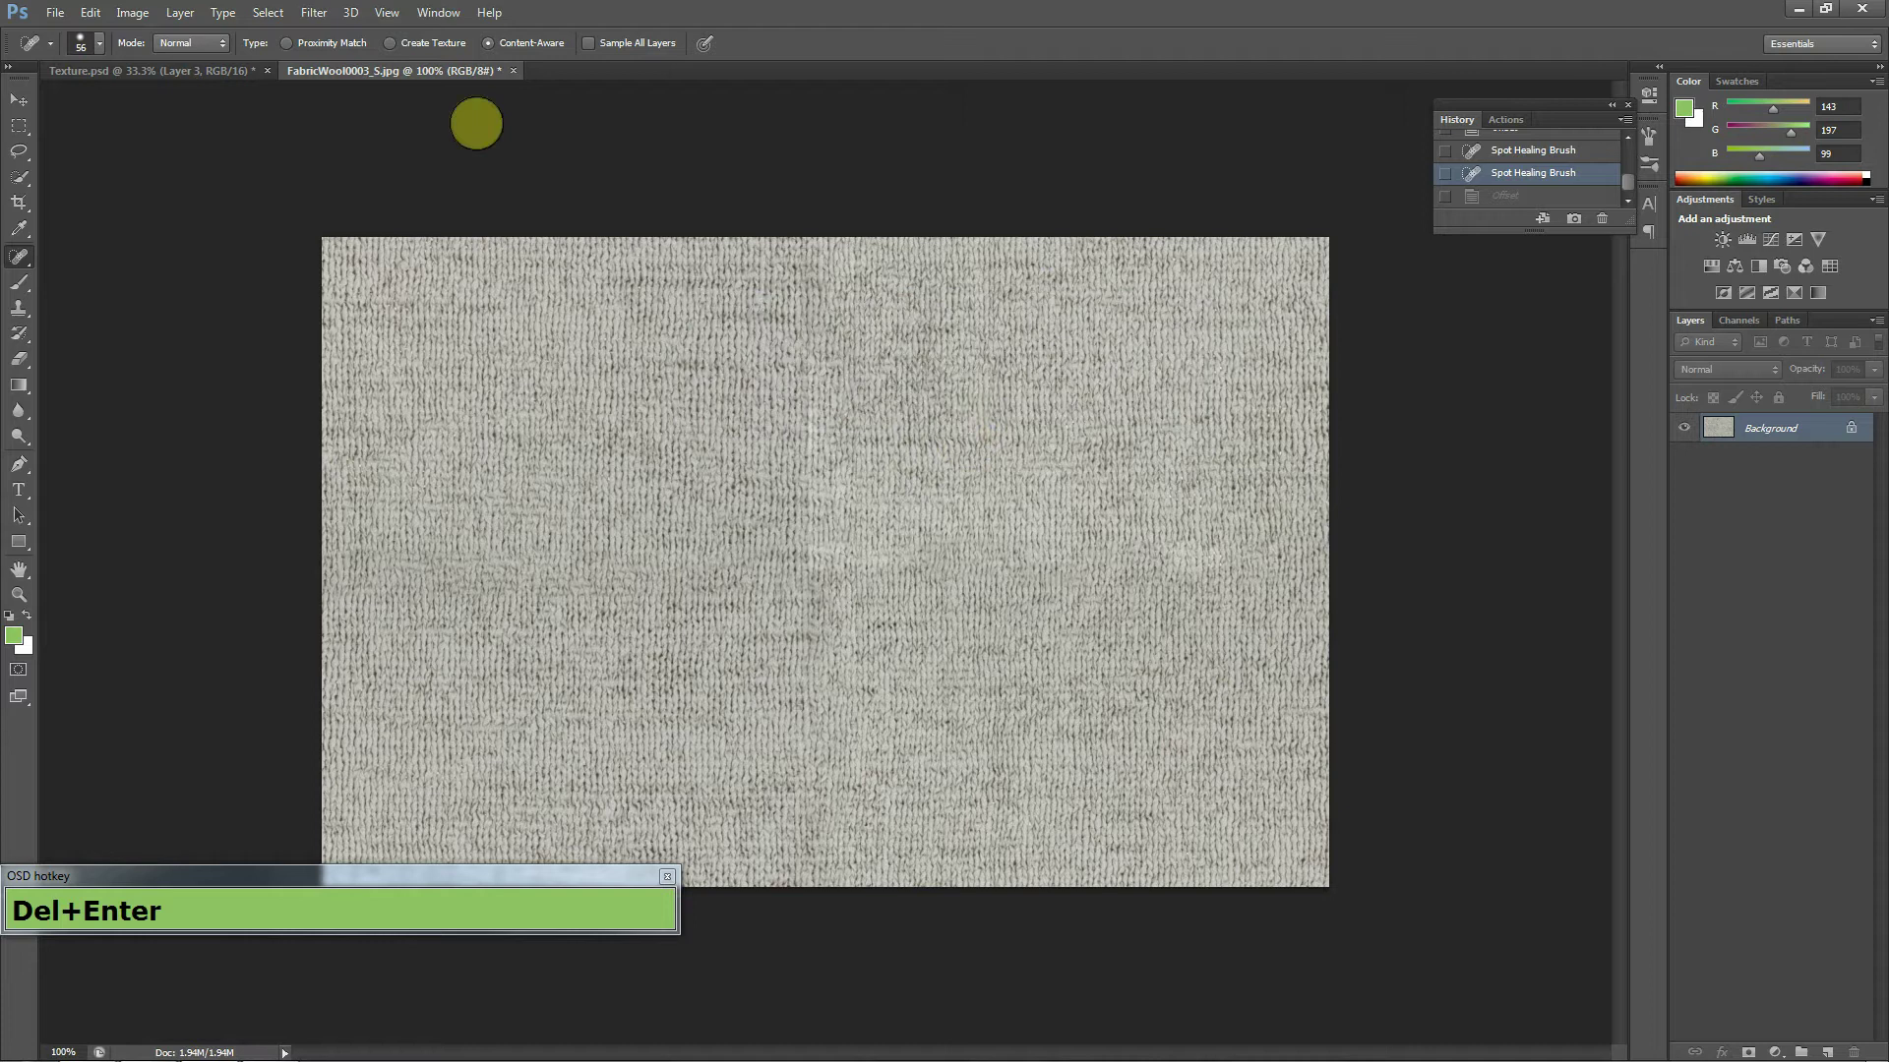
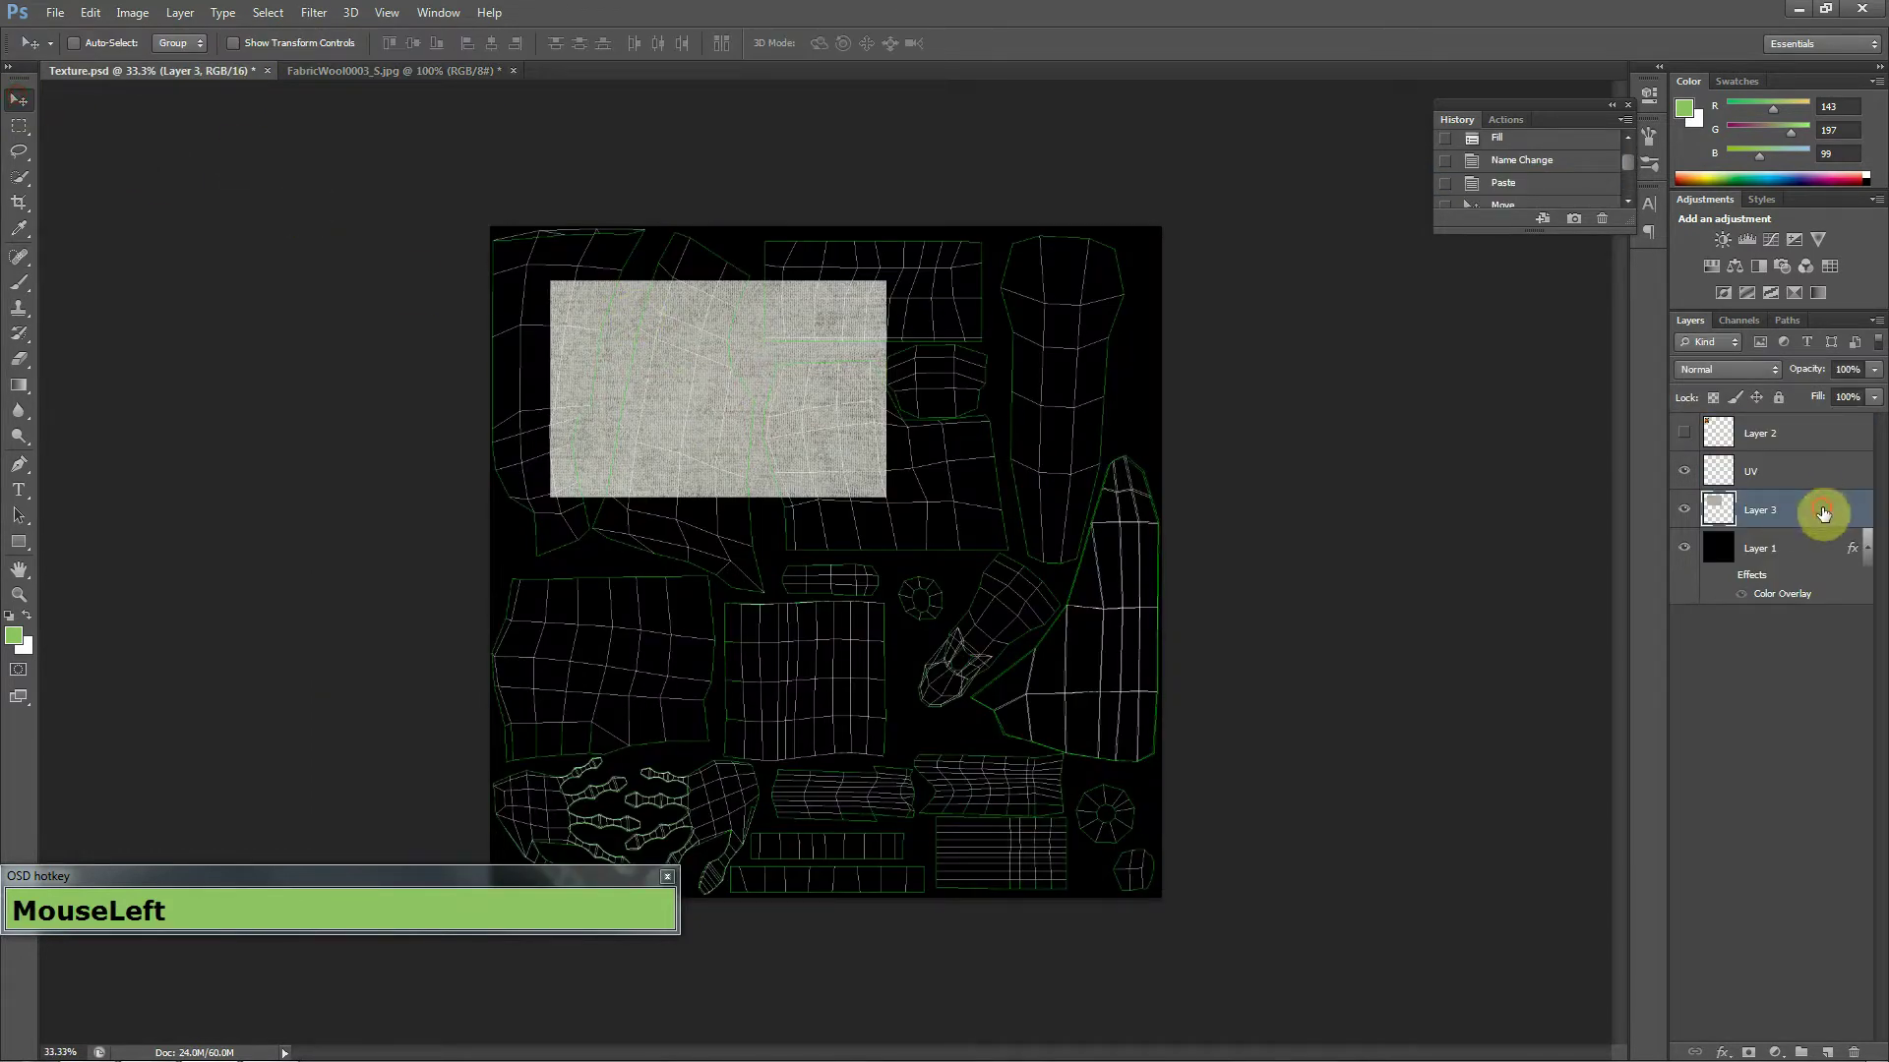
Delete the pasted fabric Layer 3 and replace it with a new layer carrying a wool Pattern Overlay.
key("Delete")
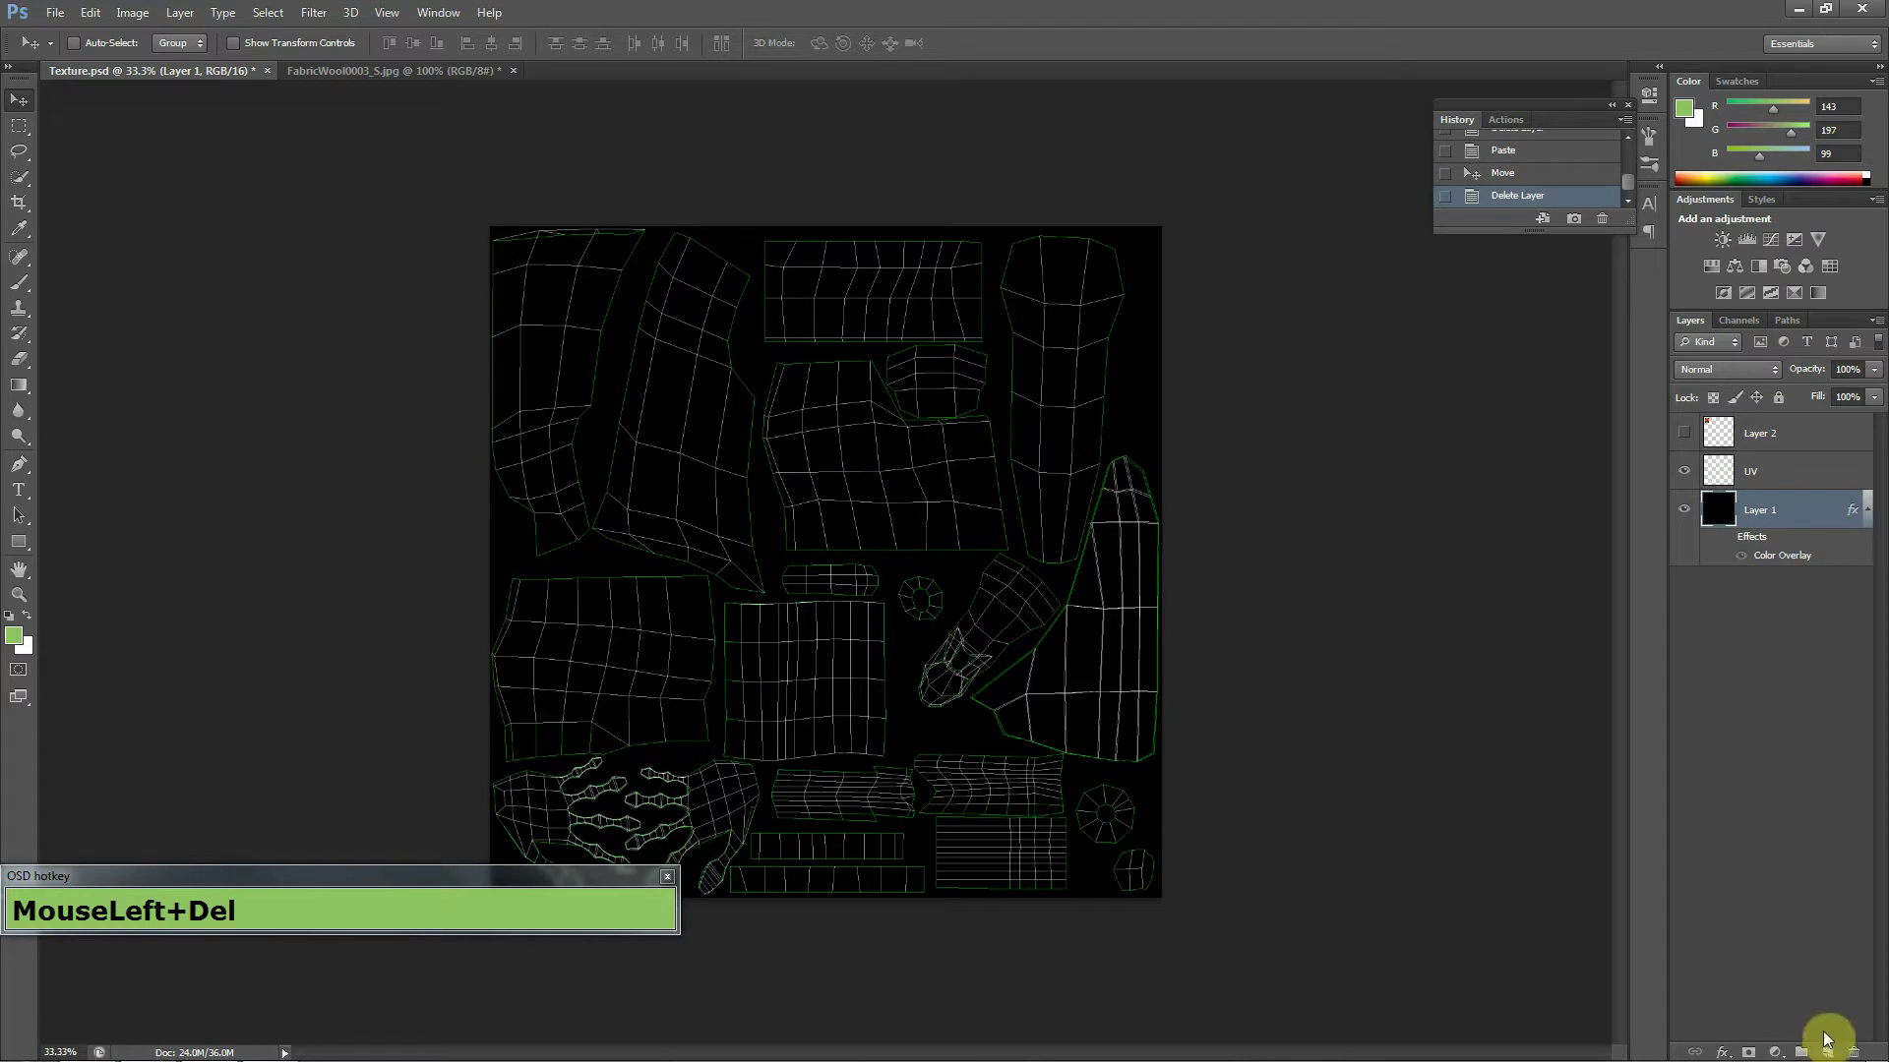
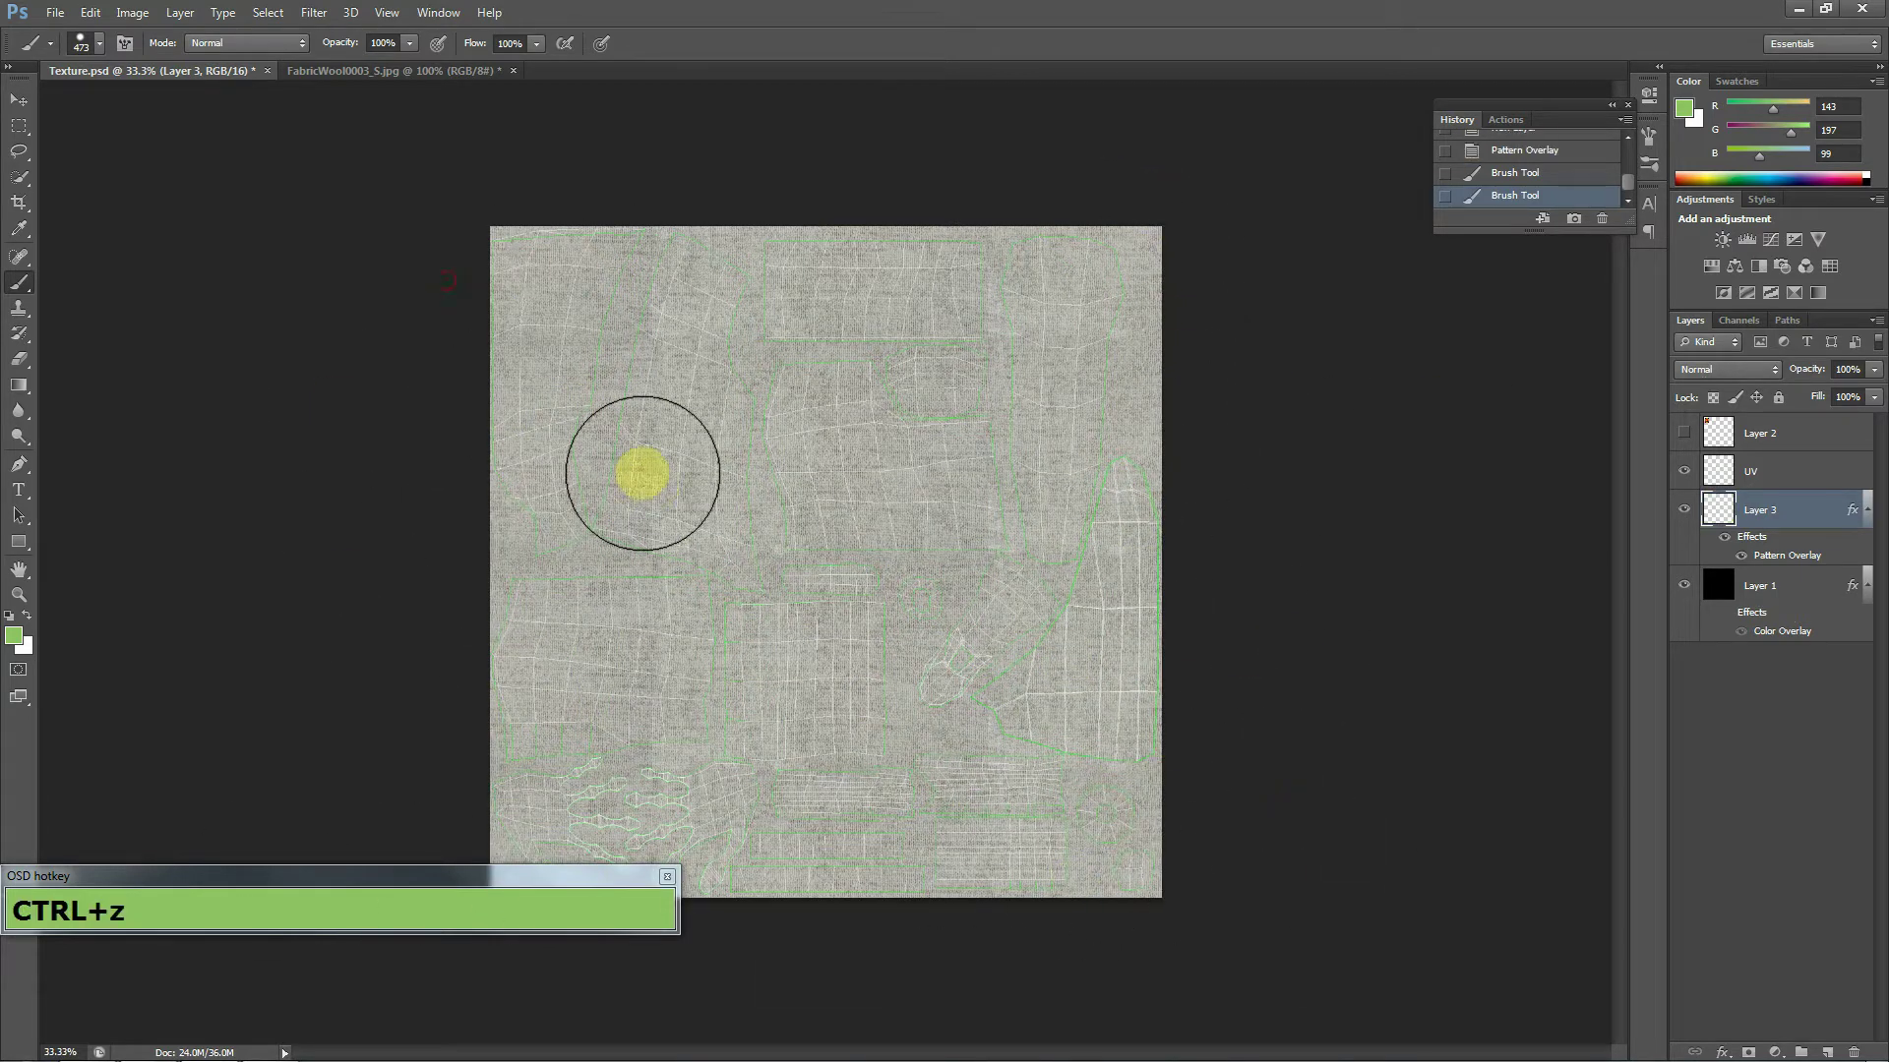
scroll("up", 3)
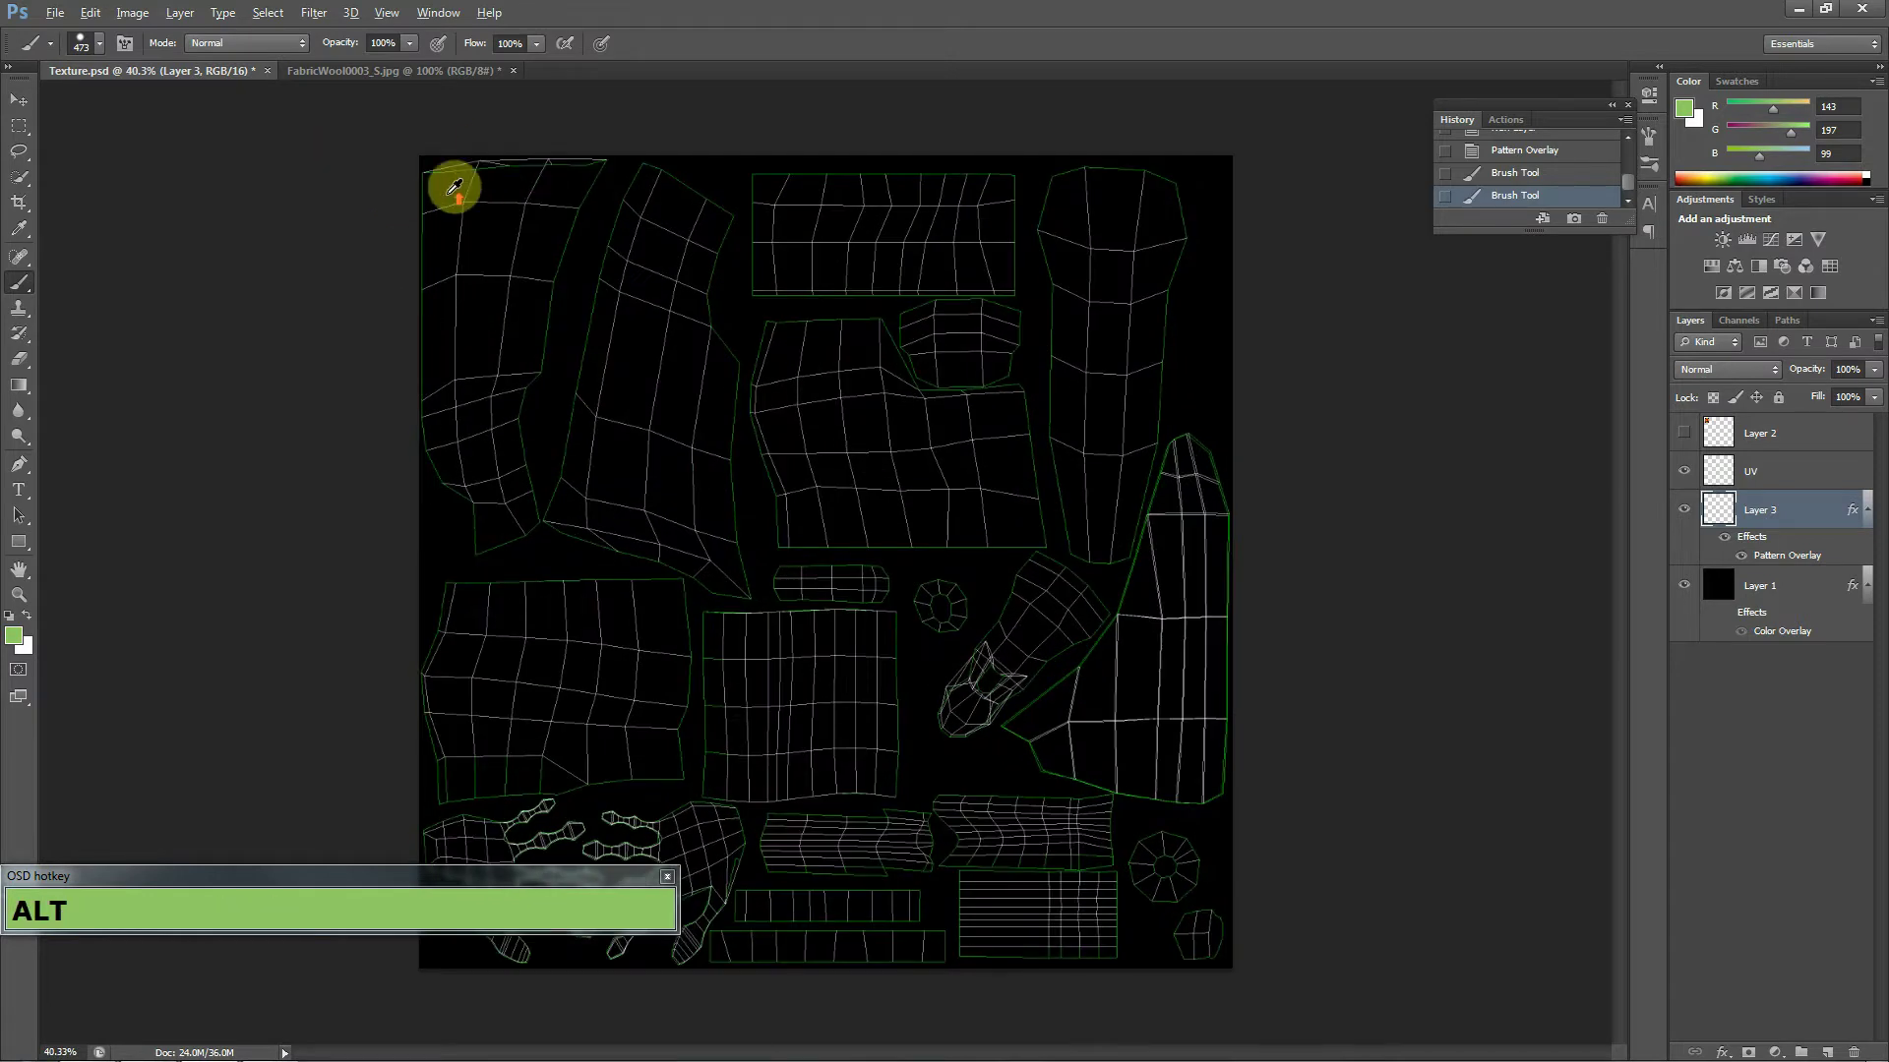
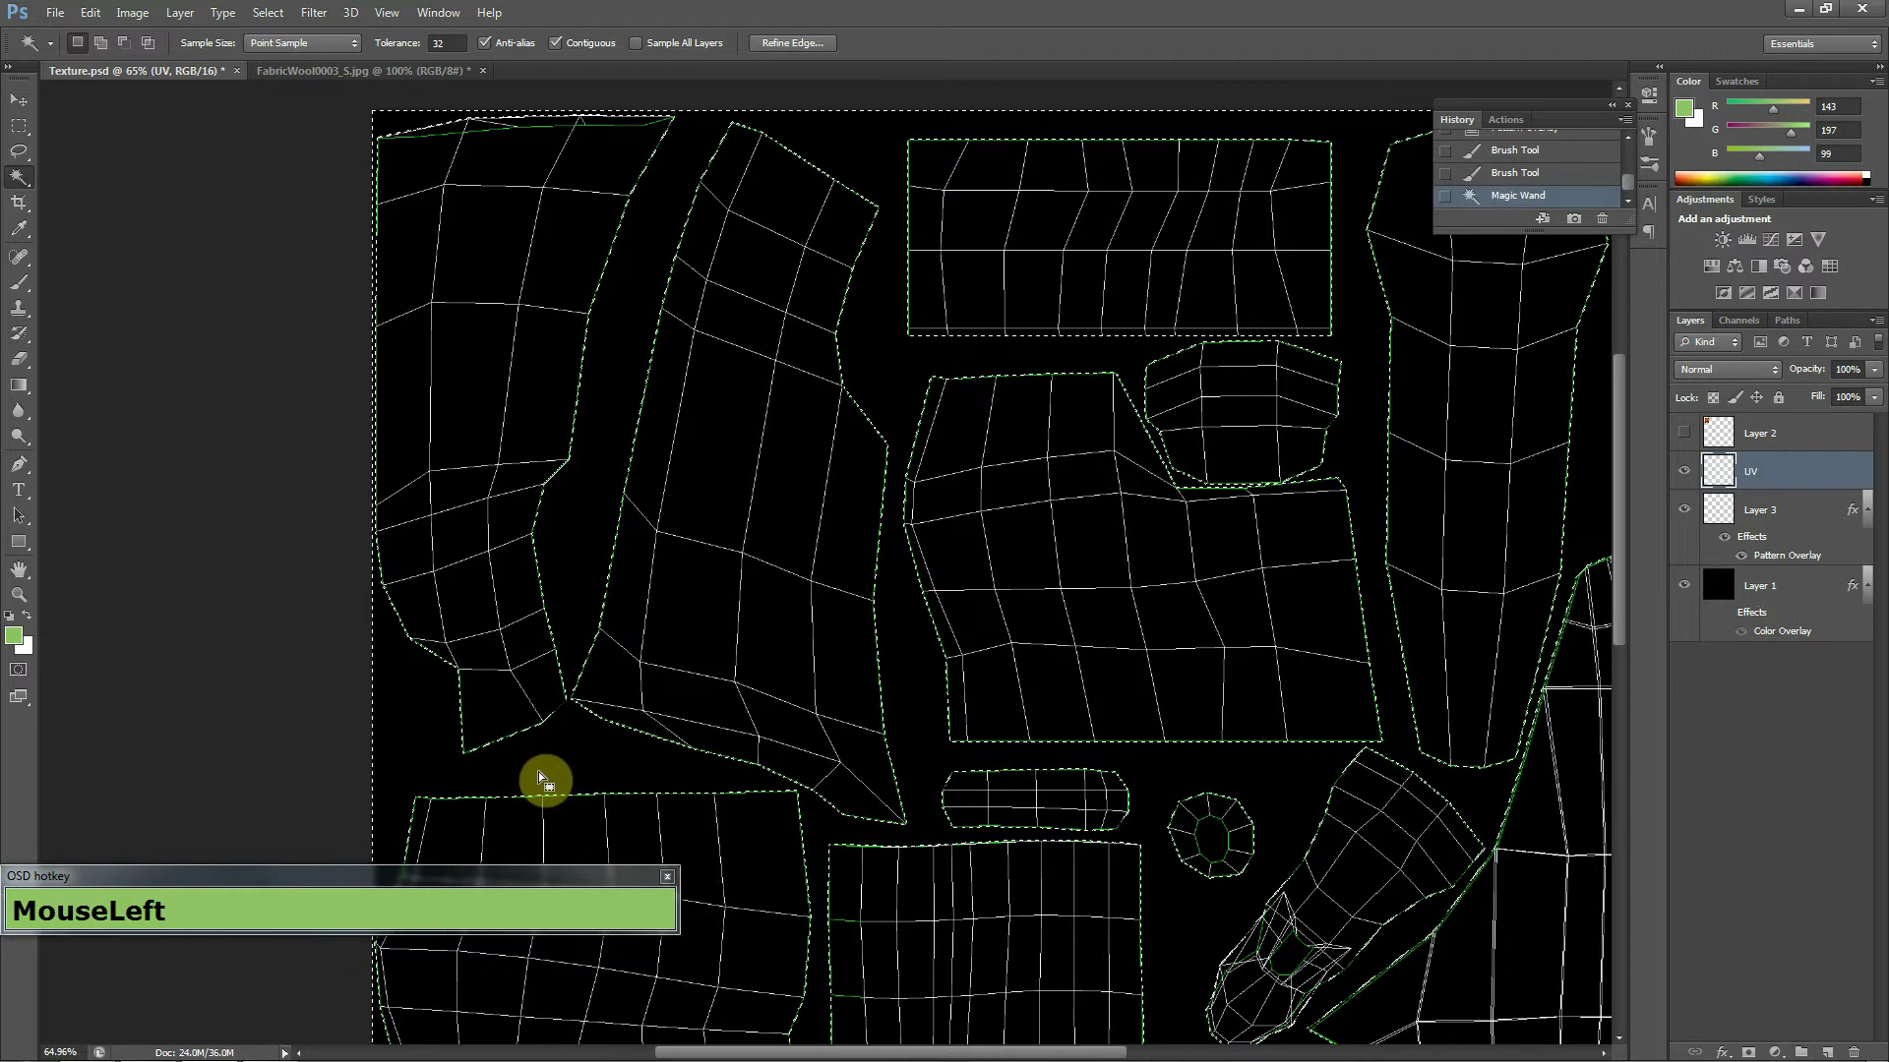
Select the UV pieces via inverted Magic Wand and paint the wool pattern onto the T-Shirt layer.
key("ctrl+shift+i")
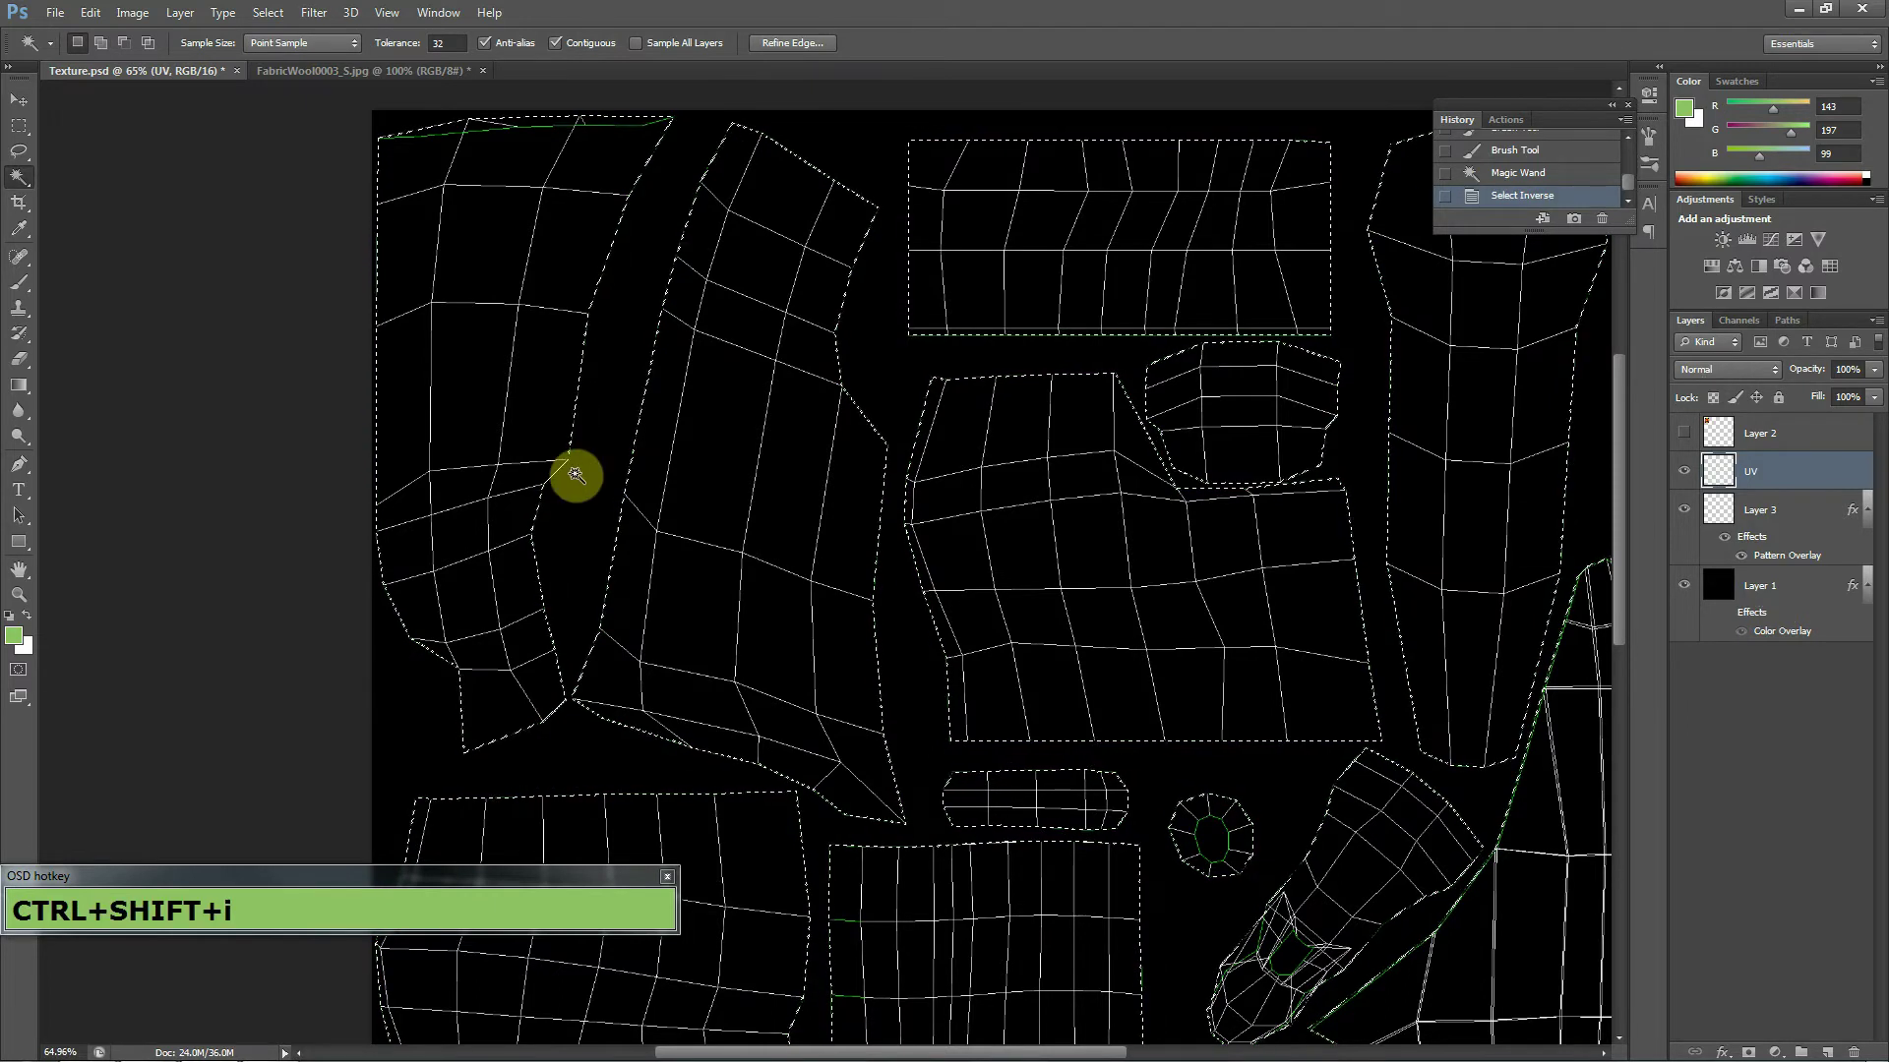
key("ctrl+z")
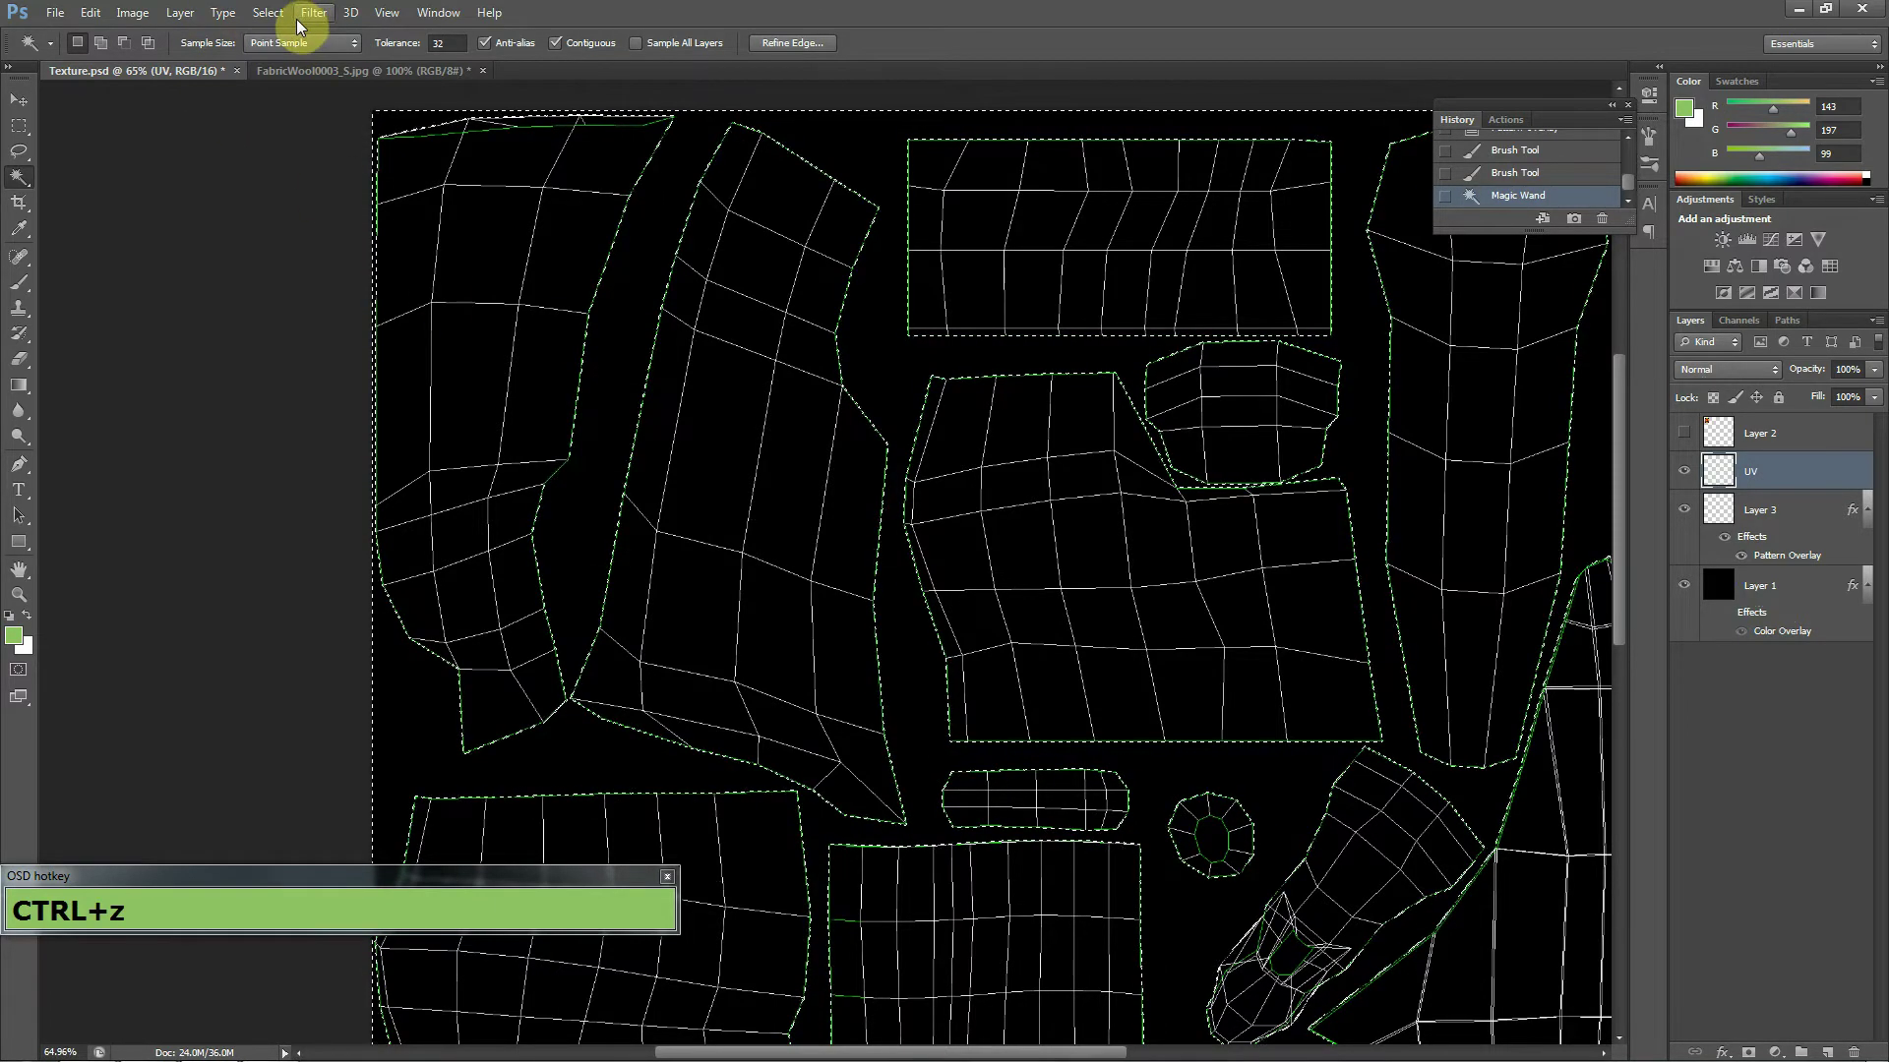
left_click_drag(276, 23, 1819, 462)
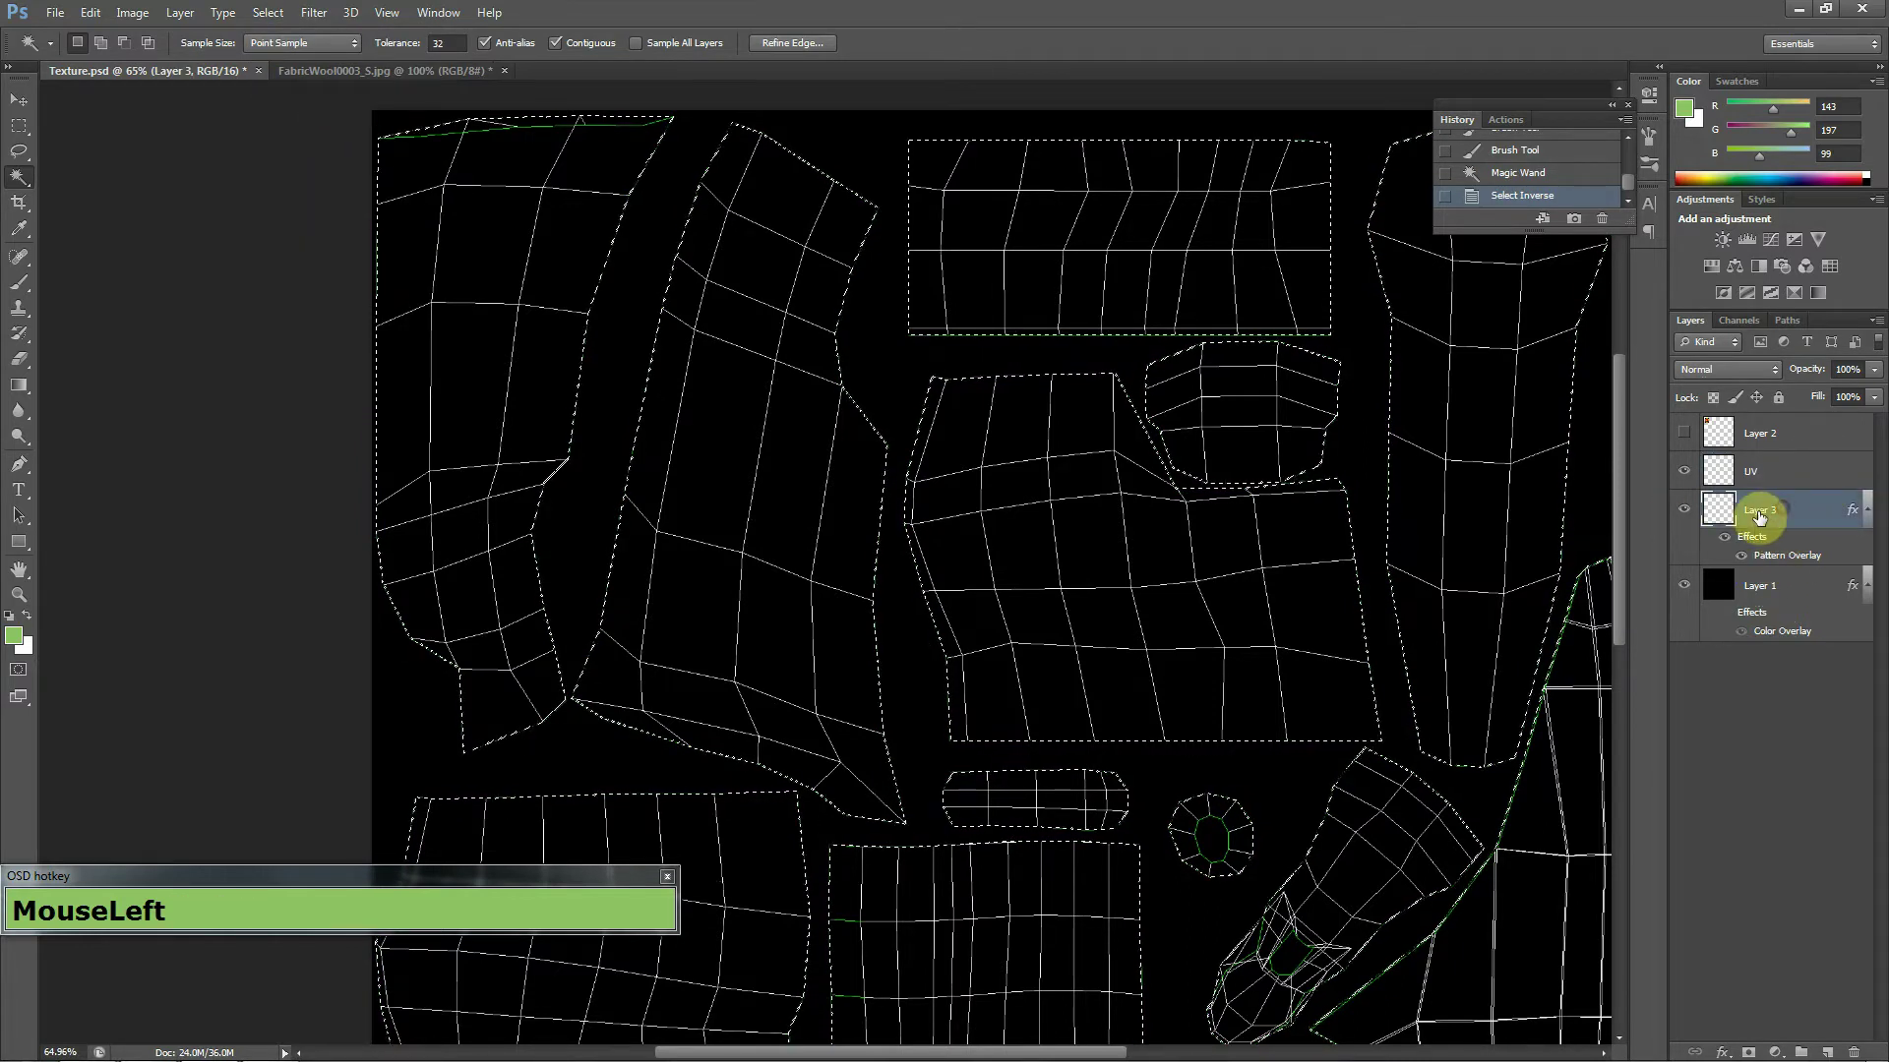
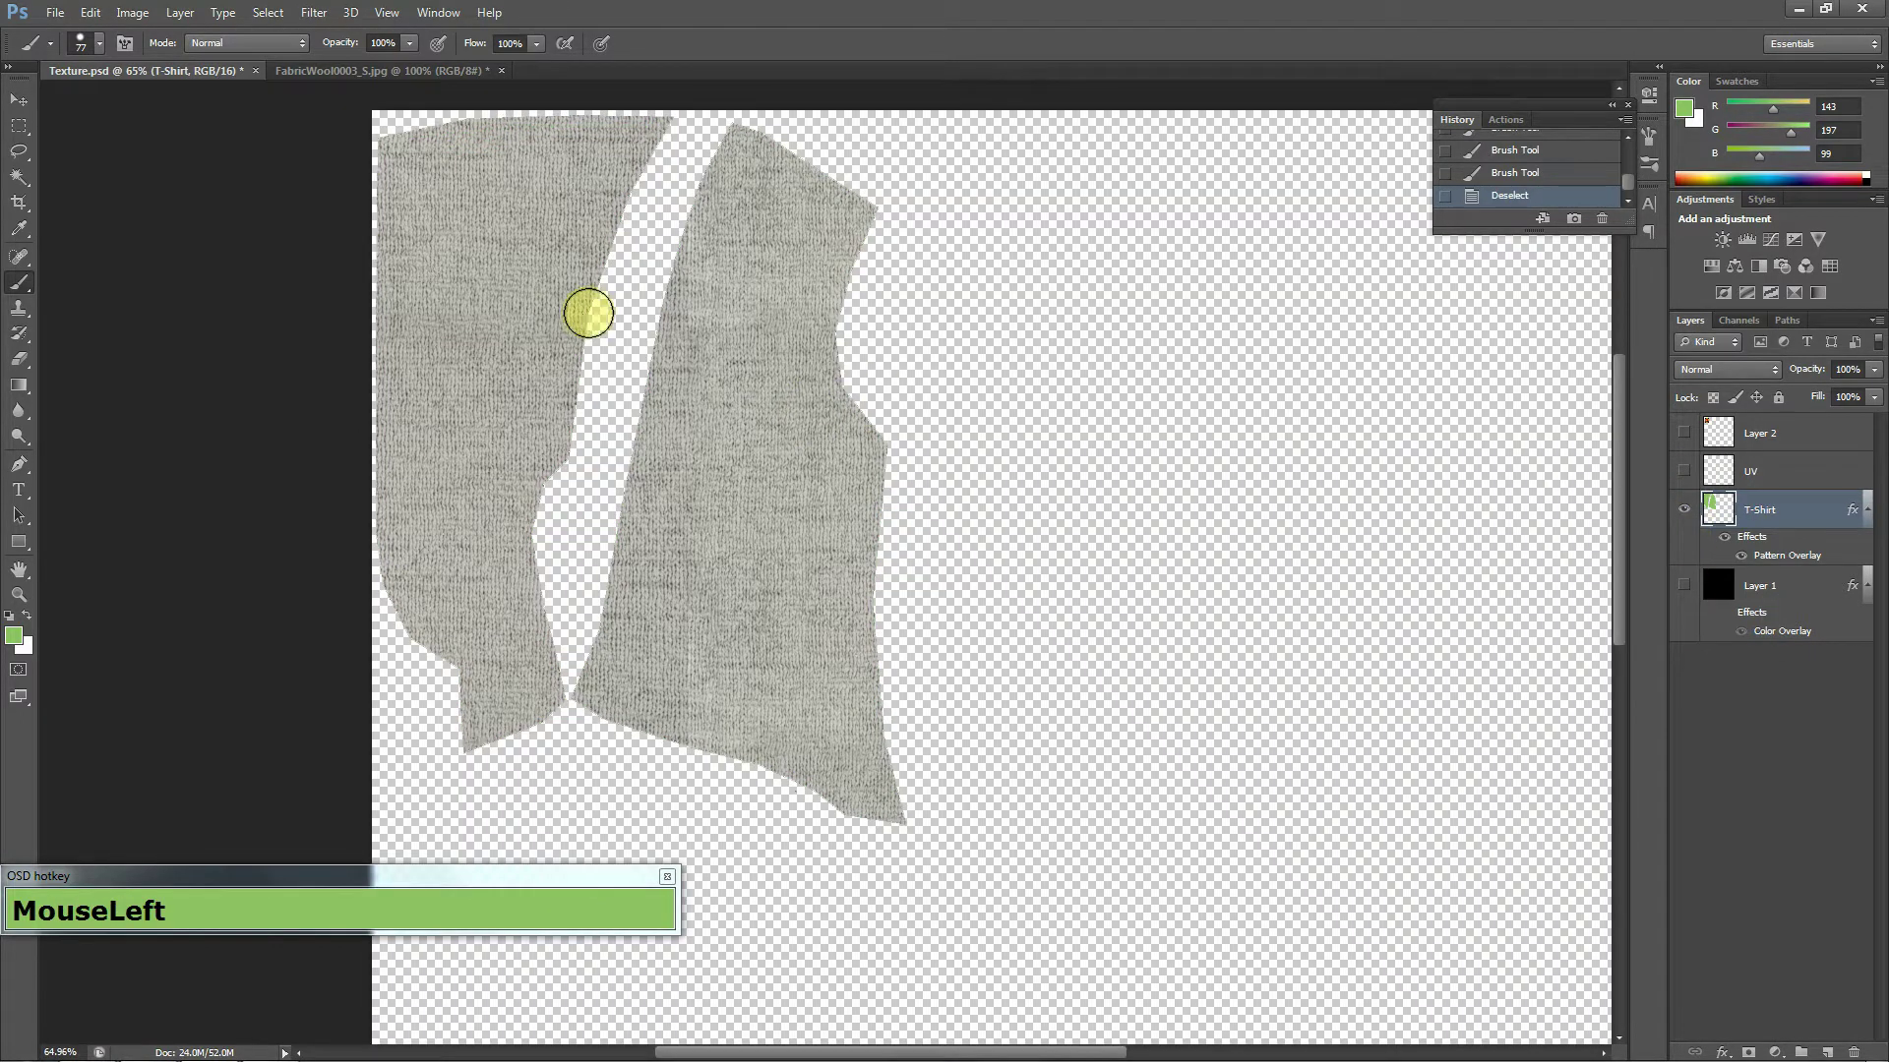
Save the texture as a JPEG copy over Texture.jpg.
key("ctrl+s")
left_click(72, 10)
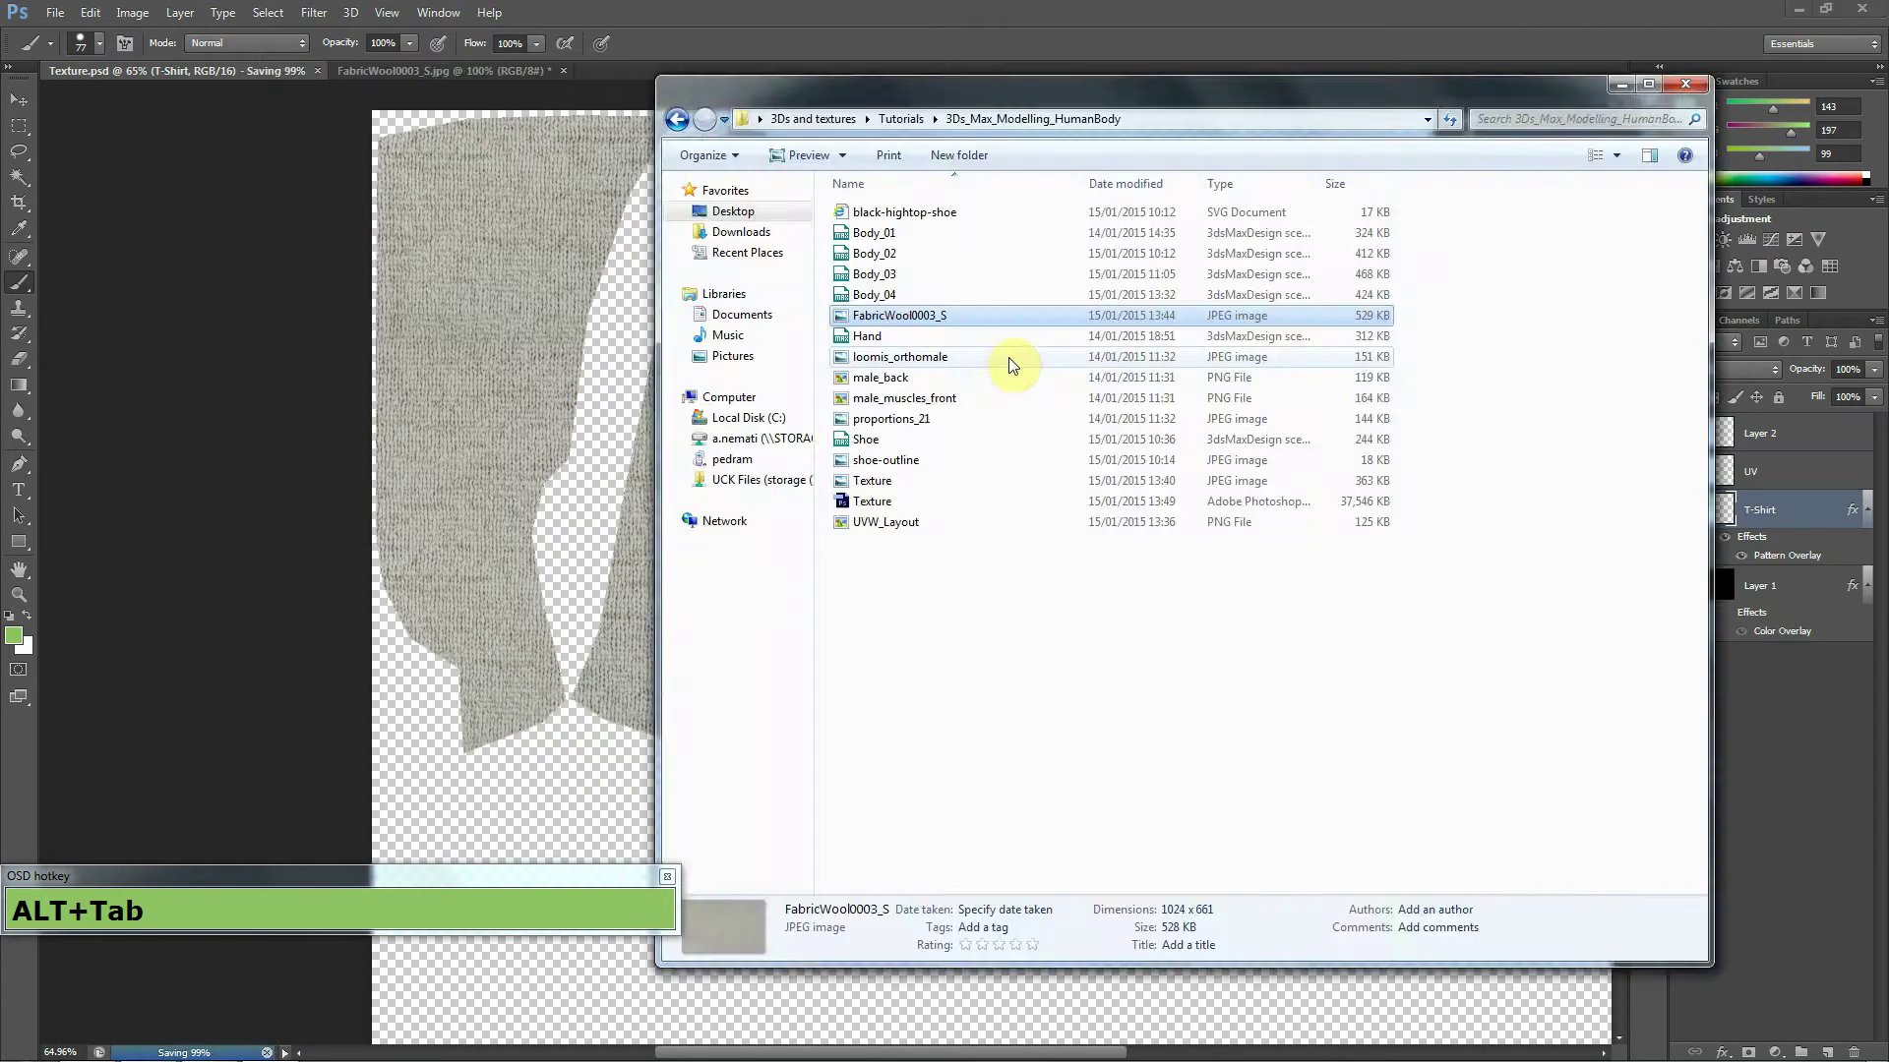
key("alt+Tab")
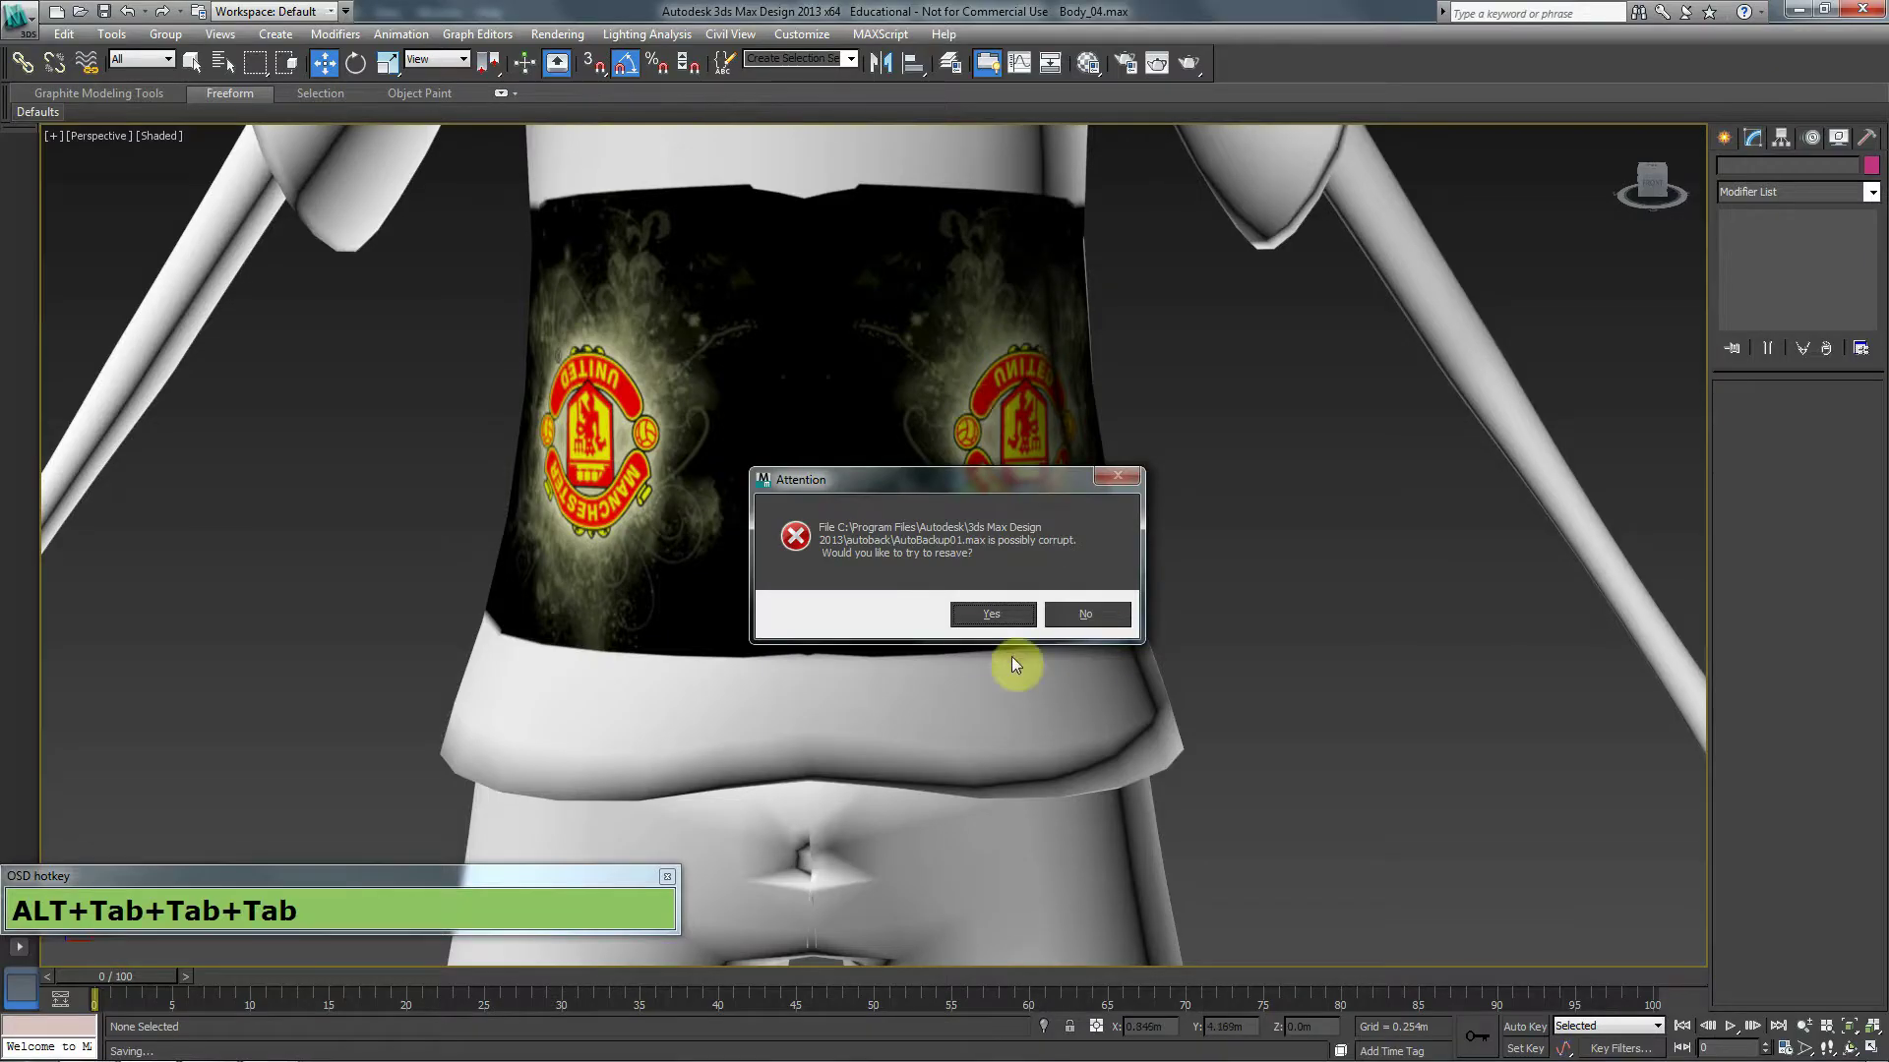
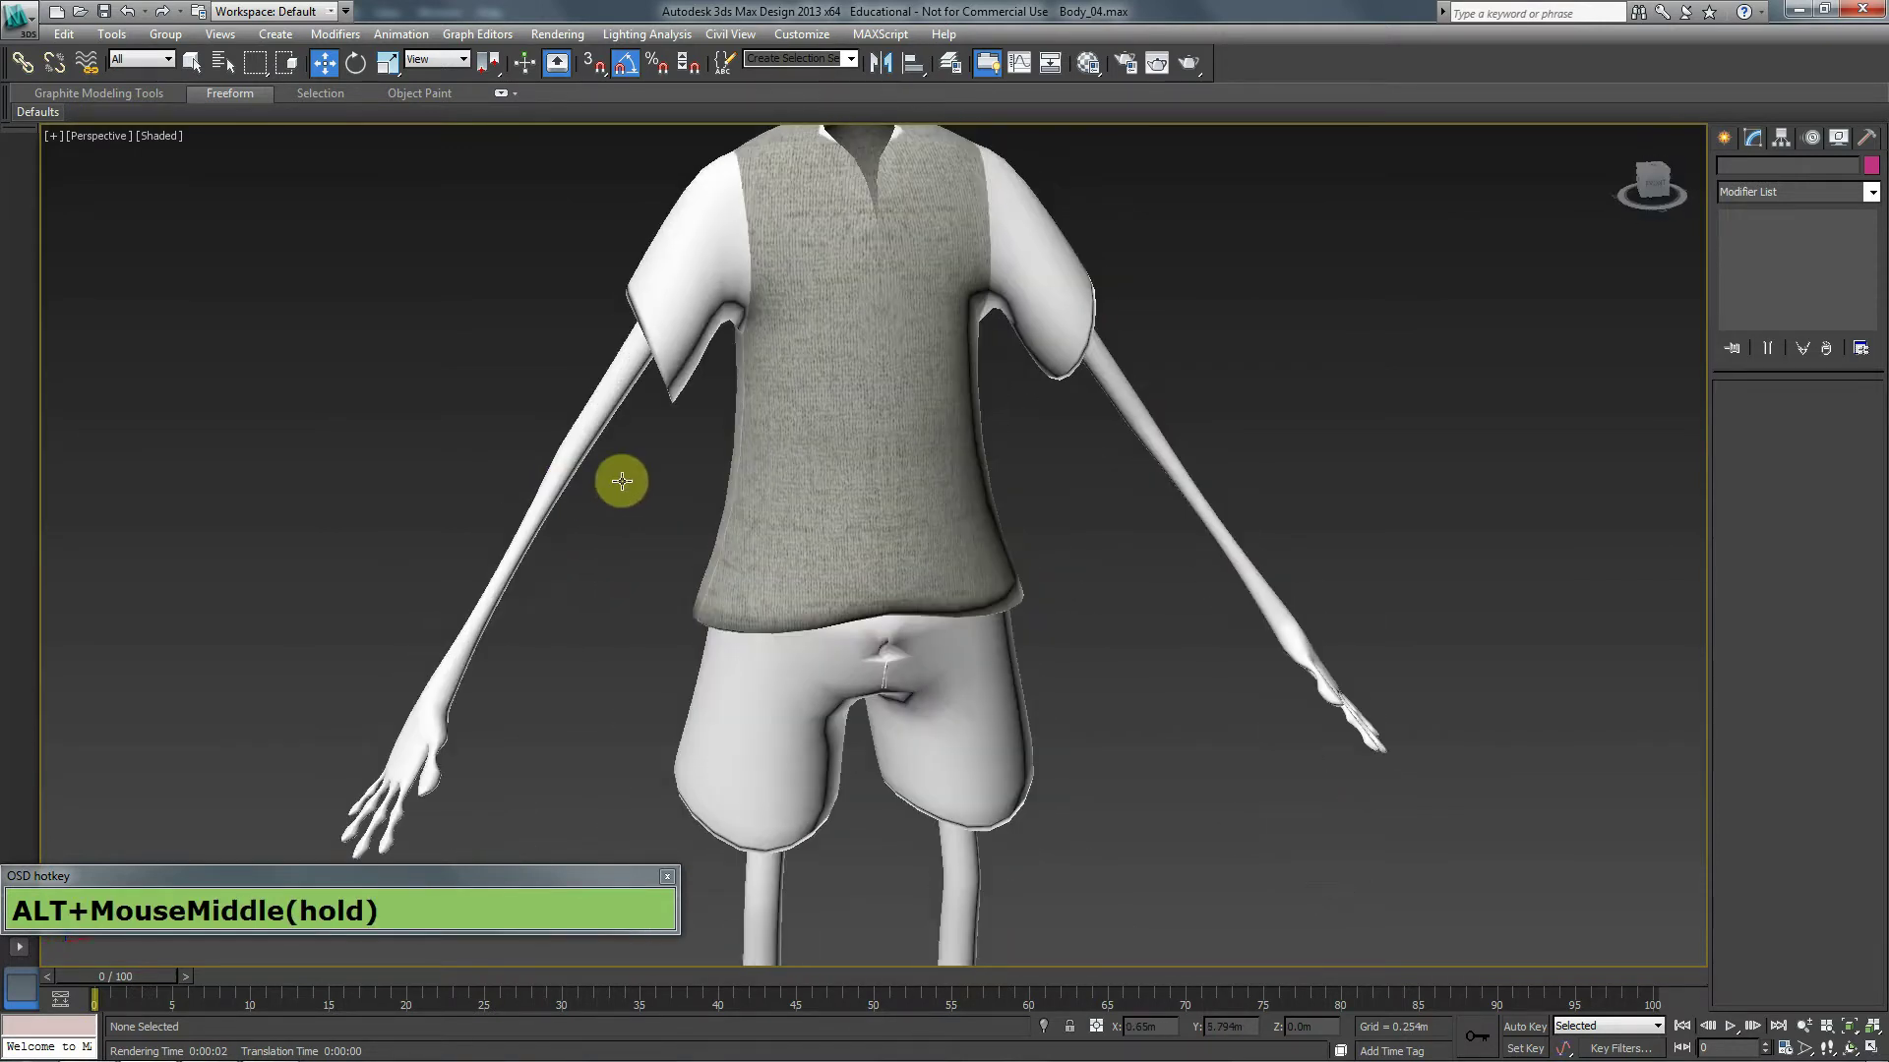
scroll("up", 3)
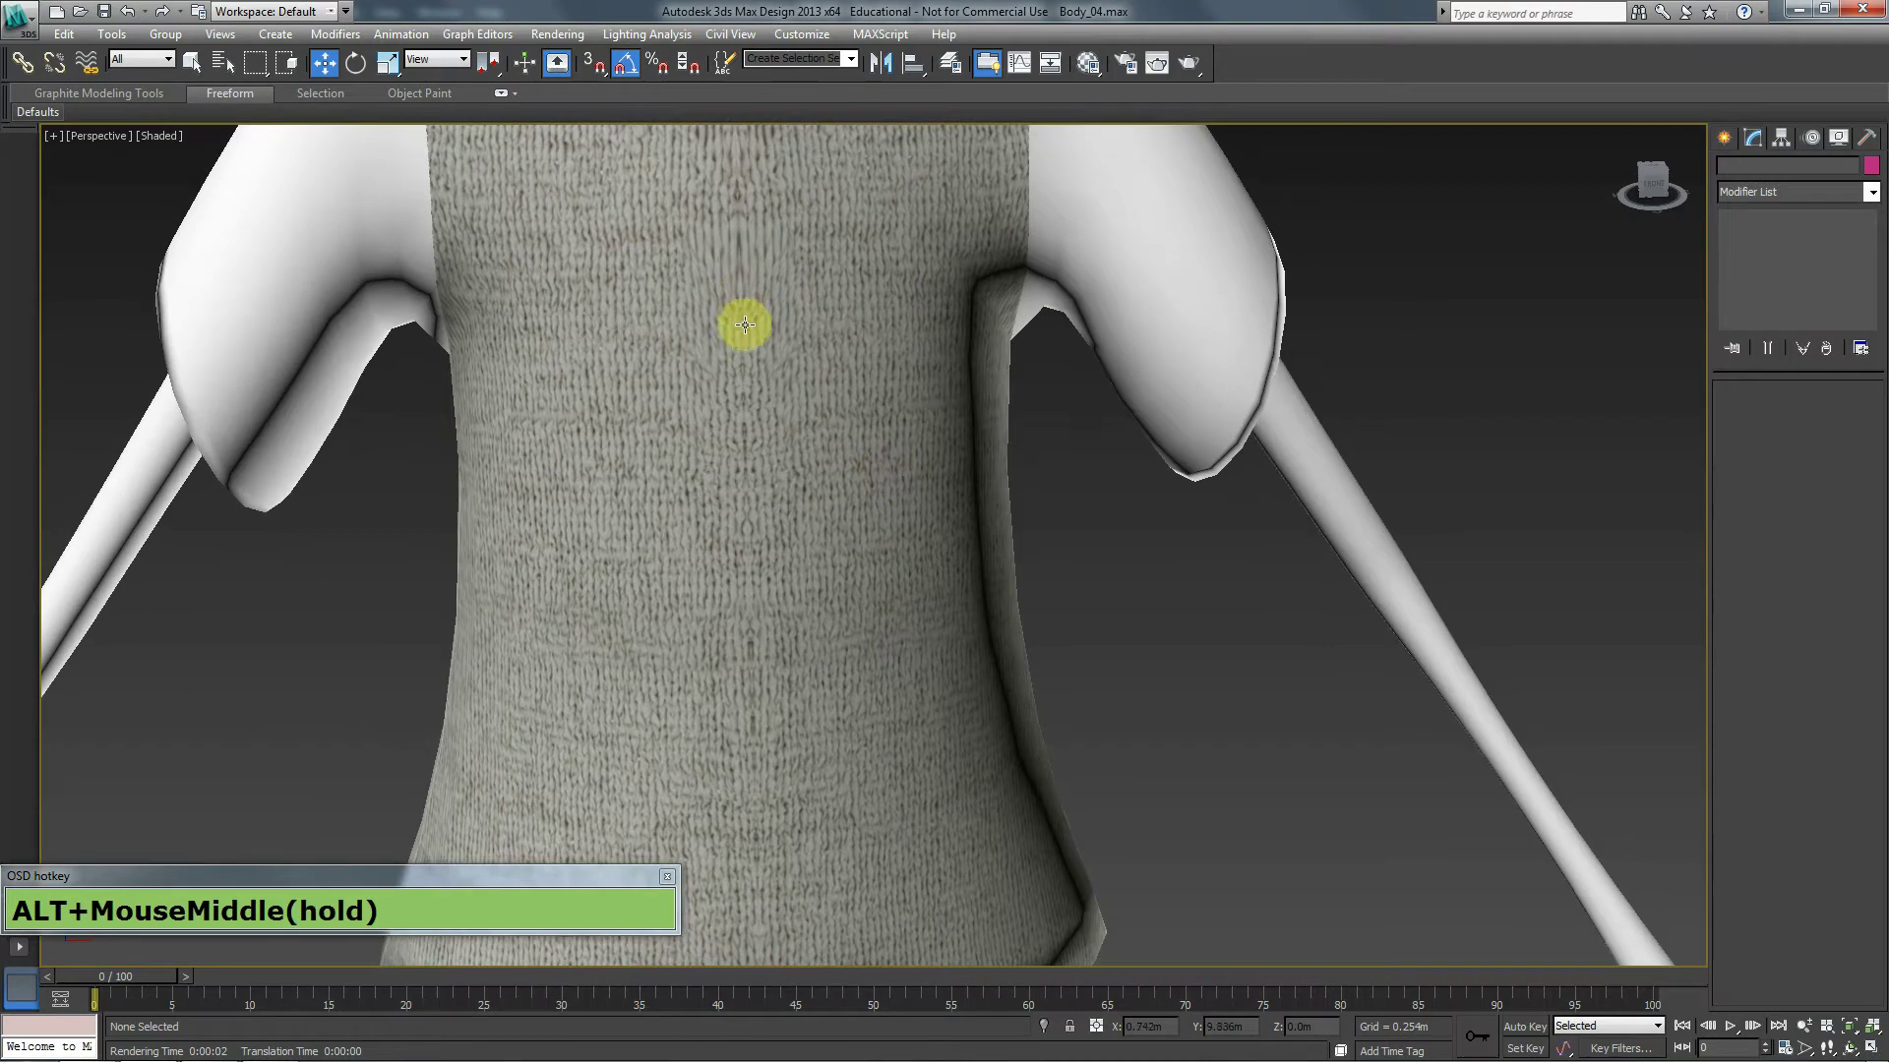
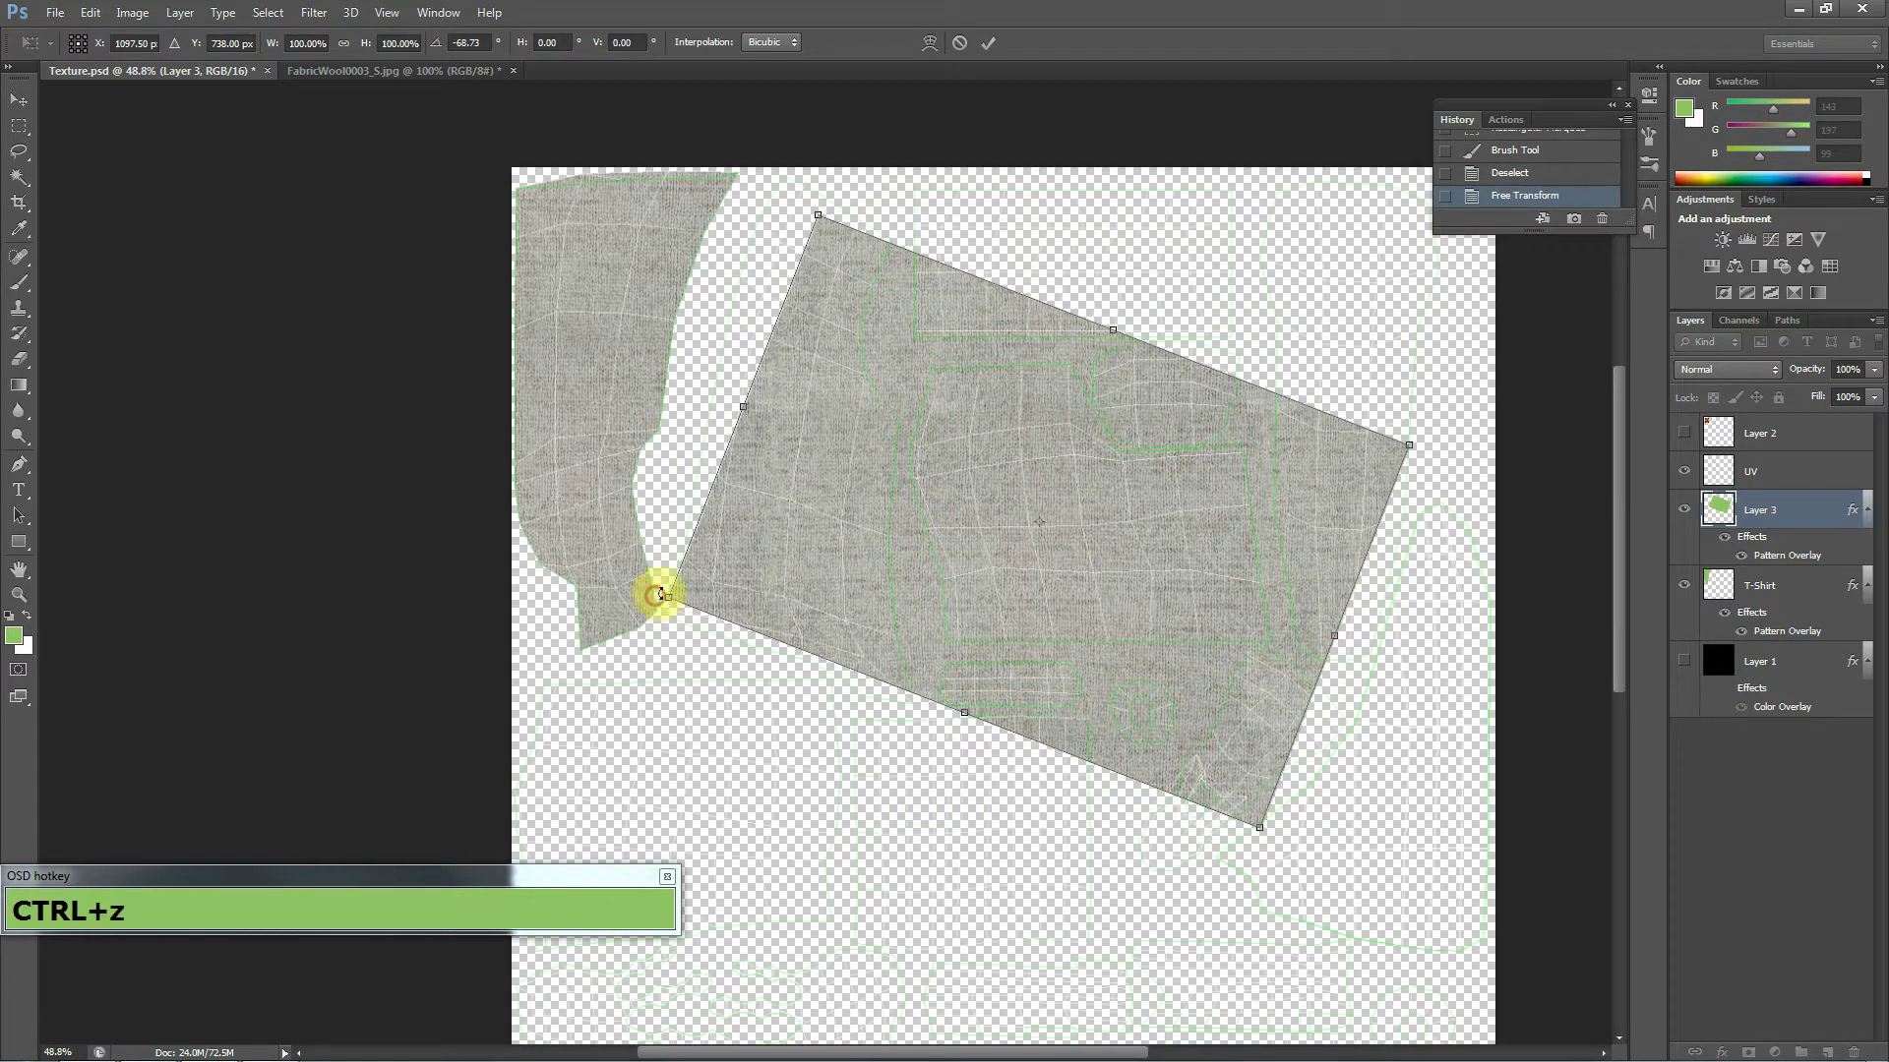
Commit the wool patch transform and merge a new layer down to bake the pattern into plain Layer 4.
key("ctrl+Return")
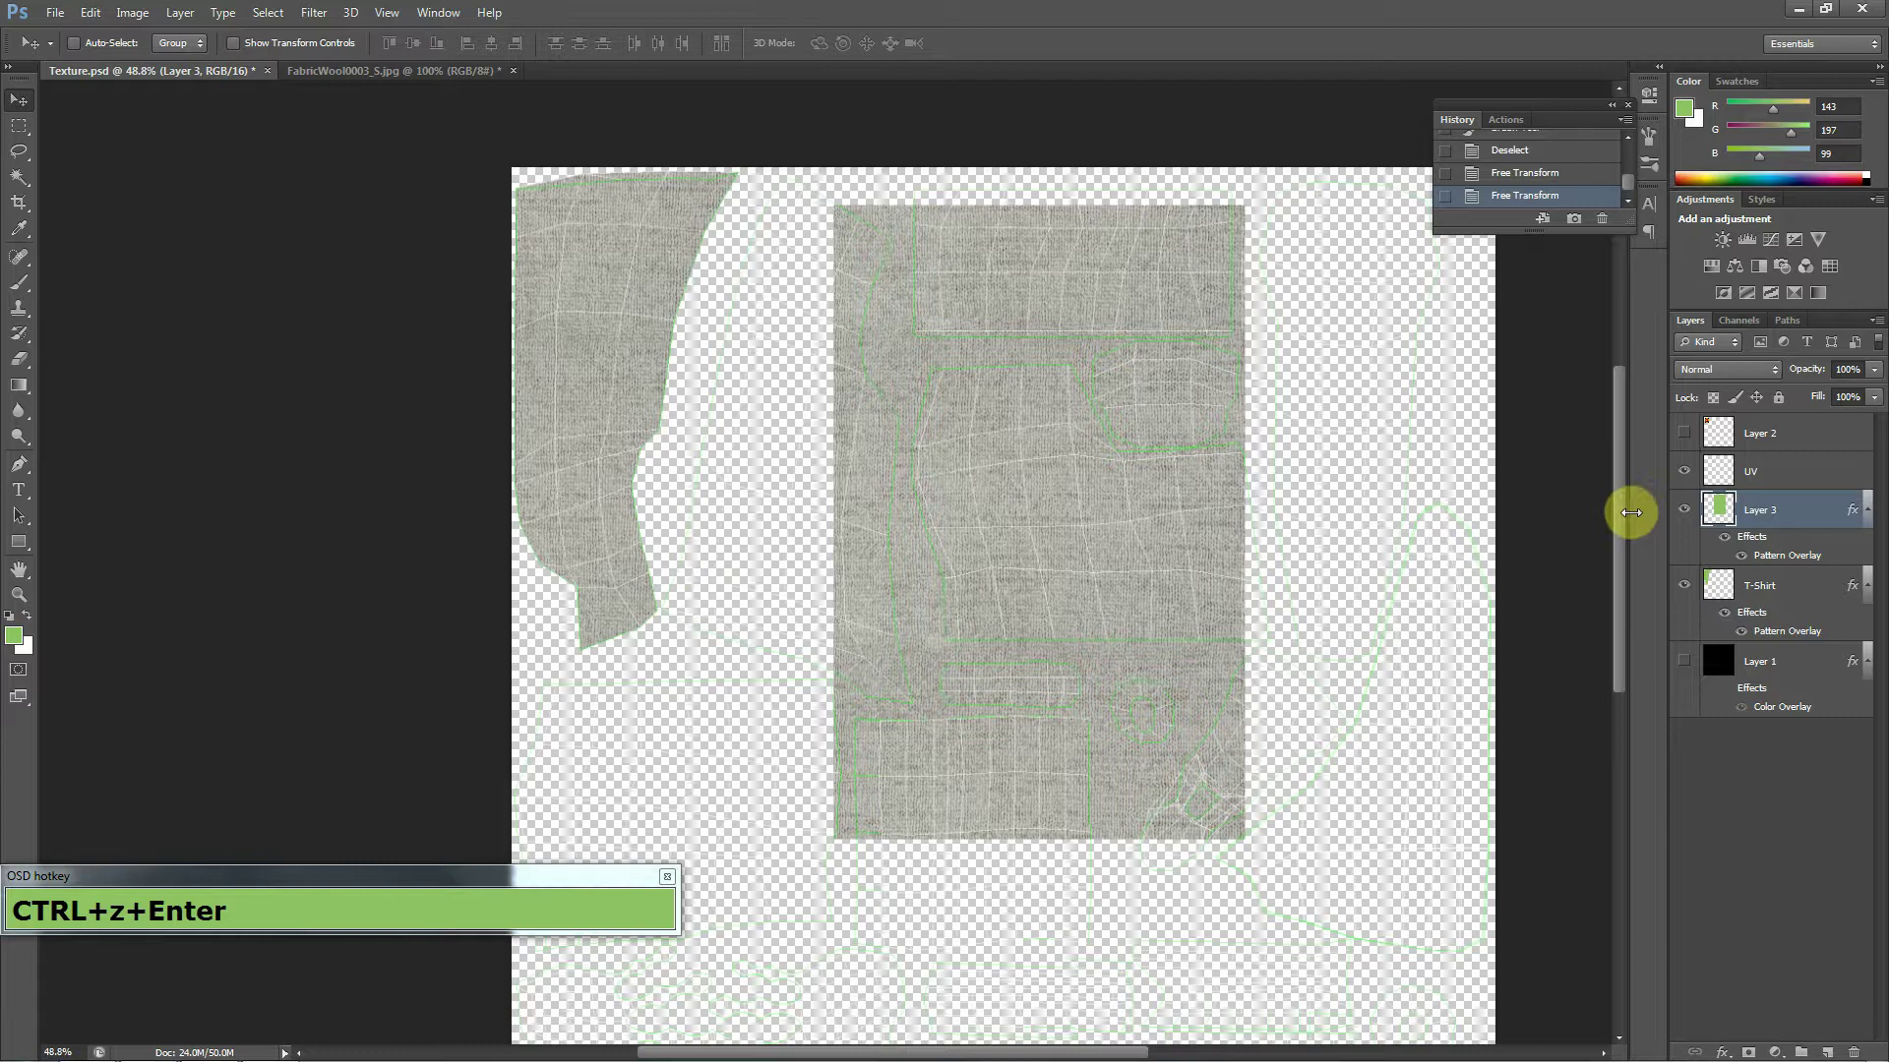
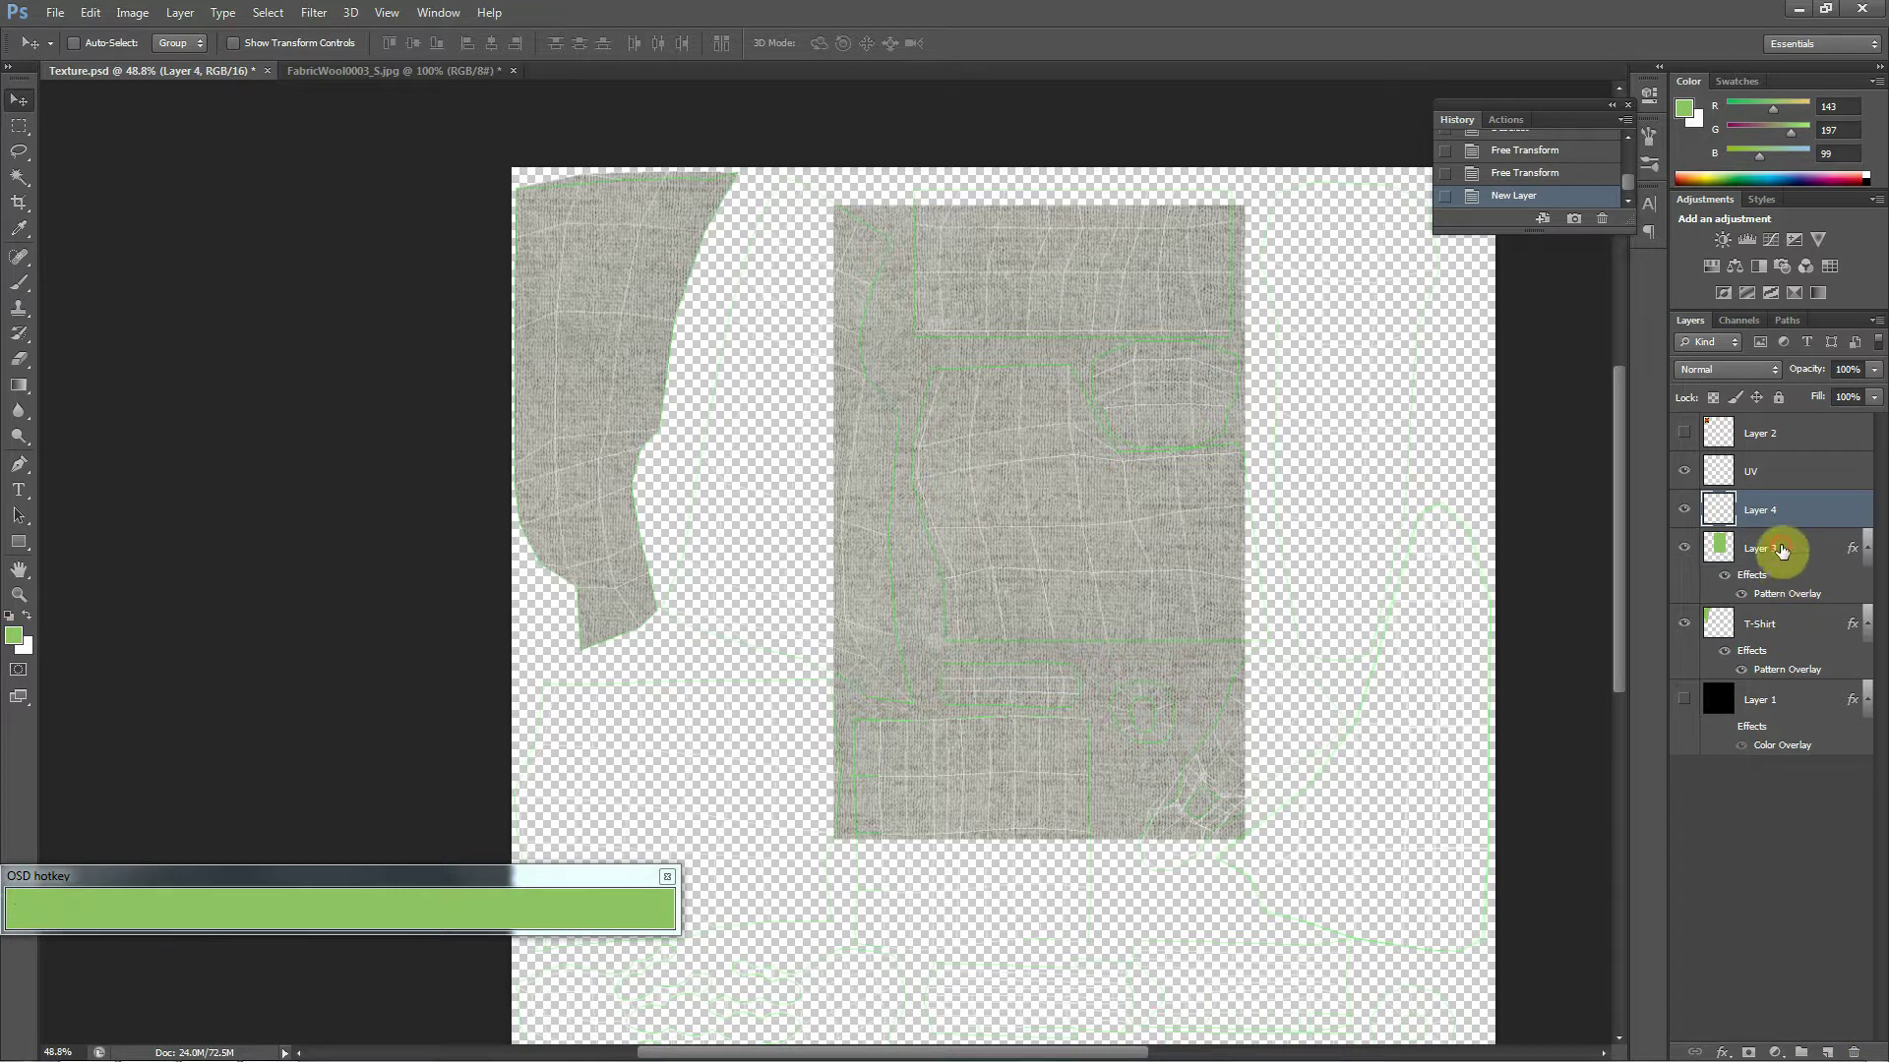
key("ctrl+e")
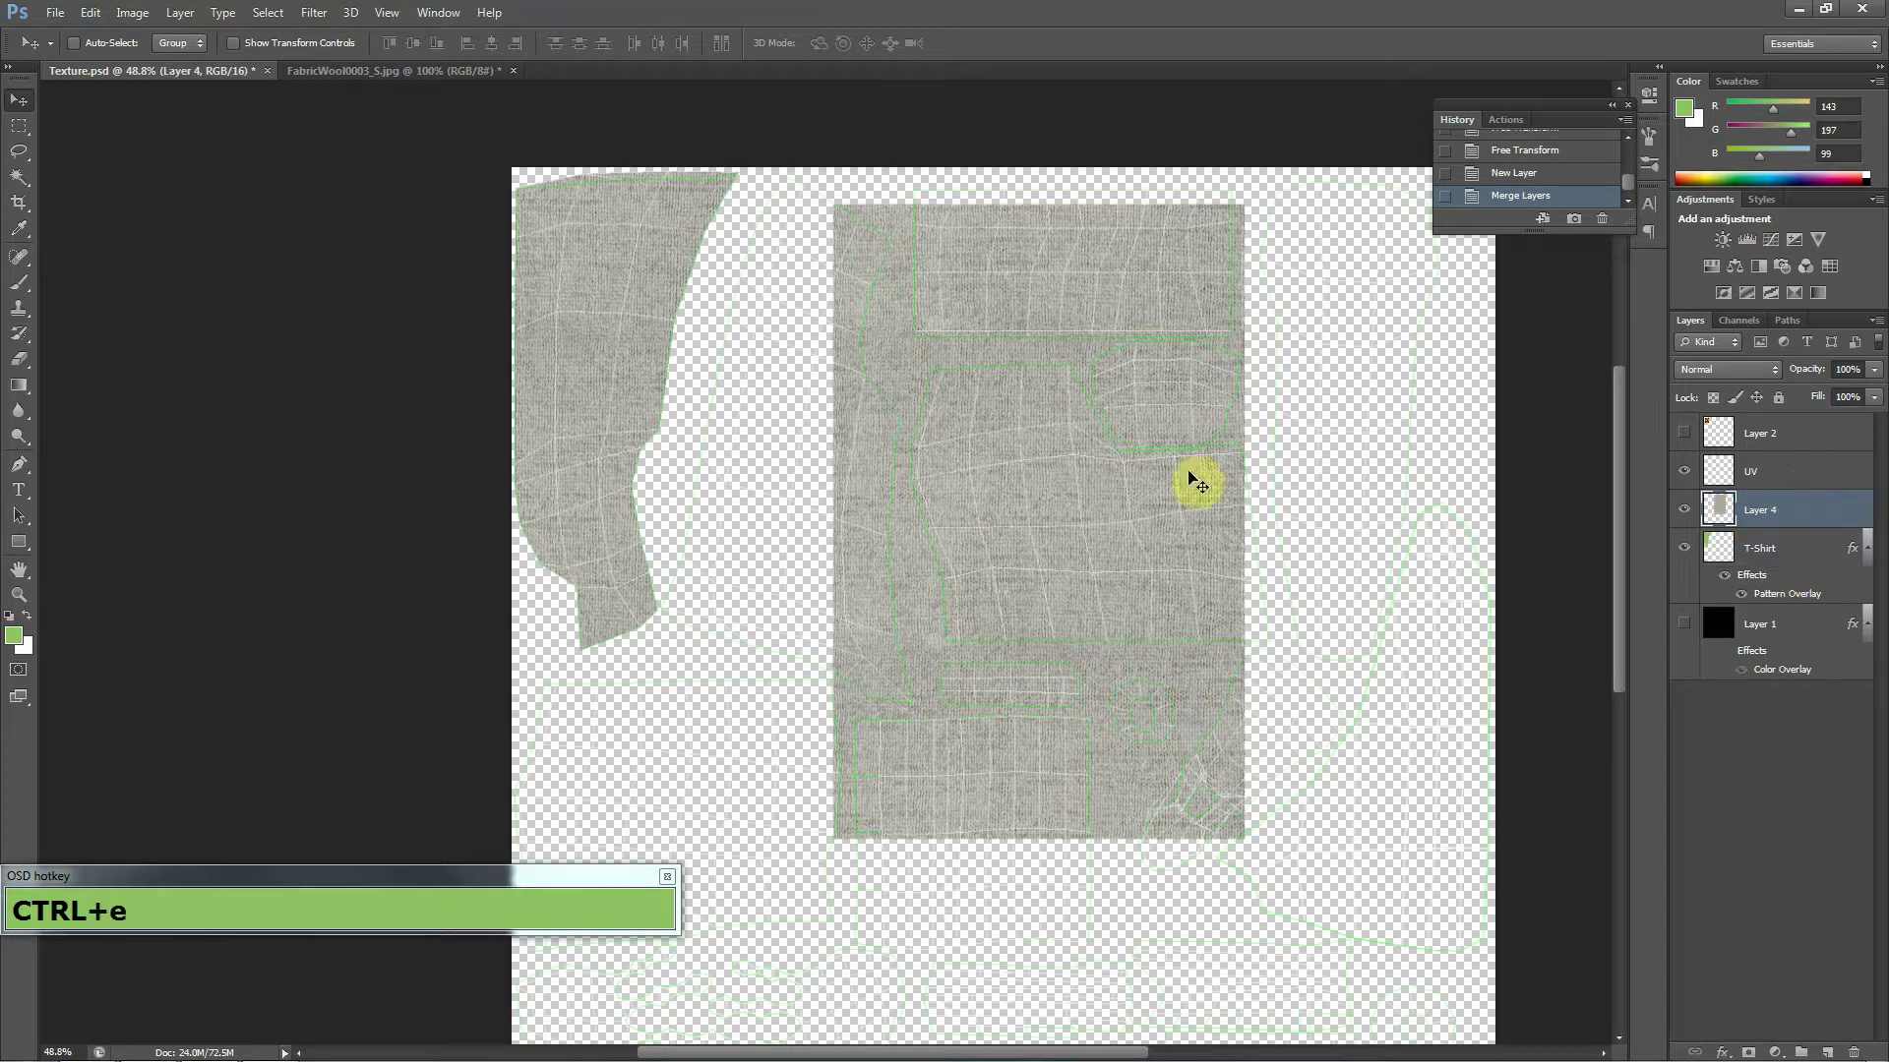
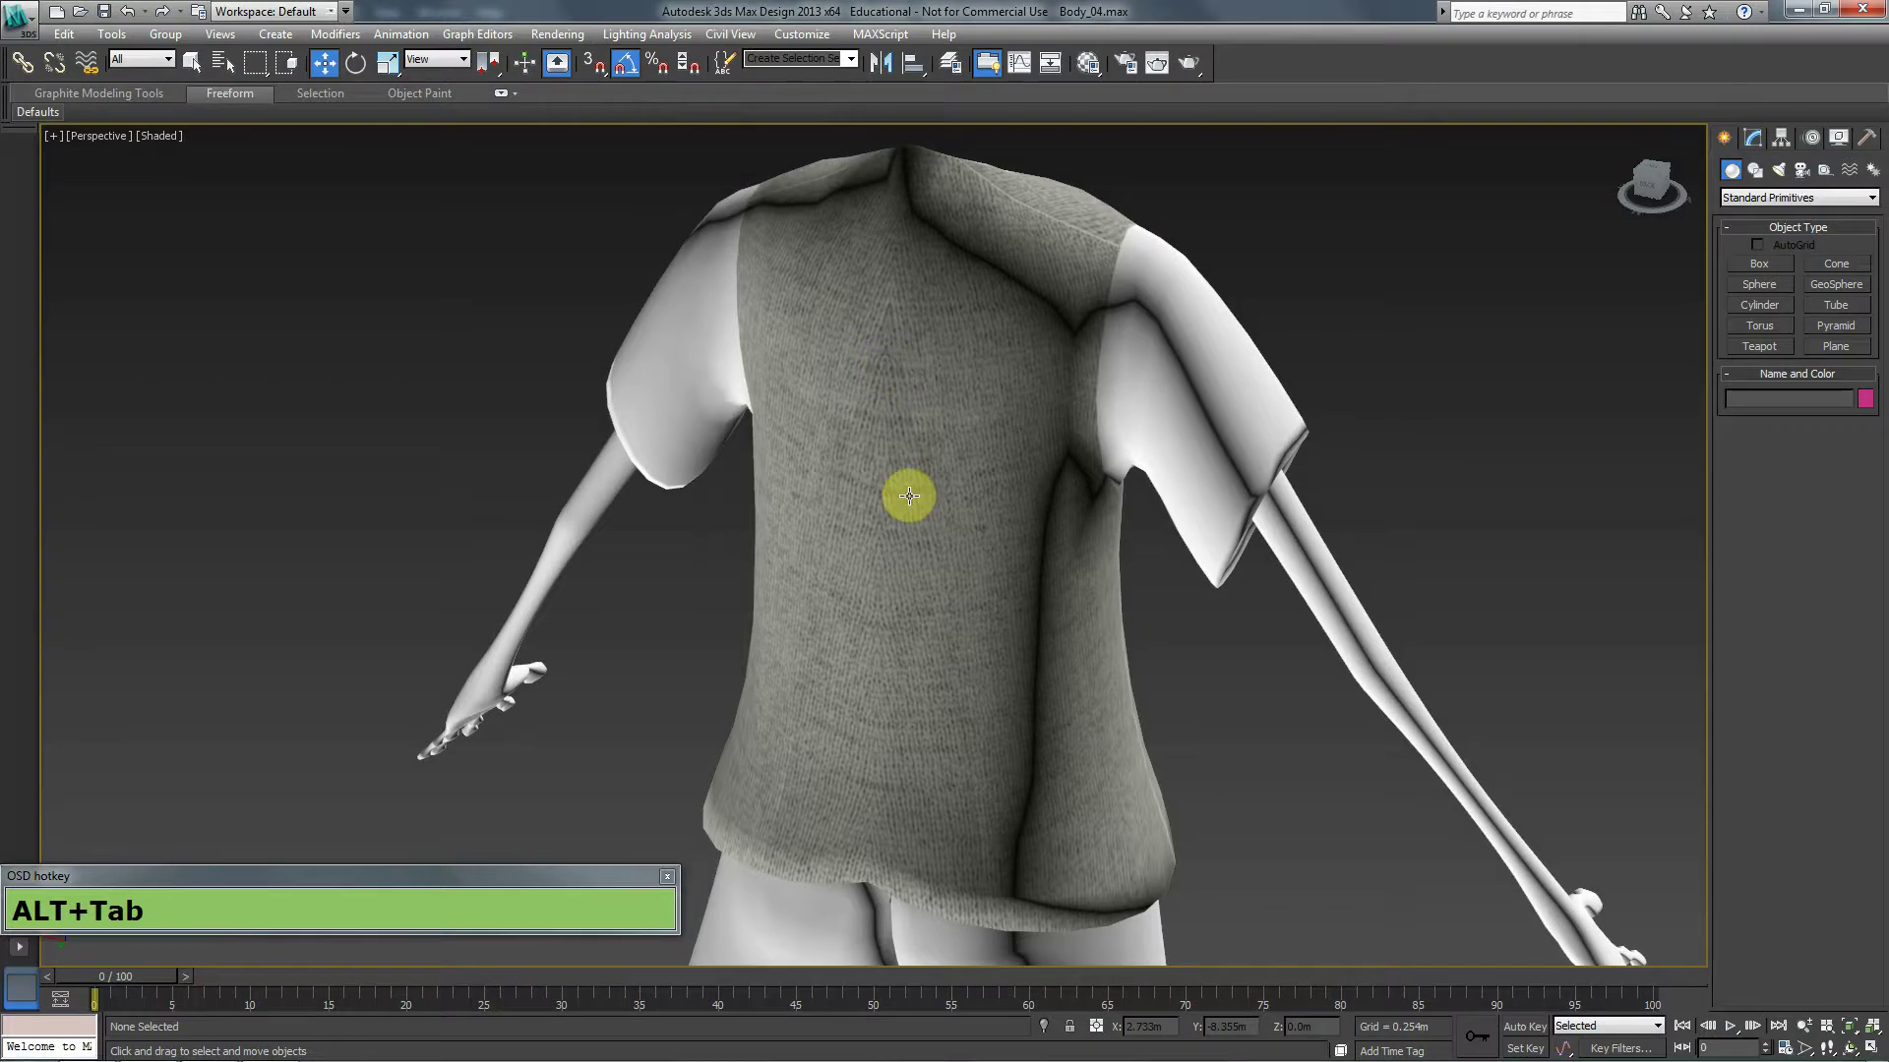
Save the texture from Photoshop's File menu so the rotated wool shows on the 3ds Max shirt.
left_click(49, 11)
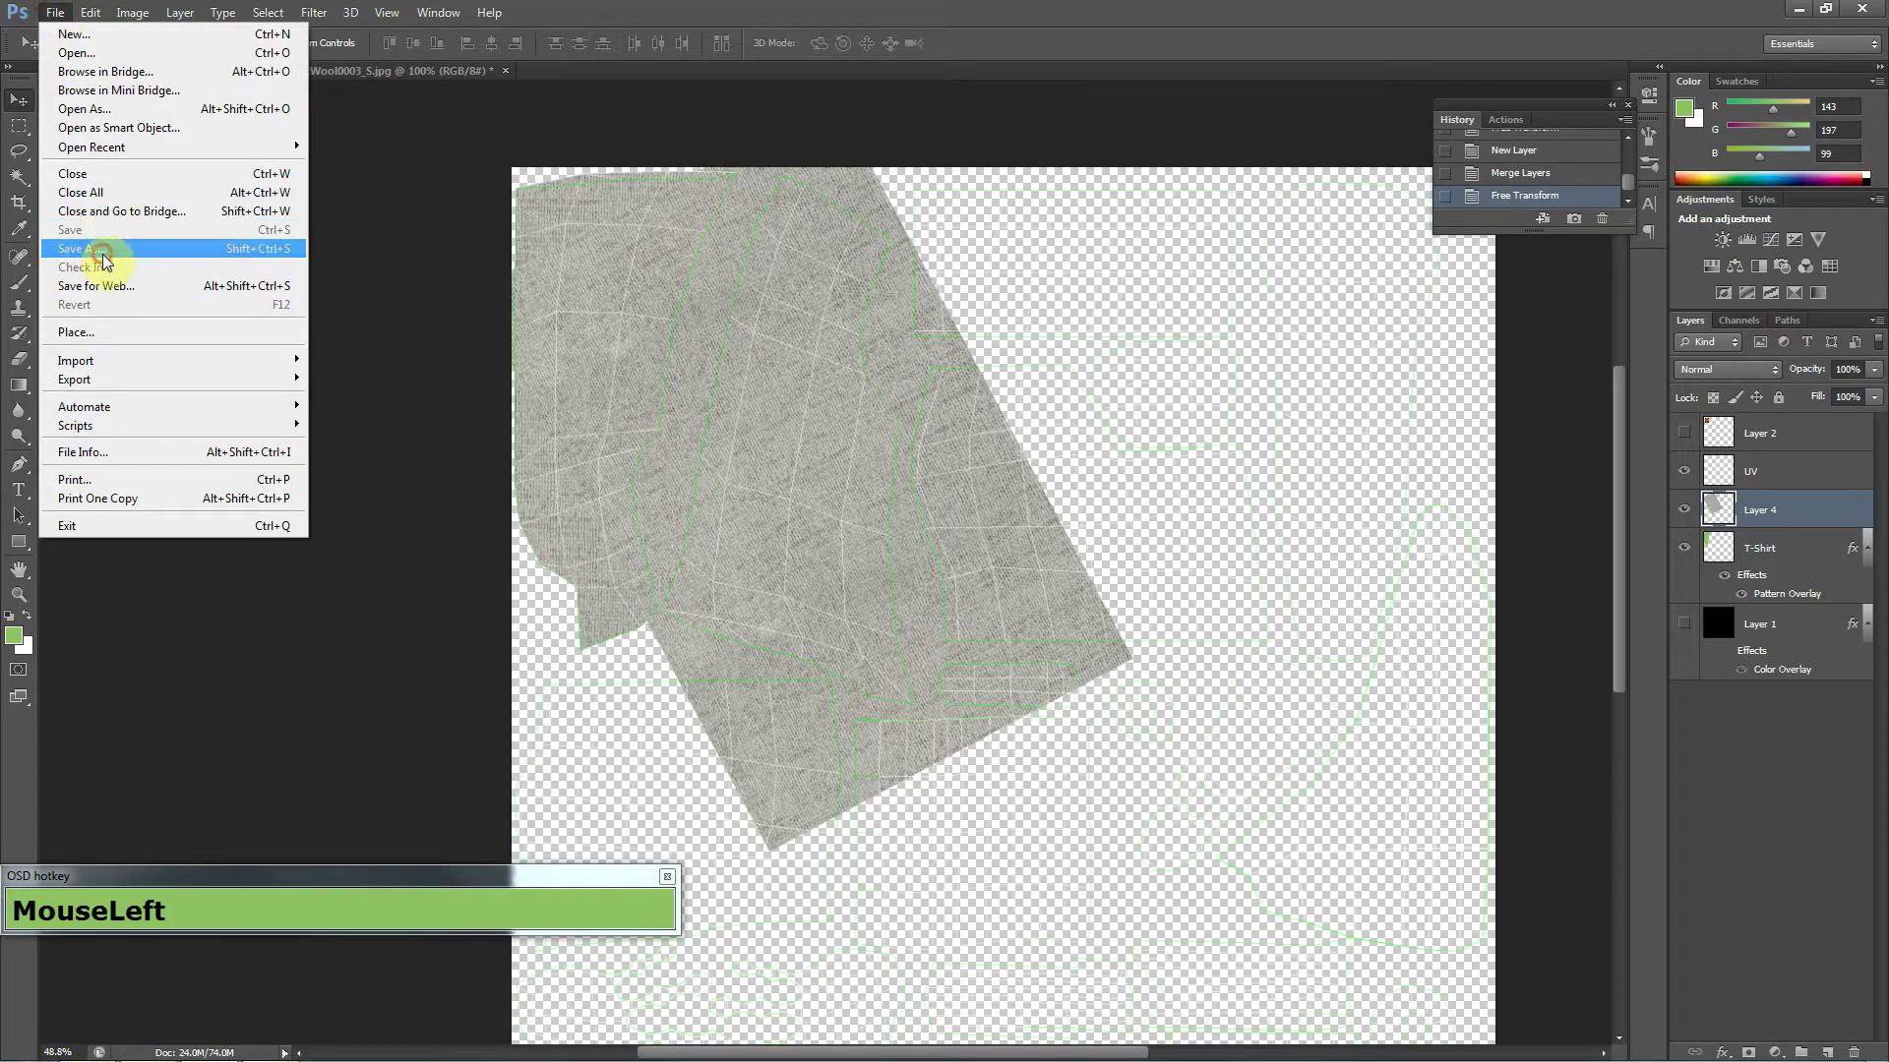
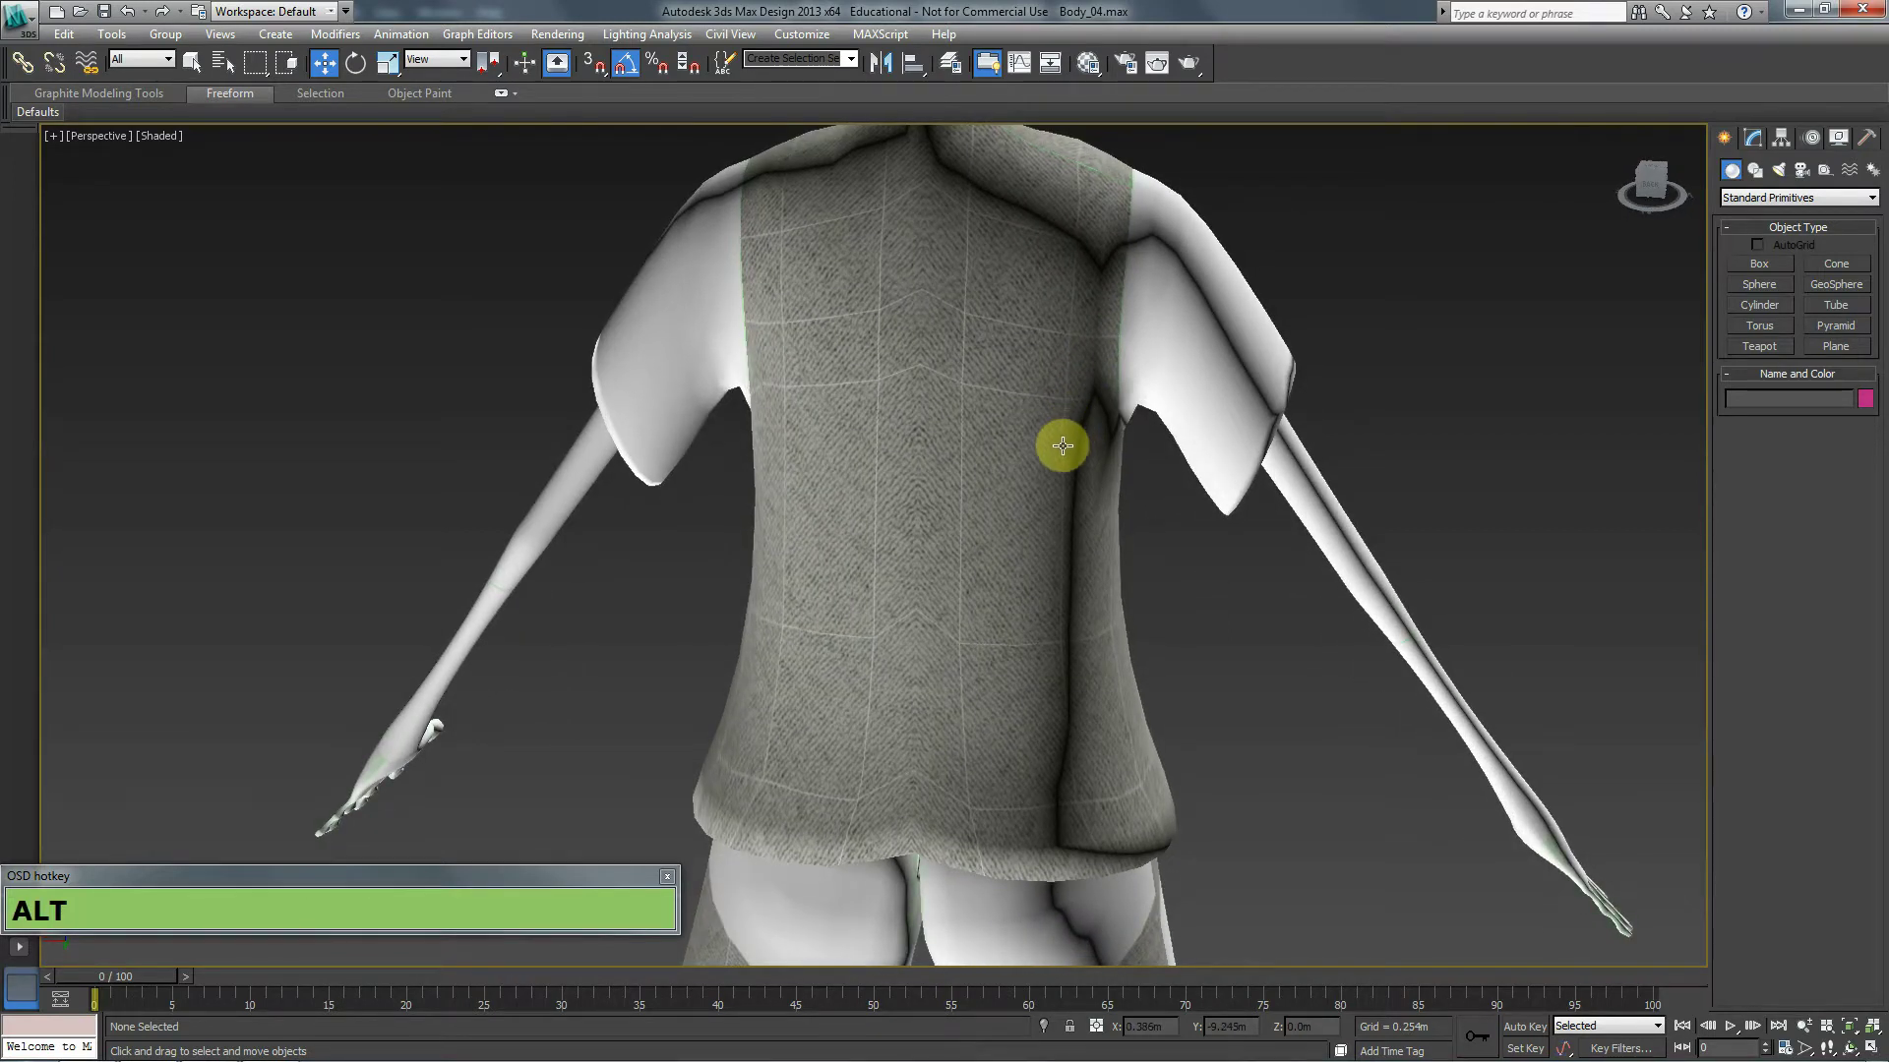
Switch back to the Photoshop texture document to reshape the wool patch over the left pieces.
key("alt+Tab")
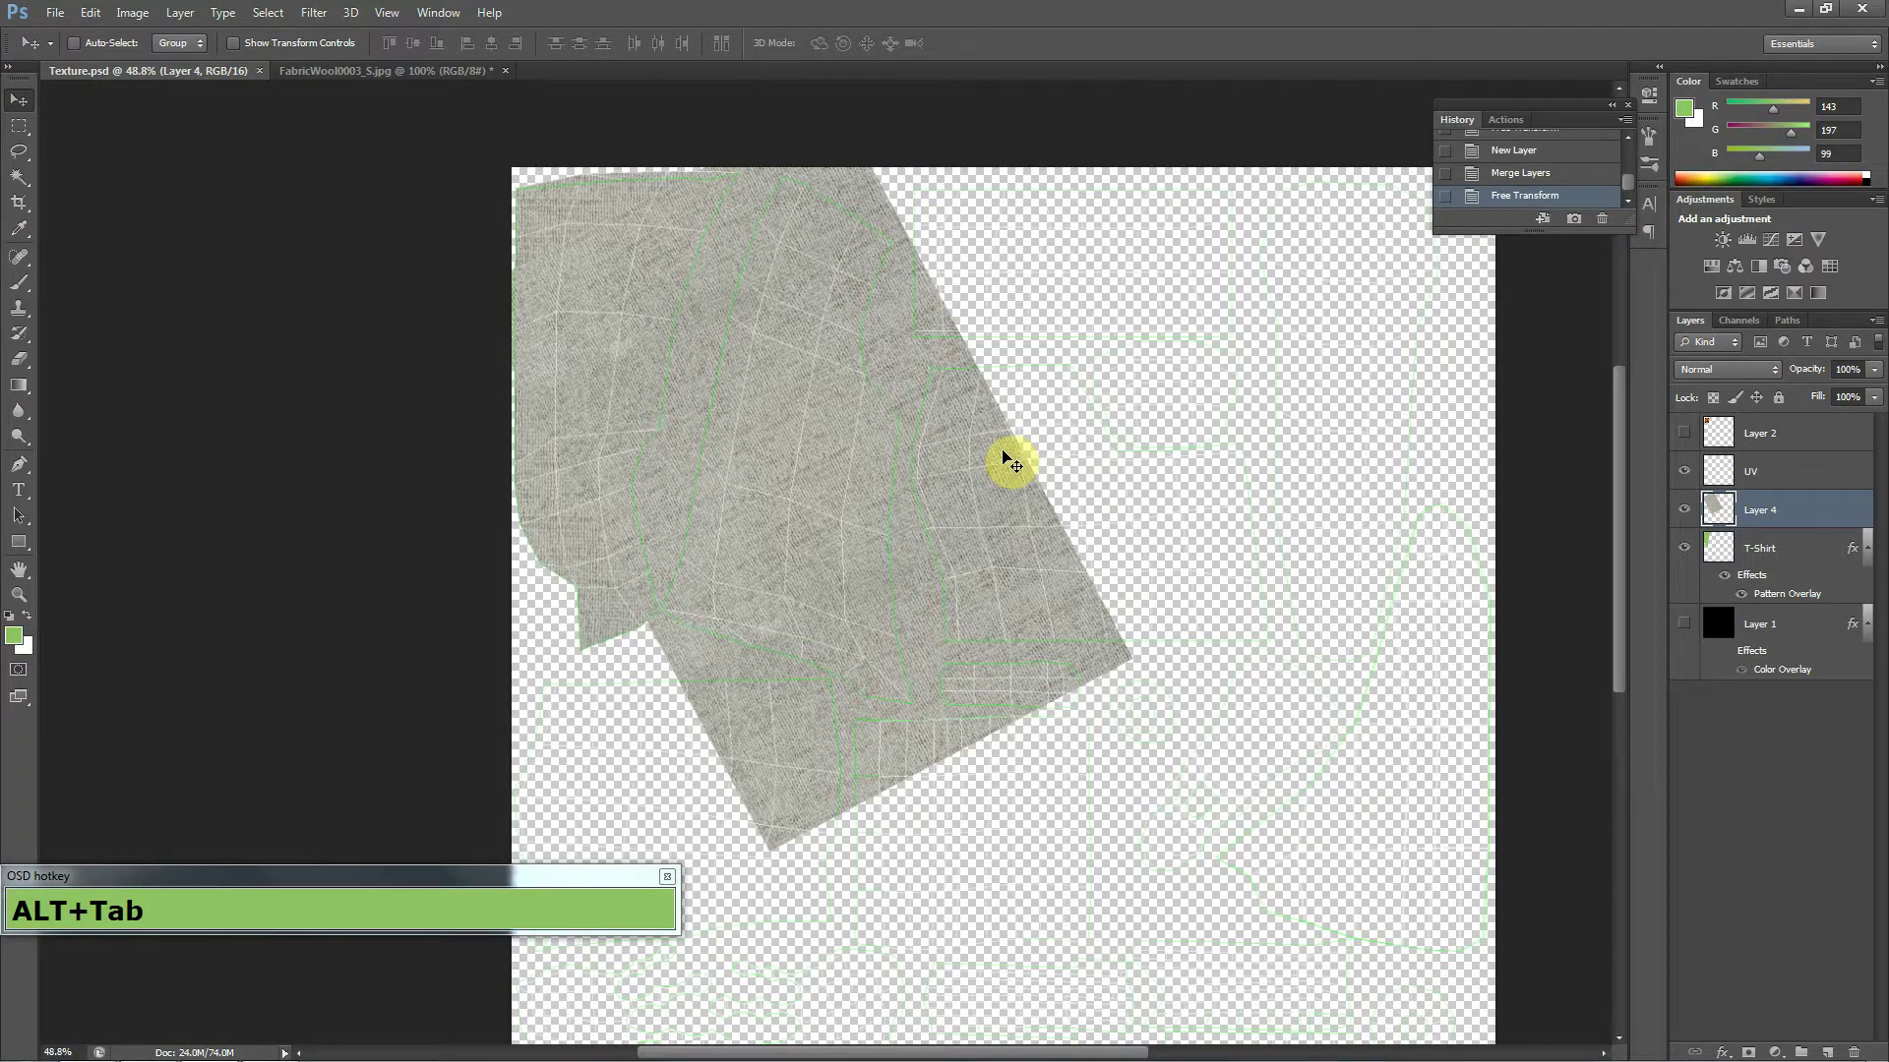
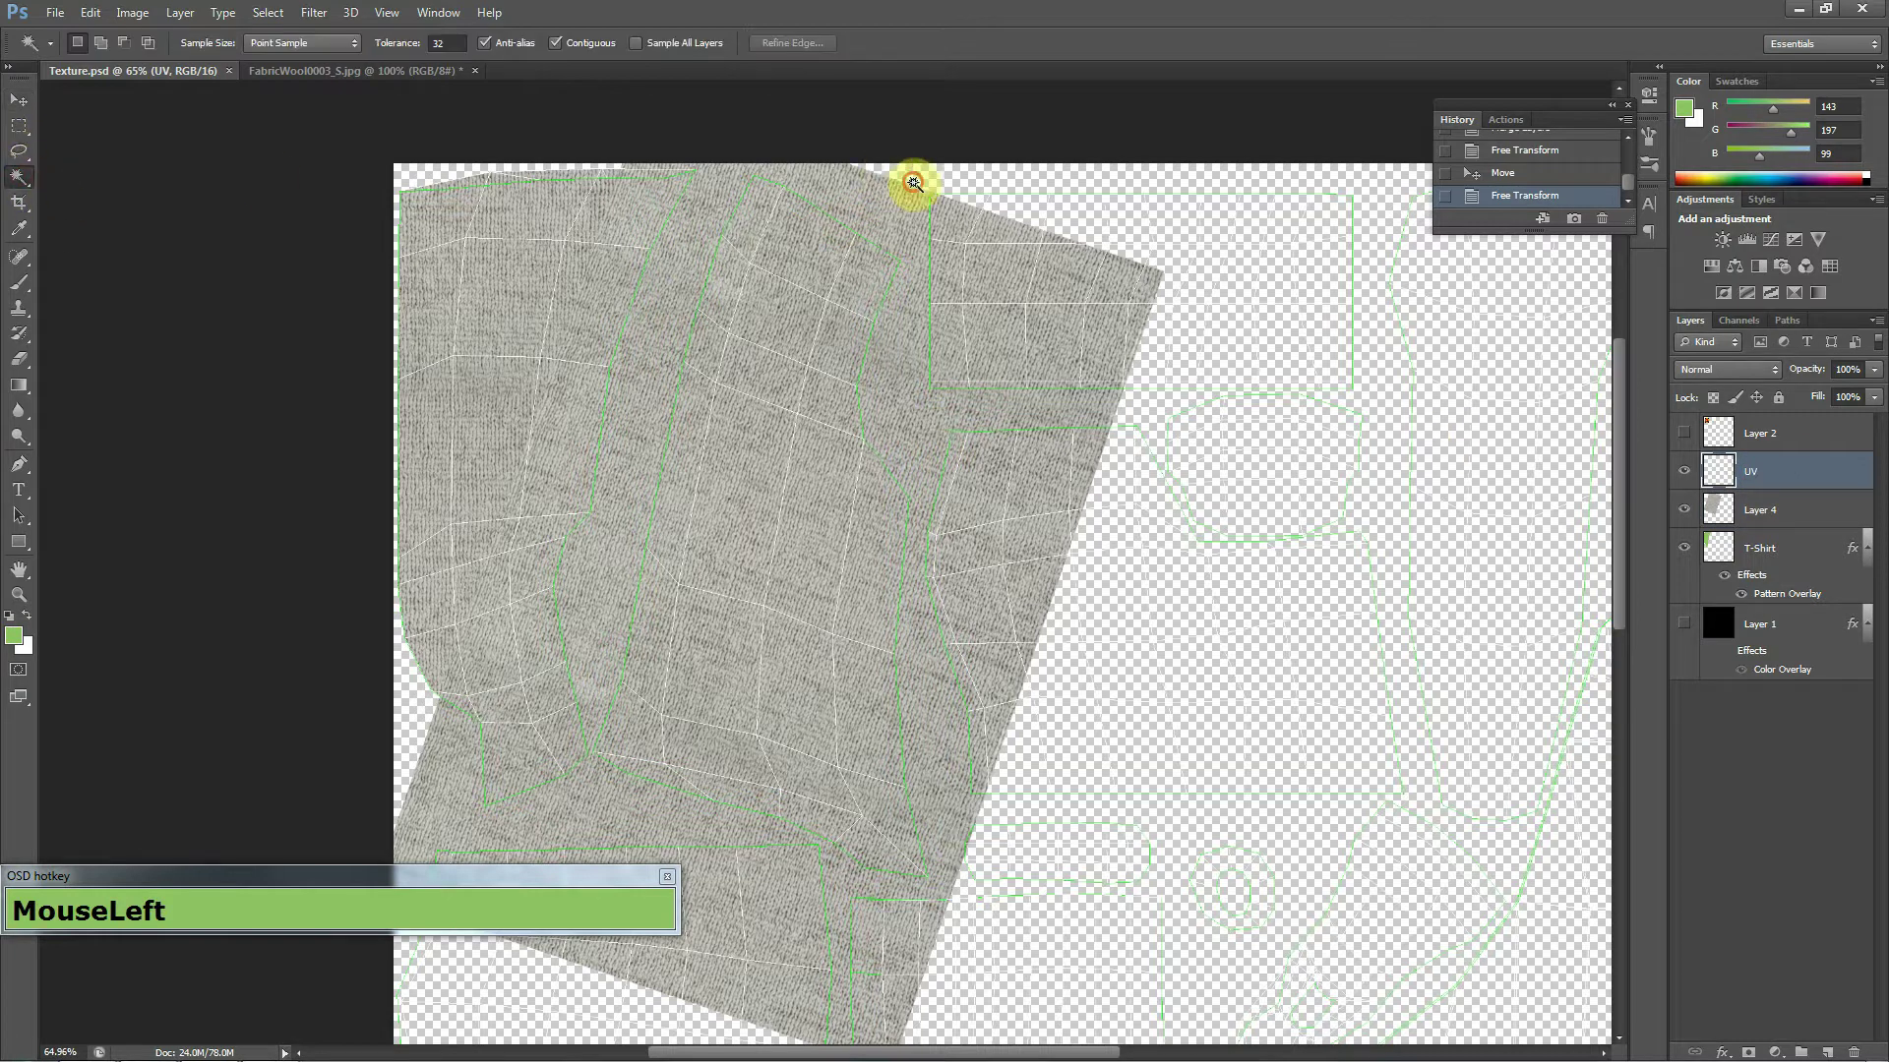
Invert the UV-layer selection, erase wool outside the chosen piece on Layer 4, then deselect.
key("ctrl+shift+i")
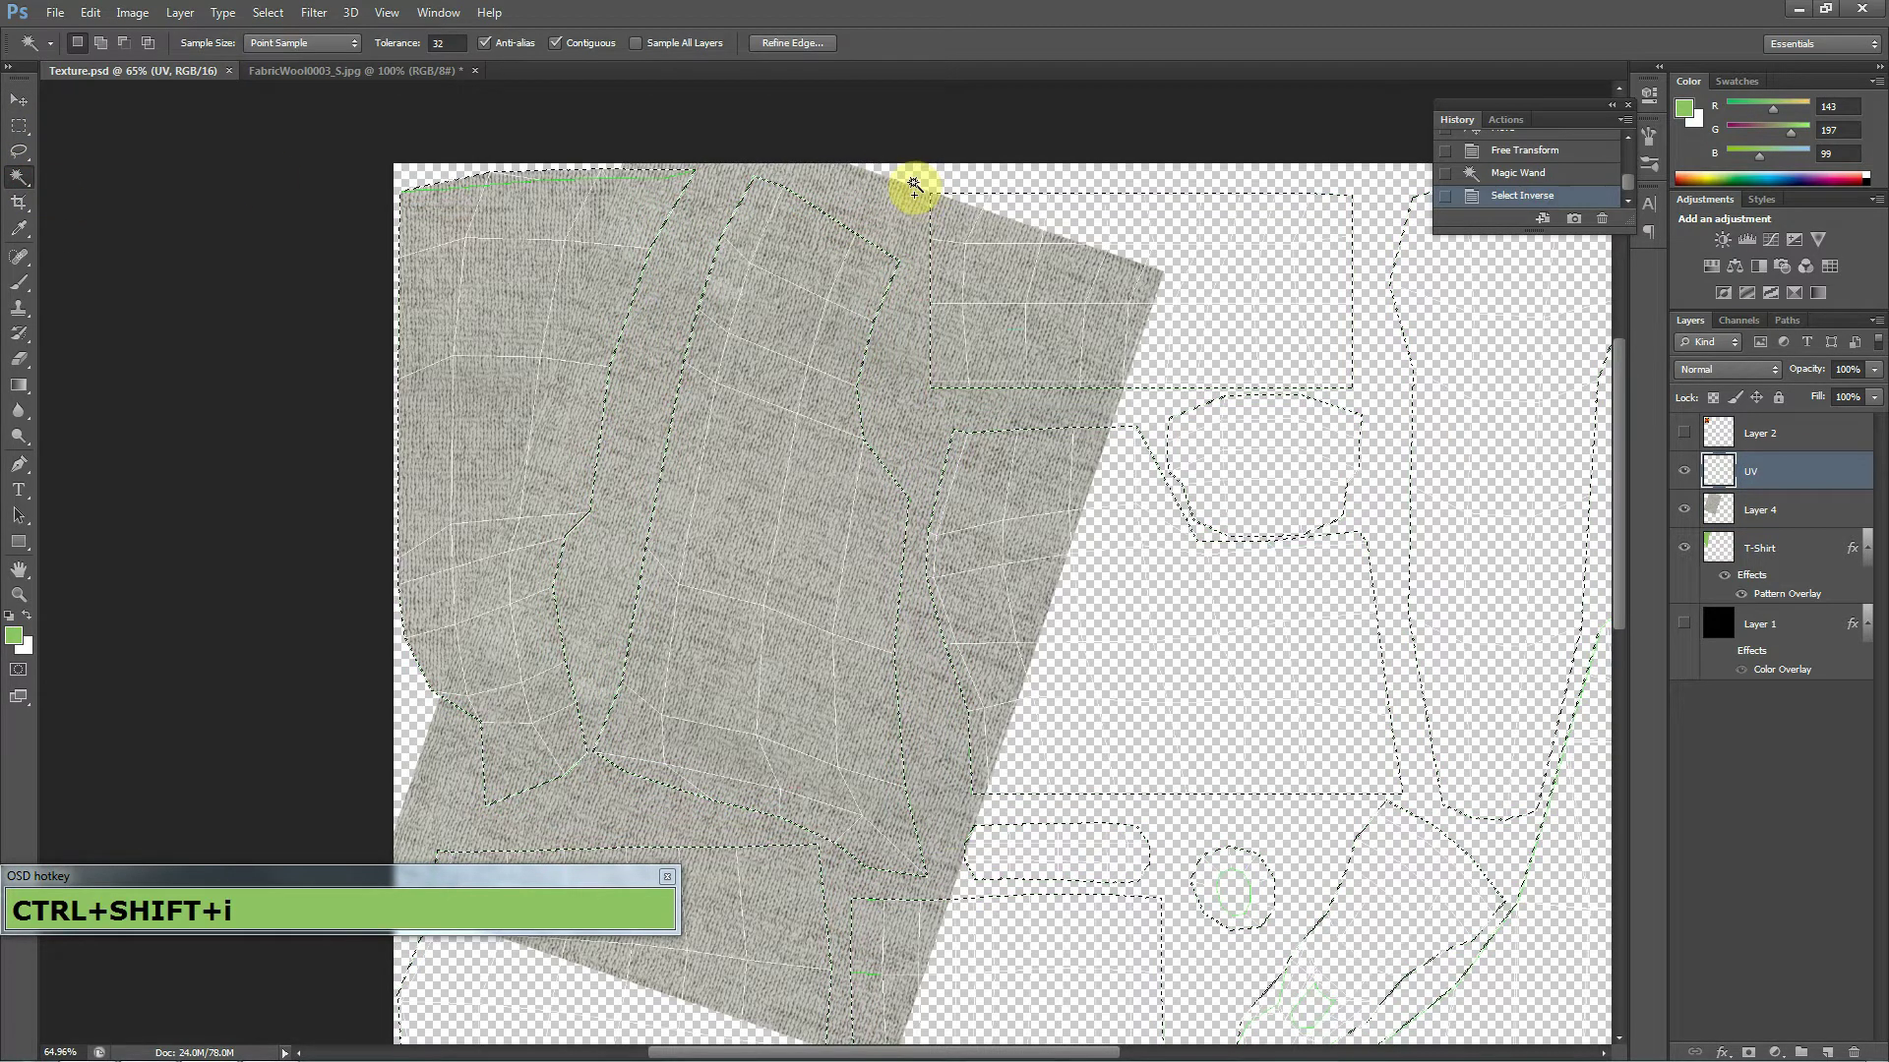
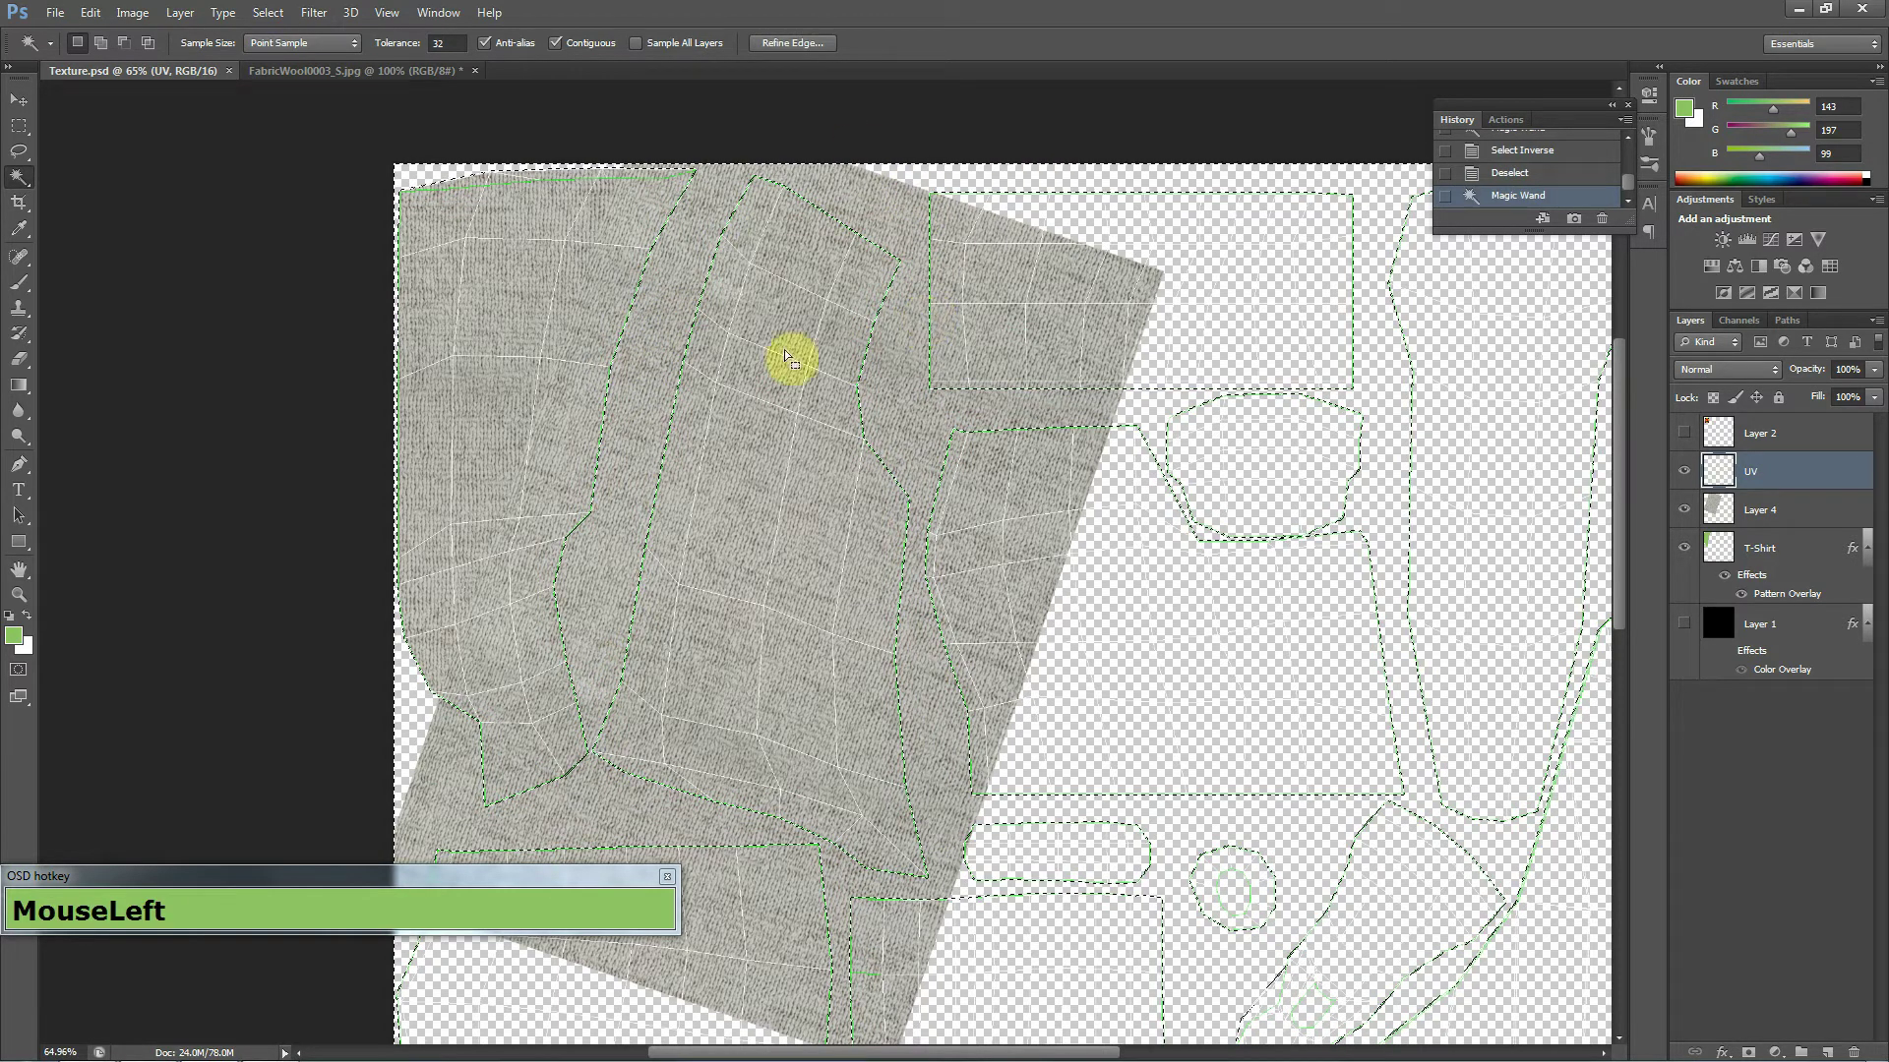
scroll("down", 3)
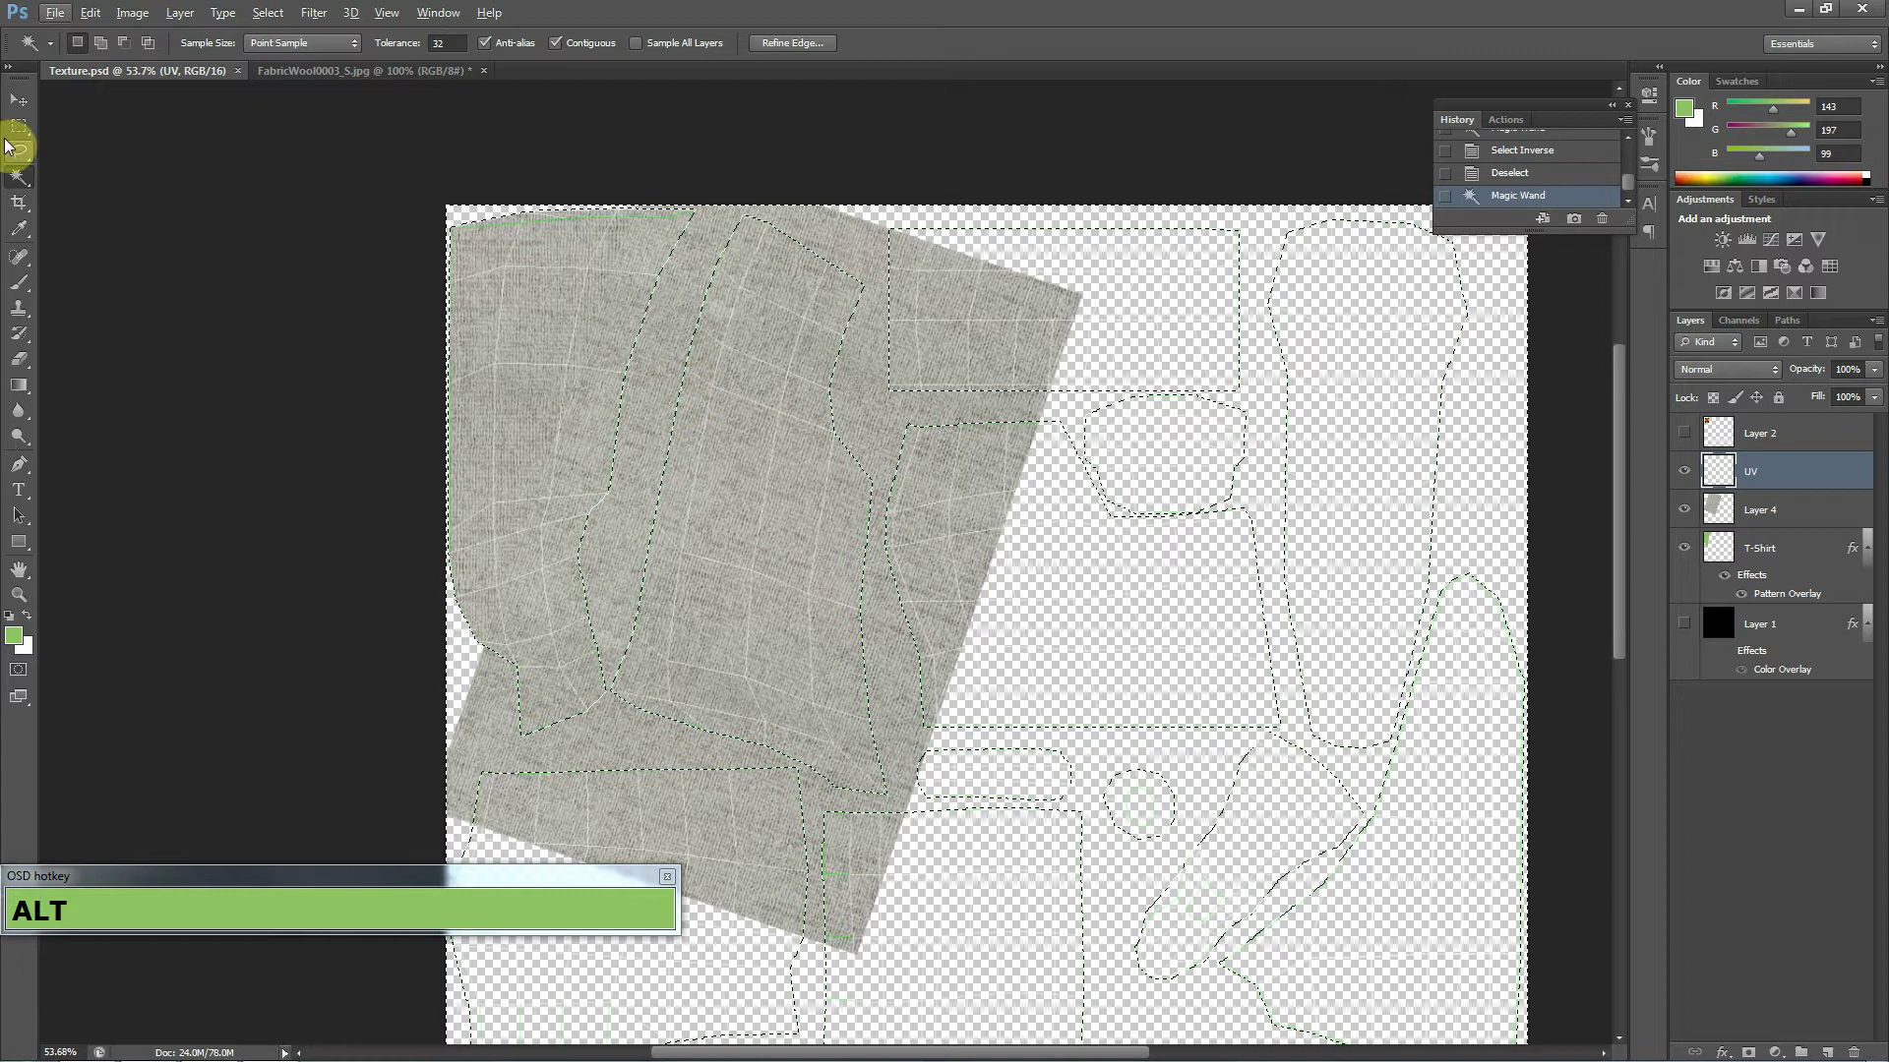
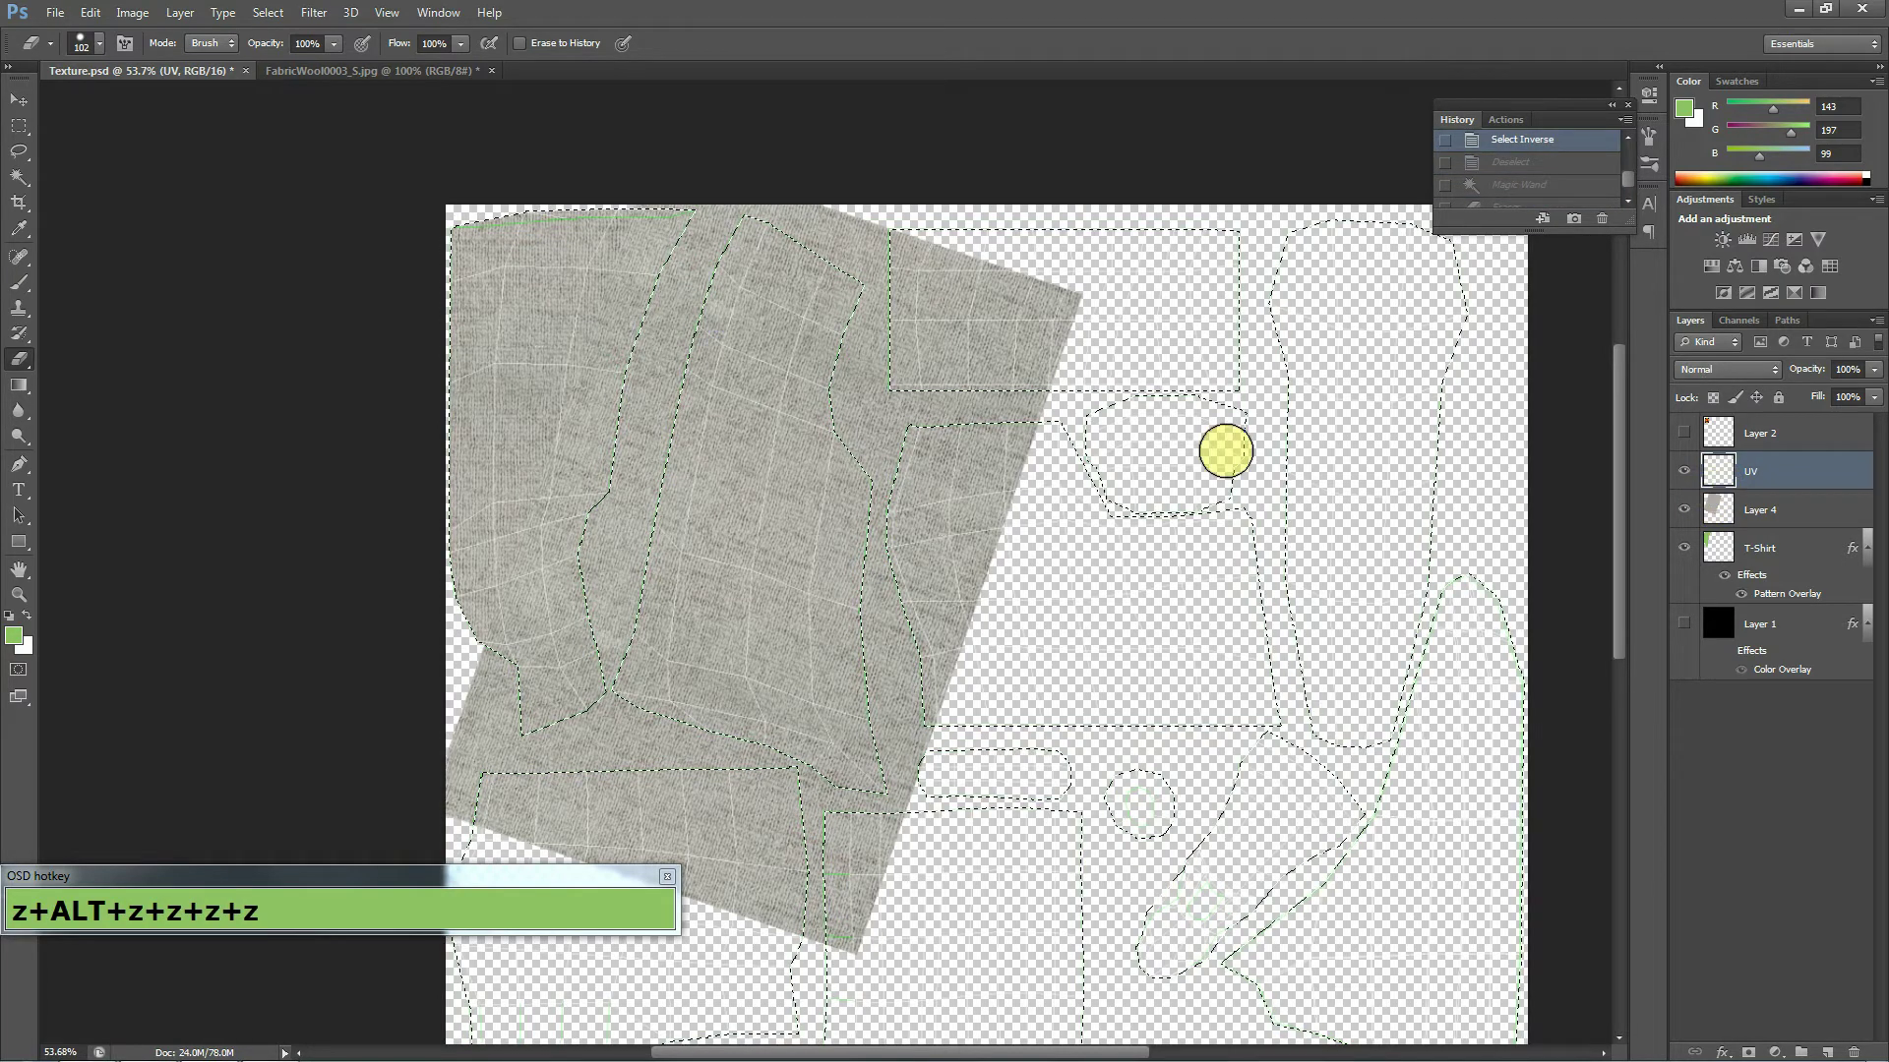
key("ctrl+d")
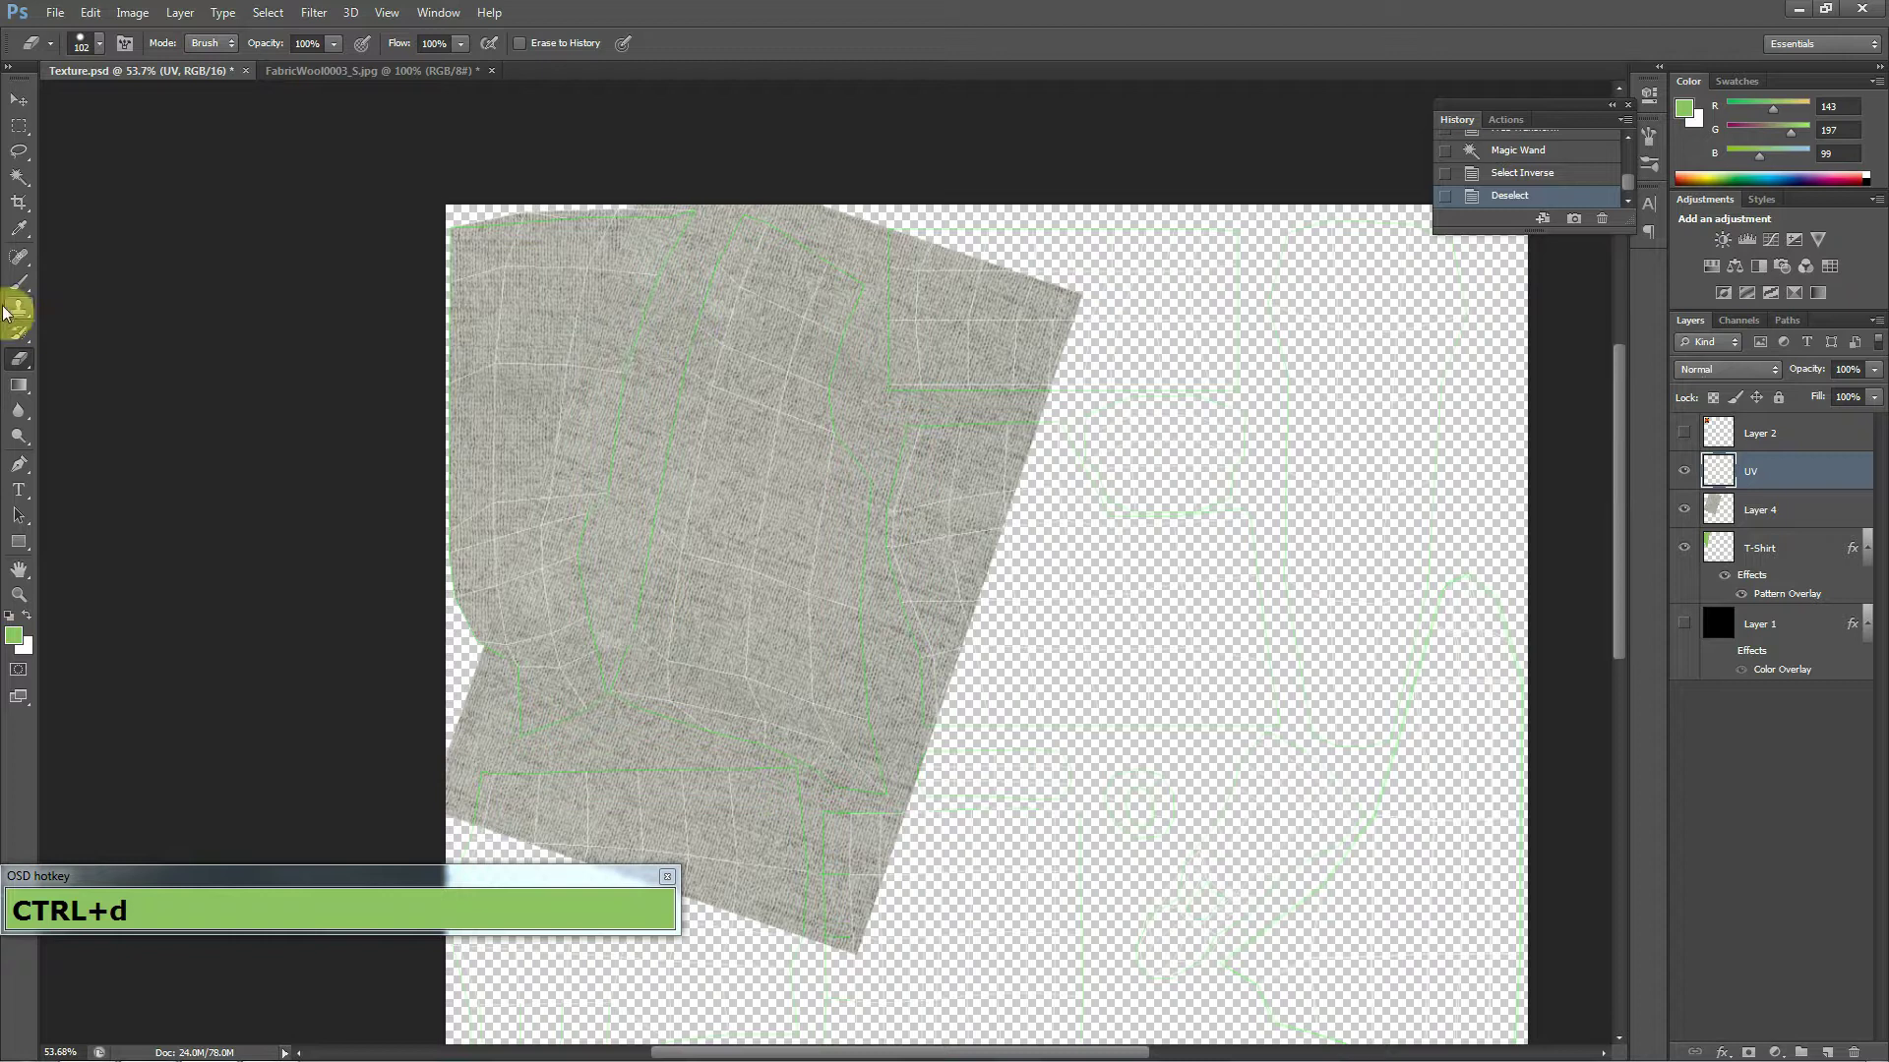
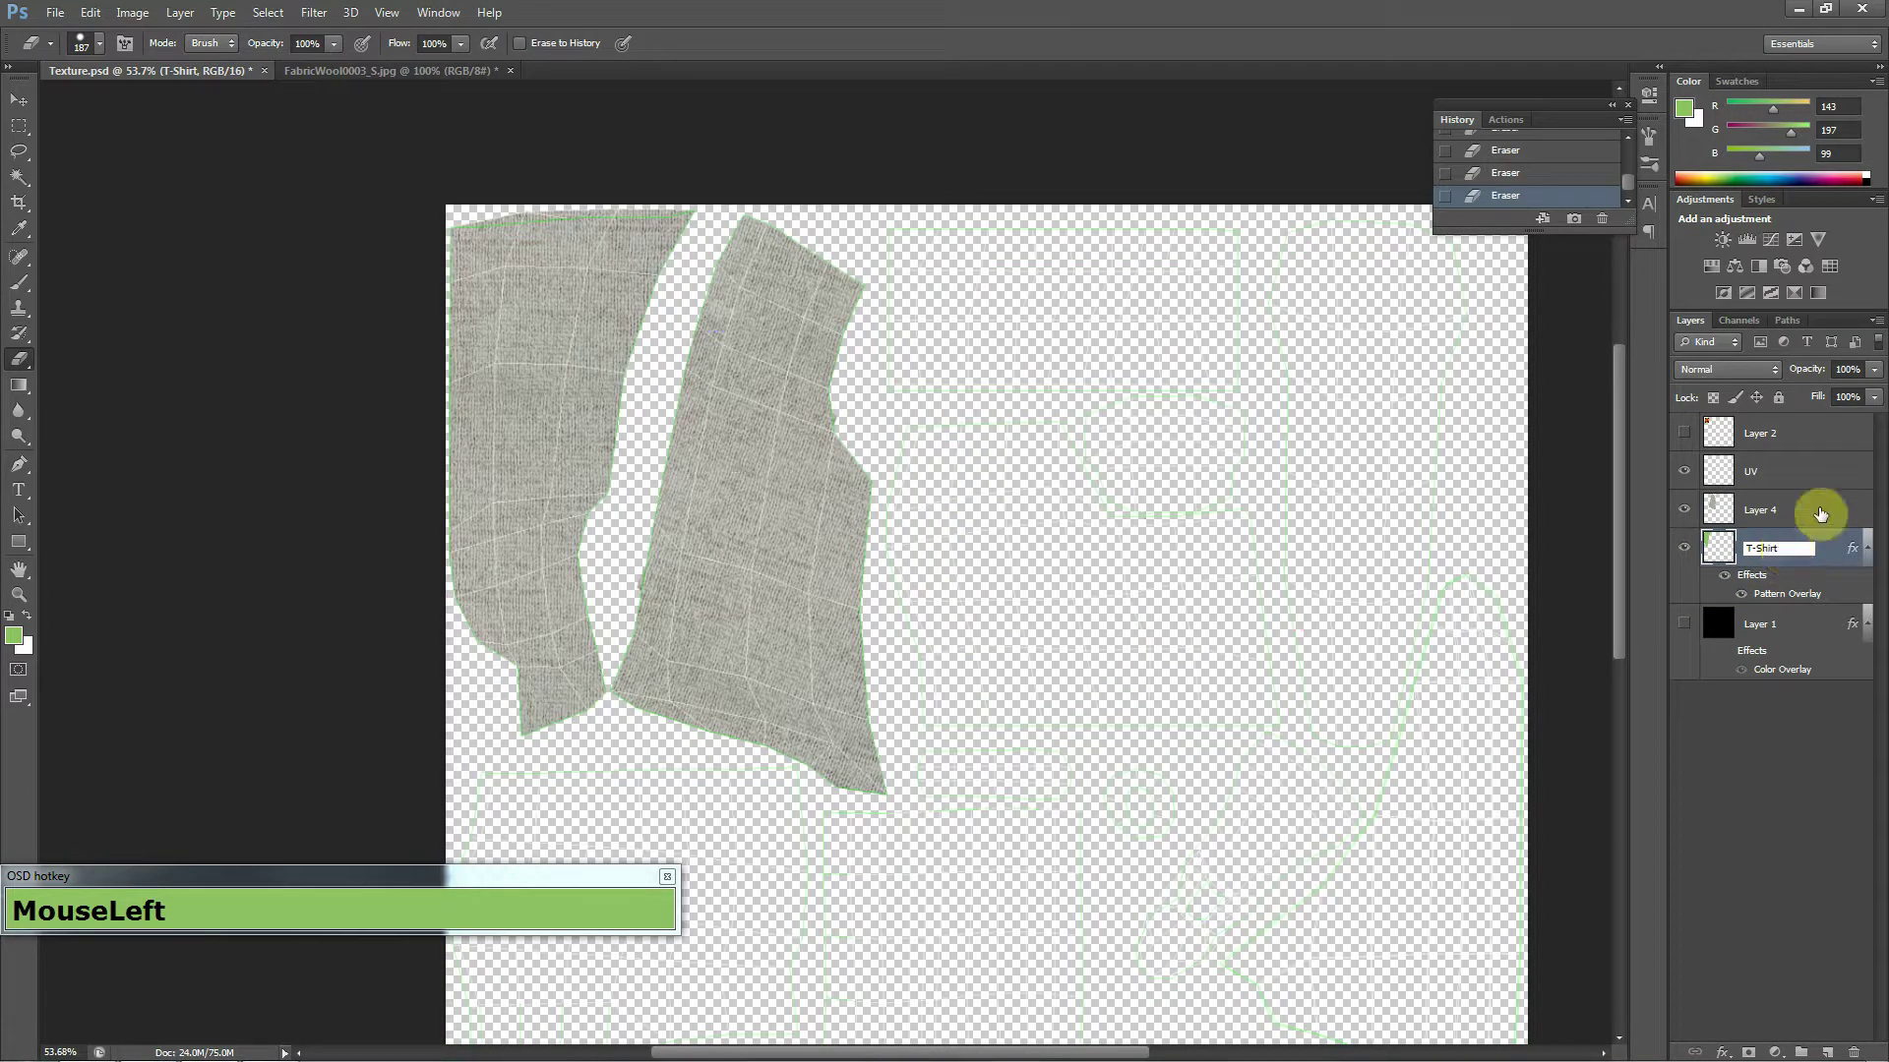
Rename the shirt layers T-ShirtFront and T-shirtBack, correcting the mistyped 'Bakc'.
type("F+r+o+n")
left_click(1761, 512)
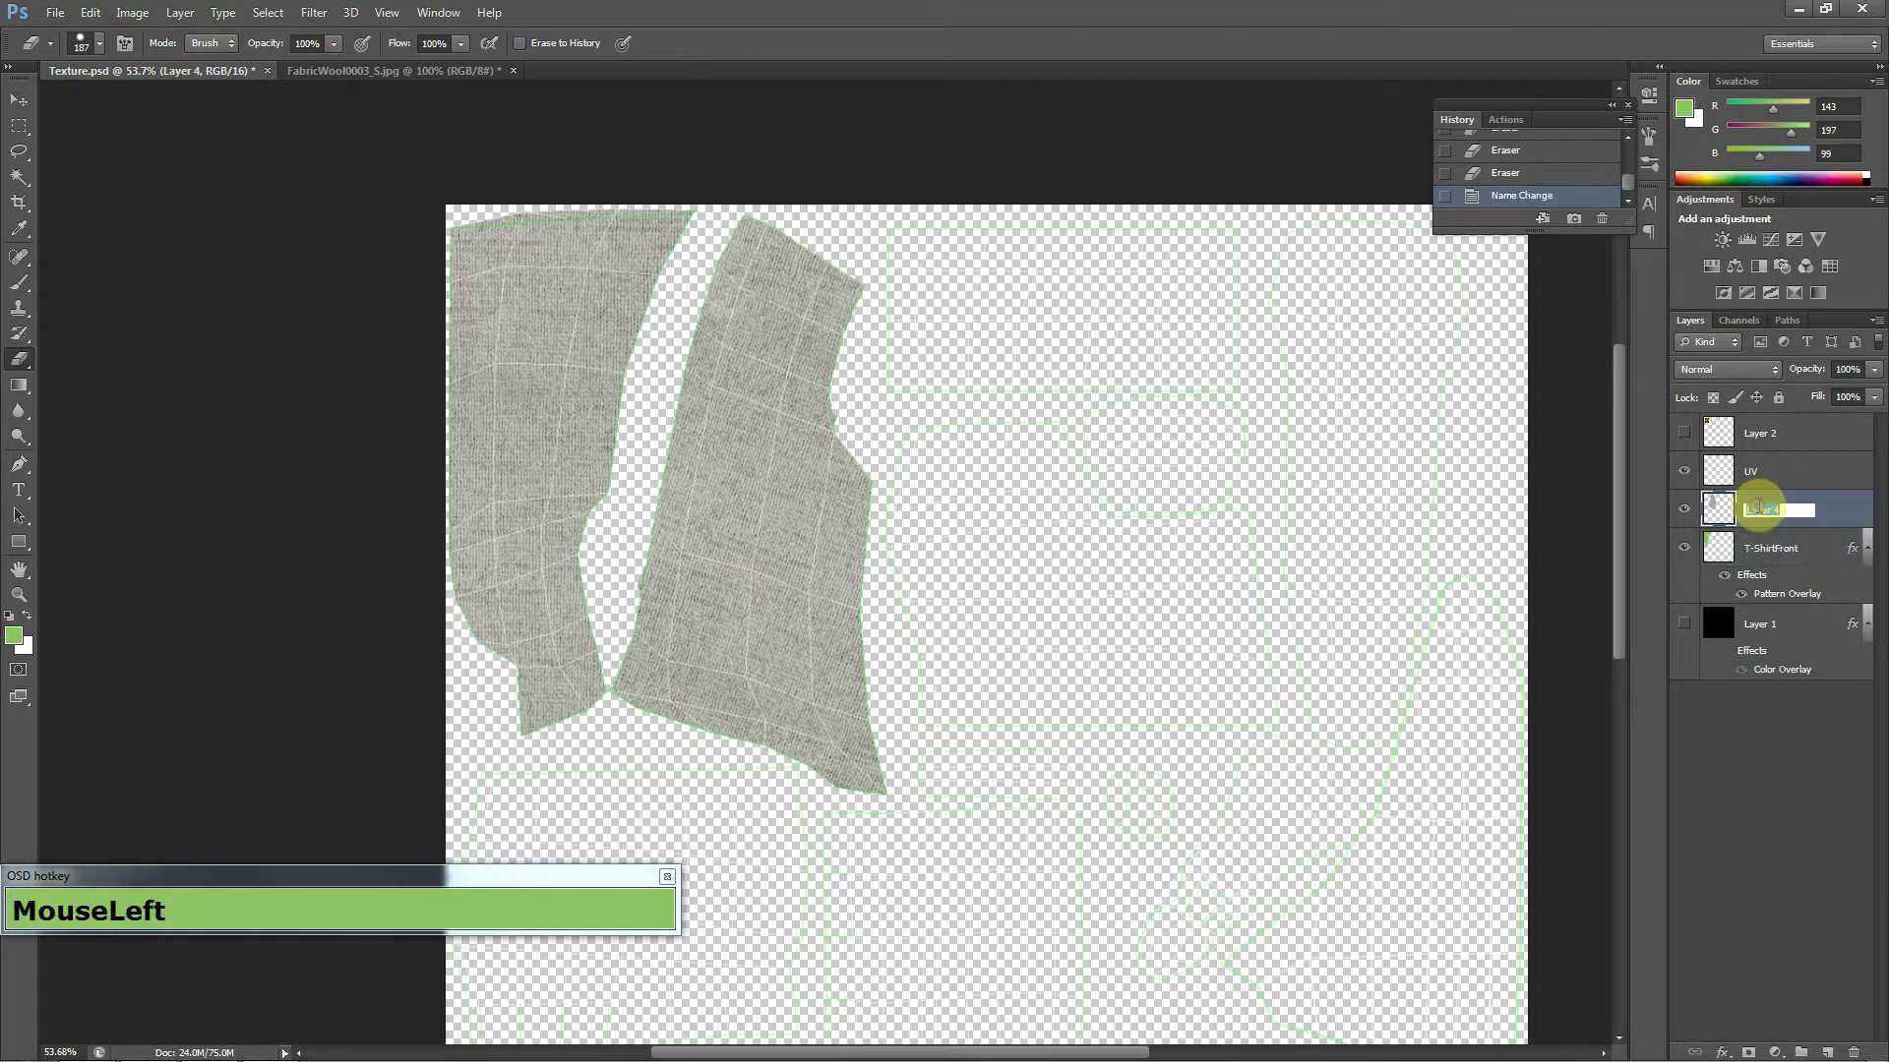
key("shift+t")
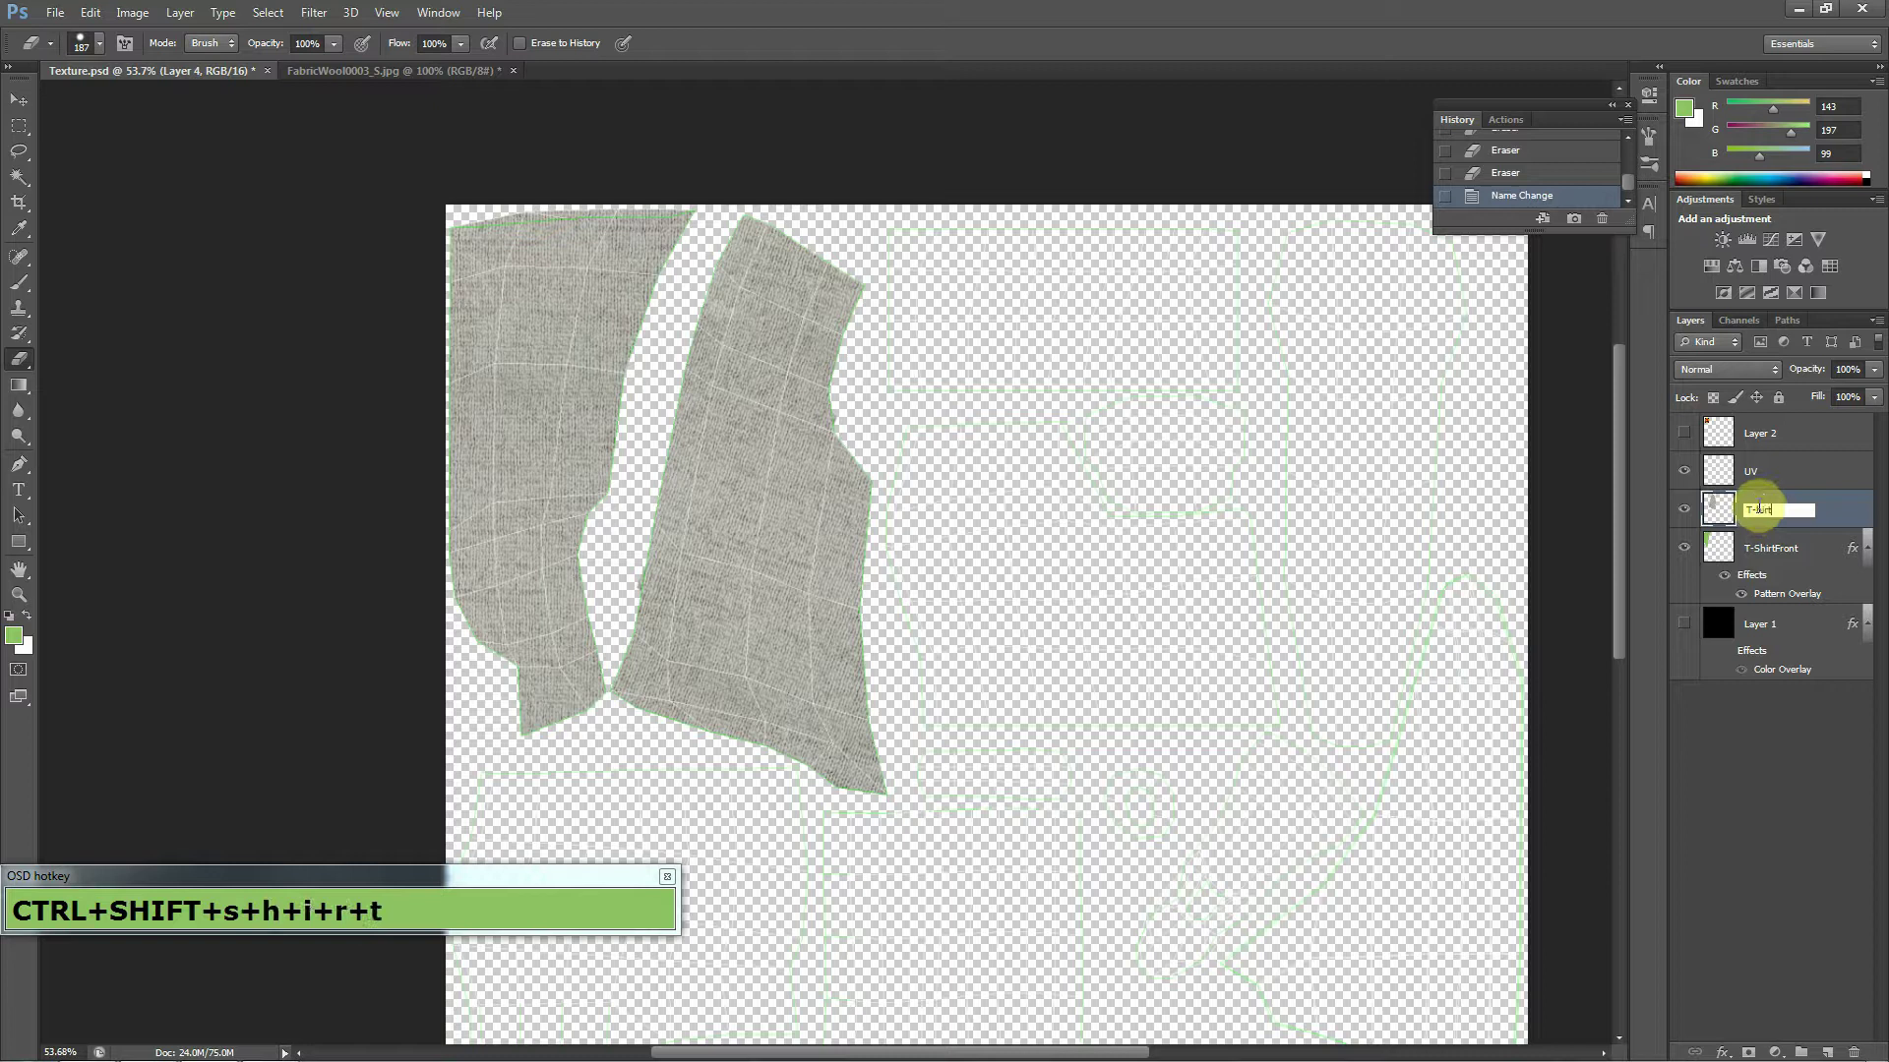
type("B+a+k+c")
key("BackSpace")
type("Backspace+Backspace")
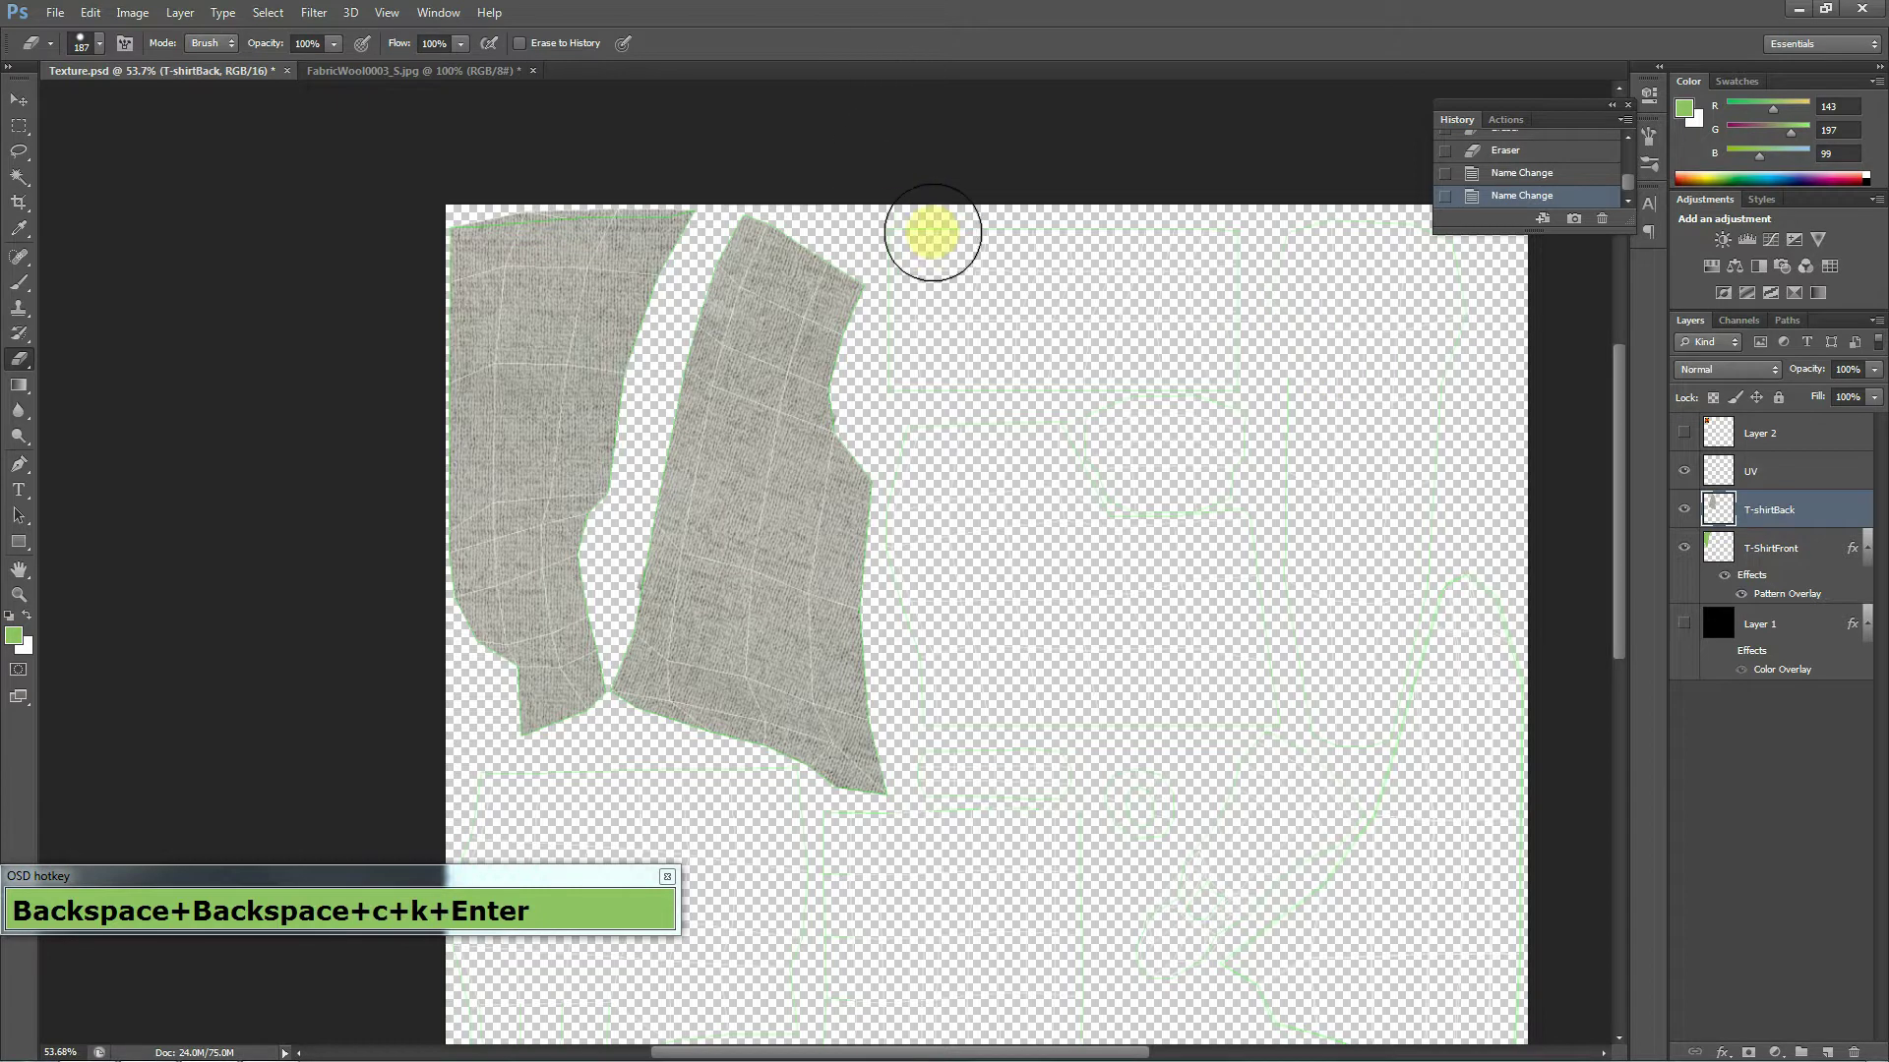
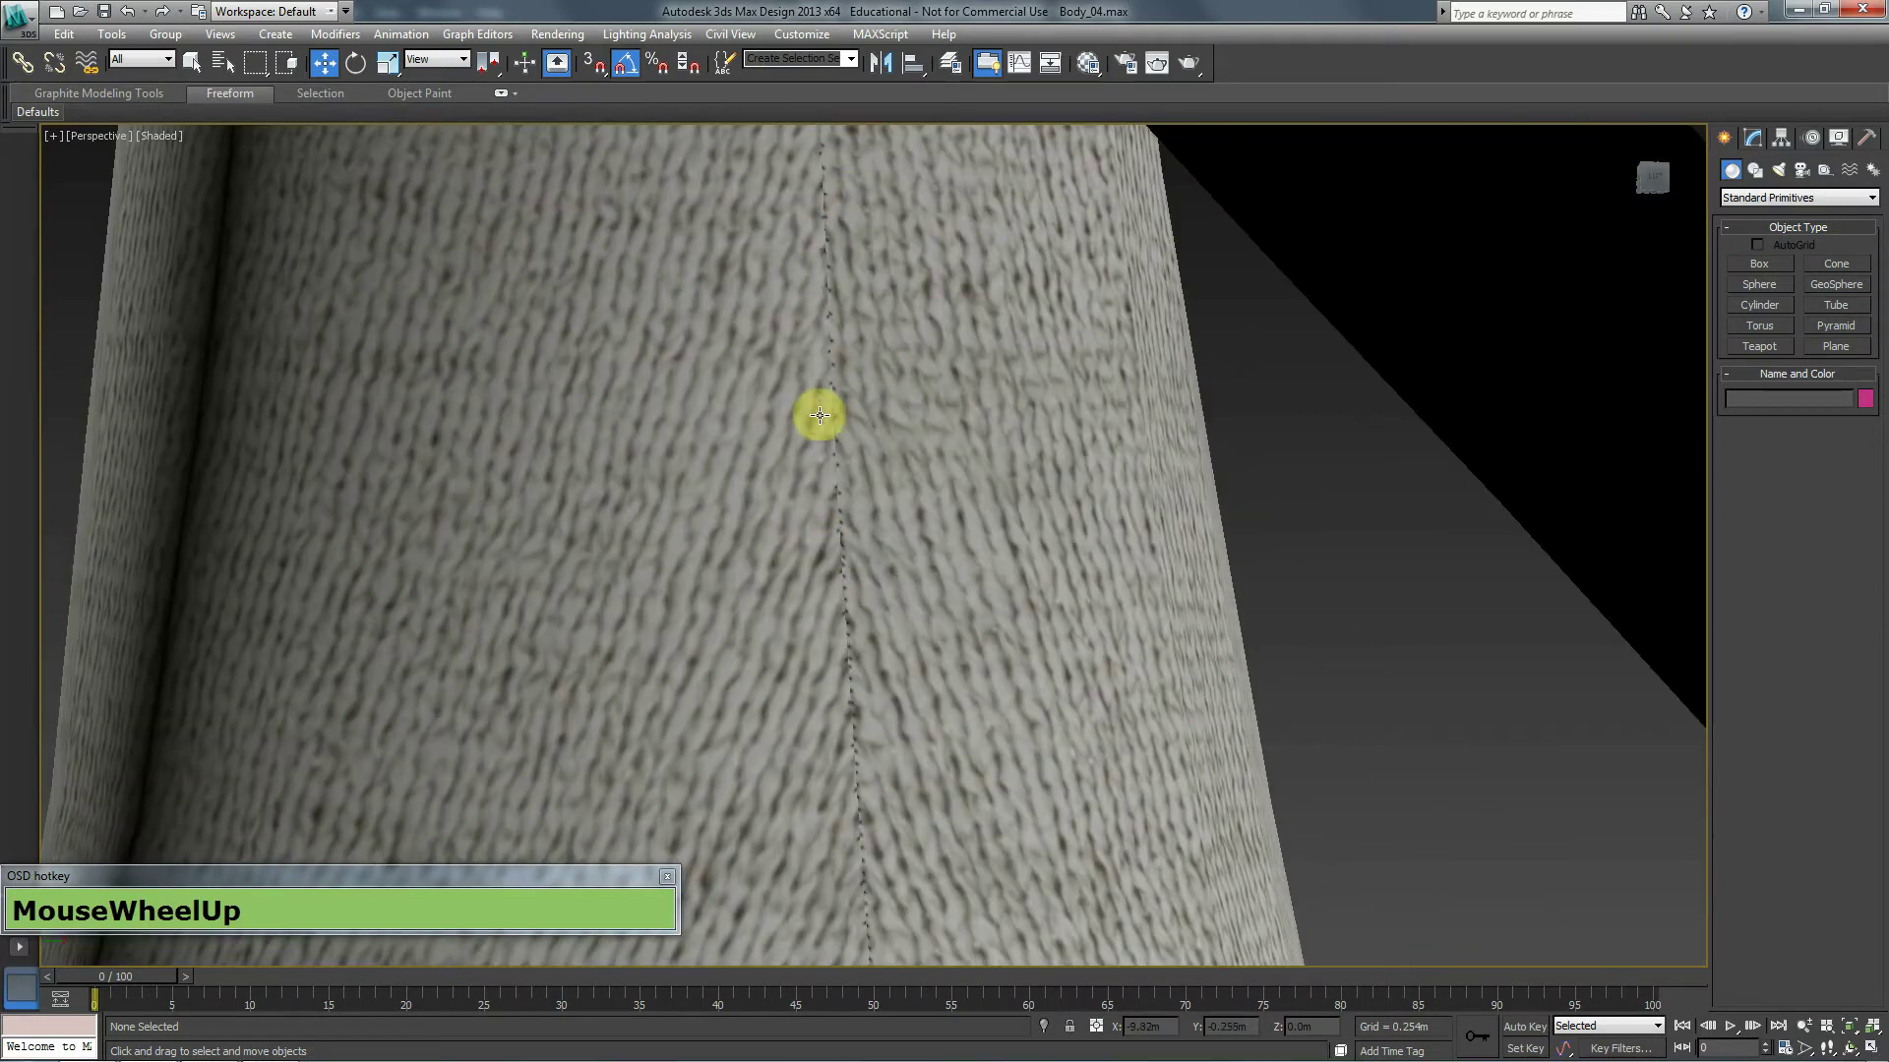
Zoom onto a shirt seam to inspect the wool texture, then return to Photoshop.
scroll("down", 3)
key("alt+Tab")
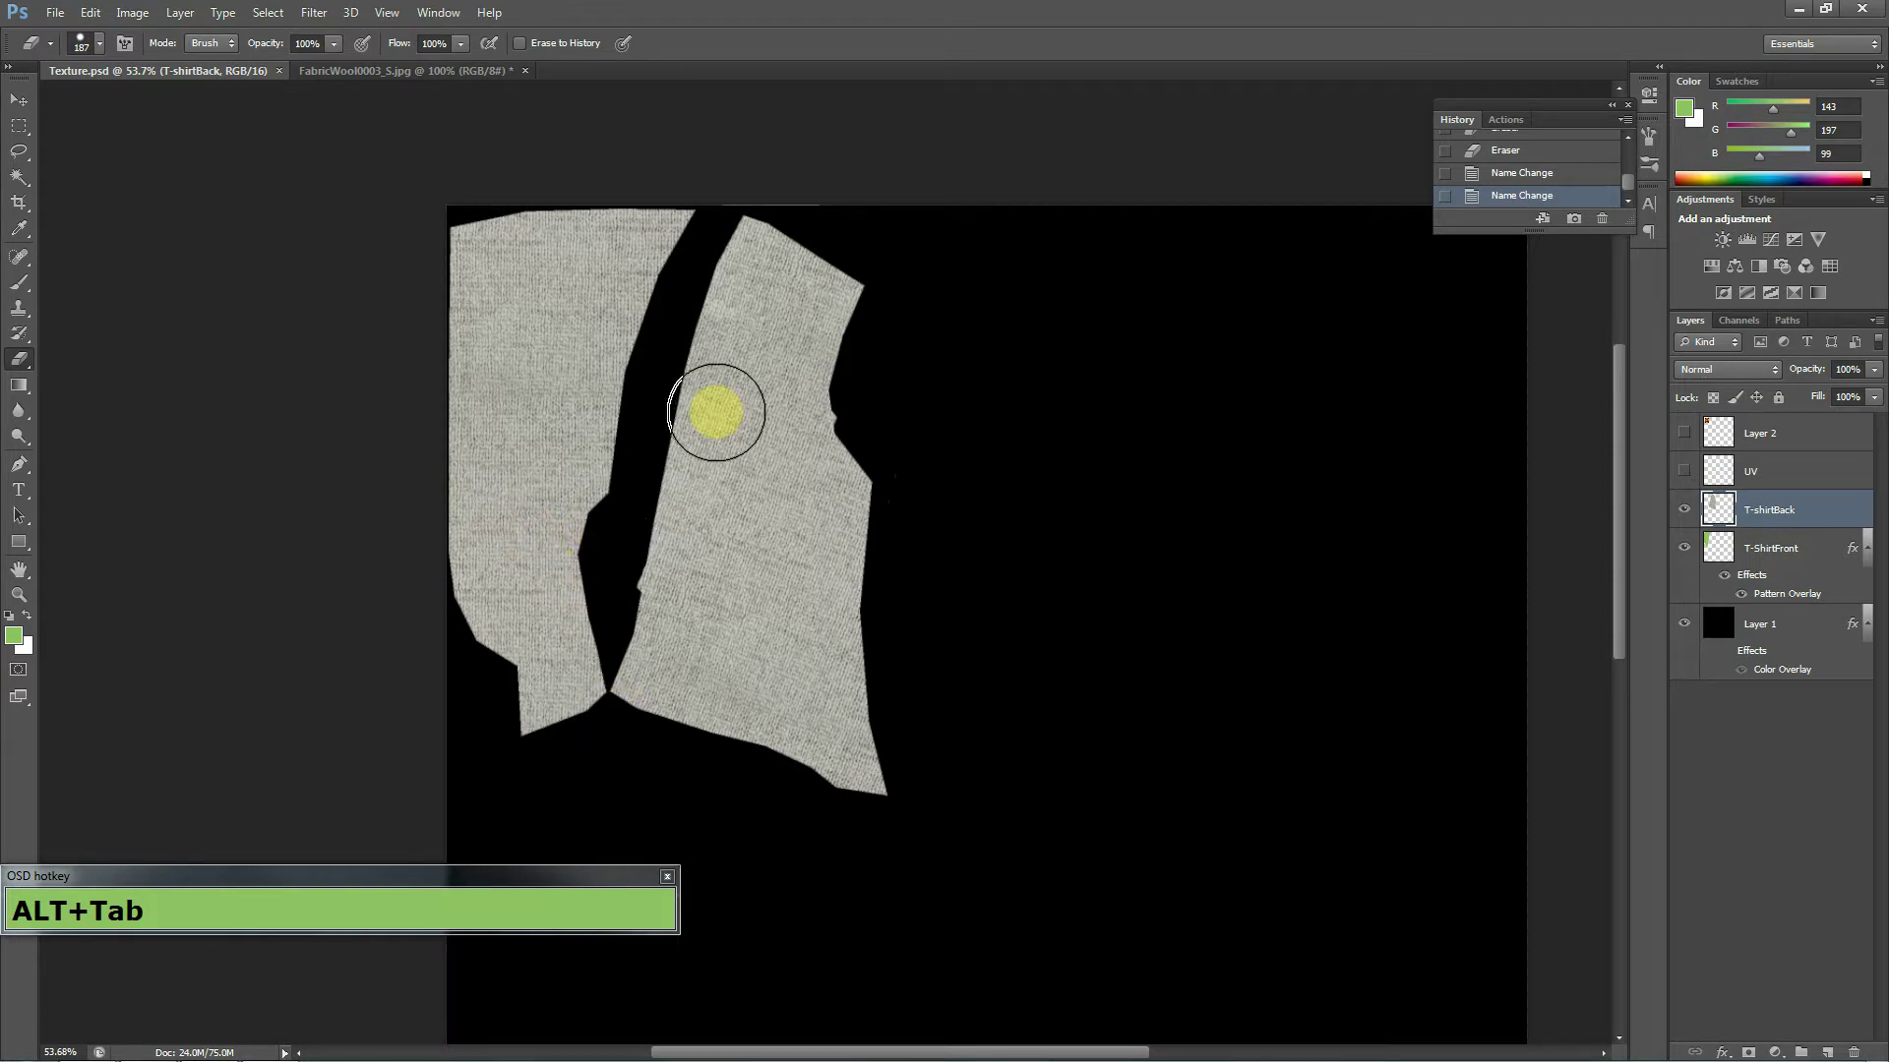
Cycle through windows from Photoshop toward the Chrome FabricWool0003 page.
key("alt+Tab")
key("alt+Tab")
key("alt+Tab")
In a new Chrome tab, search Google for 'shirt' and then 'tshirt texture'.
key("alt+Tab")
left_click(608, 23)
type("s+h+i+r+t+Space")
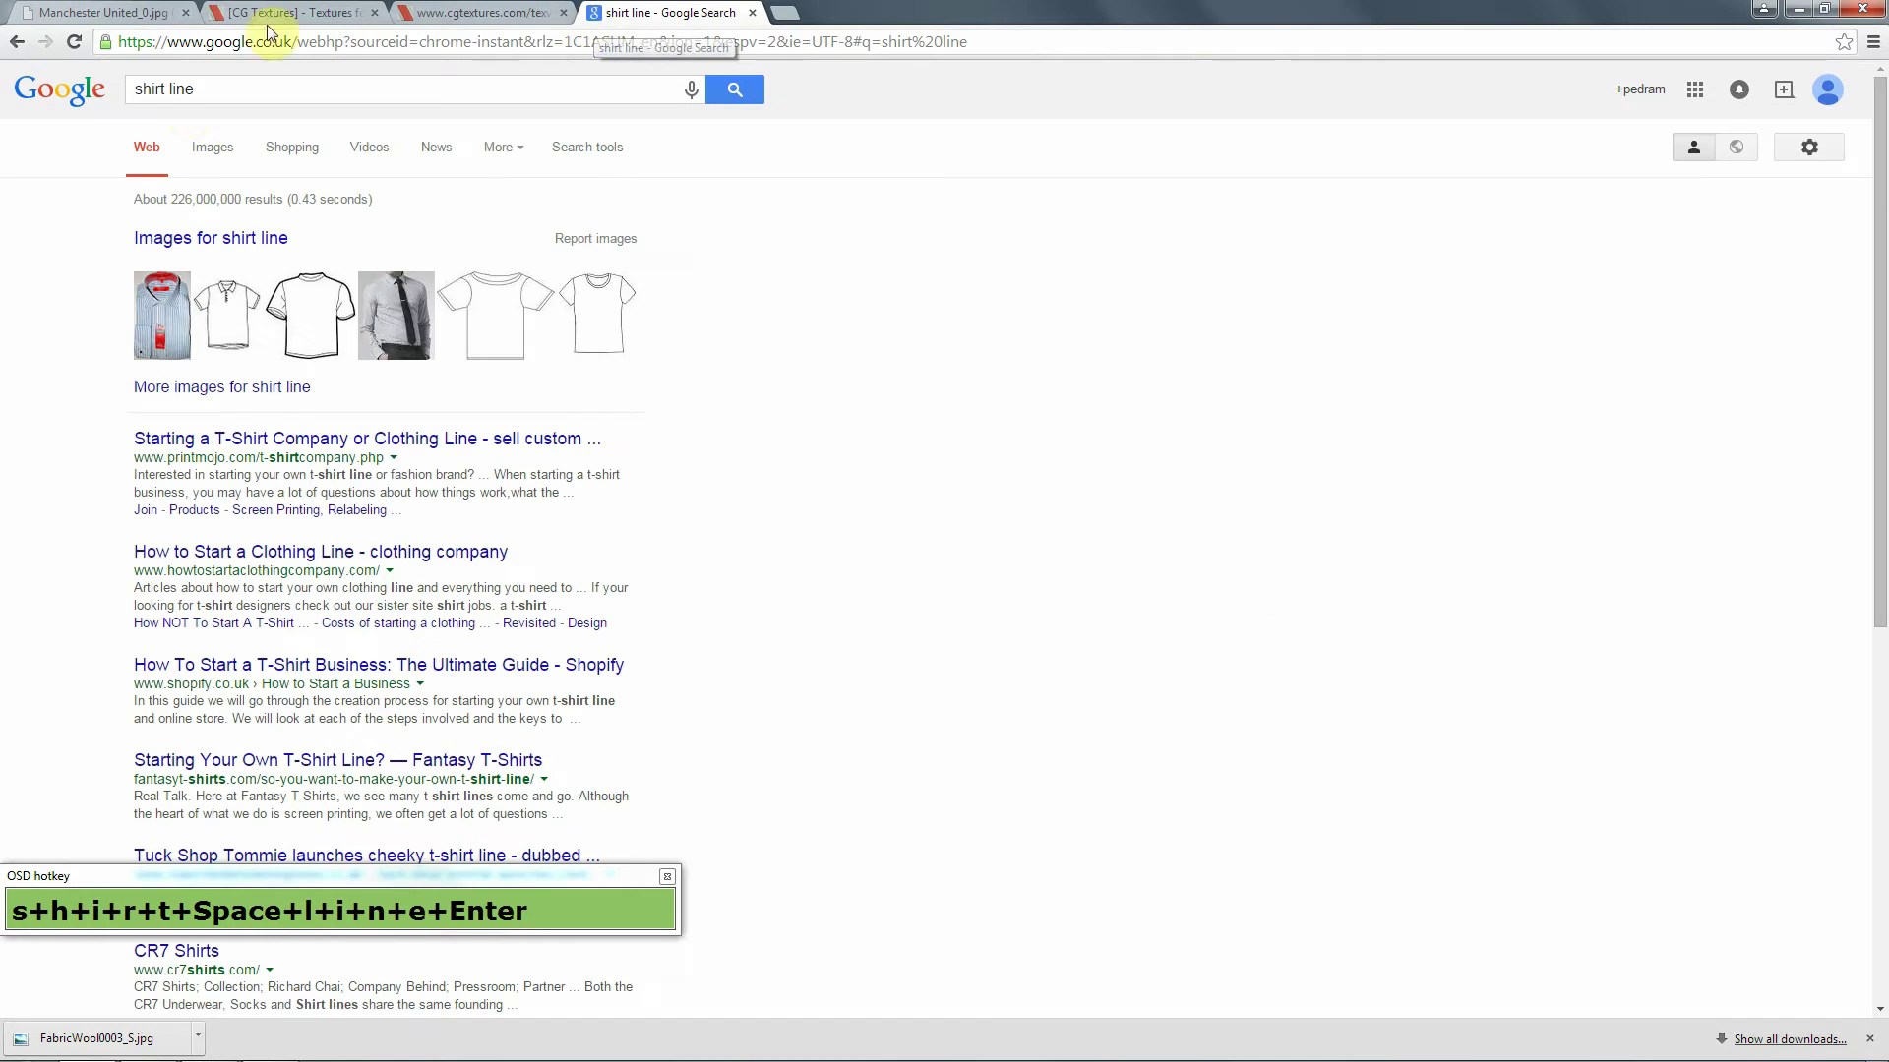
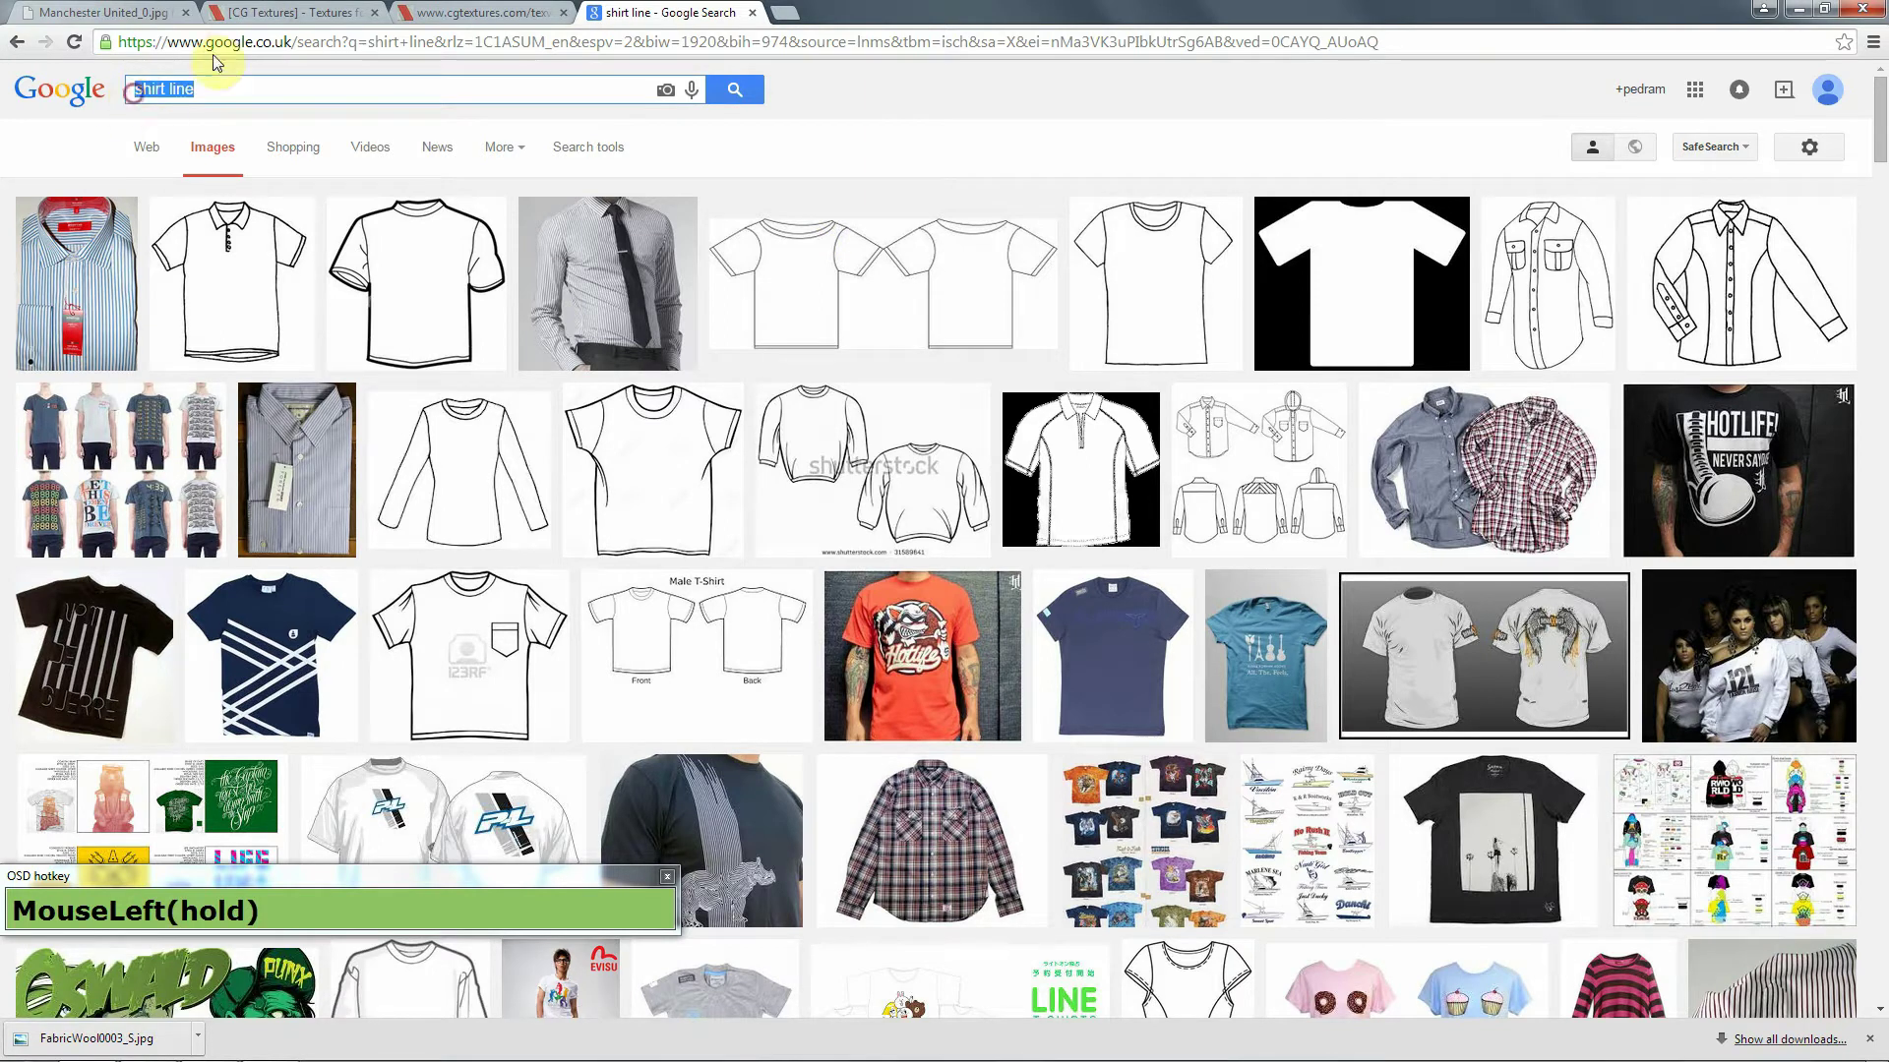
type("t+s+h+i+r+t+Space")
type("+t+e+x+t+u+r+e+Ente")
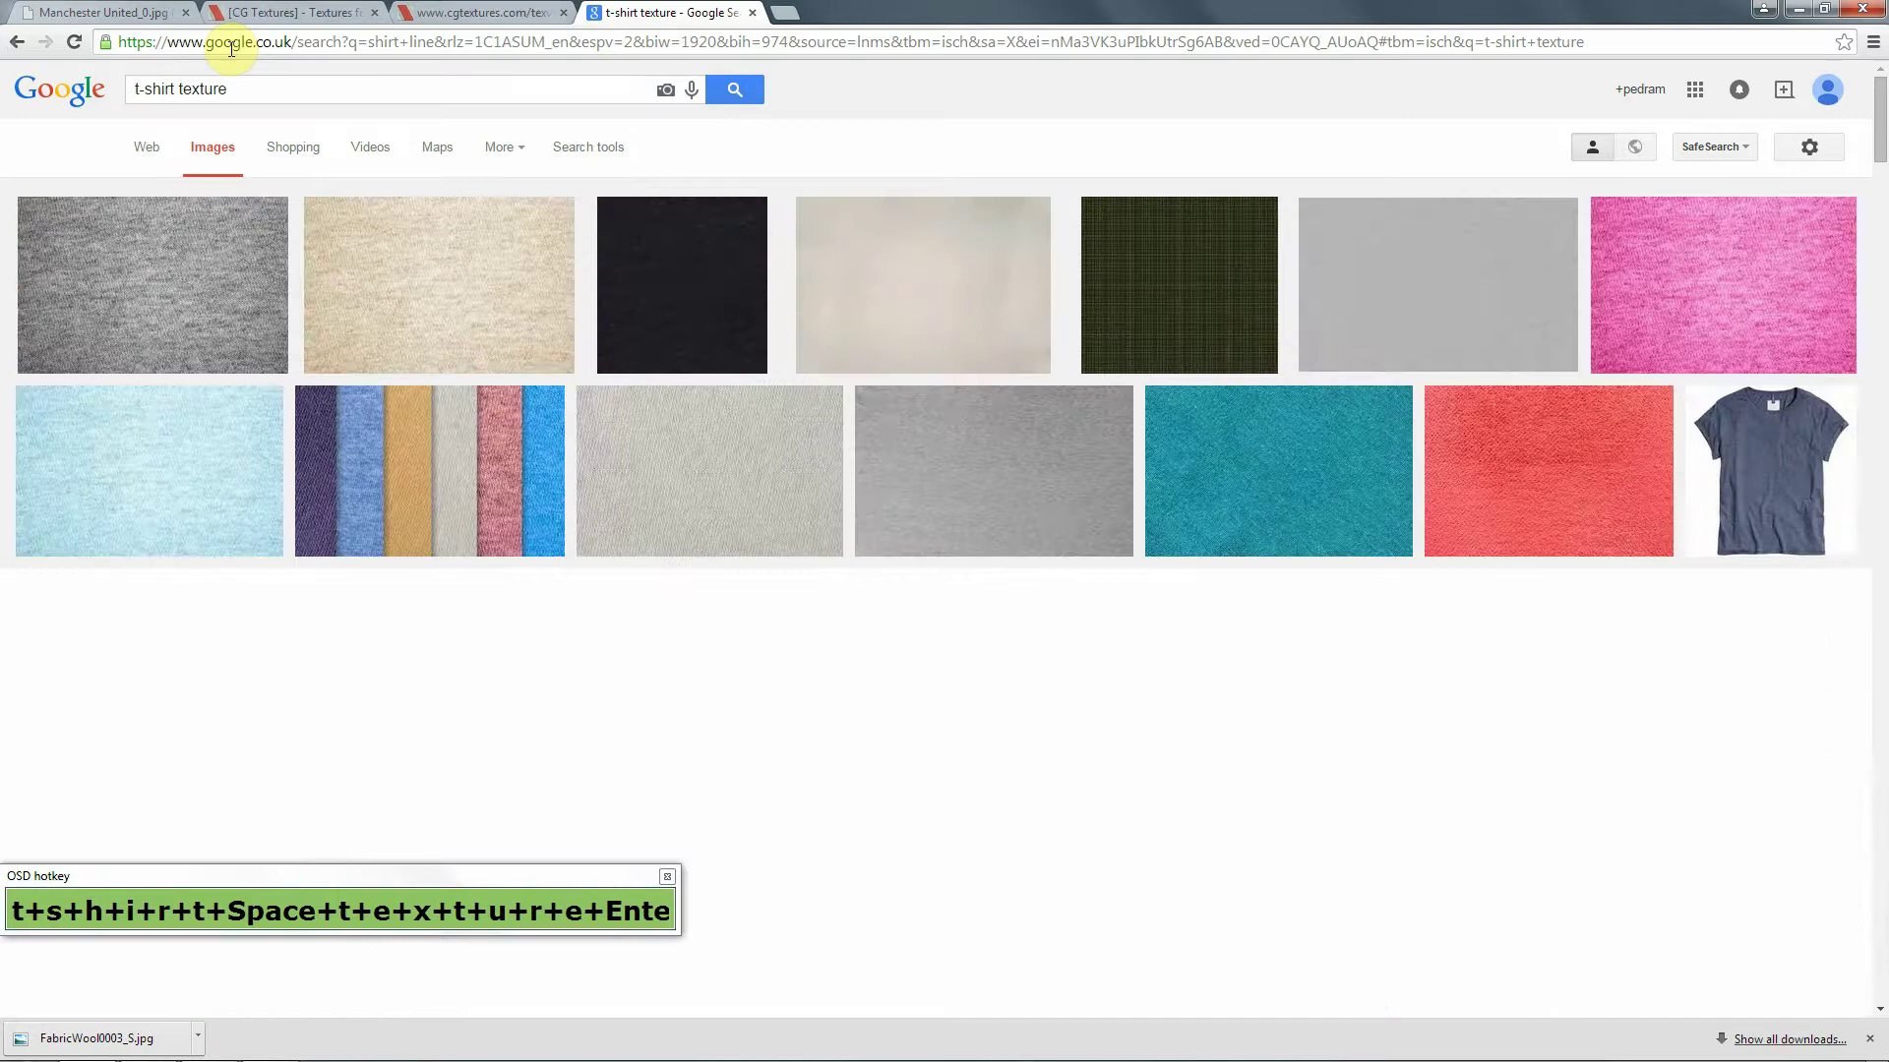
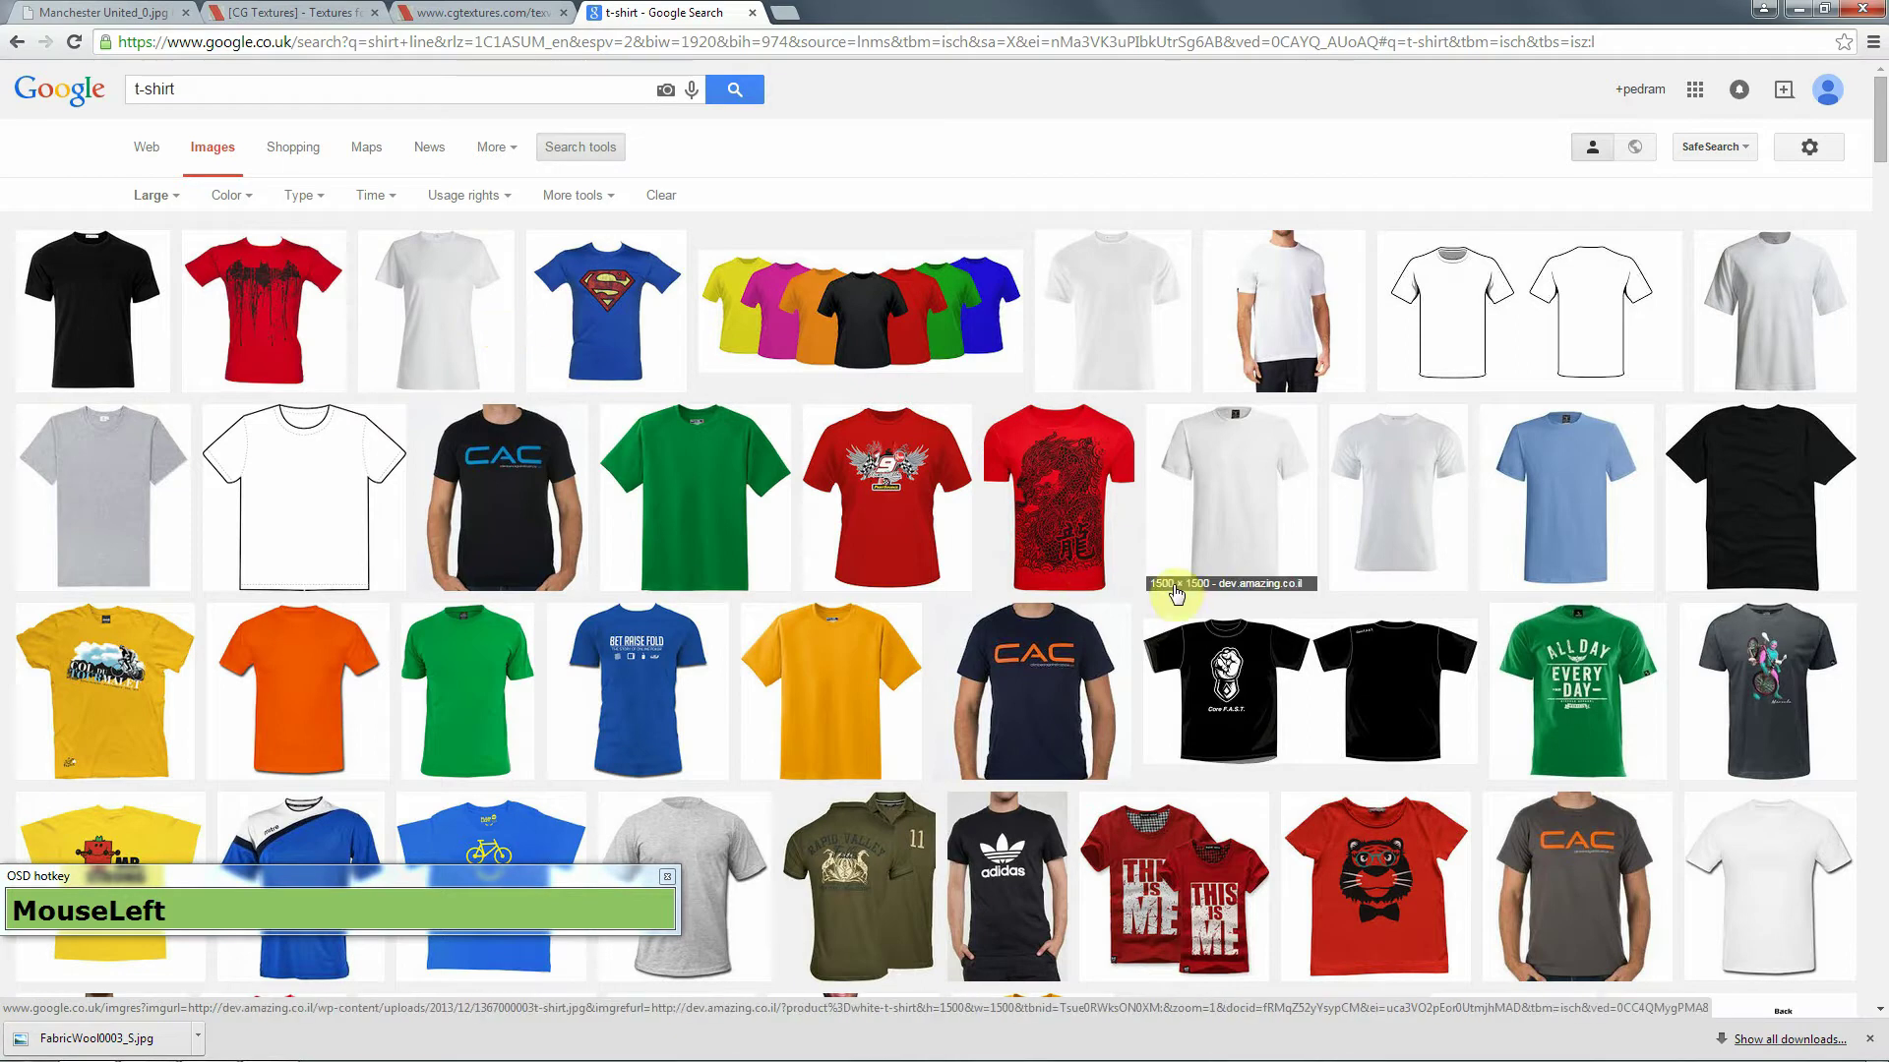
scroll("down", 3)
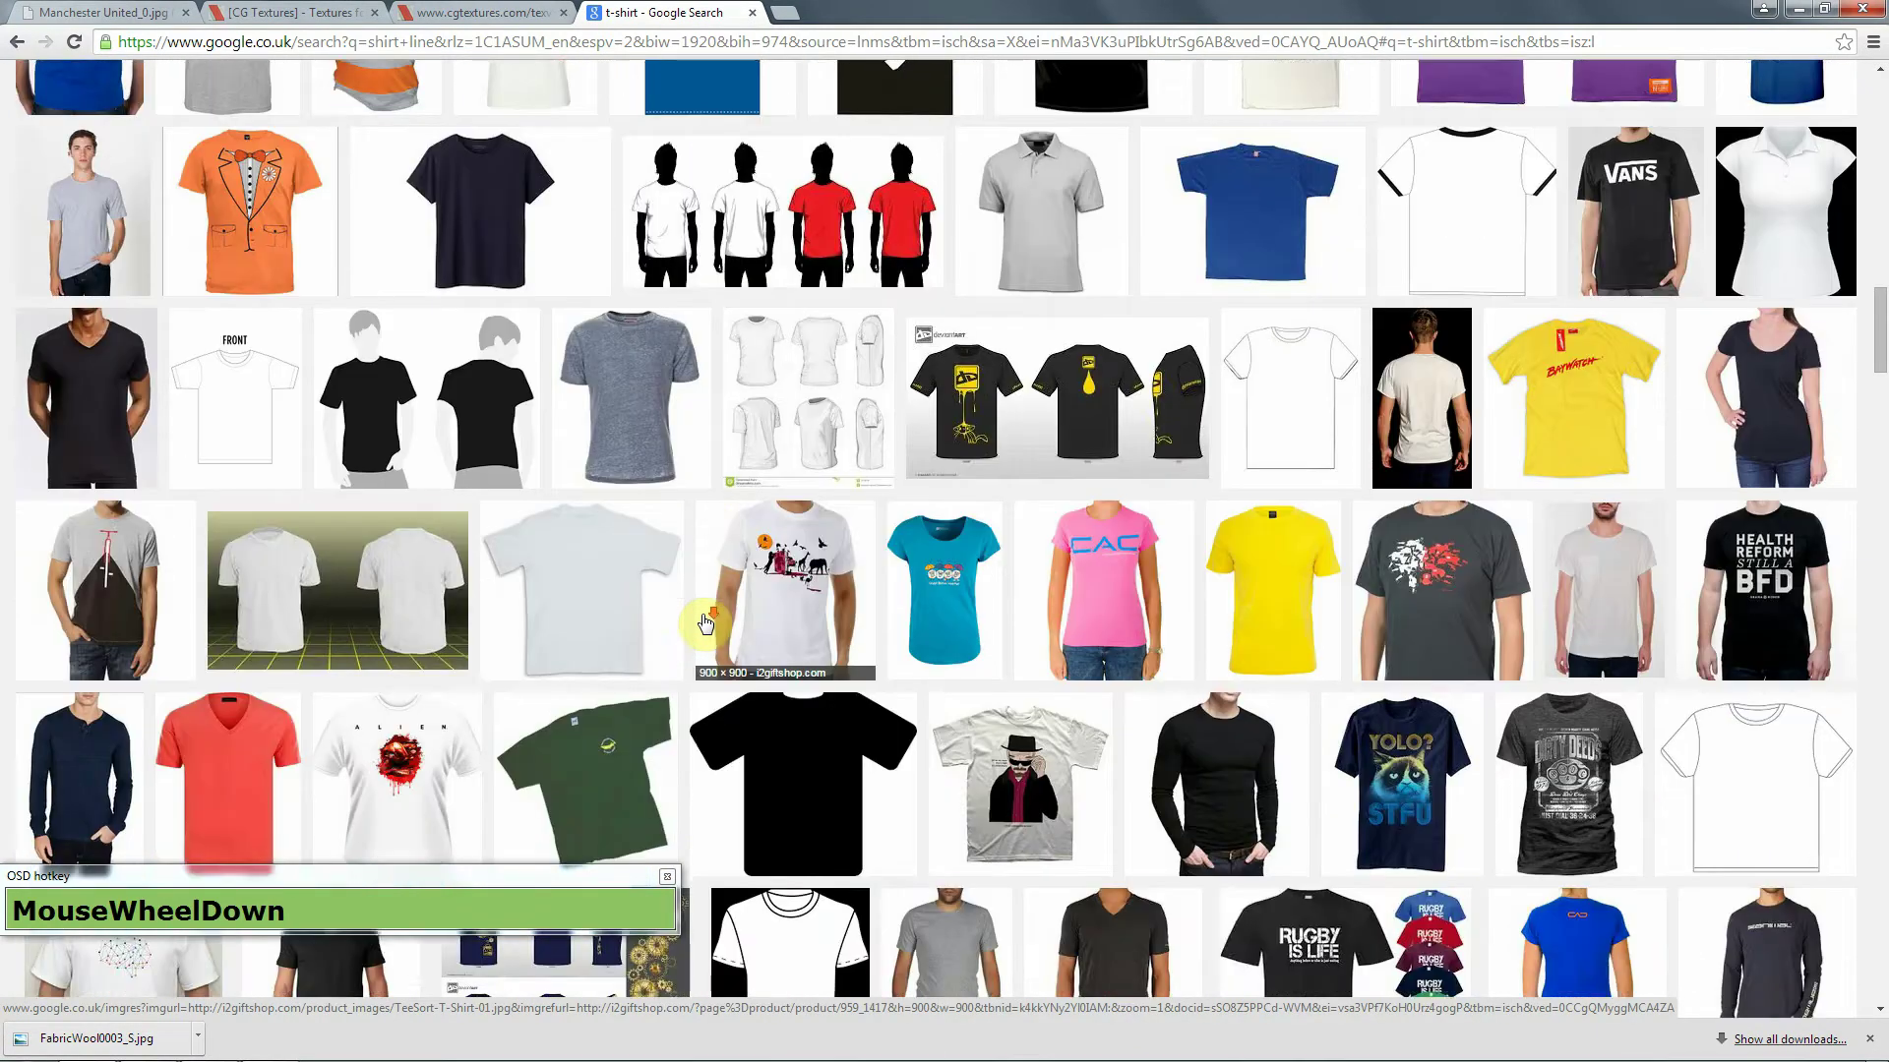
Return to the texture document in Photoshop.
key("alt+Tab")
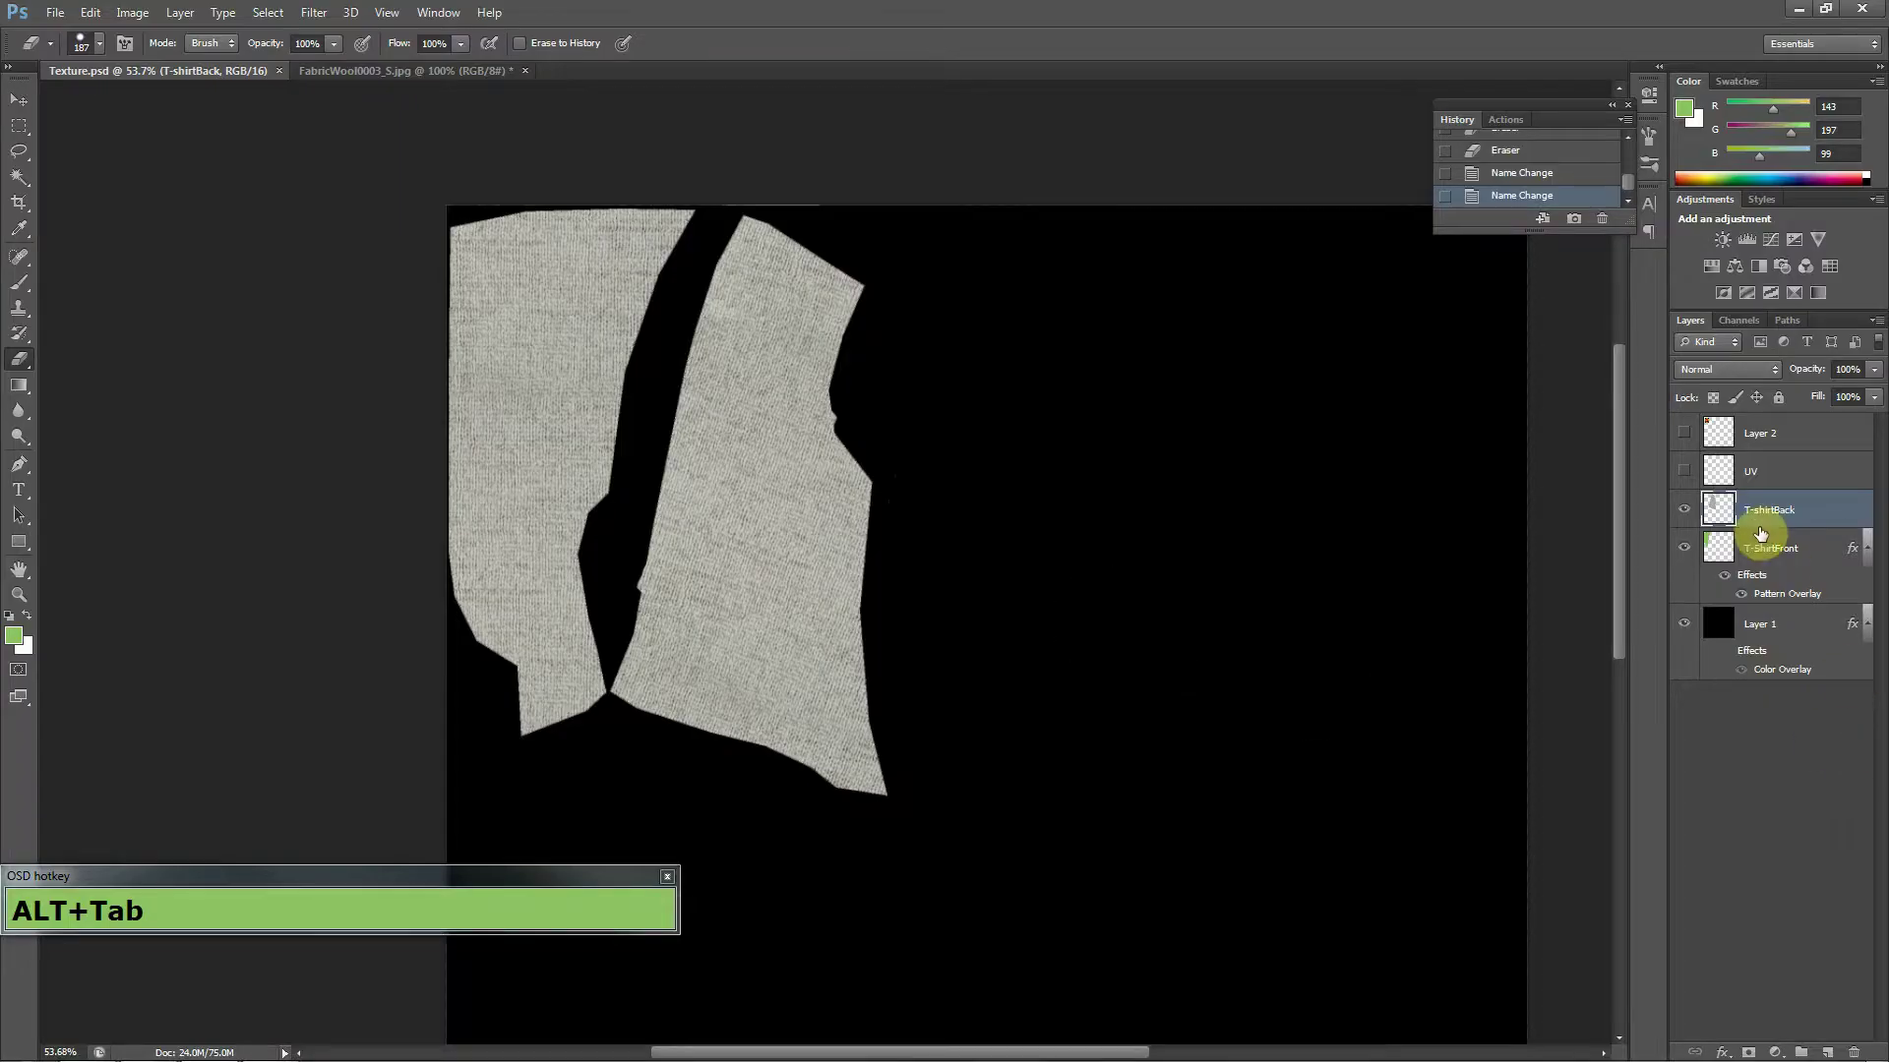
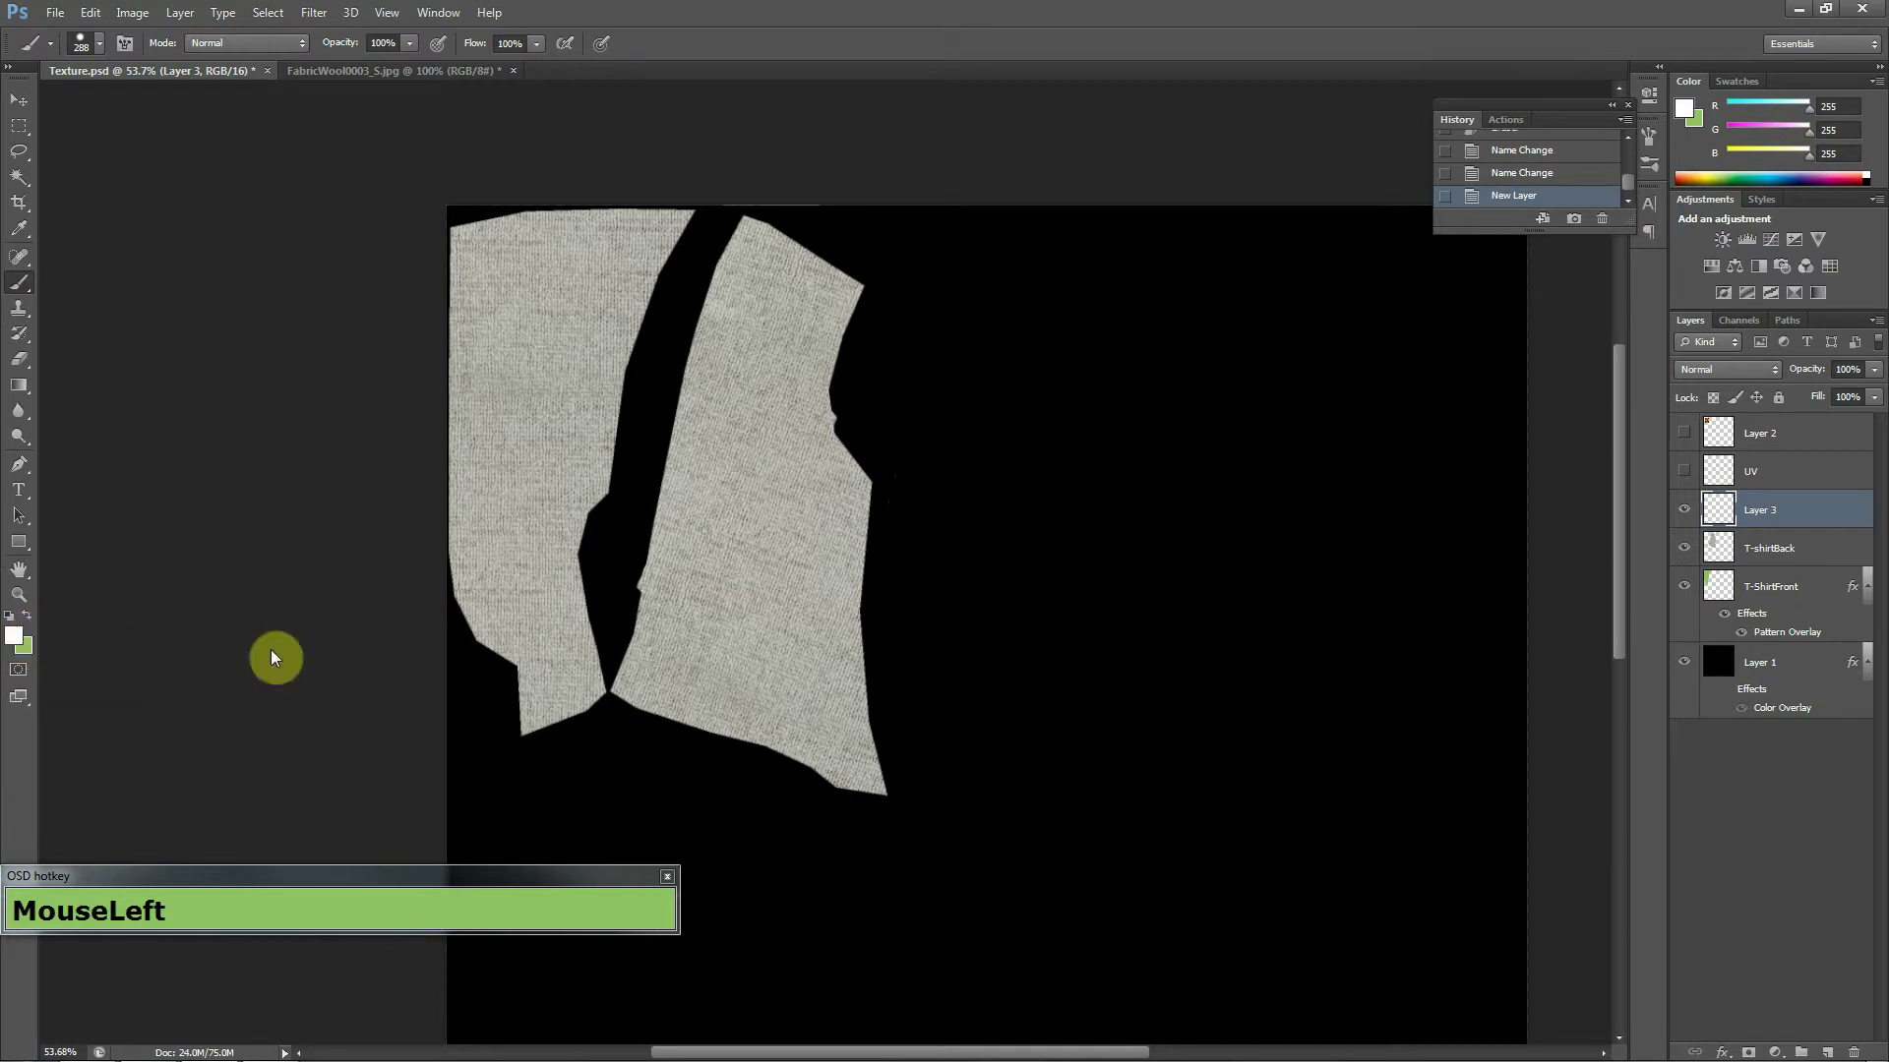
Shrink the brush to a small size and zoom in on the shirt piece edges.
right_click(692, 449)
left_click_drag(697, 451, 1357, 189)
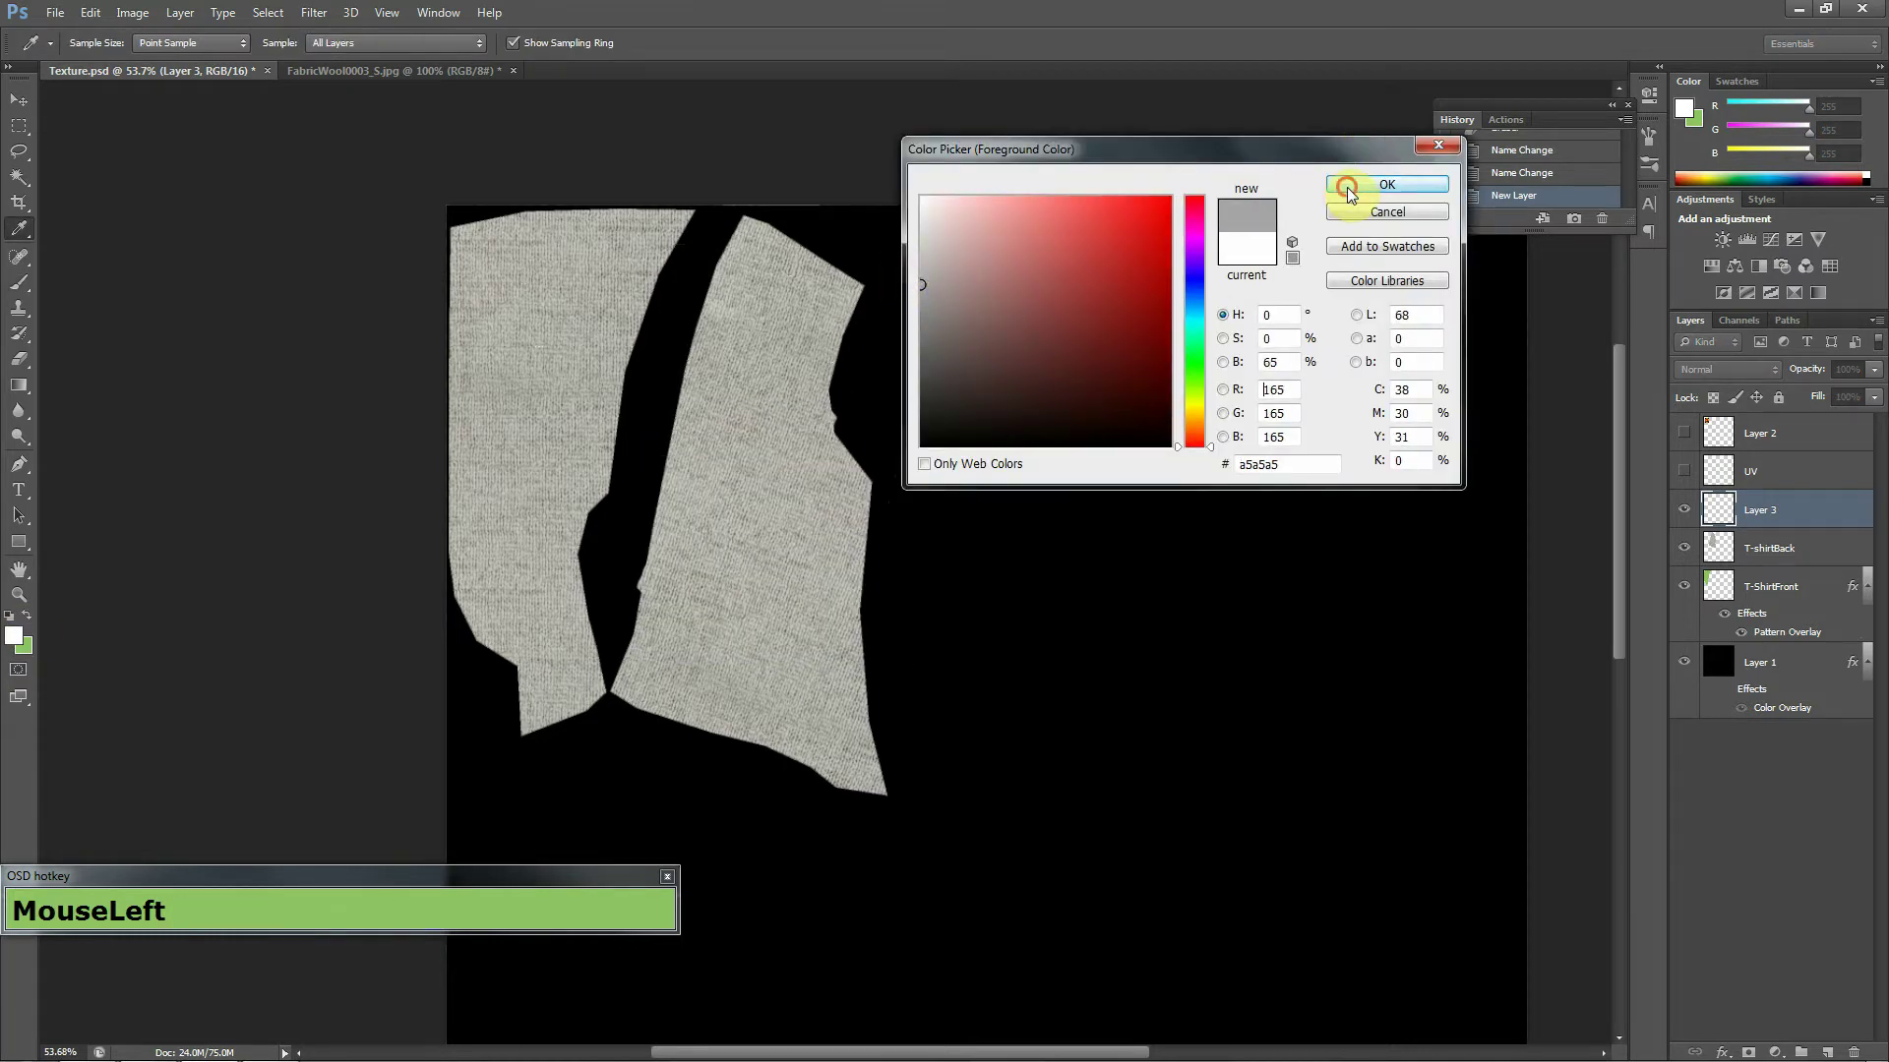
scroll("up", 3)
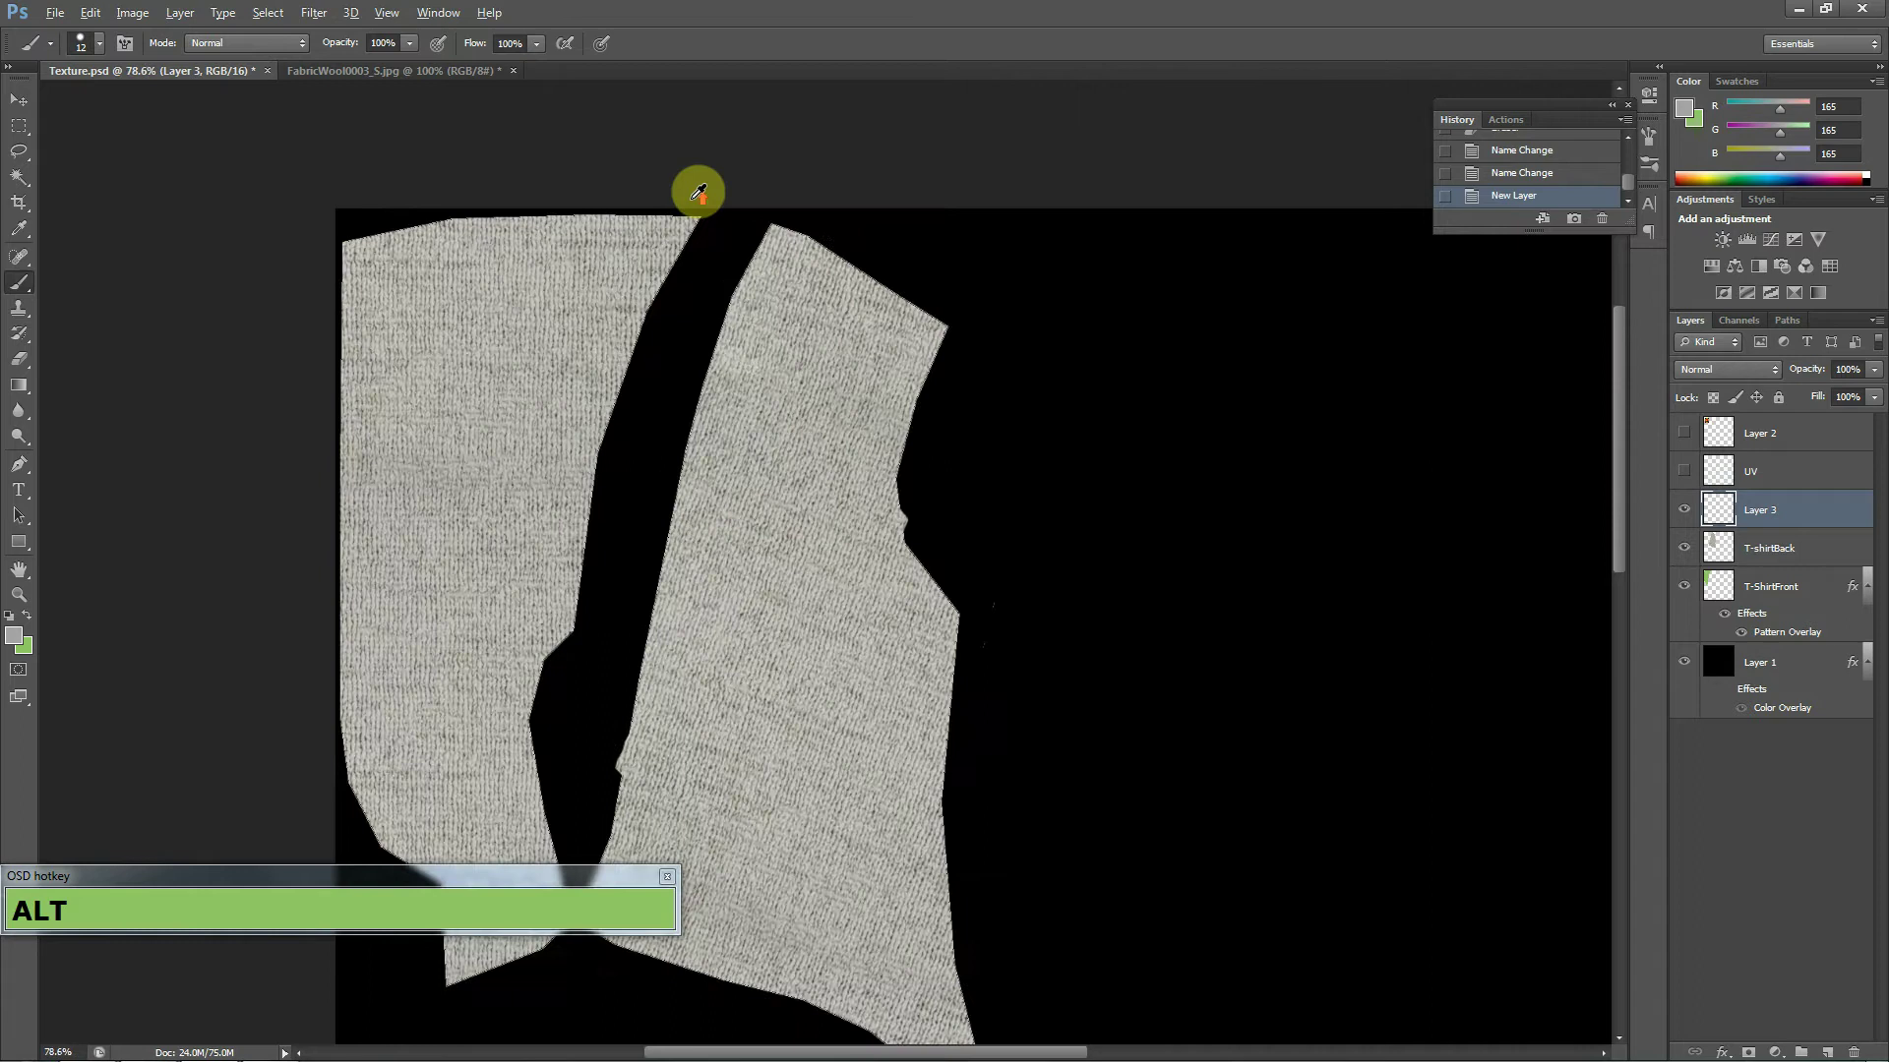
scroll("up", 3)
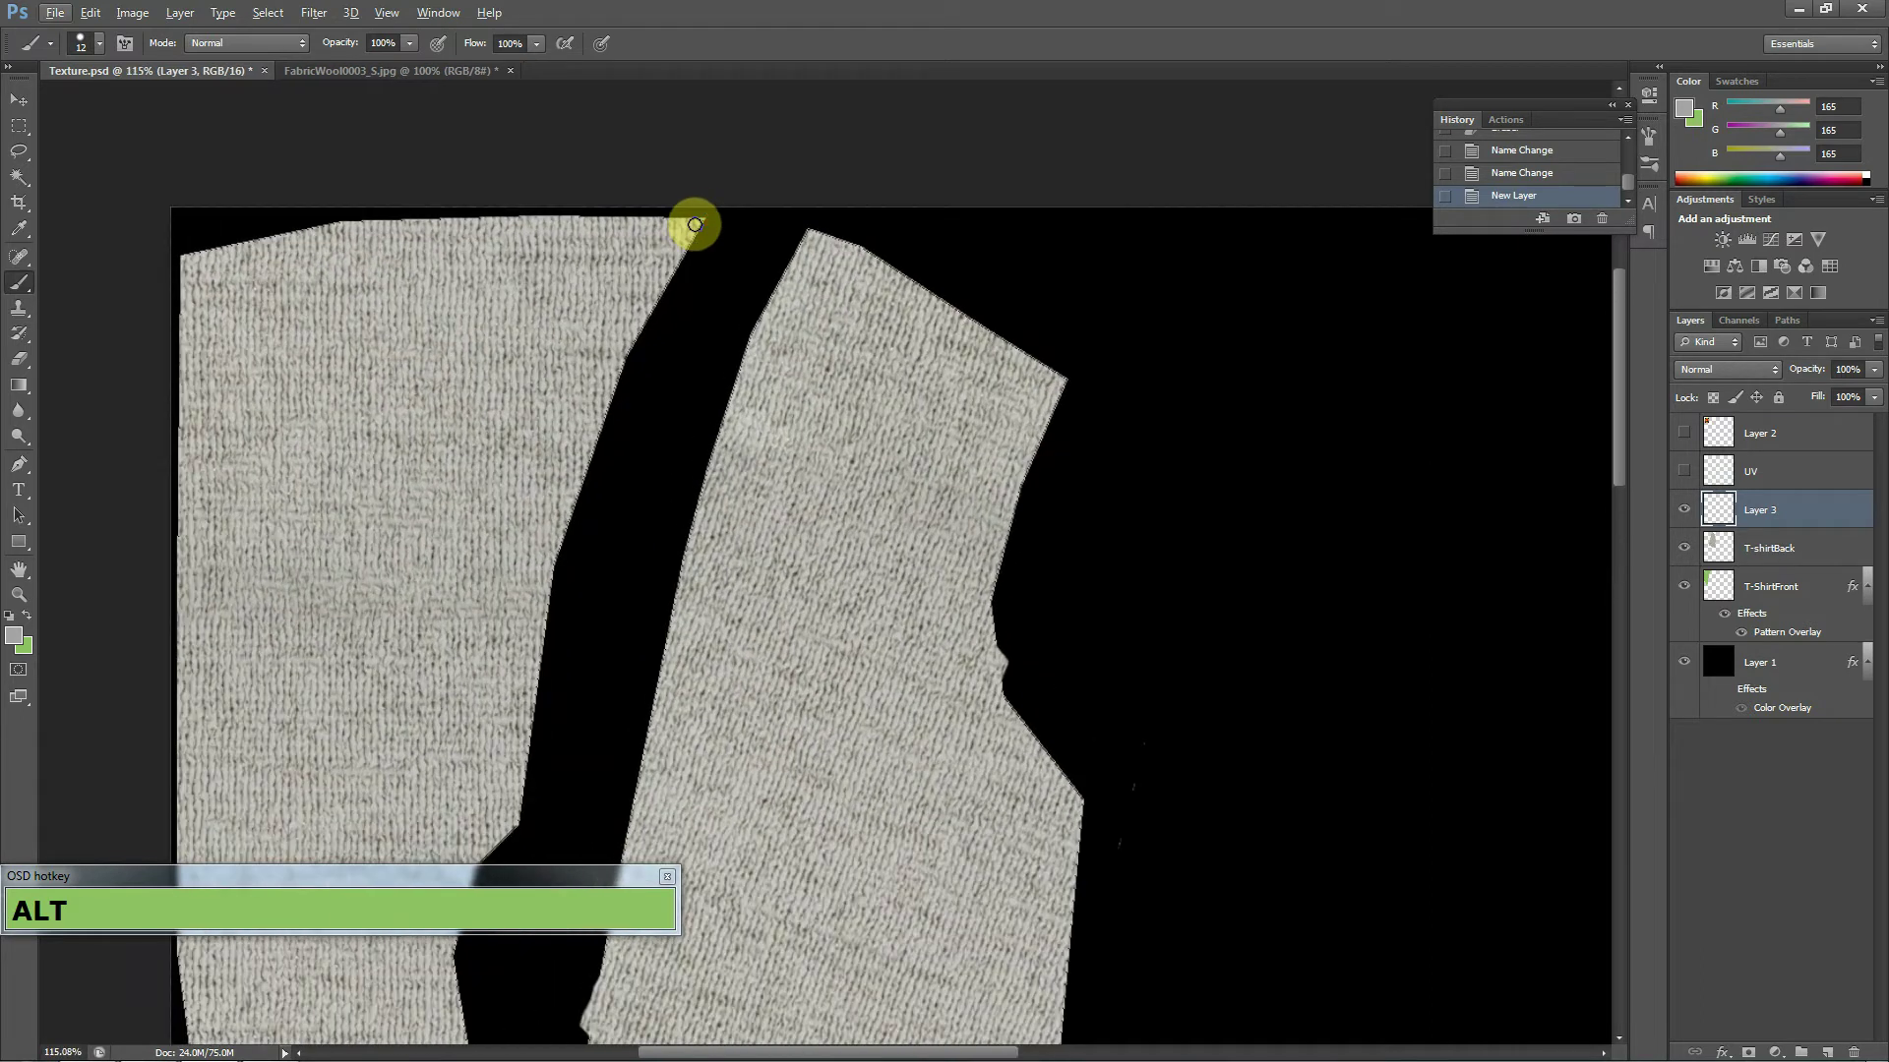
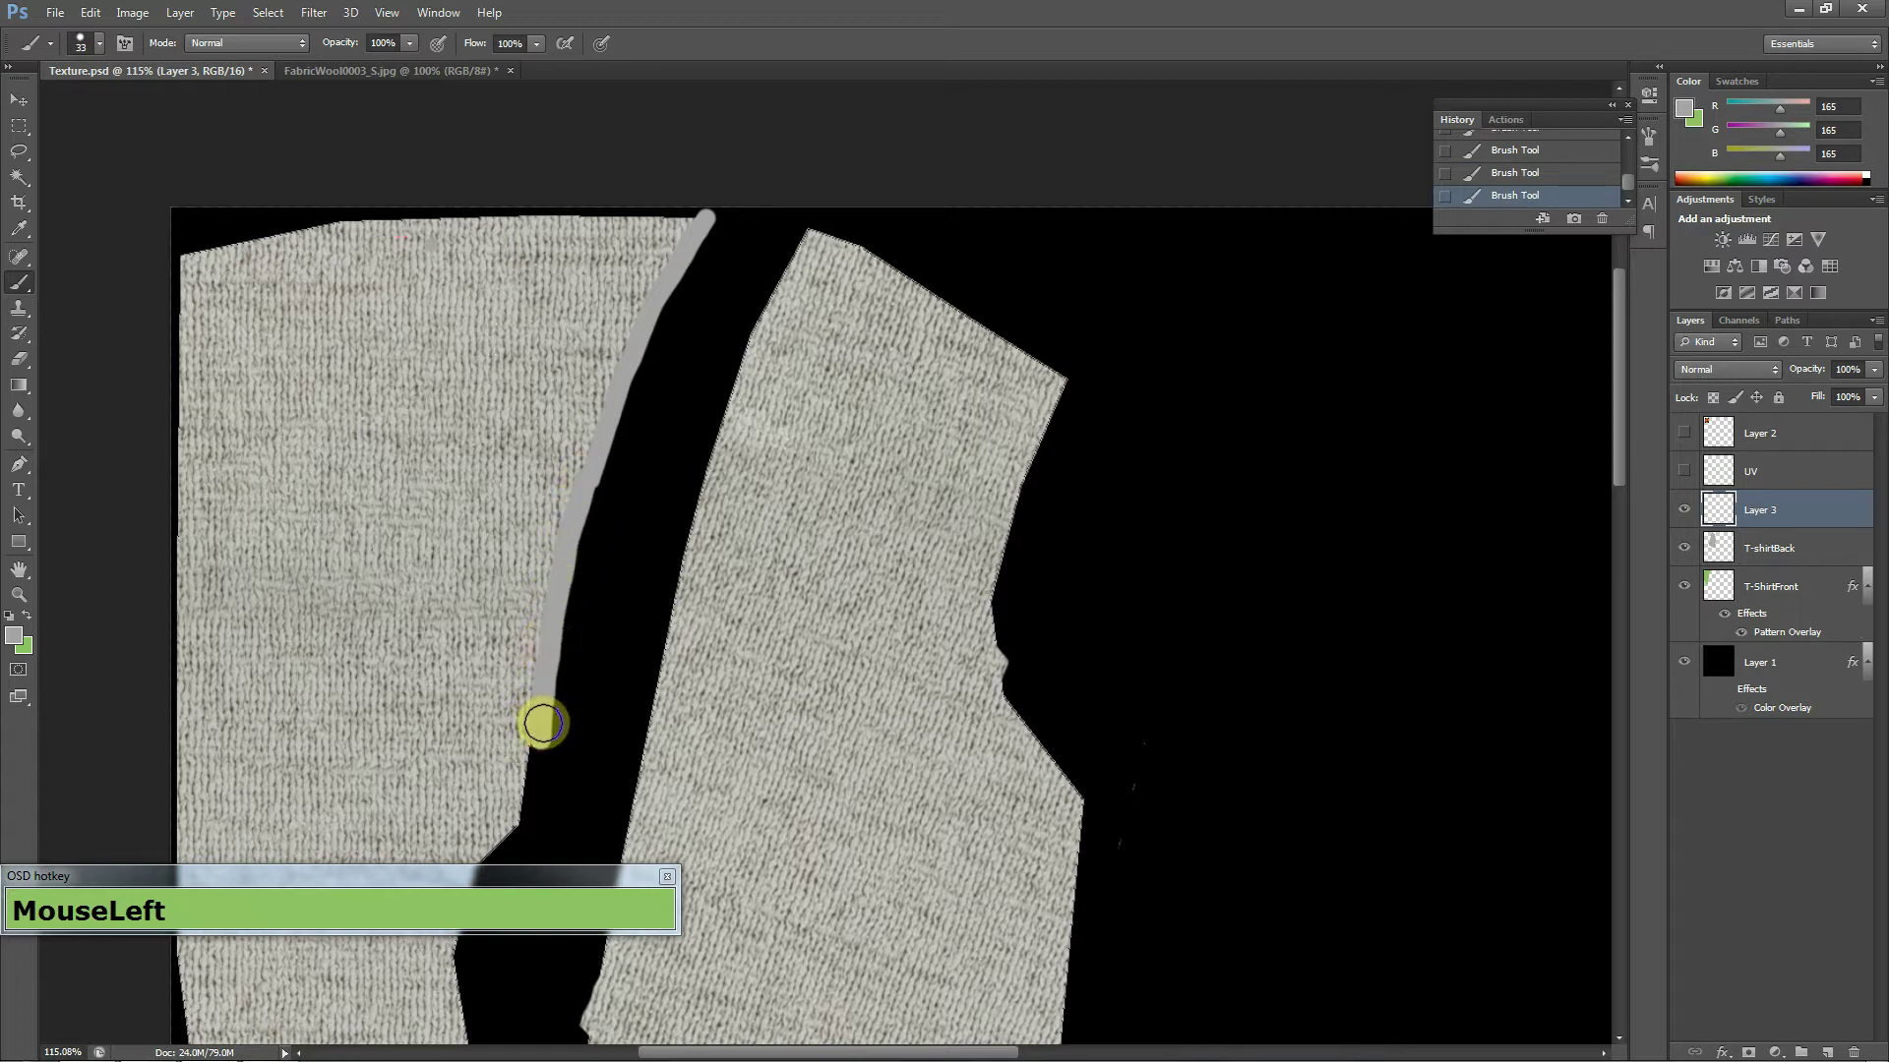
Paint grey seam strokes along the wool shirt pieces' edges on Layer 3, panning along them.
key("space")
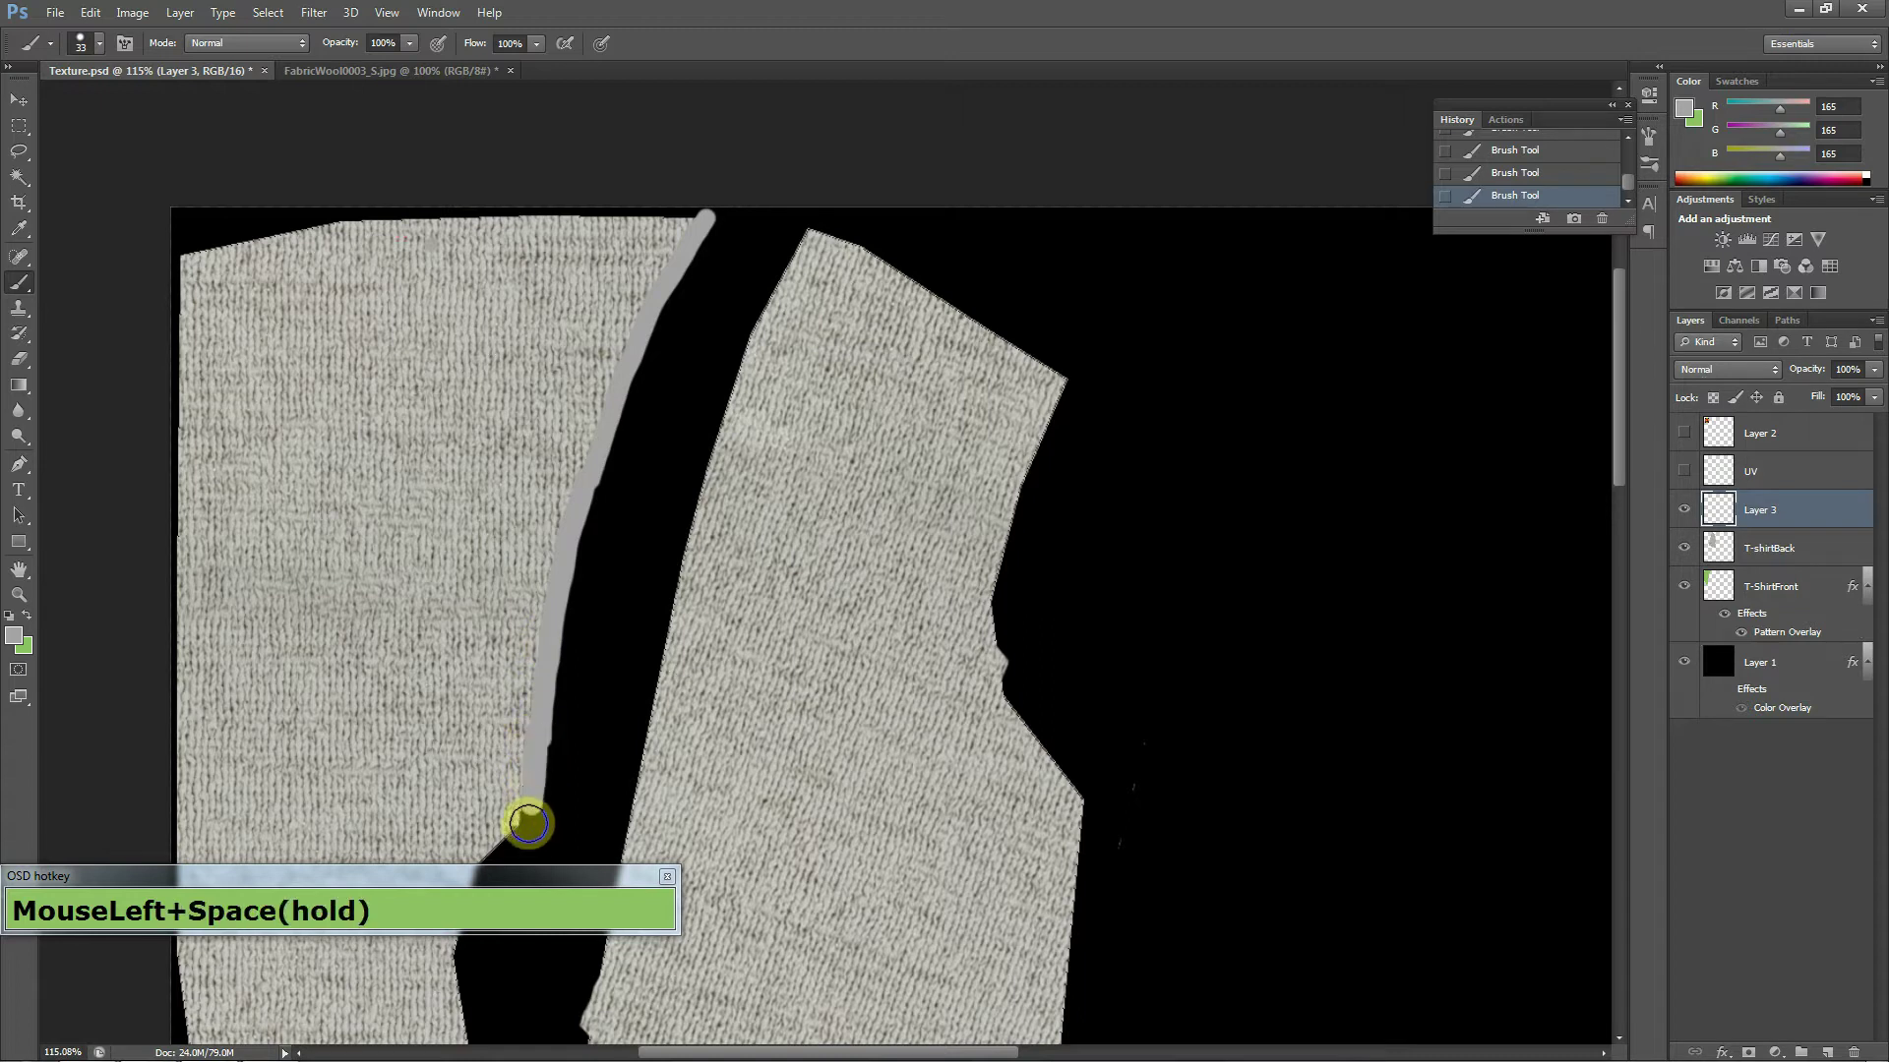
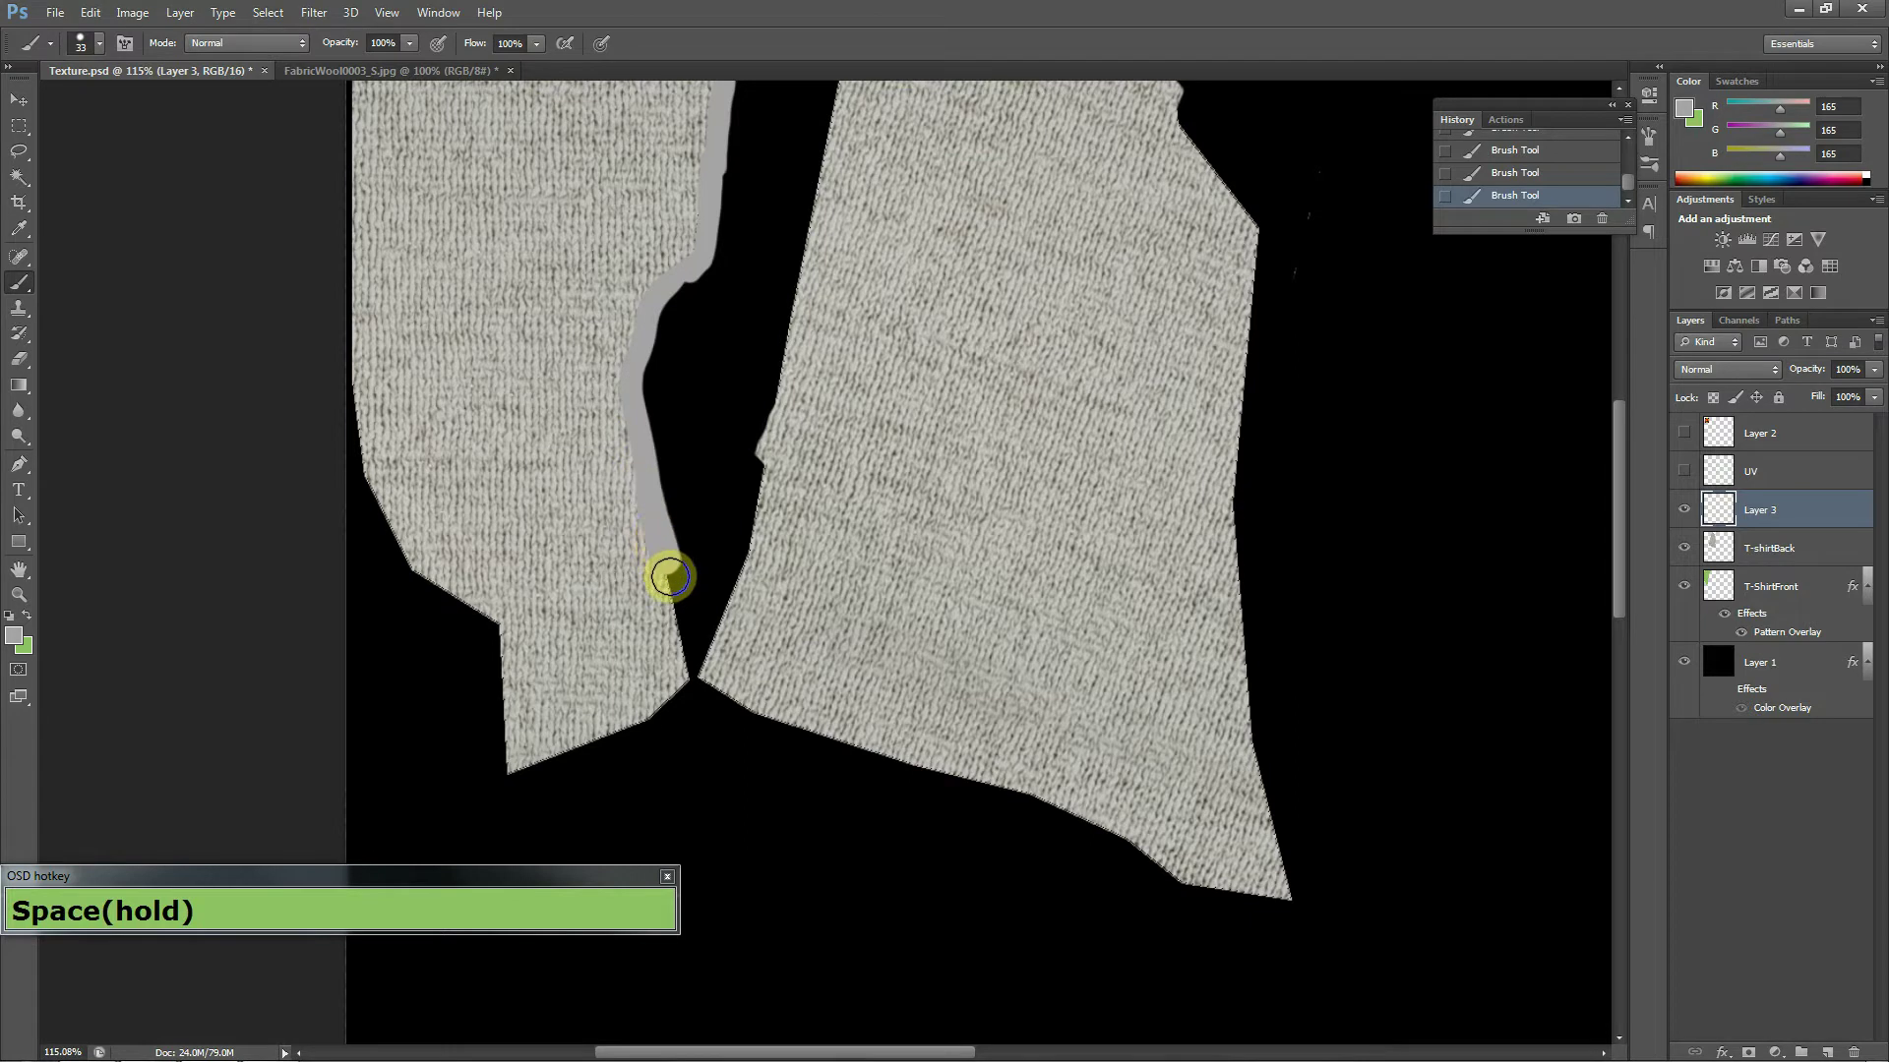
key("space")
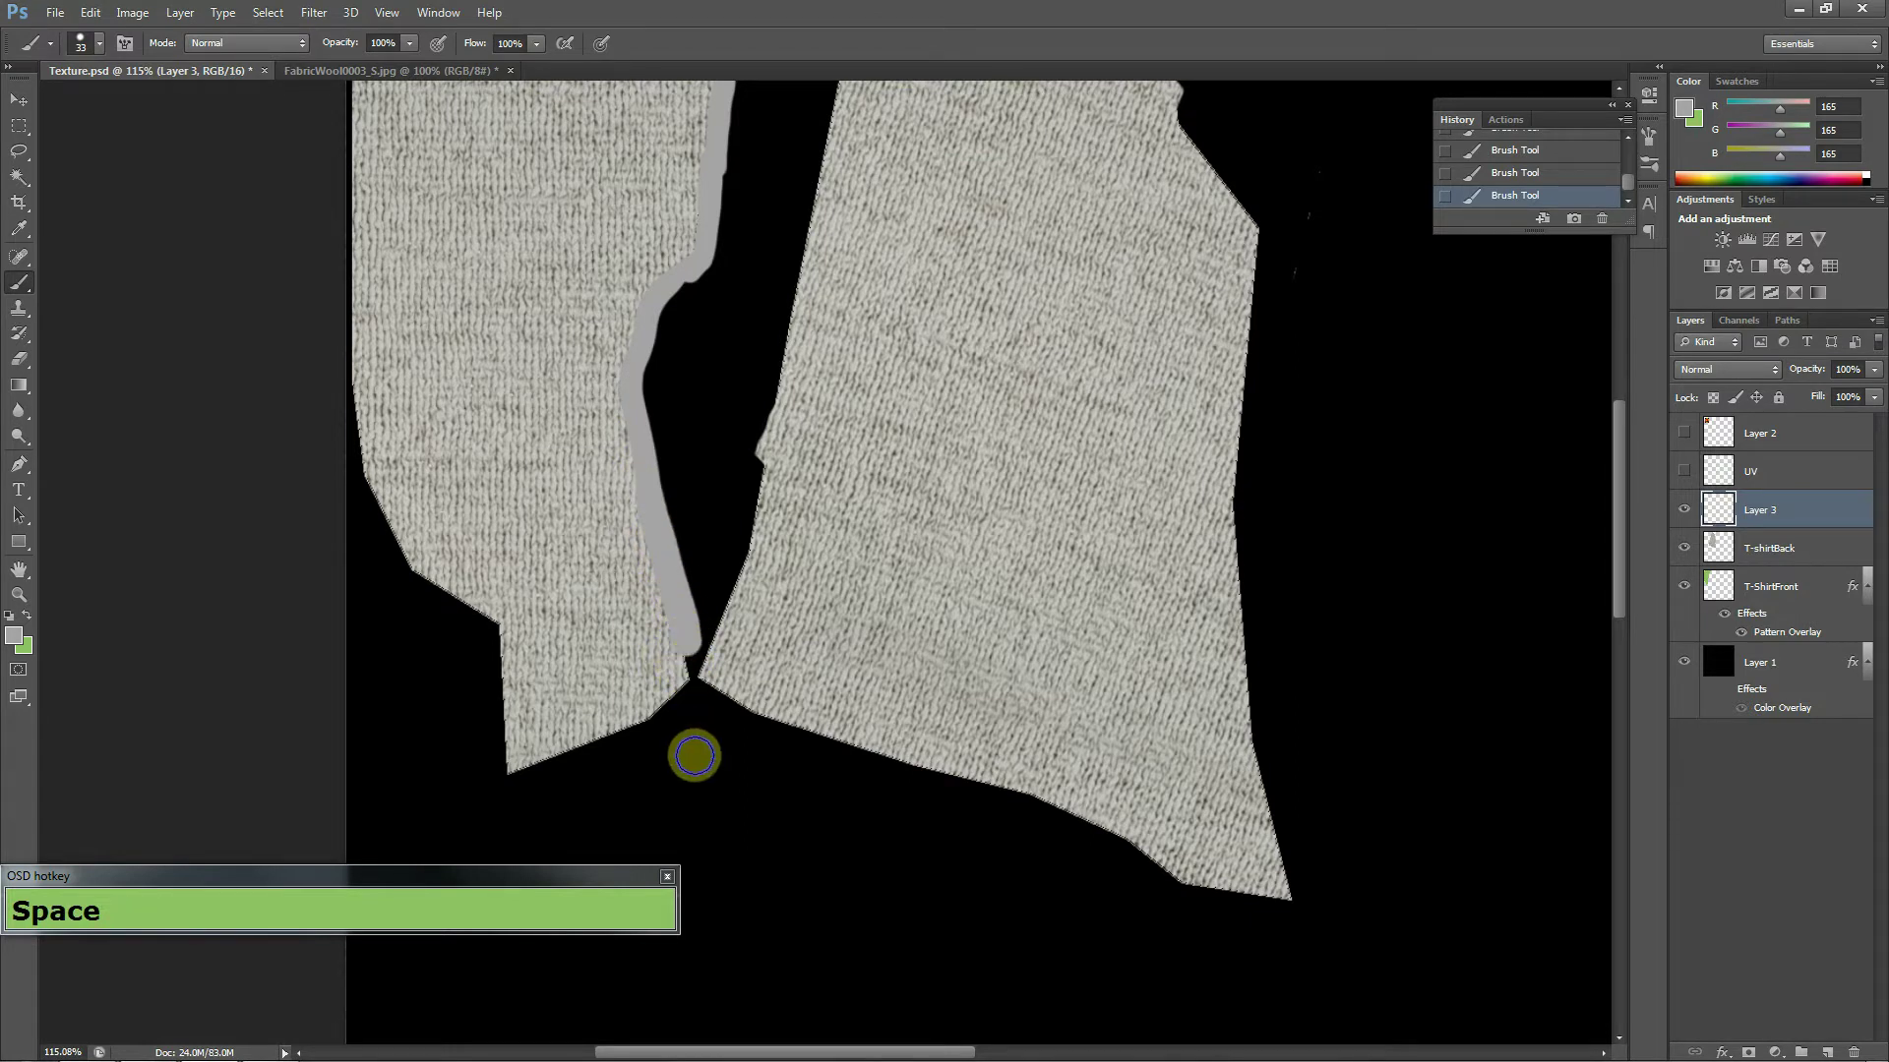
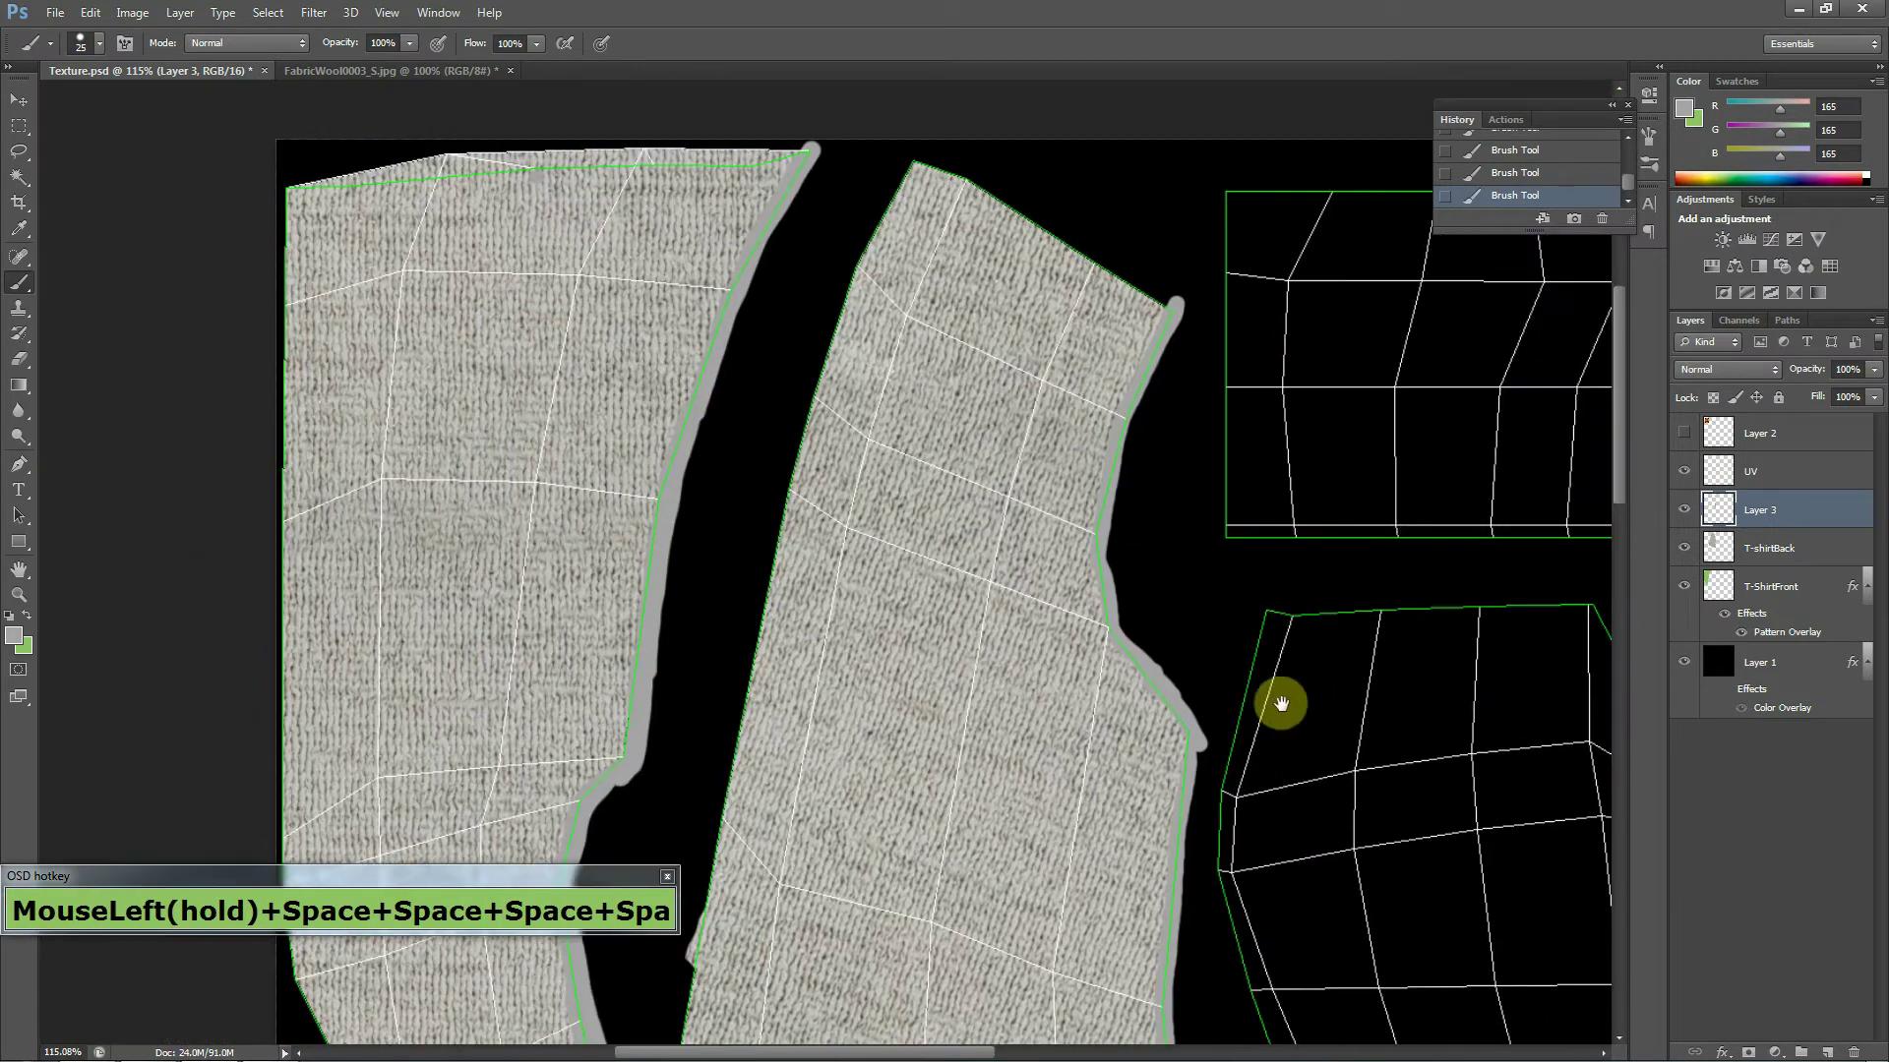
key("space")
Hide the grey seam Layer 3, zoom out to the whole texture and bring up the File commands.
key("space")
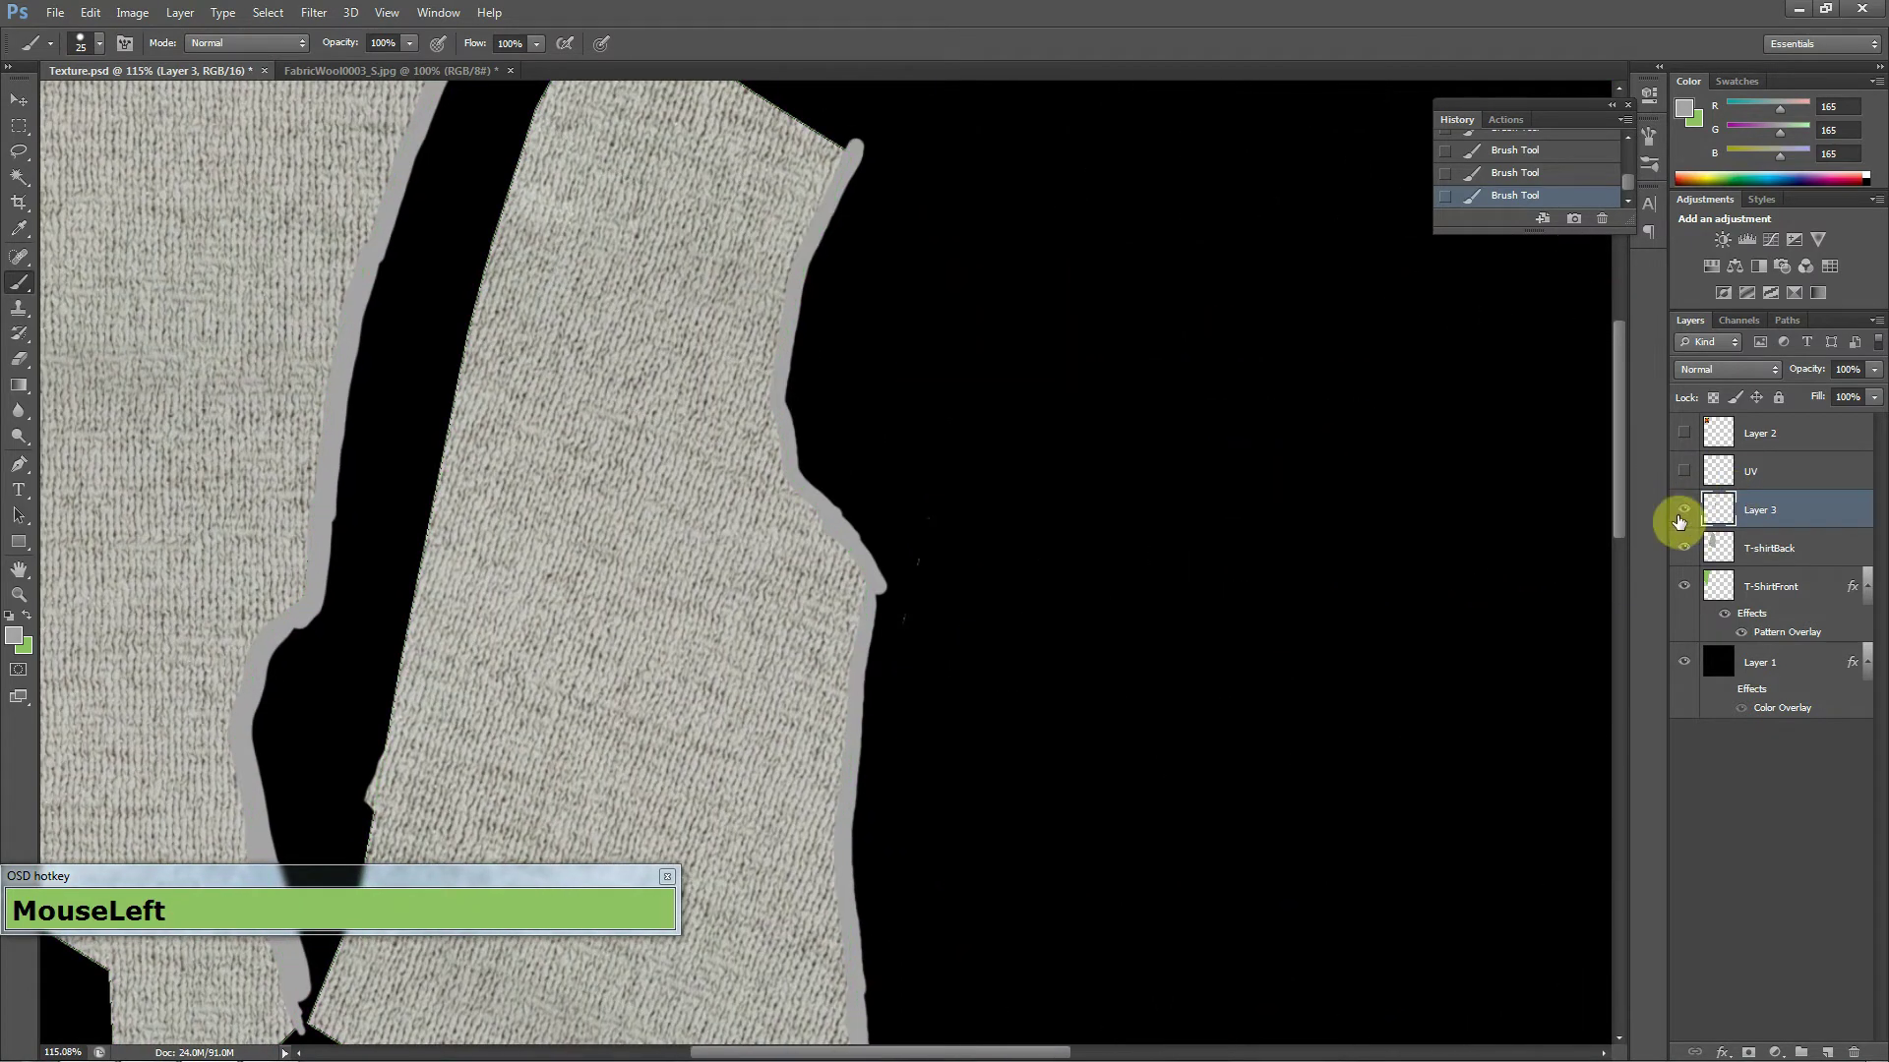
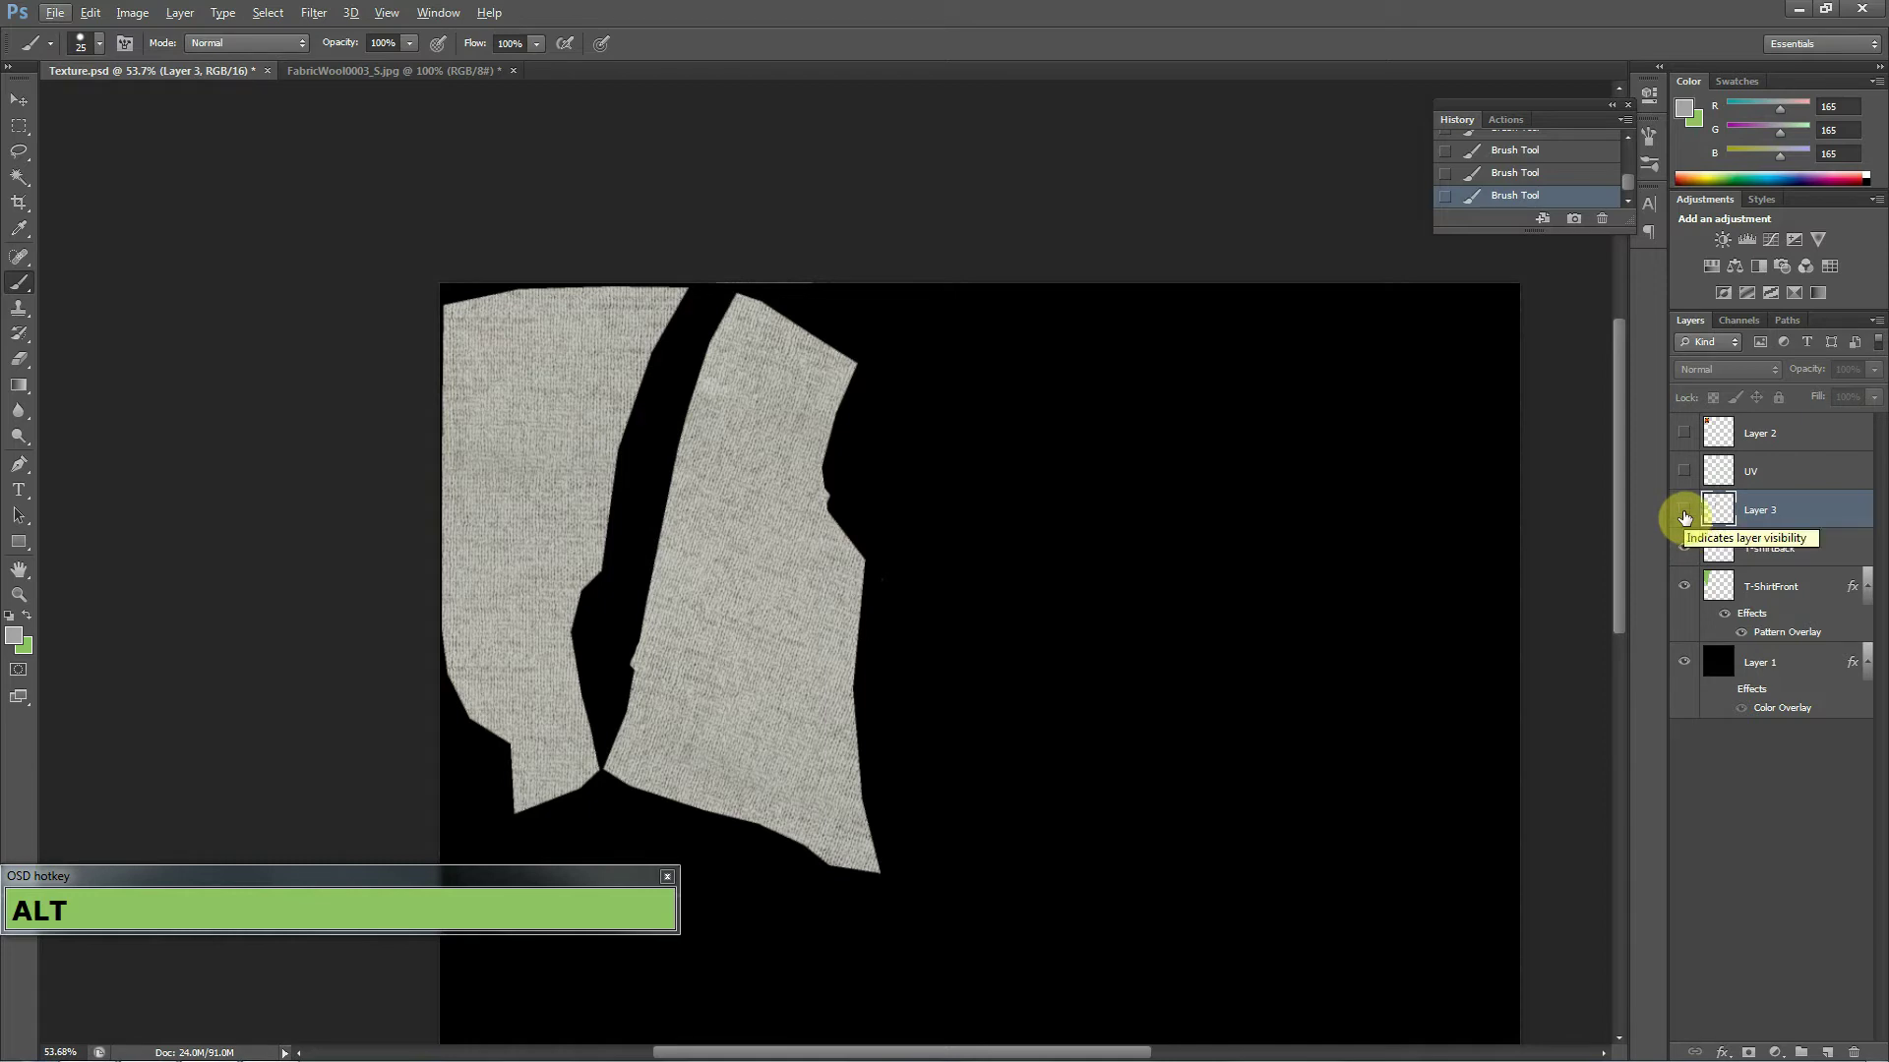
left_click(1687, 469)
scroll("down", 3)
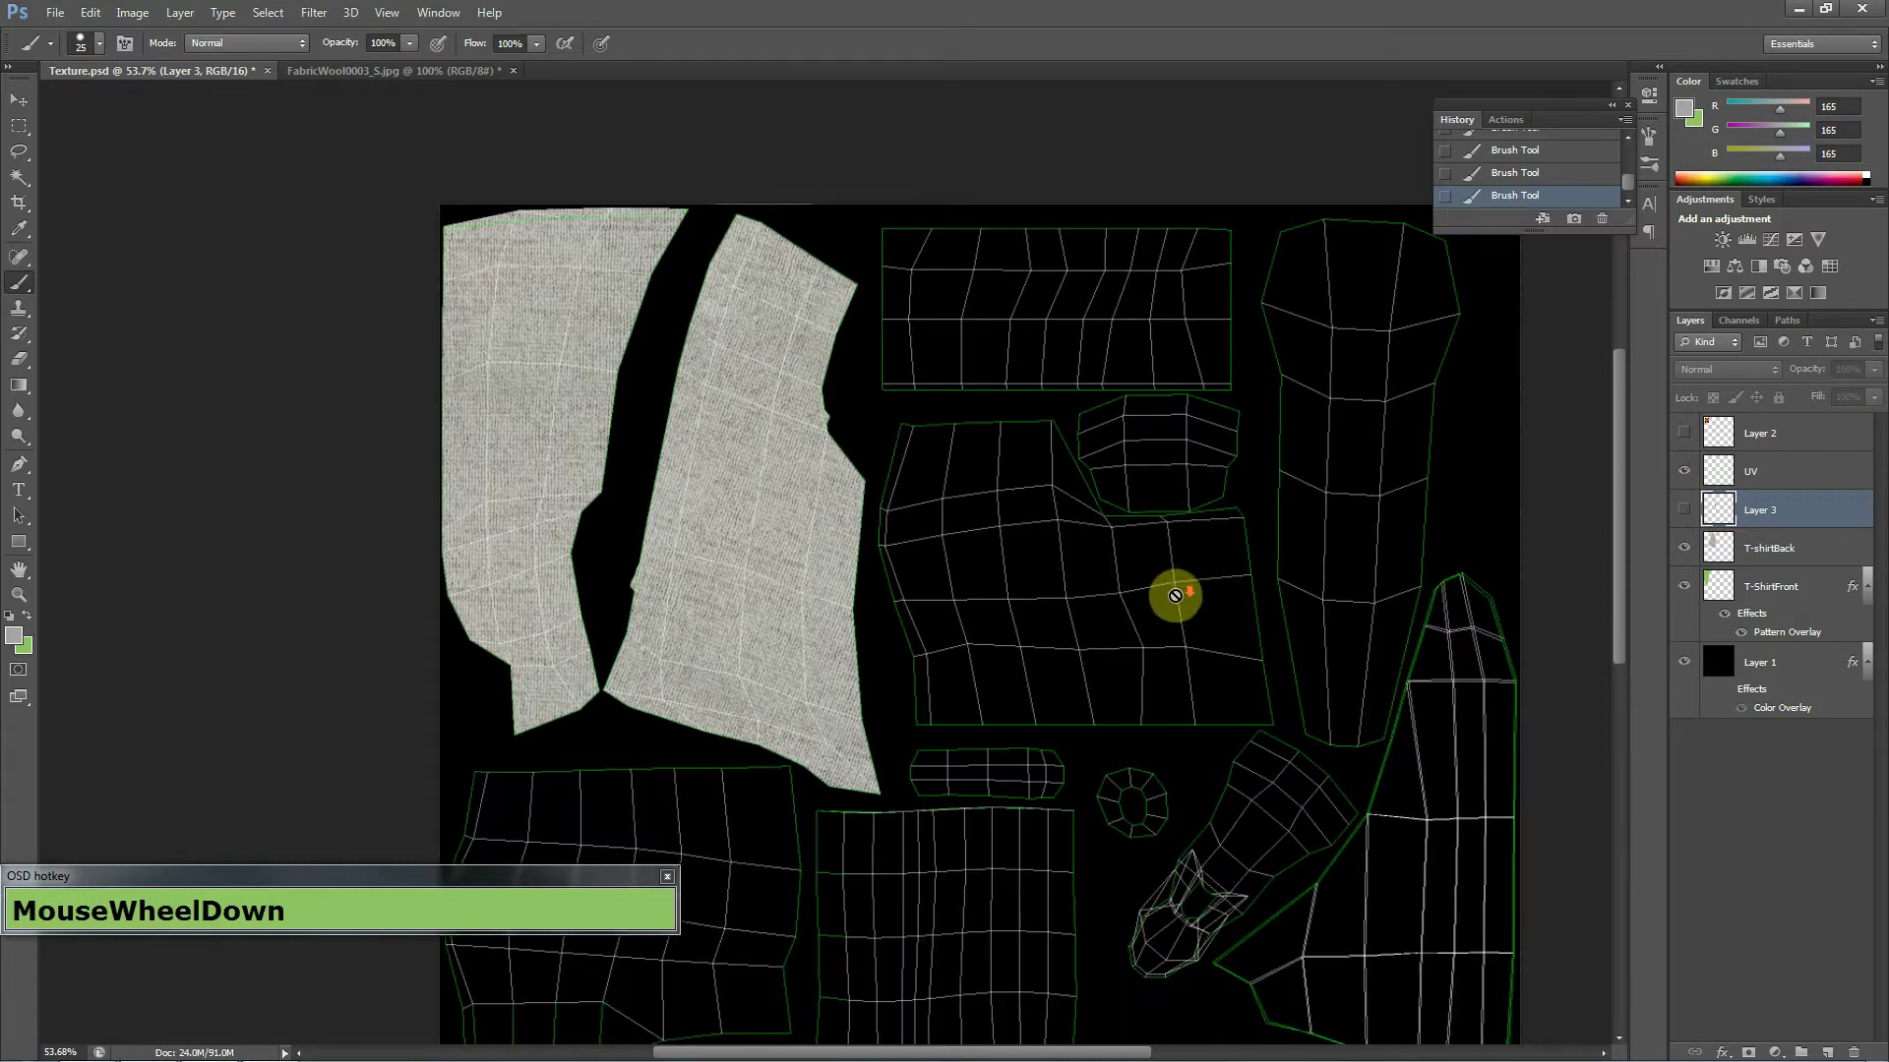
scroll("down", 3)
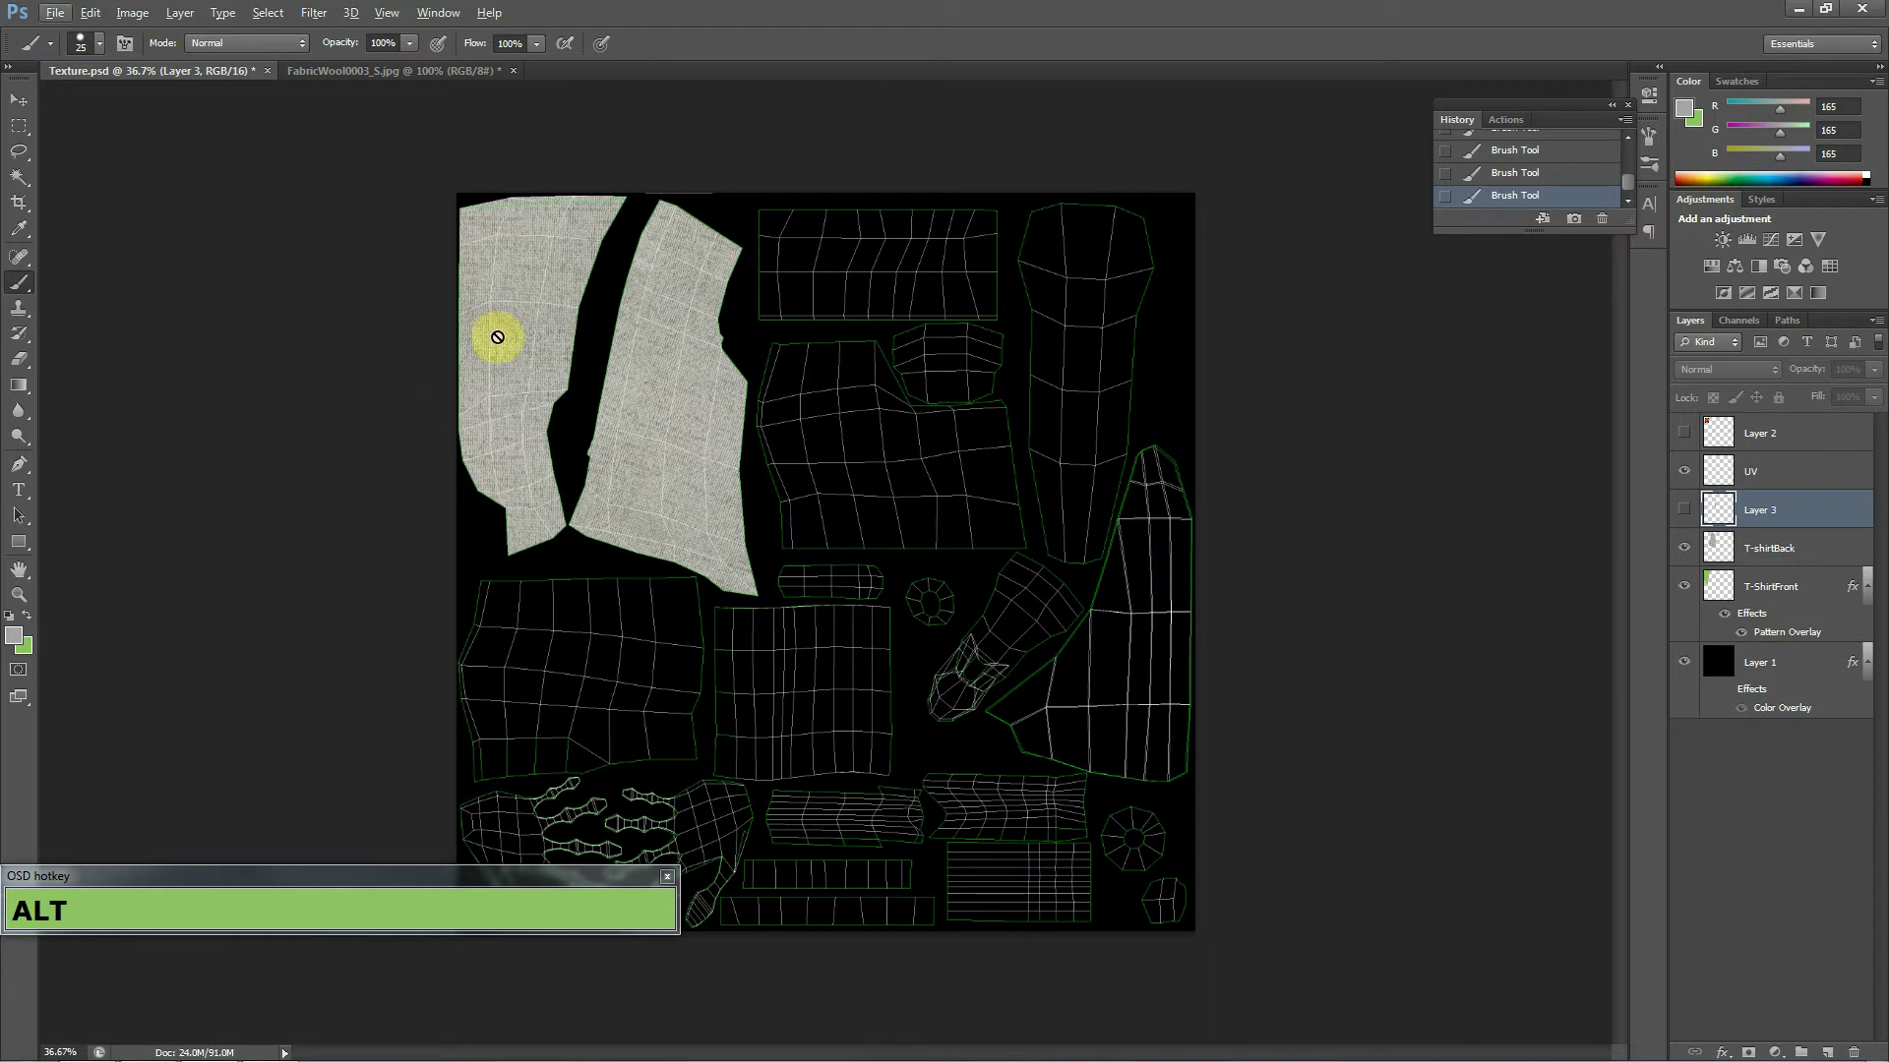
left_click(26, 111)
key("alt+Tab")
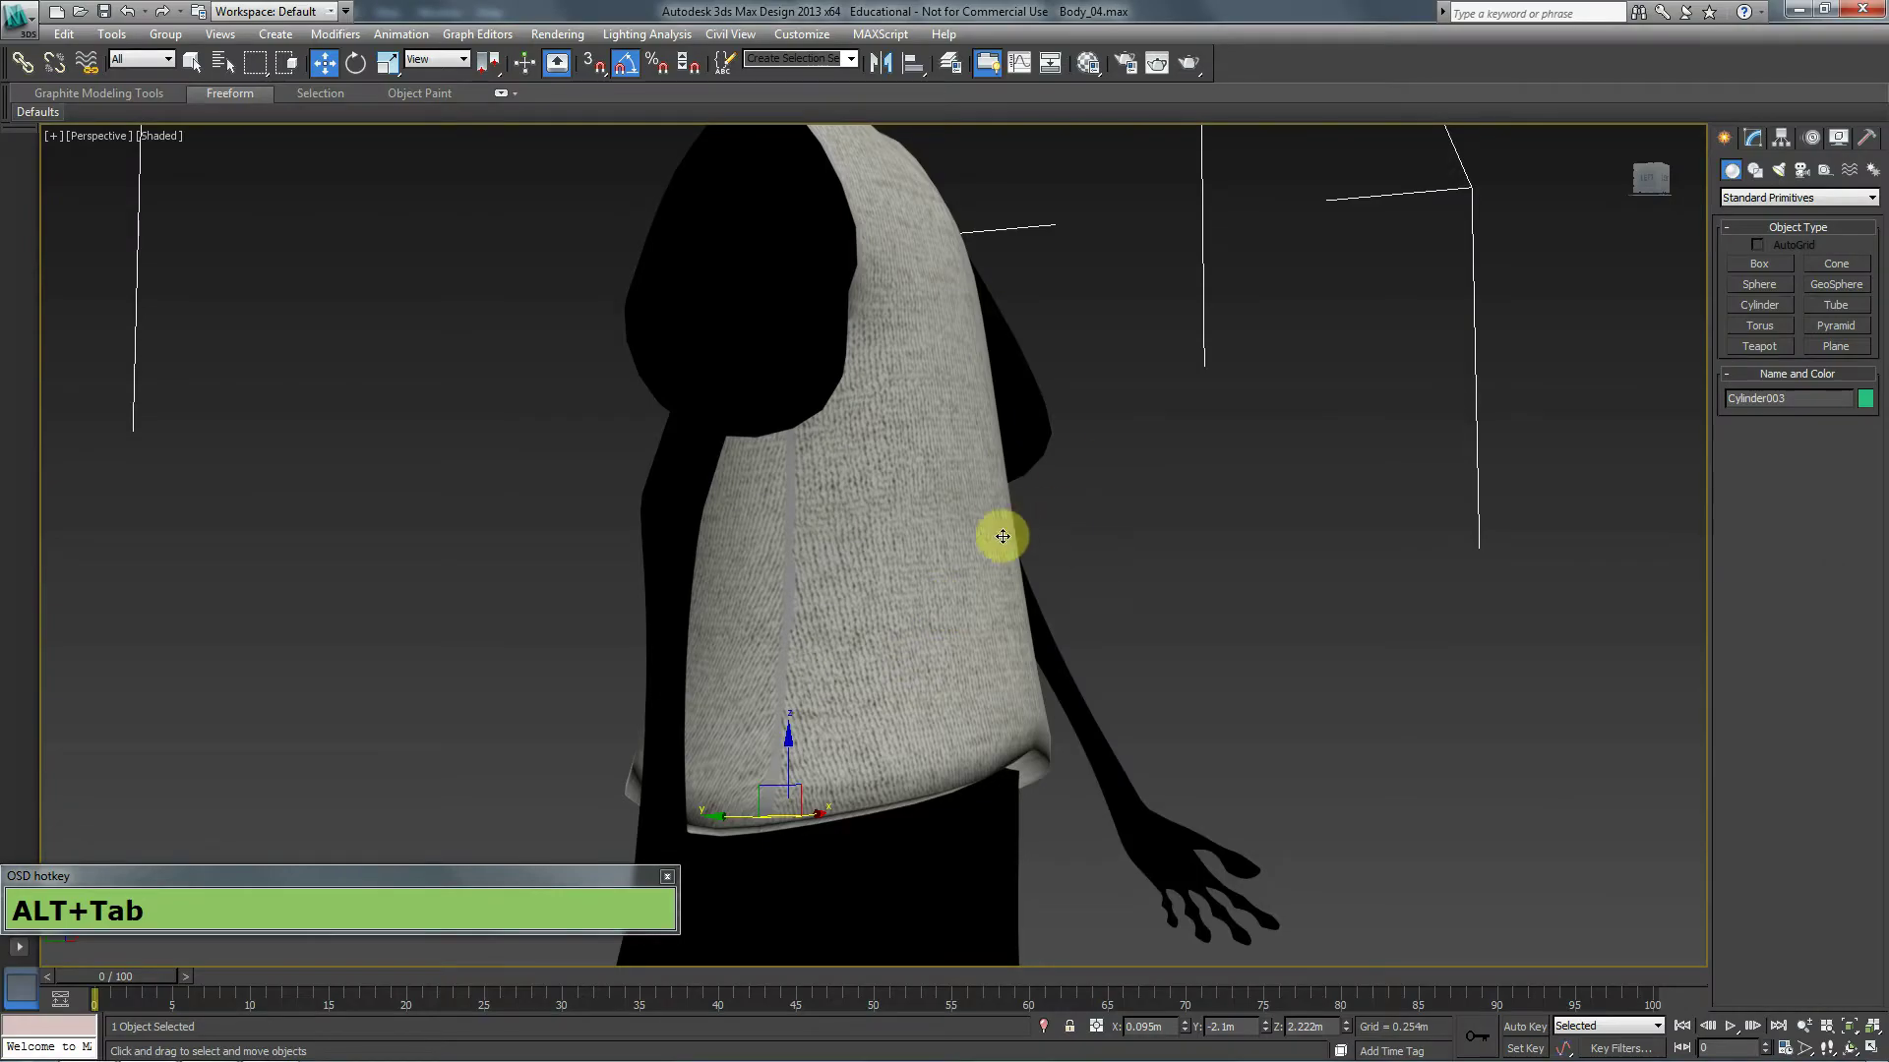
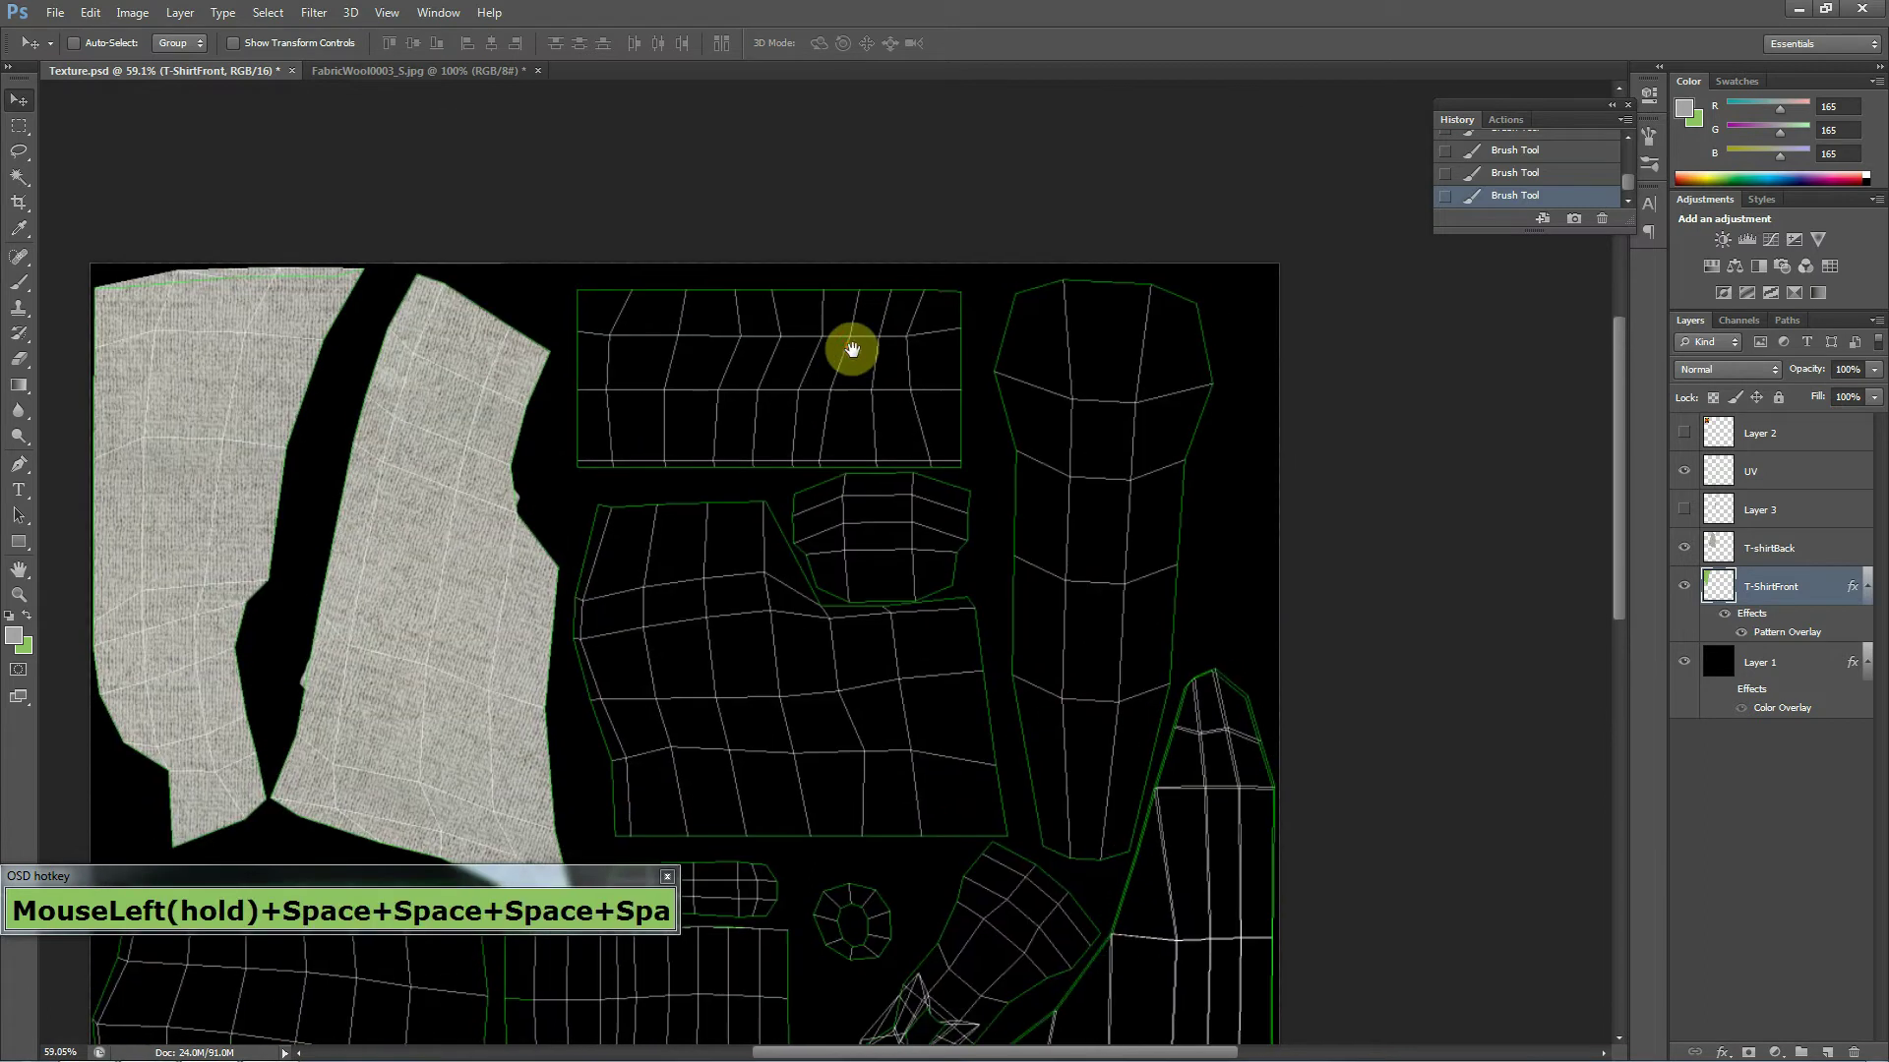
Zoom in on the rectangular sleeve UV piece and bring up the File commands.
scroll("up", 3)
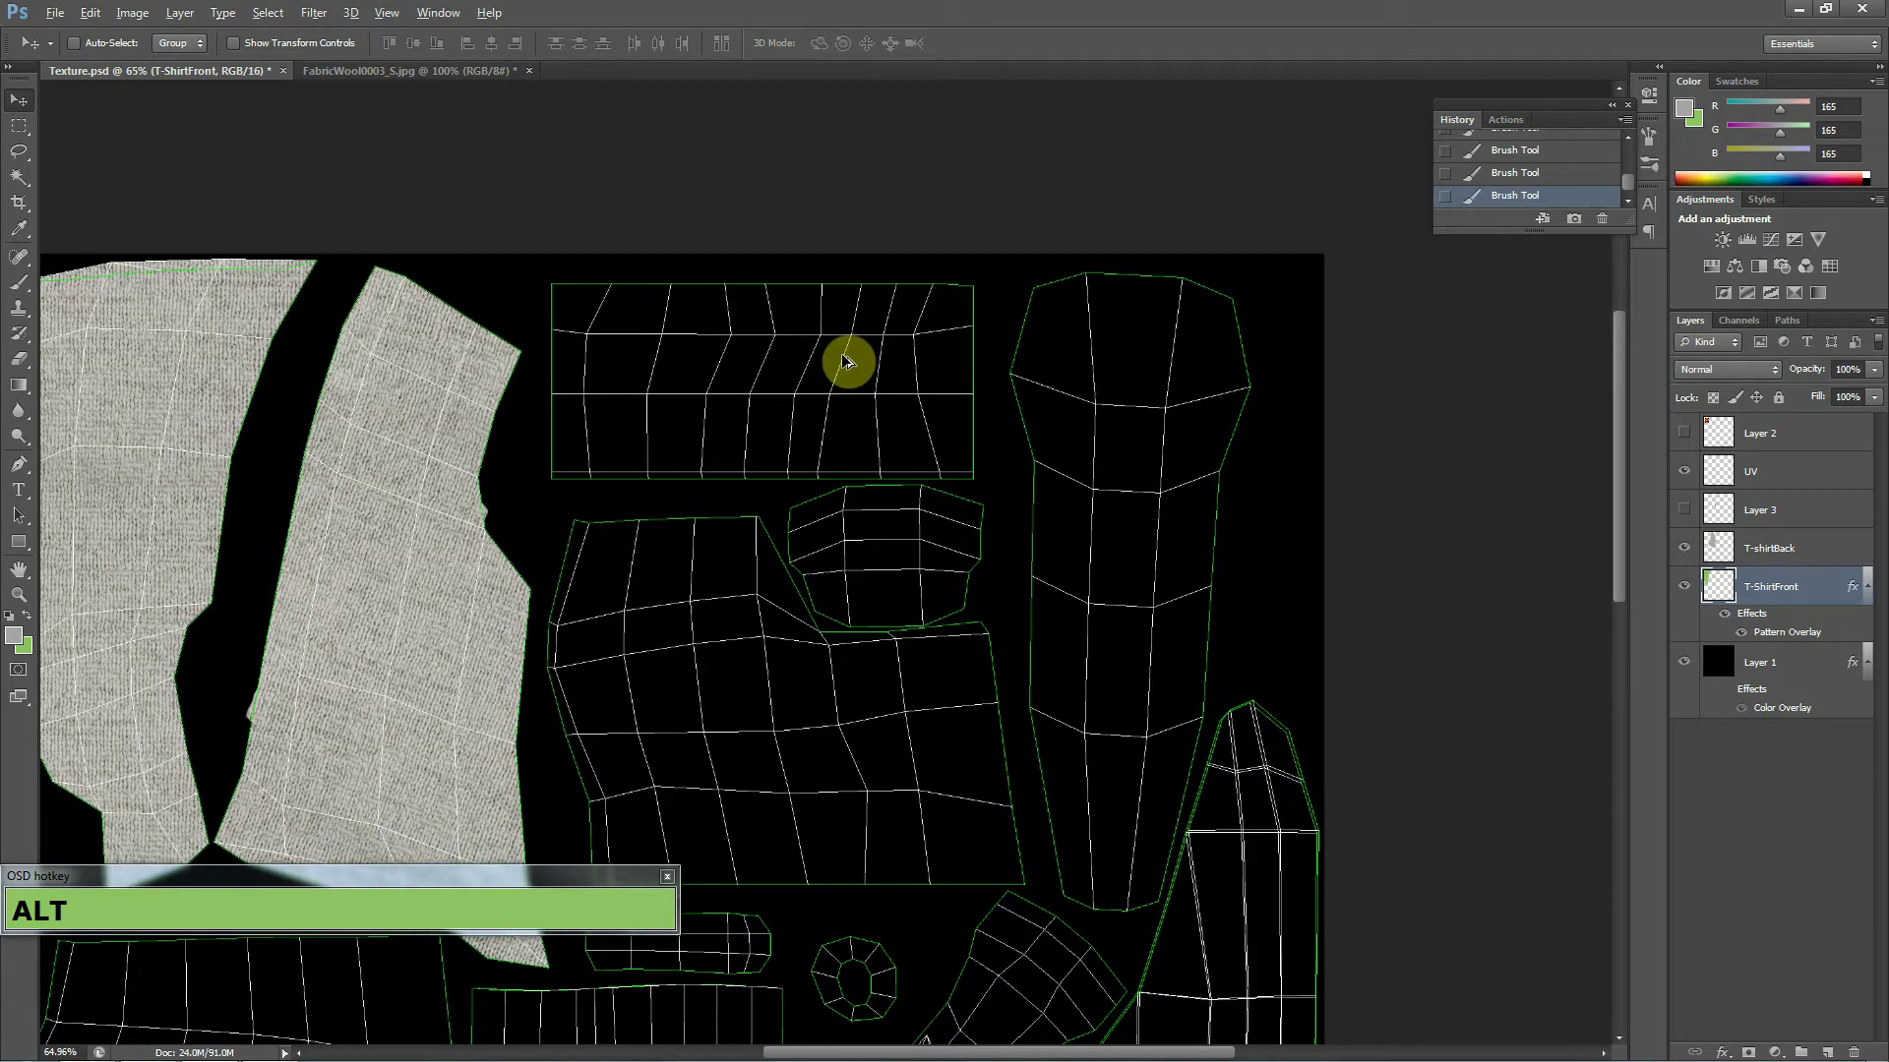
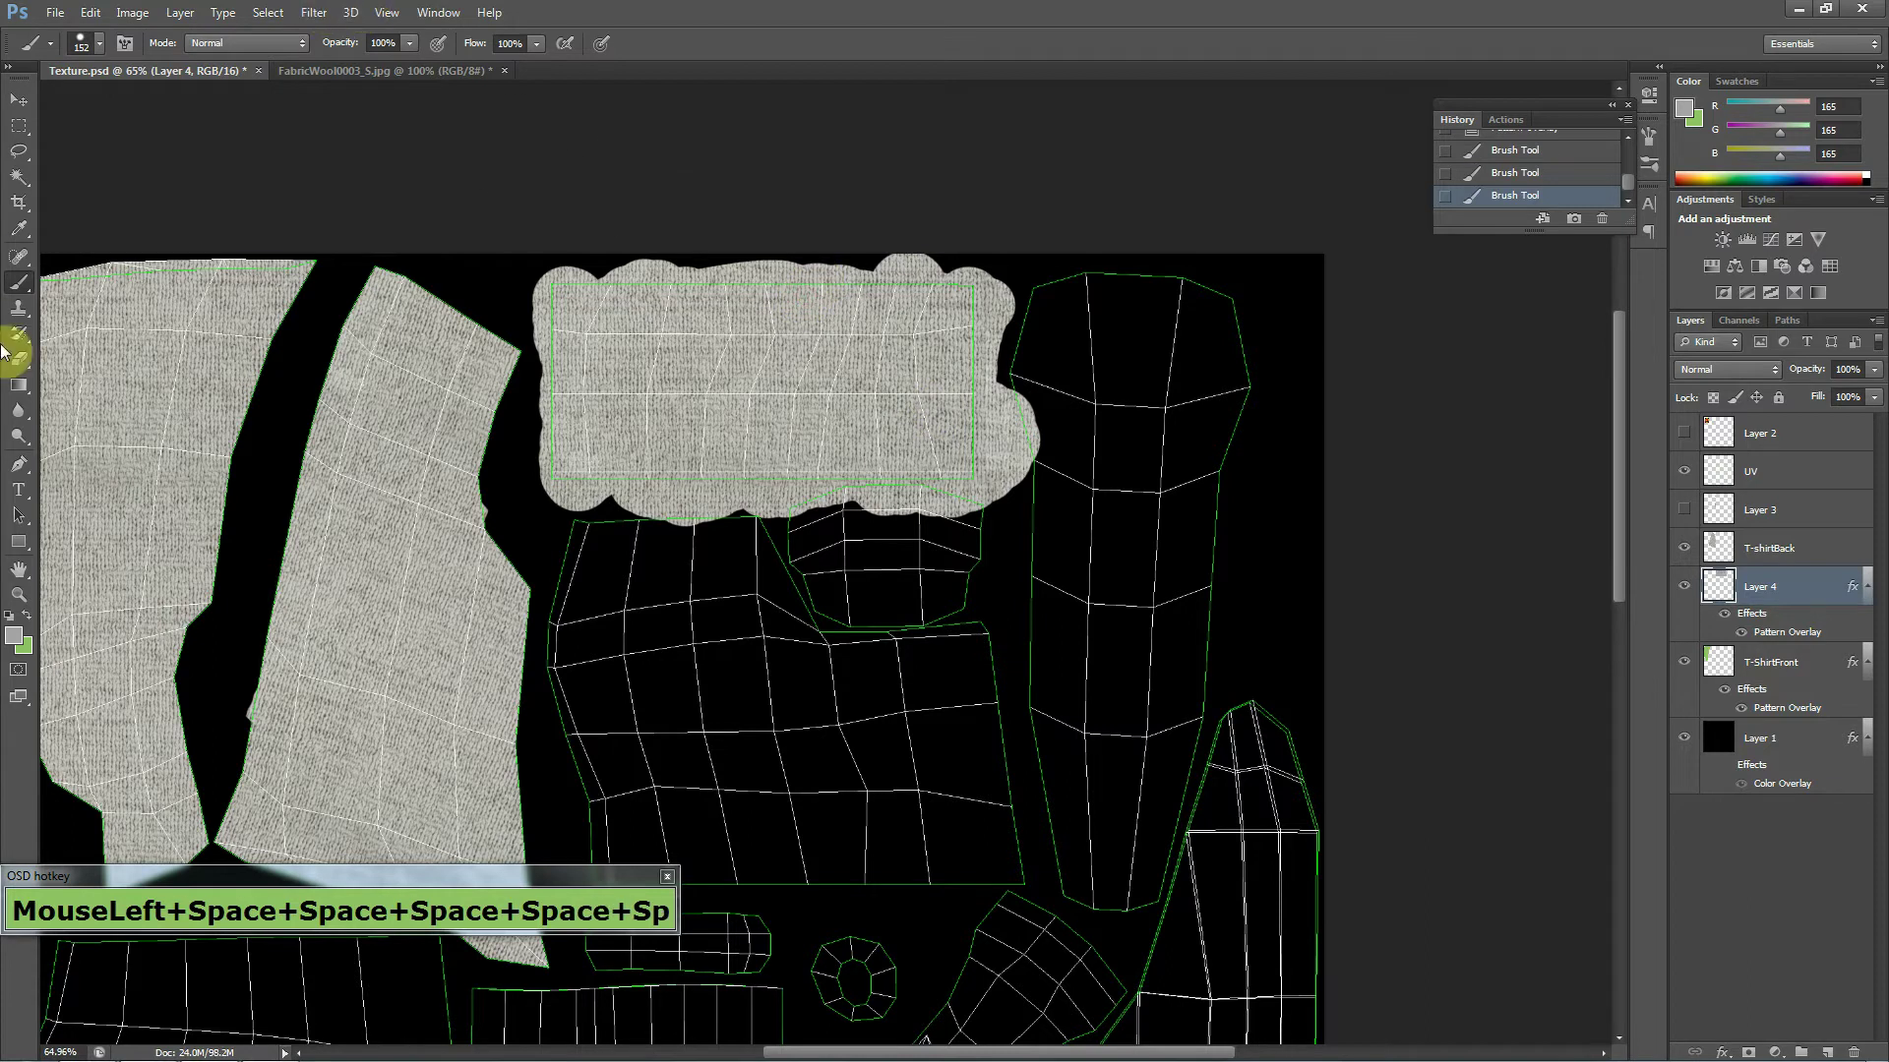
left_click(73, 19)
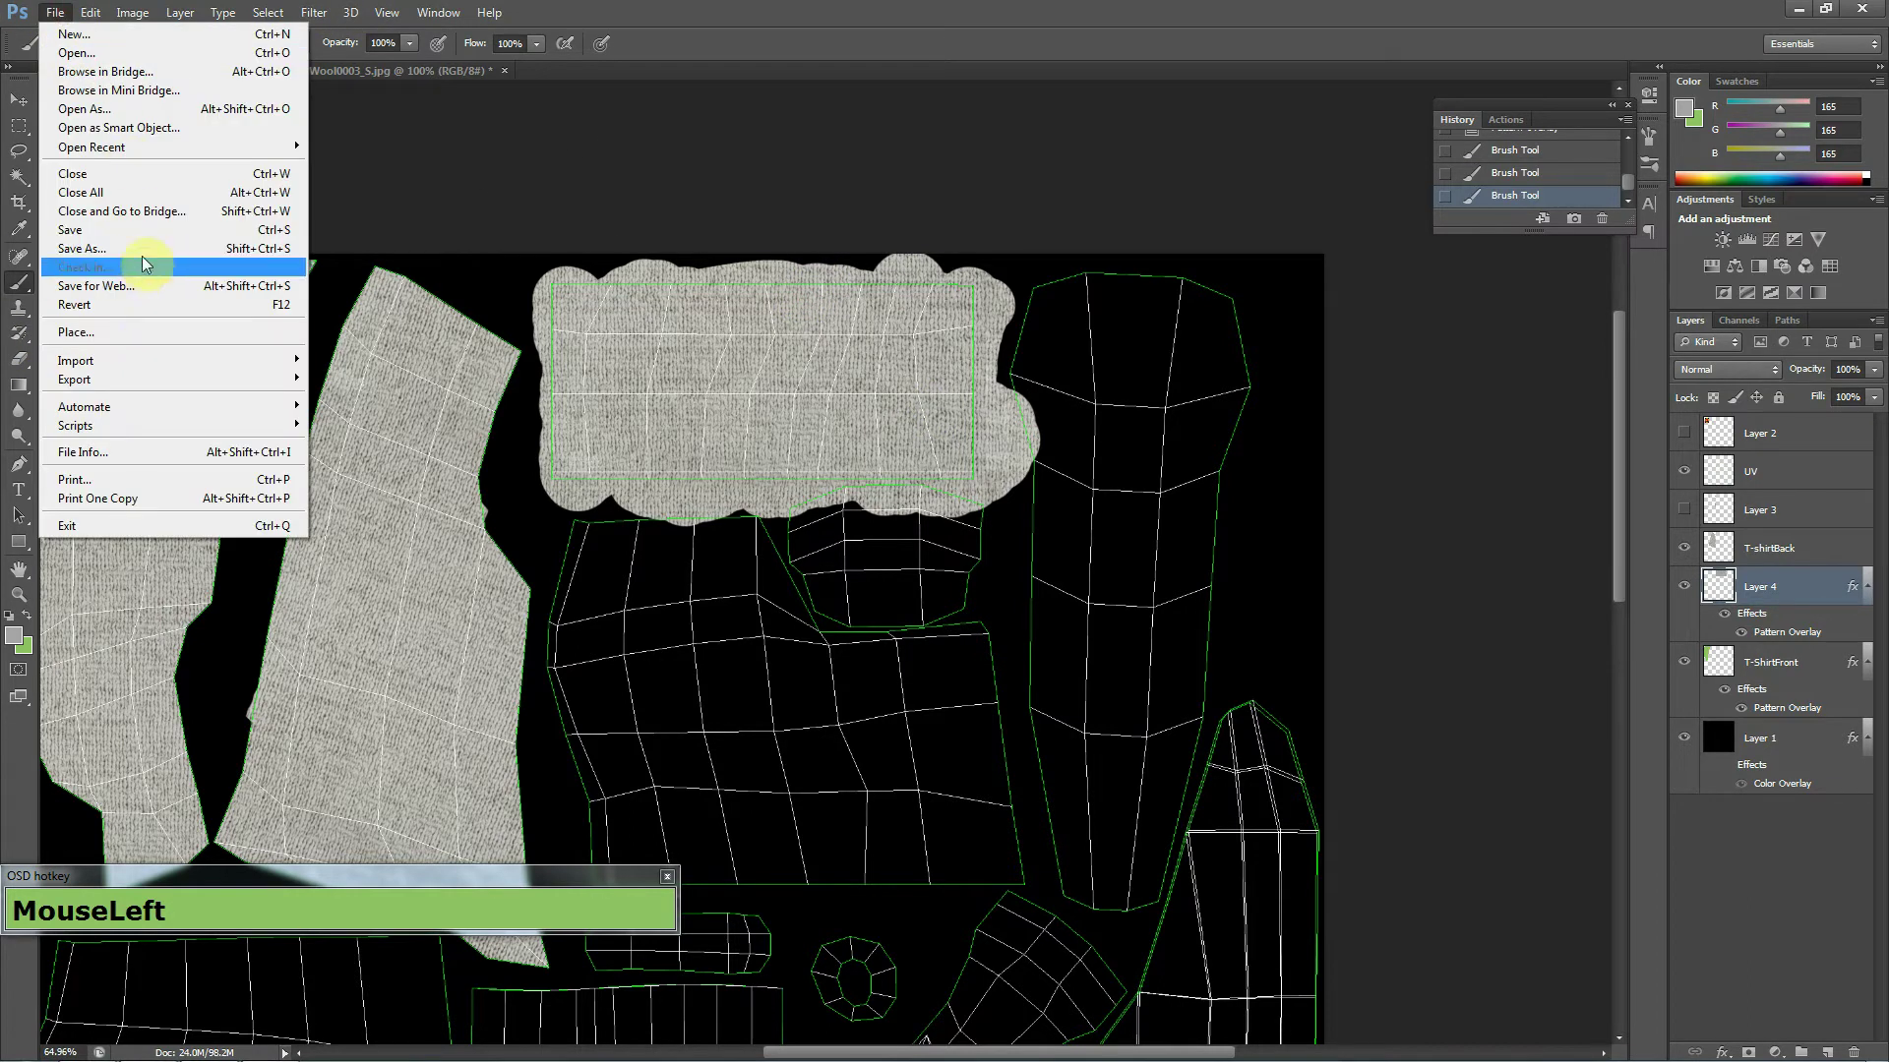
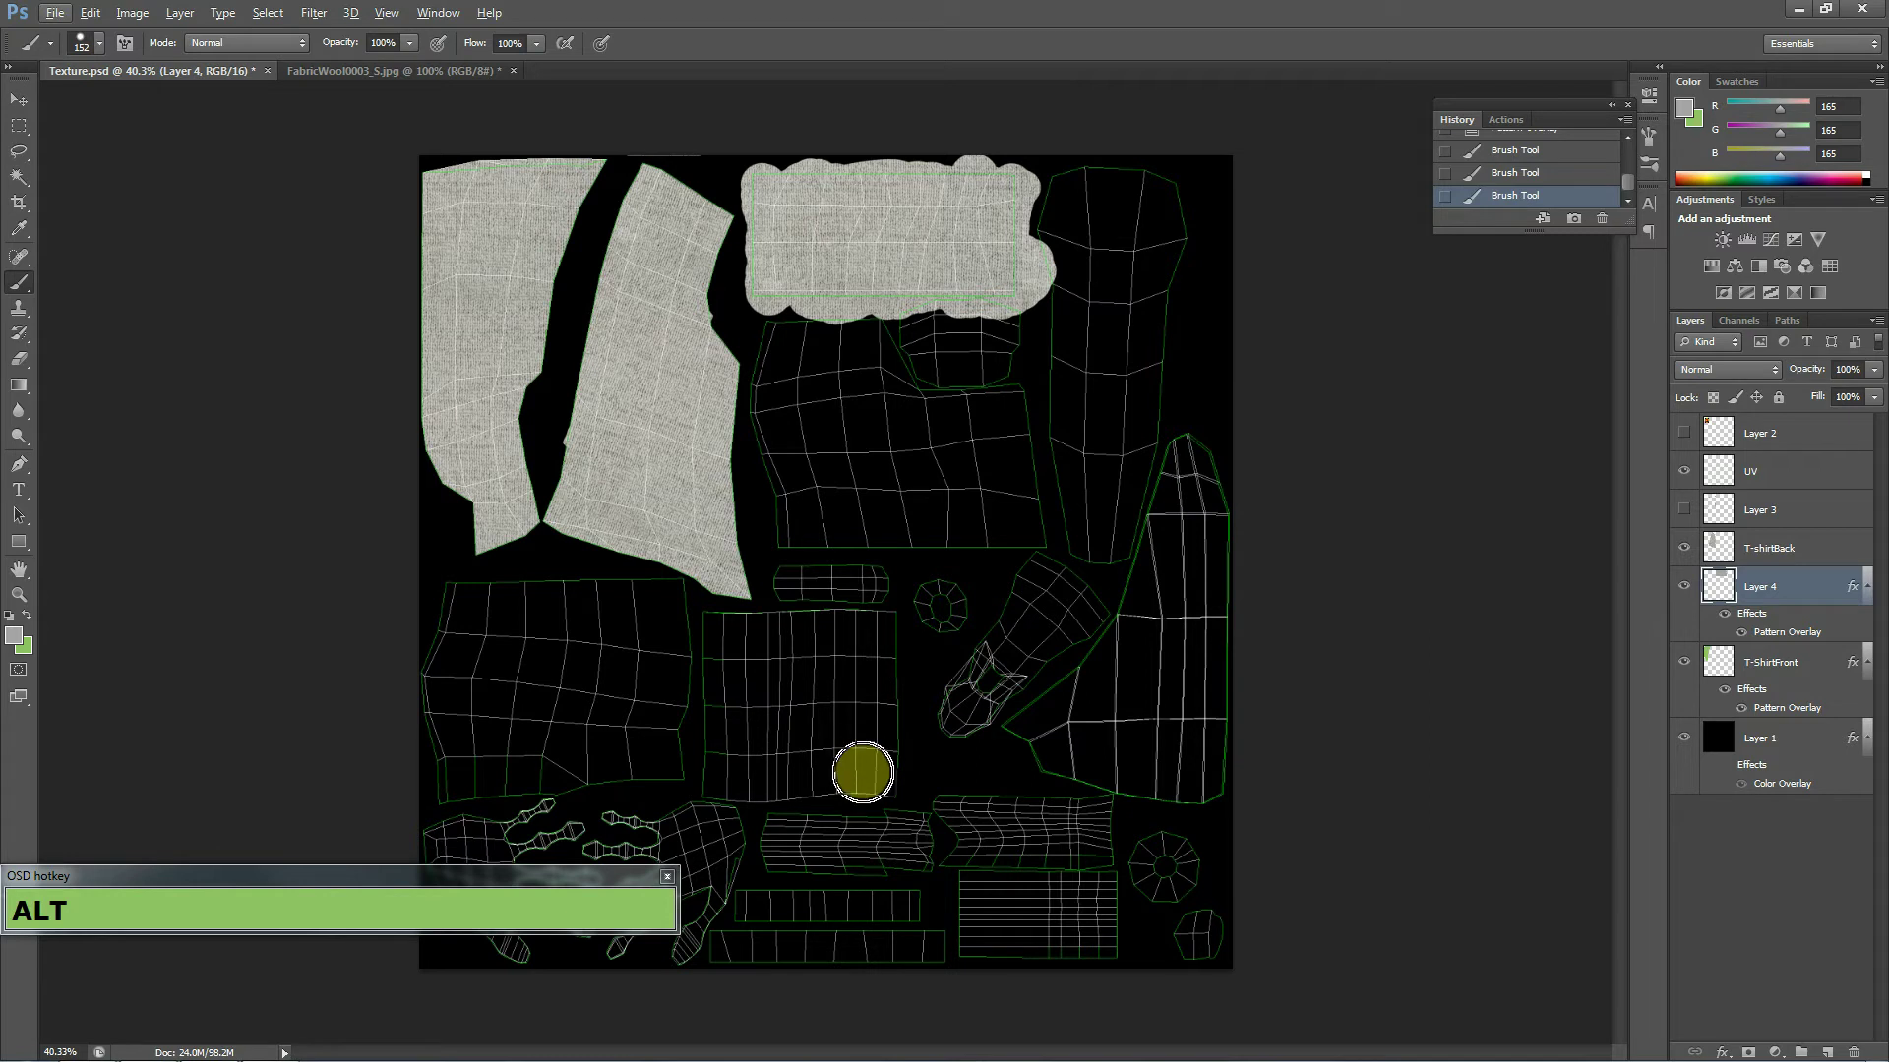
In 3ds Max, add an Unwrap UVW modifier to the shirt and launch its UV editor.
key("alt+Tab")
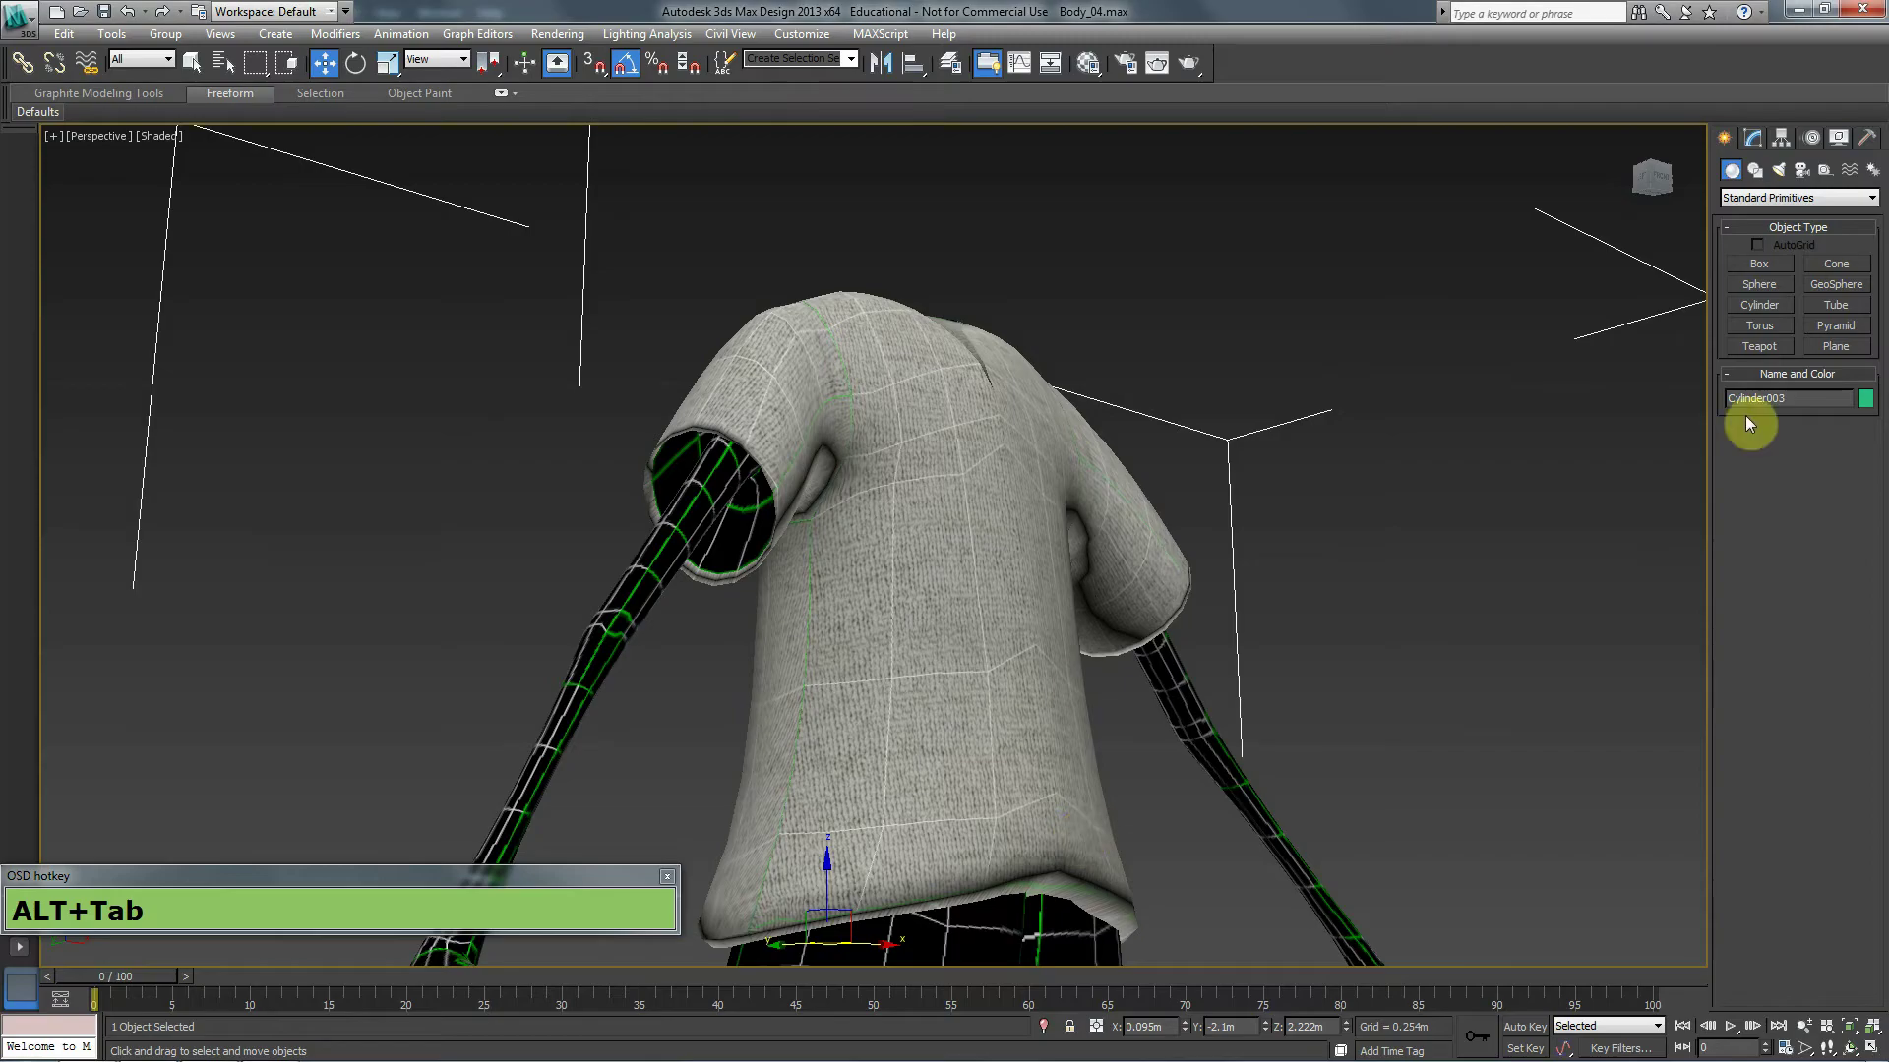
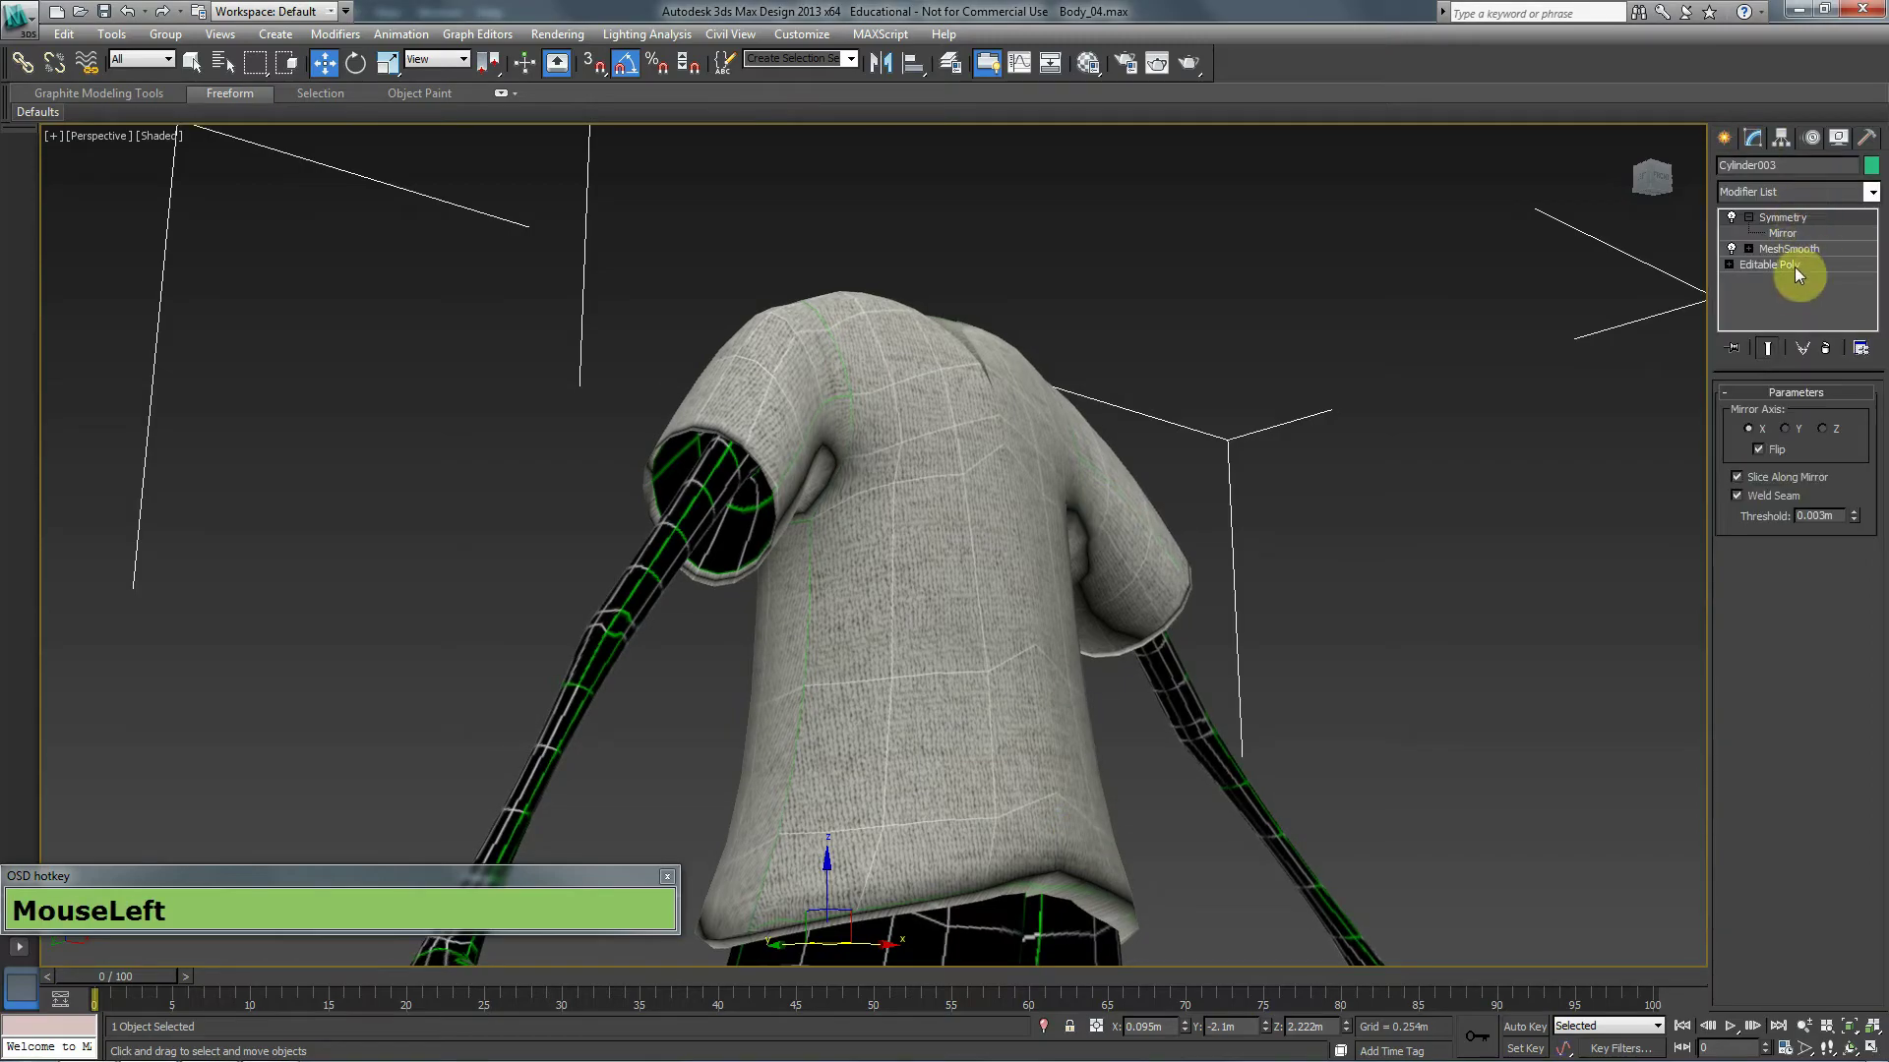
key("u")
key("Return")
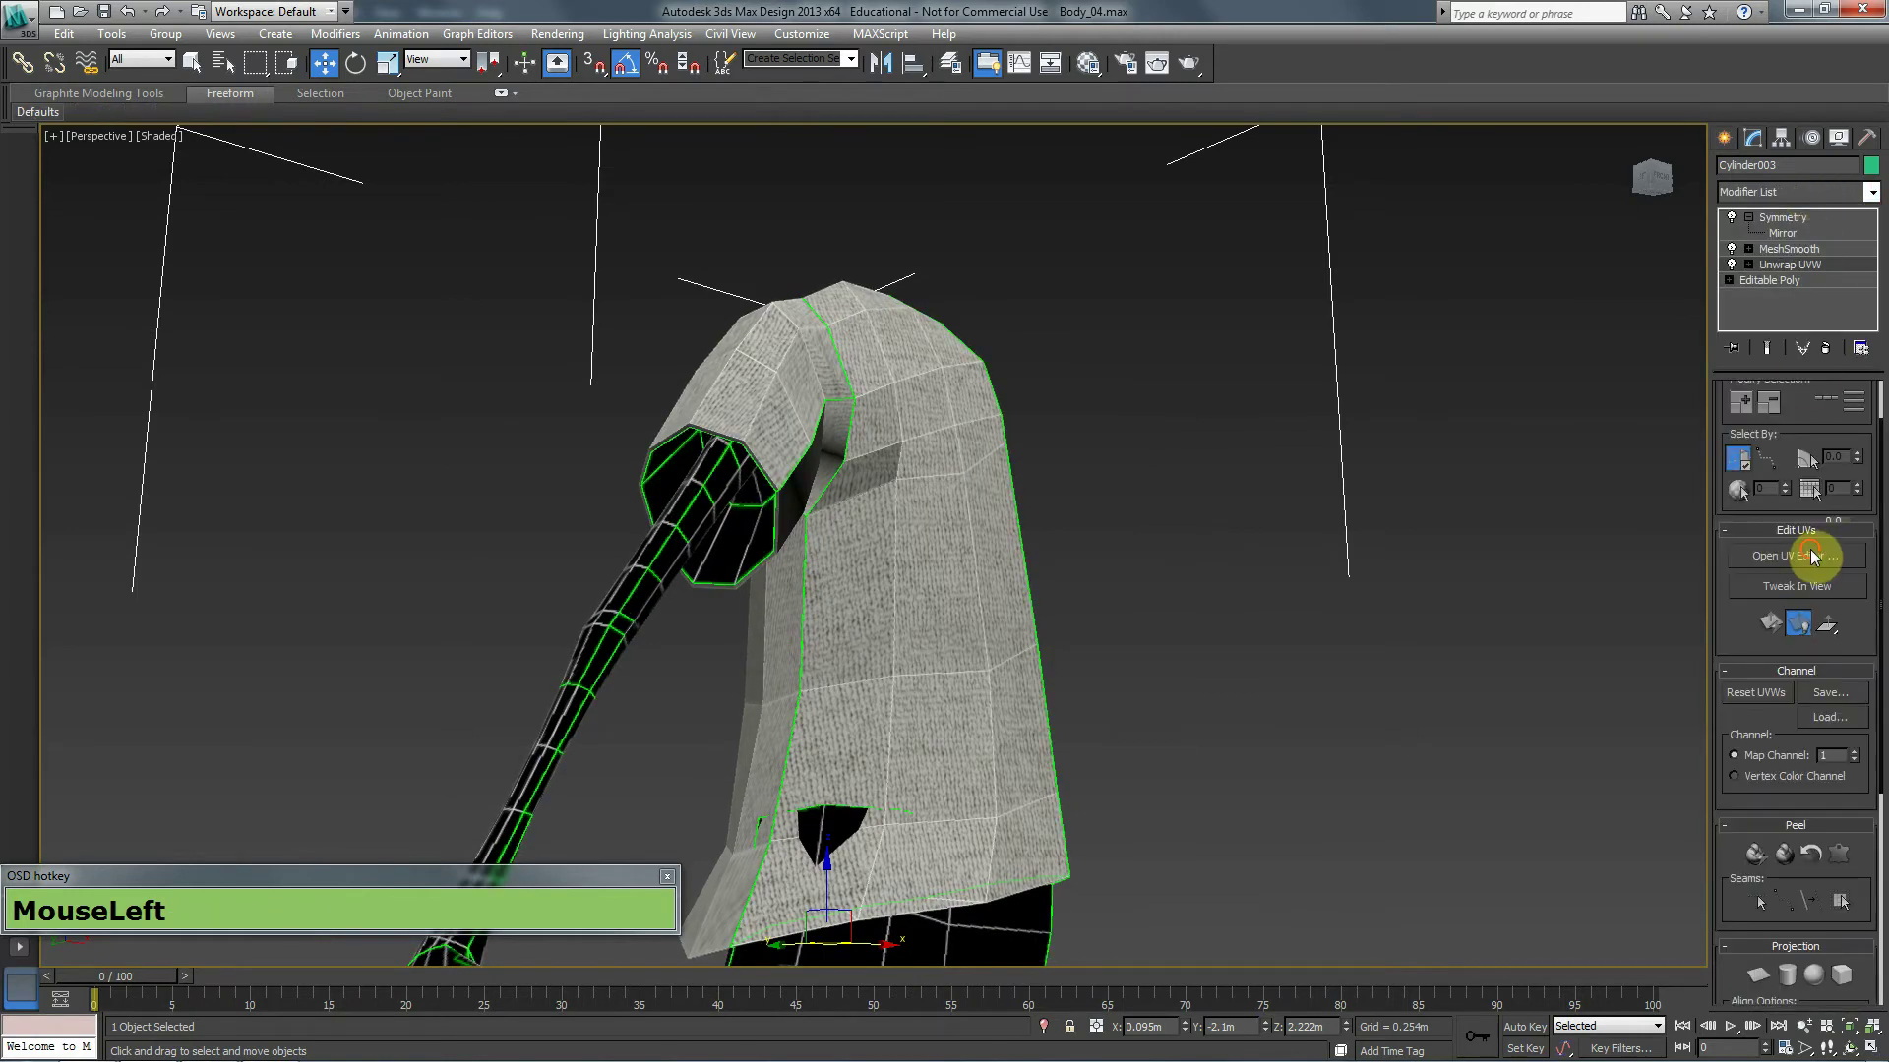
middle_click(1112, 406)
left_click(1764, 270)
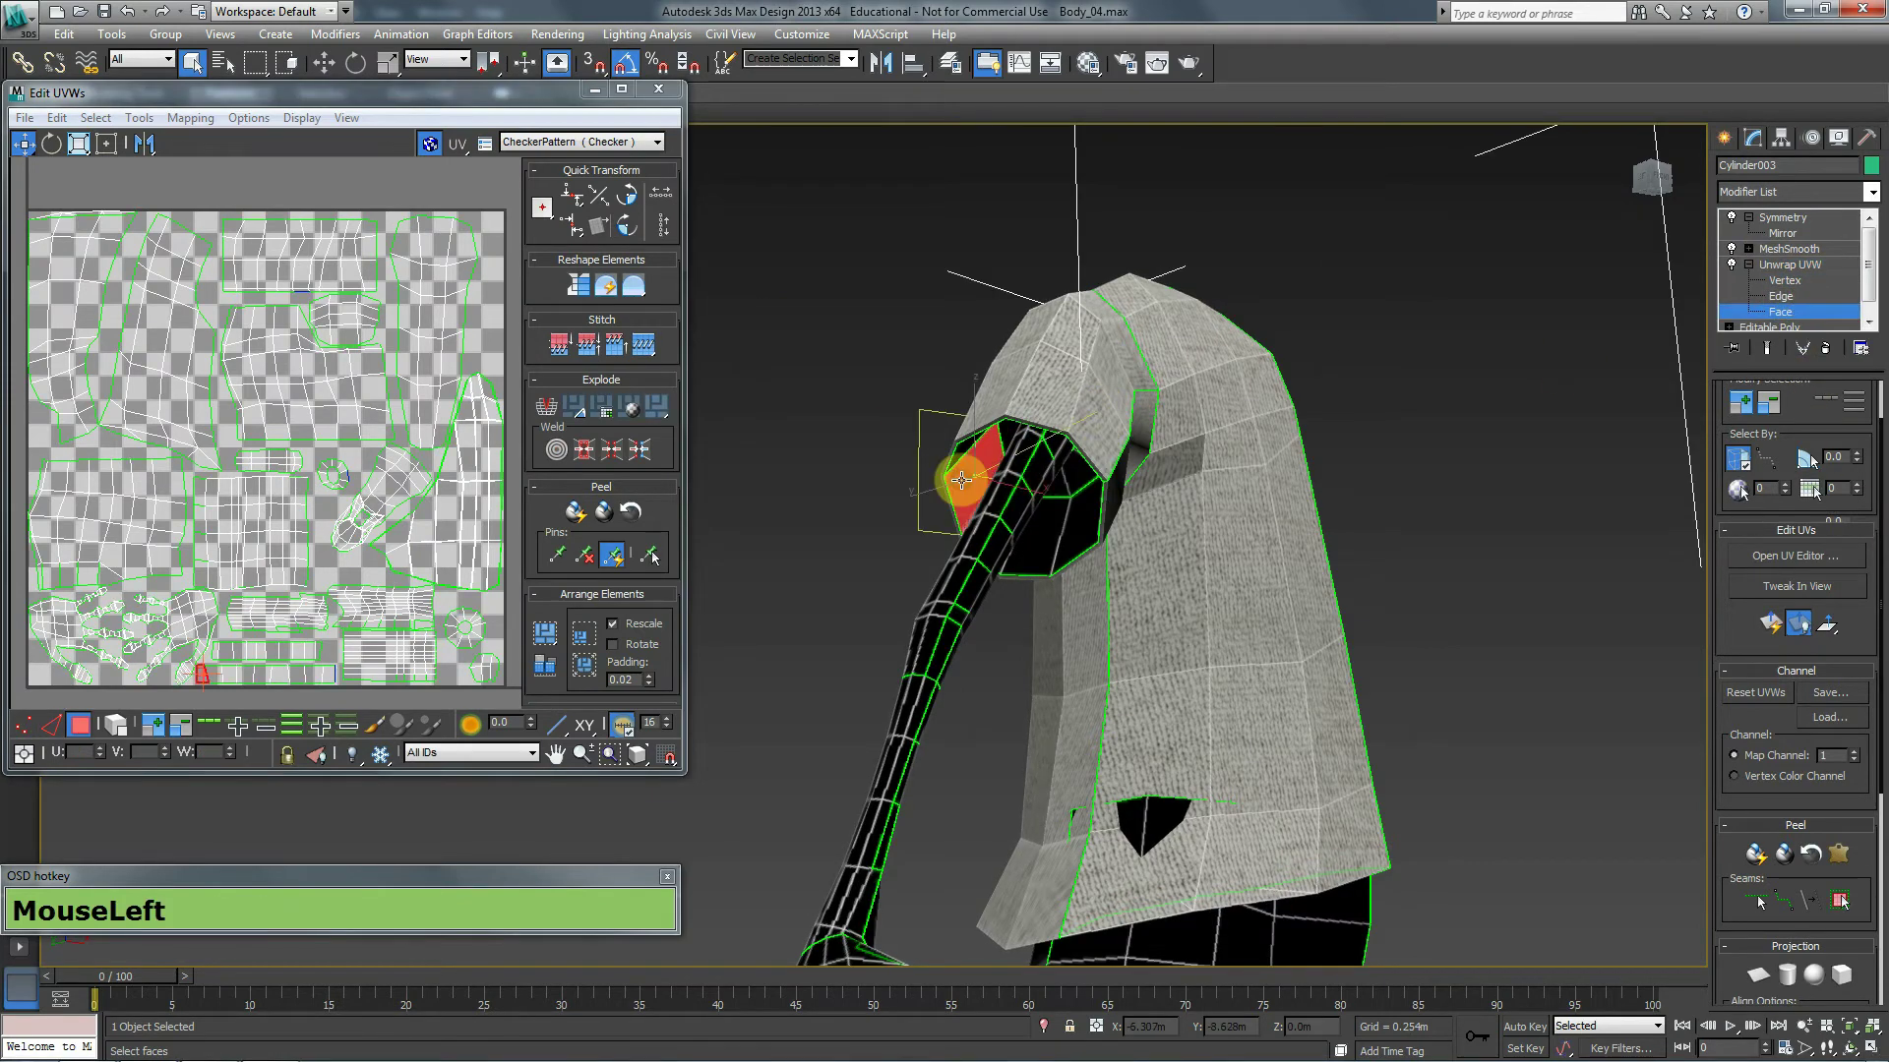
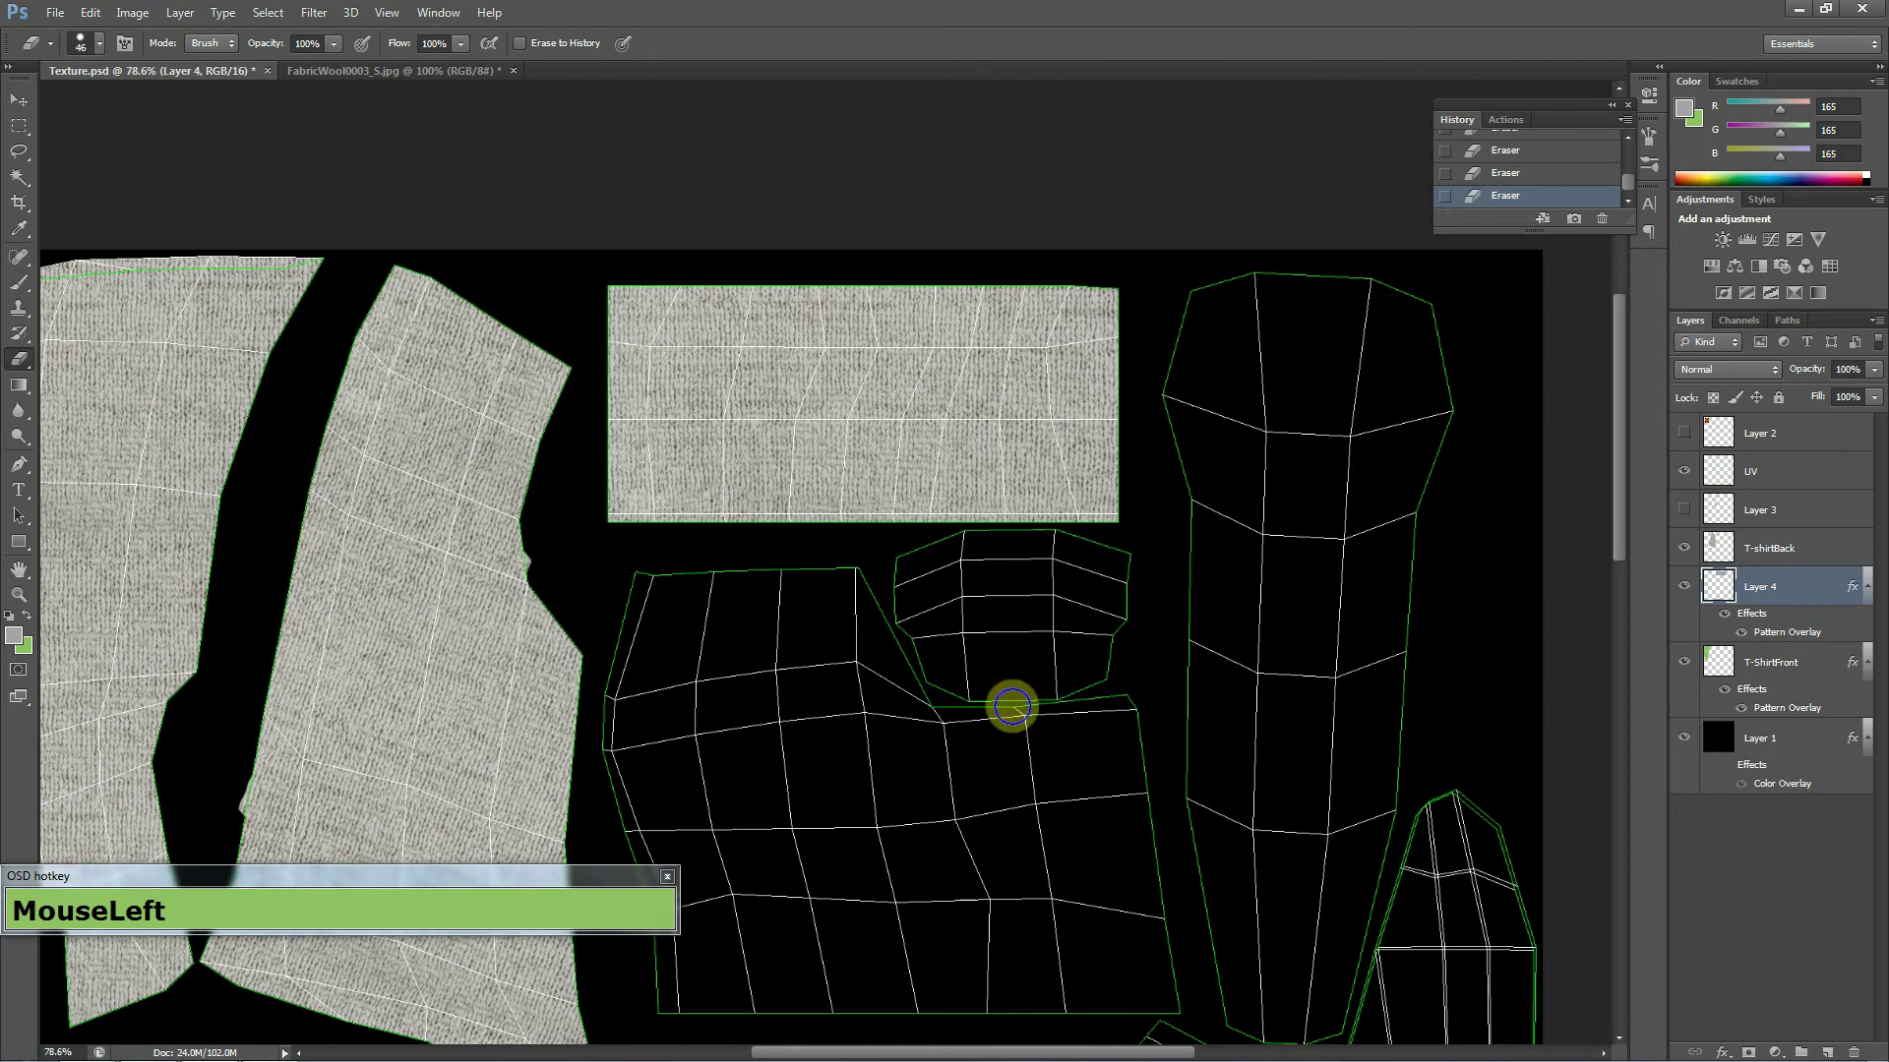
Switch back to Photoshop and begin saving a JPEG copy of the texture over Texture.jpg.
key("alt+Tab")
key("alt+Tab")
key("alt+Tab")
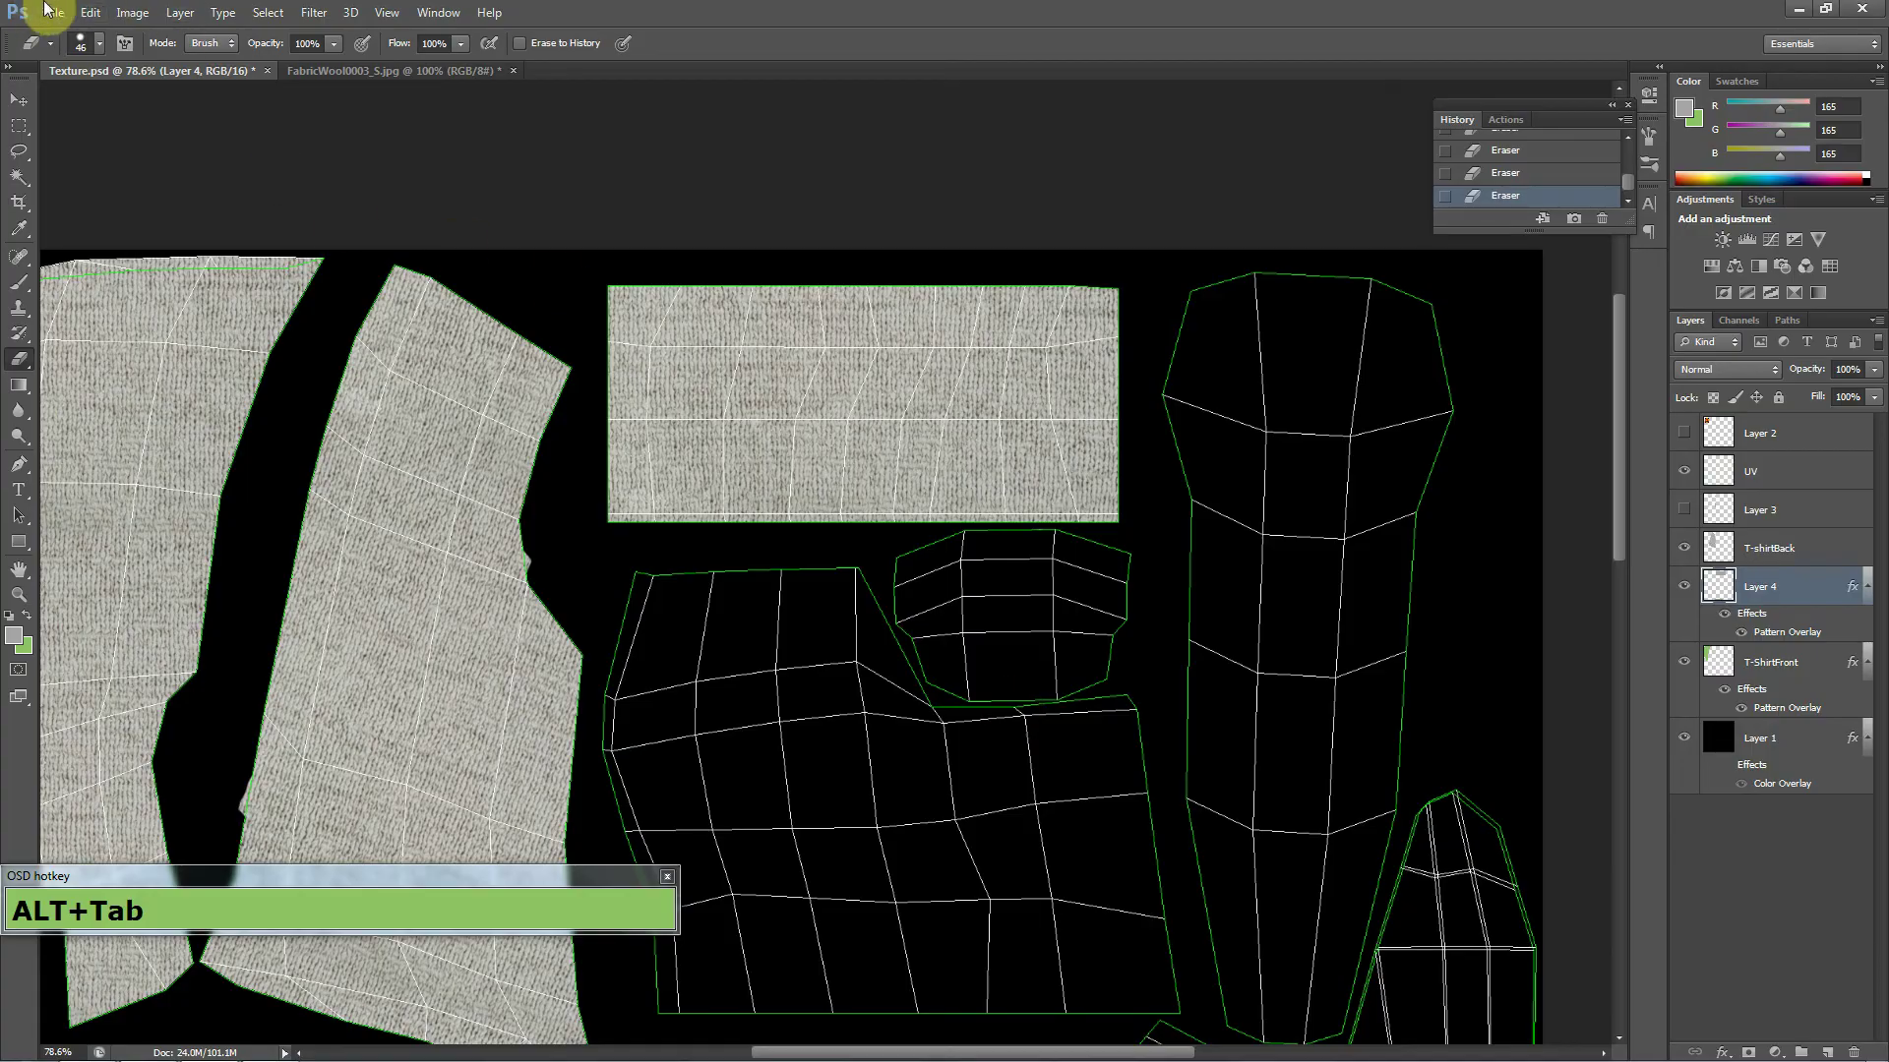
left_click_drag(77, 2, 800, 131)
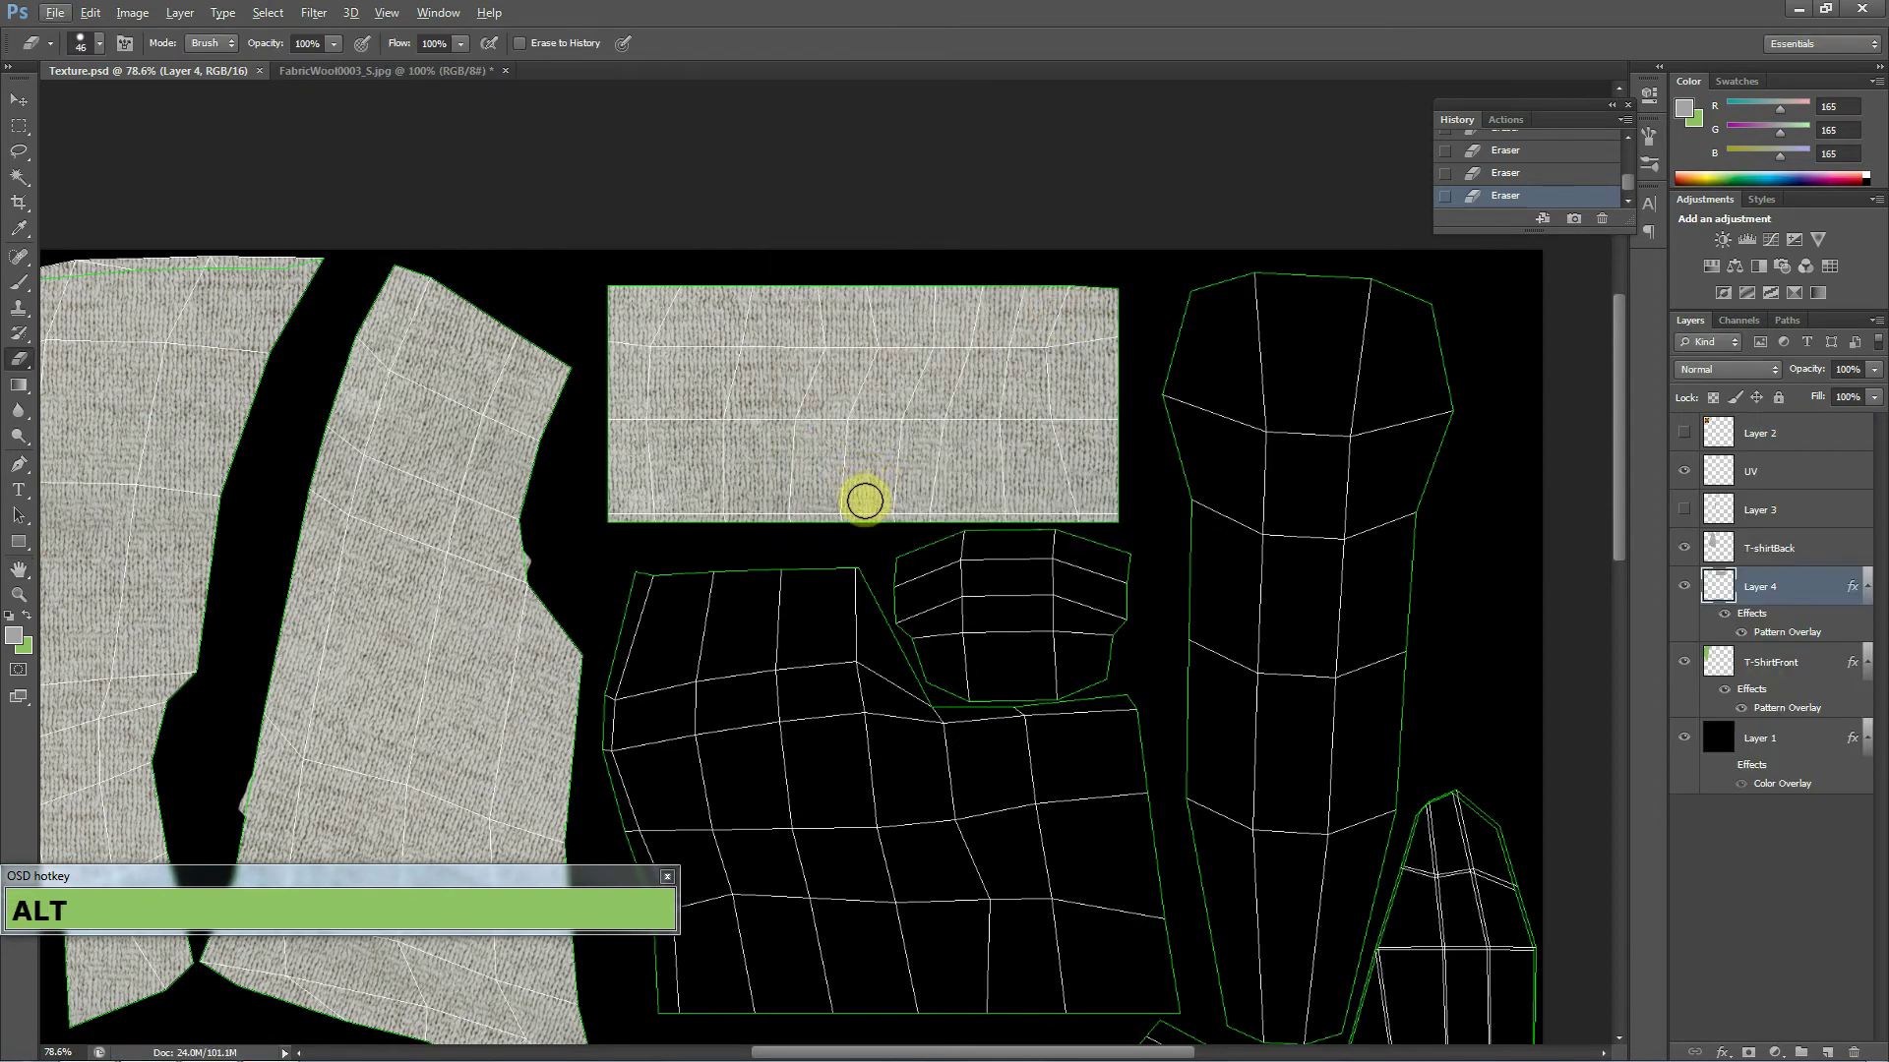
left_click(1688, 476)
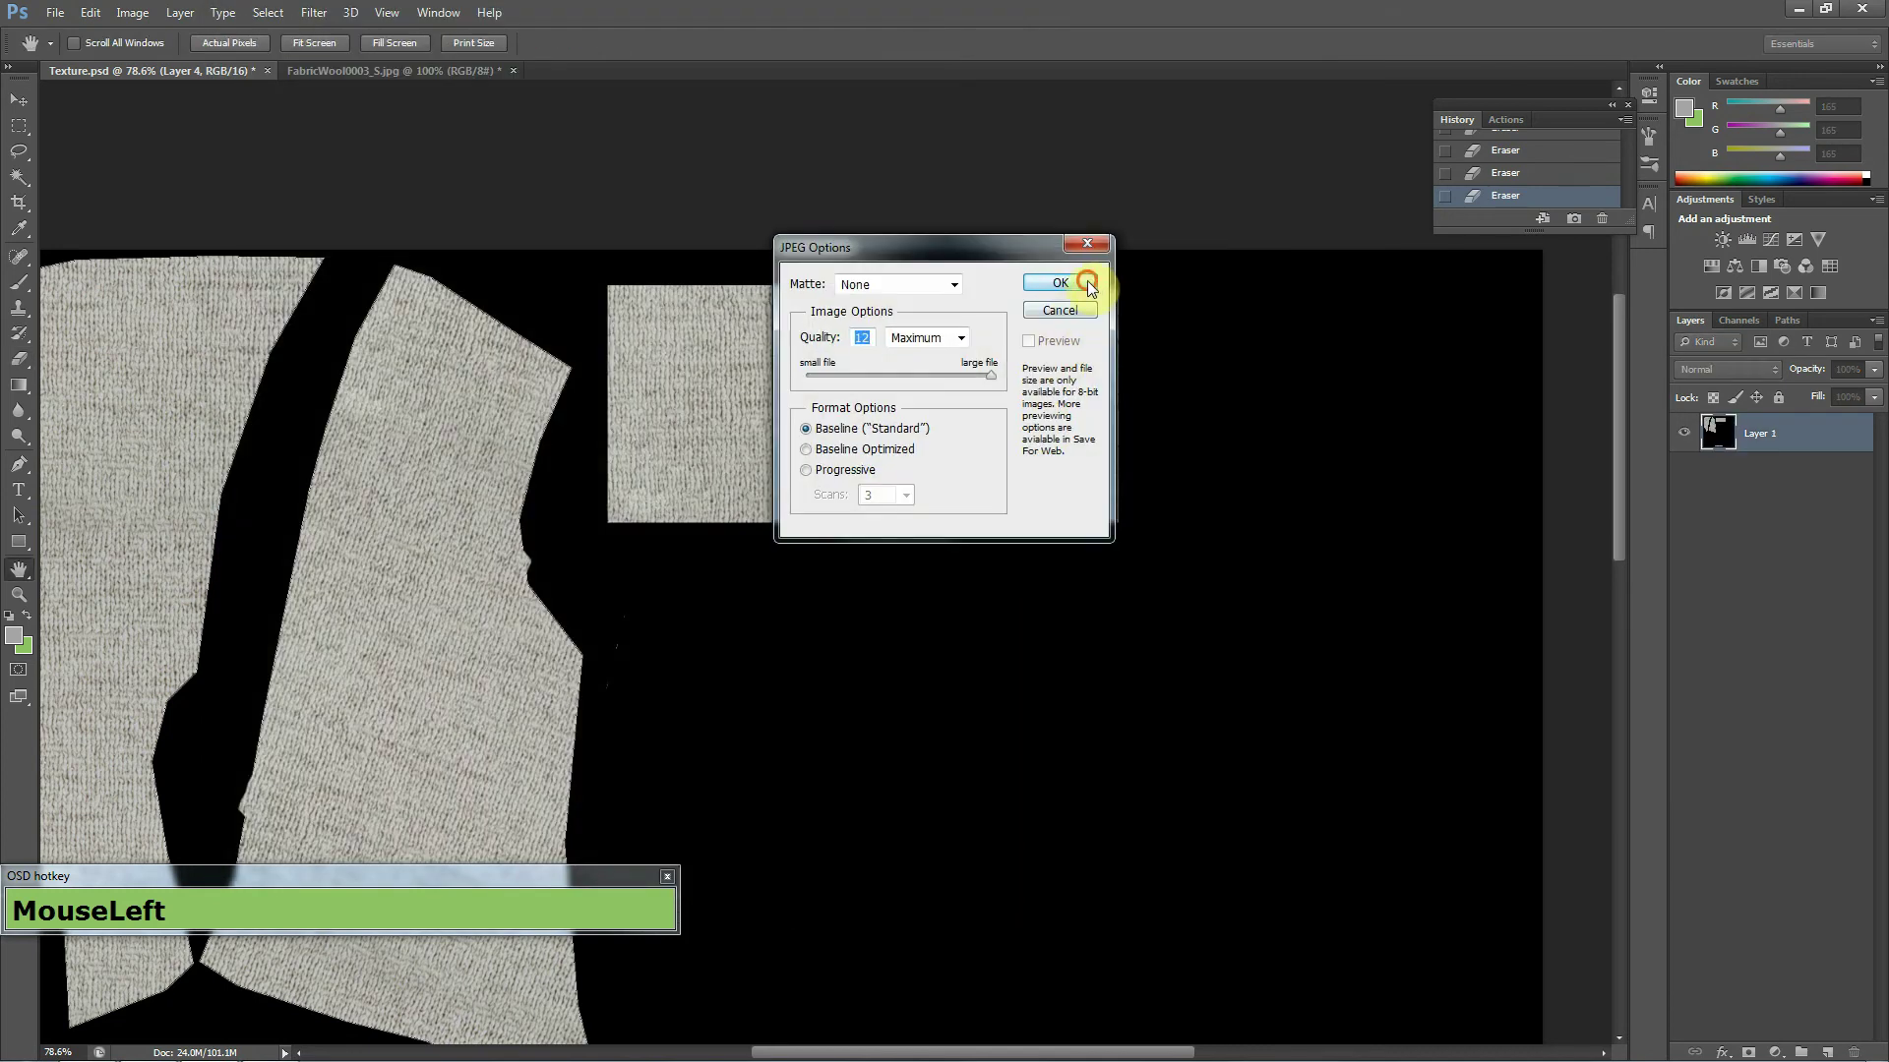
Back in 3ds Max, close the Edit UVWs window and dismiss the modifier stack menu.
key("alt+Tab")
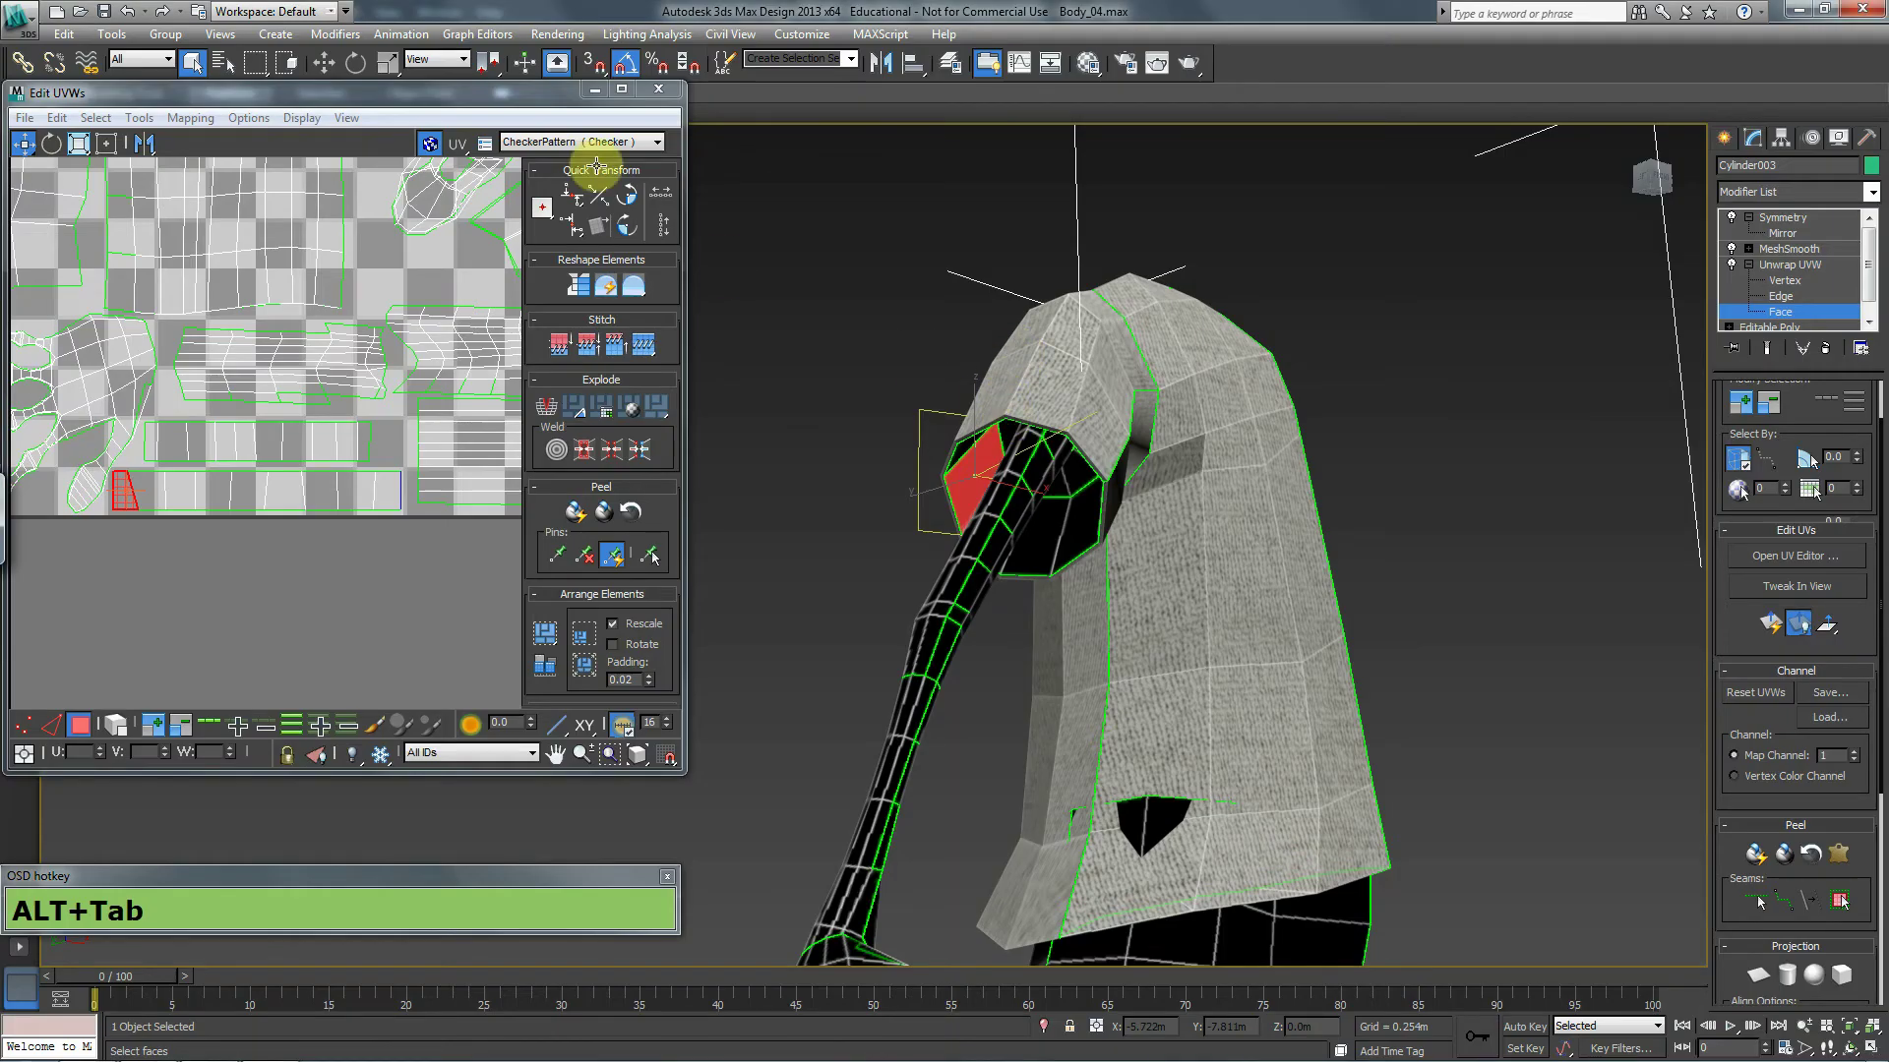
left_click(676, 101)
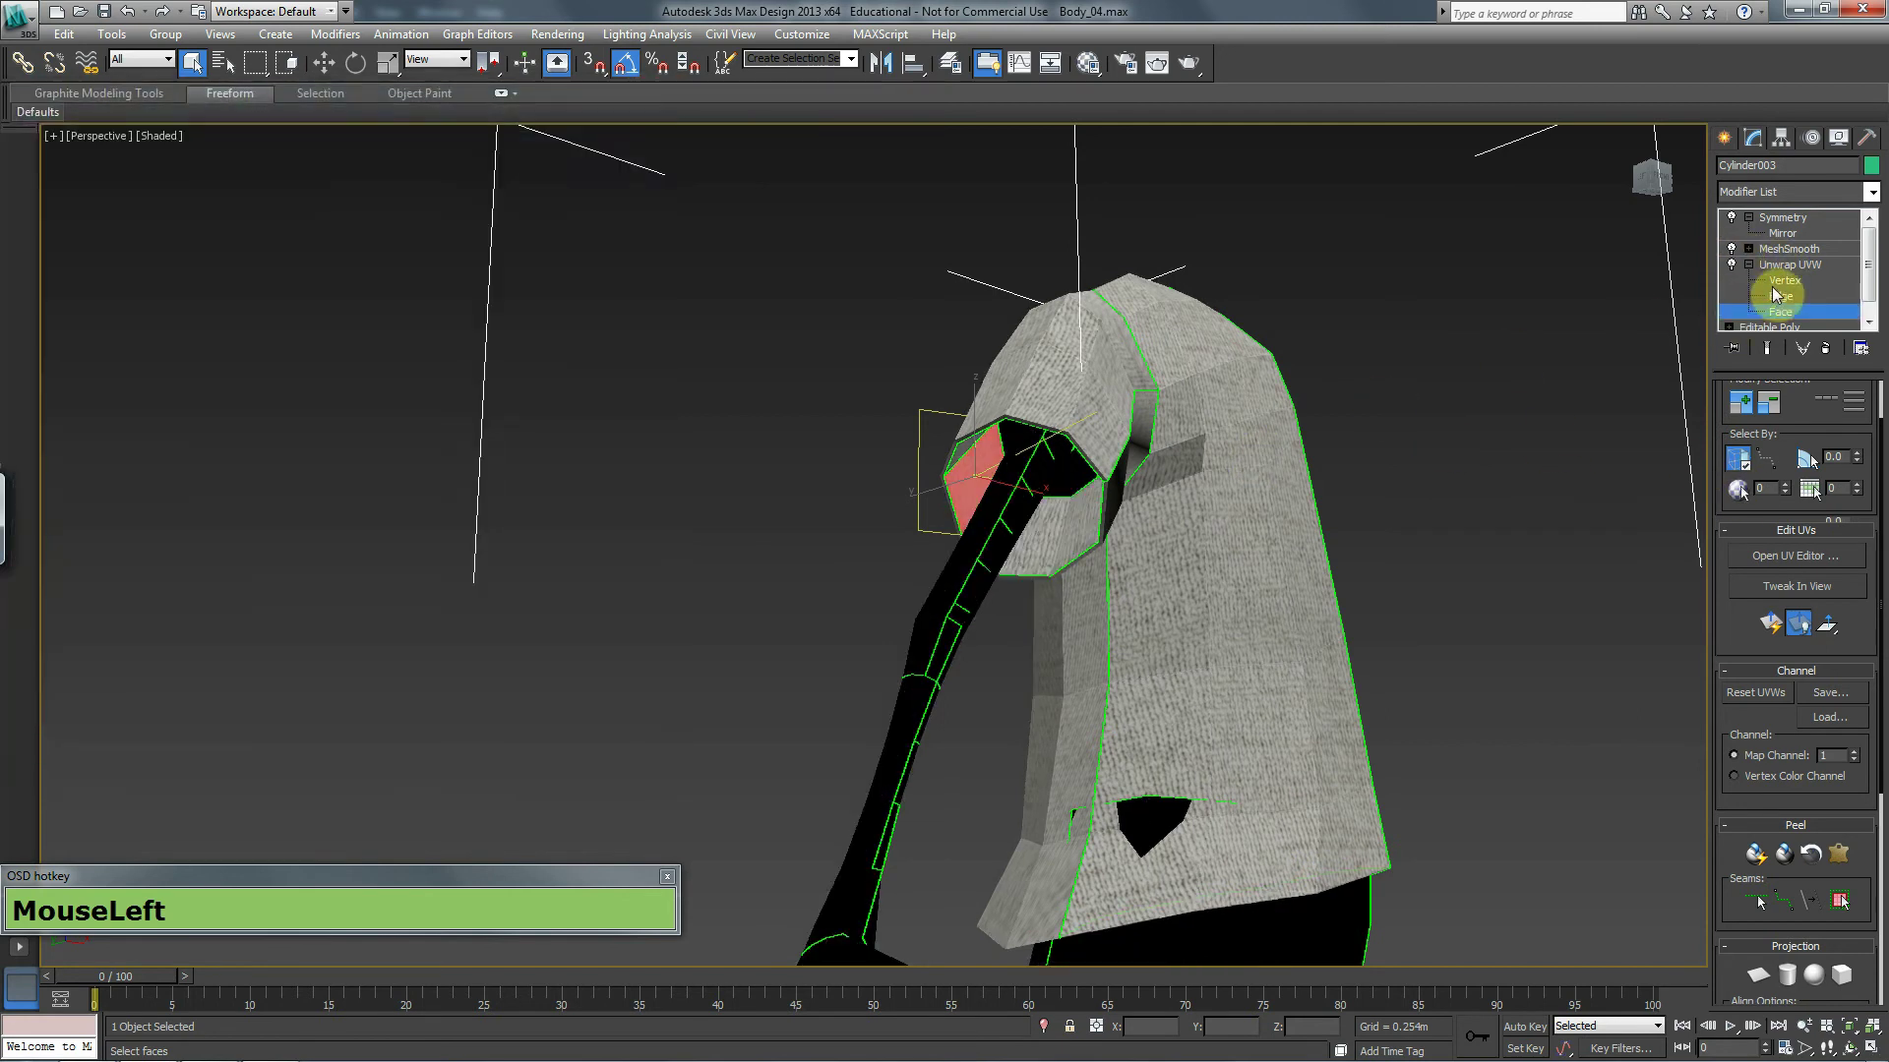
right_click(1795, 266)
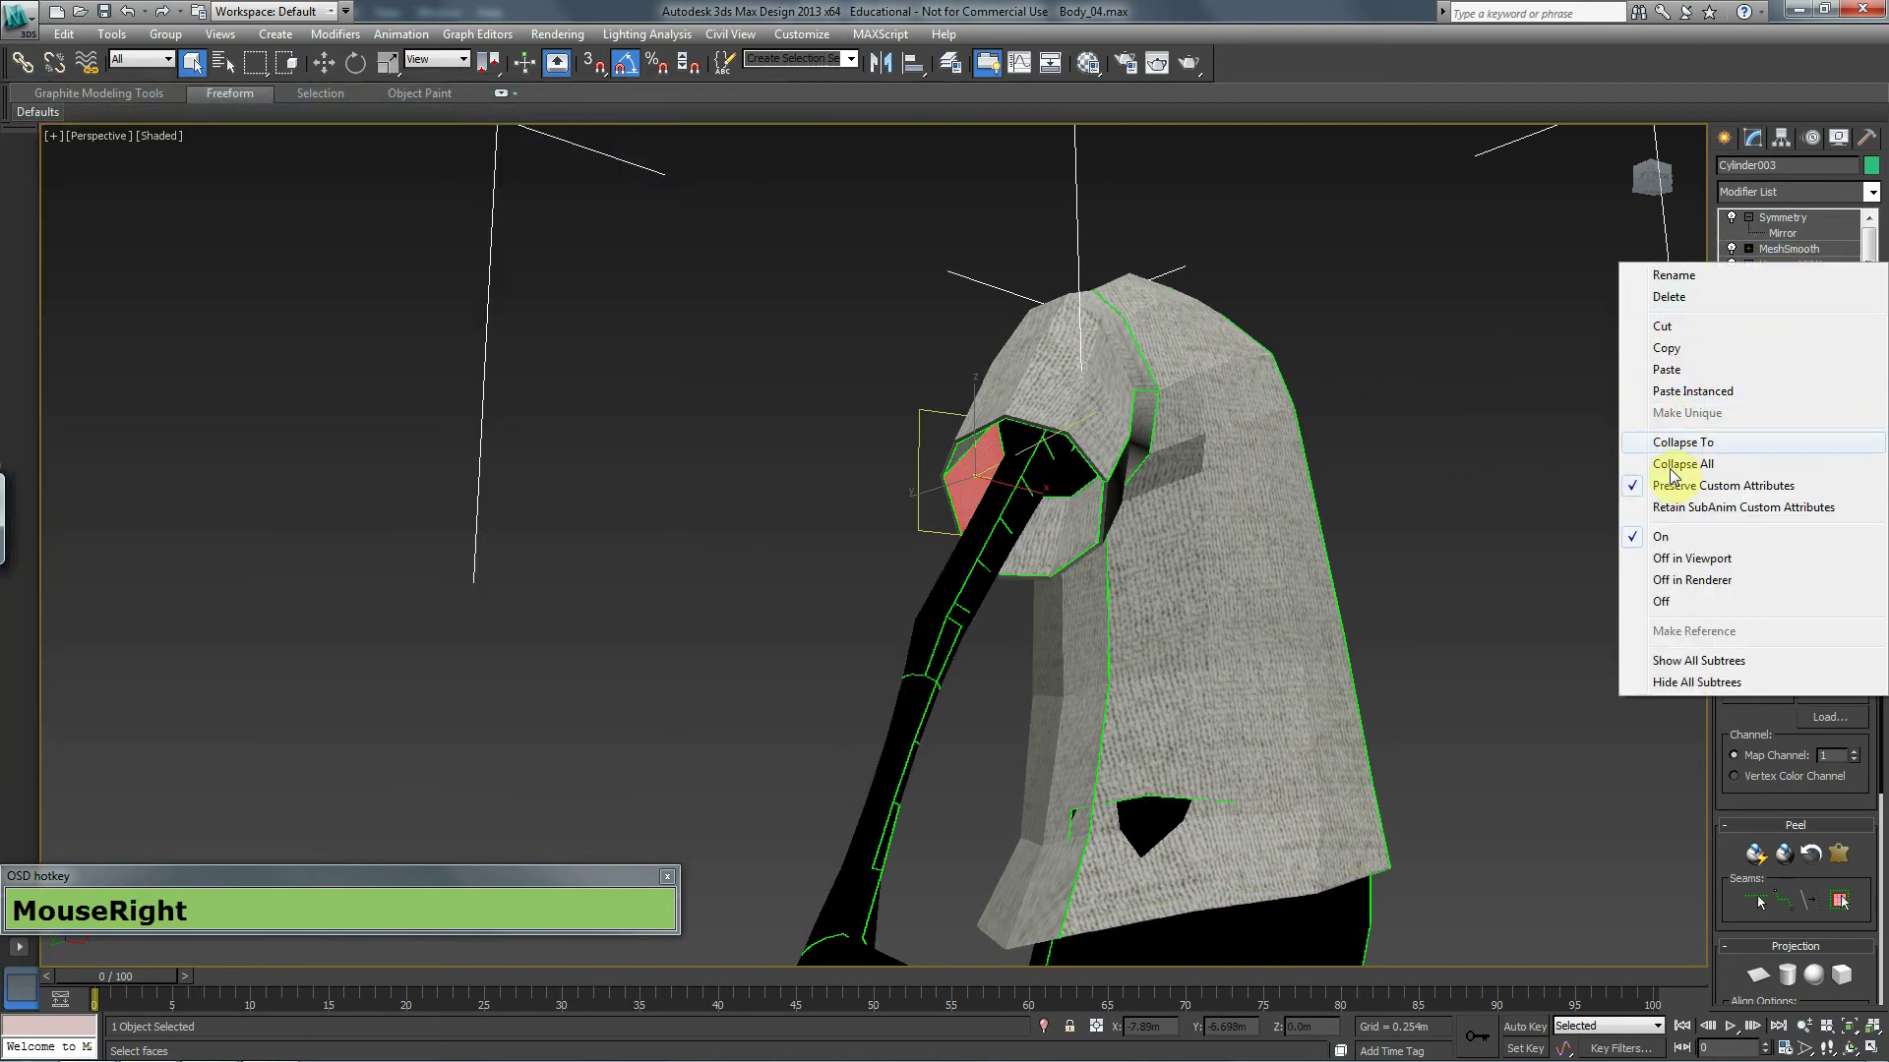
left_click(1671, 452)
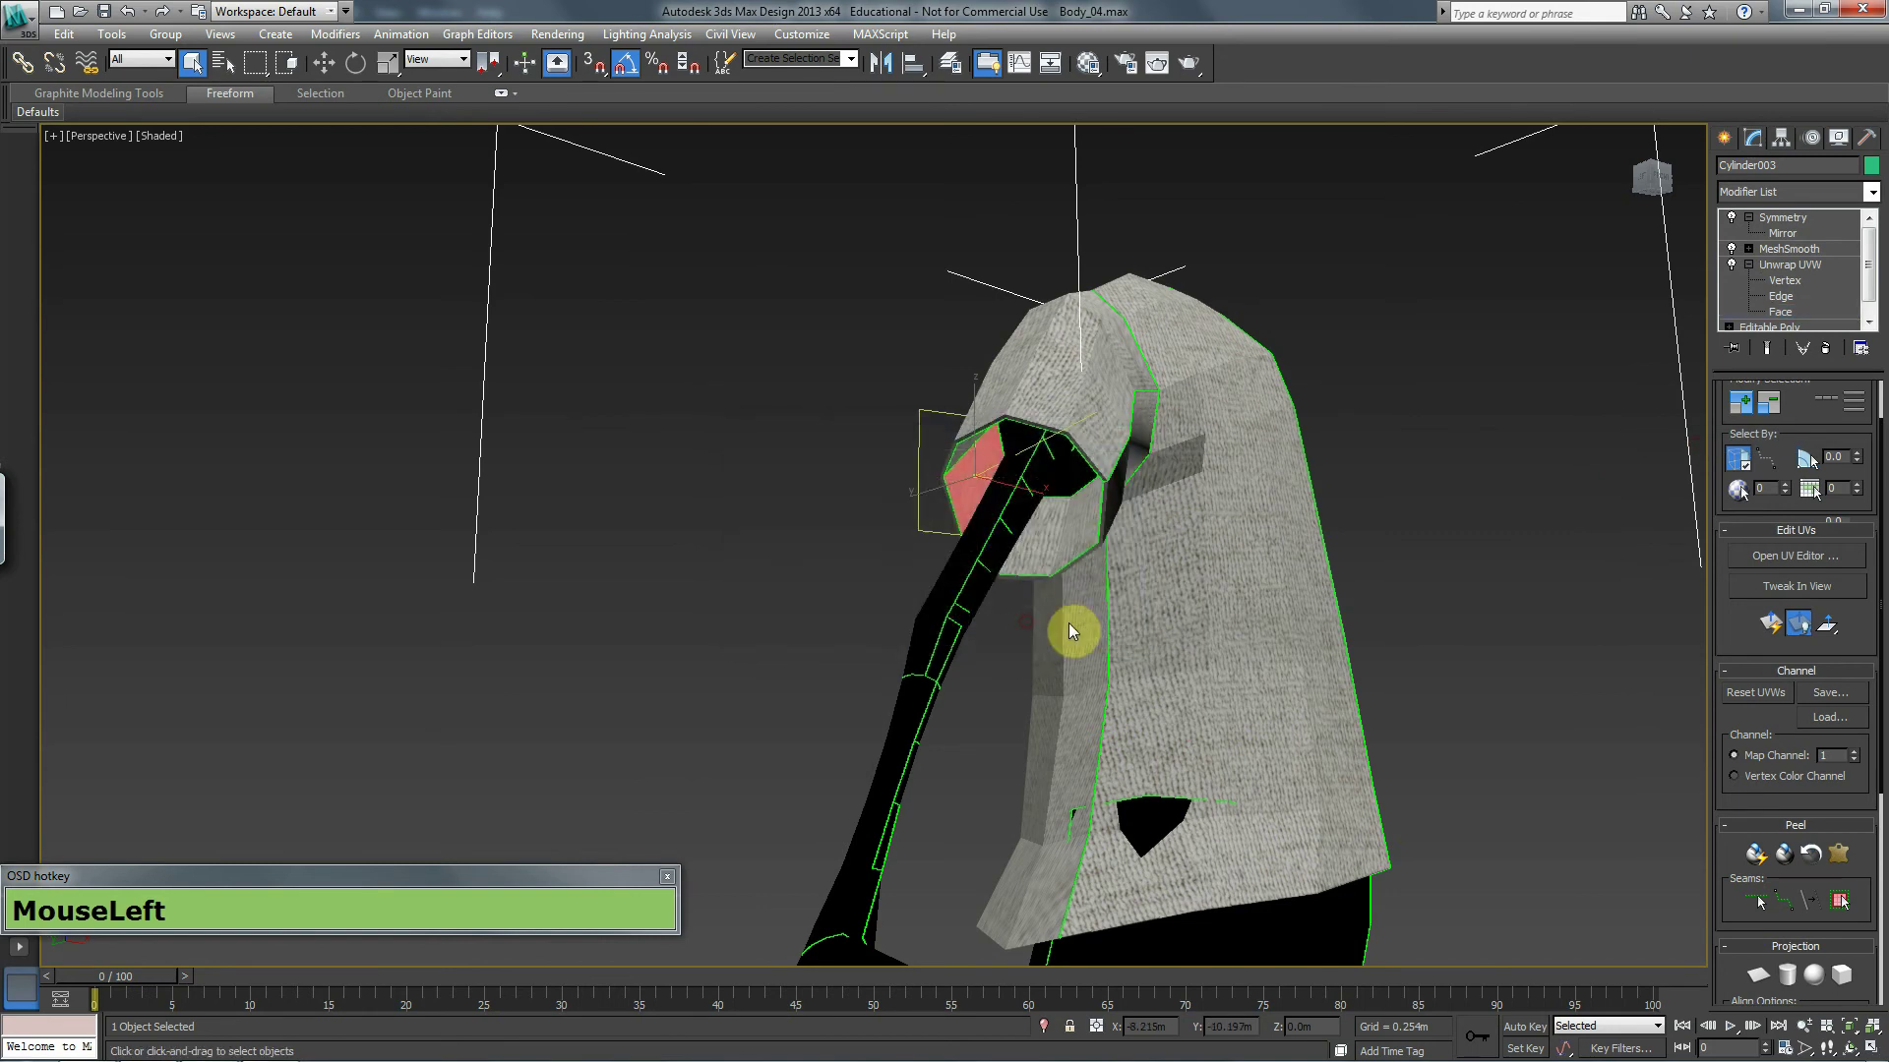